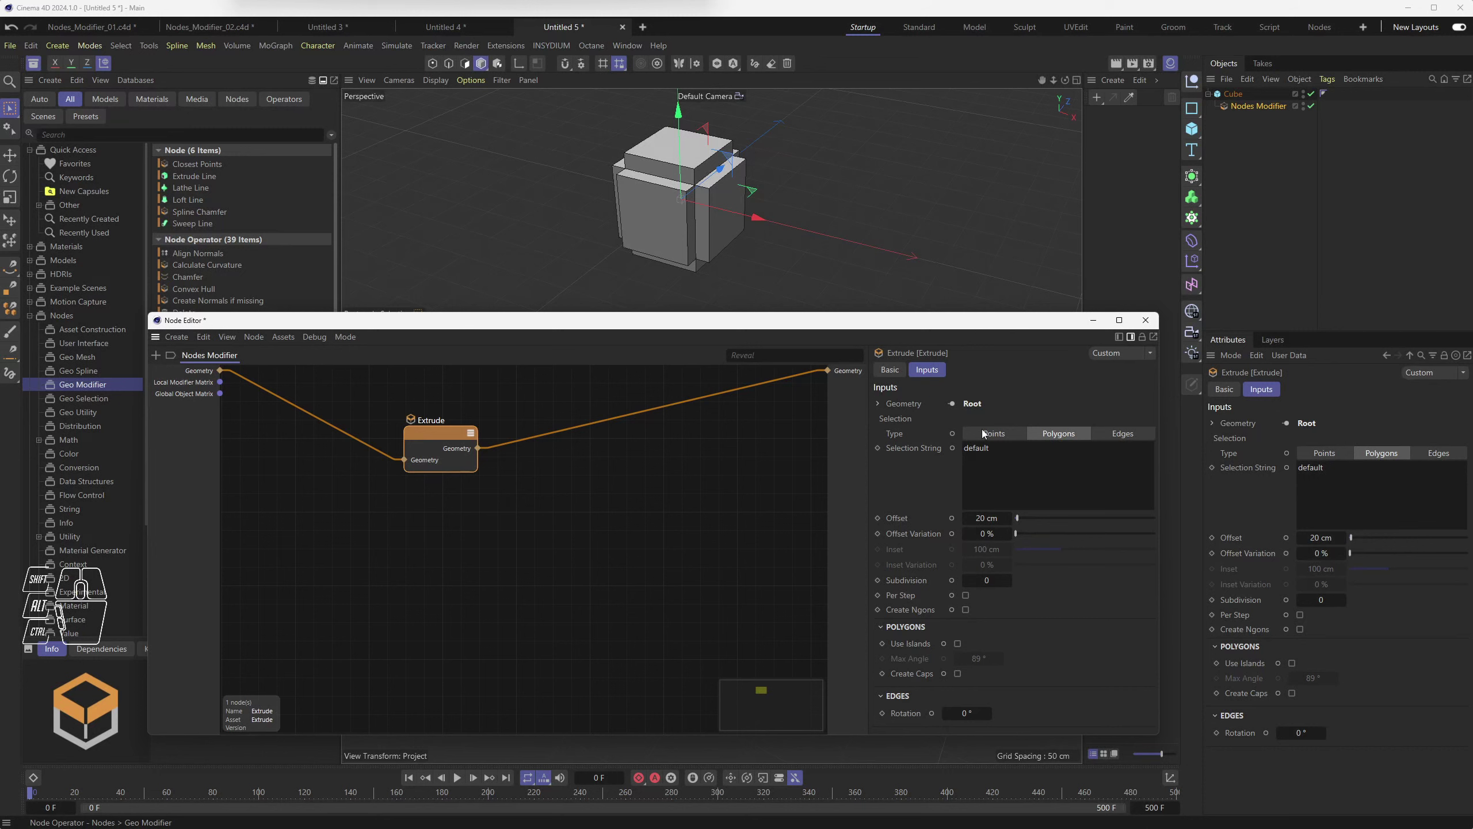
Step: Compare point, edge and other extrusion types, then settle back on polygons
left_click(997, 436)
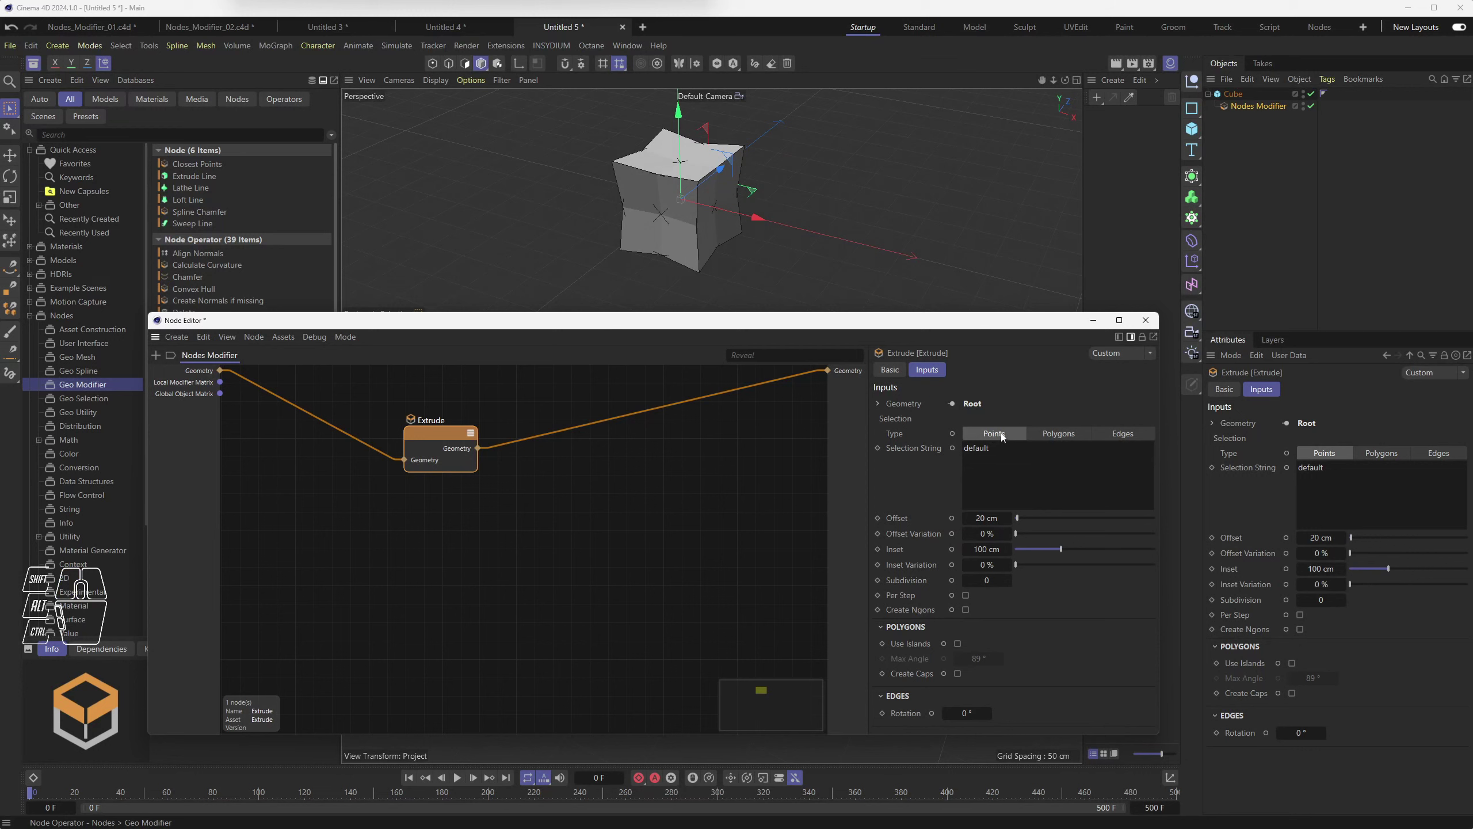
left_click(1058, 434)
left_click(1123, 434)
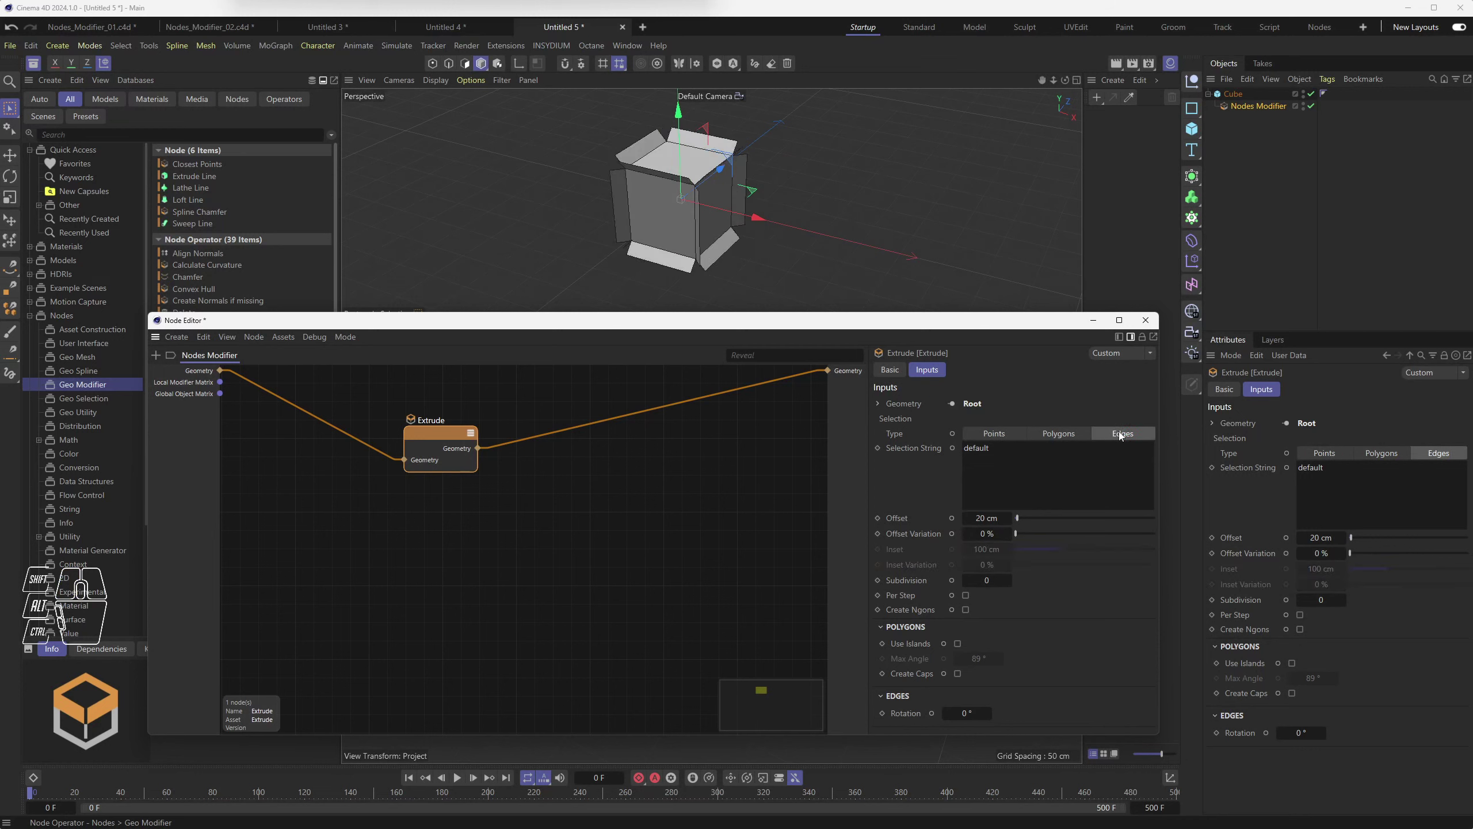
left_click(1061, 435)
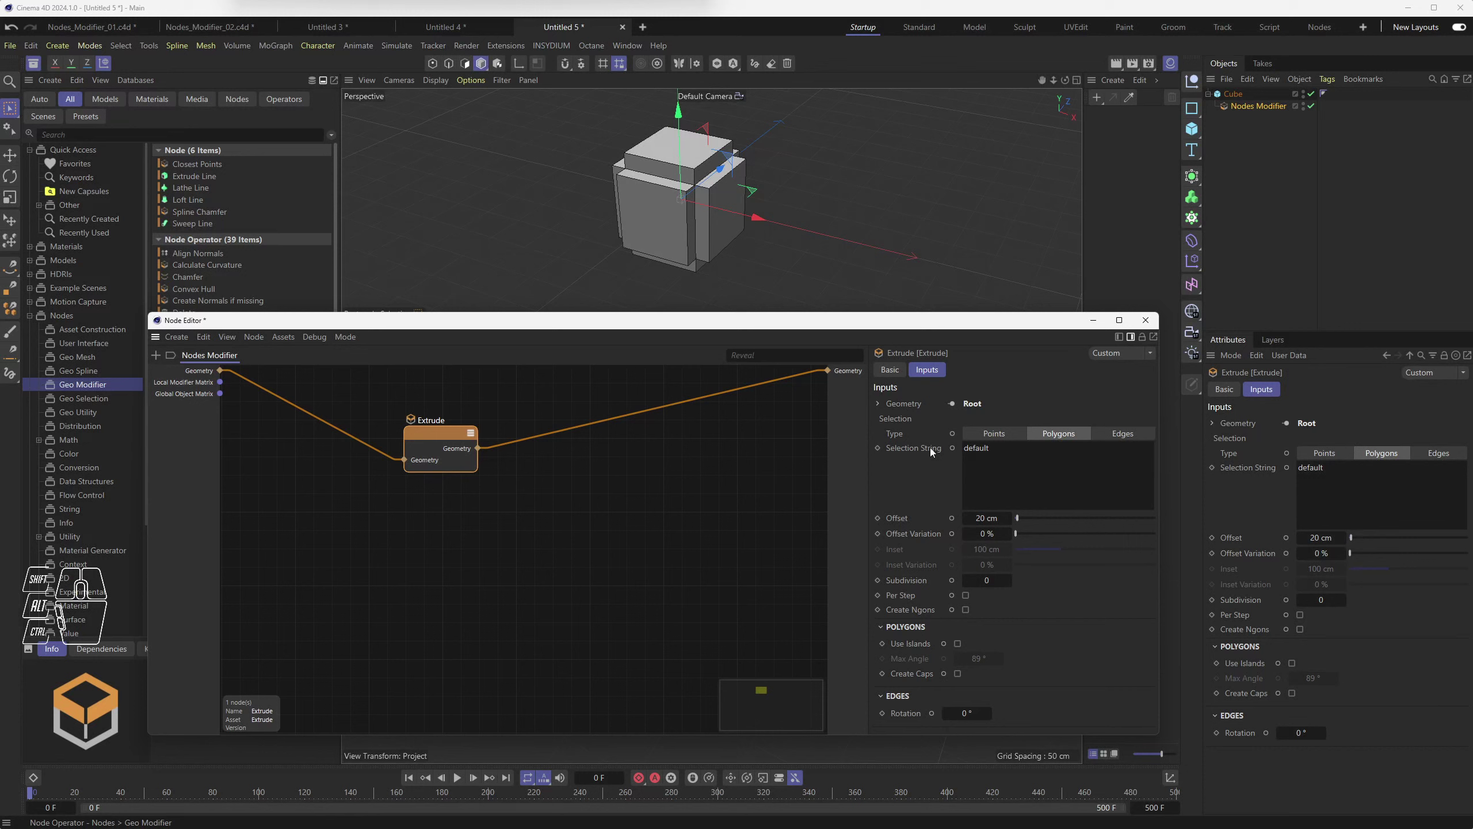
Step: Set the Extrude selection string to 'all' and its offset to 150 cm
left_click(913, 450)
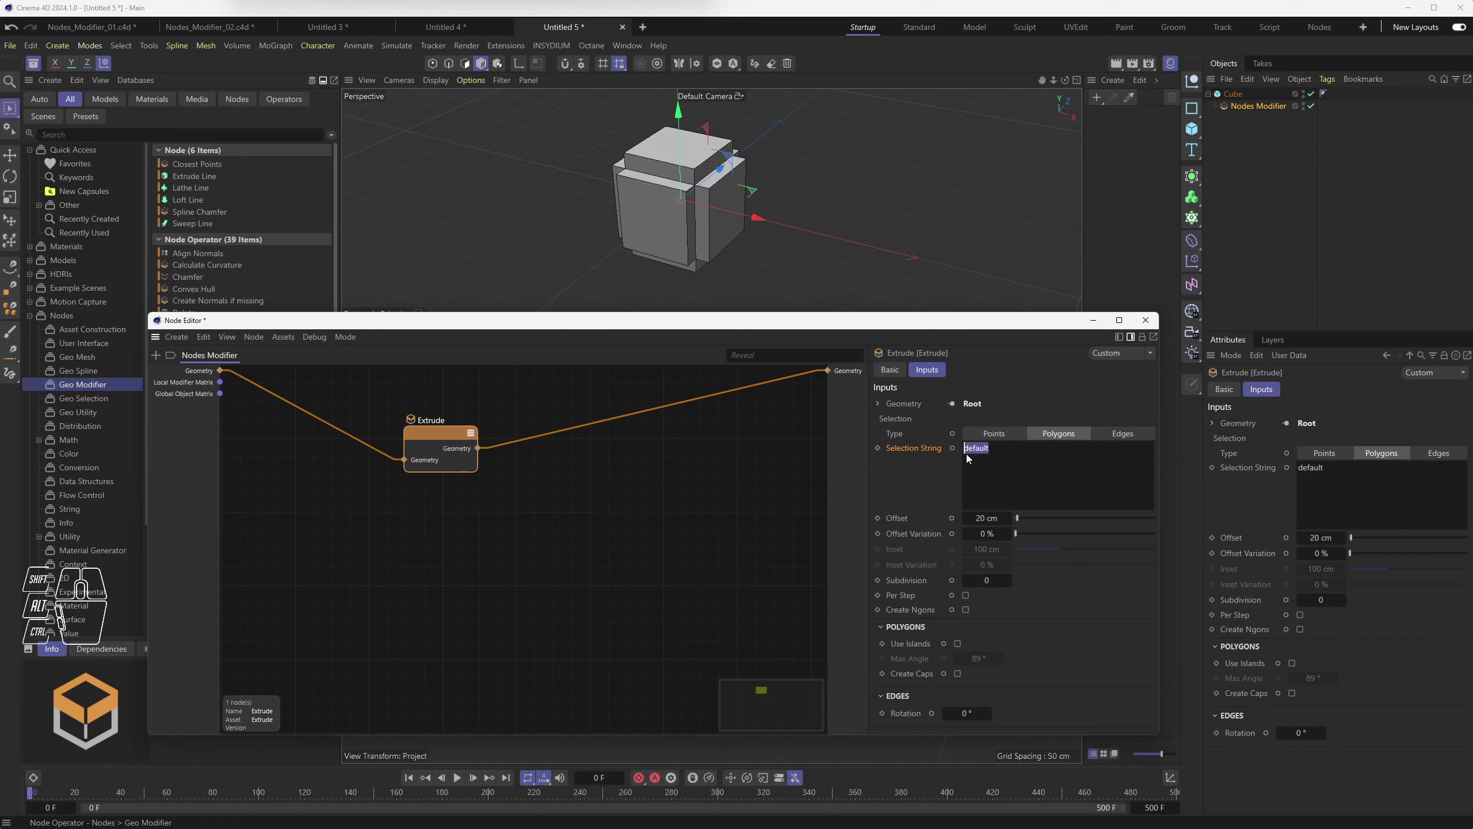
double_click(1018, 452)
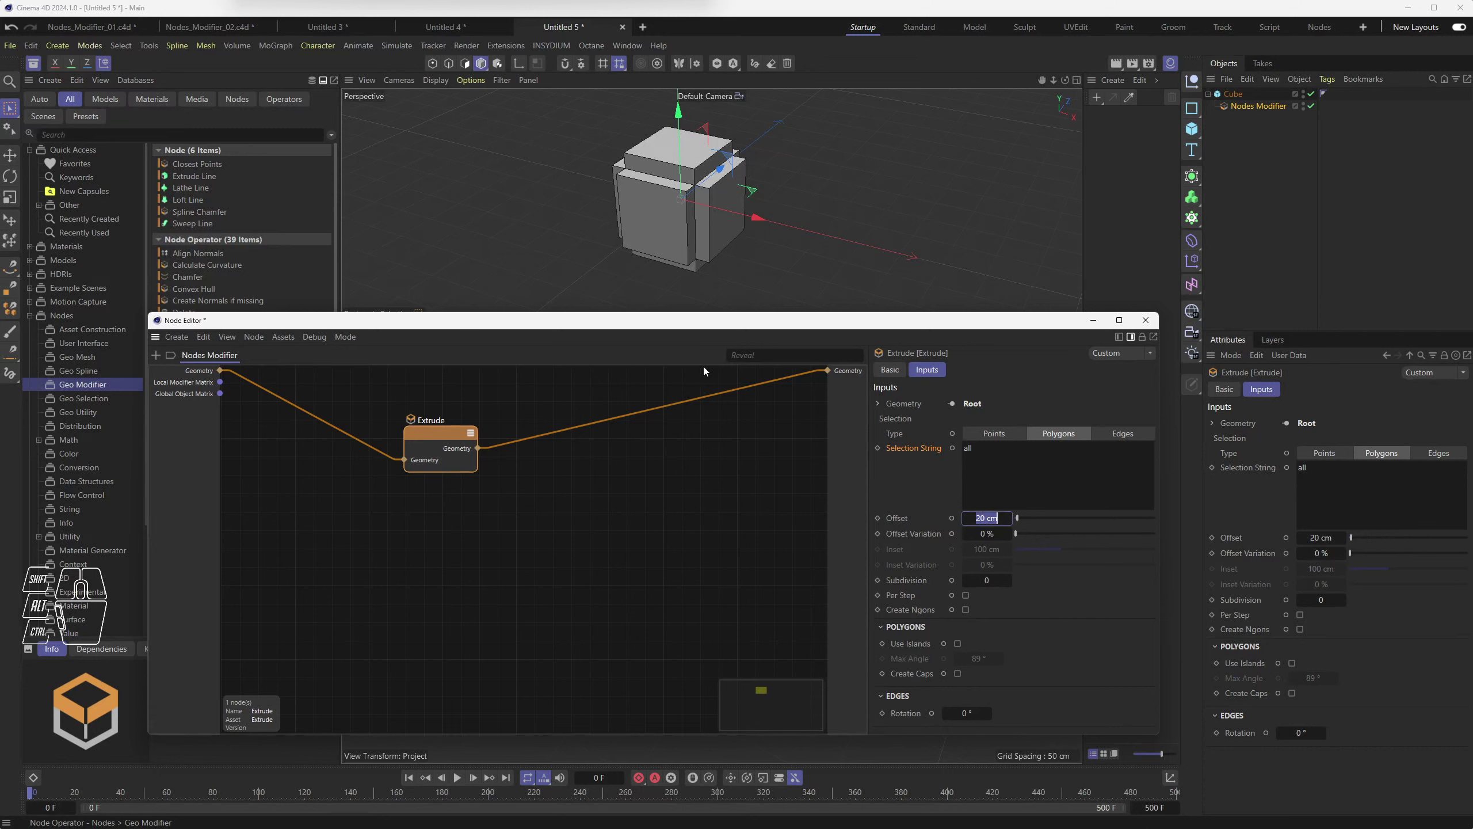
left_click(909, 521)
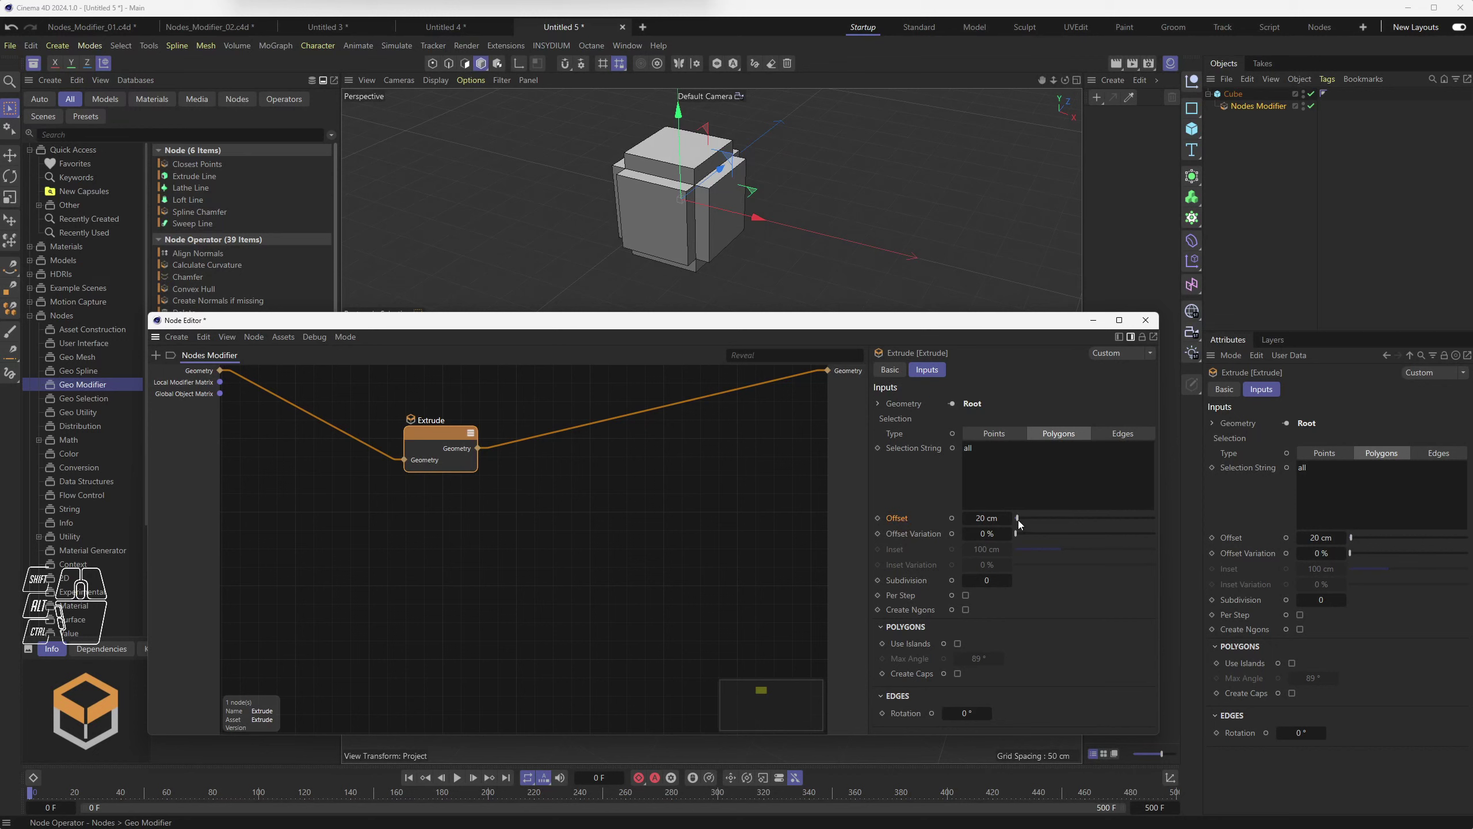
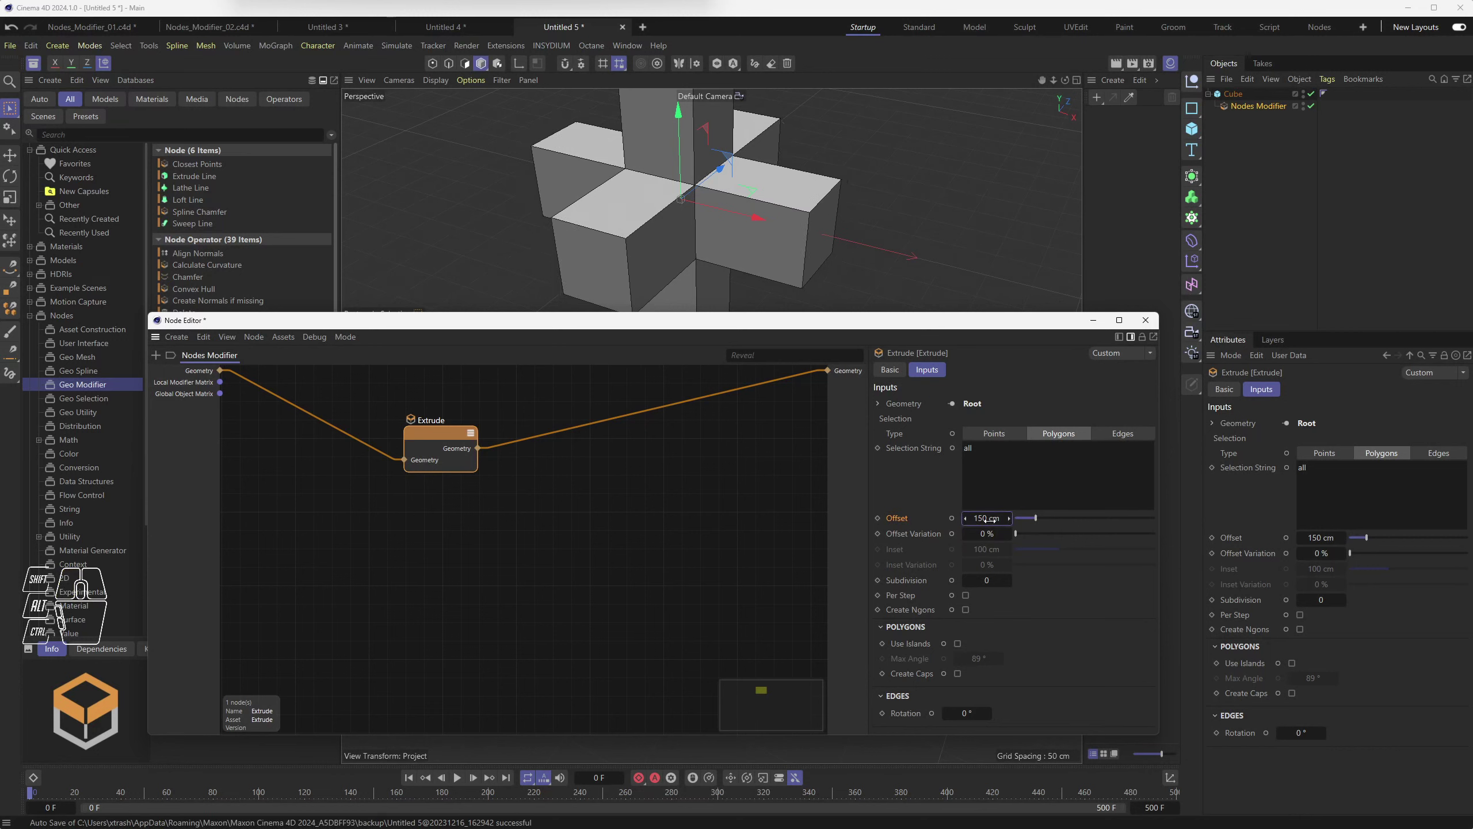
left_click(739, 536)
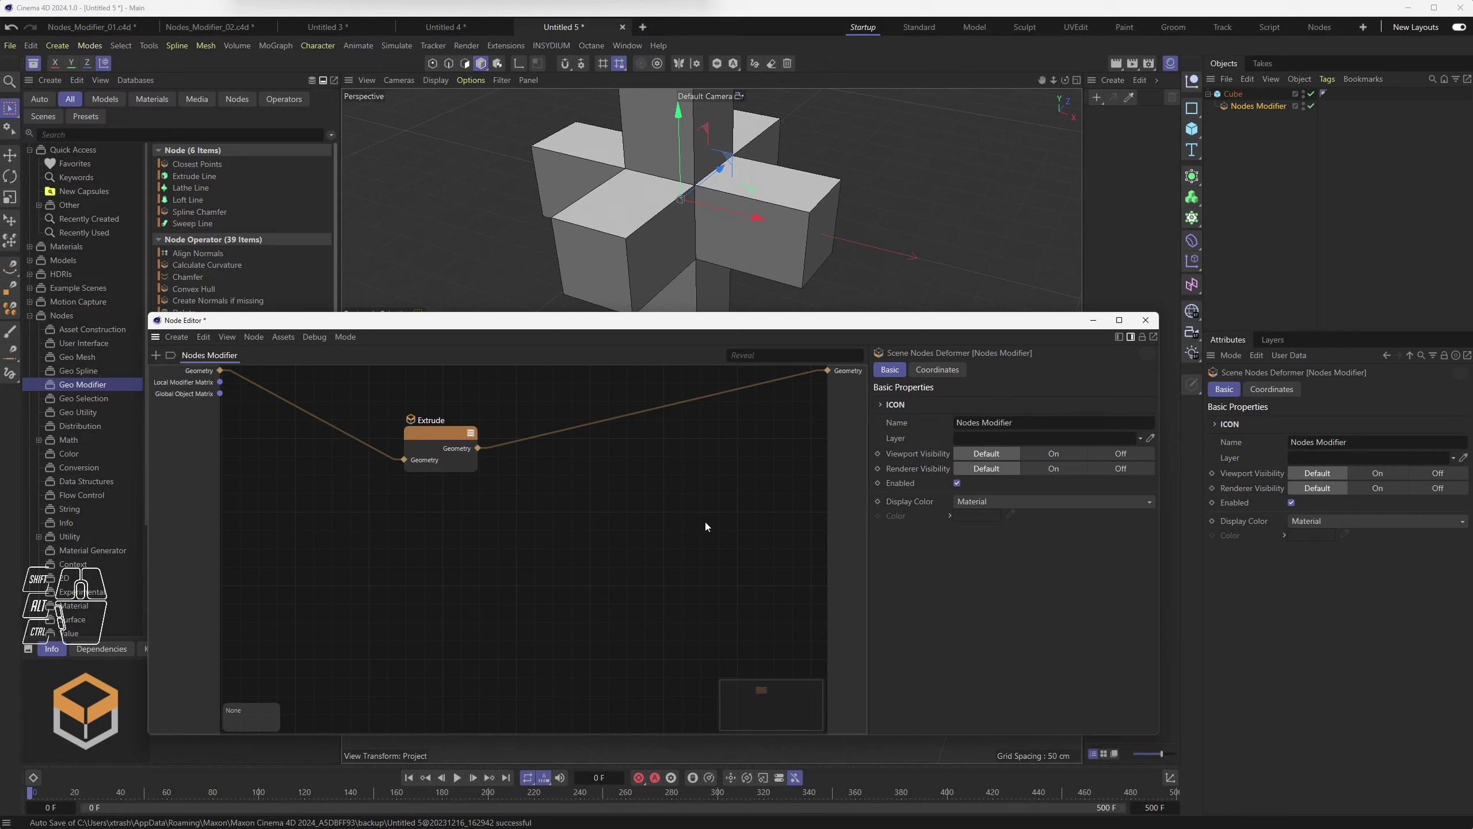
left_click(449, 436)
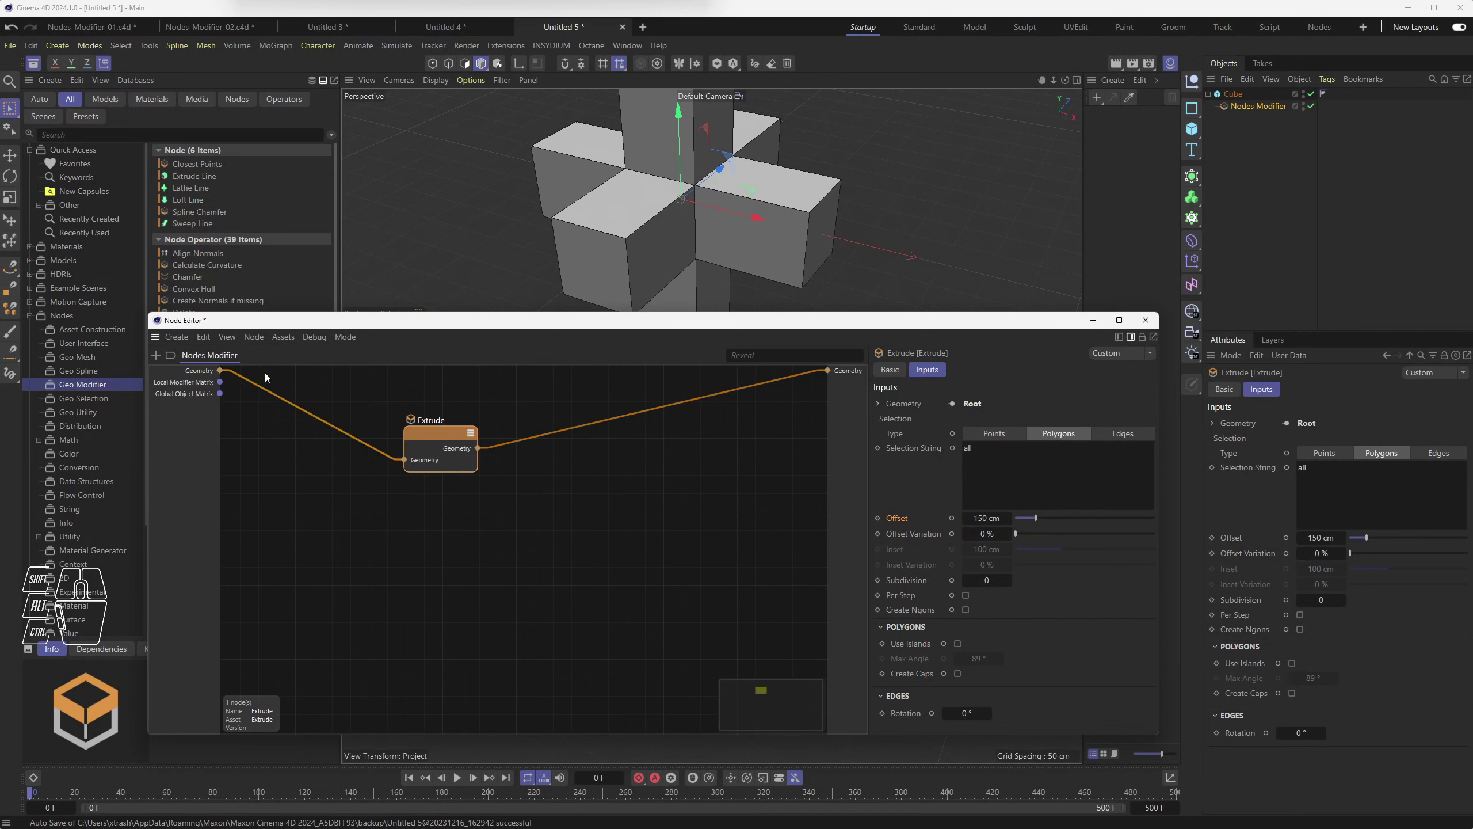
Step: Shift the Extrude node left and drop a second Extrude operator from the Asset Browser onto the canvas
left_click_drag(444, 437, 430, 436)
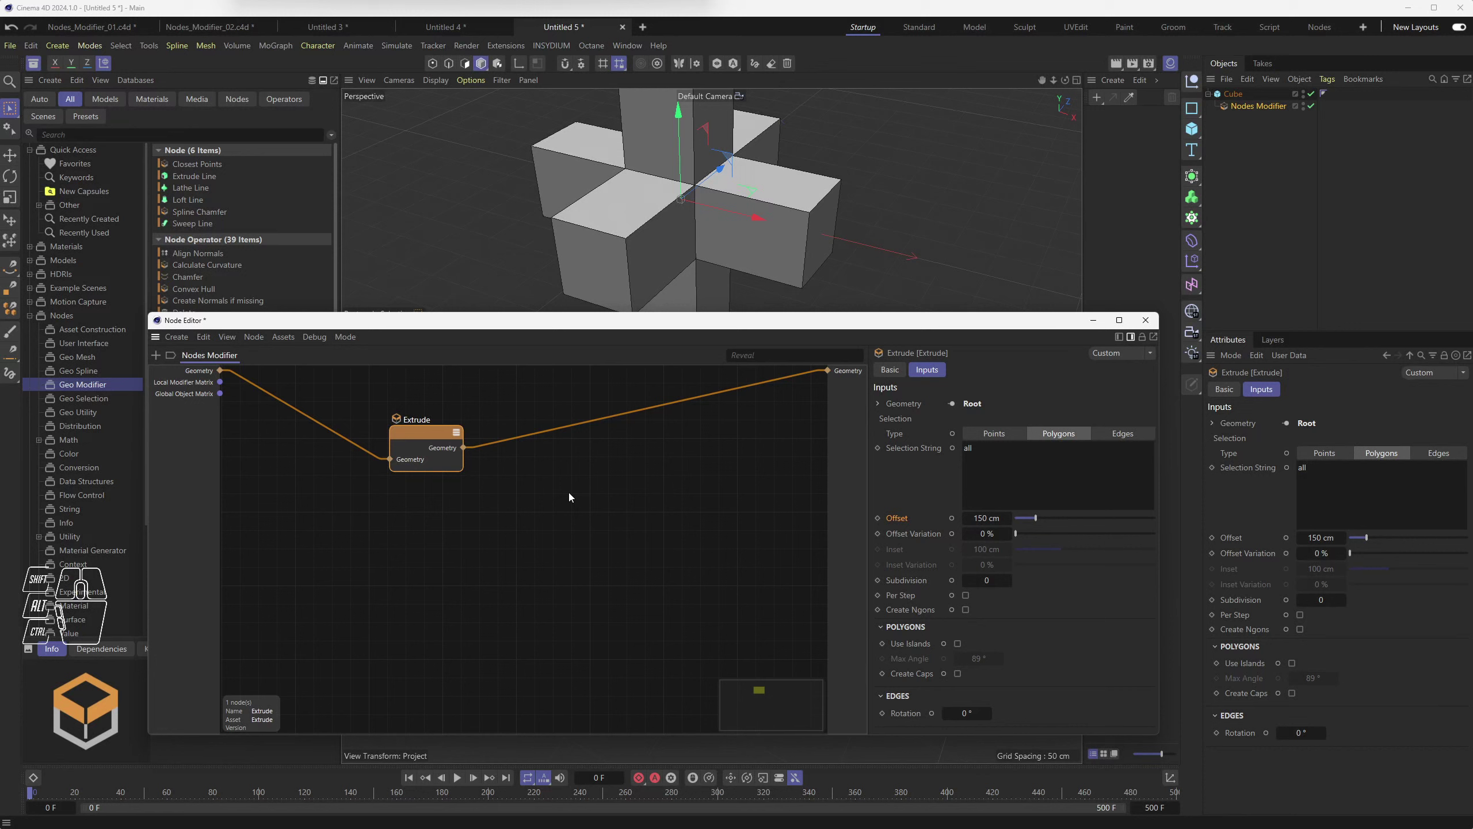
left_click_drag(436, 435, 378, 436)
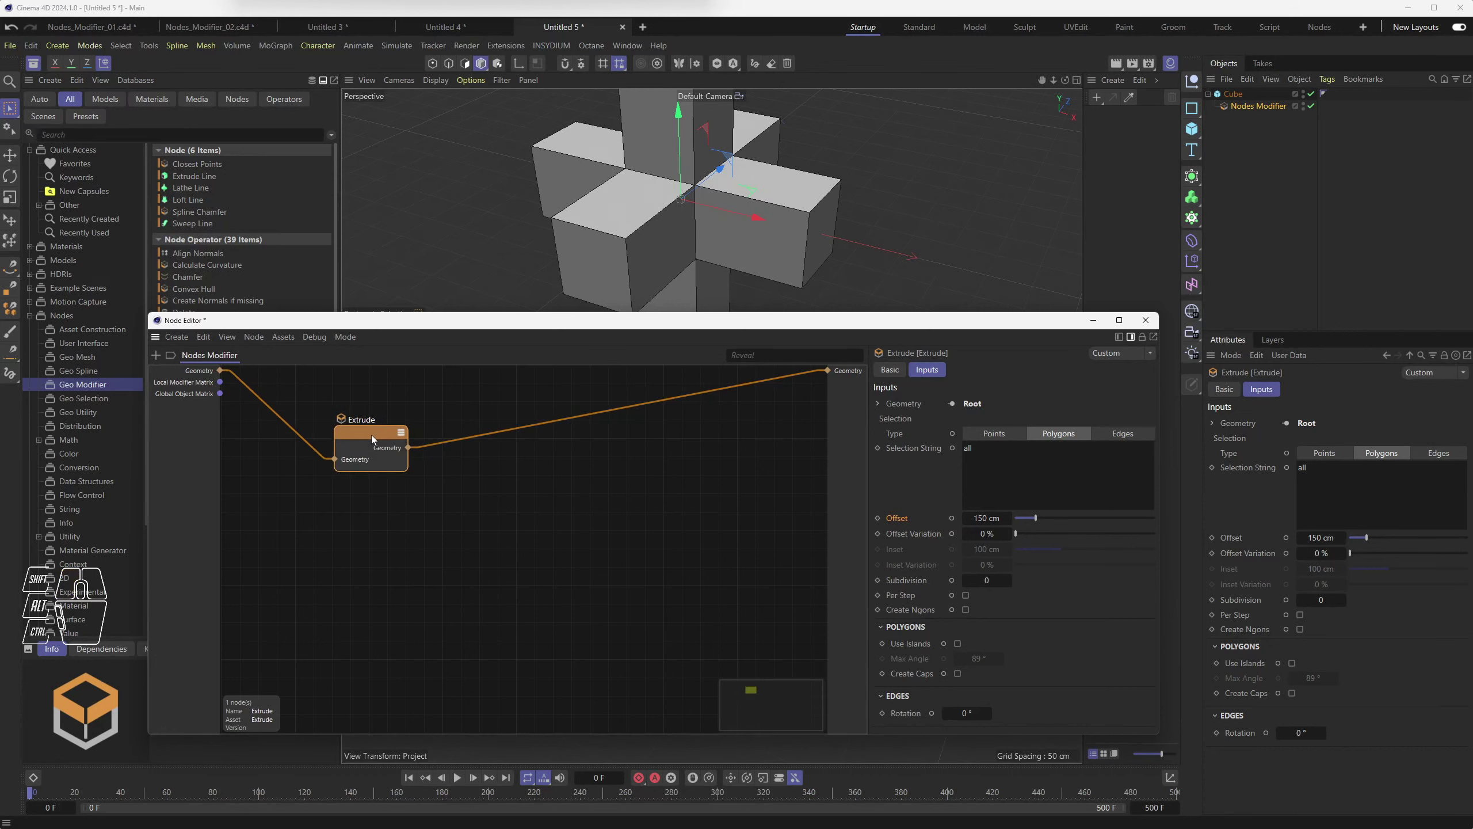
left_click(562, 327)
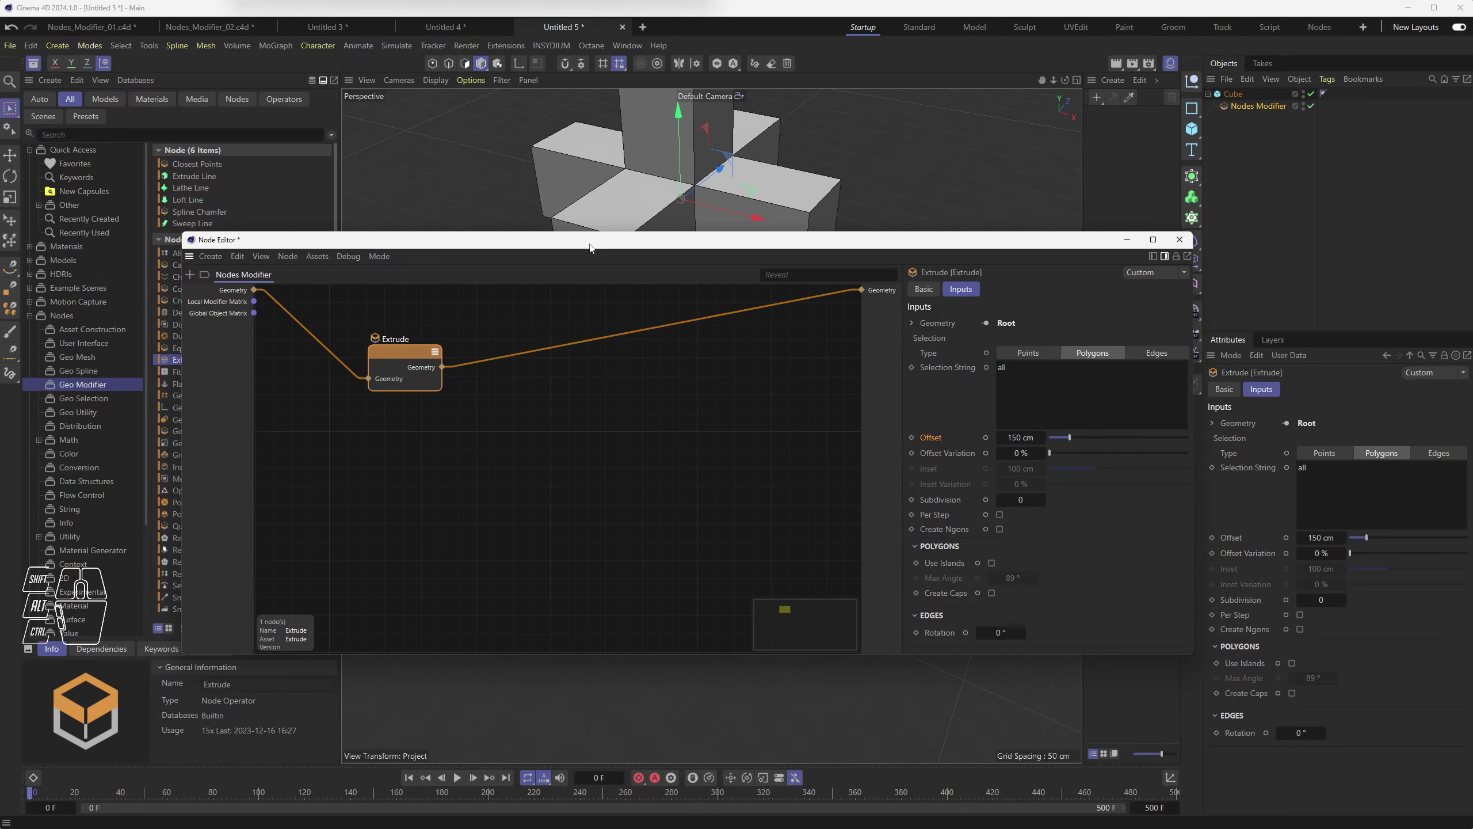
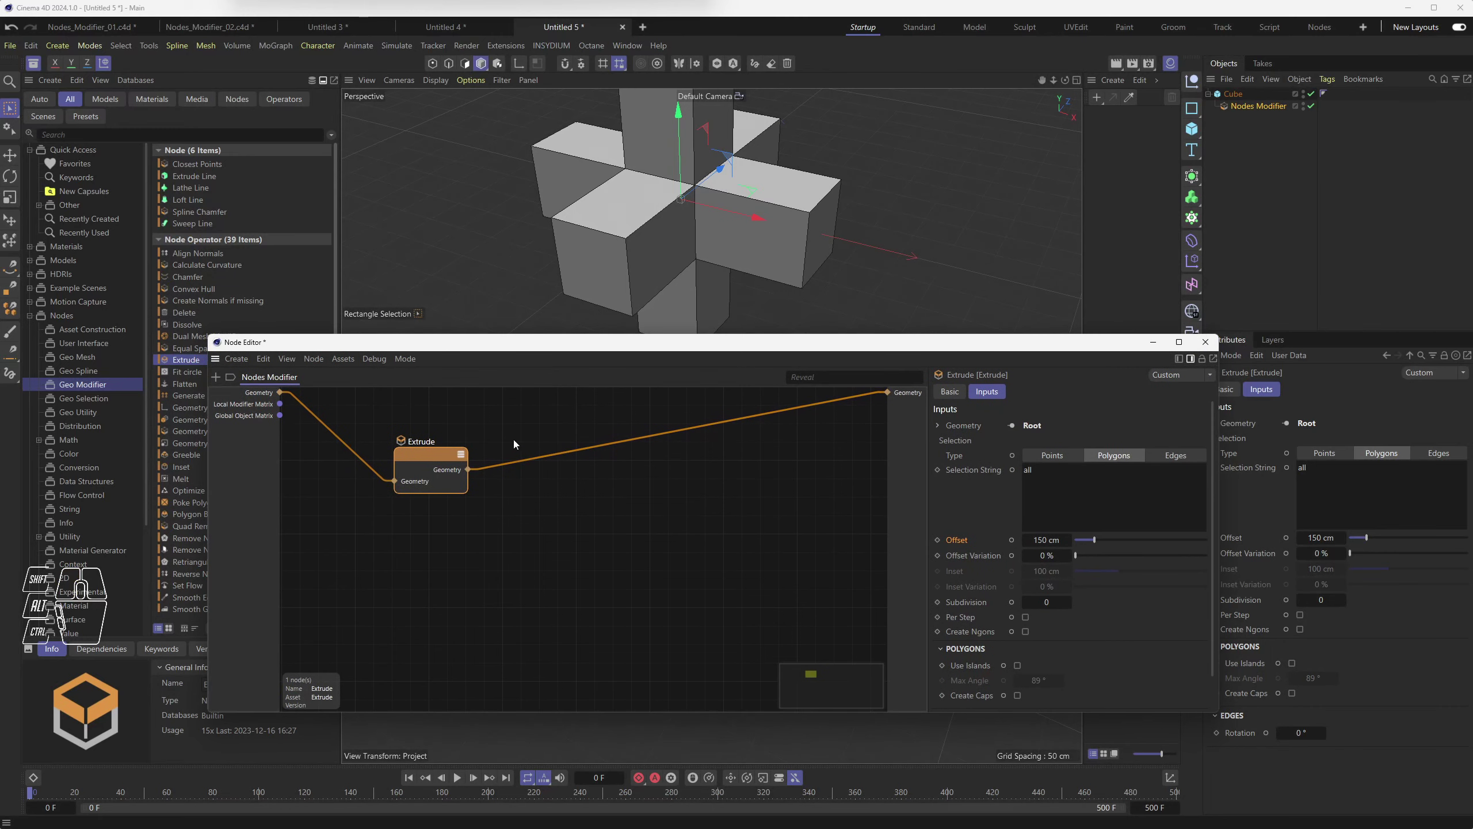
left_click(545, 431)
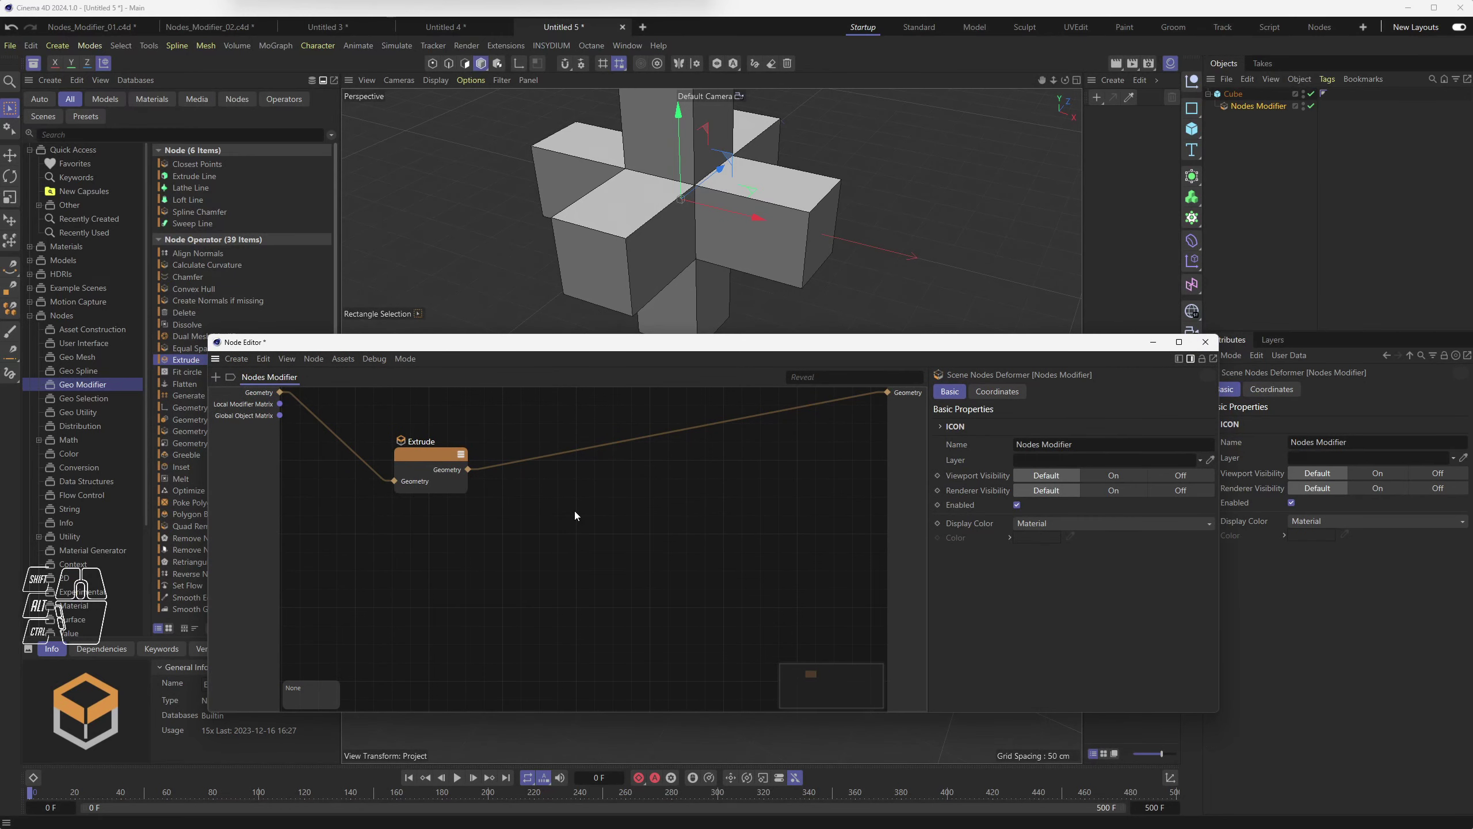
left_click(601, 504)
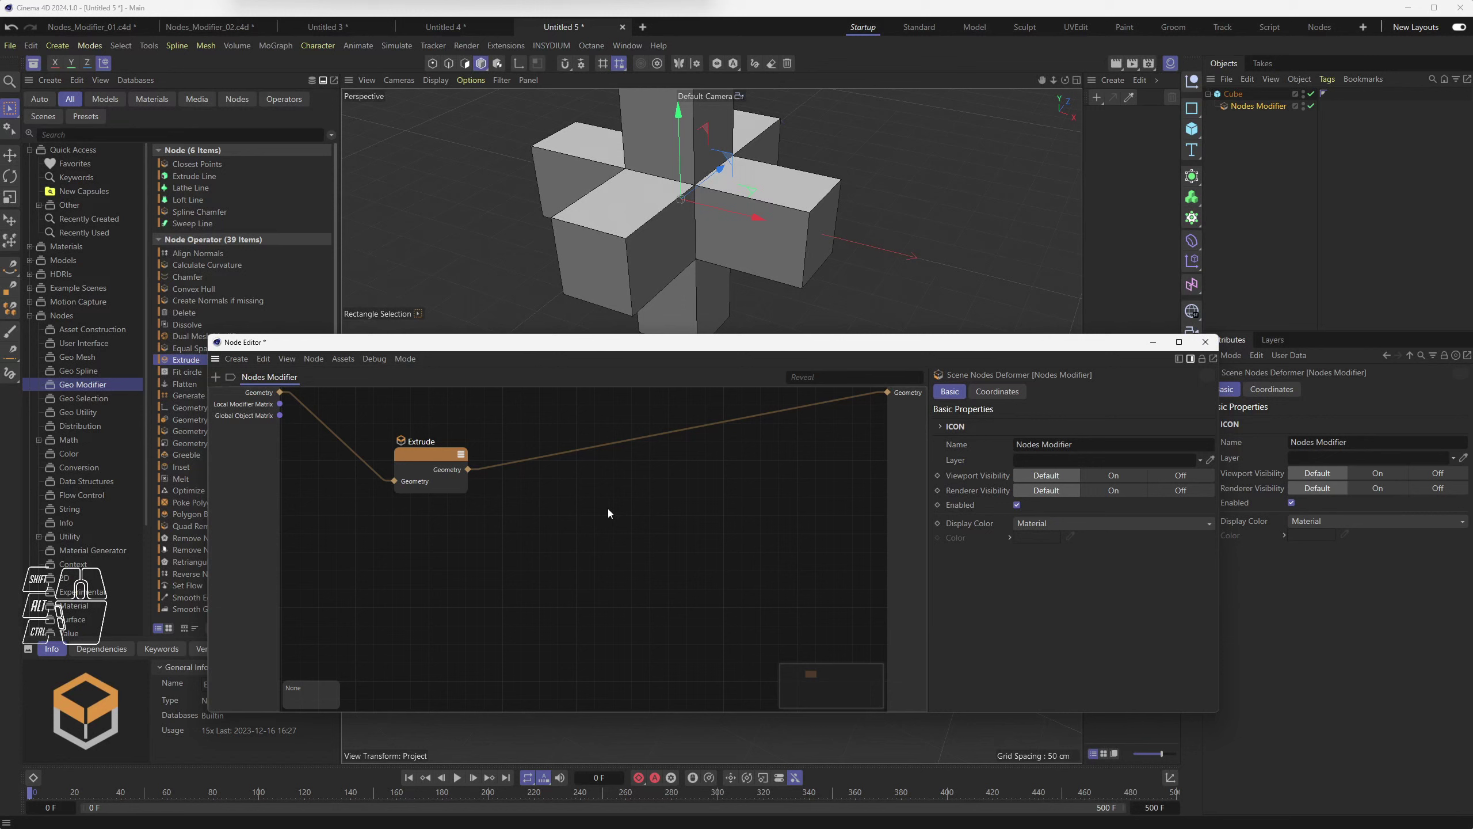
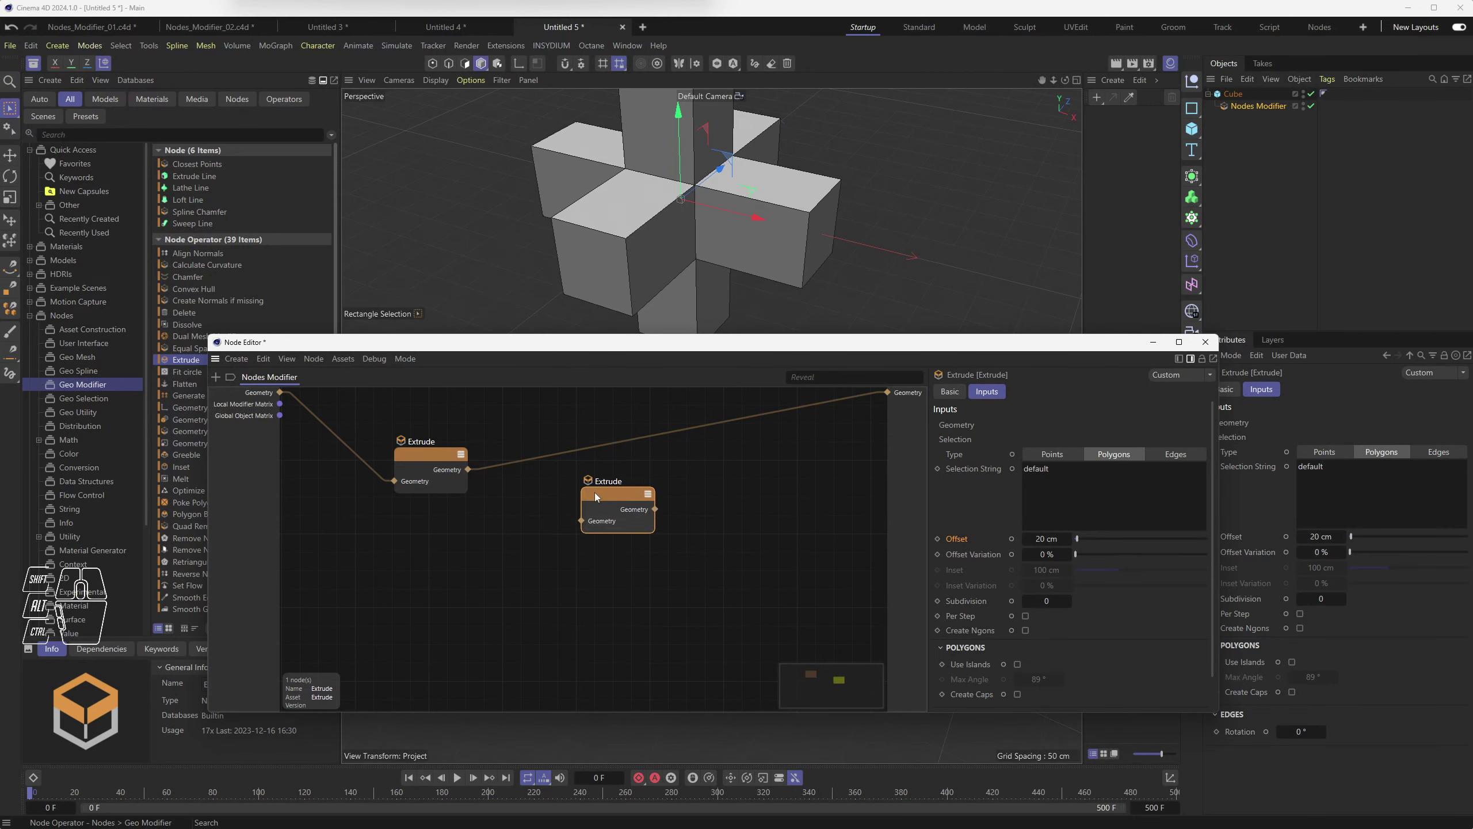
Step: Wire Extrude.1's geometry into Extrude.2, and Extrude.2's result into the modifier's Geometry output
left_click_drag(472, 470, 585, 523)
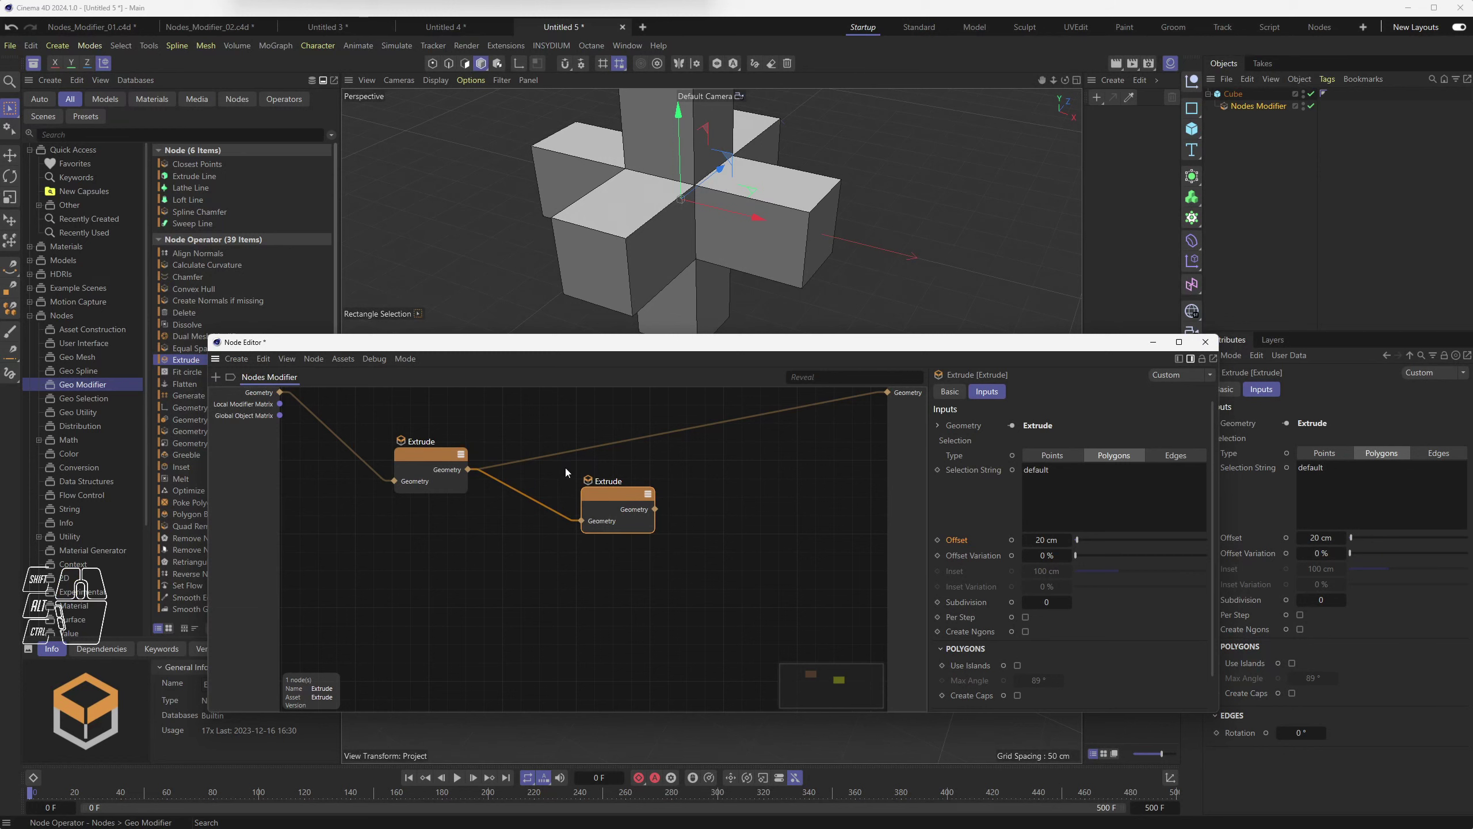
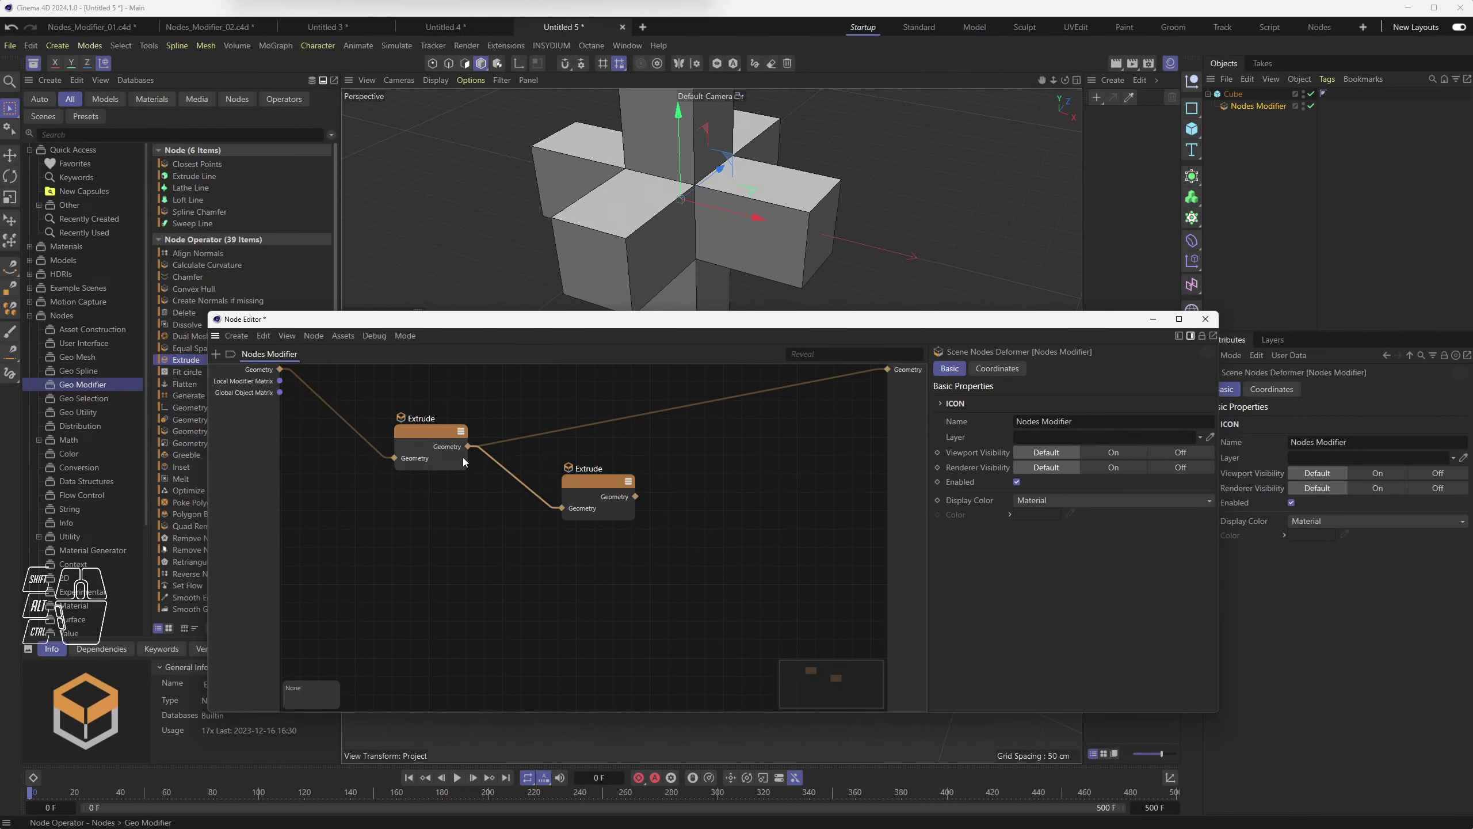
left_click_drag(408, 334, 437, 565)
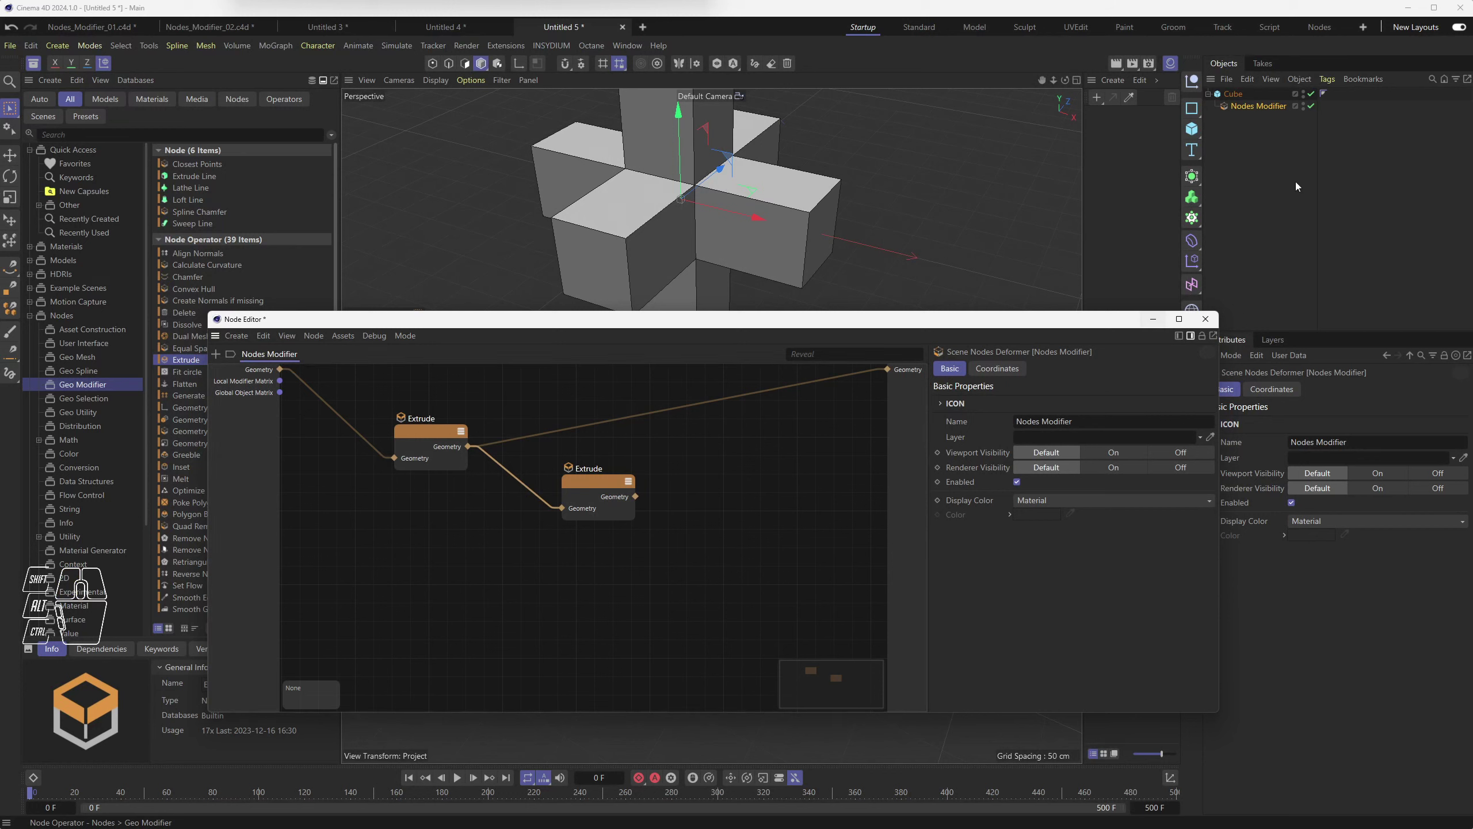
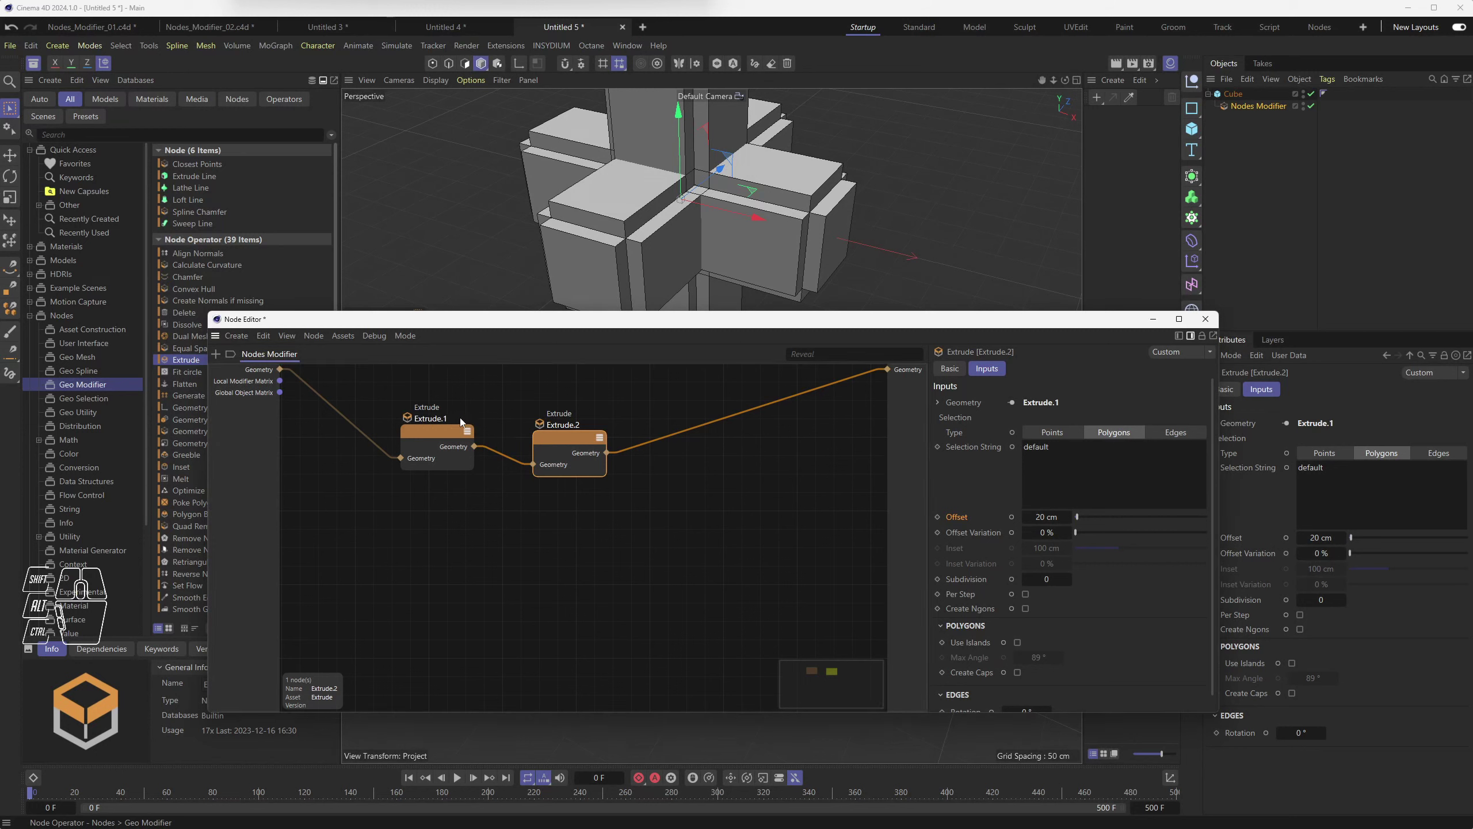
Step: Space out the two Extrude nodes and reposition the node graph window
left_click(571, 436)
left_click_drag(572, 443, 556, 431)
left_click(568, 504)
left_click(555, 430)
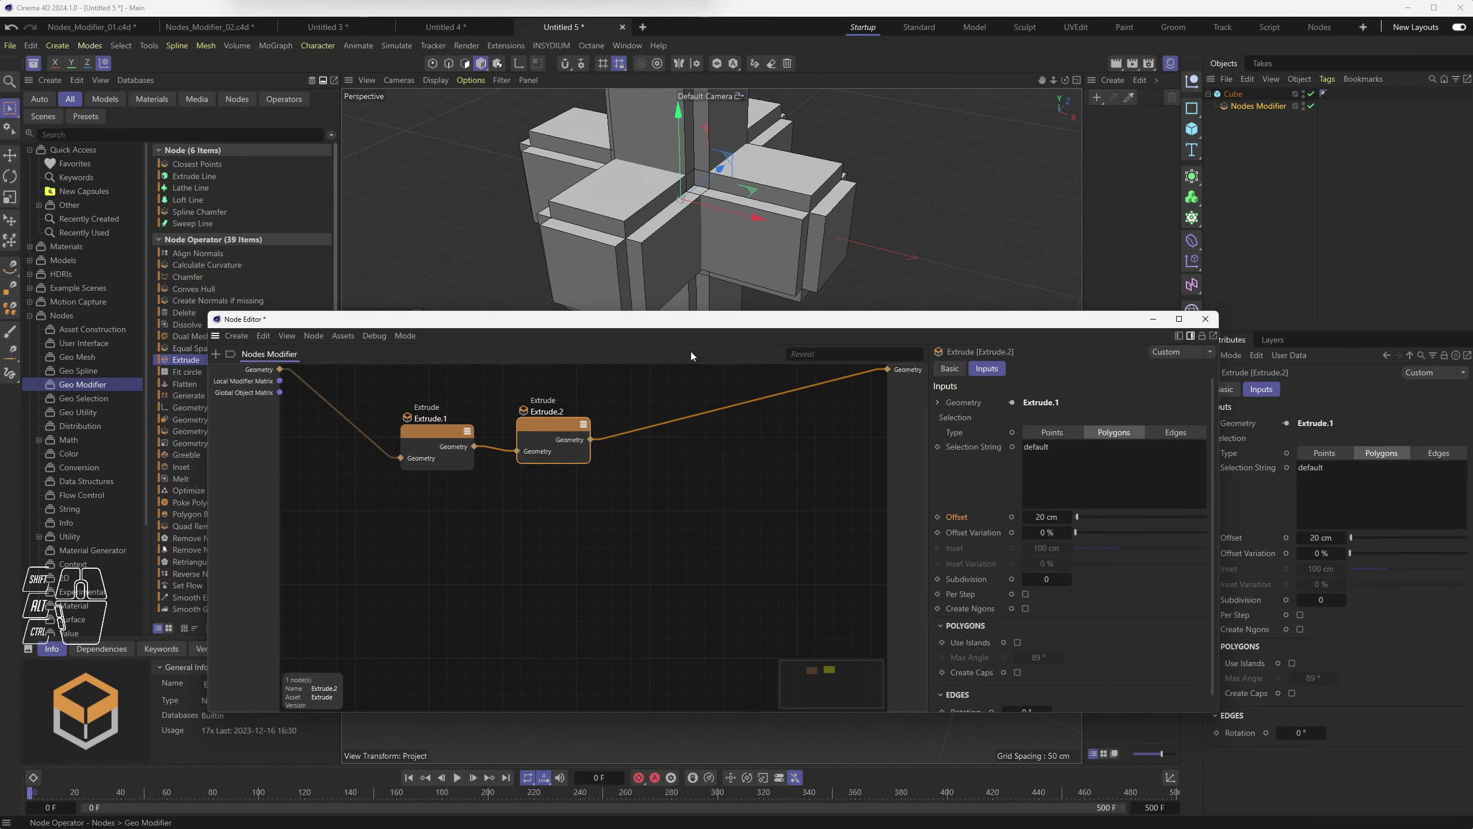
left_click_drag(710, 325, 590, 330)
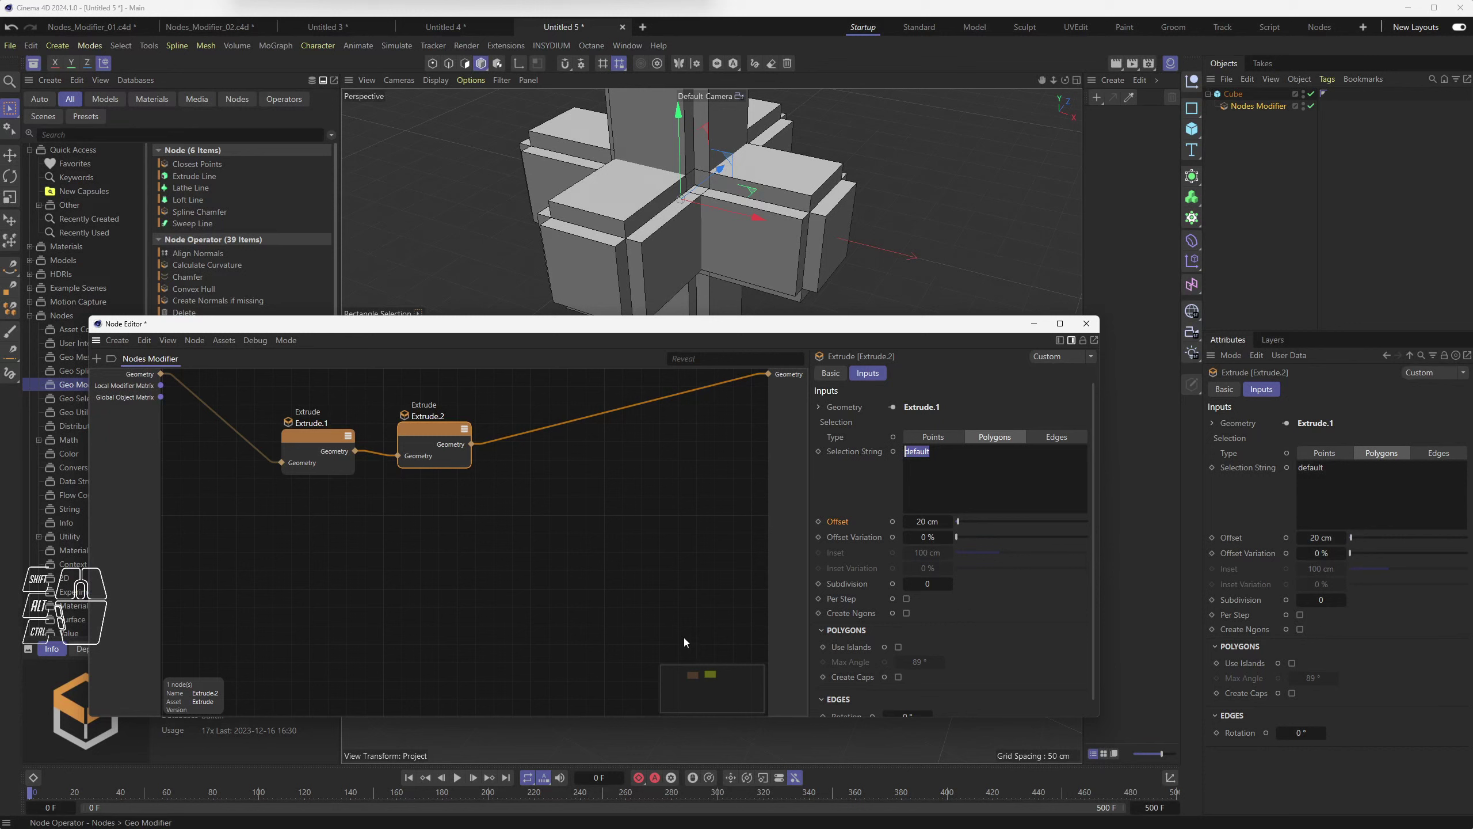
left_click_drag(425, 431, 466, 437)
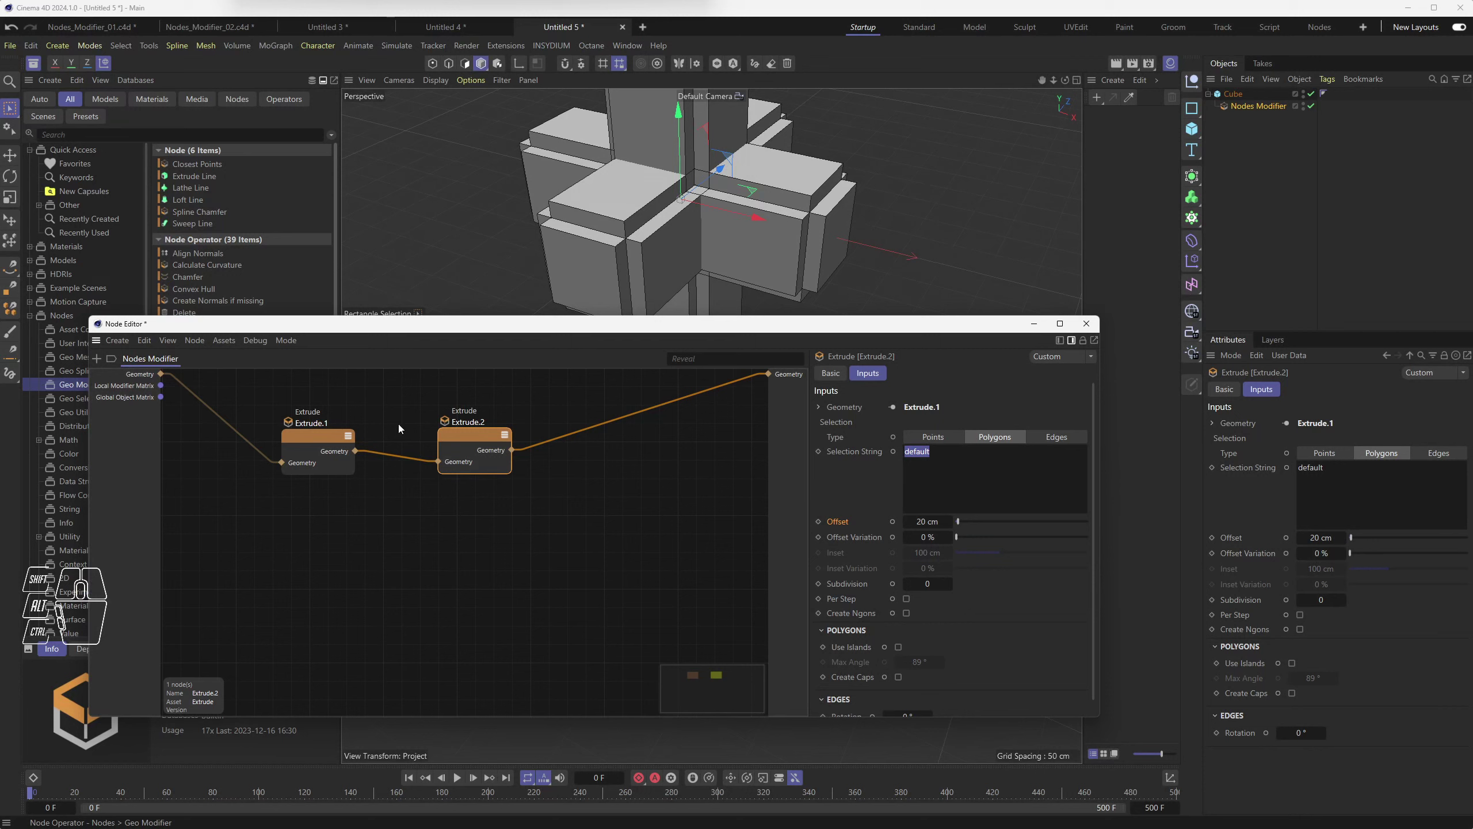
left_click(322, 441)
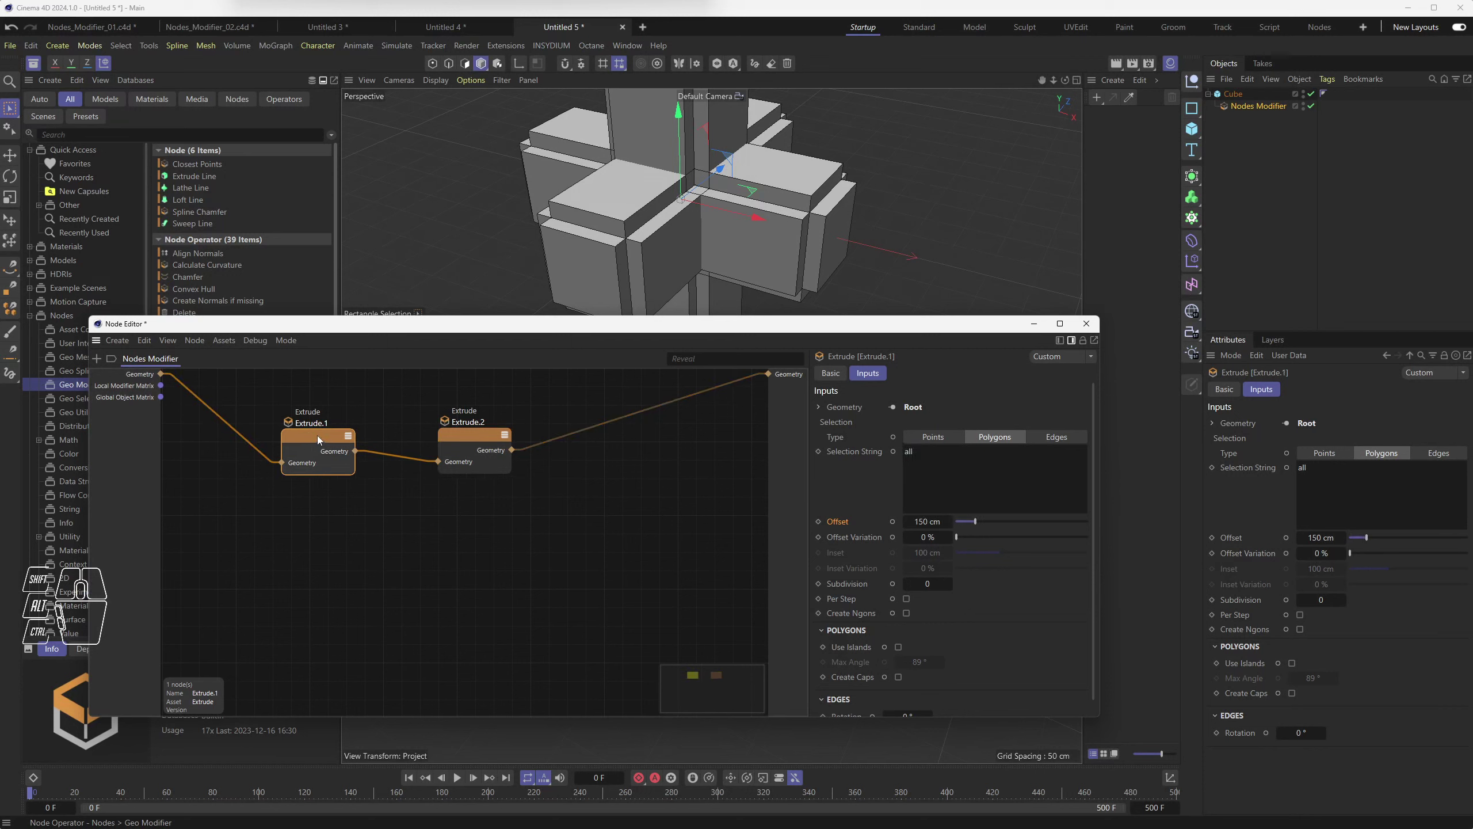
Step: Start a fresh empty document via File > New Project
left_click(460, 30)
left_click(649, 28)
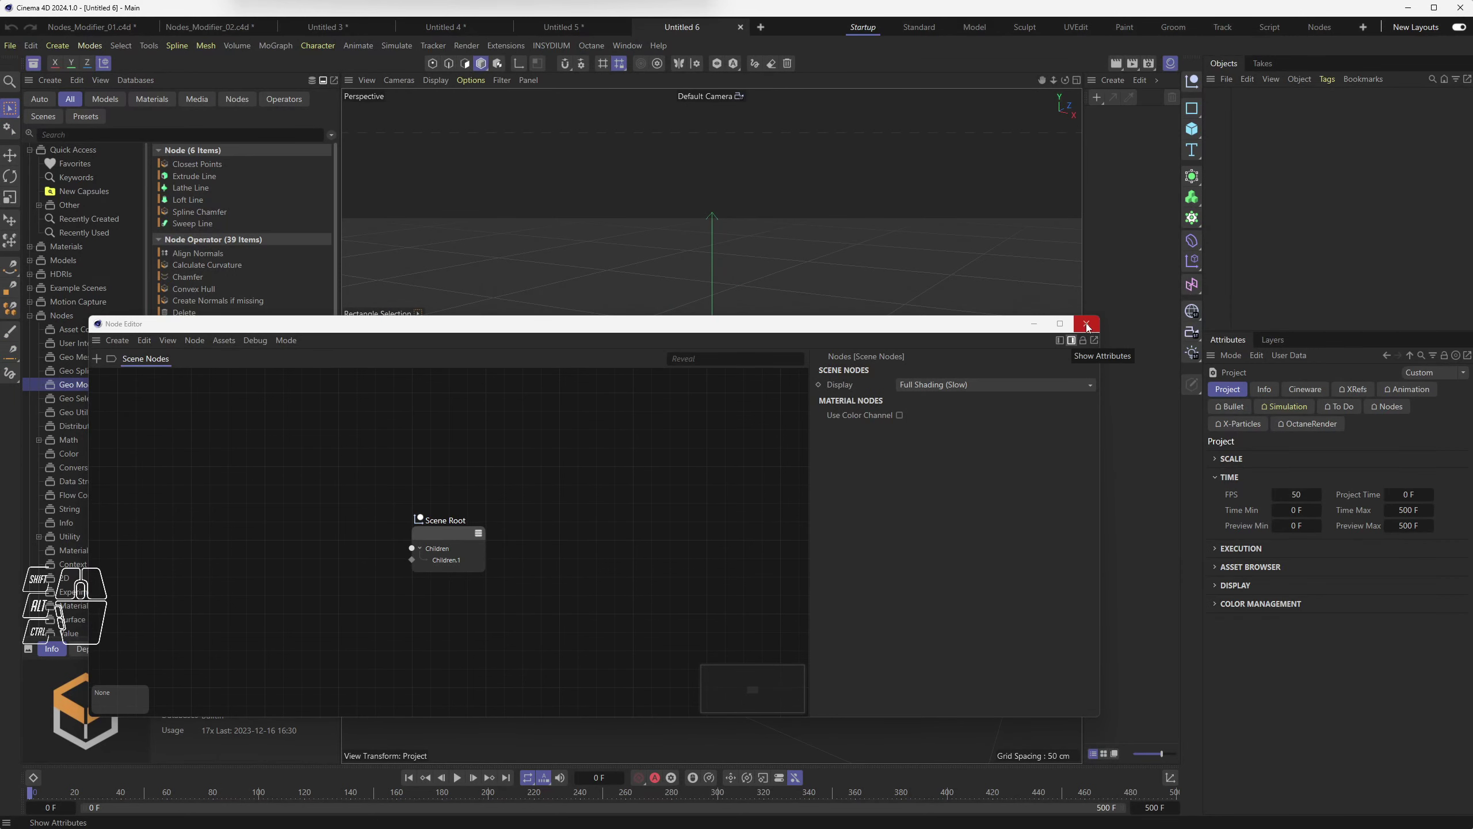
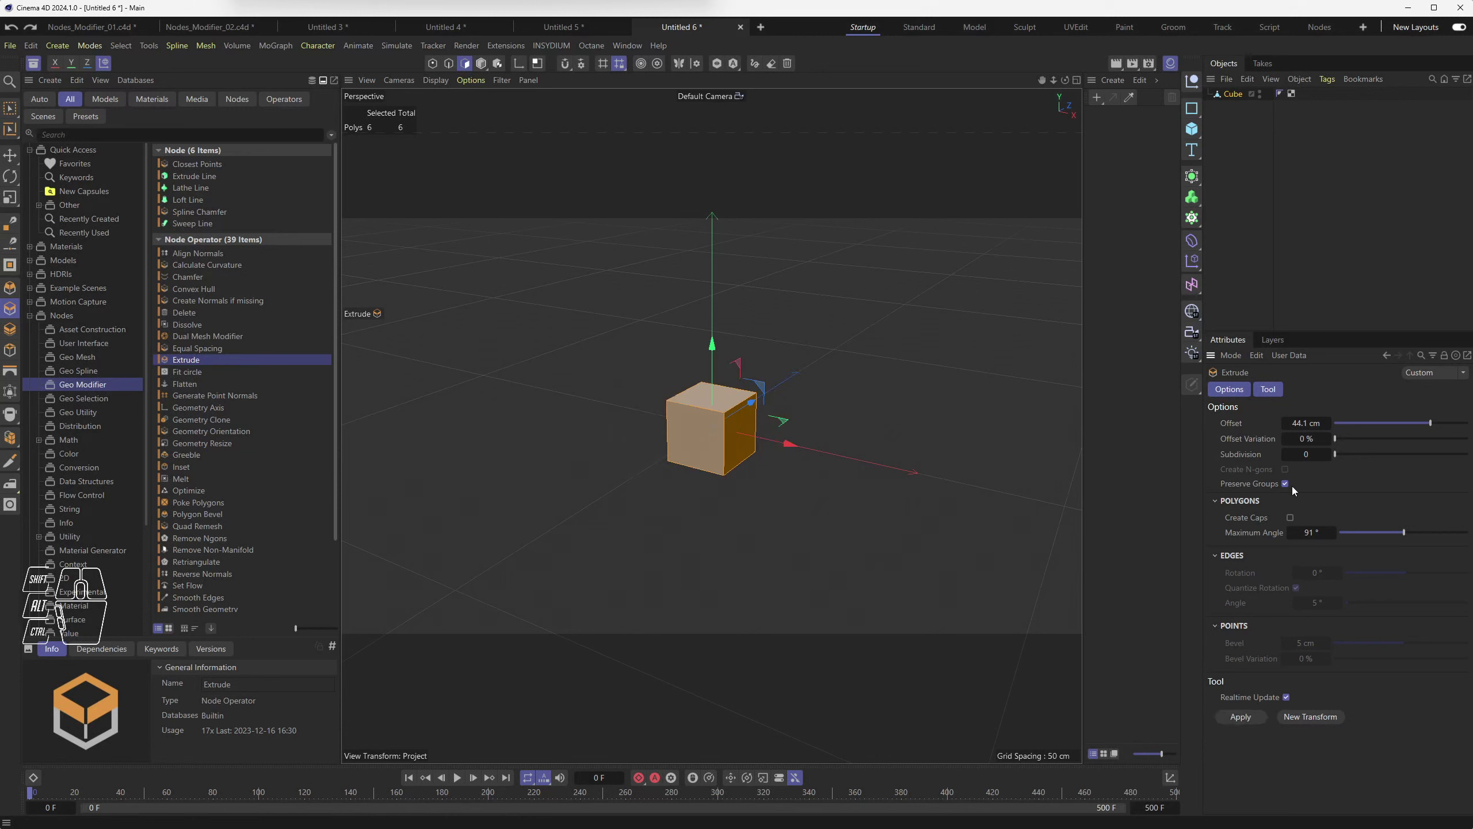
Step: Untick Preserve Groups and drag-extrude the cube's faces about 140 cm into a cross
left_click(1290, 489)
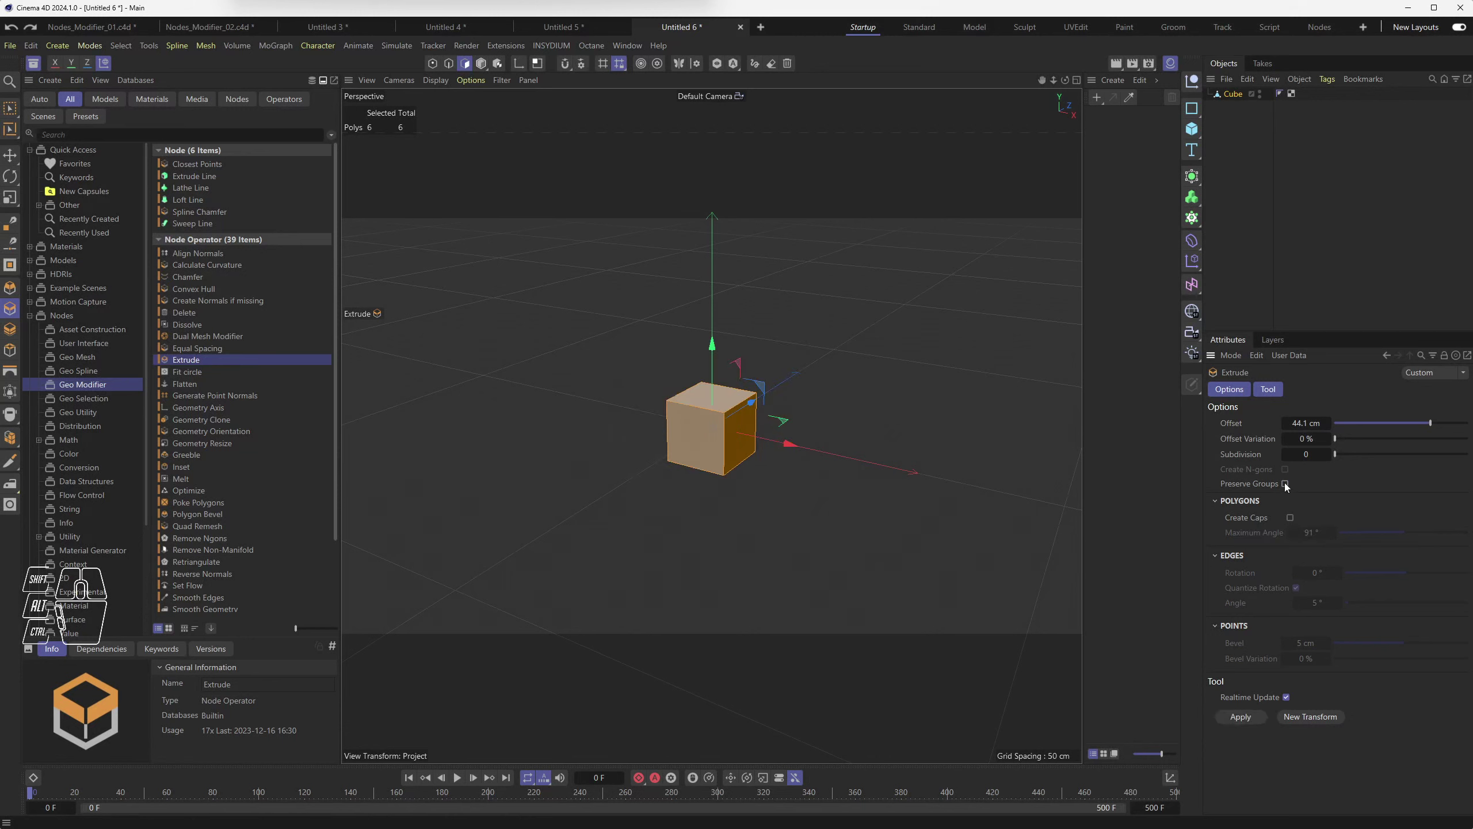
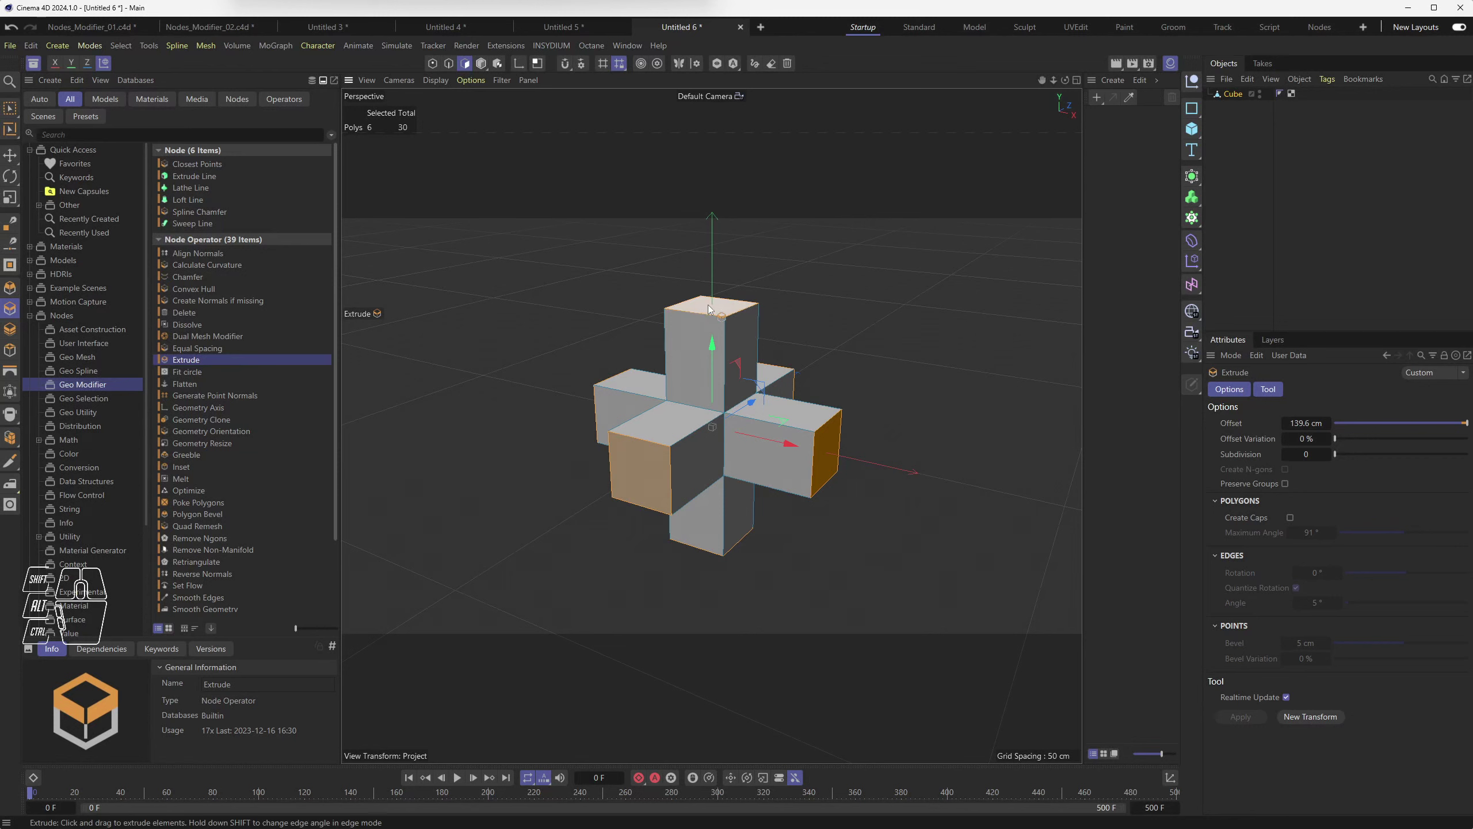
left_click_drag(794, 568, 823, 552)
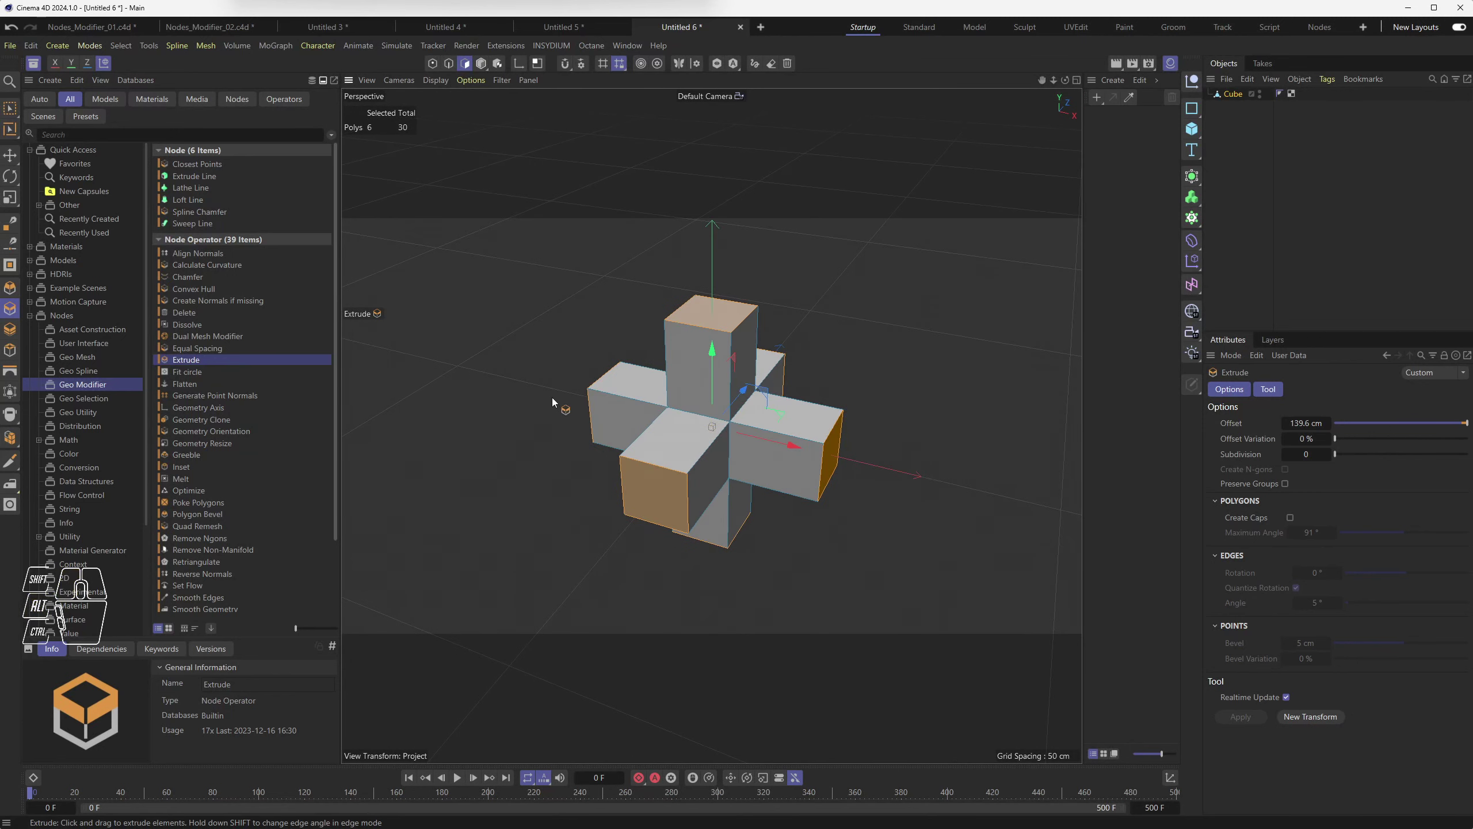
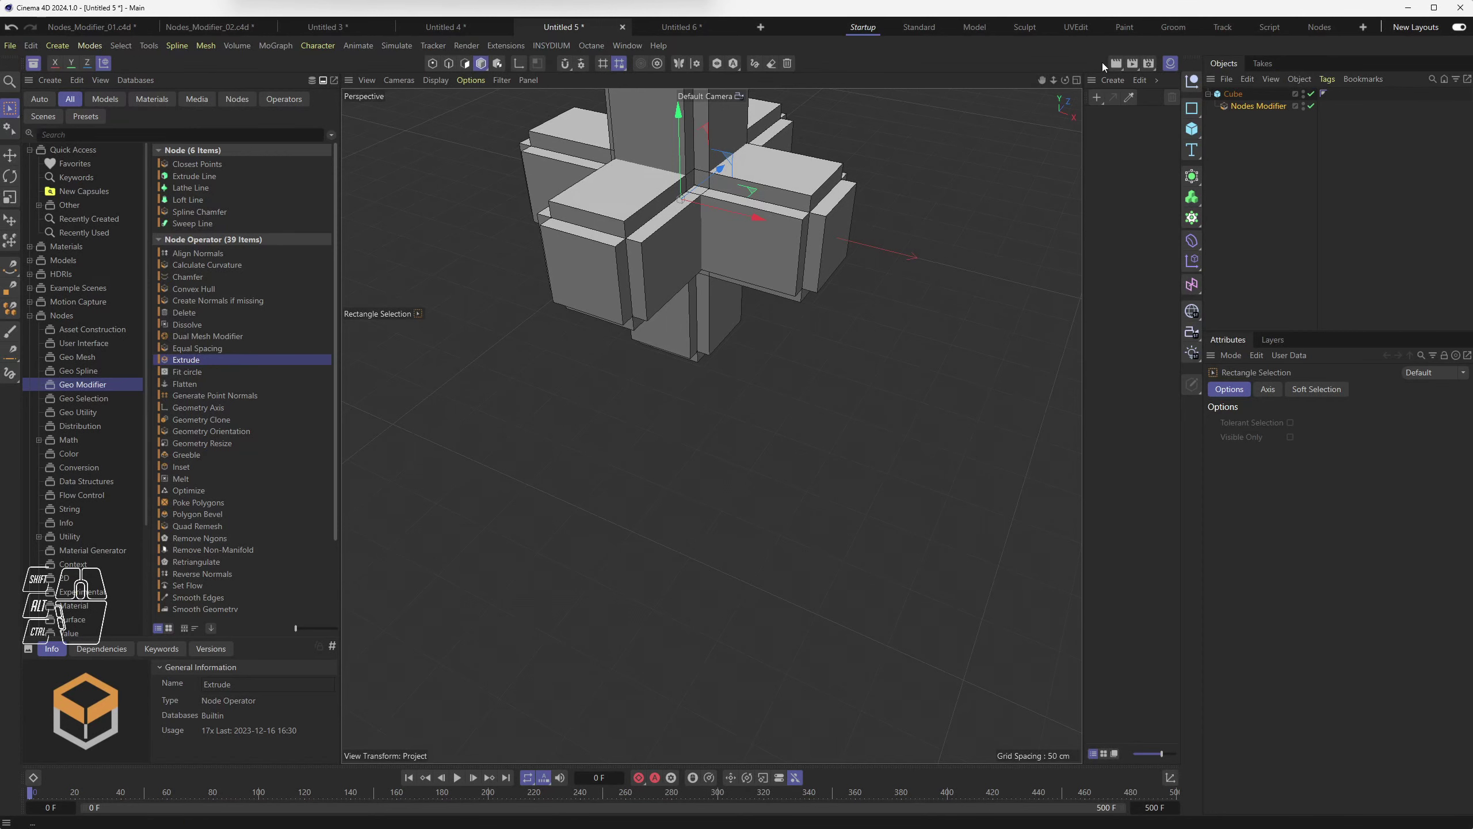
Step: Bring up the Nodes Modifier's graph and arrange Extrude.1 and Extrude.2 closer together
double_click(1230, 107)
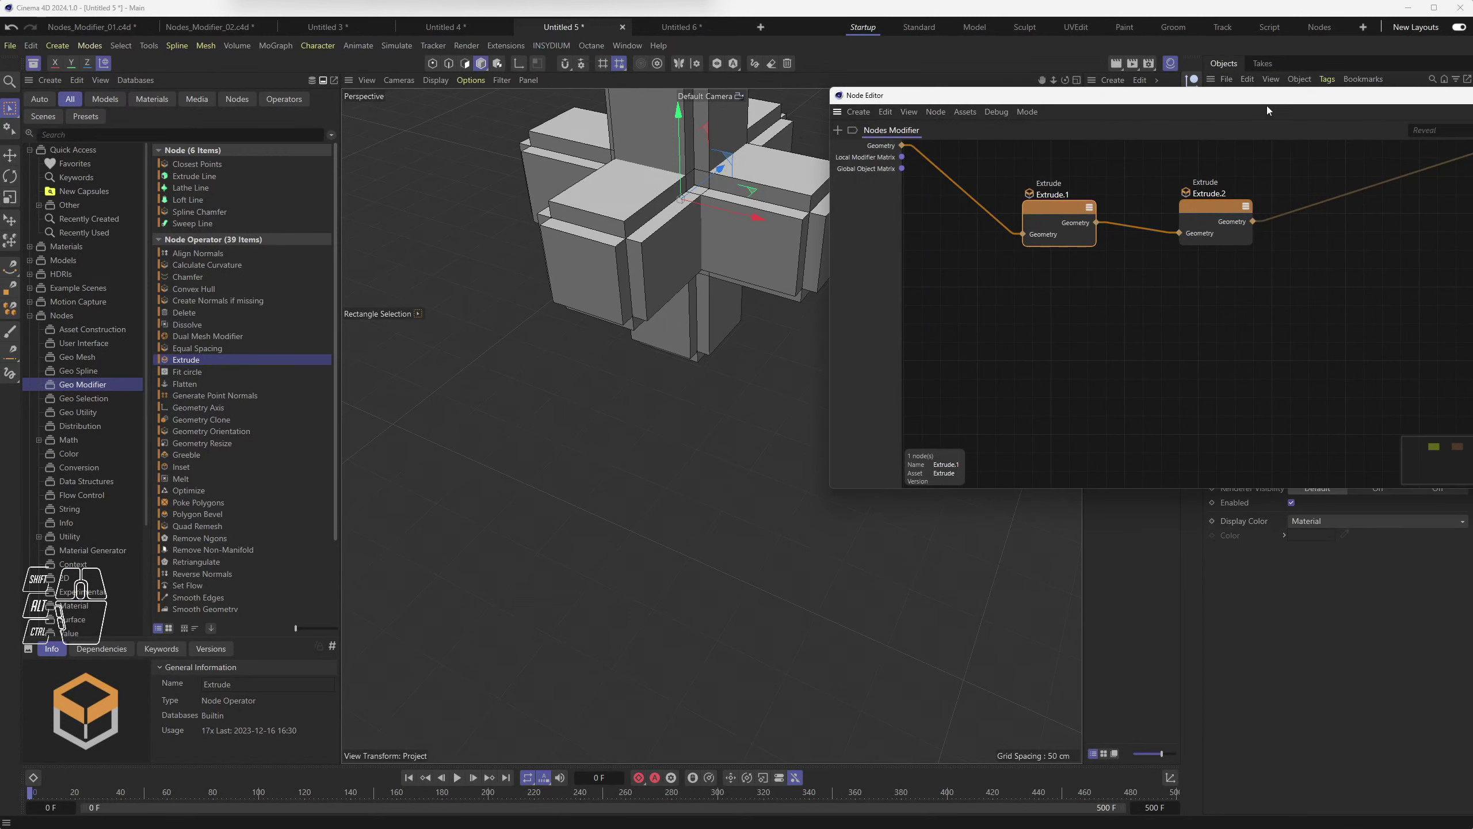
left_click(1261, 102)
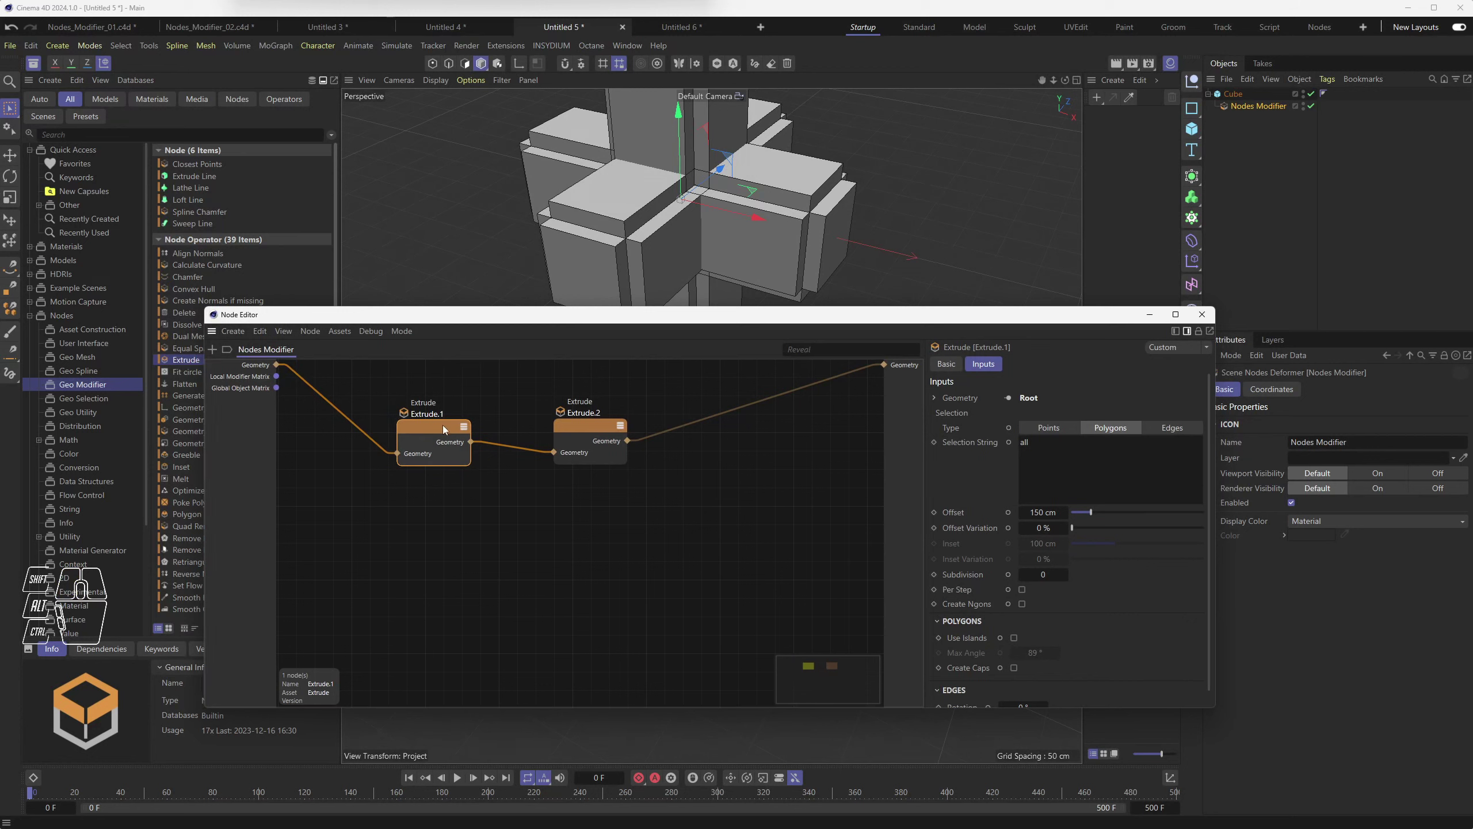
left_click_drag(438, 429, 412, 424)
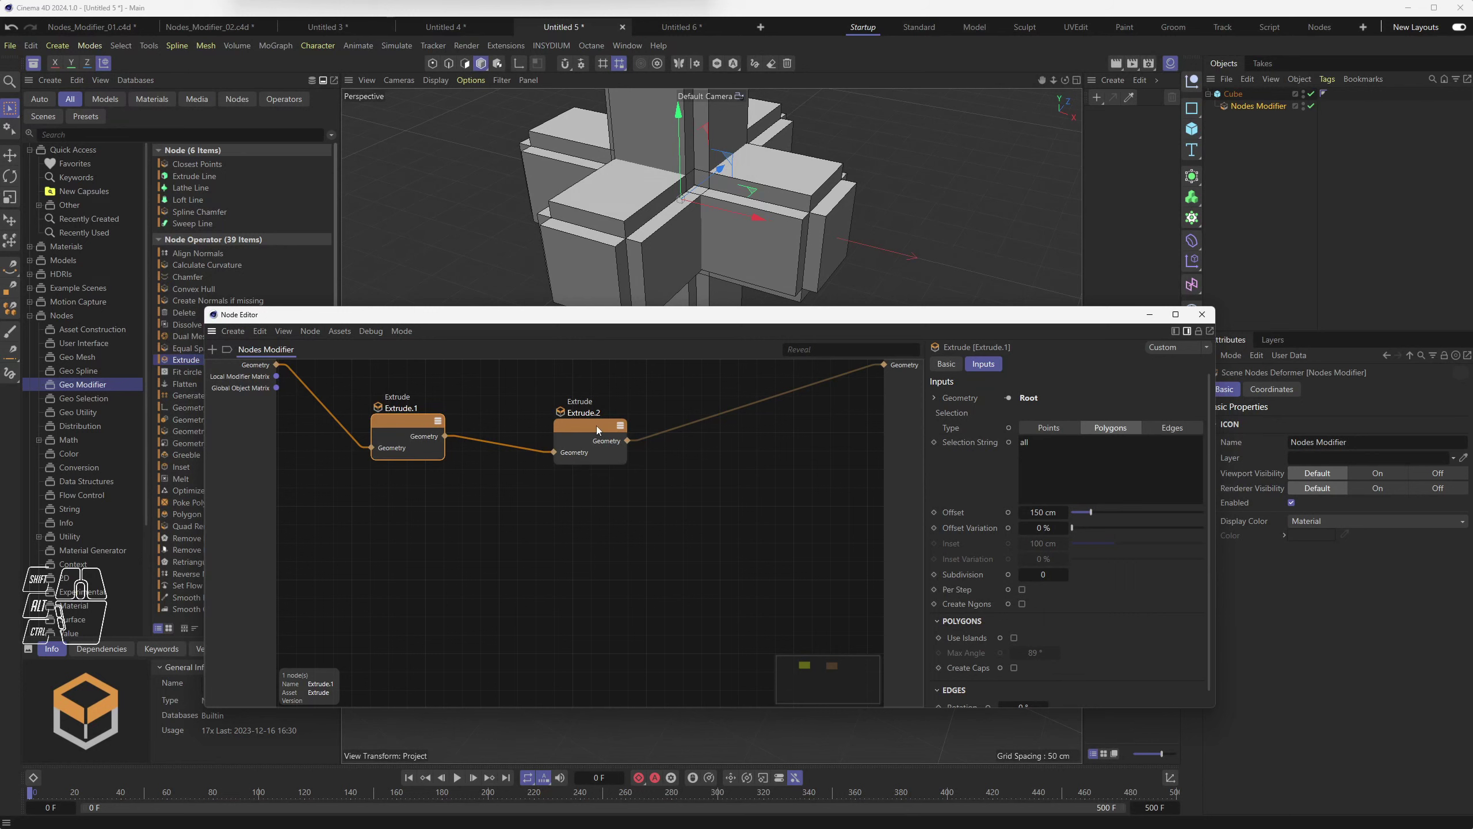
left_click_drag(600, 428, 572, 418)
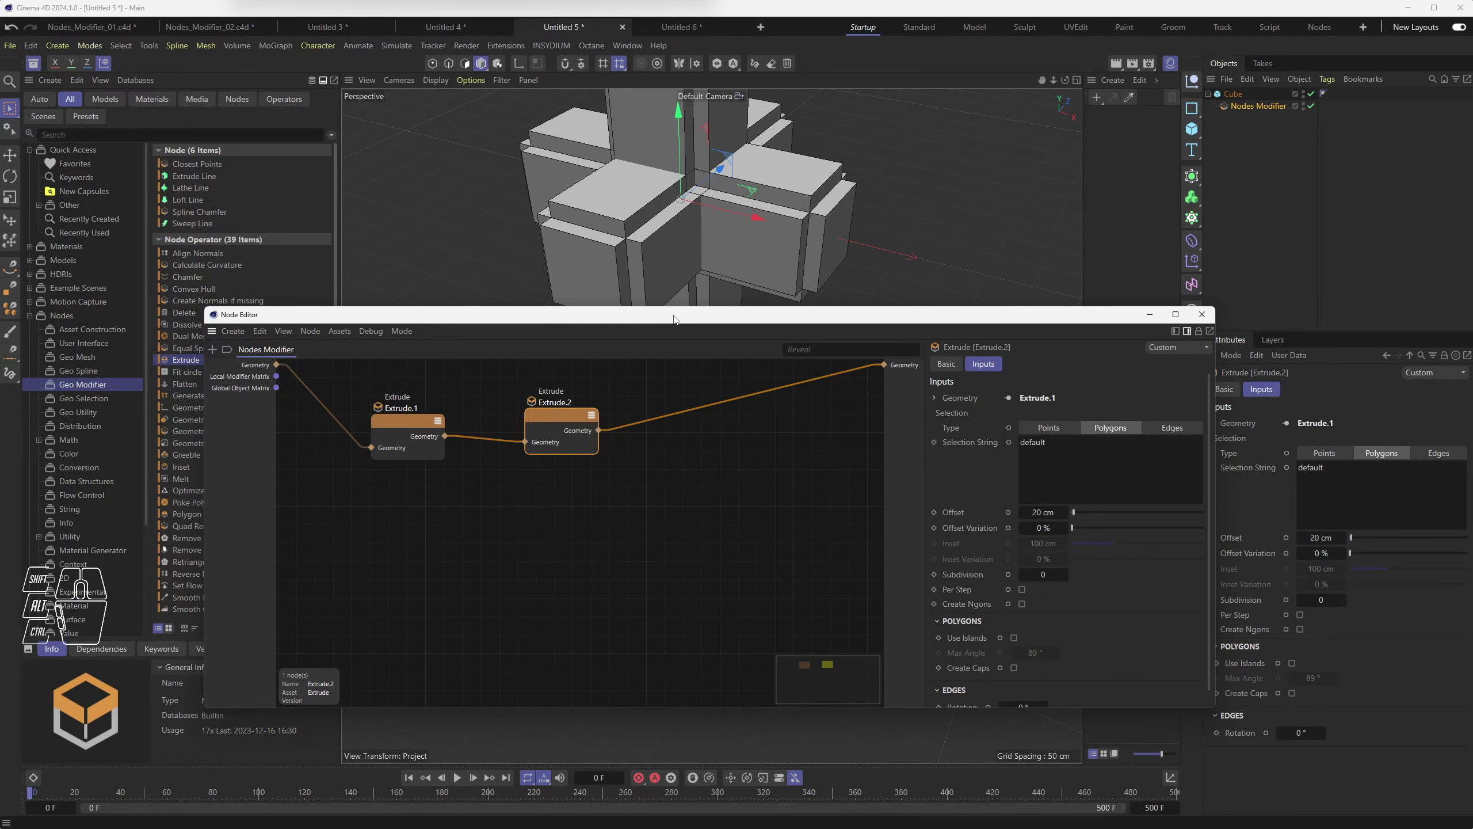
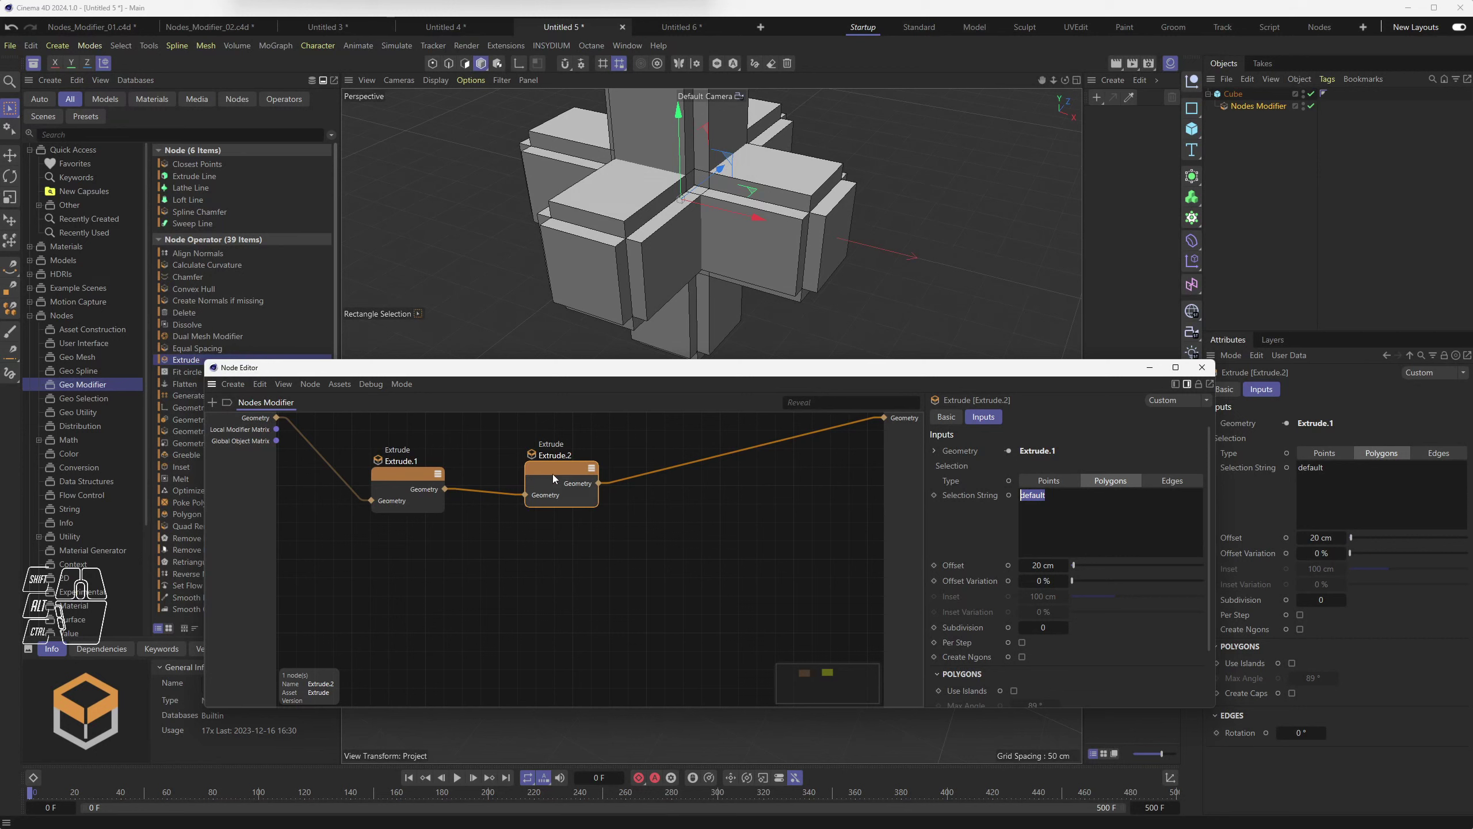
left_click(569, 473)
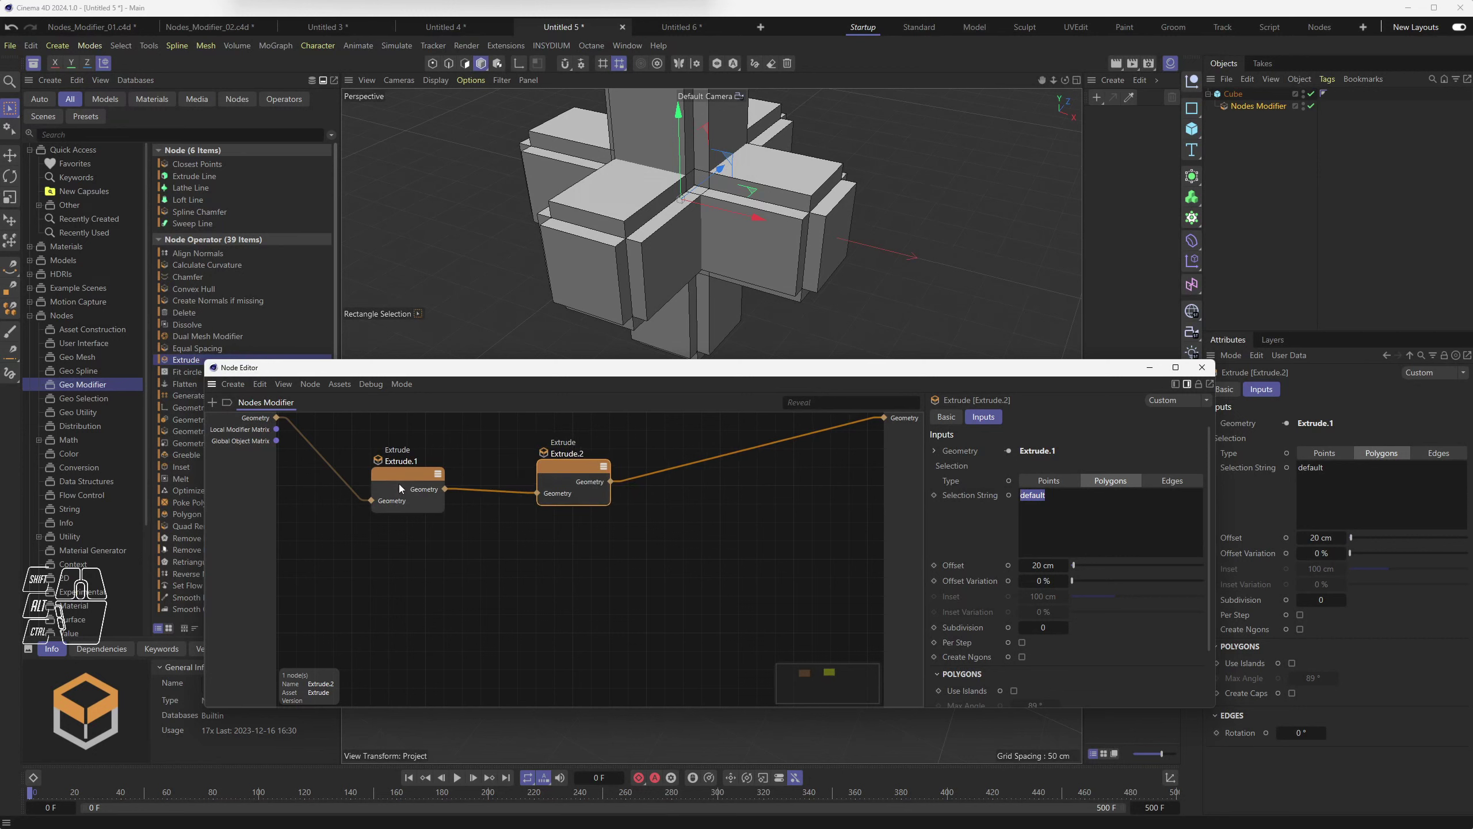
Step: Give Extrude.2 the selection string 'all' and shorten its offset to about 54 cm
left_click_drag(411, 479, 429, 470)
left_click(580, 471)
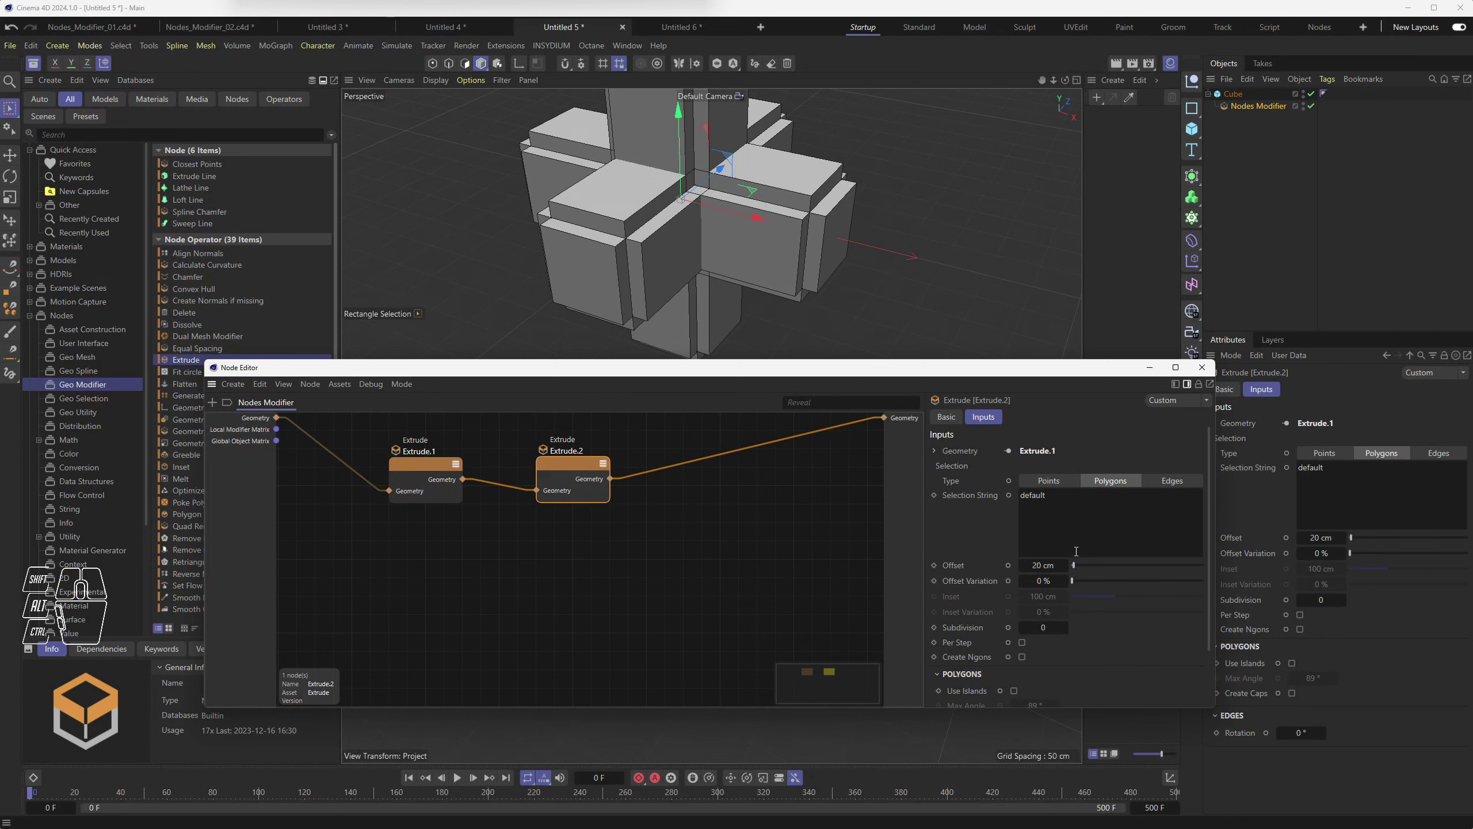
left_click(1080, 566)
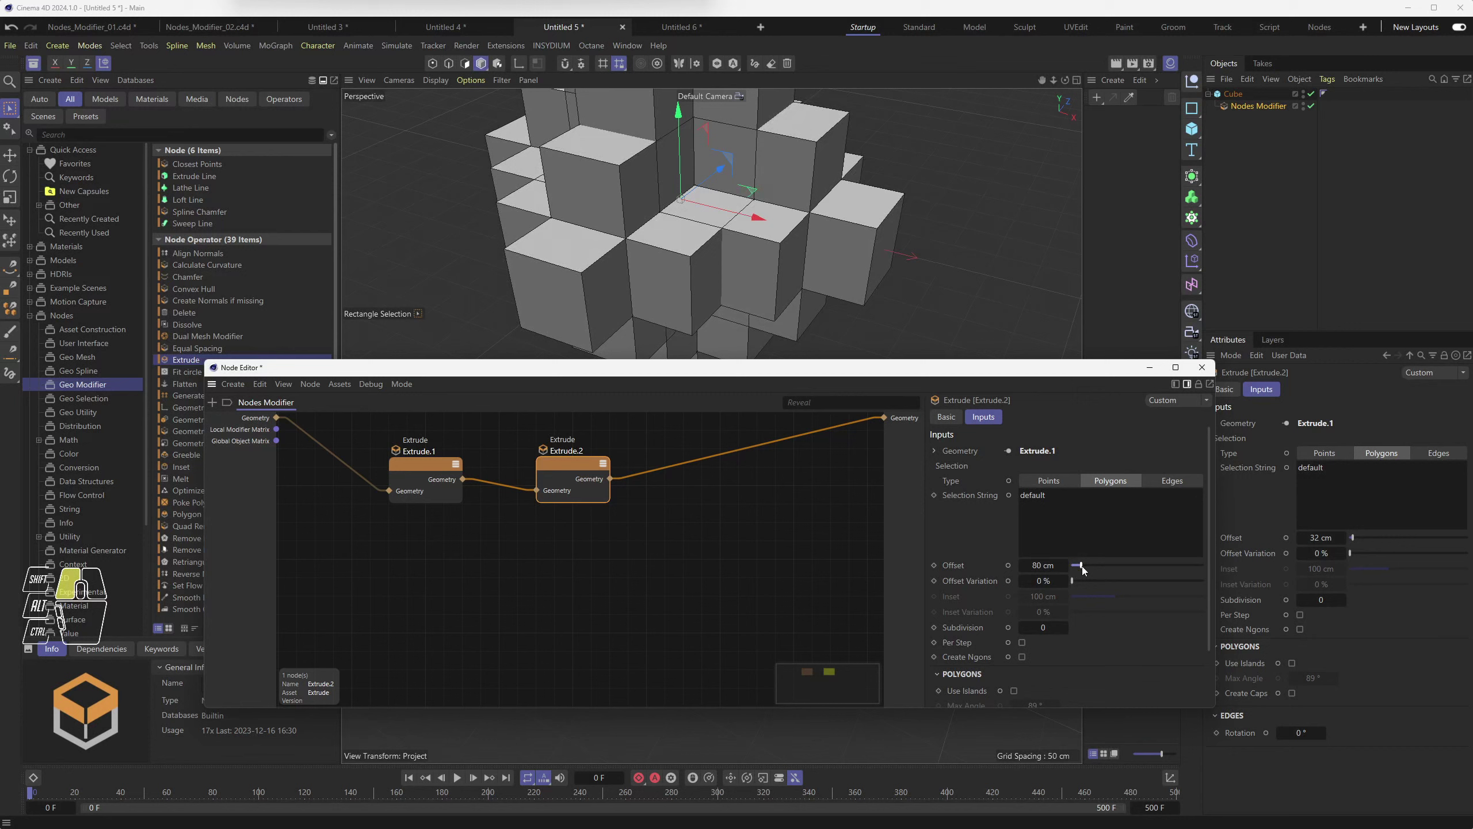
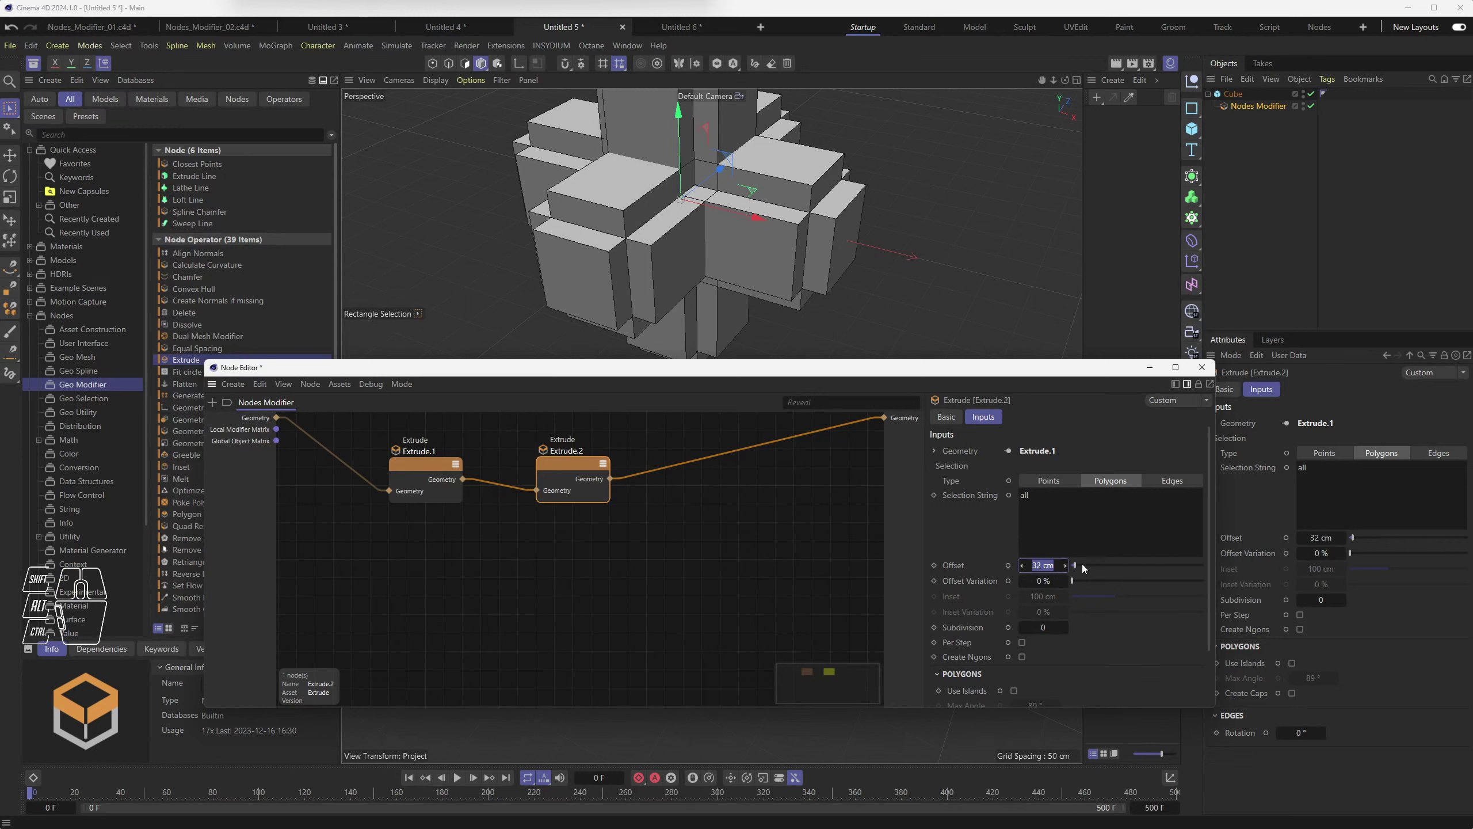
left_click(1088, 565)
Step: Switch Extrude.2 to edge extrusion with the default selection and a 45 cm offset
left_click(1085, 567)
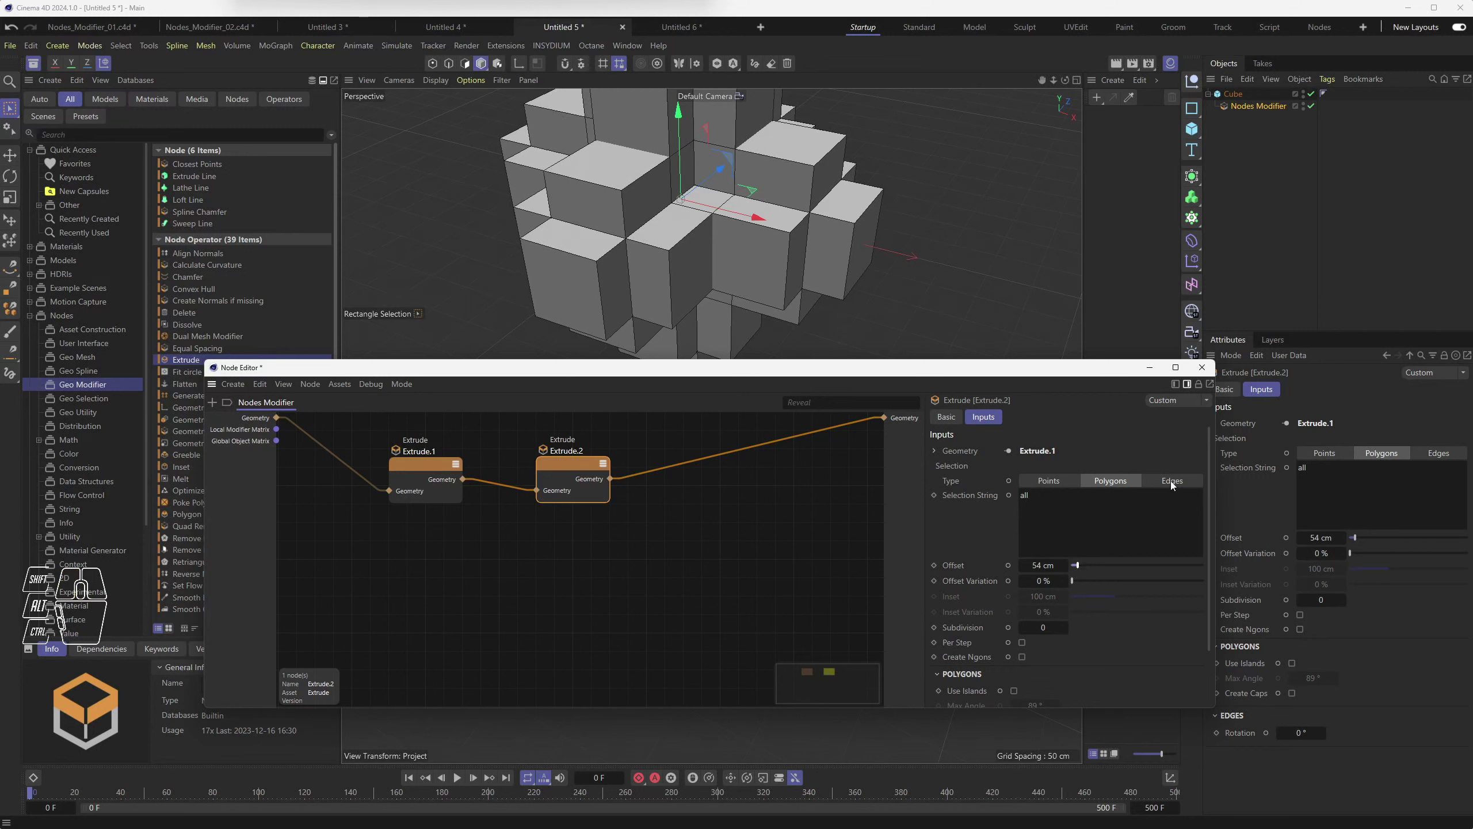
left_click(1175, 484)
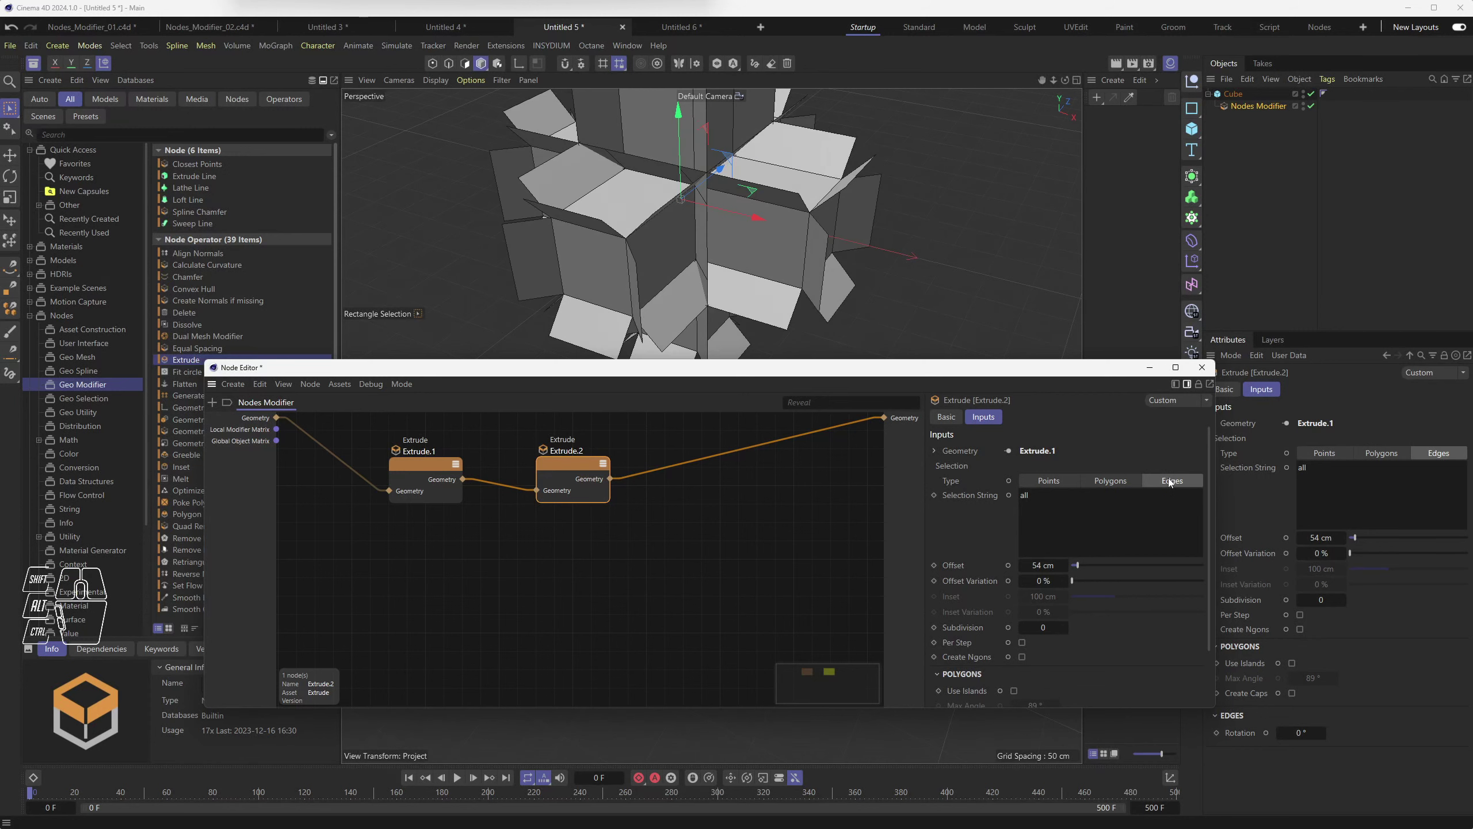
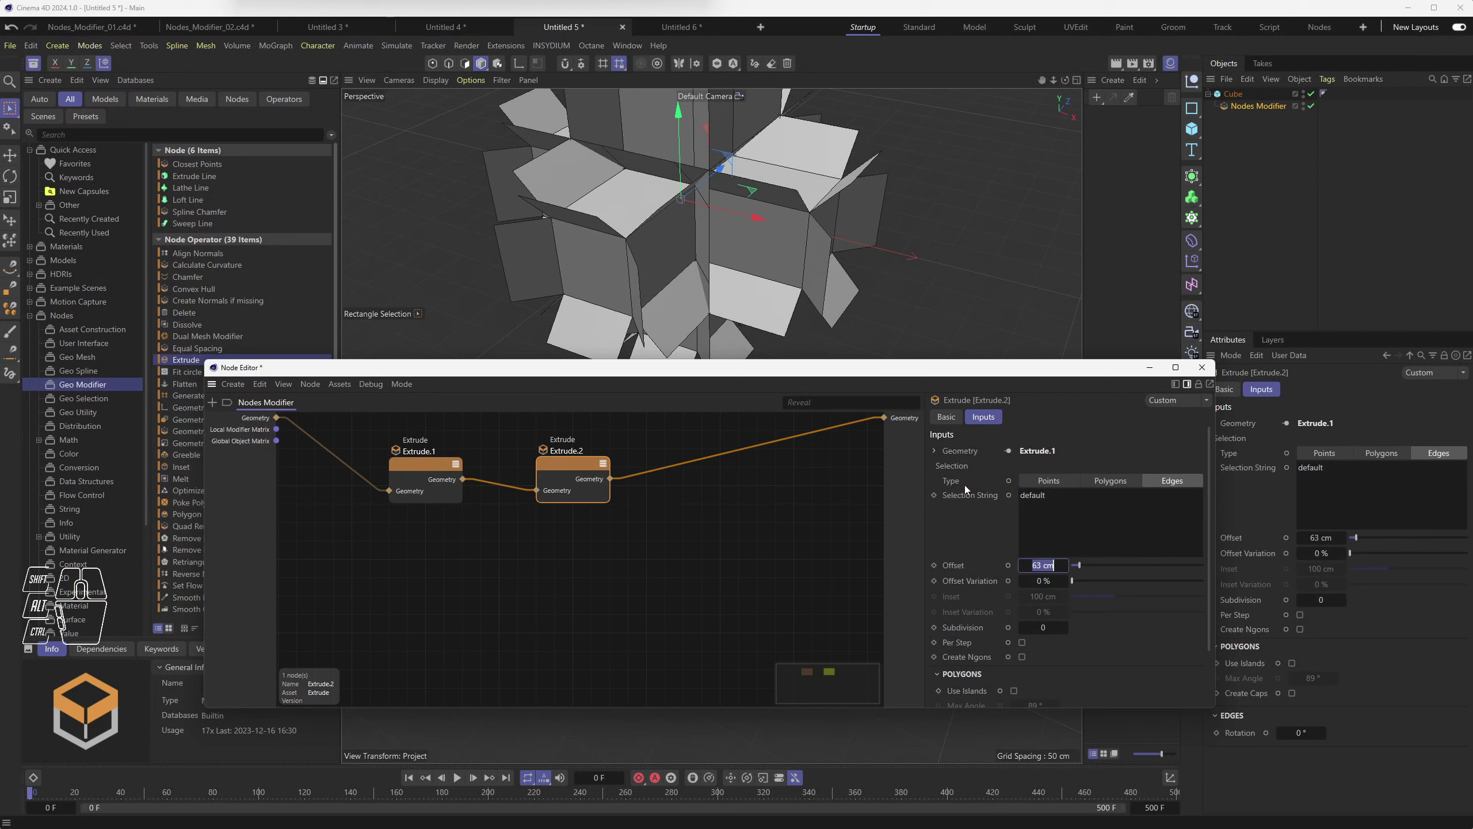
left_click(1093, 566)
left_click_drag(1090, 566, 1078, 555)
left_click_drag(913, 376, 869, 451)
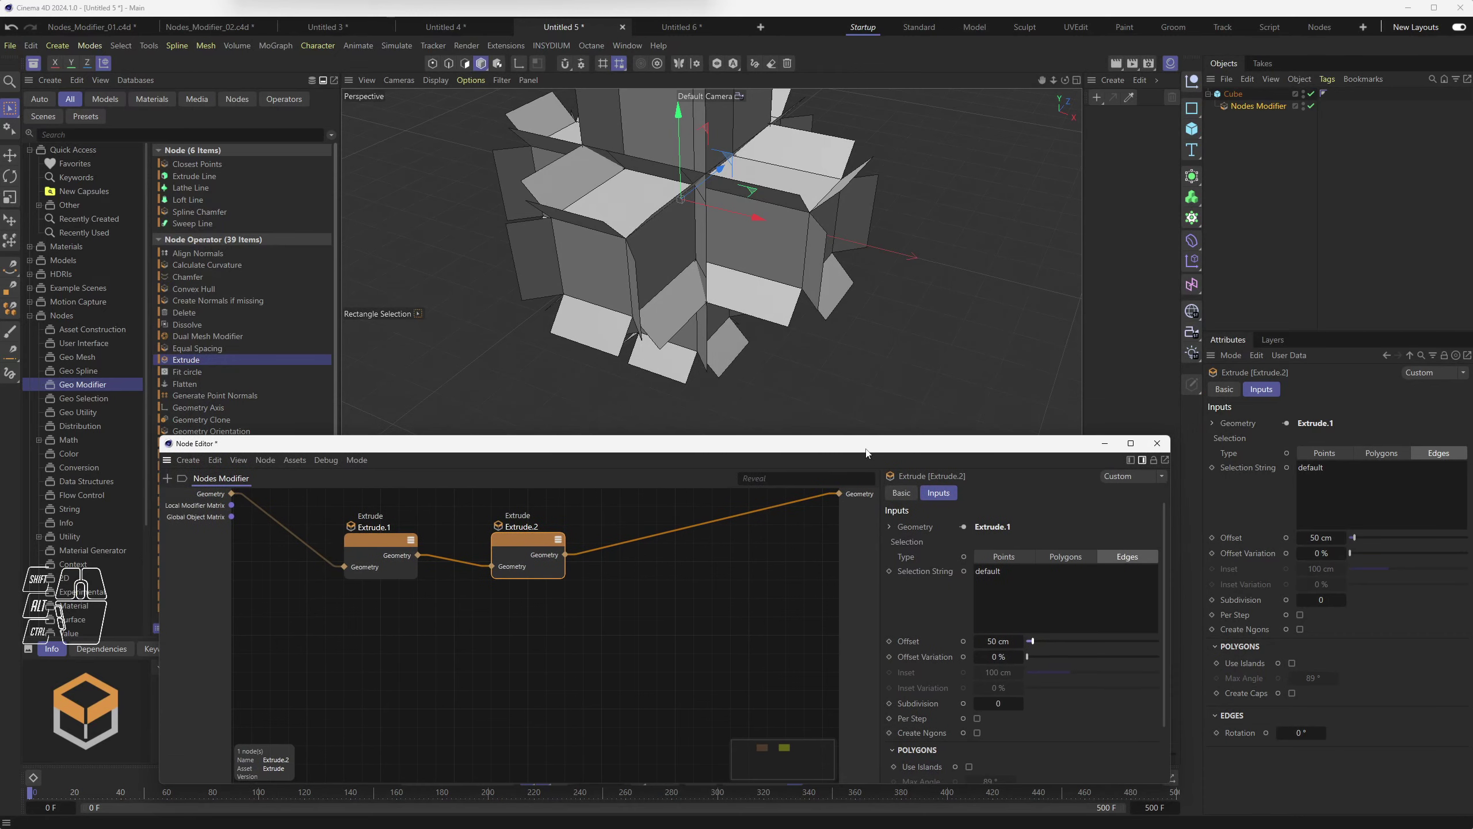
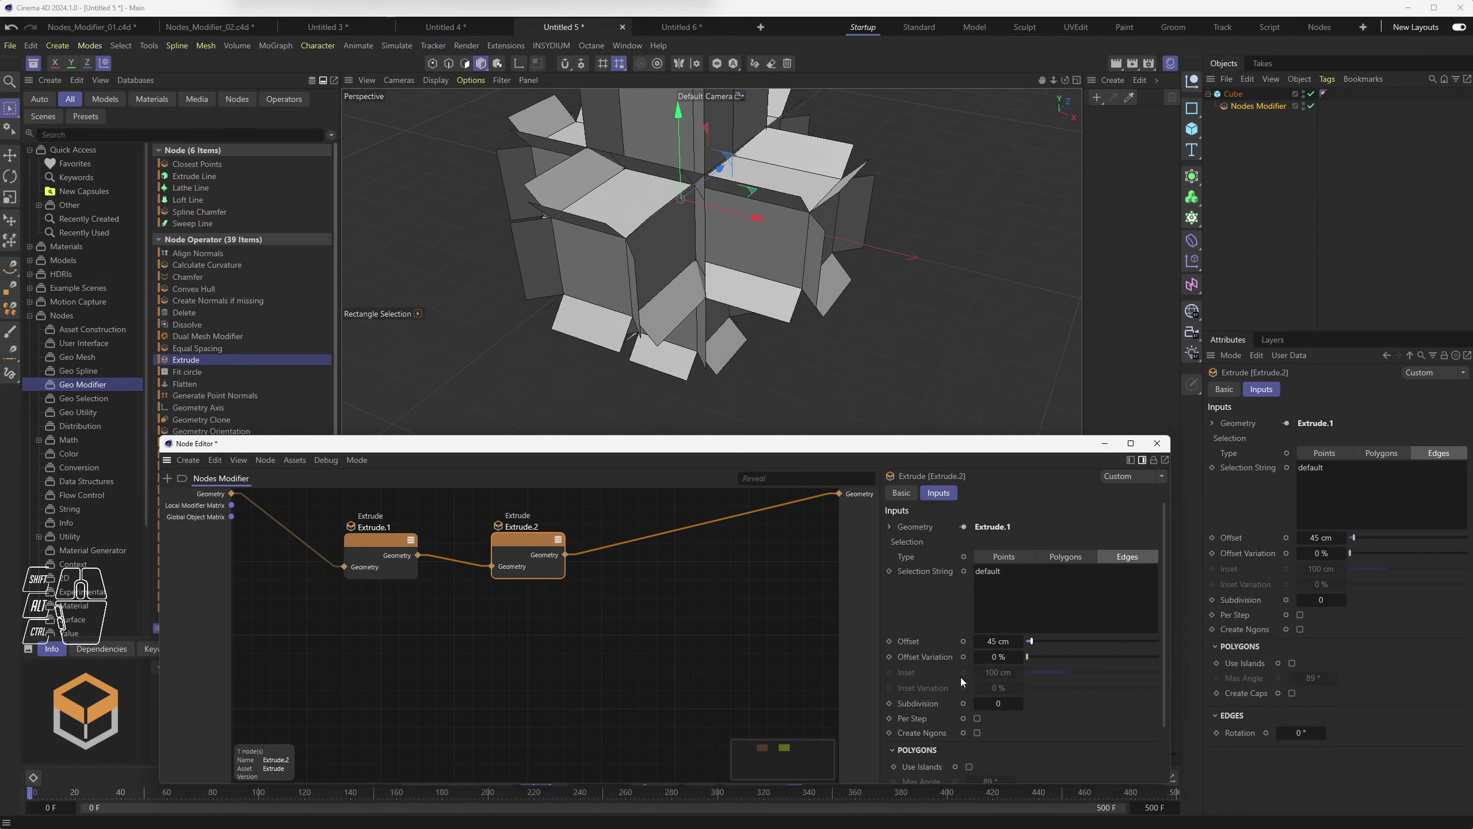
middle_click(941, 608)
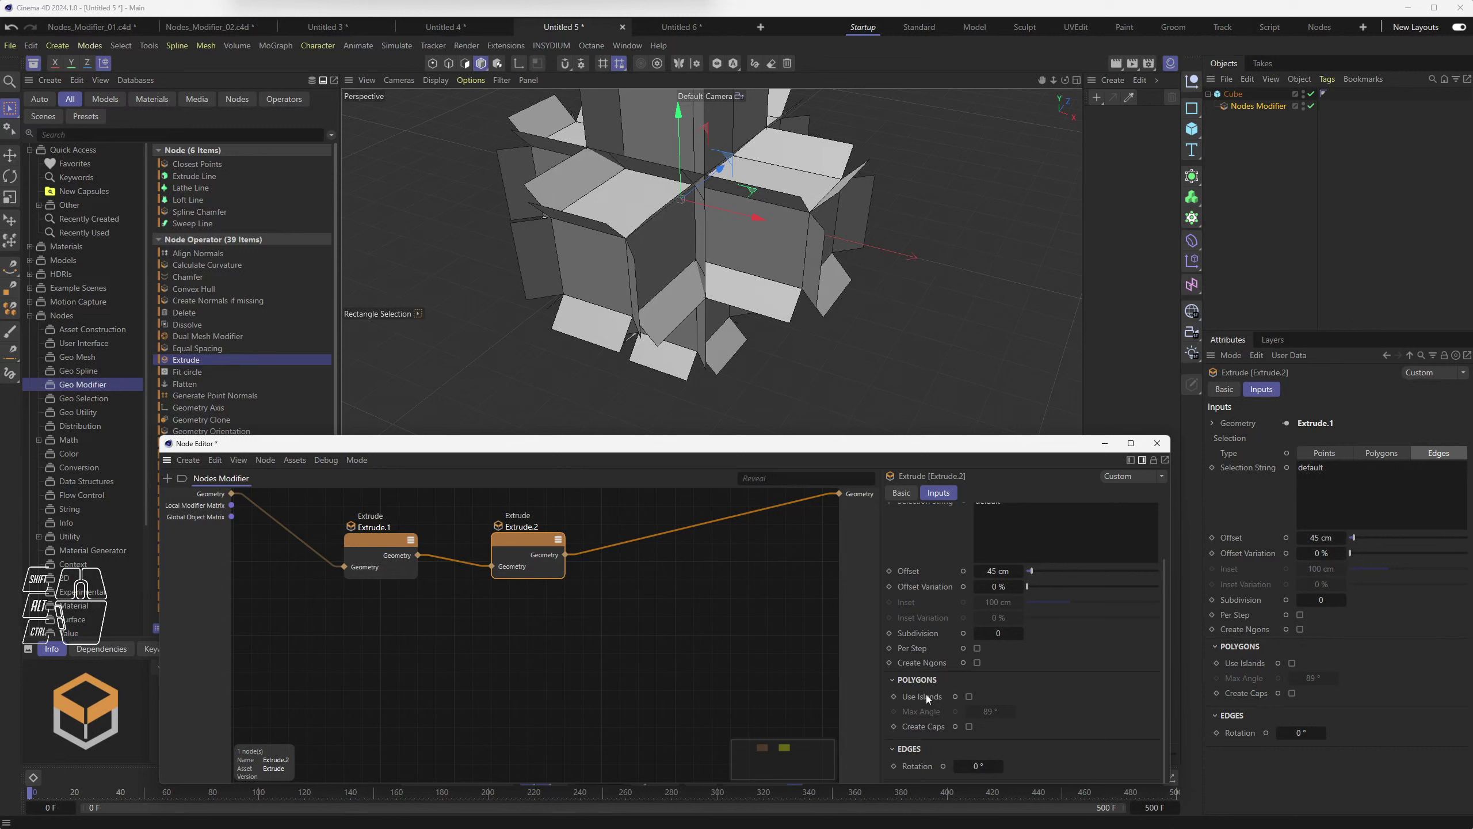
Step: Enable Use Islands on Extrude.2 and raise its offset to 58 cm, forming walled box frames
left_click(928, 699)
left_click(974, 701)
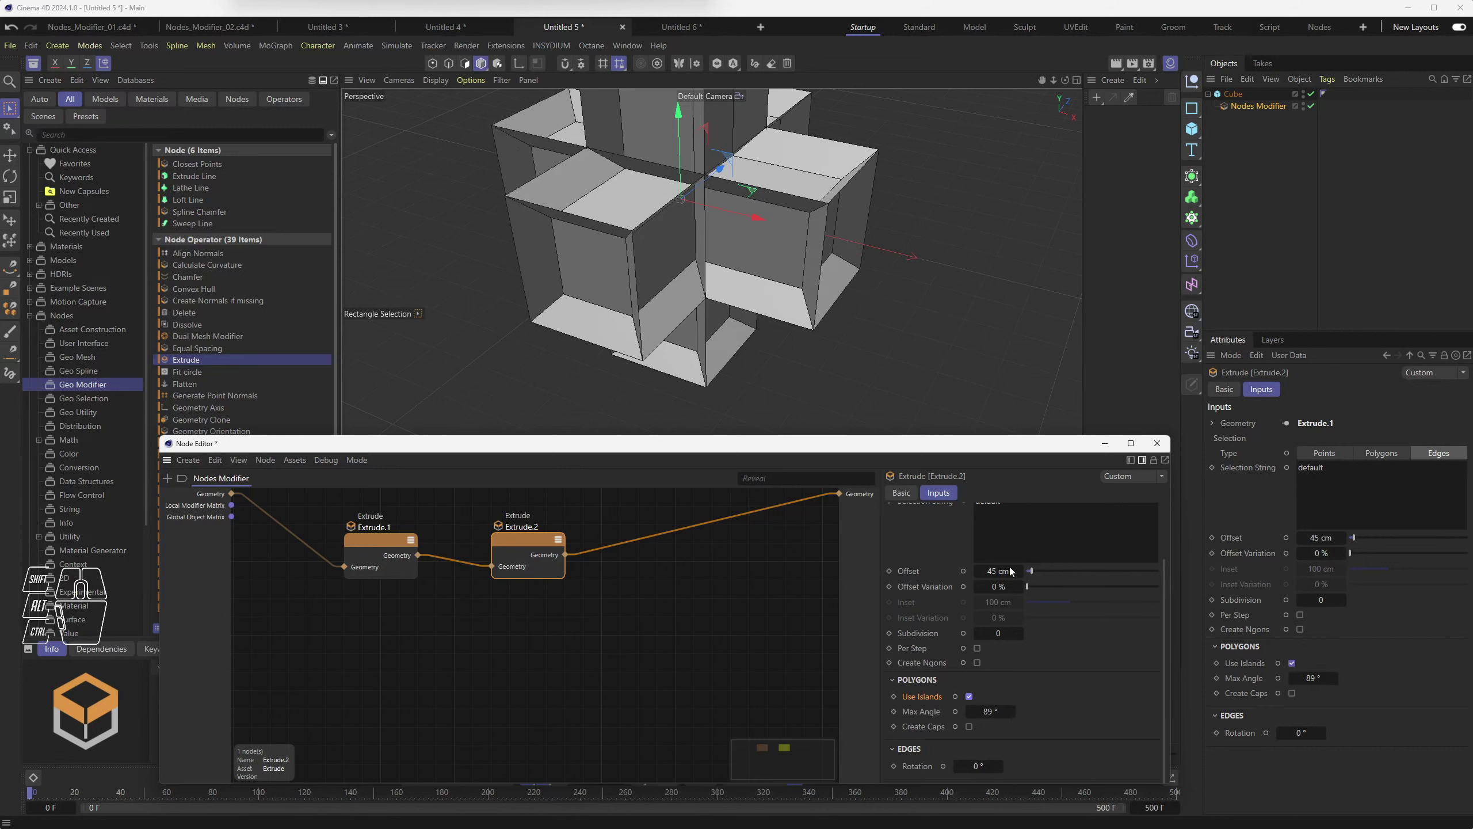
left_click_drag(1037, 572, 1039, 571)
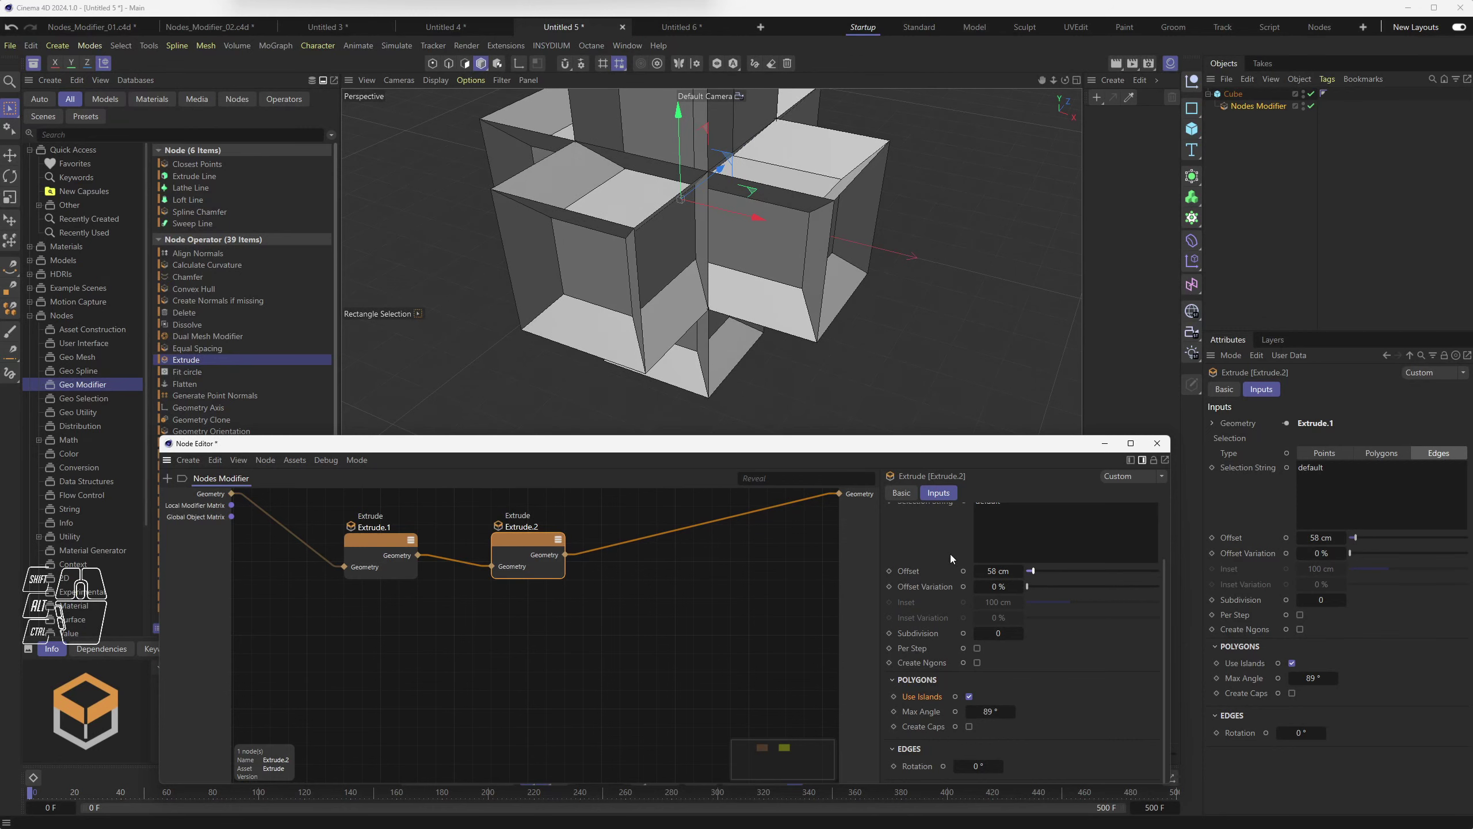
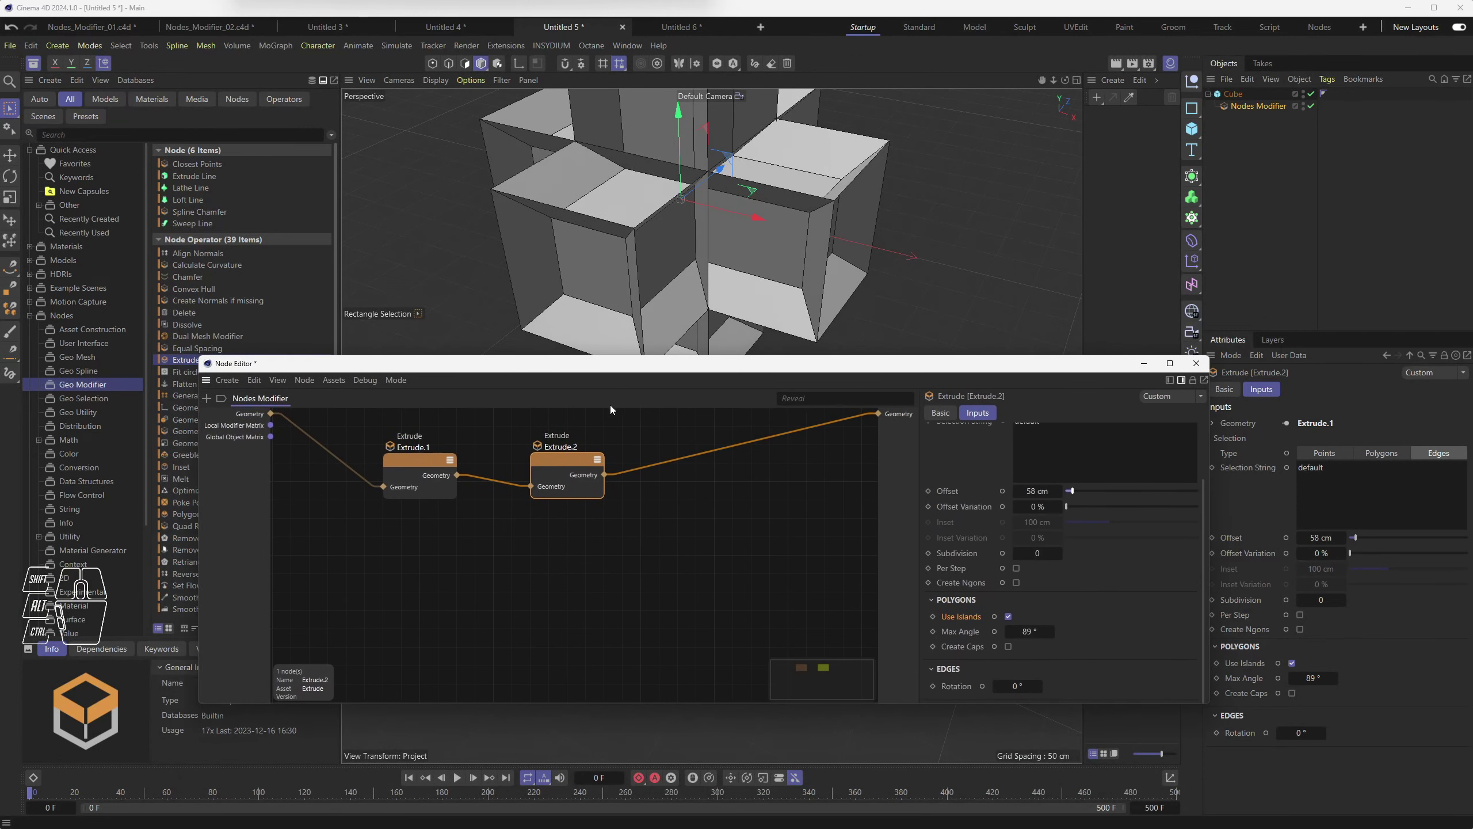
left_click_drag(427, 464, 428, 468)
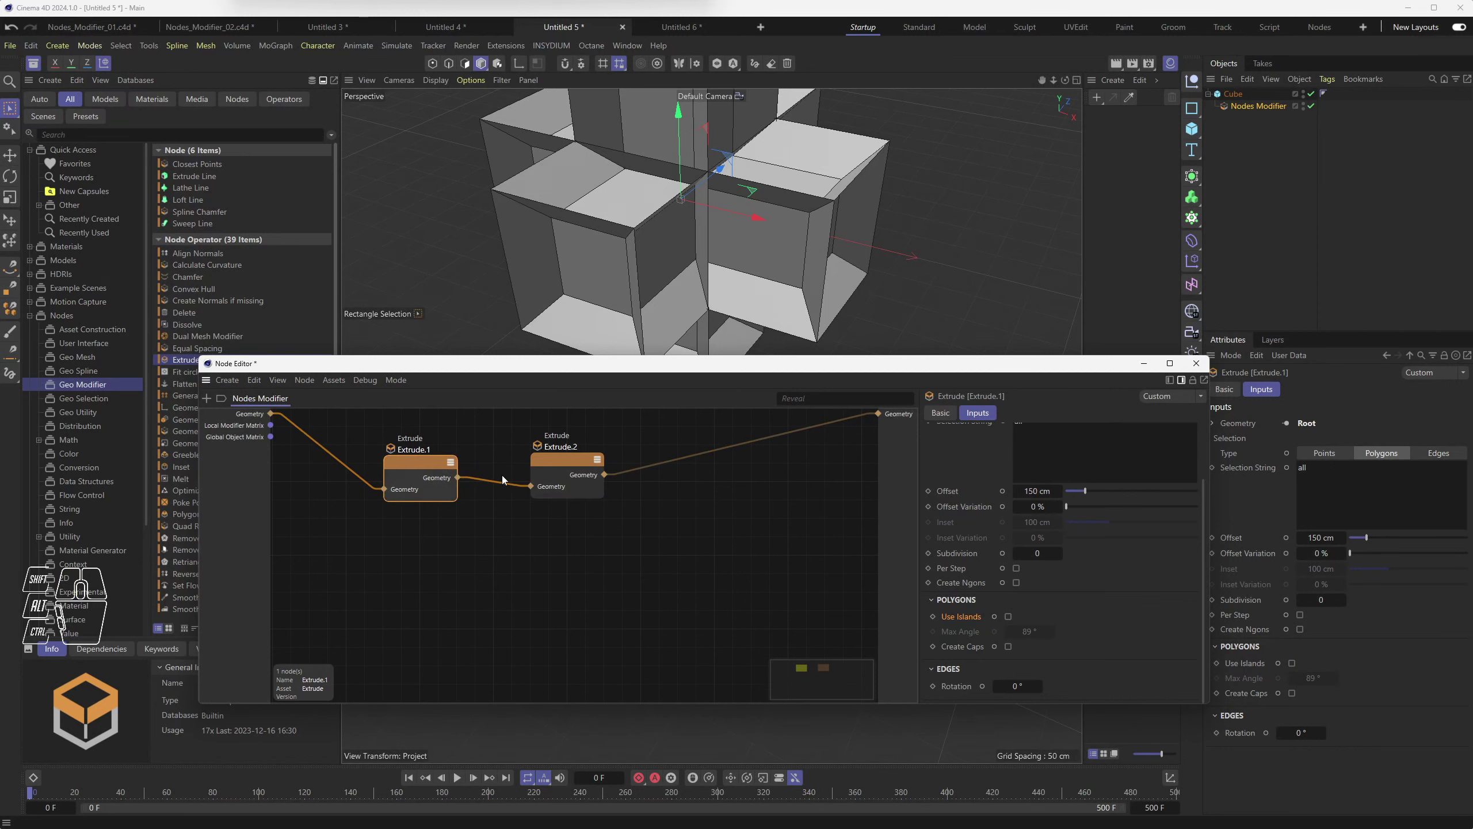
left_click_drag(570, 466, 599, 481)
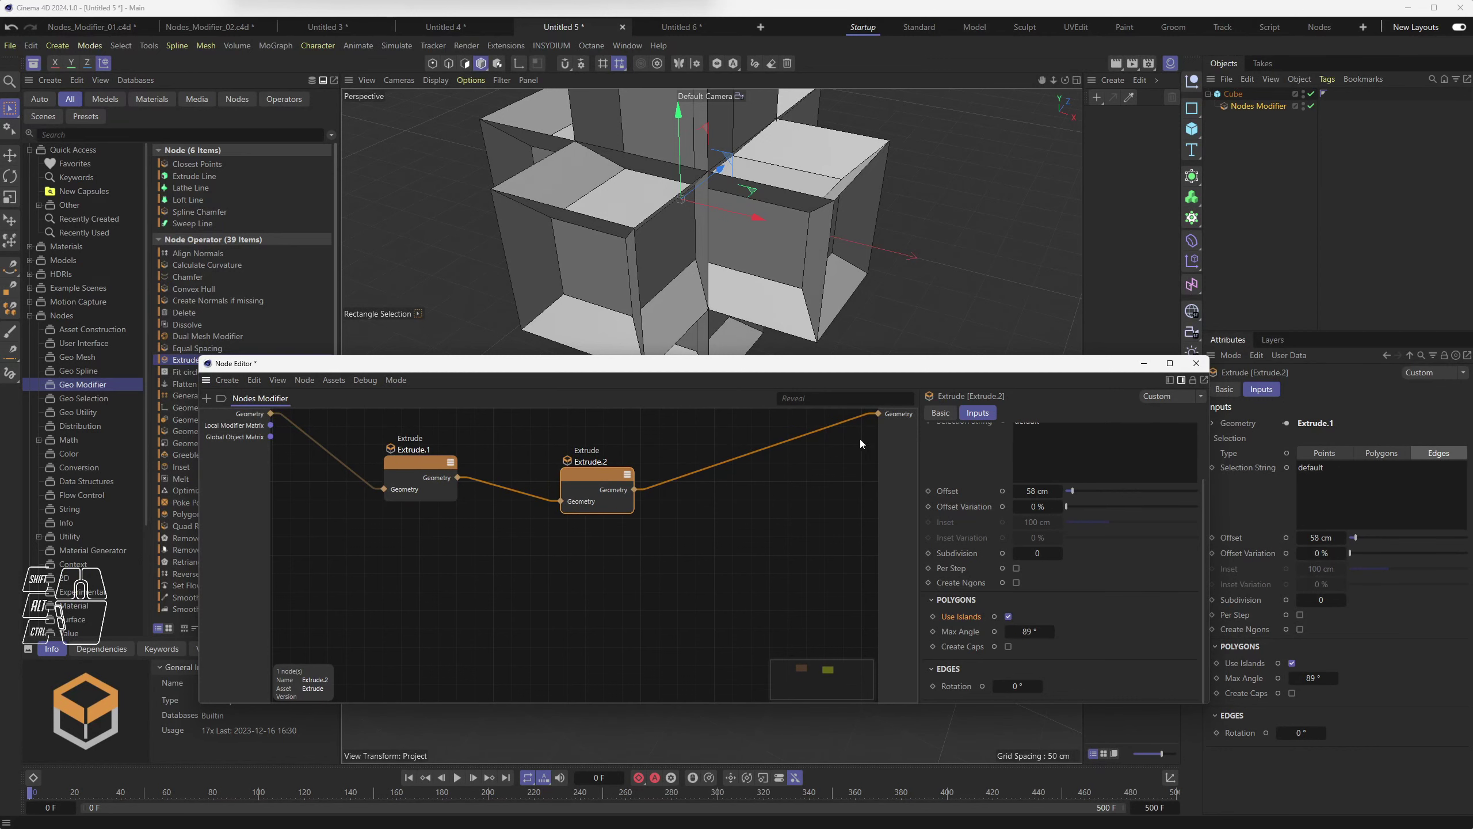
Step: Close the node graph and clear the object selection to reach the cylinder
left_click(1202, 366)
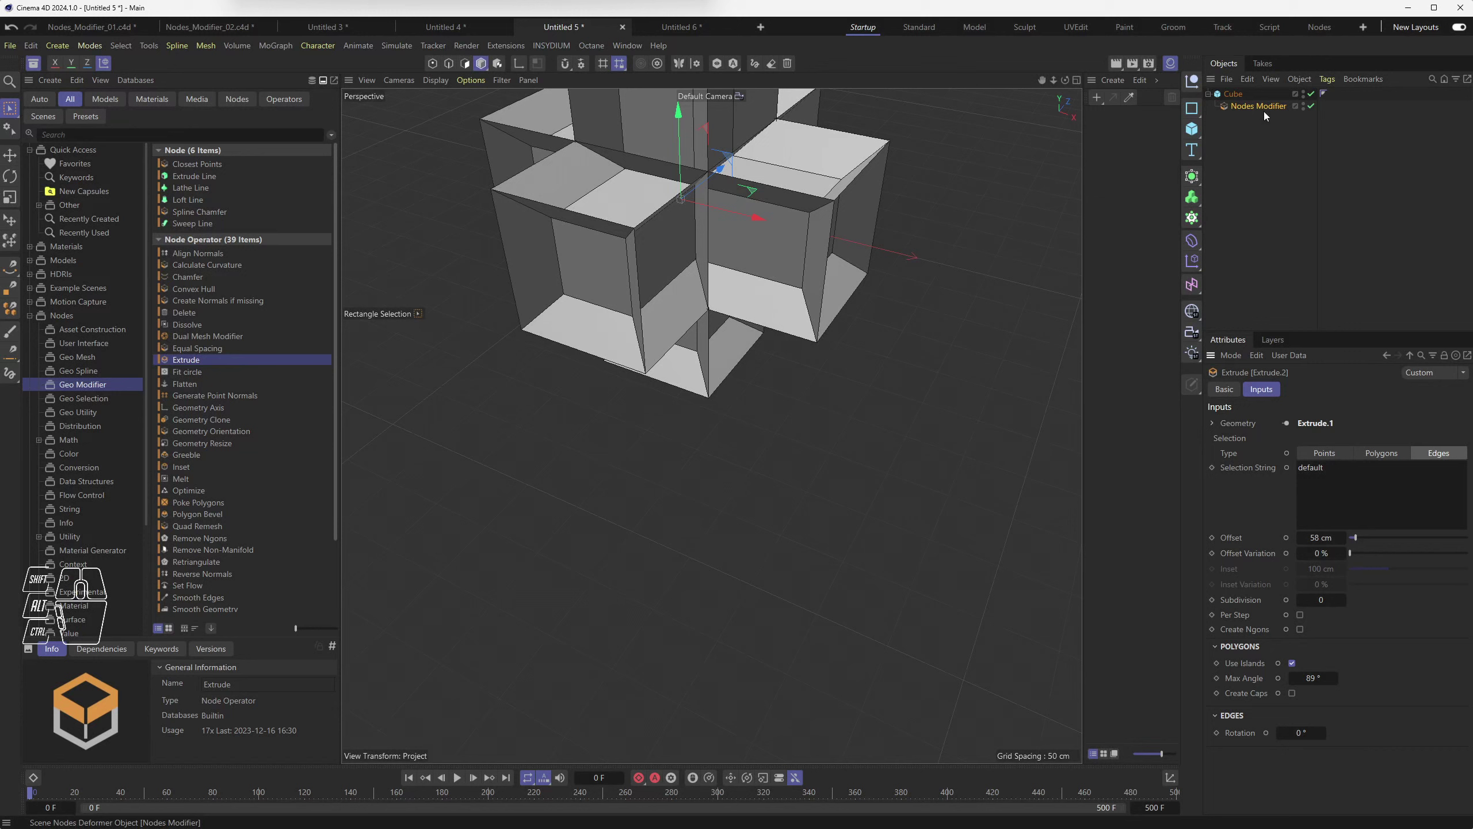
left_click(1238, 95)
left_click(1250, 111)
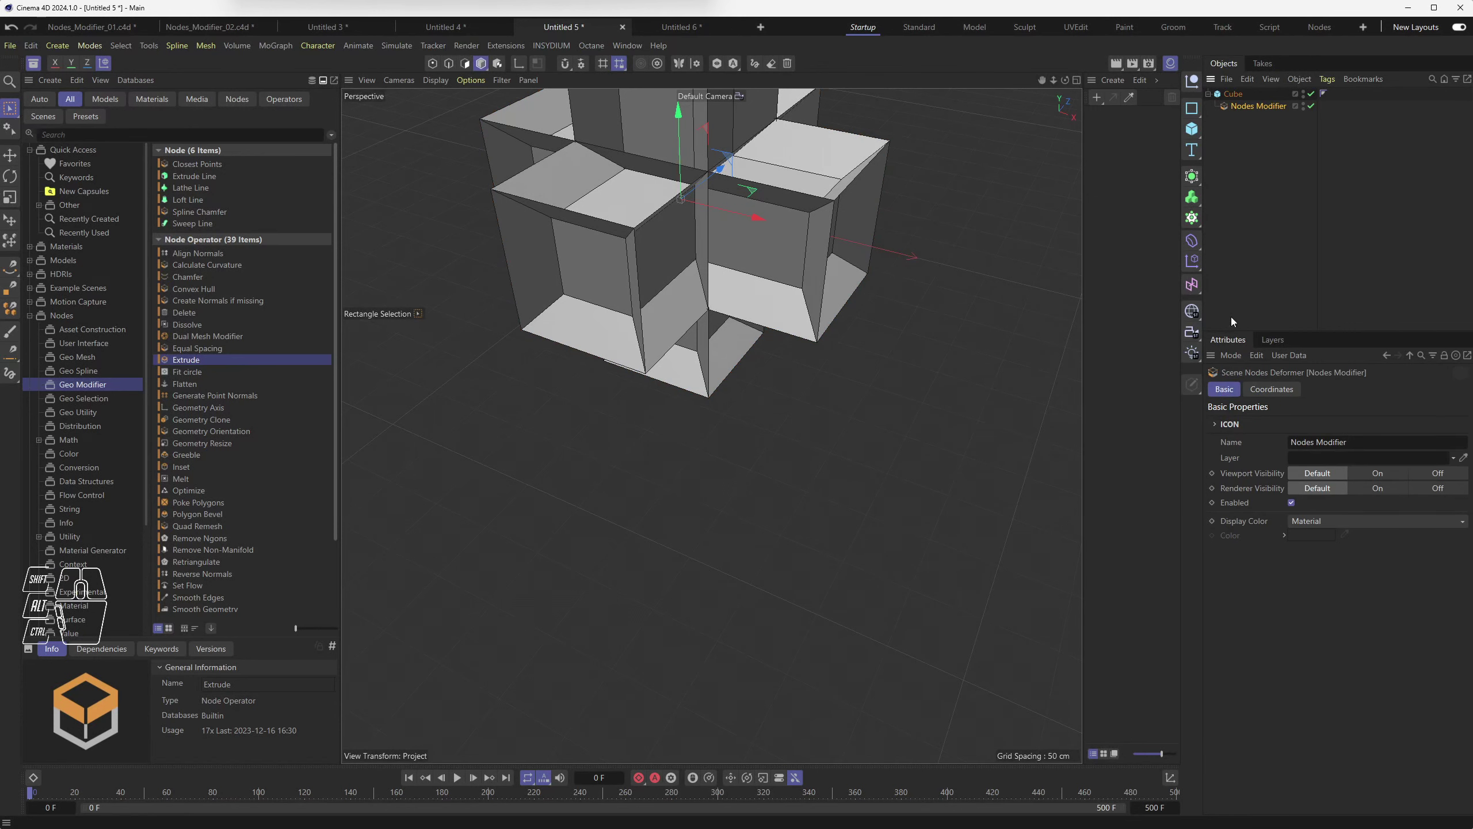
left_click(1262, 200)
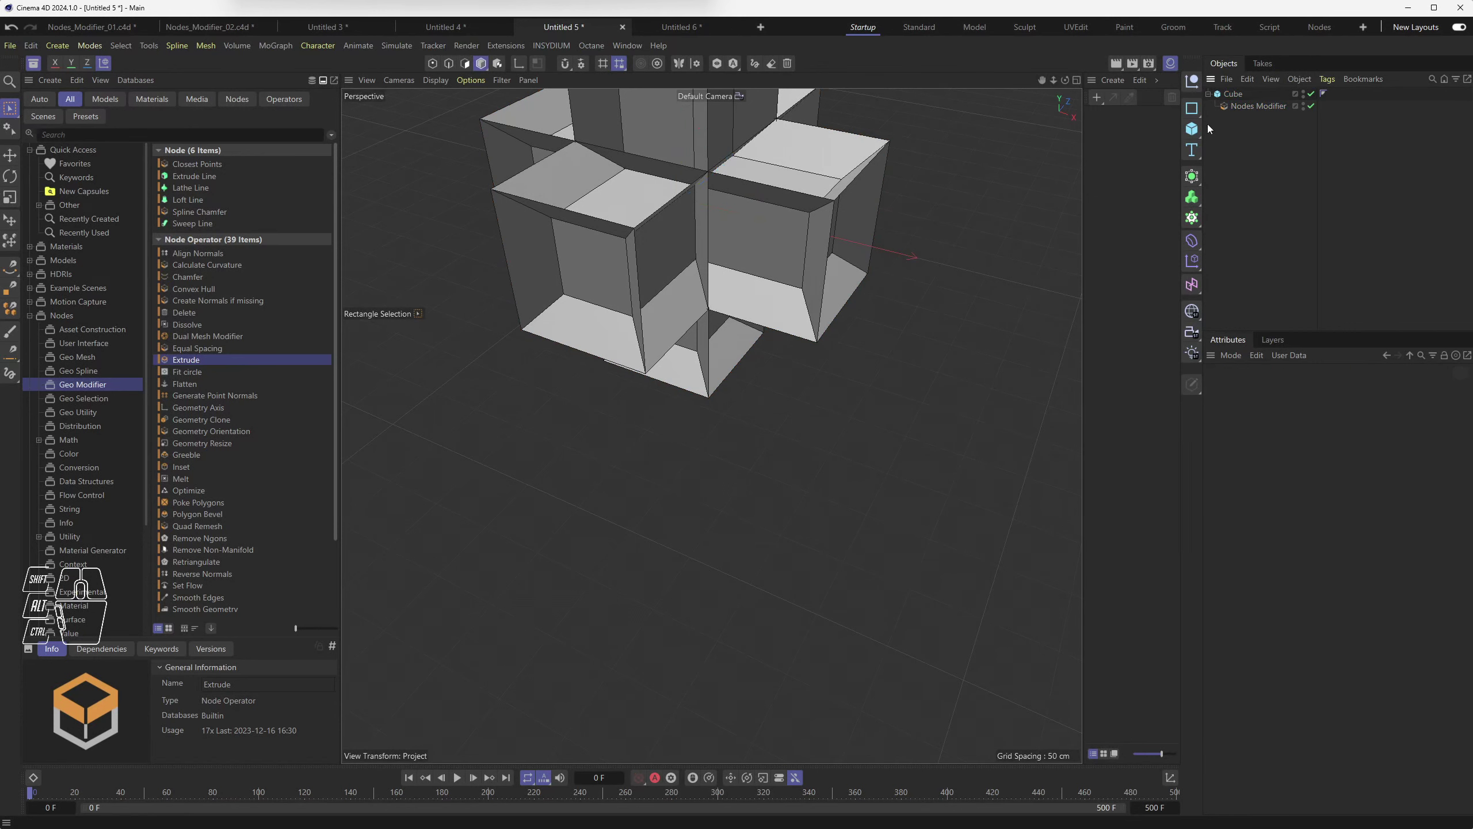
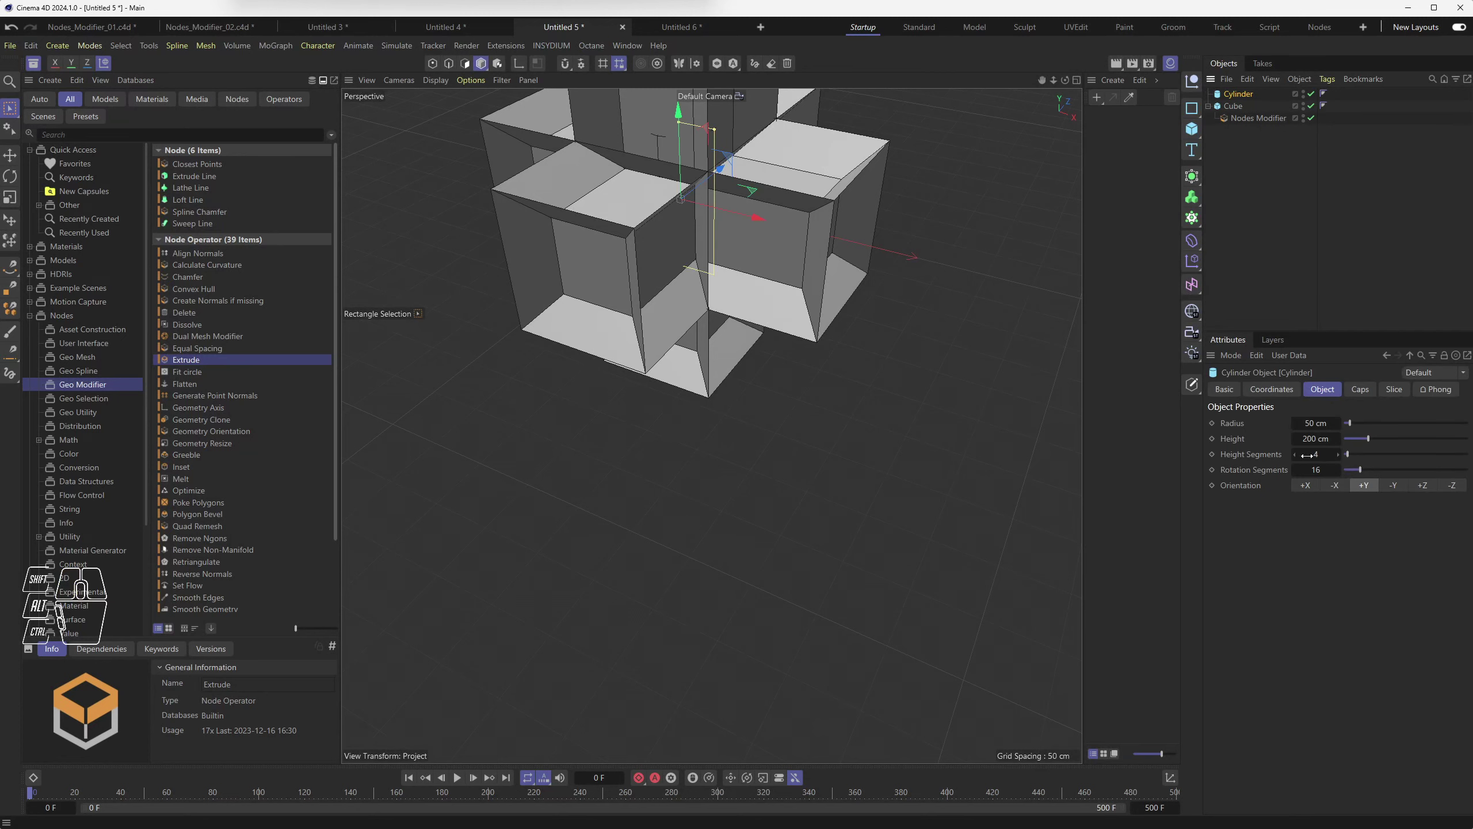
Step: Size the cylinder to 132 cm radius, 137 cm height with 3 height segments
left_click(759, 218)
left_click(1350, 457)
left_click(1359, 470)
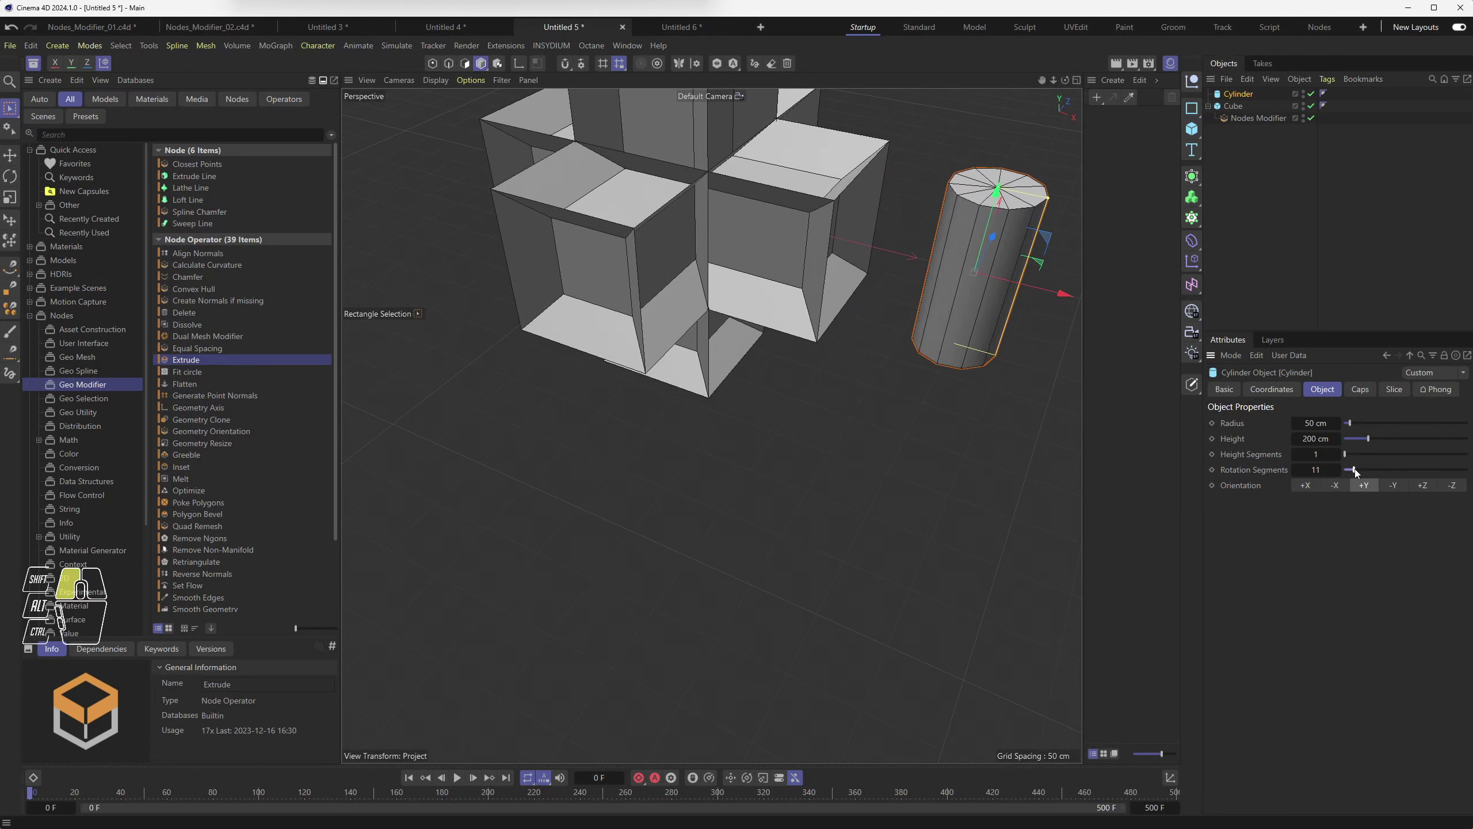
left_click(1342, 459)
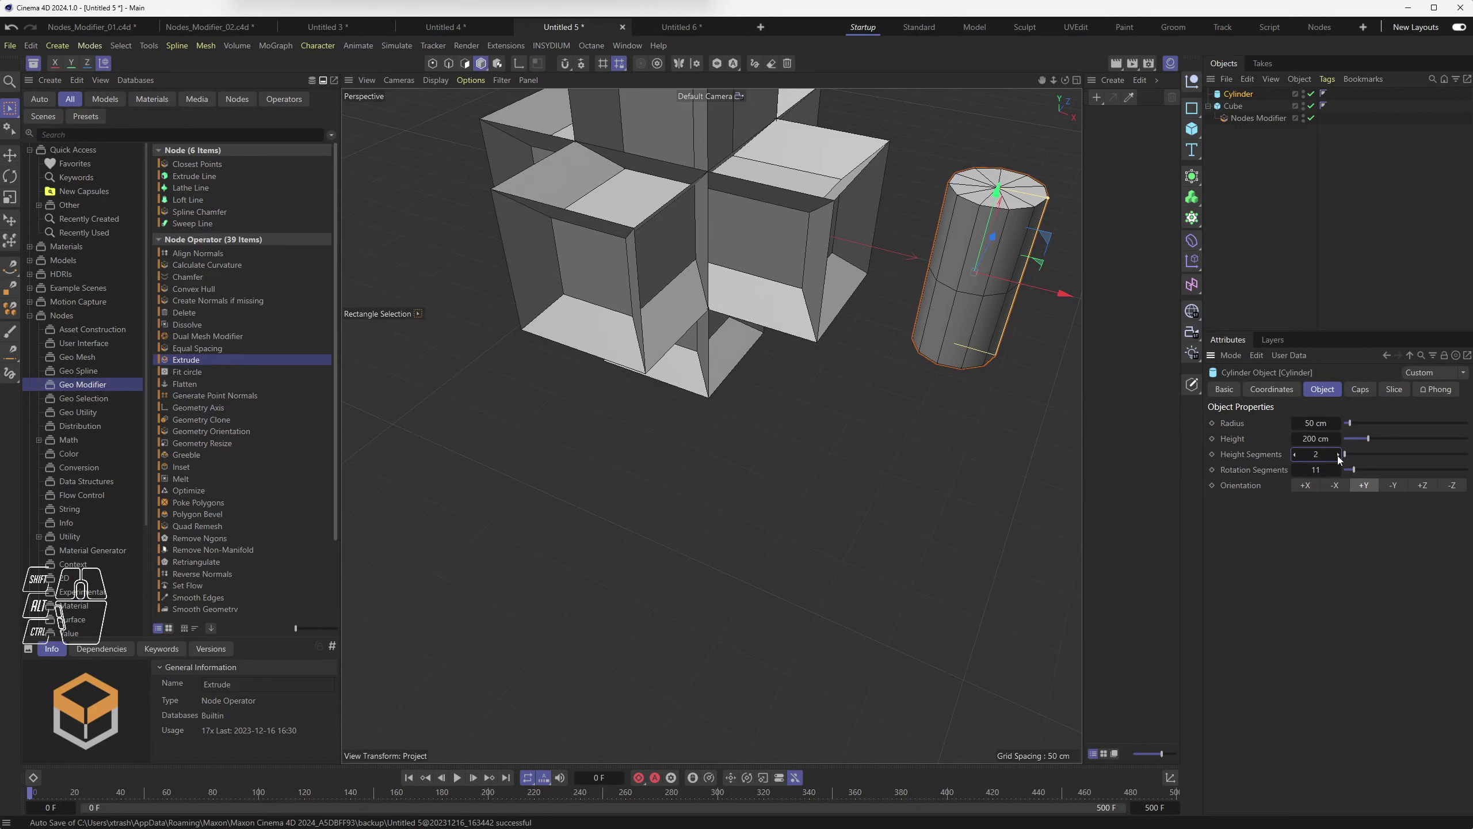
left_click(1341, 458)
left_click(1362, 426)
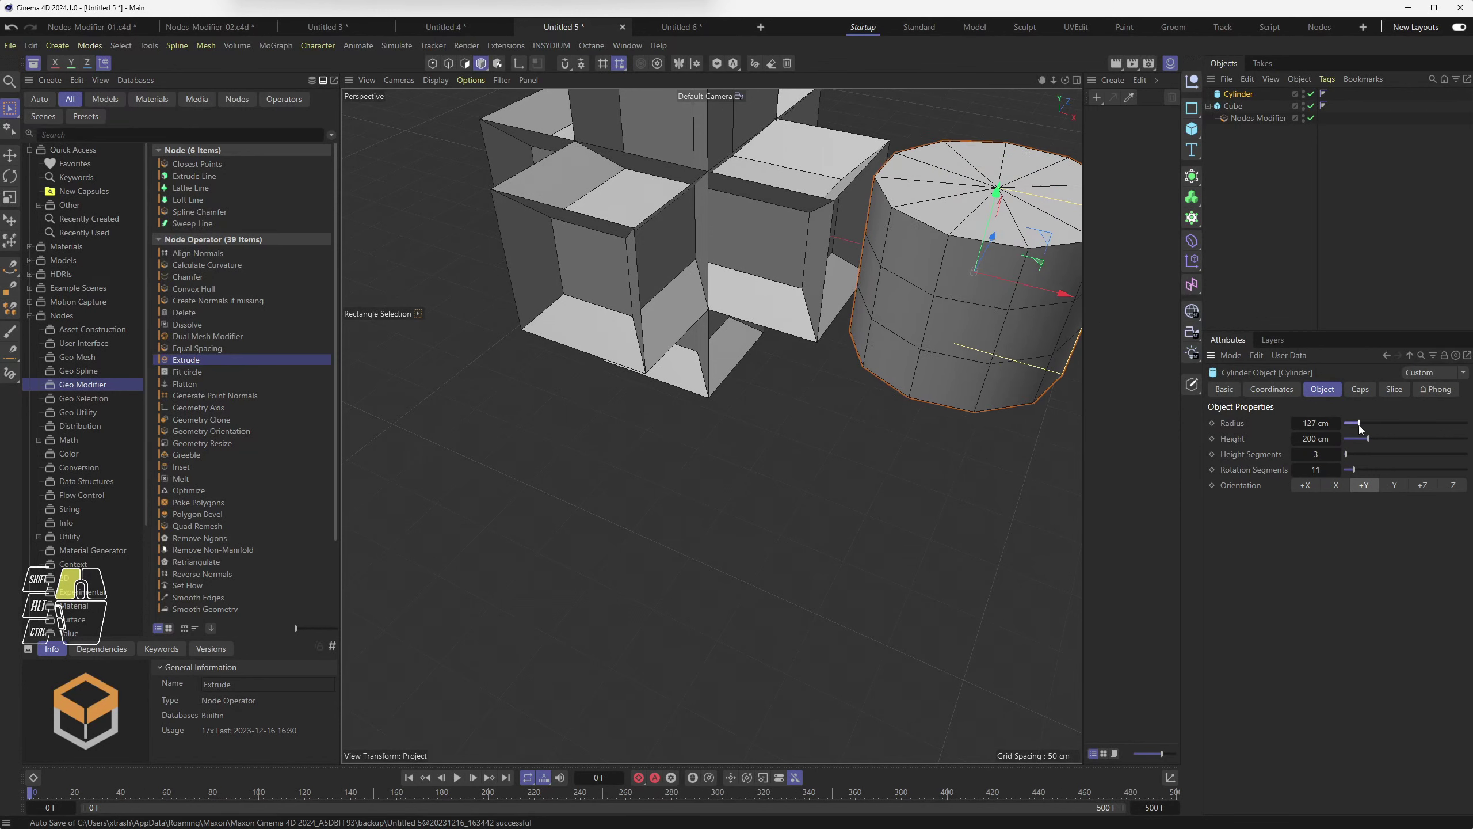
left_click(1365, 438)
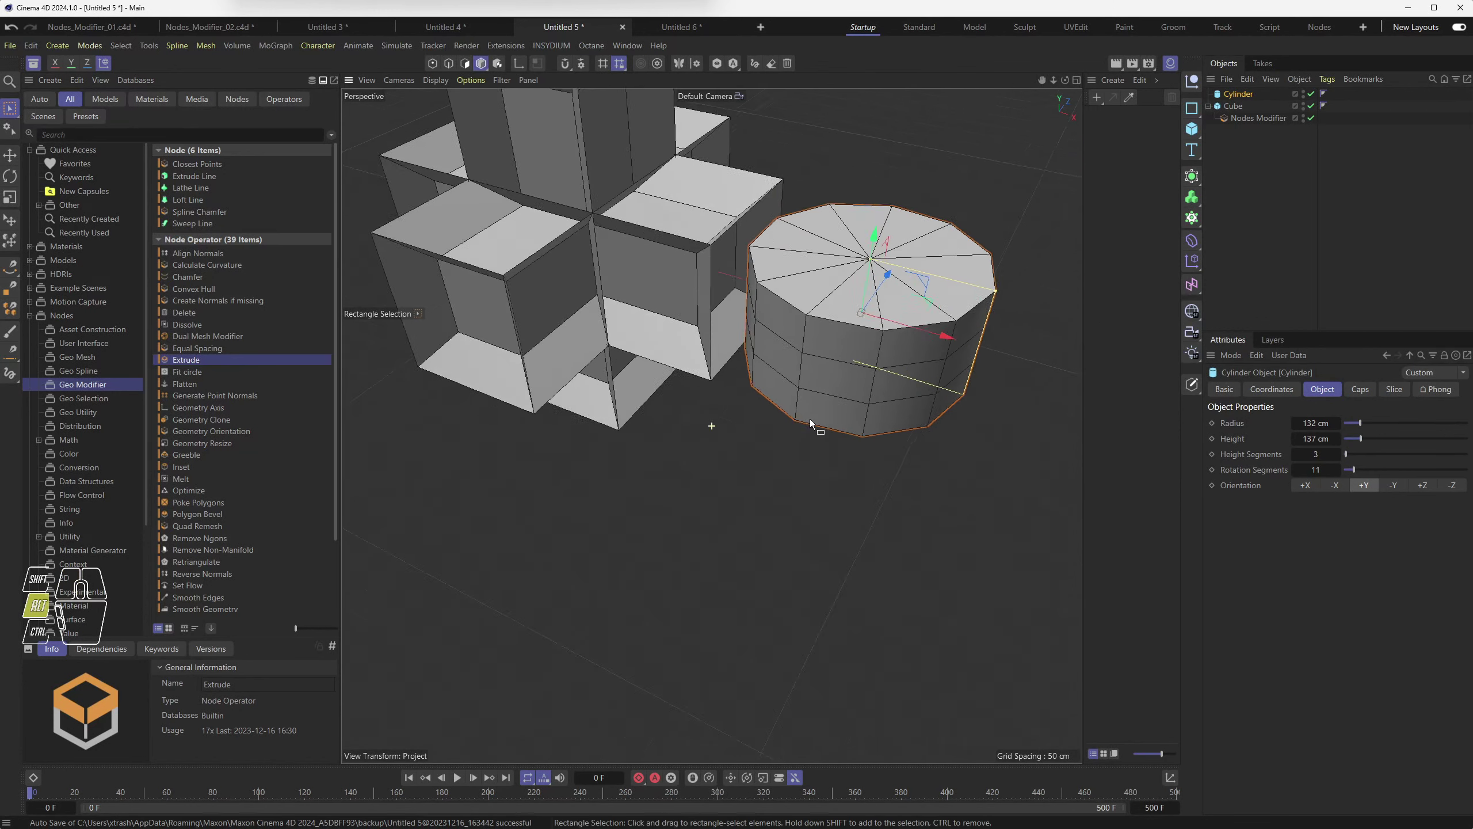
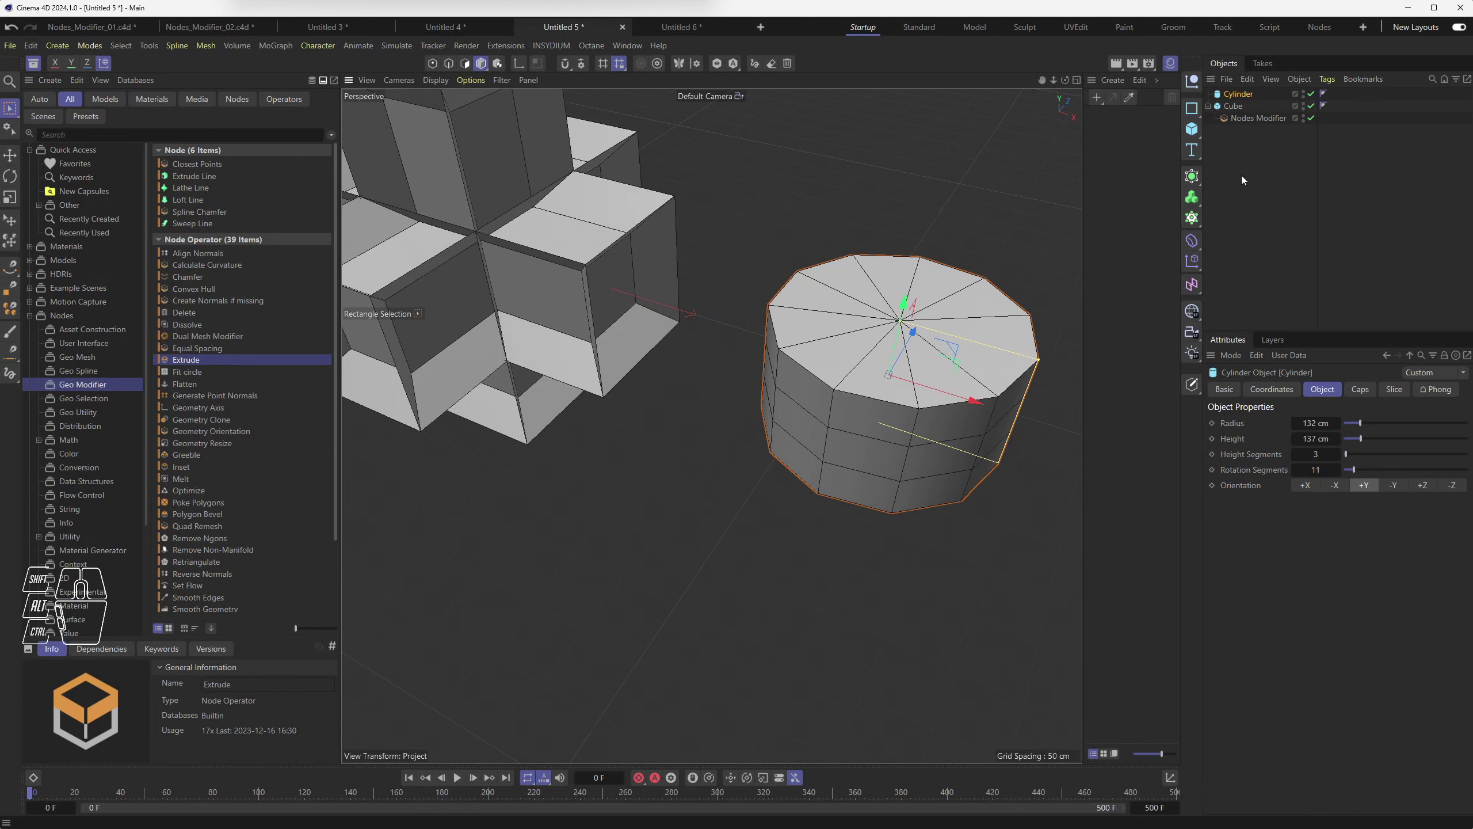
left_click(1260, 116)
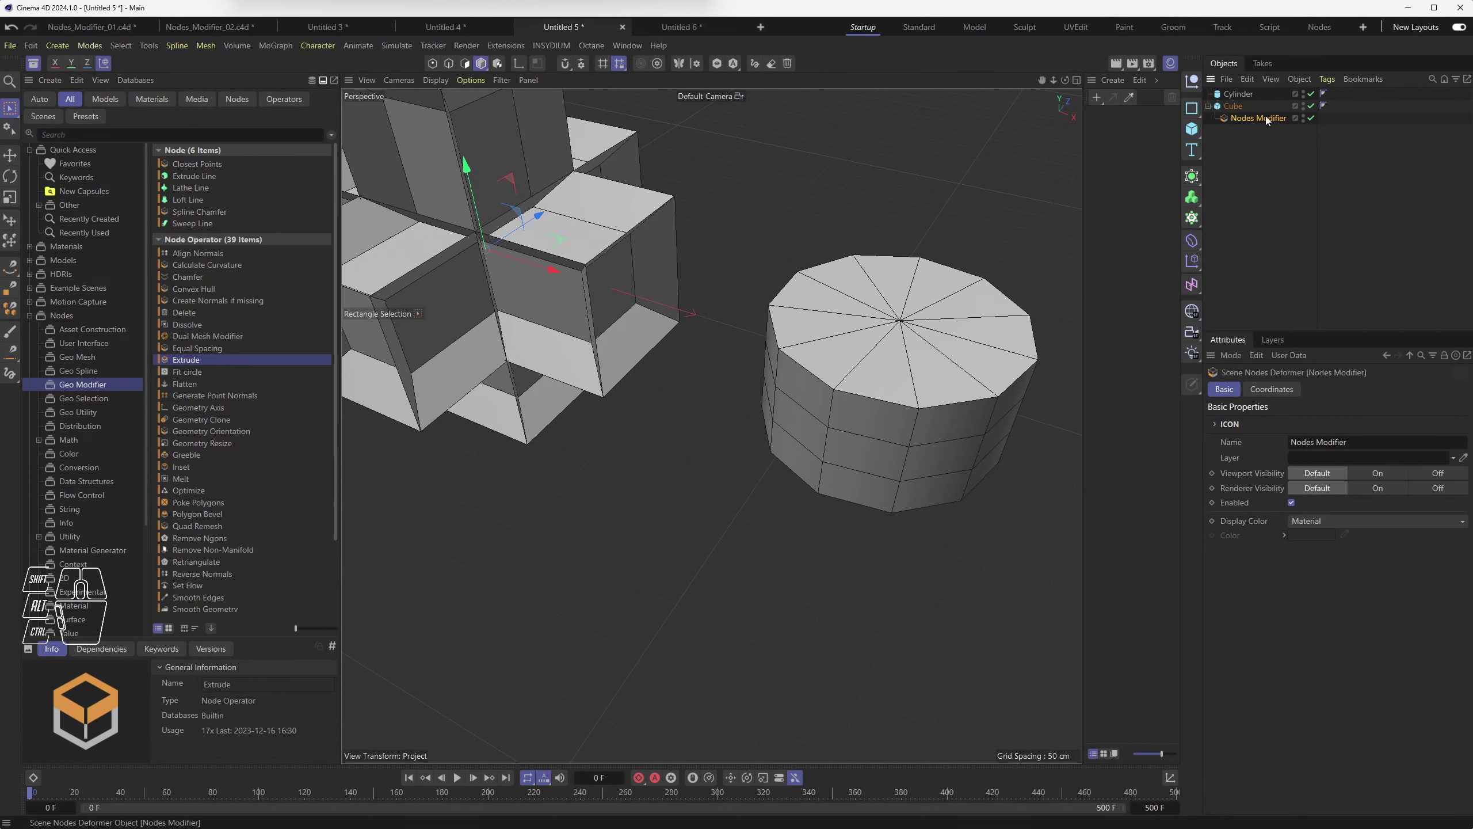
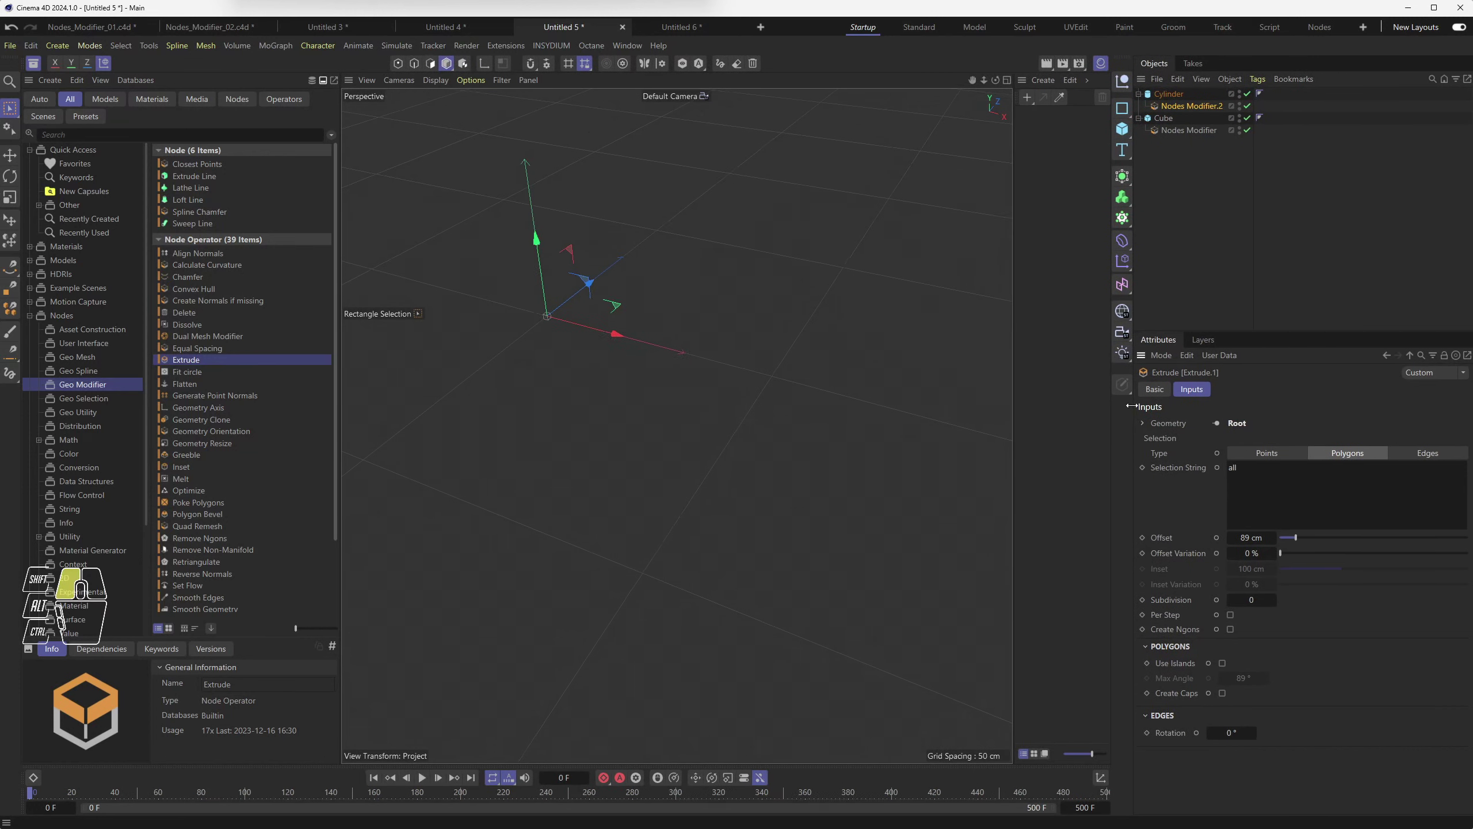
Step: Inspect Nodes Modifier.2's graph, then delete the Cylinder together with its copied modifier
double_click(1157, 109)
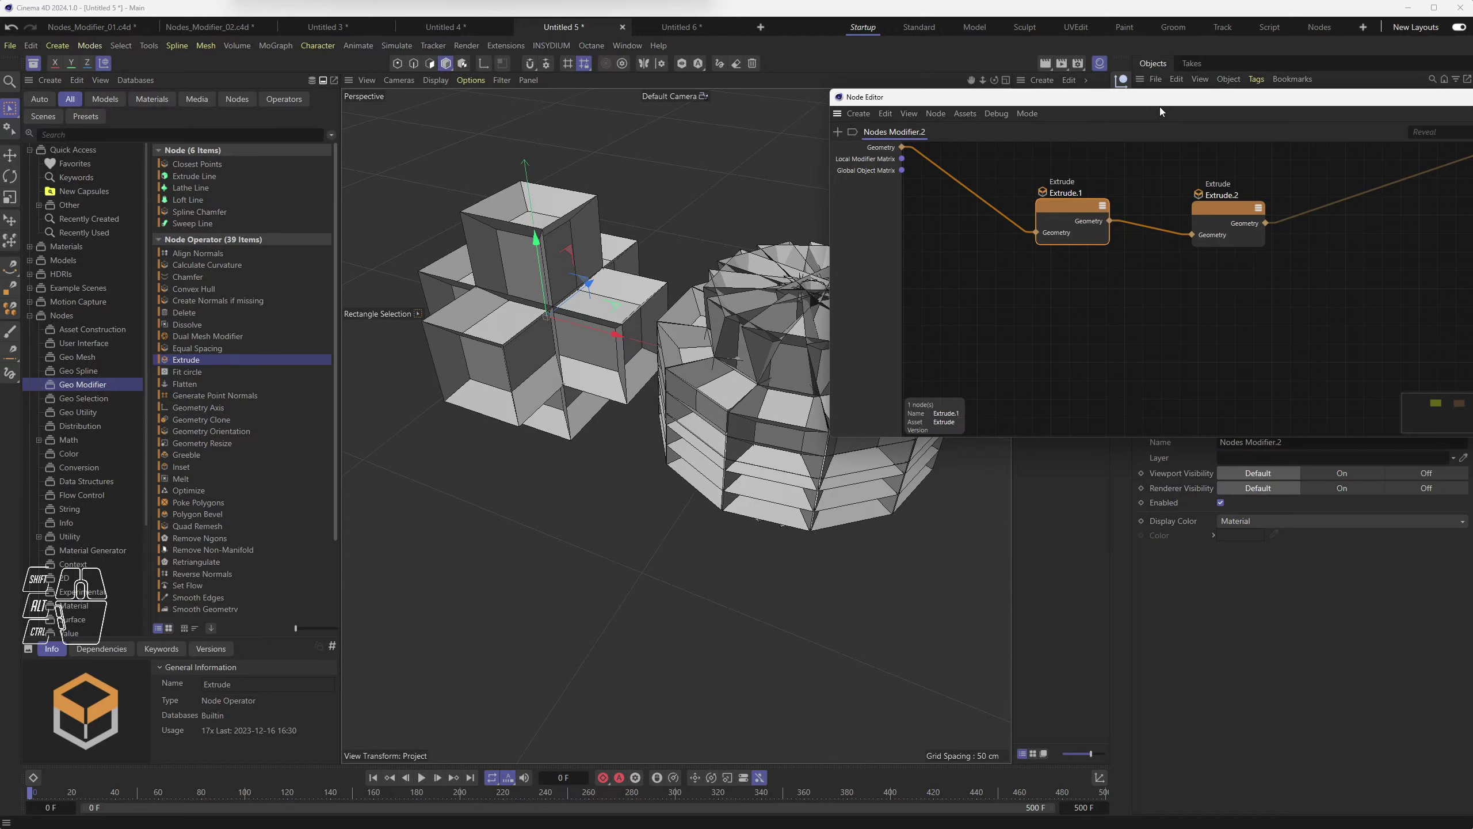
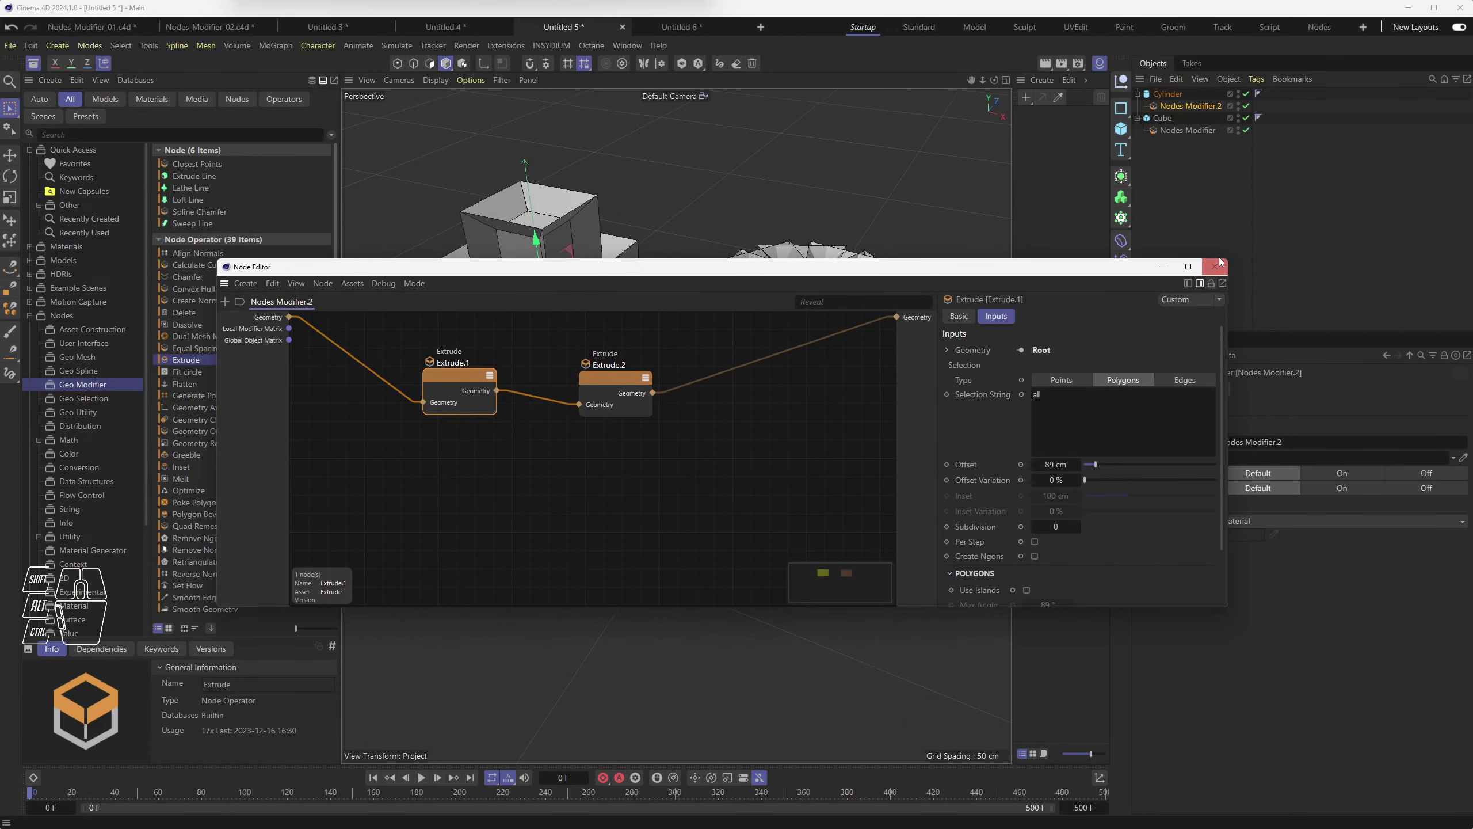
left_click(1222, 265)
left_click(1177, 96)
left_click(1179, 108)
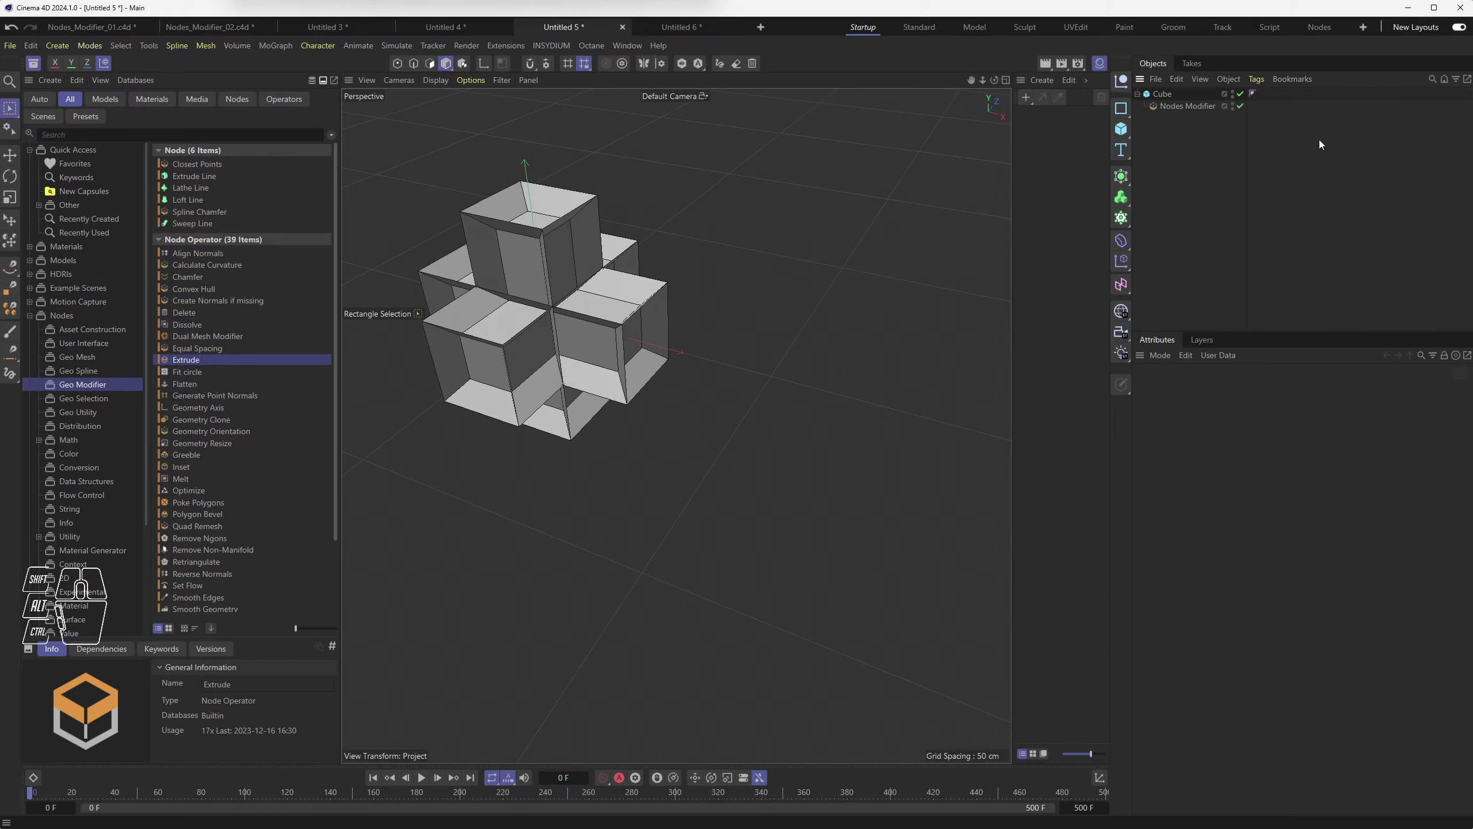
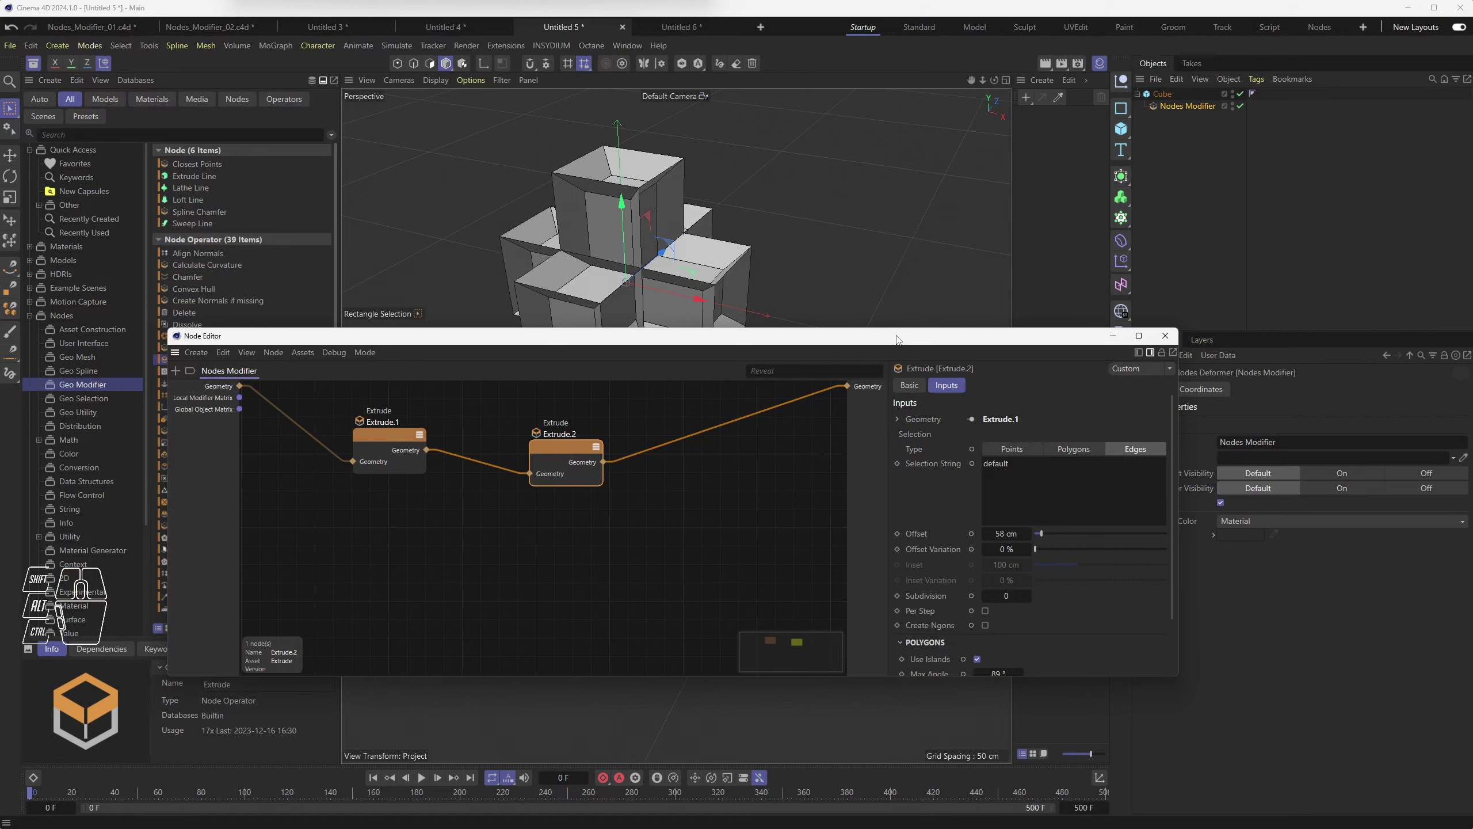
Step: On Extrude.2, turn off Use Islands and adjust the edge offset so separate angled fins fan outward
left_click_drag(563, 450, 537, 447)
left_click(604, 403)
left_click(546, 449)
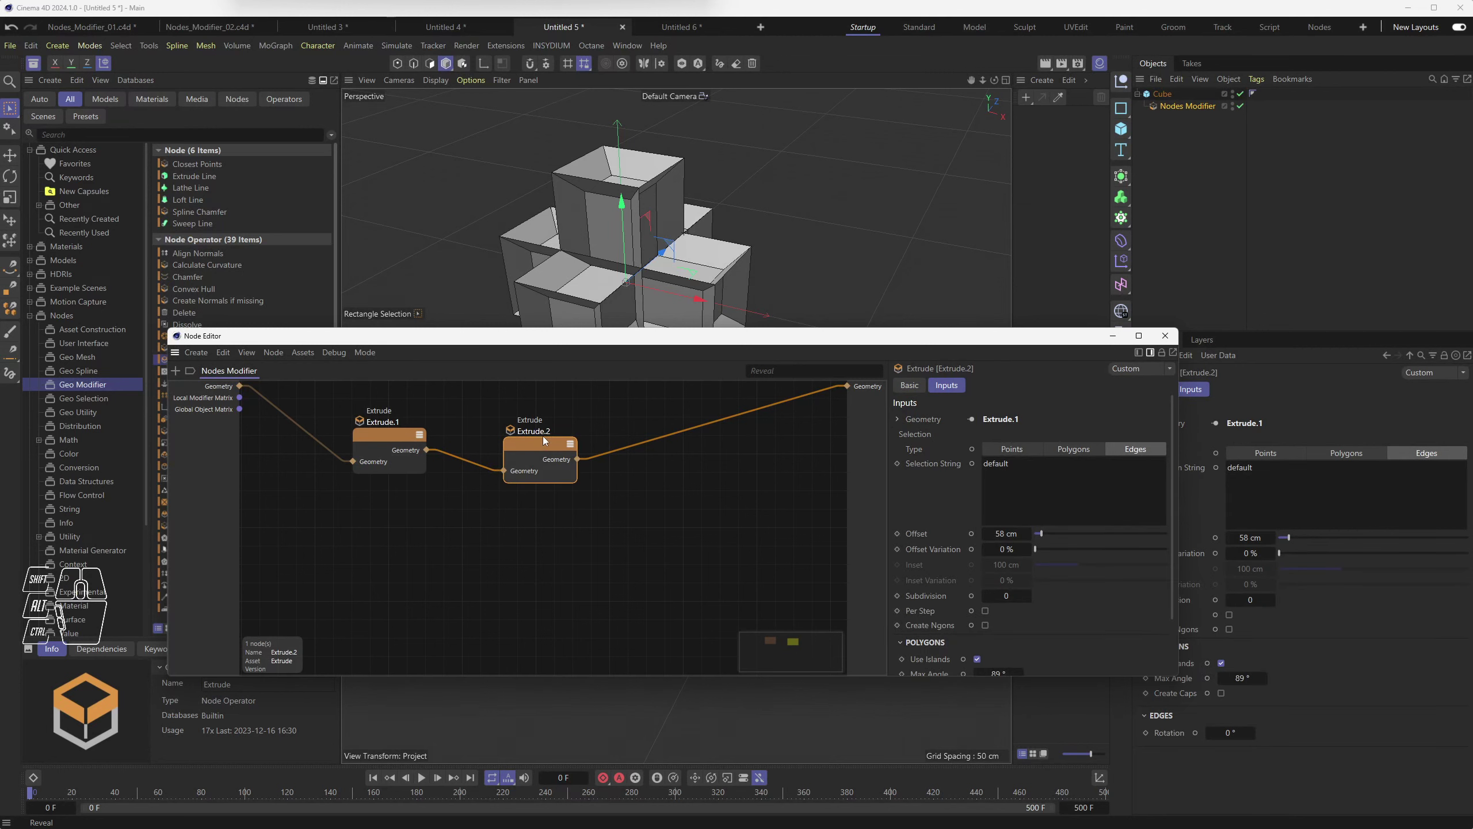
left_click_drag(1049, 536, 1056, 535)
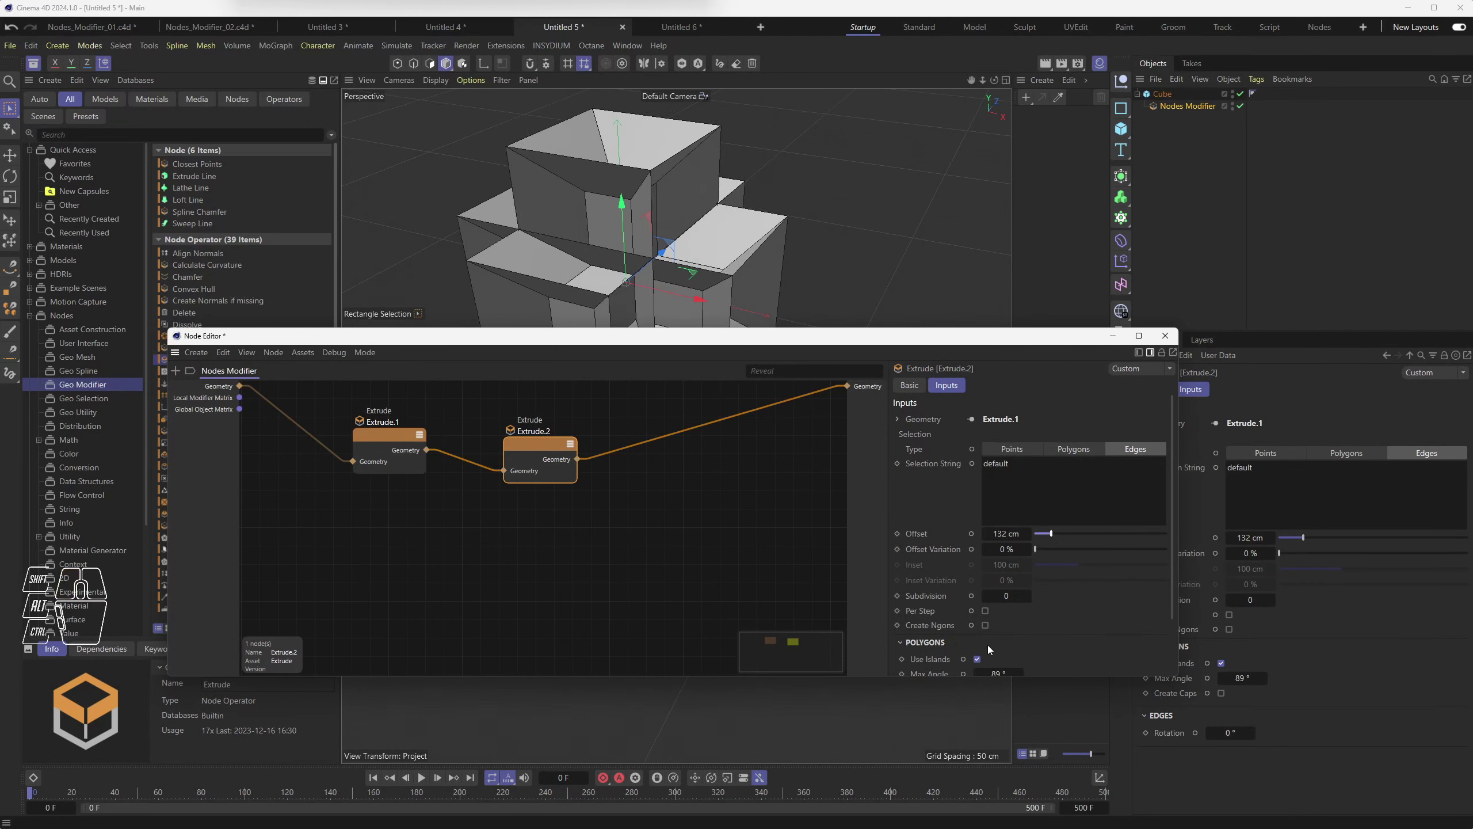
left_click(980, 662)
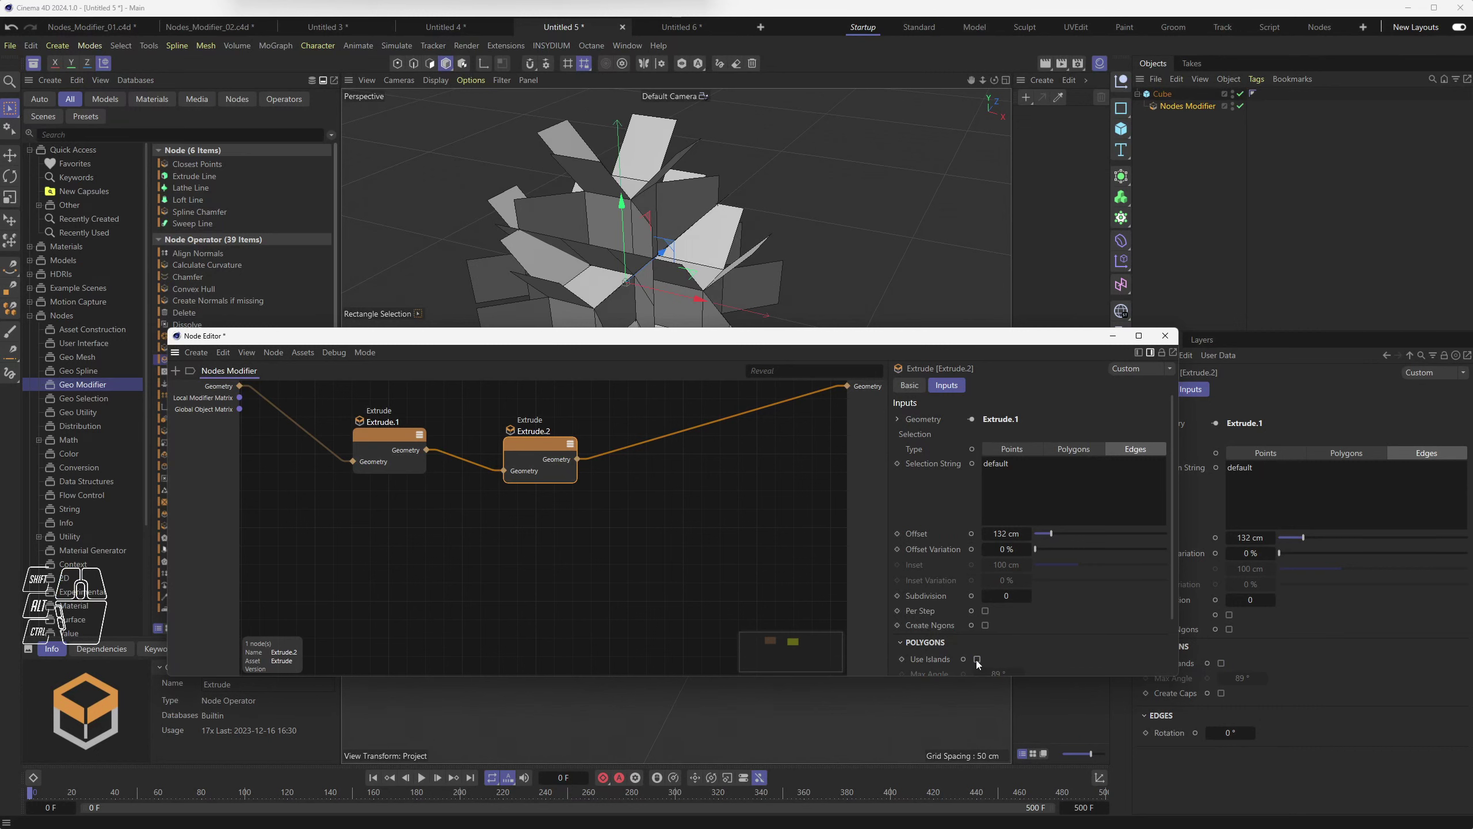
left_click_drag(1055, 536, 1055, 540)
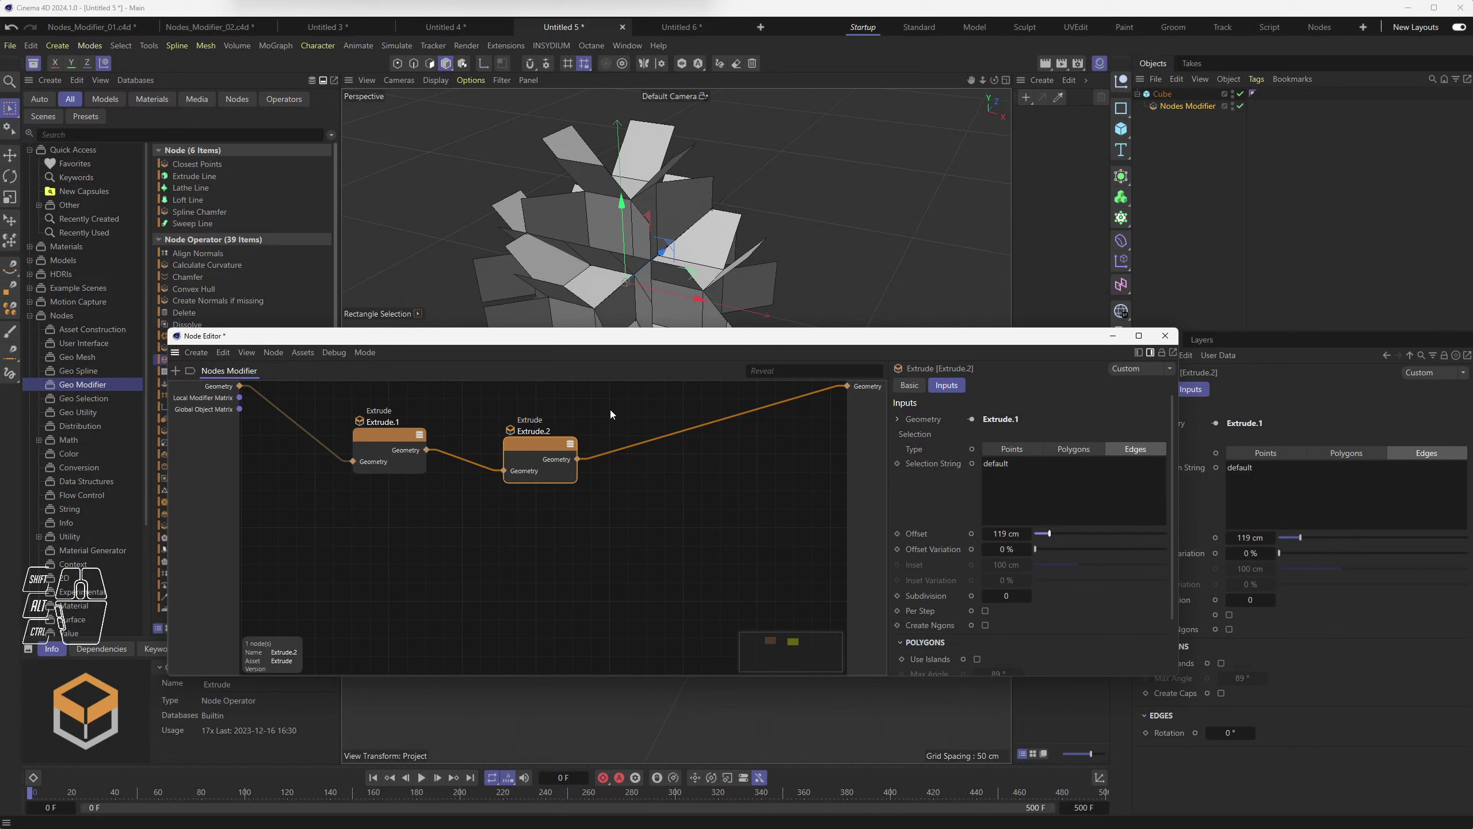
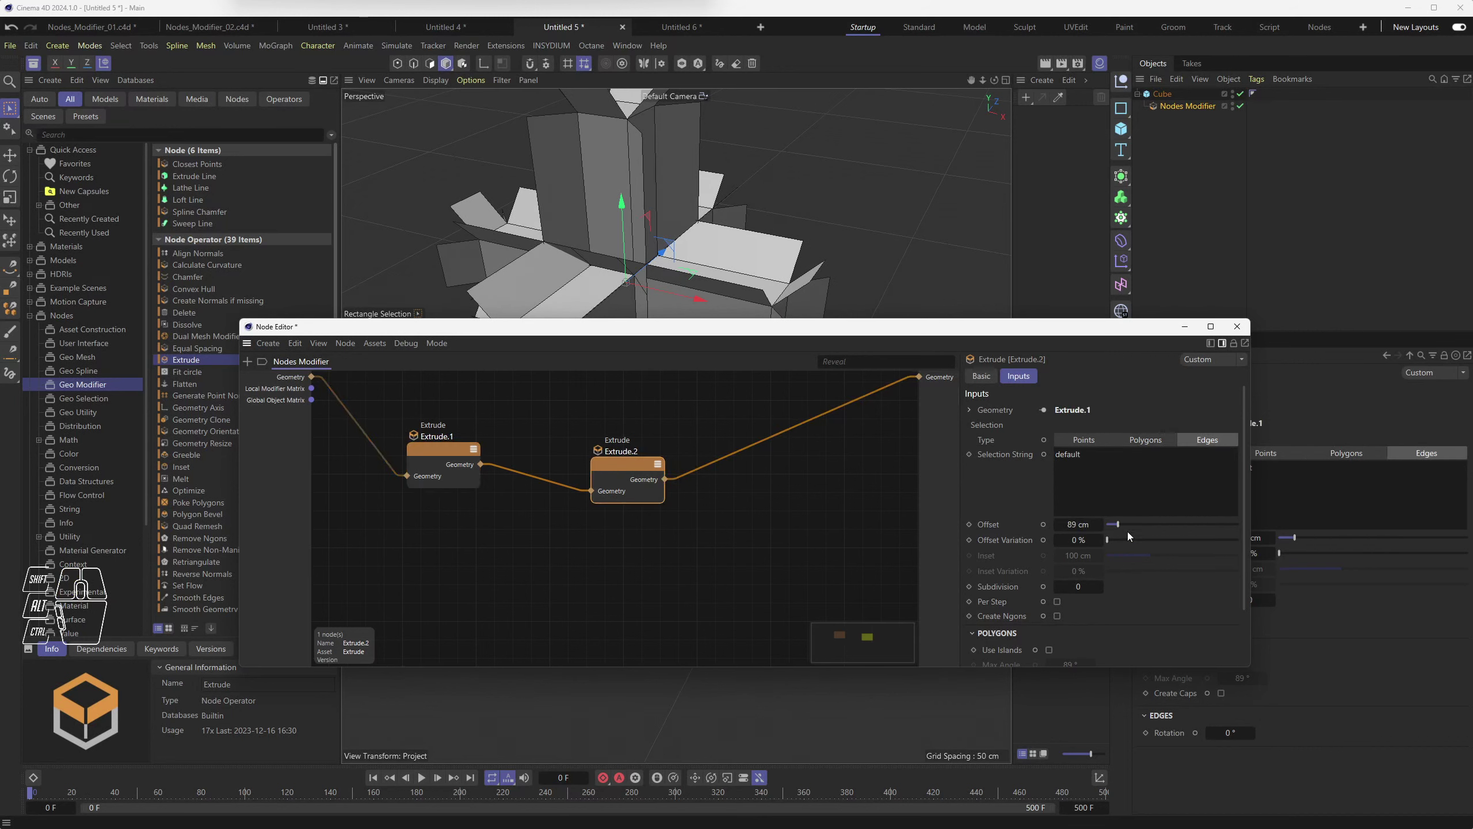
Step: Set Extrude.2's offset to 97 cm and reposition the Extrude.1 node in the graph
left_click_drag(1132, 527, 1124, 527)
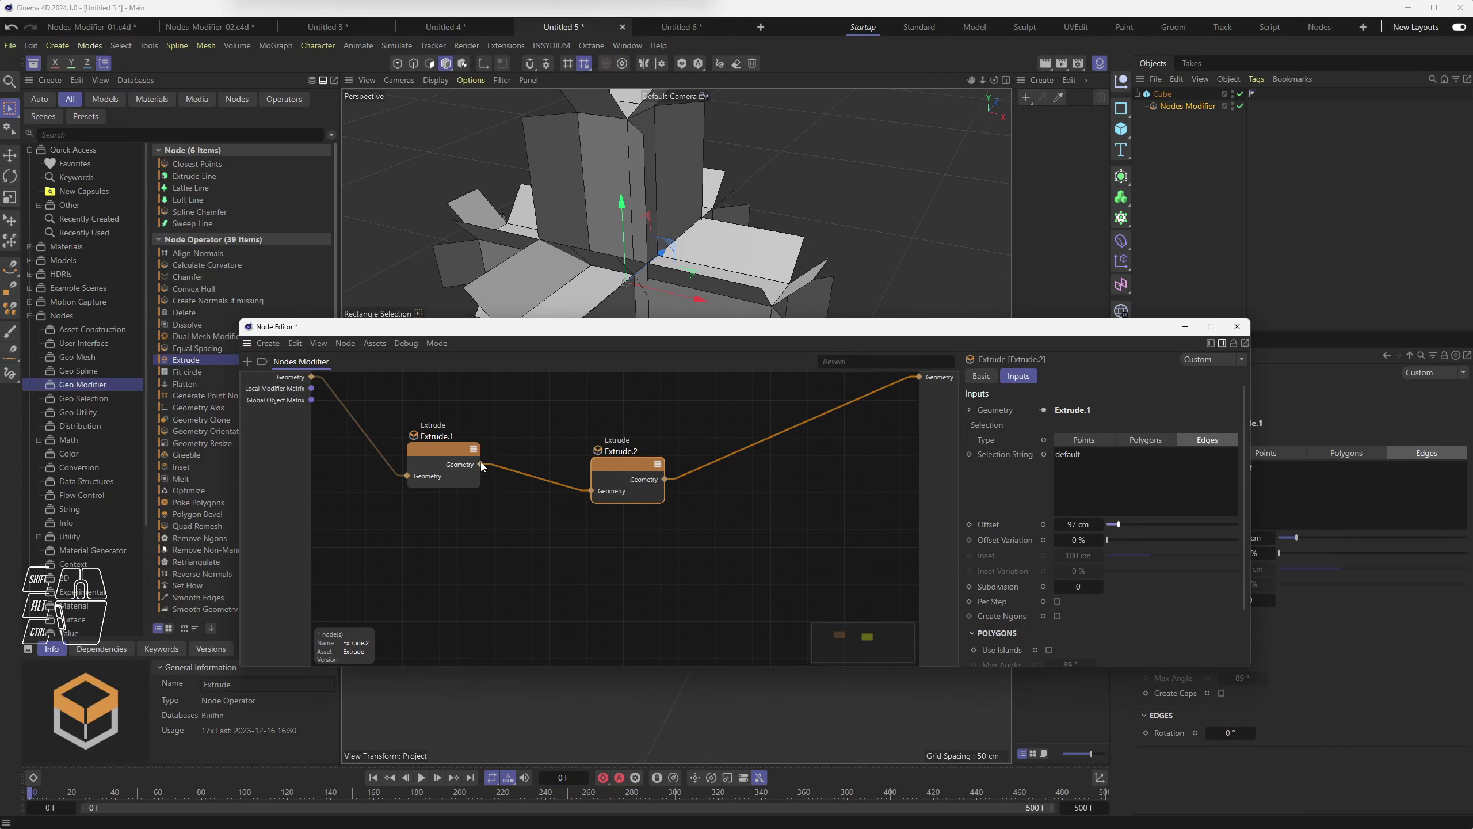
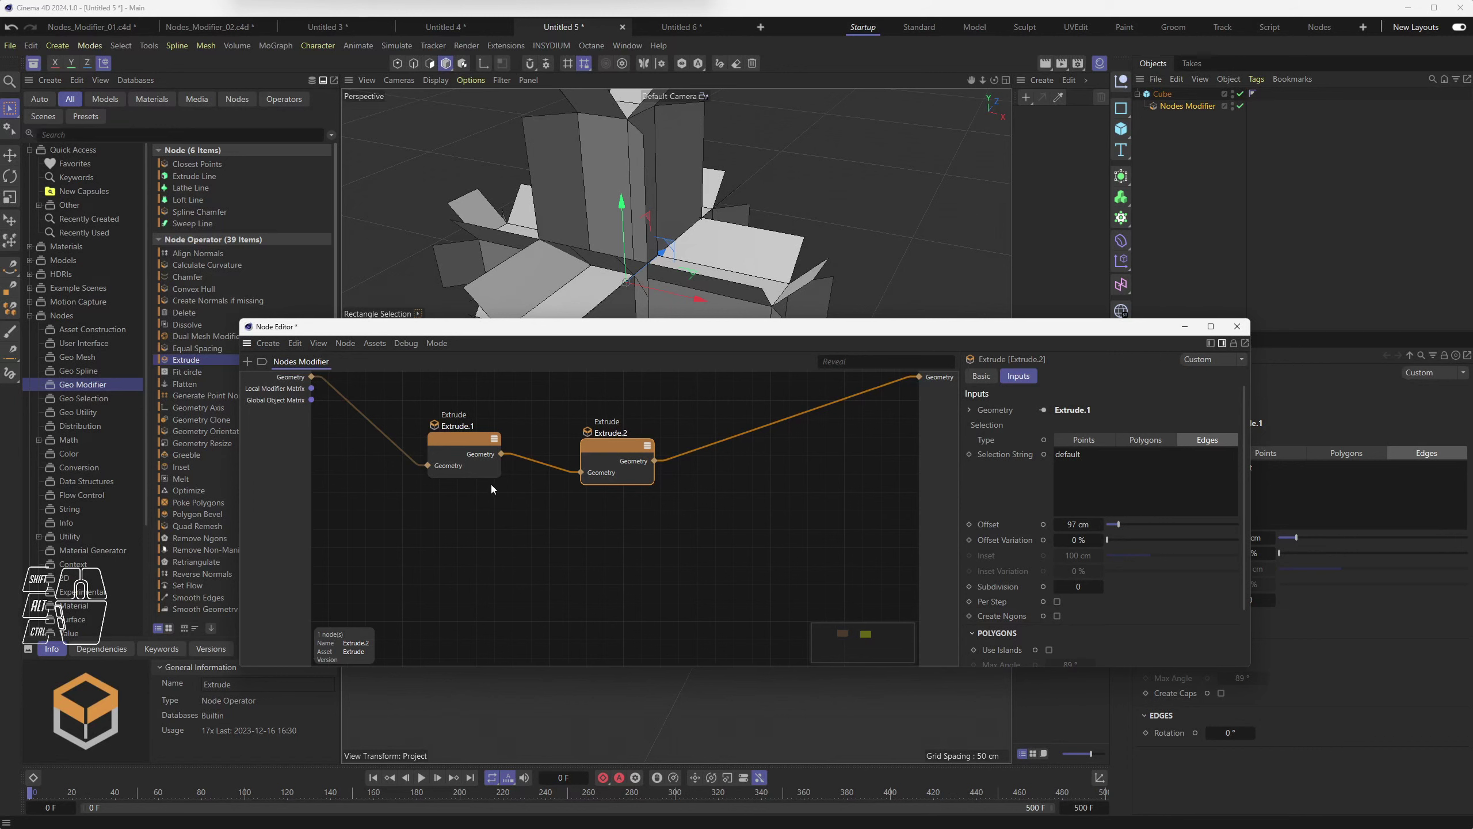
left_click_drag(462, 441, 462, 429)
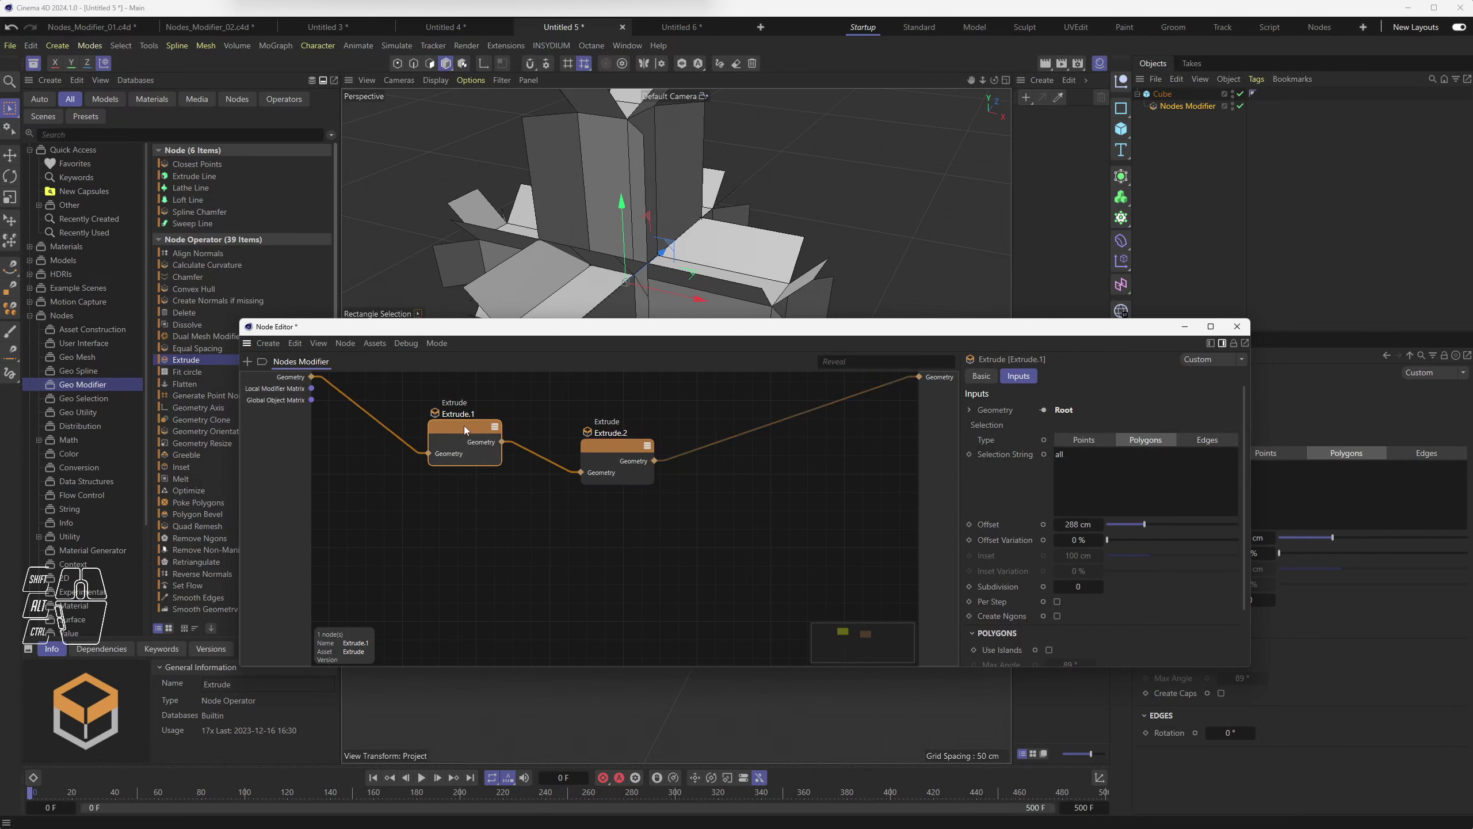
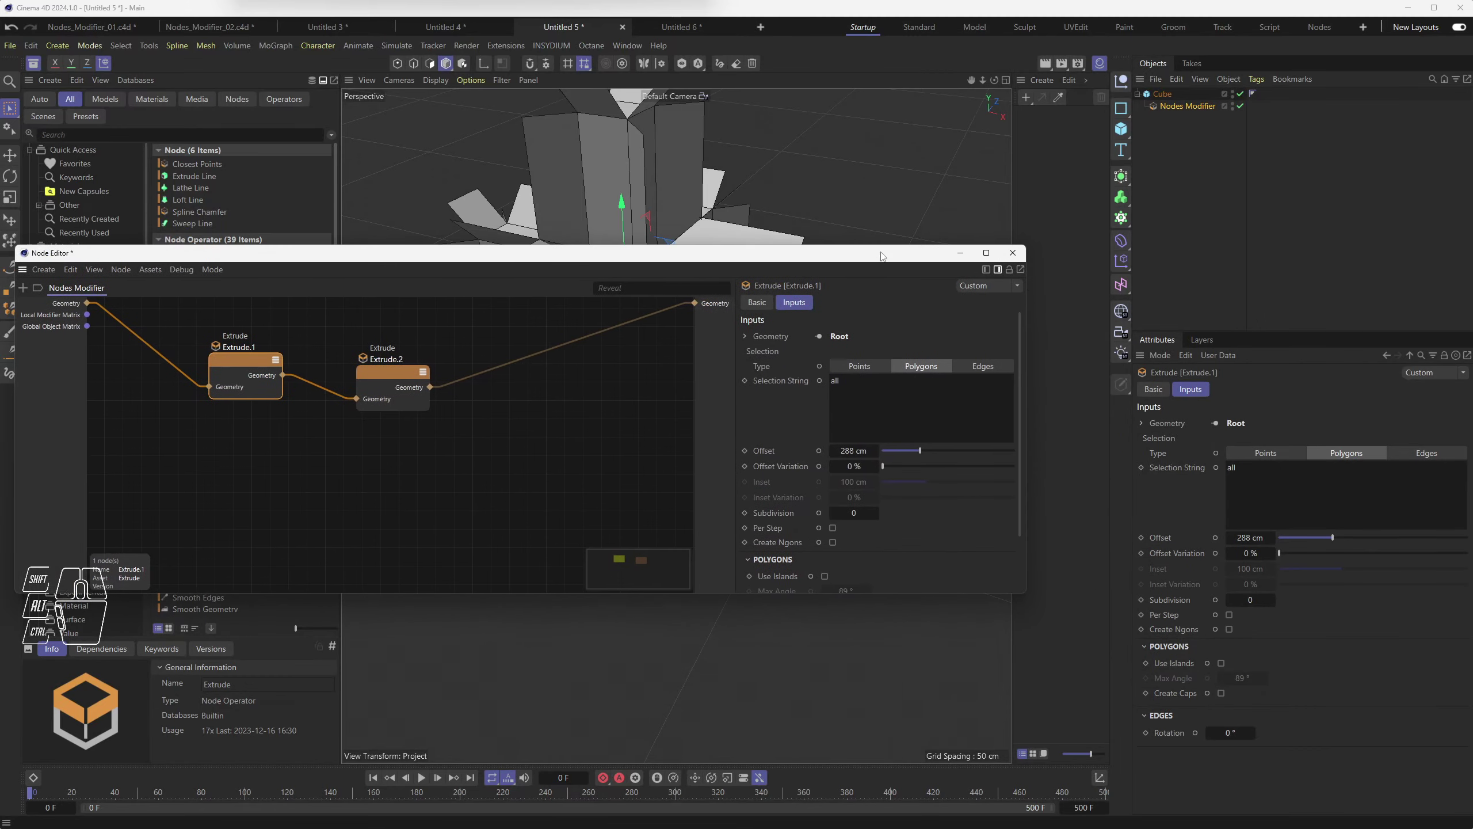
Step: Rename the cube's Nodes Modifier to DoubleExtrusion
left_click(1157, 108)
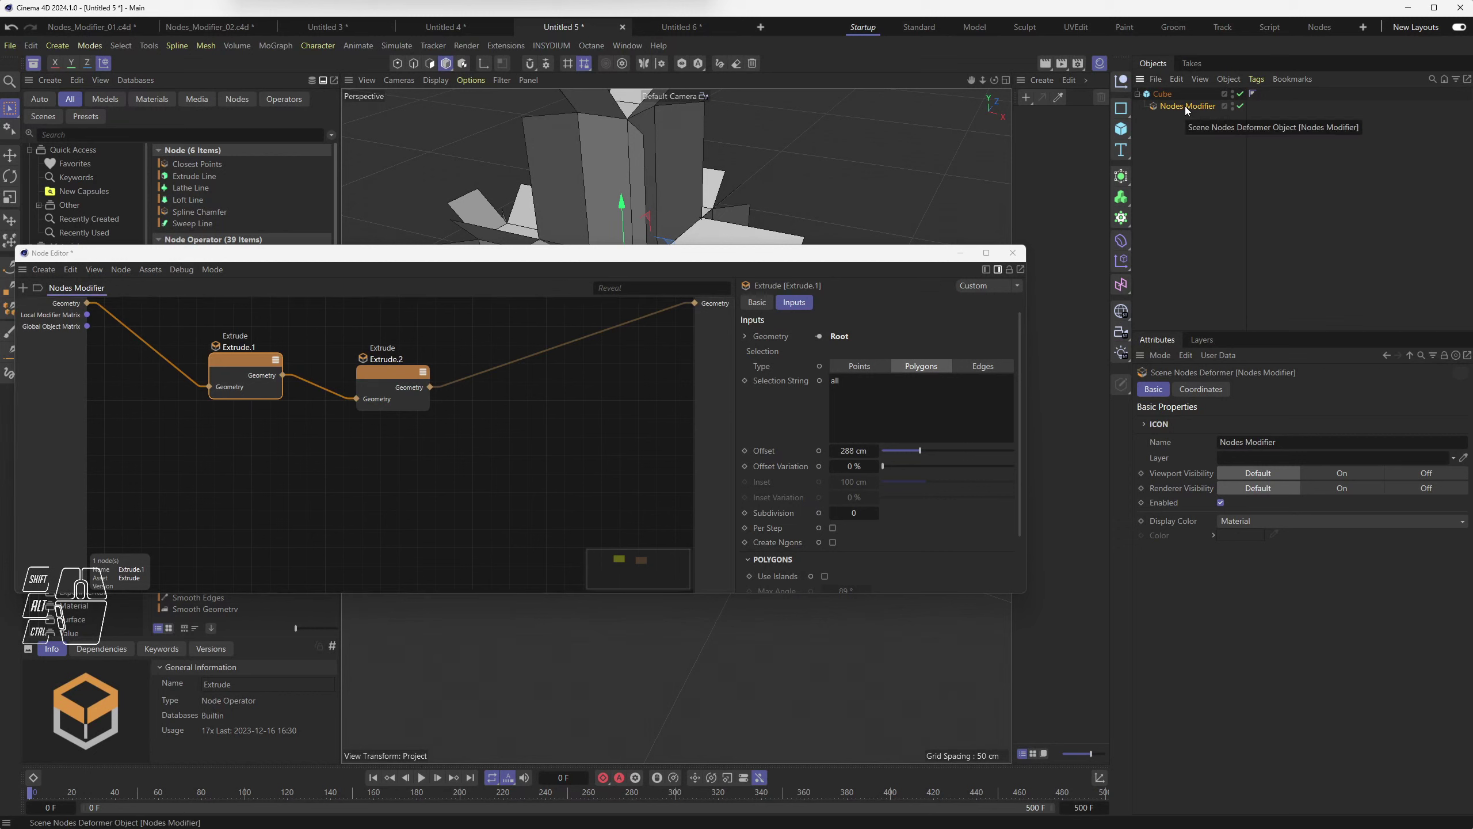
left_click(1189, 109)
double_click(1189, 109)
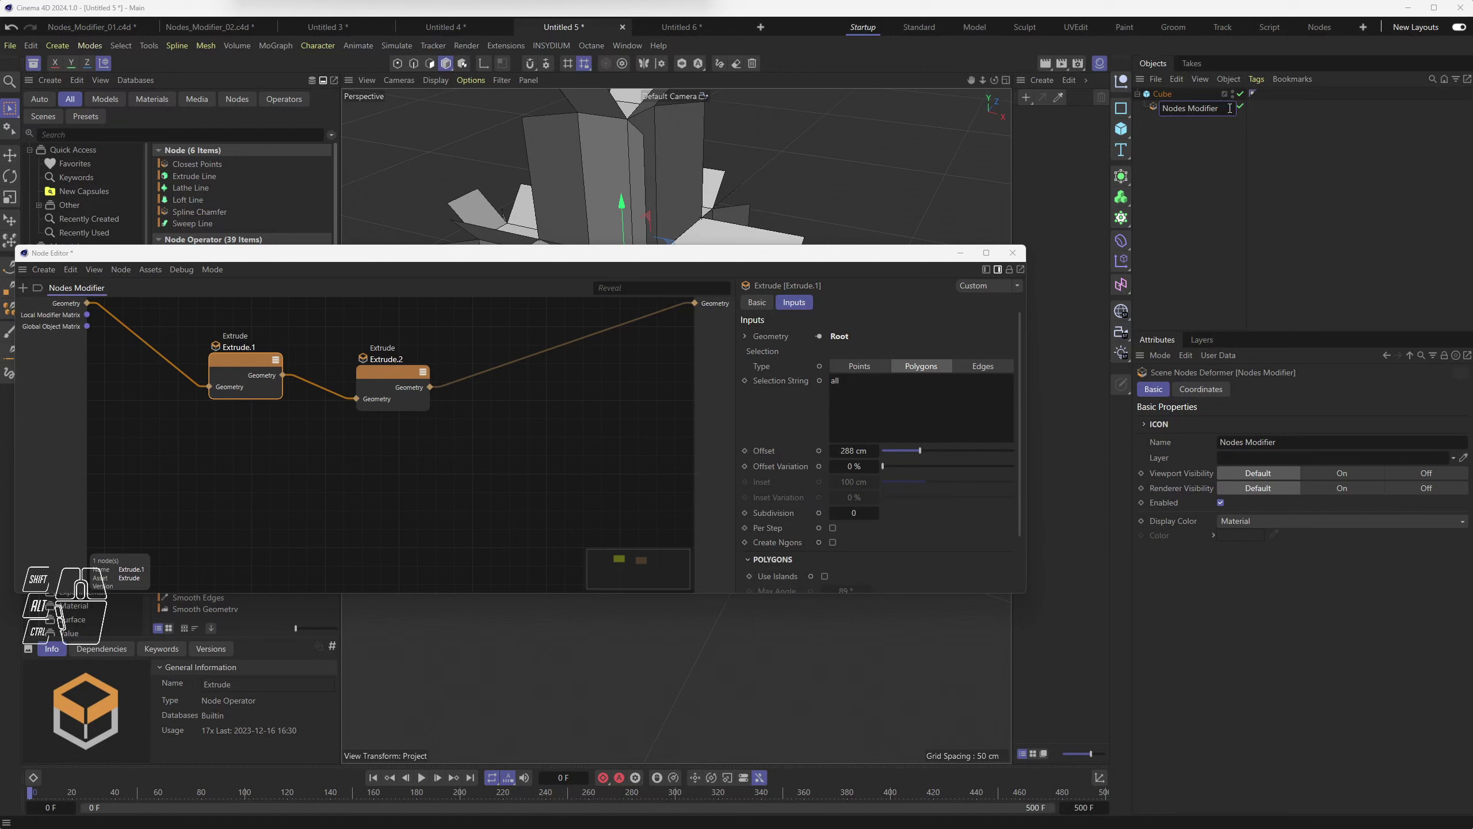
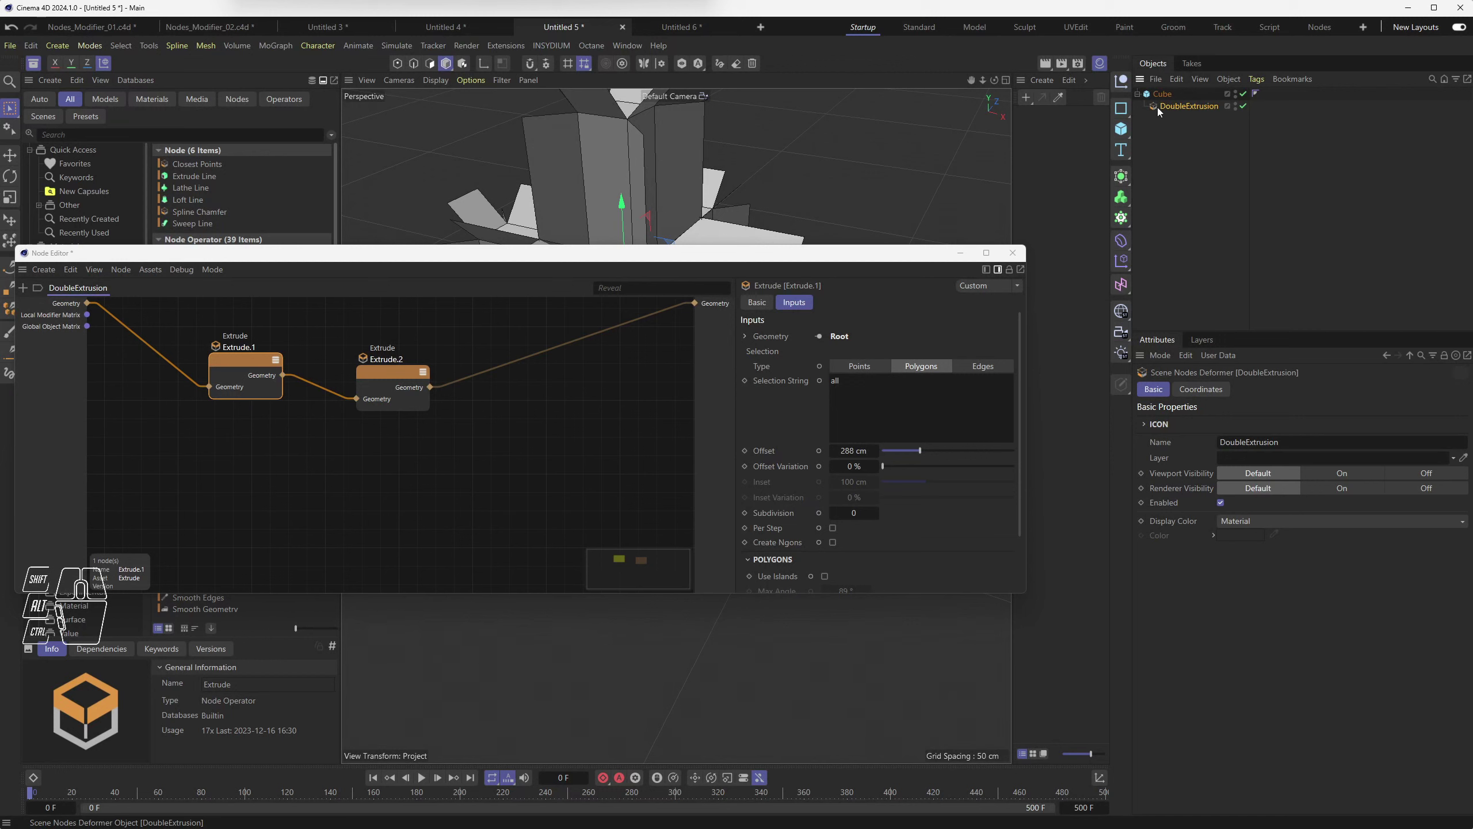
left_click(1161, 109)
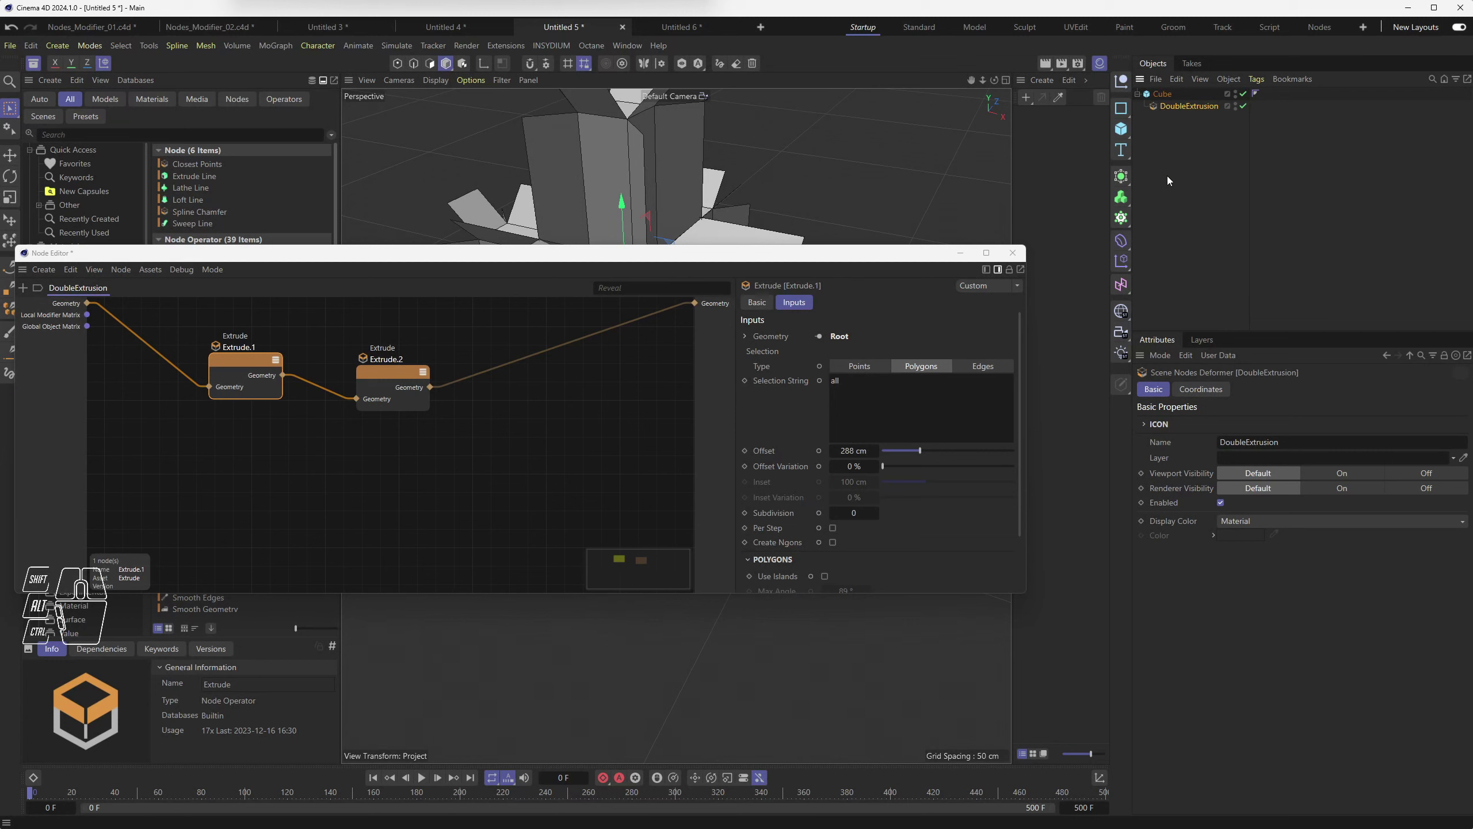
Step: Disable DoubleExtrusion via its Enabled checkbox so the plain cube shows
left_click(1190, 220)
left_click(1159, 110)
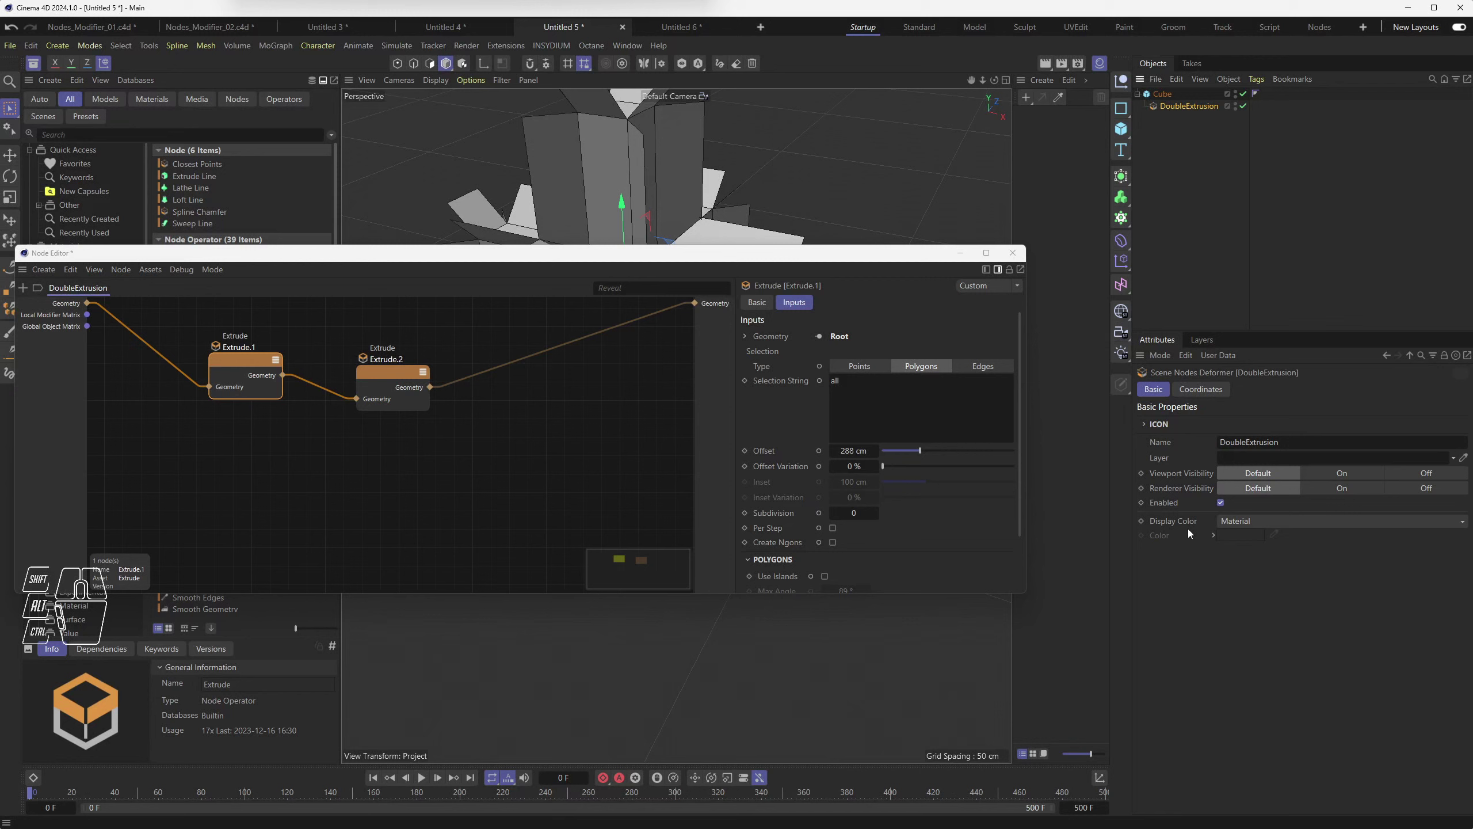
left_click(1224, 509)
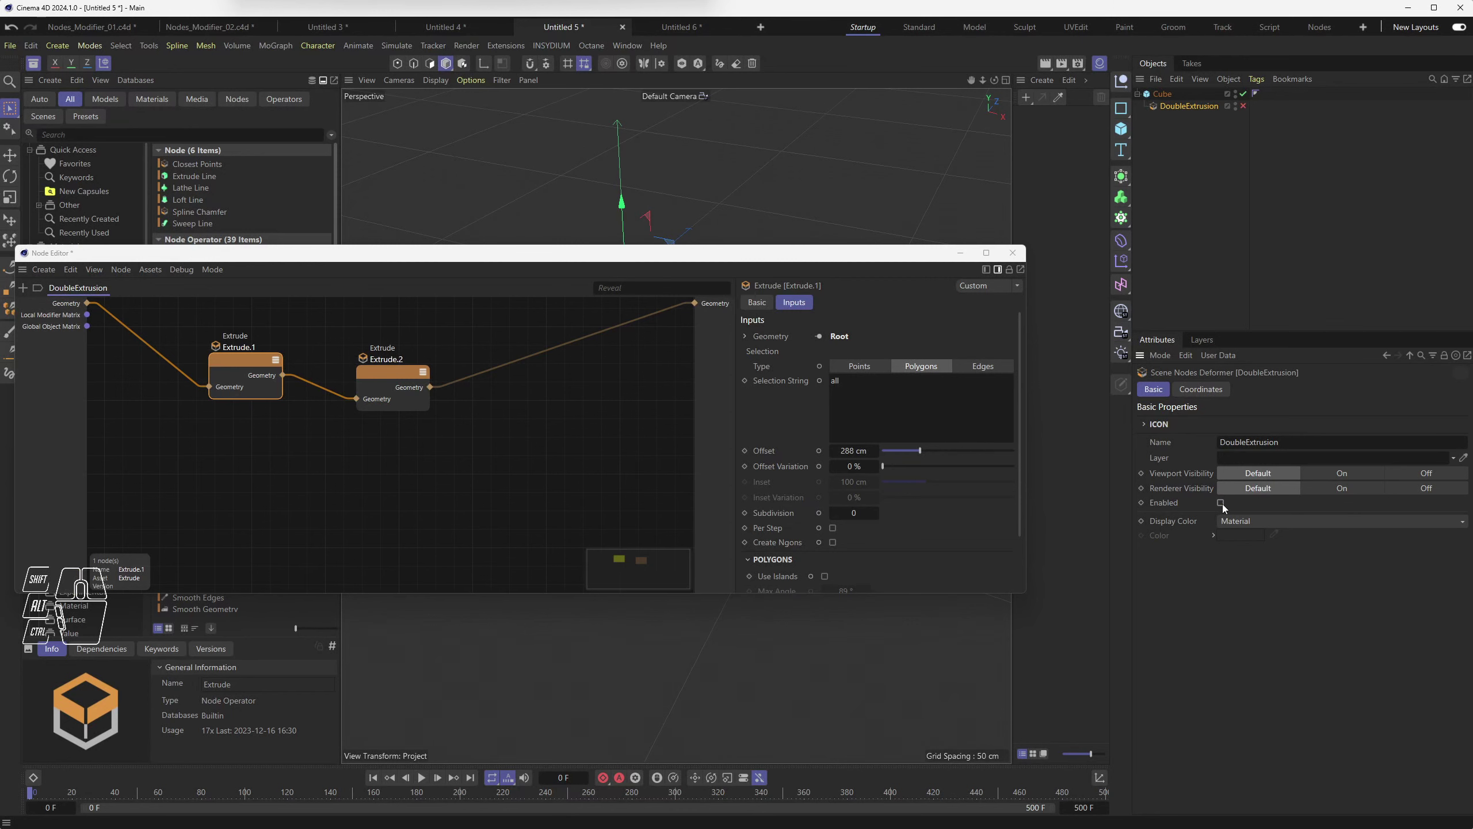
left_click(877, 260)
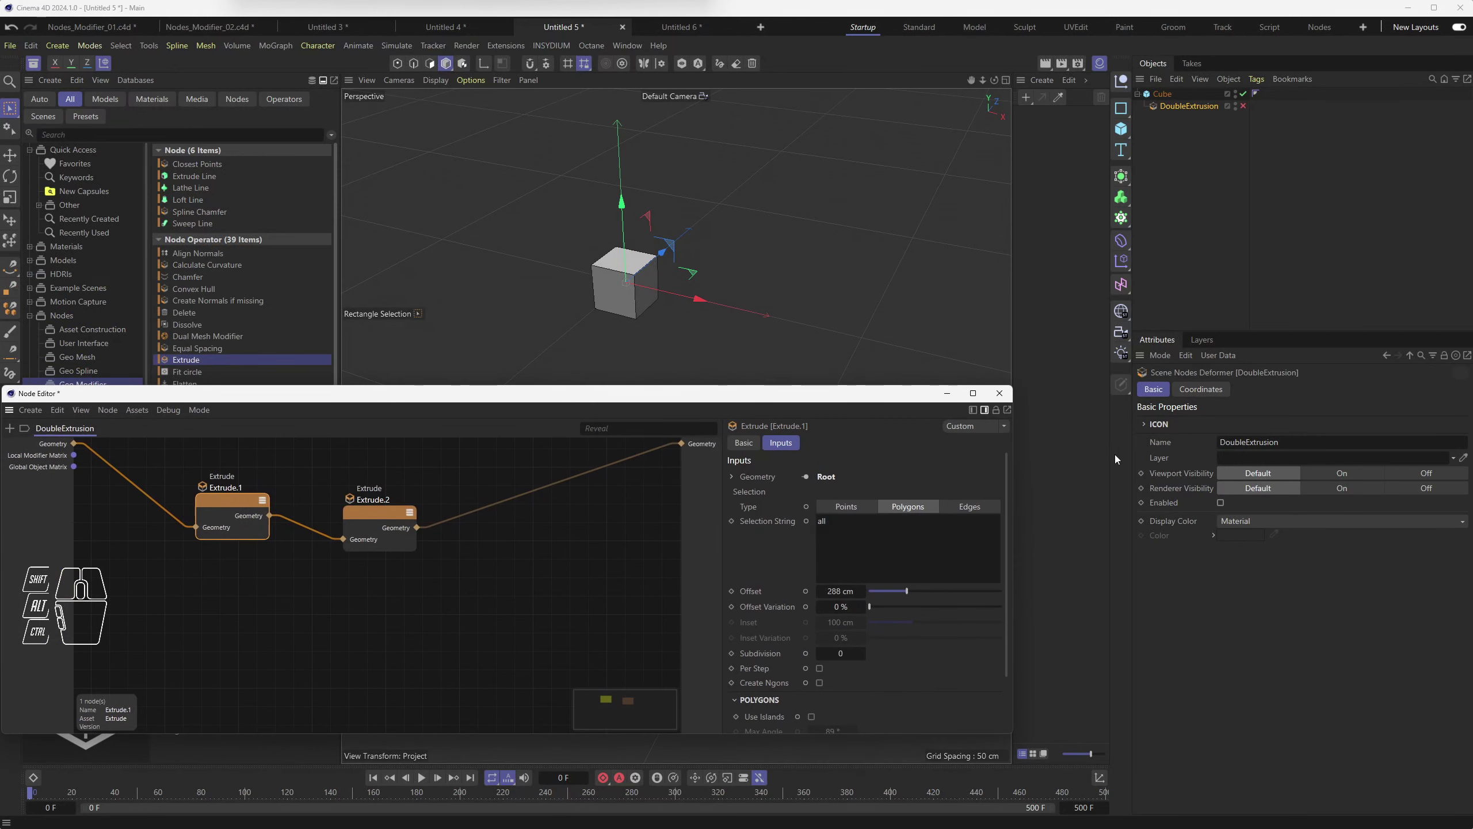
Step: Re-enable DoubleExtrusion, cycle its viewport and render visibility dots, and return them to Default
left_click(1225, 503)
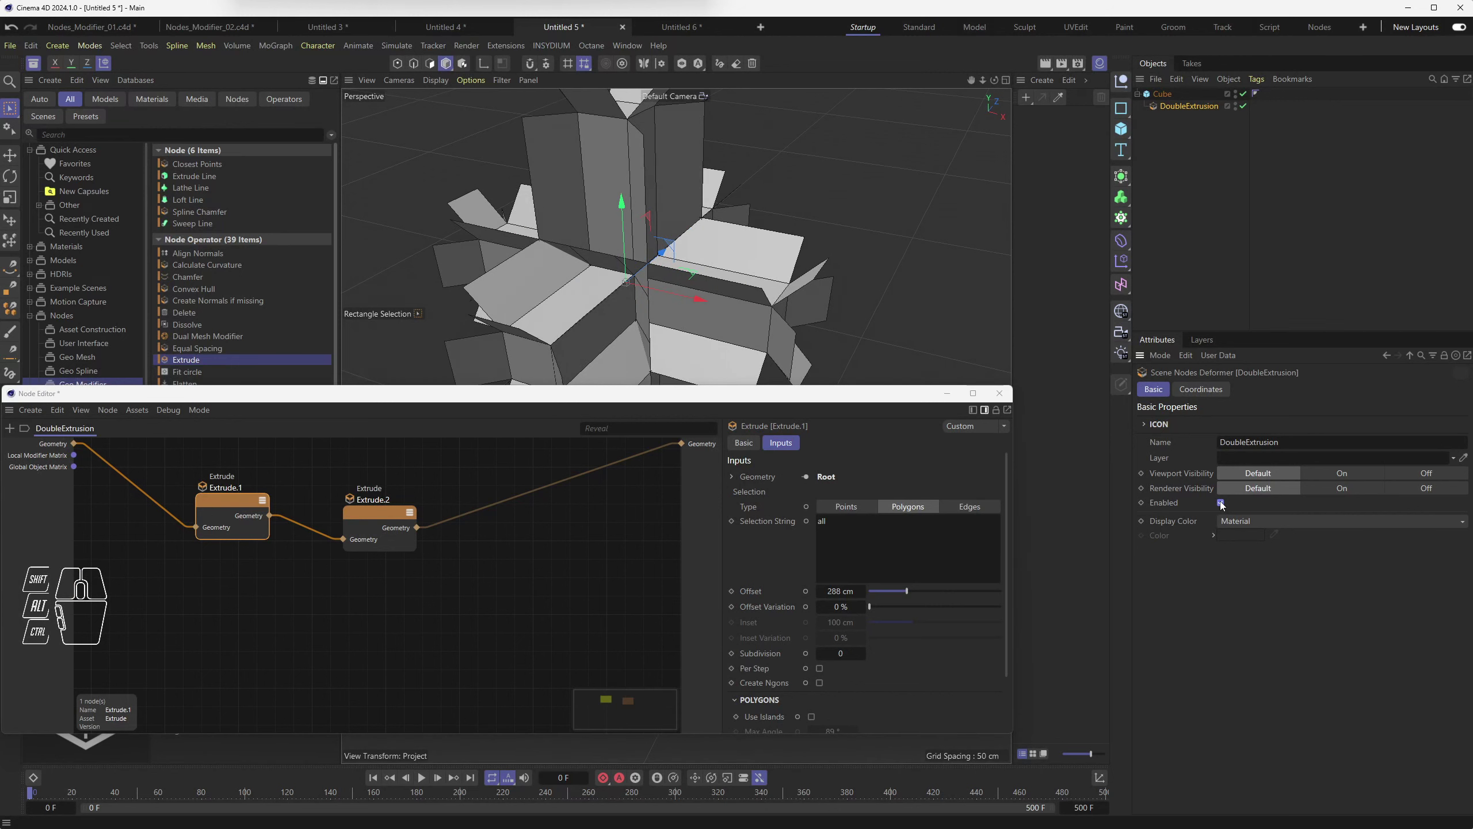
left_click(1345, 477)
left_click(1350, 497)
left_click(1424, 473)
left_click(1427, 496)
left_click(1347, 479)
left_click(1341, 491)
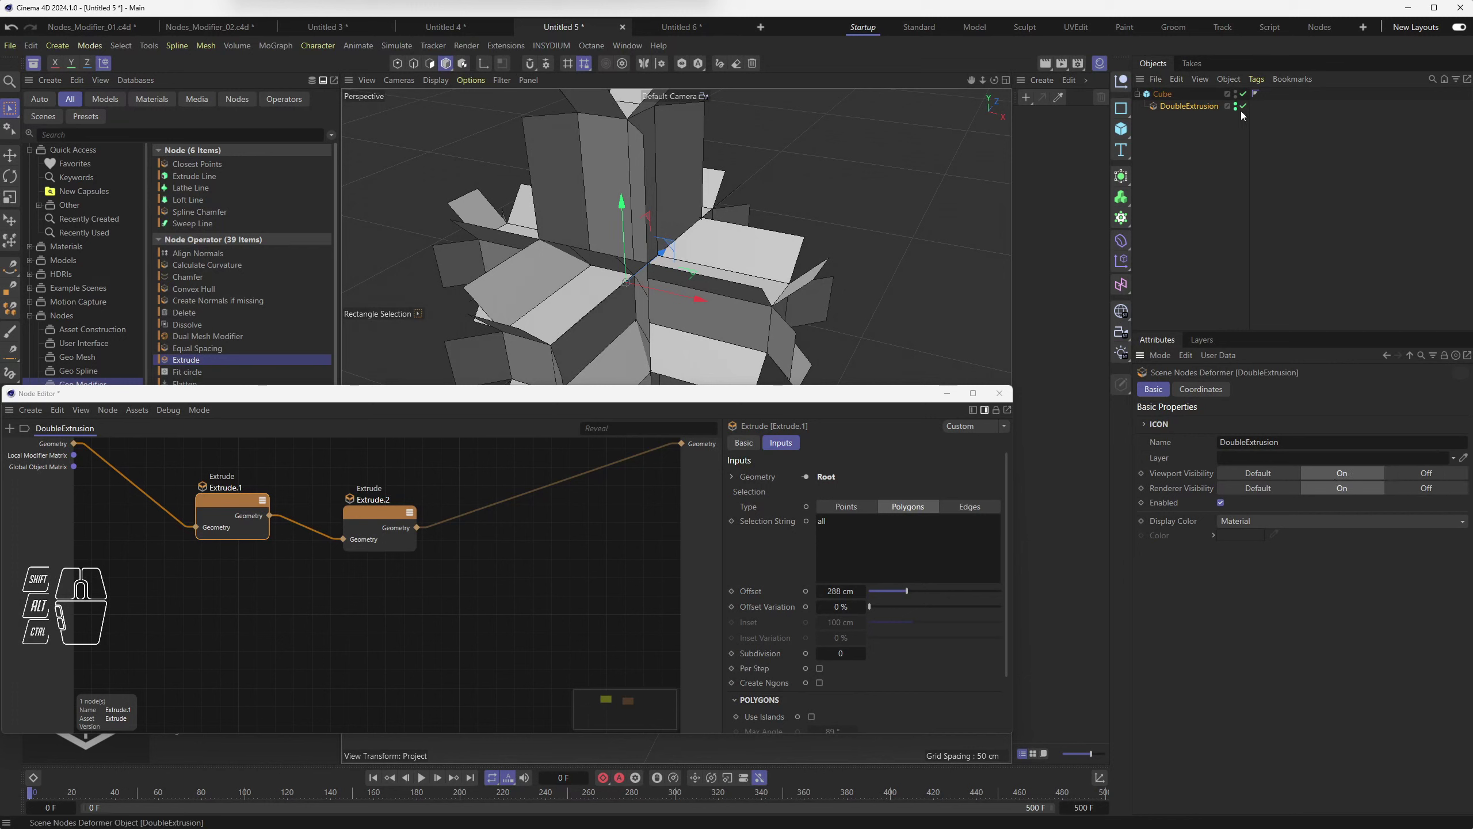
left_click(1282, 477)
left_click(1276, 486)
left_click(1240, 106)
left_click(1240, 114)
double_click(1239, 105)
double_click(1239, 104)
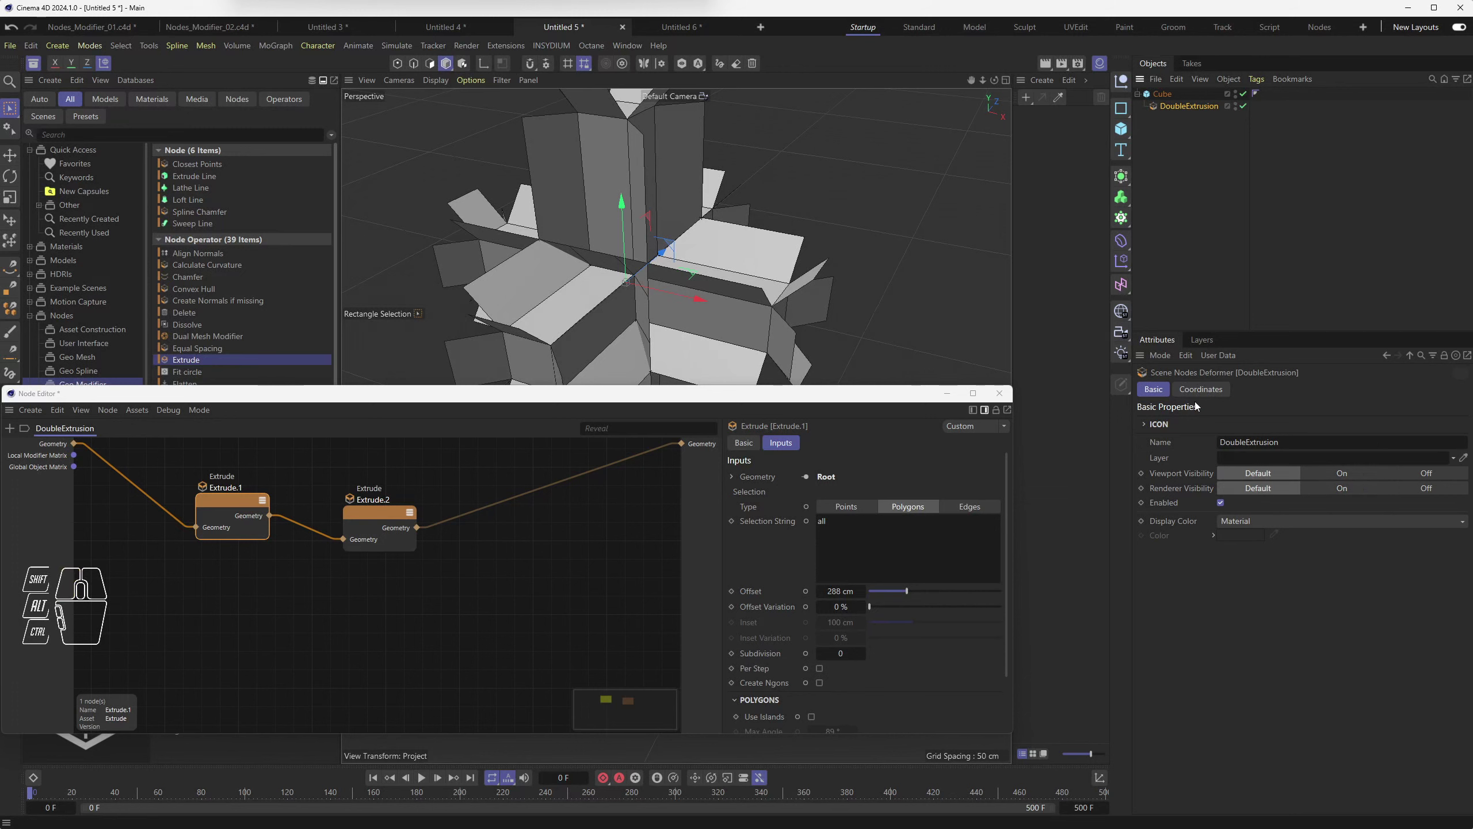
left_click(1206, 395)
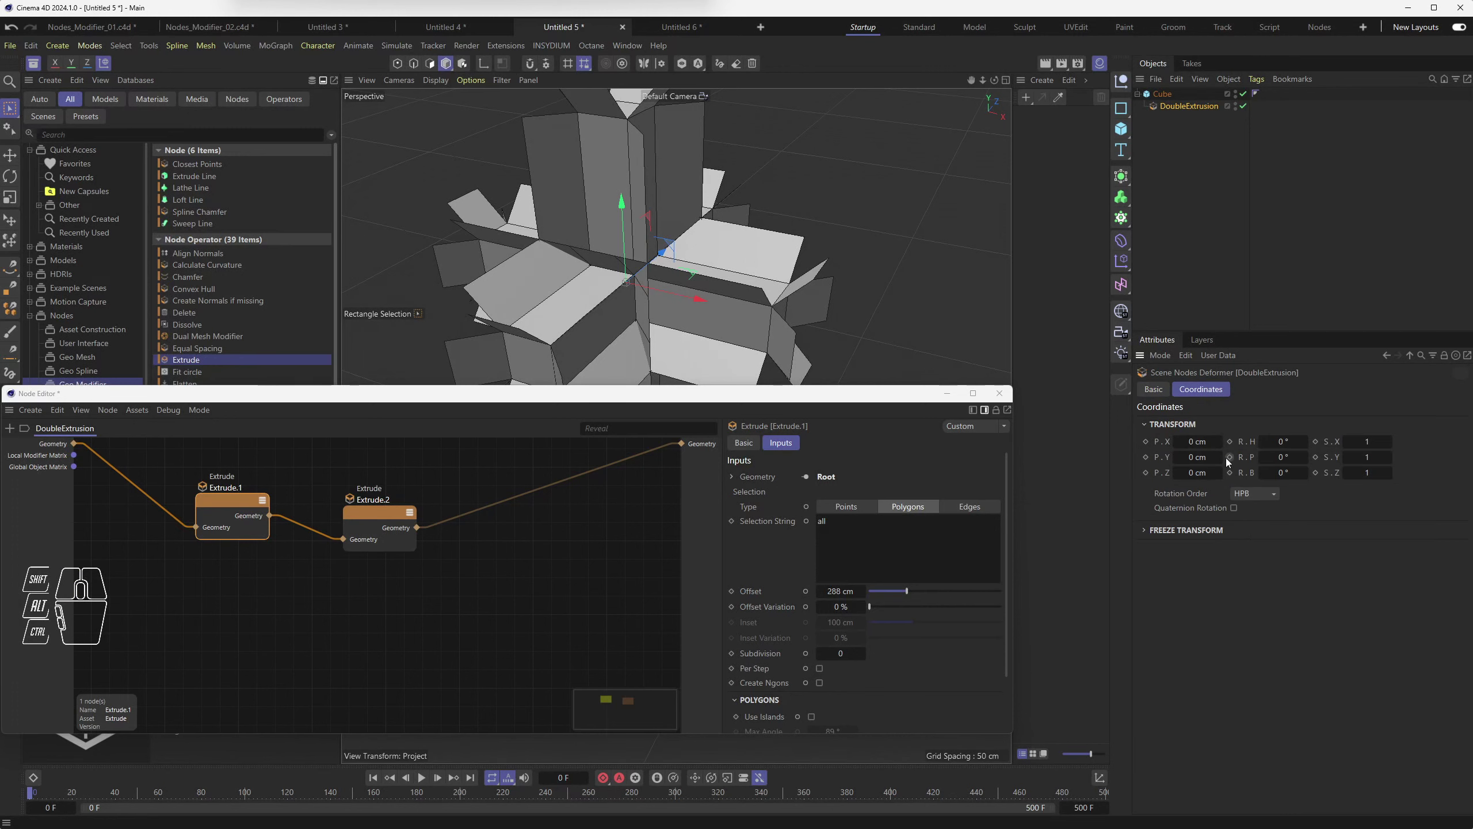
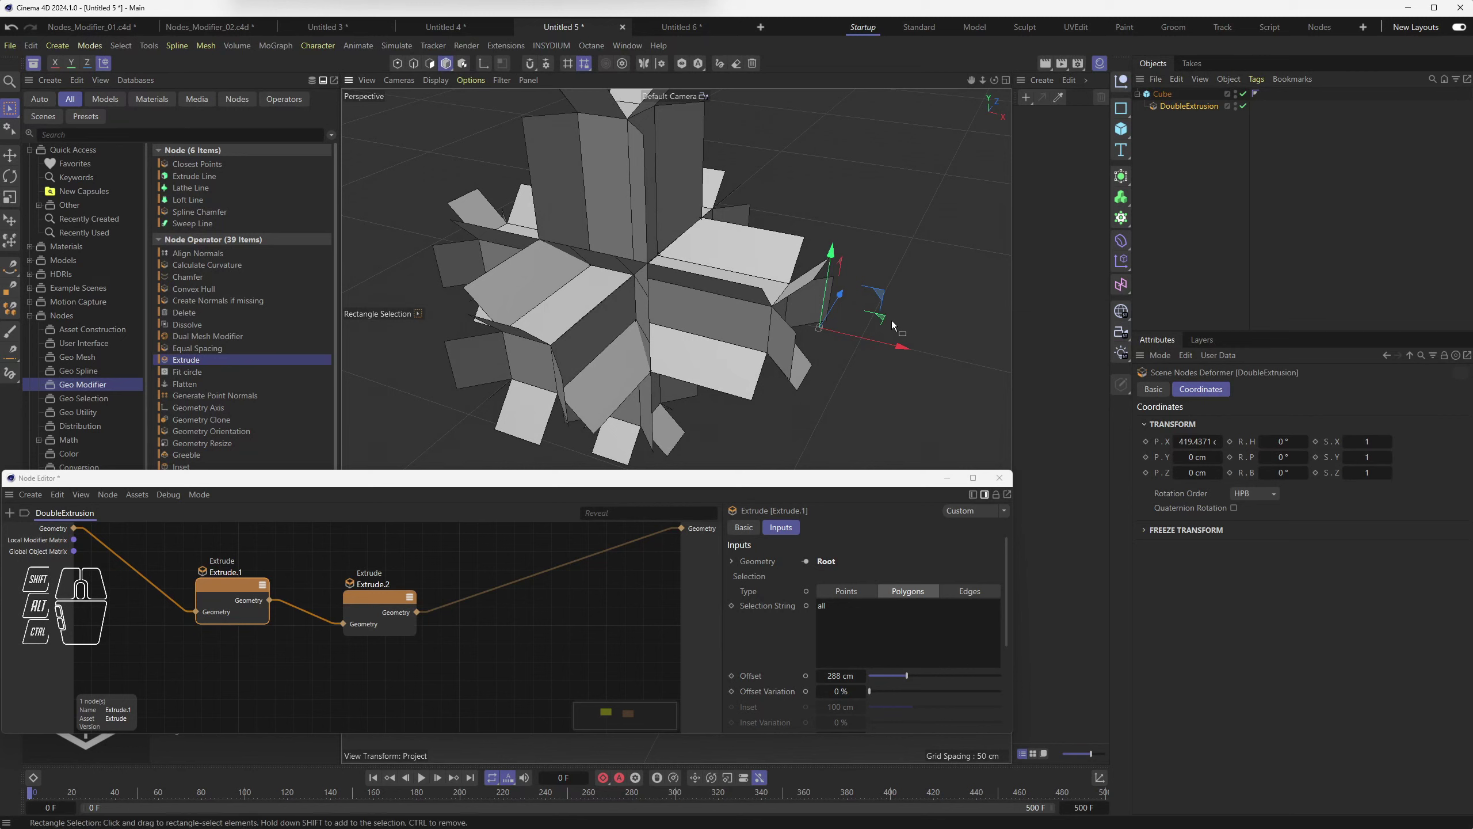
Step: Move the DoubleExtrusion deformer along X in the viewport and drag it back toward the centre
left_click_drag(876, 340, 854, 341)
left_click_drag(807, 299, 821, 176)
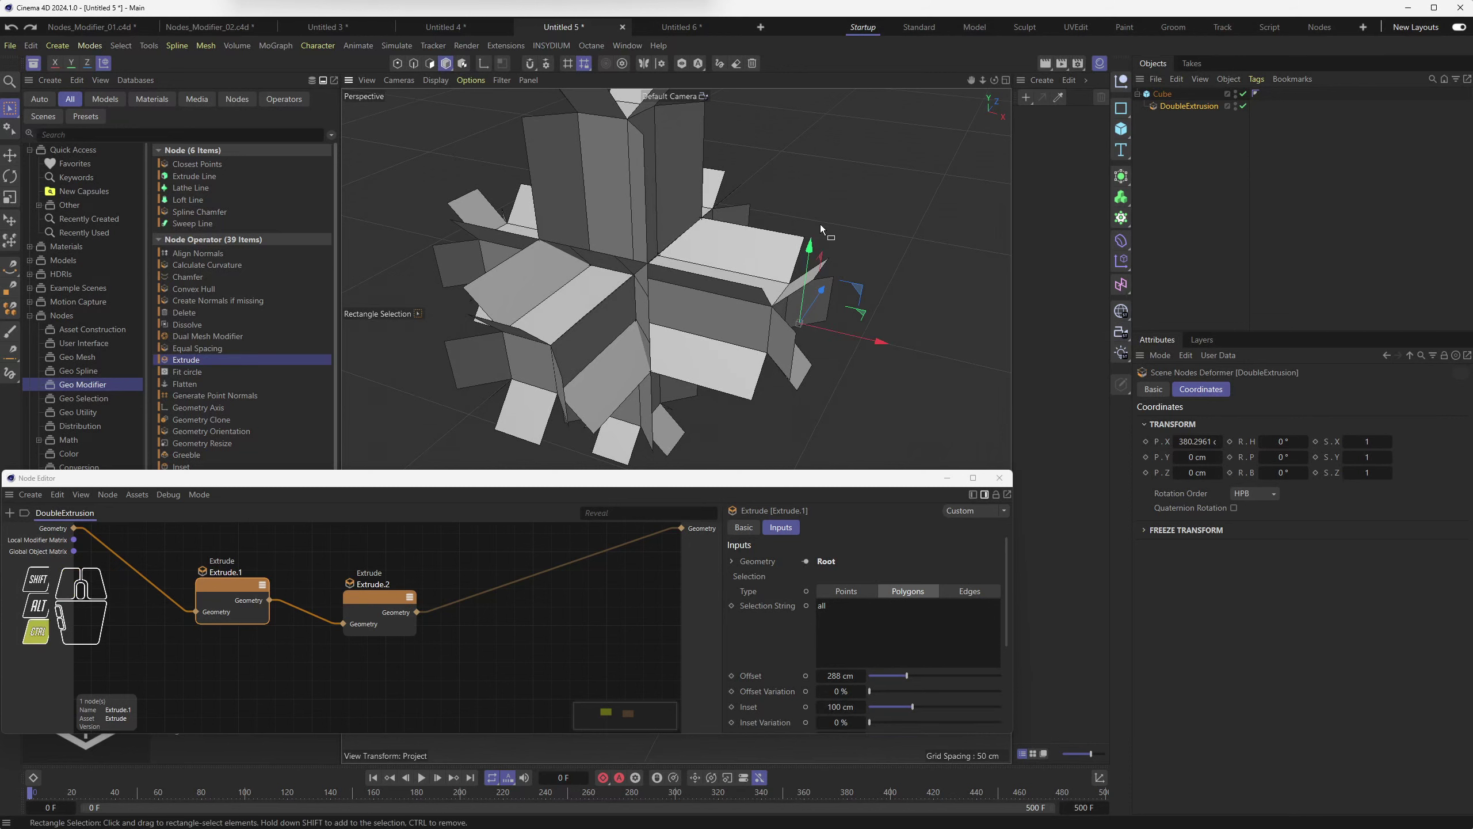
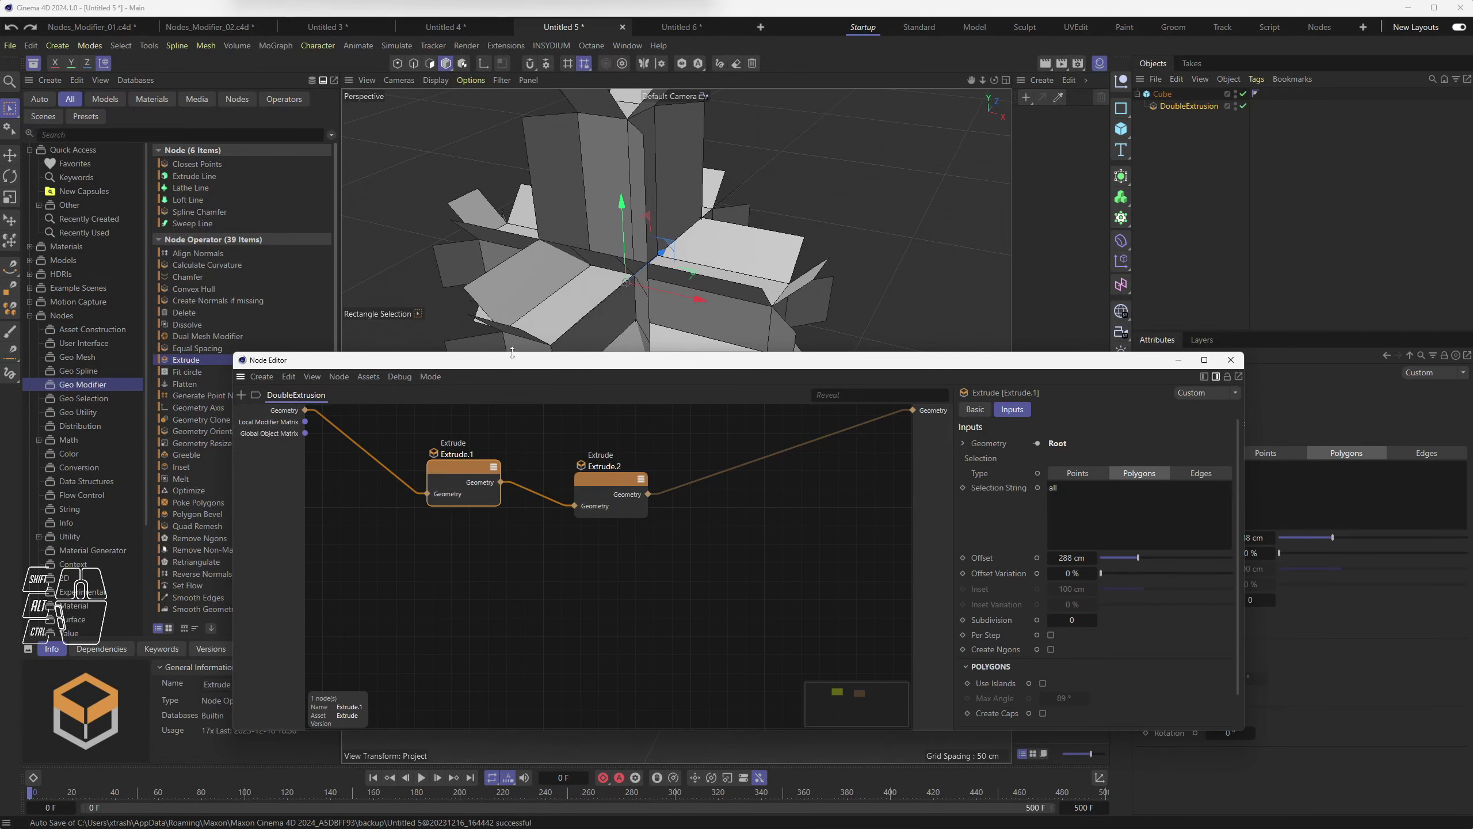
Step: With Extrude.1 at a 100 cm offset and inset, bring up the Offset port's options
left_click_drag(511, 366, 385, 341)
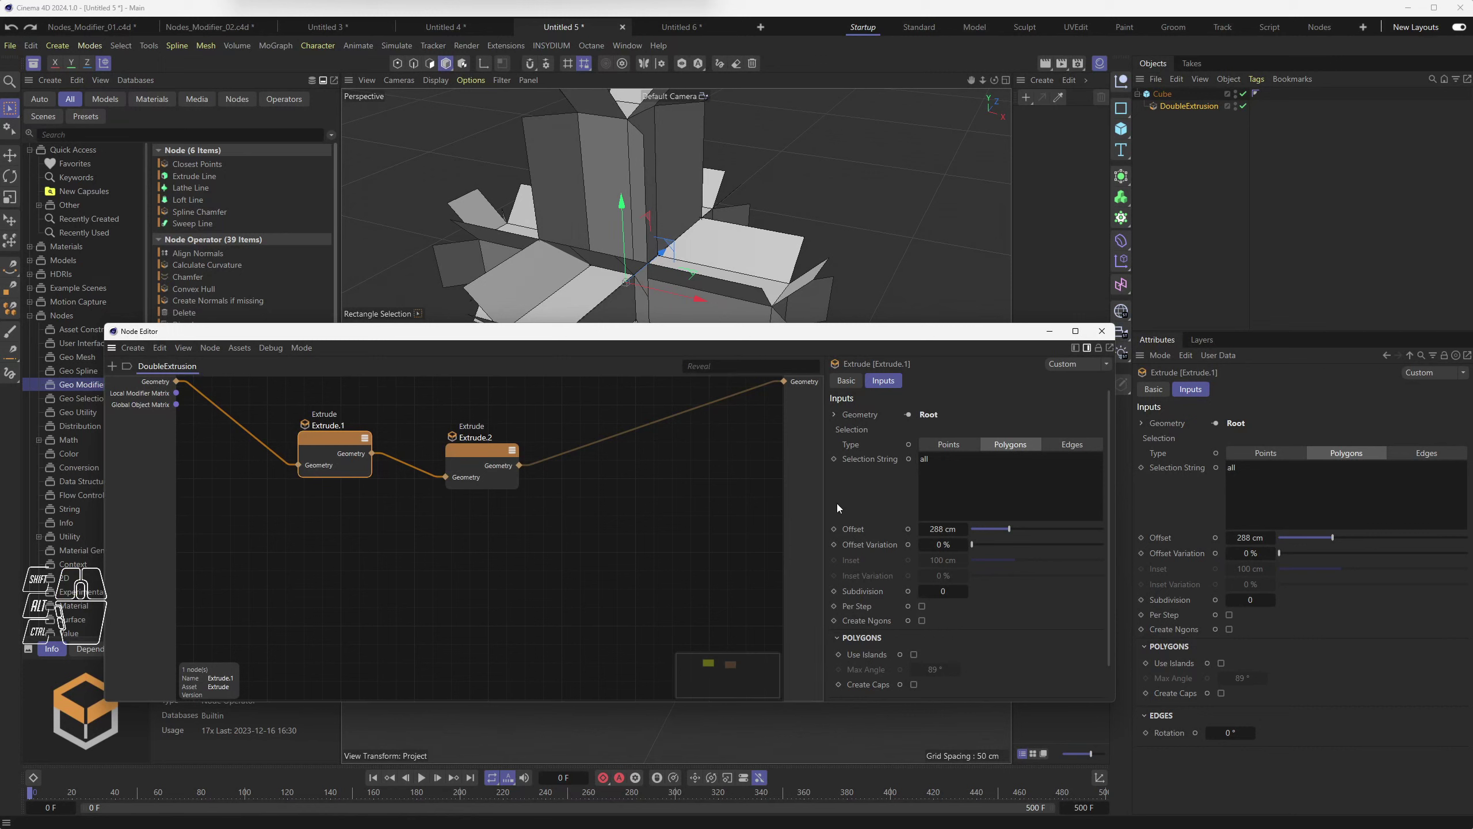
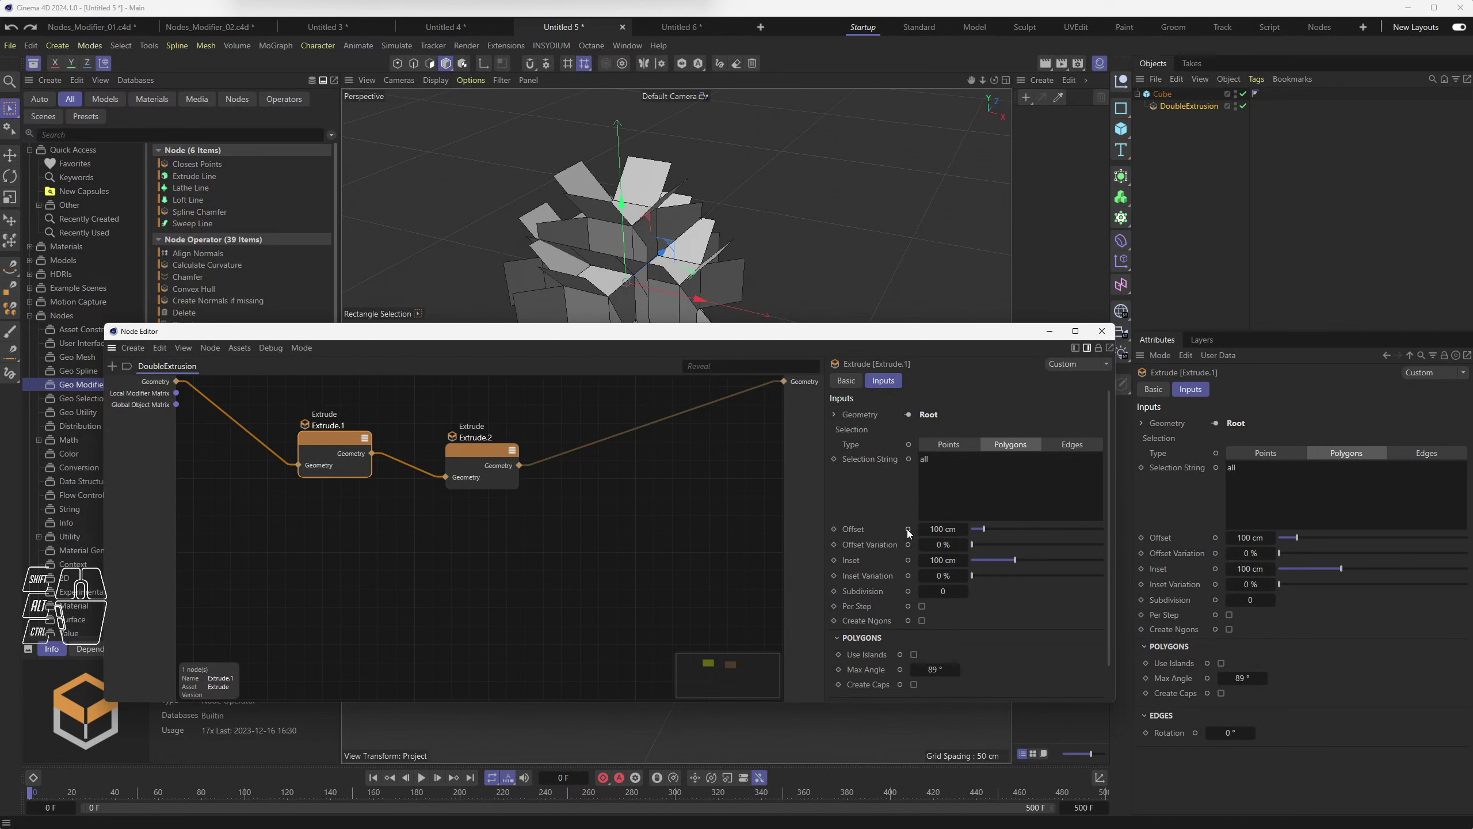
left_click(911, 532)
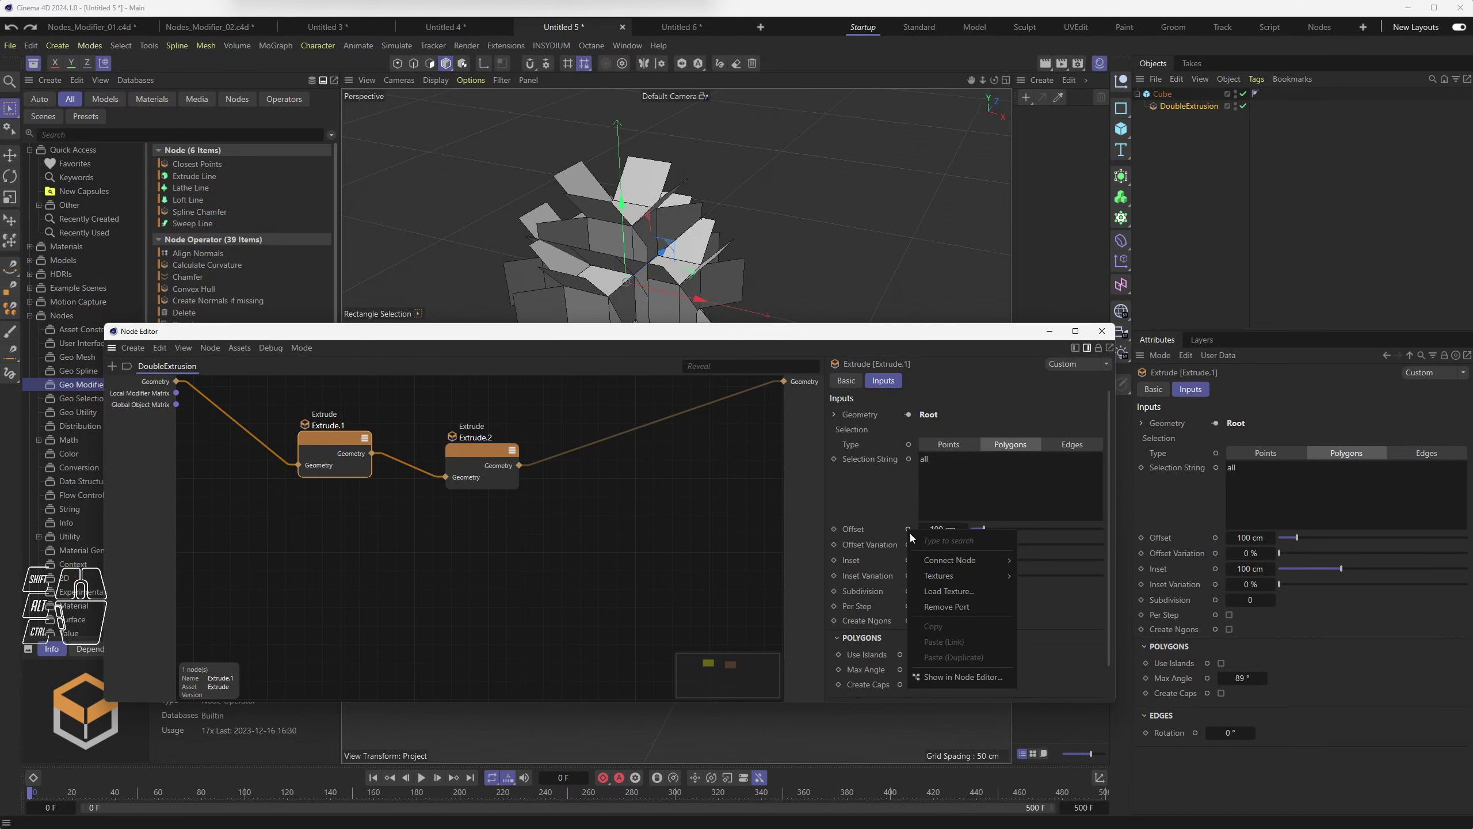
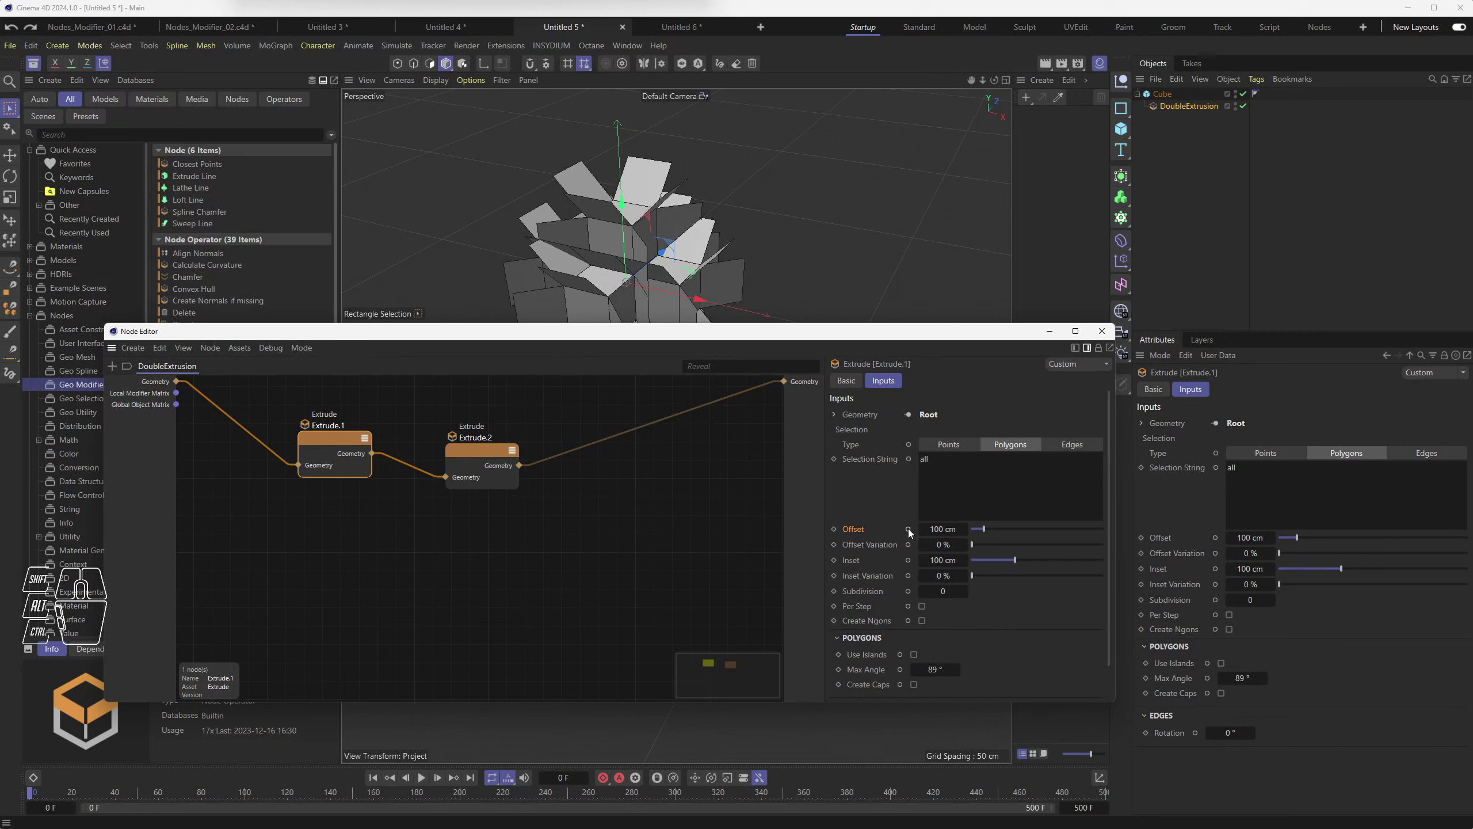
Step: Connect Extrude.1's Offset to Root as a new group input via Connect Node > Add New Input
left_click(912, 531)
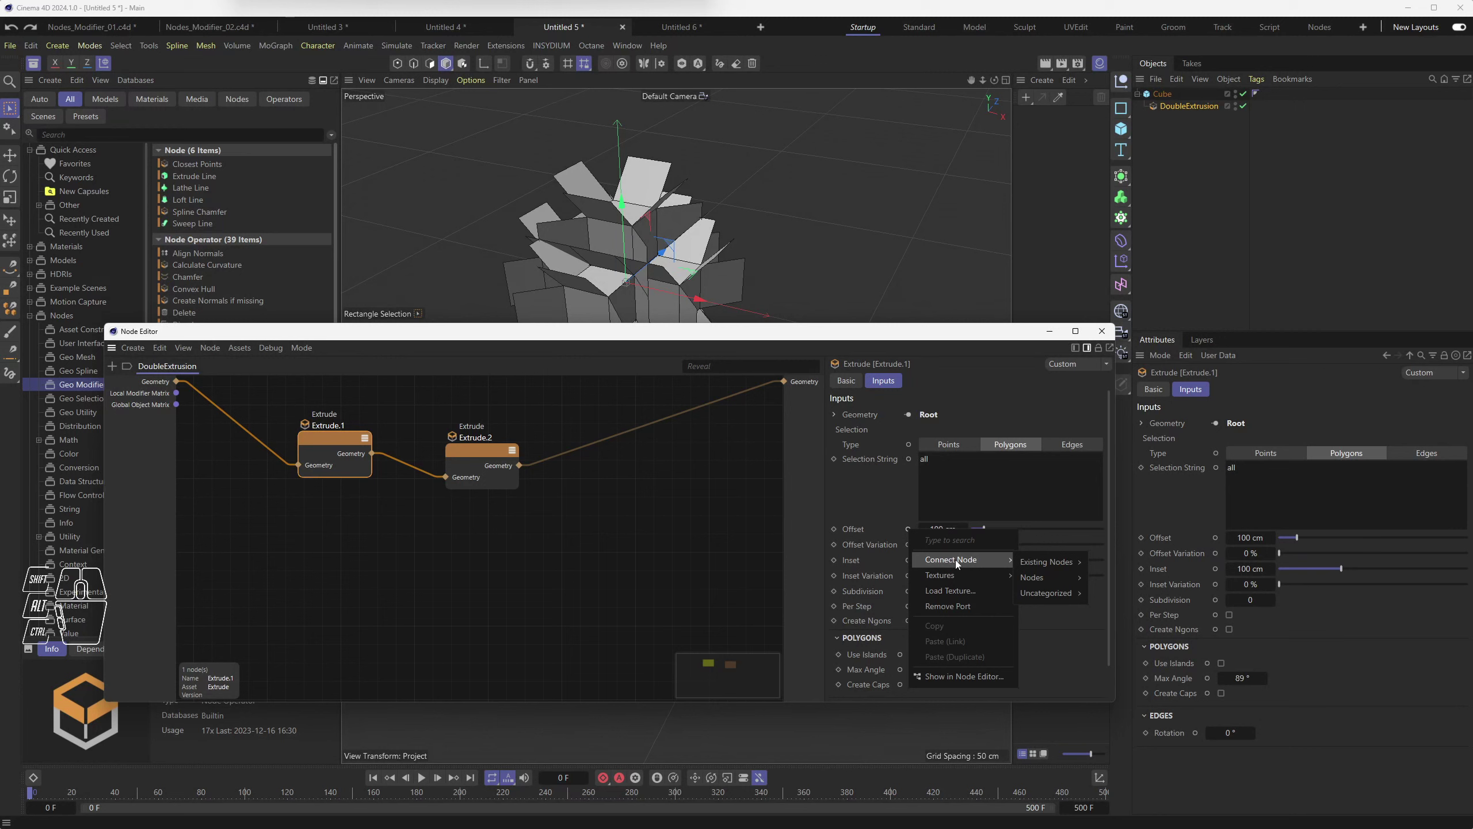
left_click(865, 507)
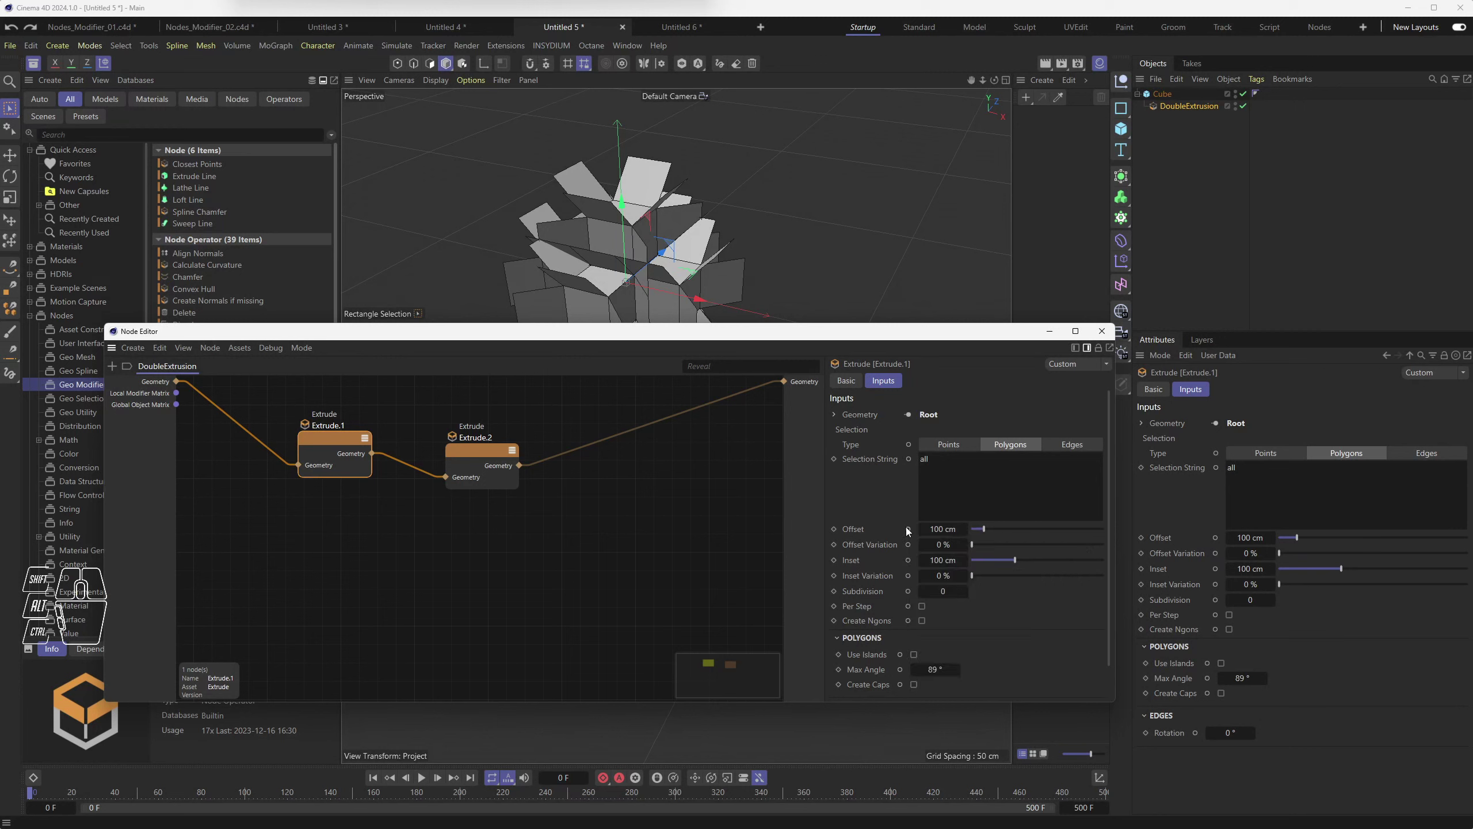
left_click(857, 535)
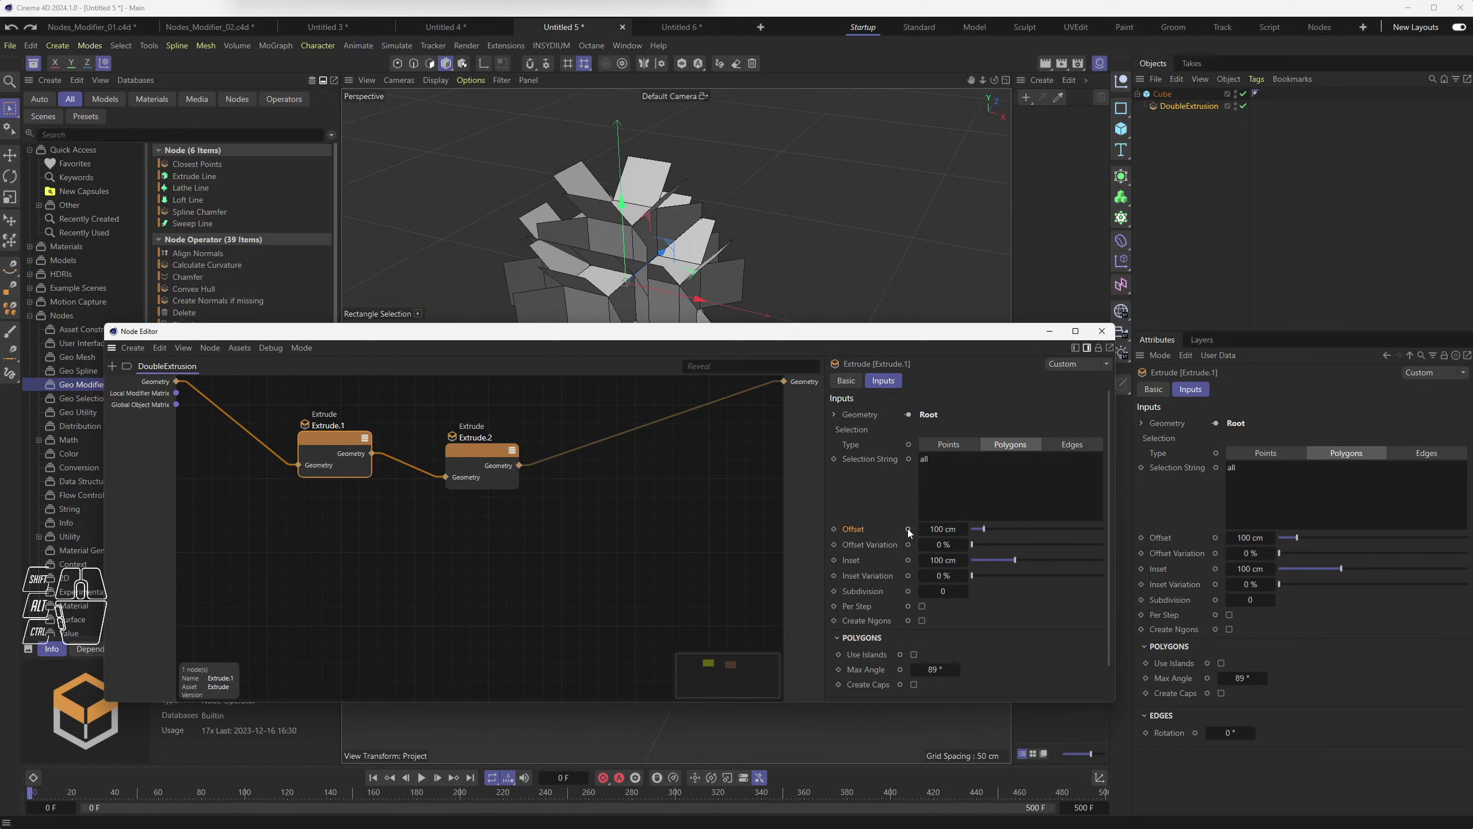
left_click(912, 531)
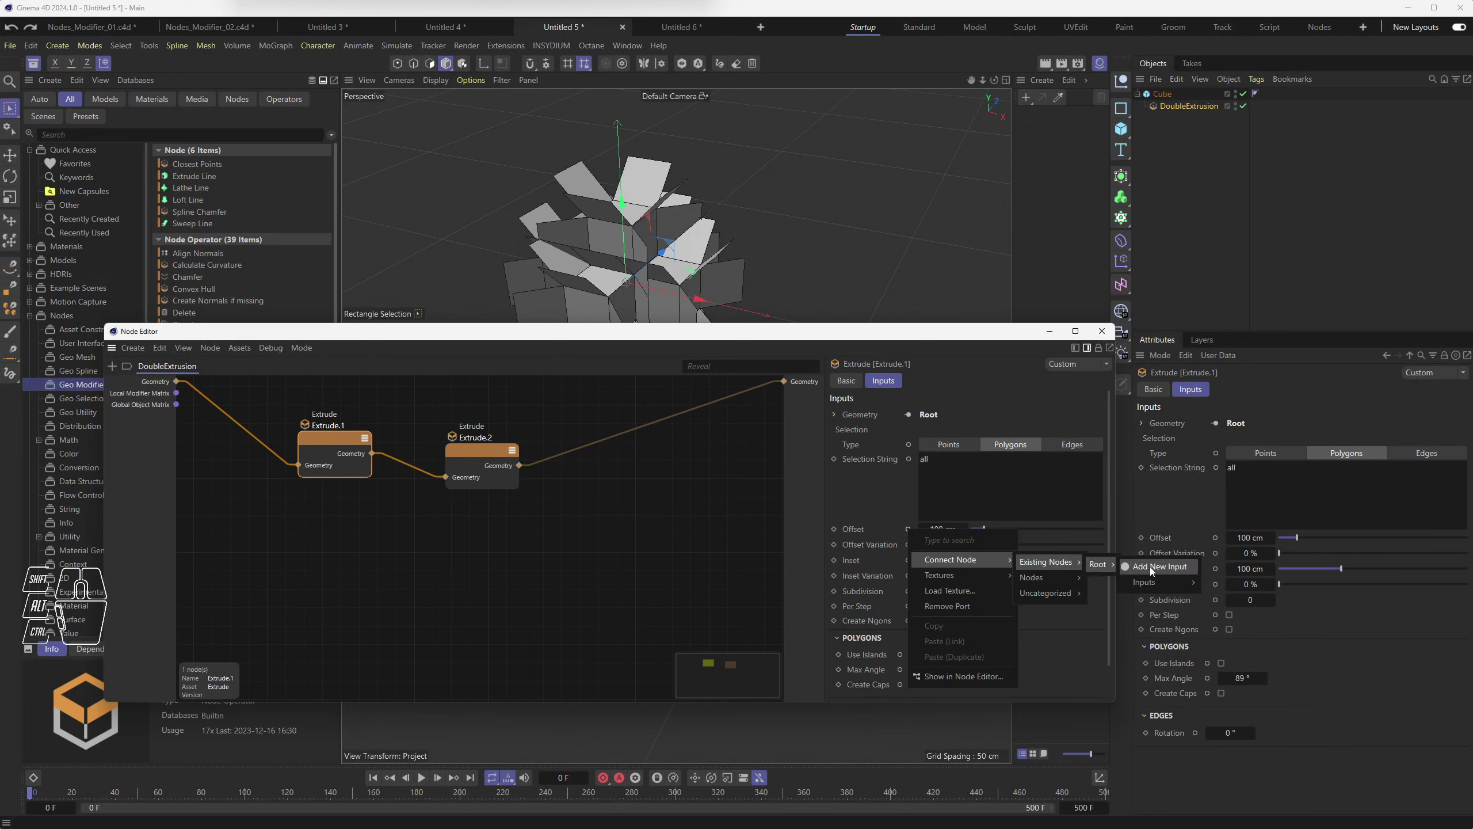
left_click(1154, 569)
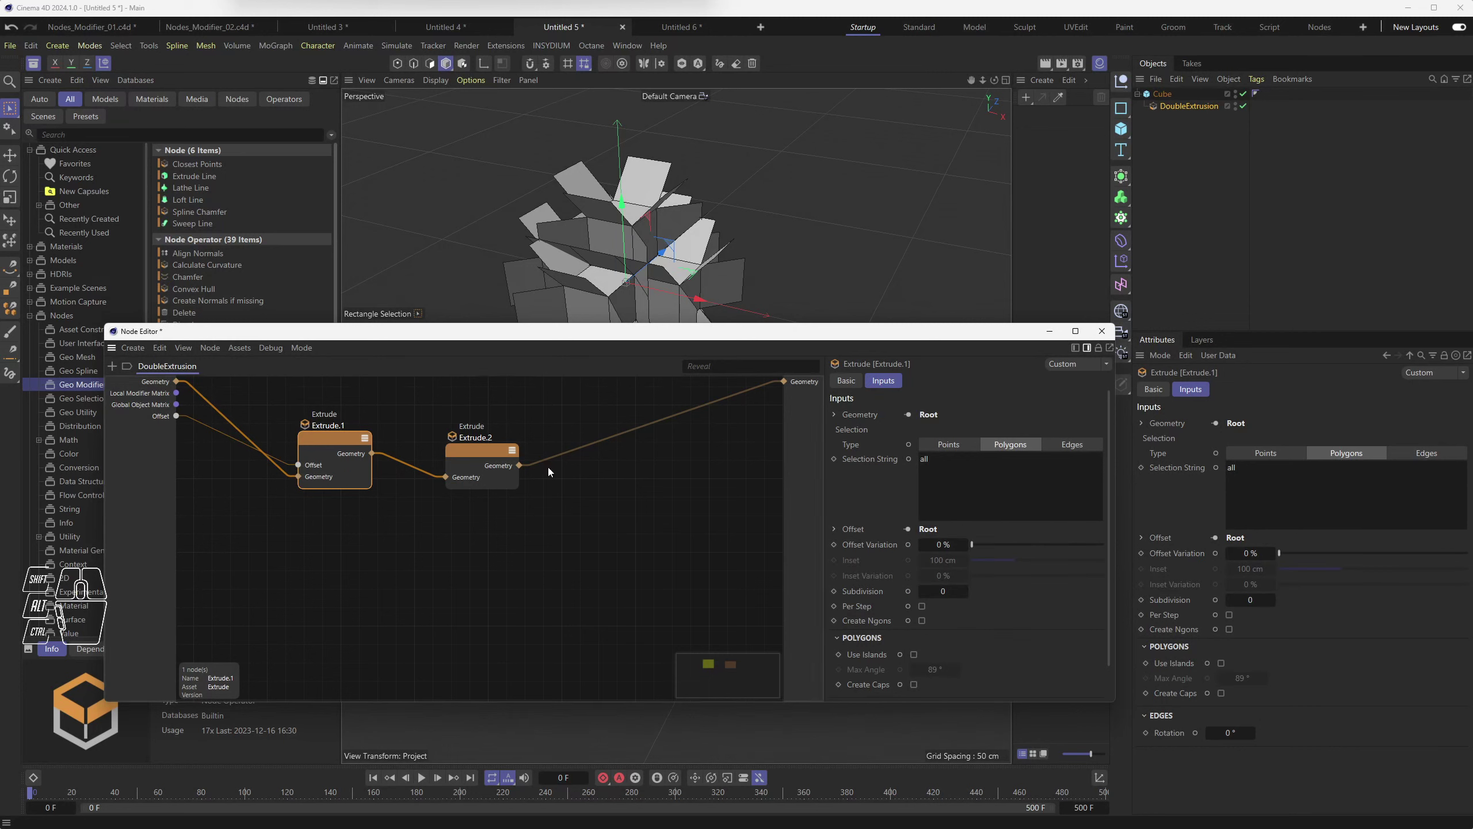
left_click(340, 440)
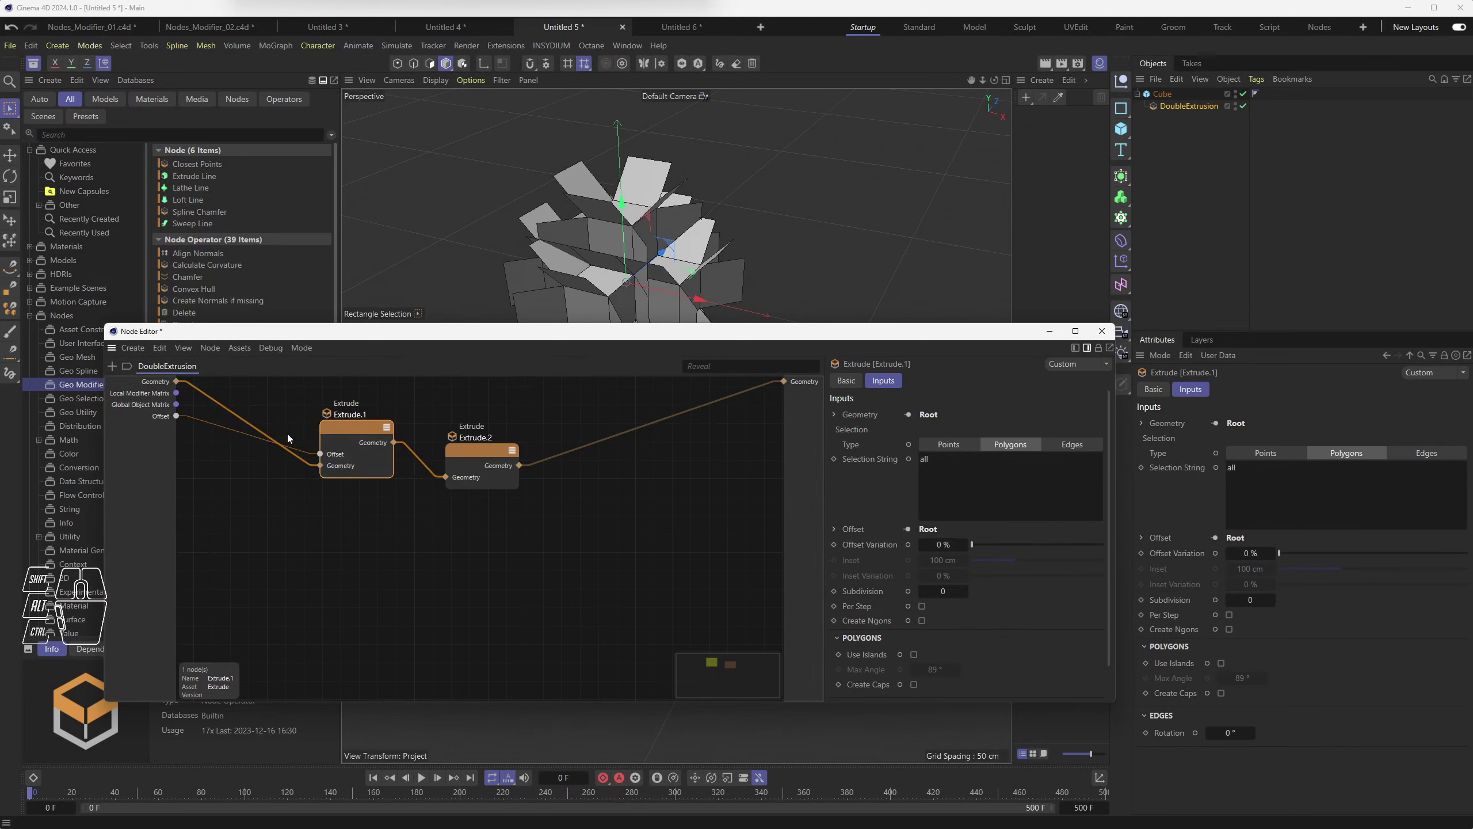
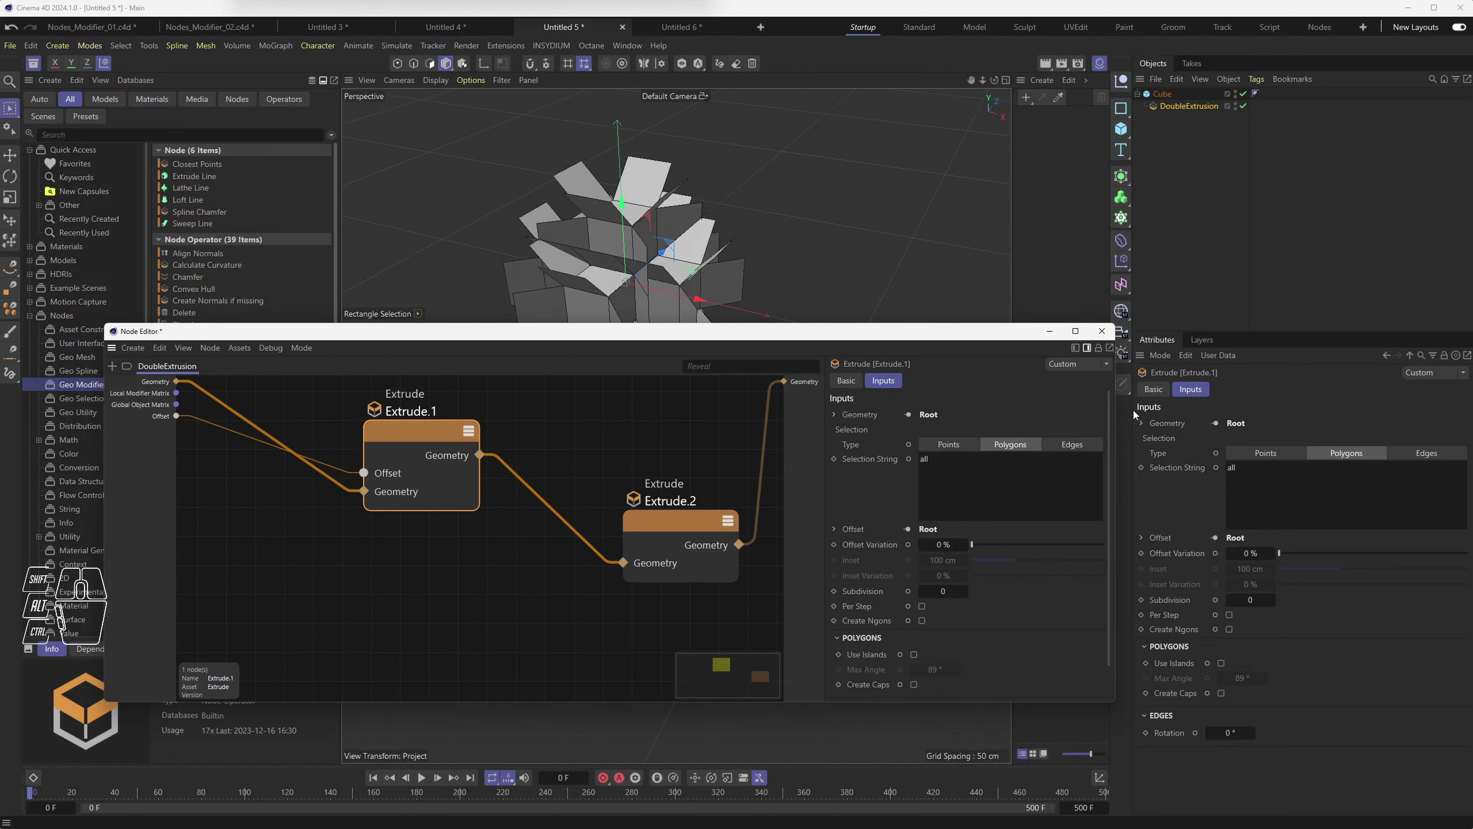
Step: Select DoubleExtrusion in the Object Manager and check its new Offset field showing 100 cm
left_click(1192, 196)
left_click(1195, 157)
left_click(1190, 106)
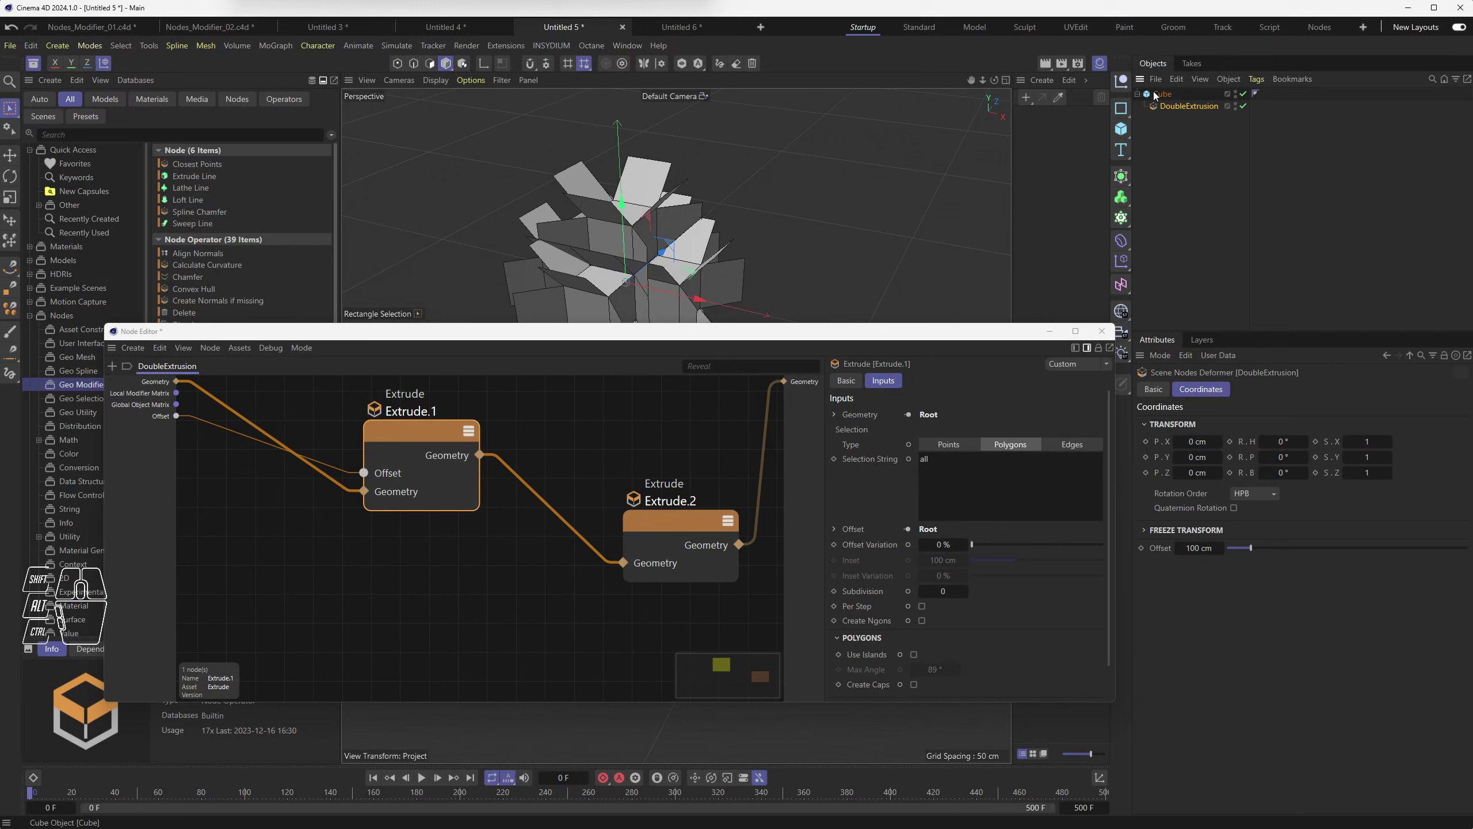
left_click(1185, 148)
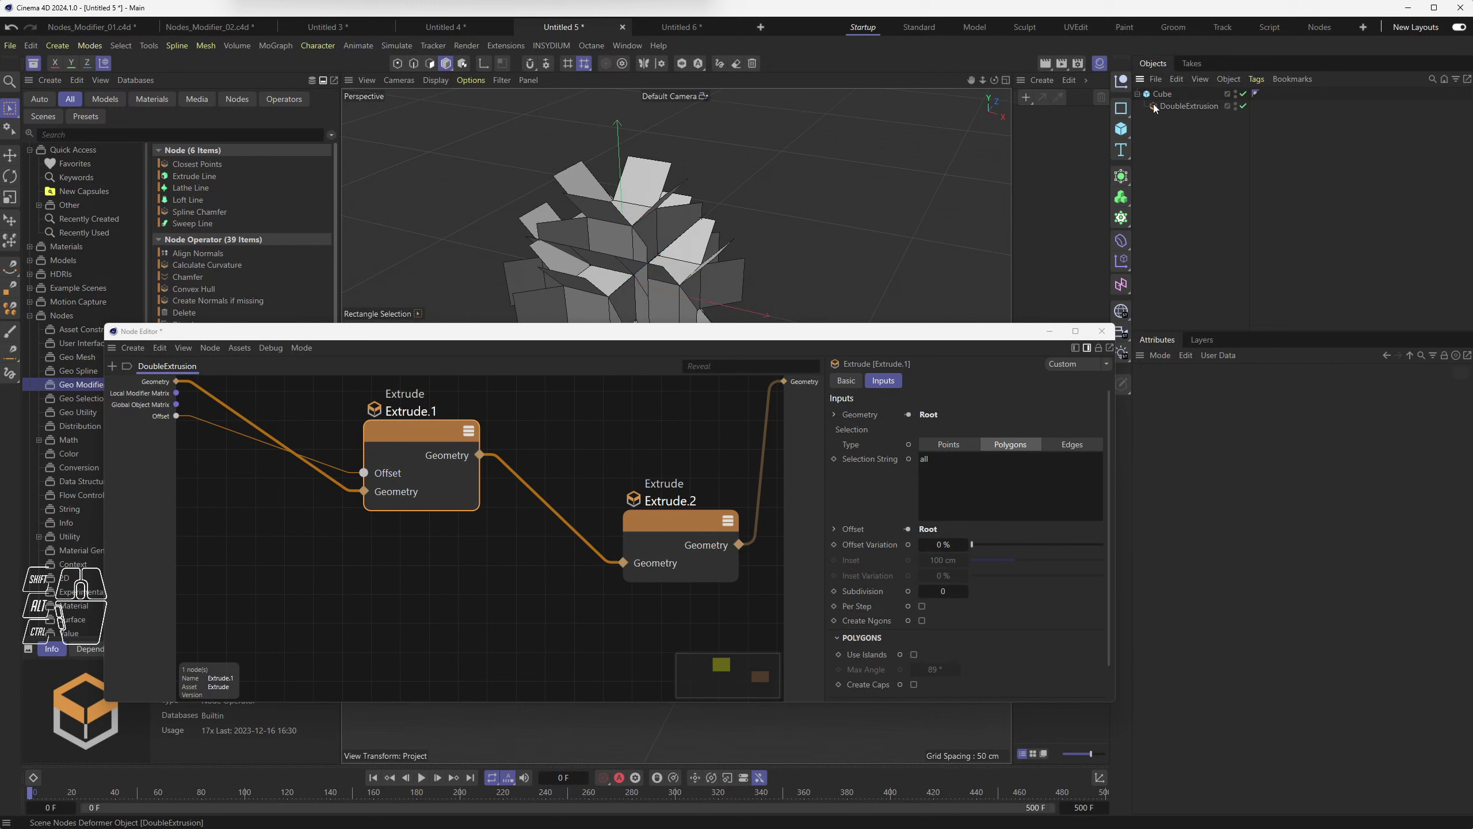
left_click(1158, 108)
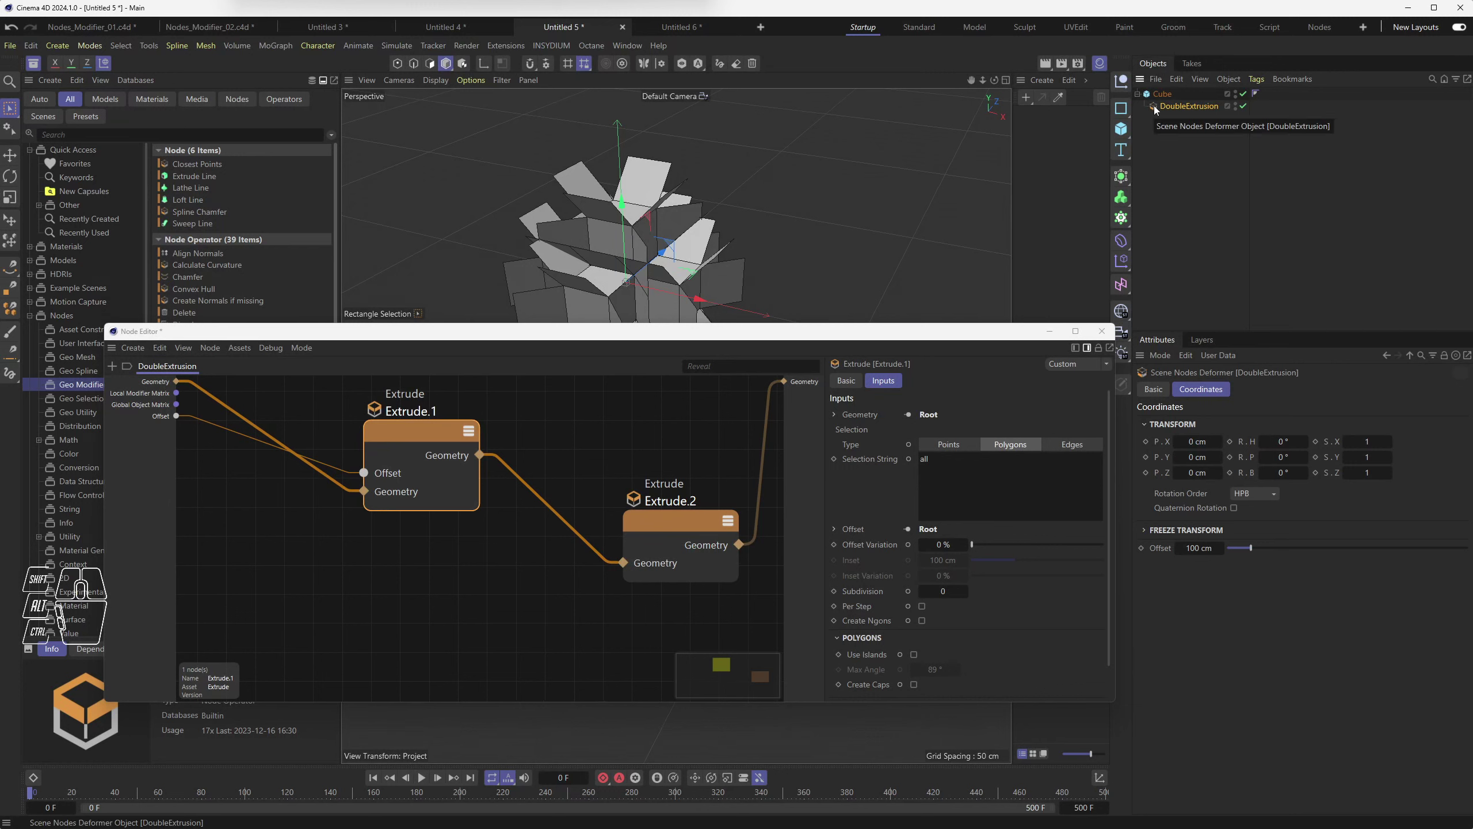
left_click(1163, 553)
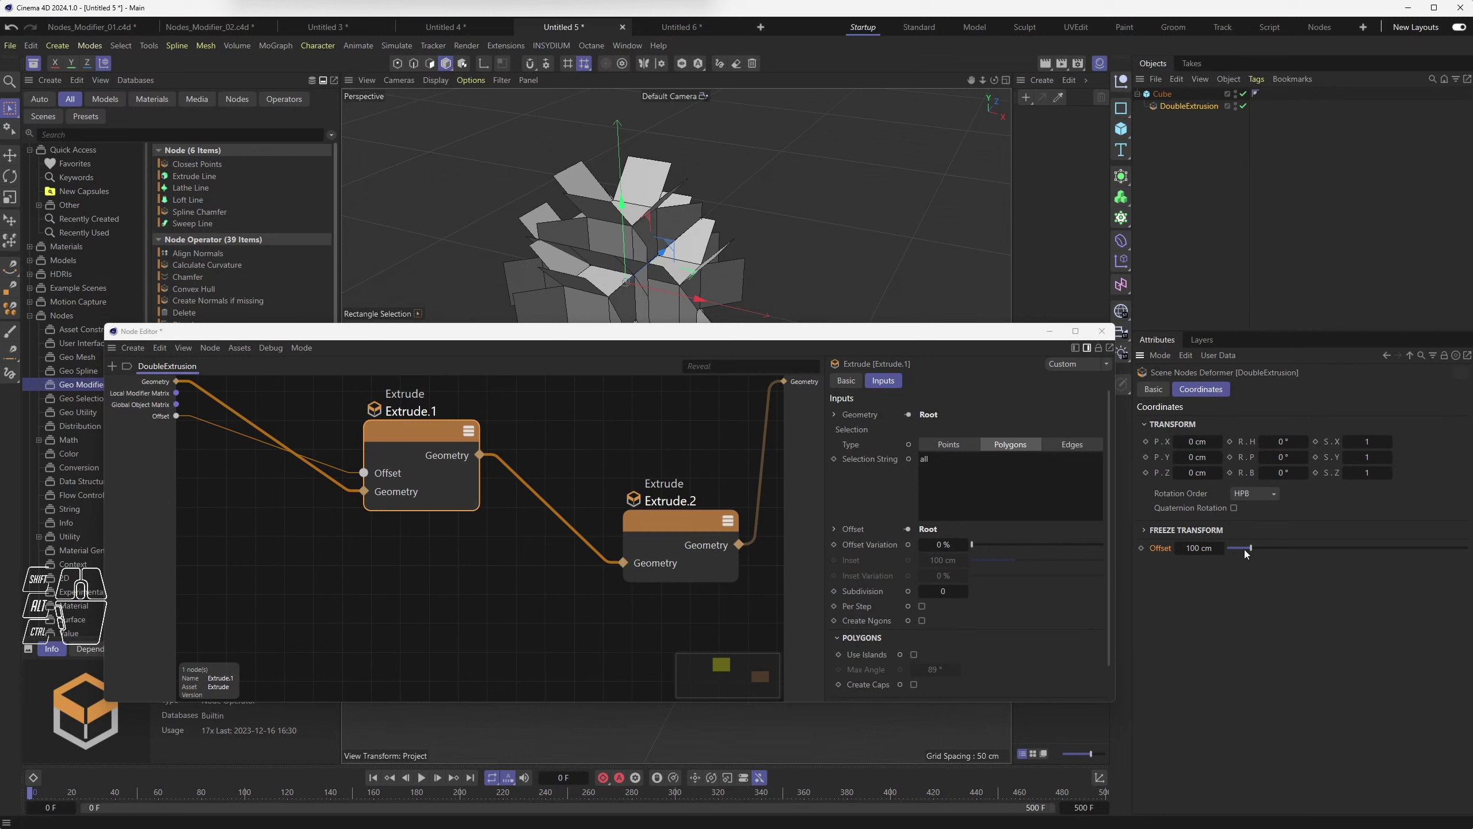
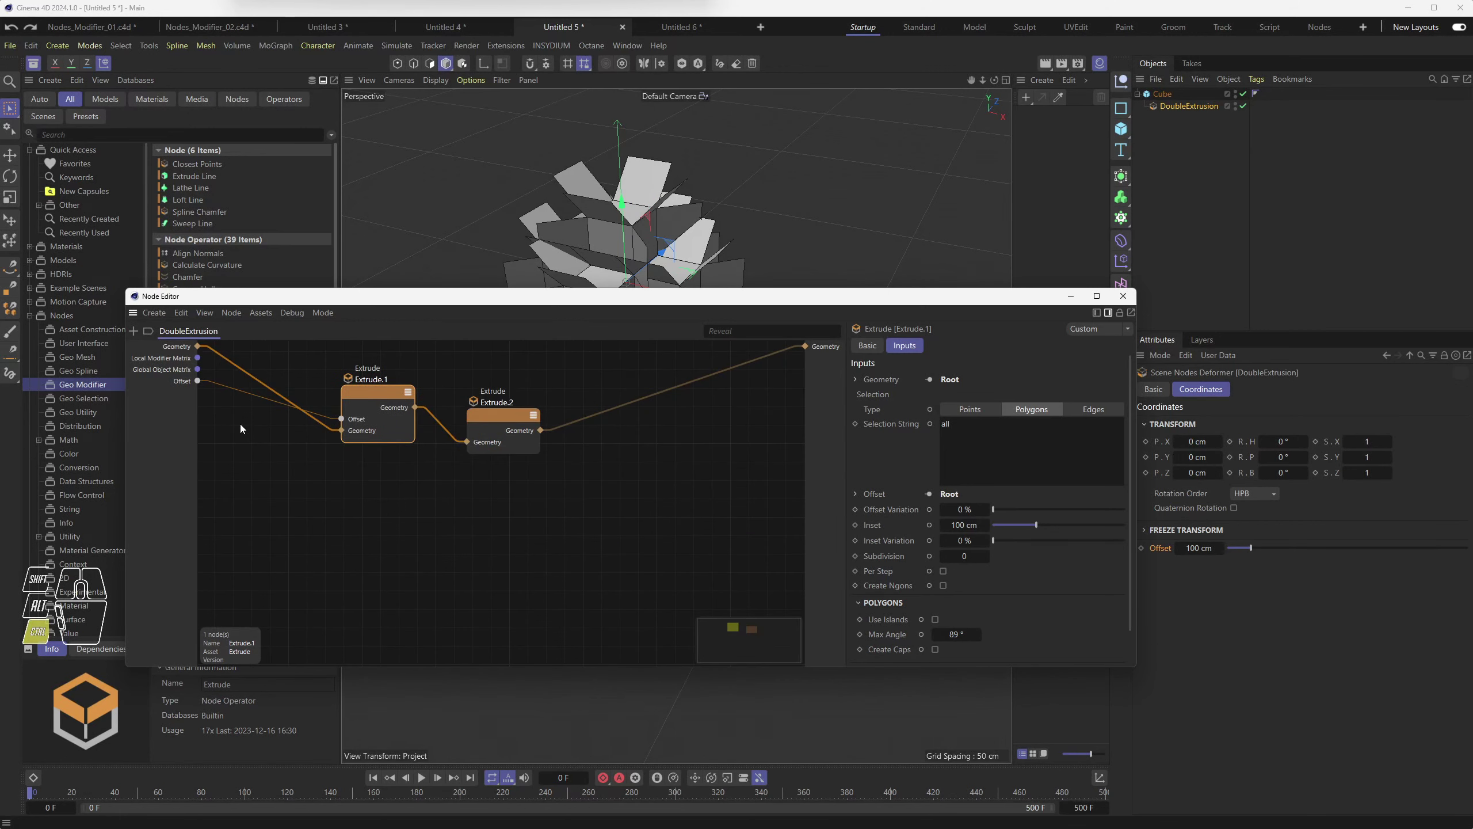
Step: Remove the exposed Offset input from Root and add all input ports to Extrude.1
left_click_drag(343, 405, 371, 402)
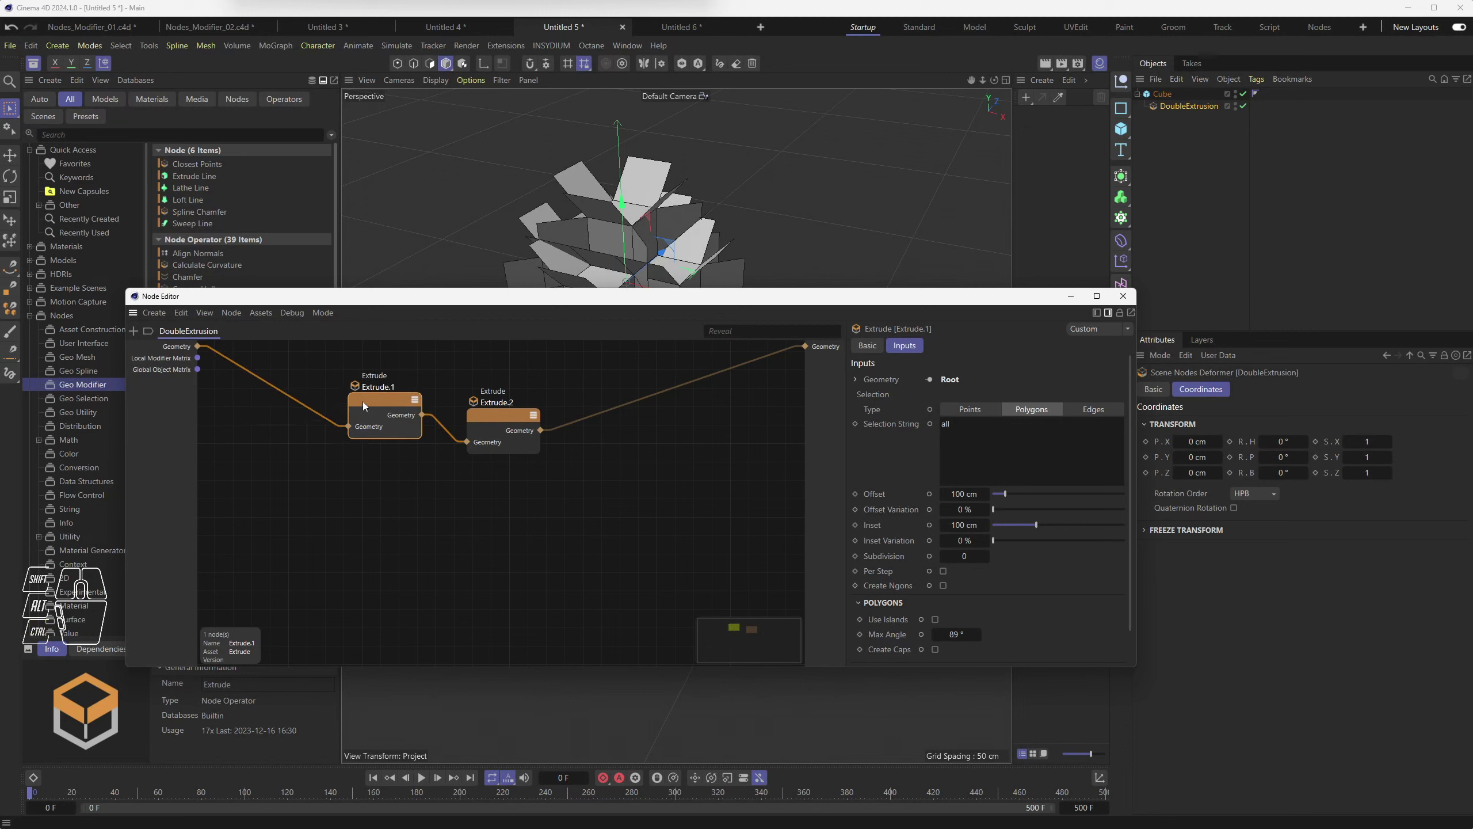
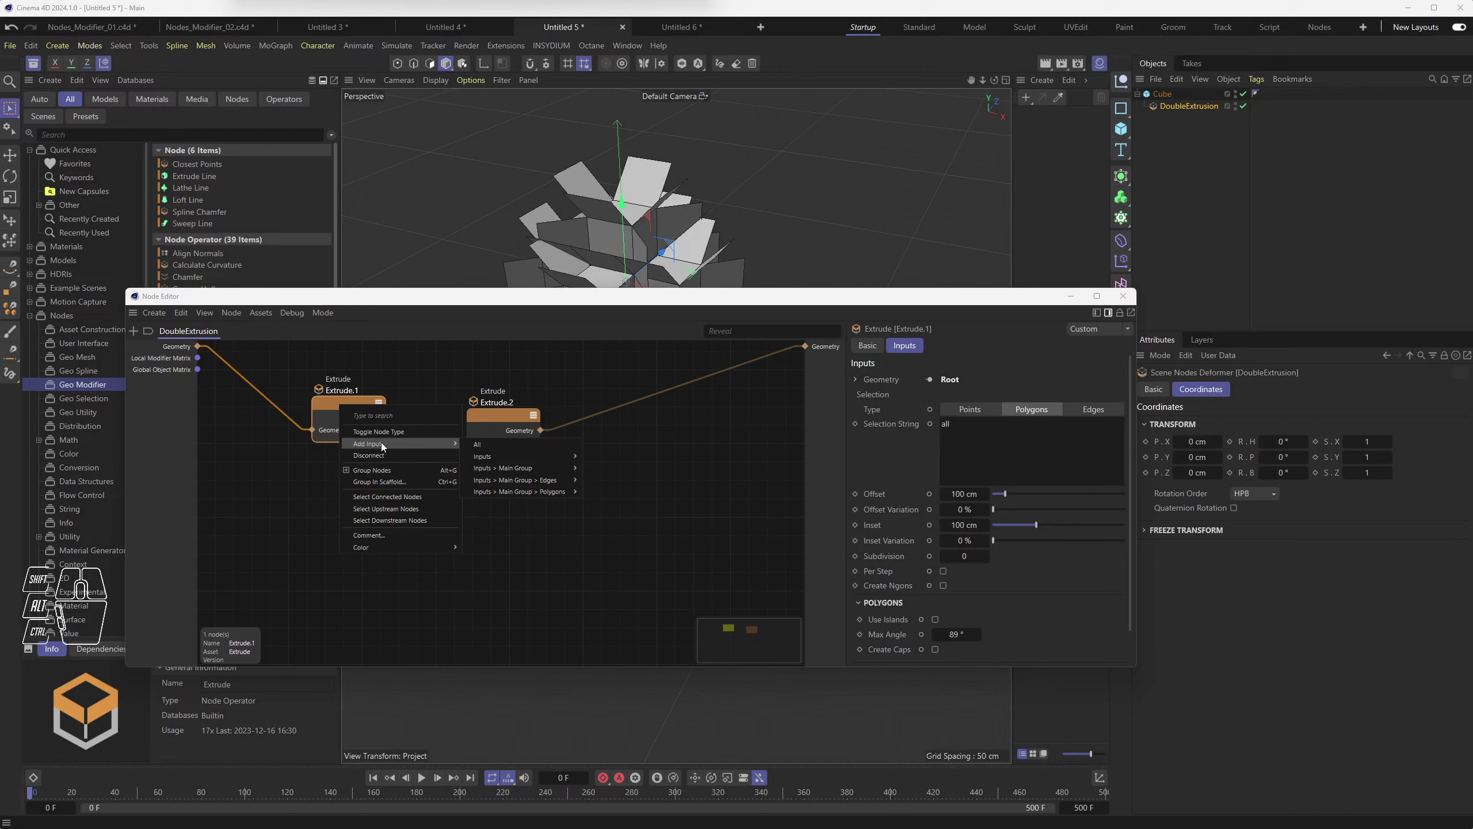
left_click(502, 450)
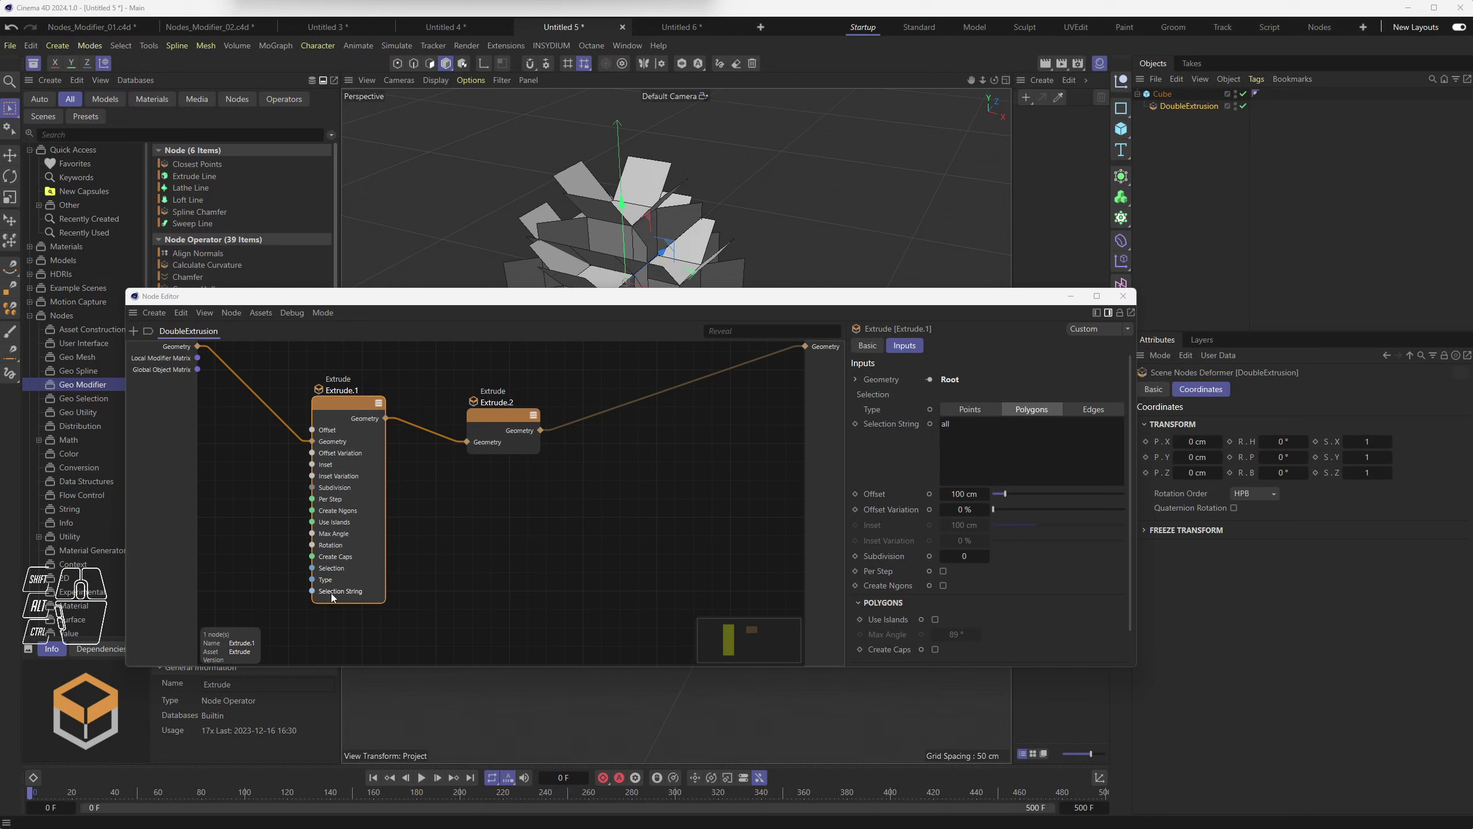
left_click(338, 406)
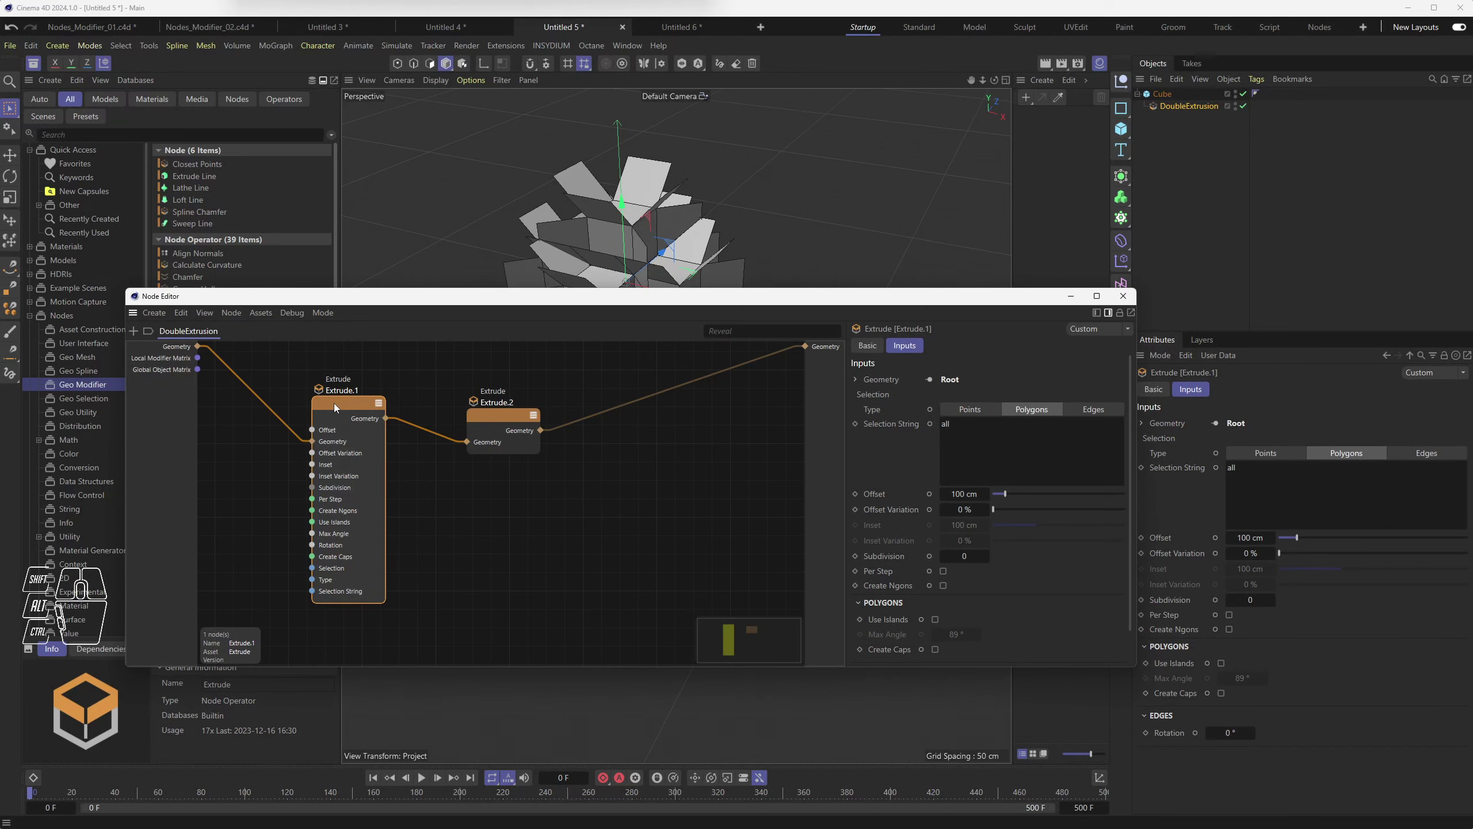
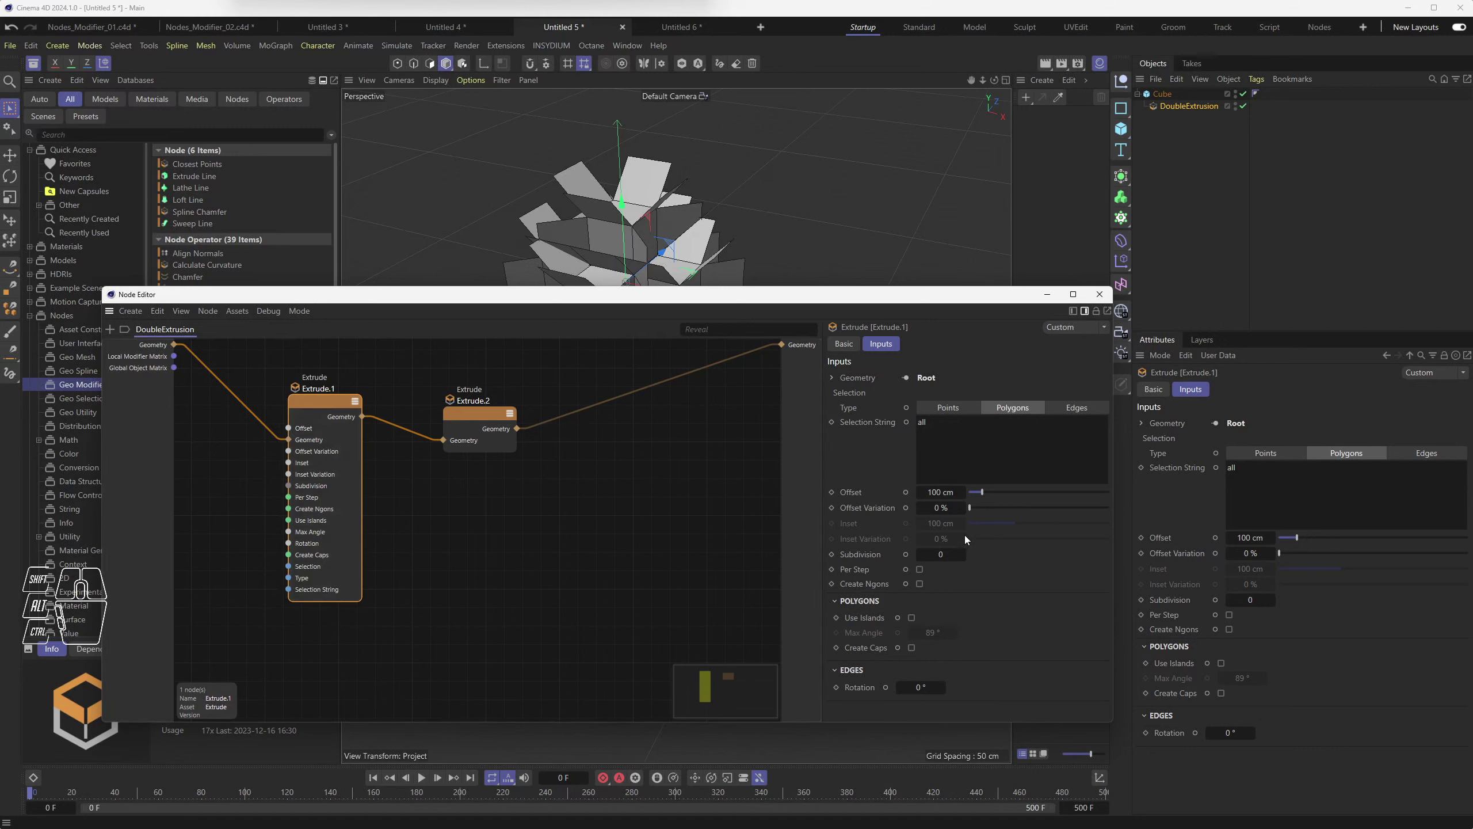
left_click(910, 496)
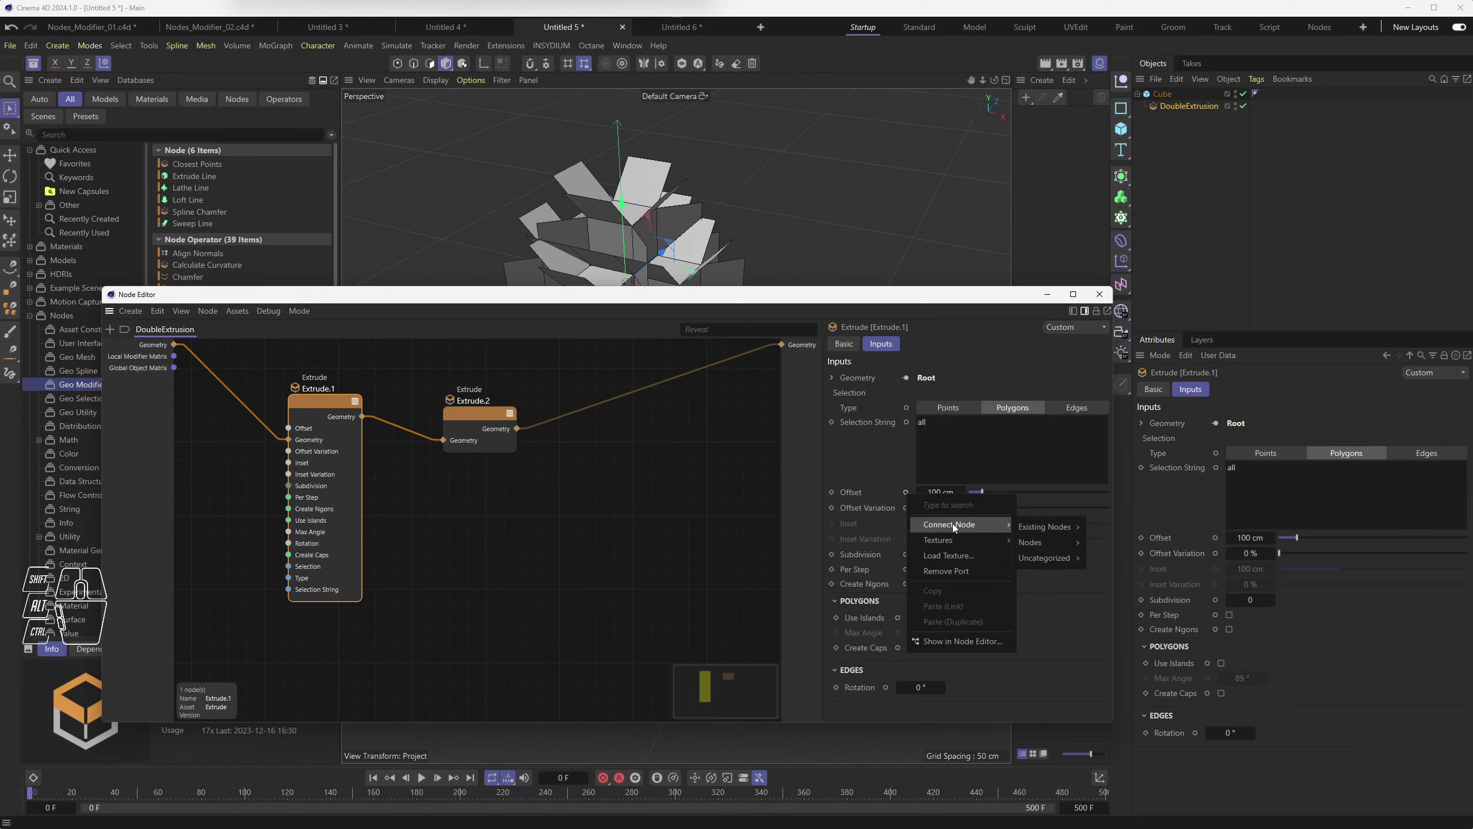
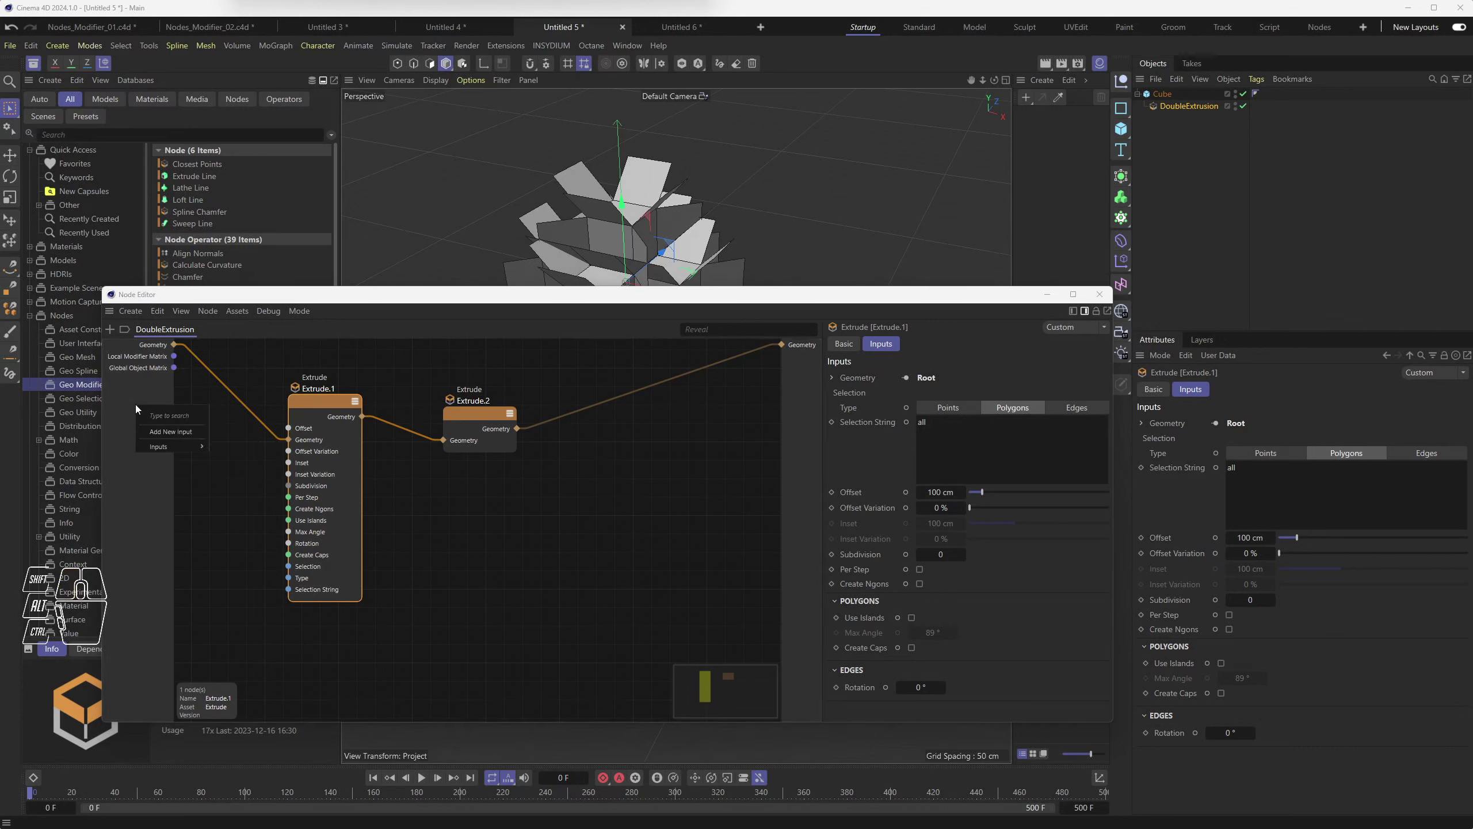
Step: Re-expose Offset as a group input and nudge the DoubleExtrusion Offset back to 100 cm
left_click(170, 435)
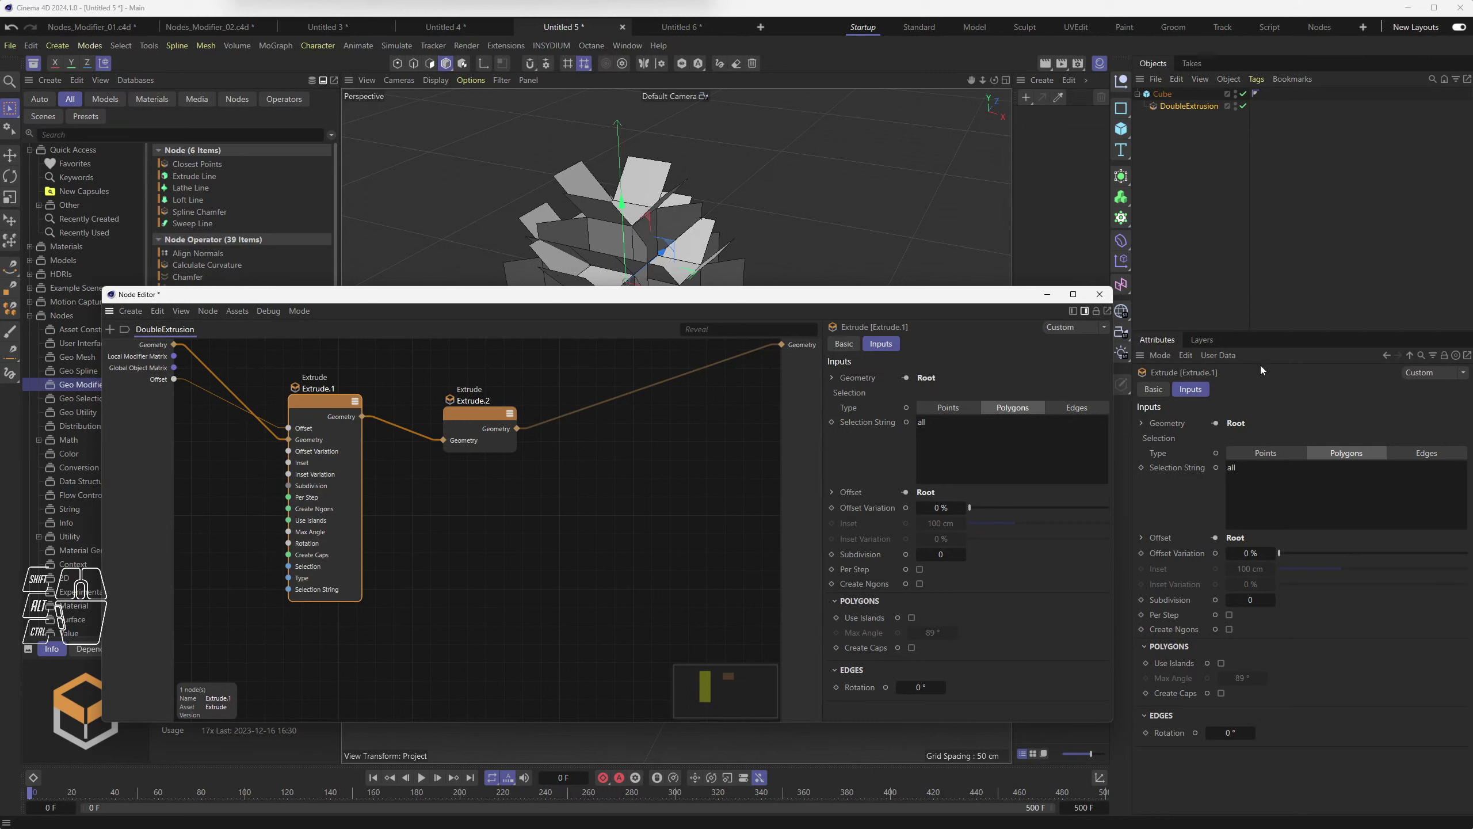
left_click(1159, 109)
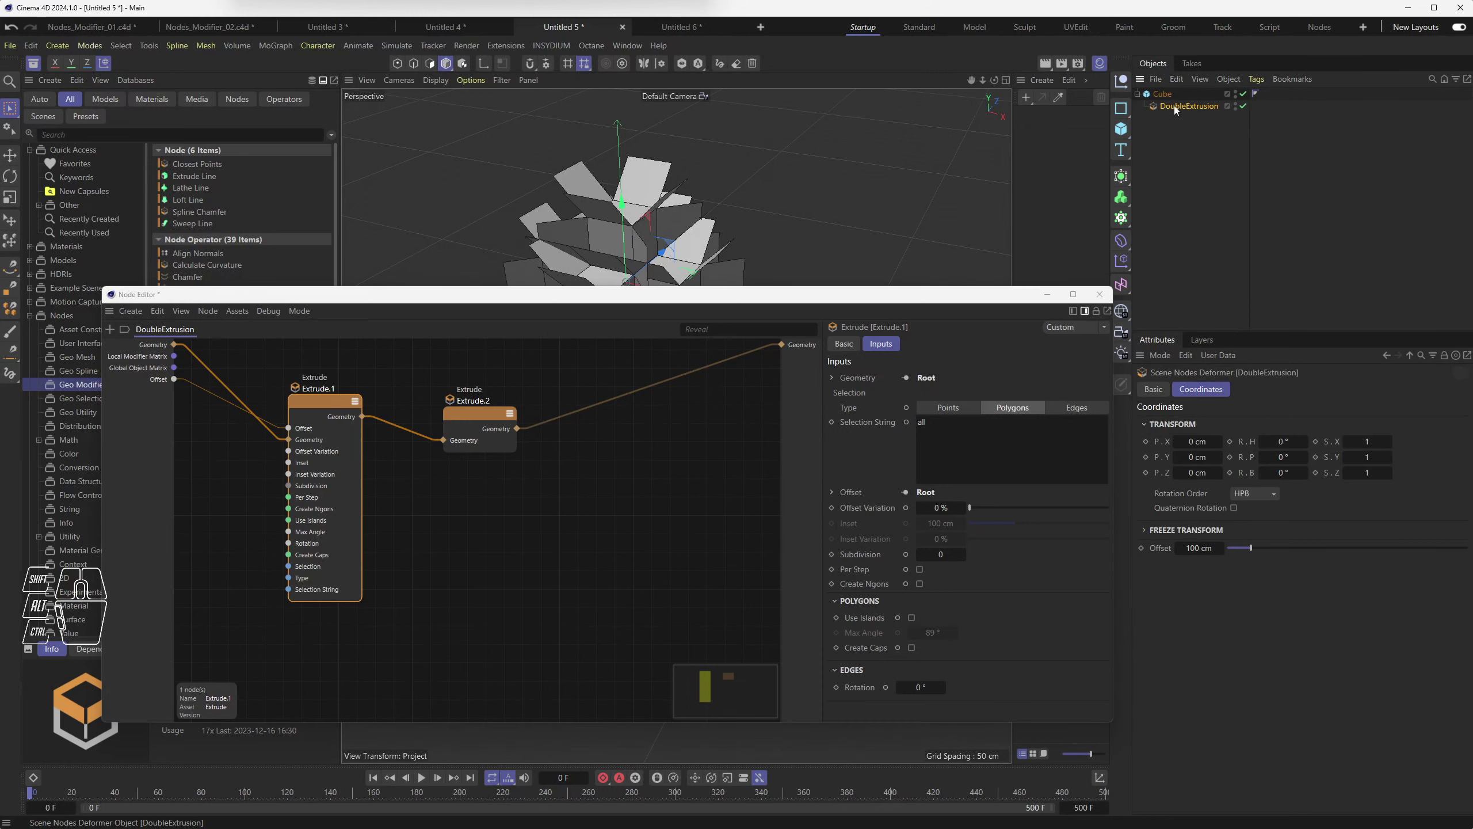
left_click_drag(1258, 550, 1255, 550)
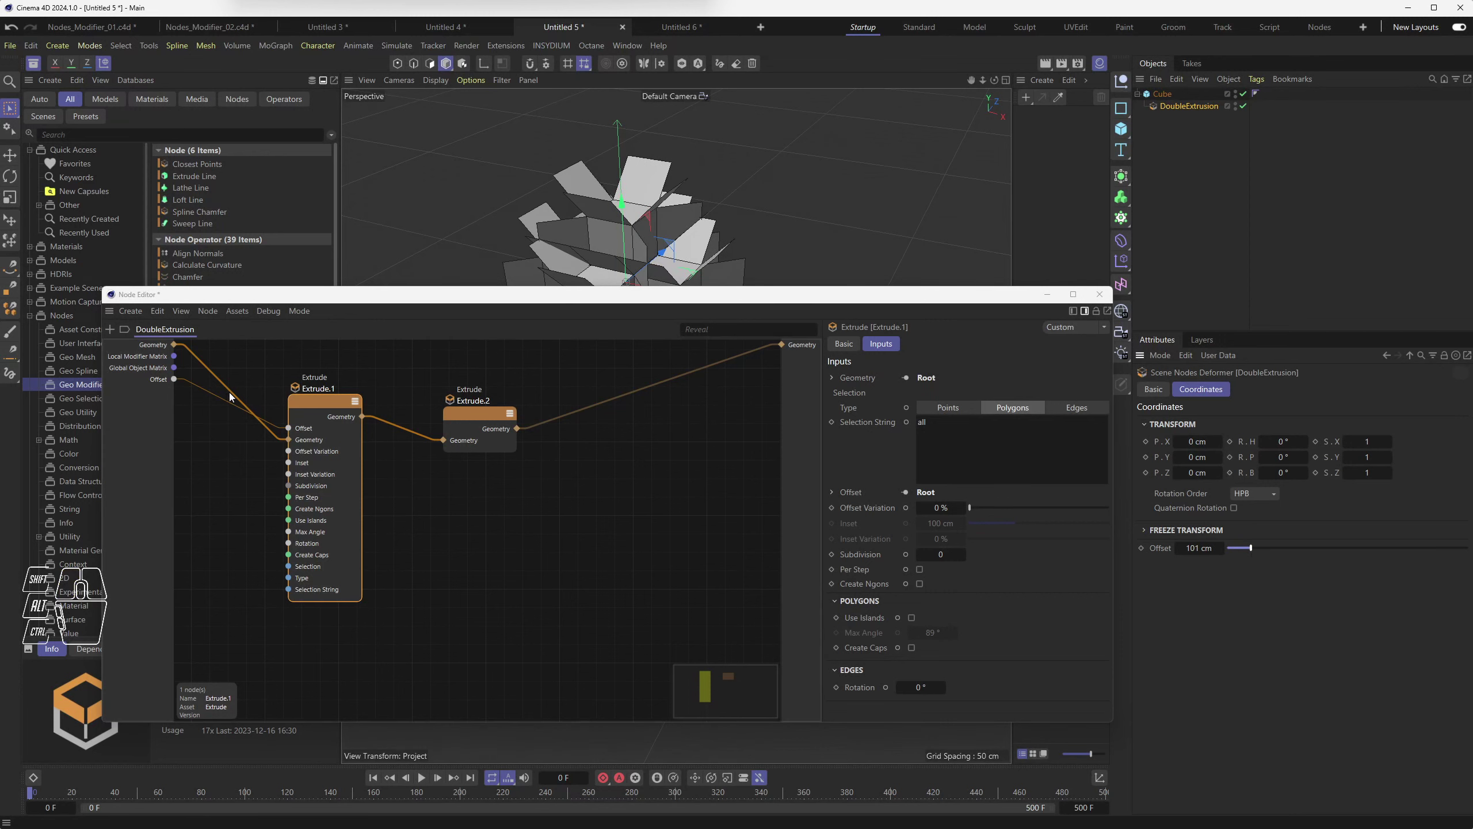
Step: Deselect the graph and bring up the context options for the Root Offset input port
right_click(158, 382)
left_click(157, 381)
right_click(156, 381)
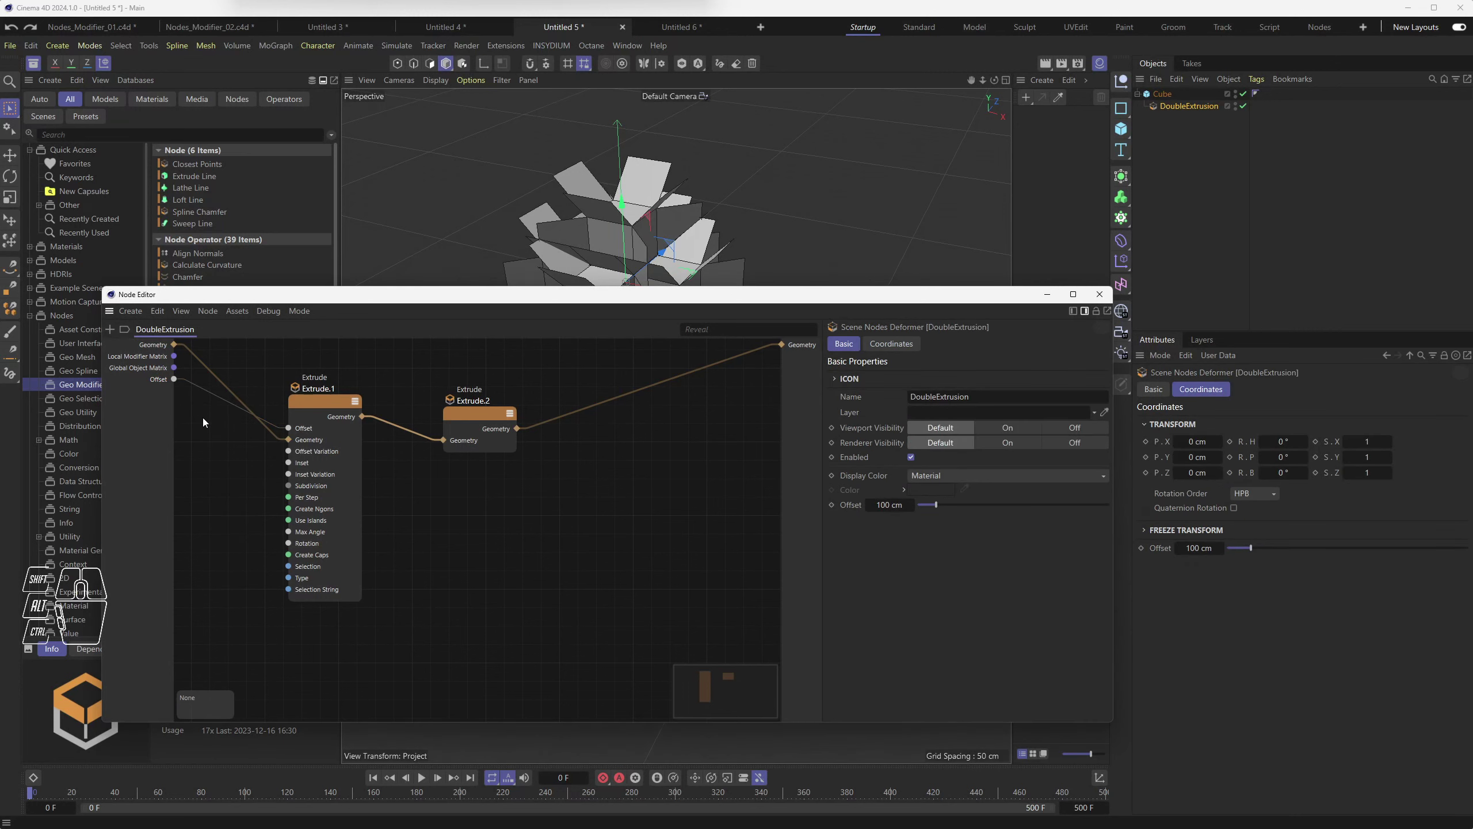
Step: Use Edit Port to rename the Root's Offset input to Offset.Premier in the Resource Editor
right_click(158, 383)
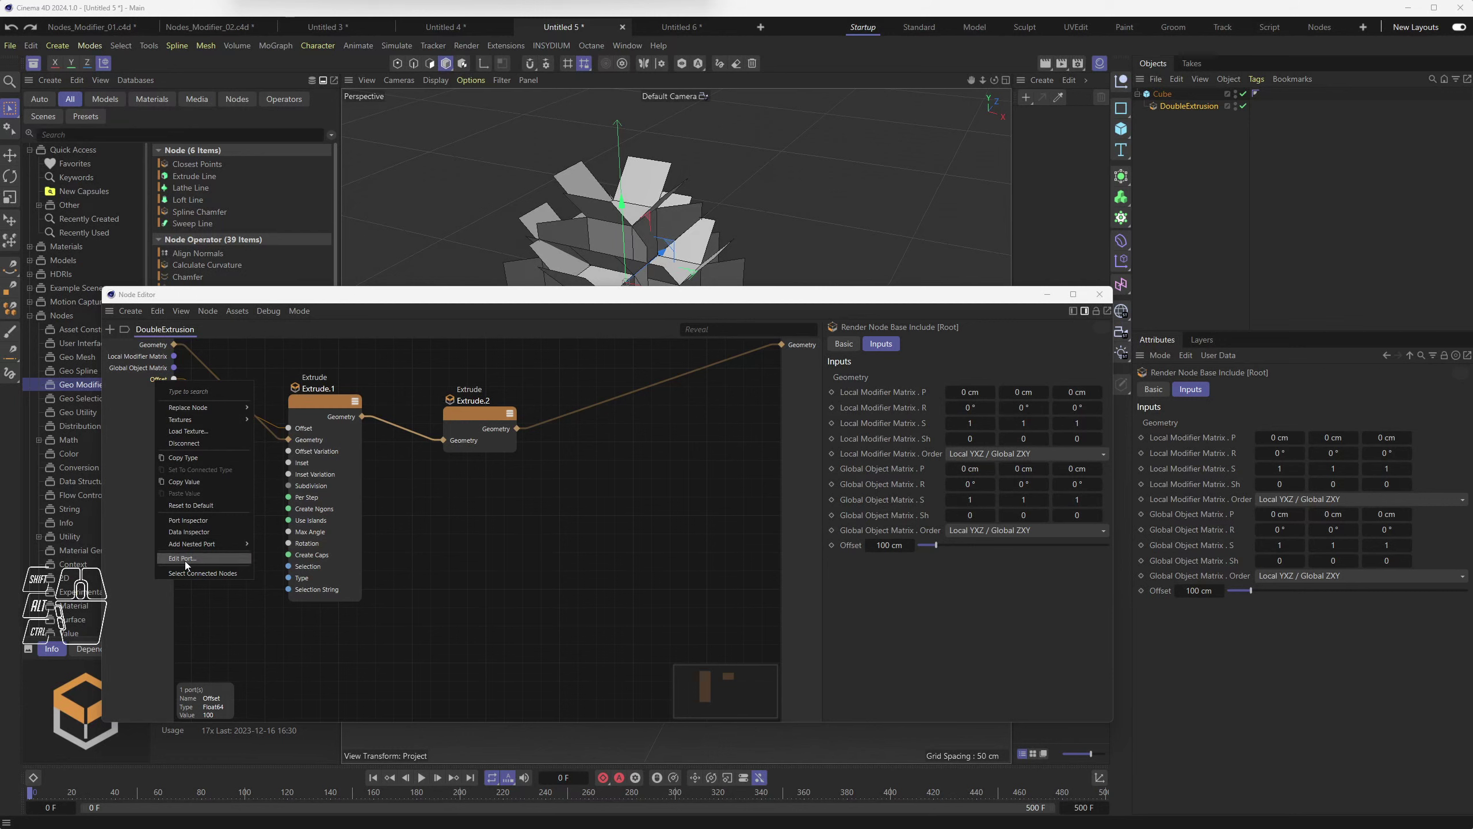
left_click(189, 563)
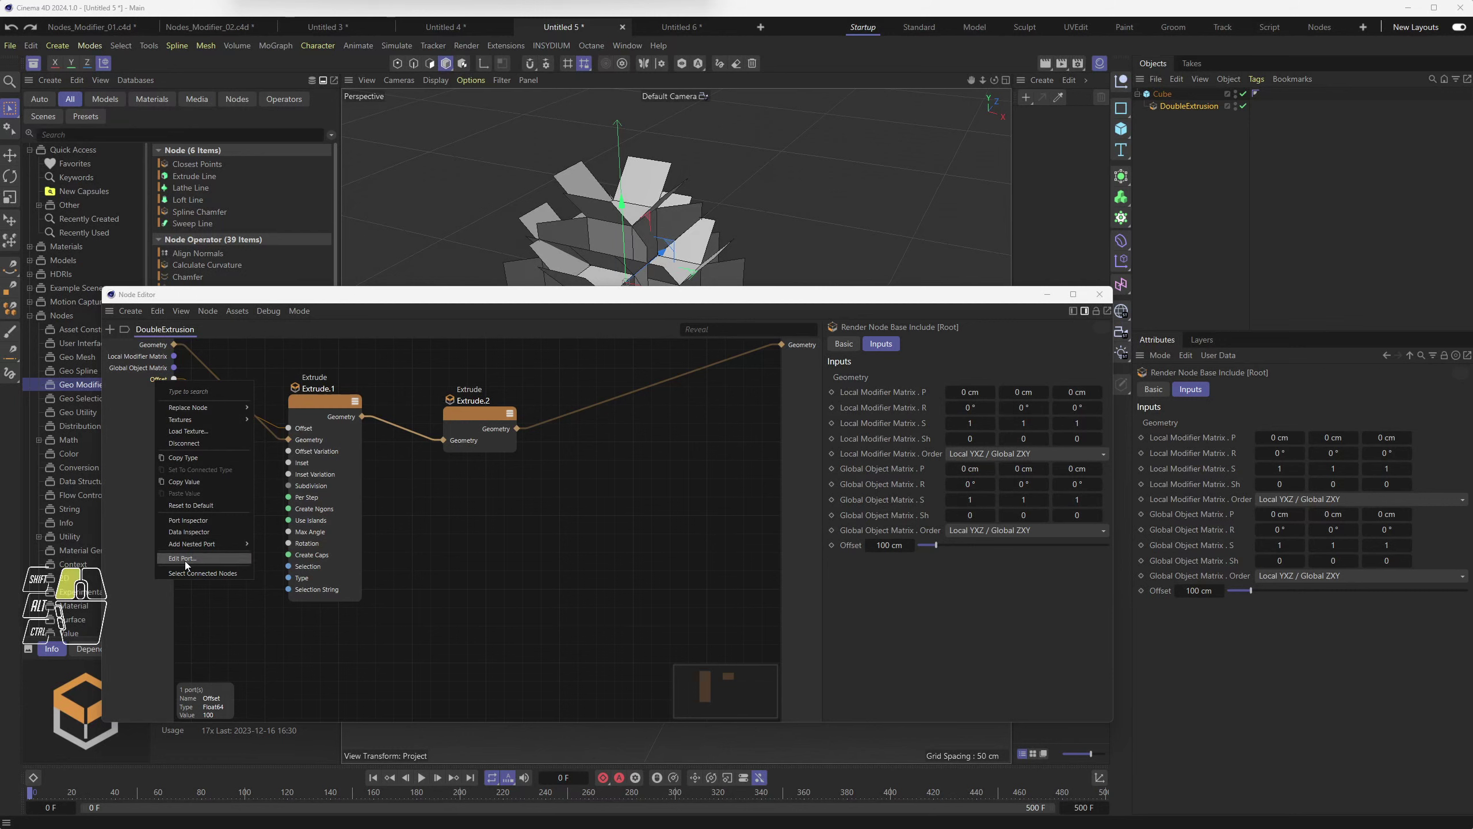
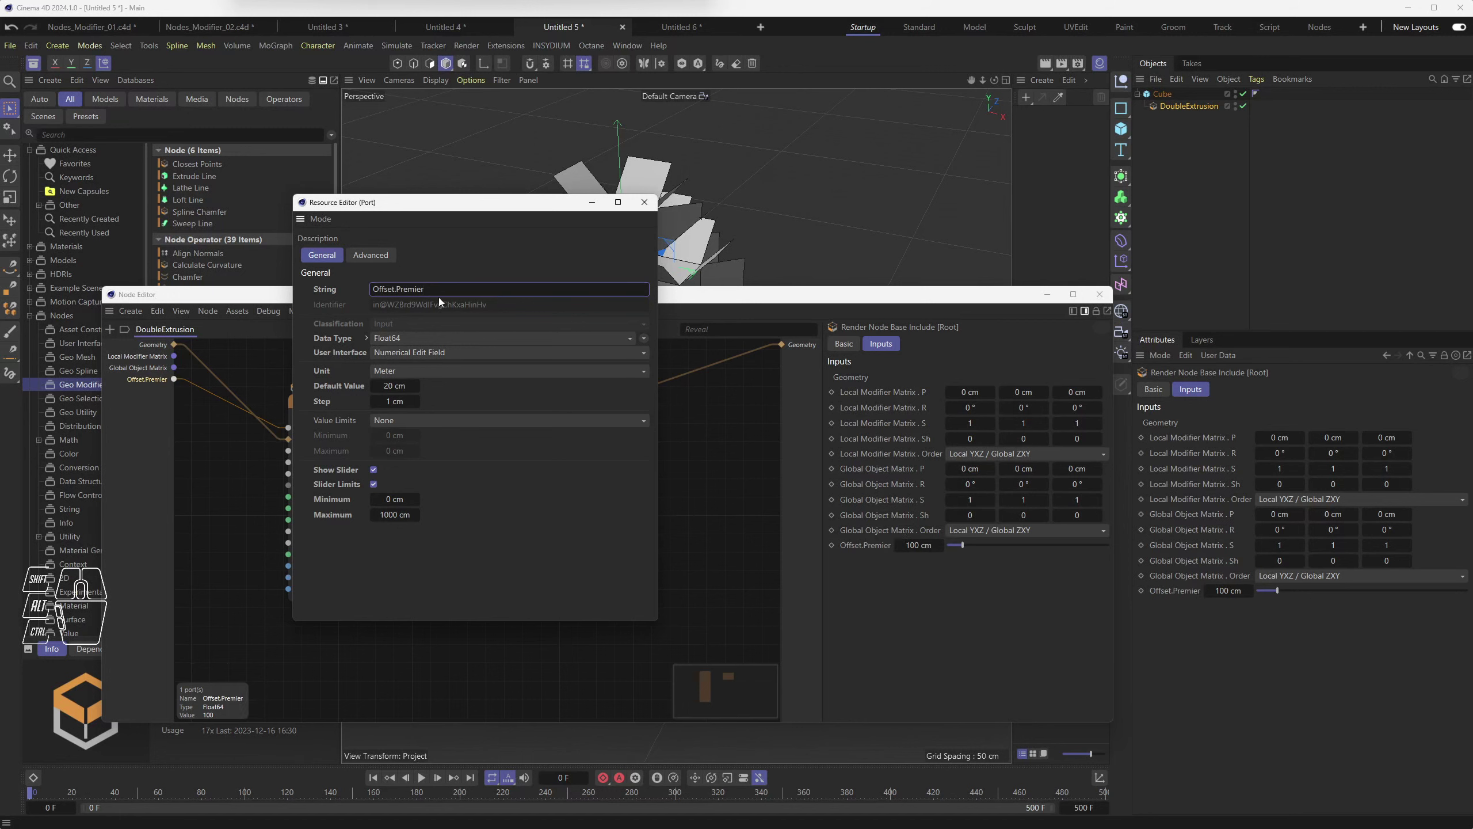
left_click_drag(399, 337, 348, 322)
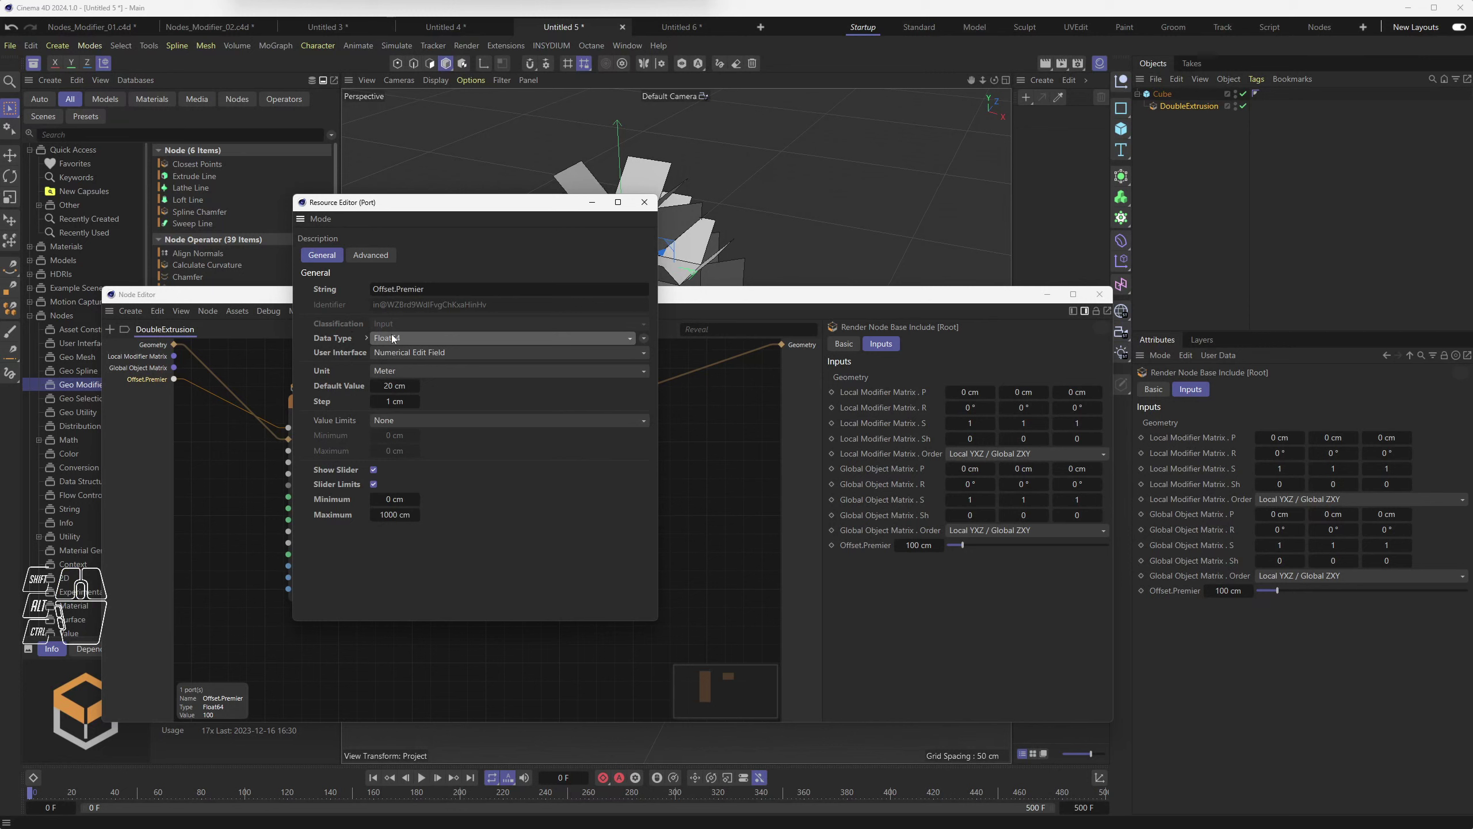
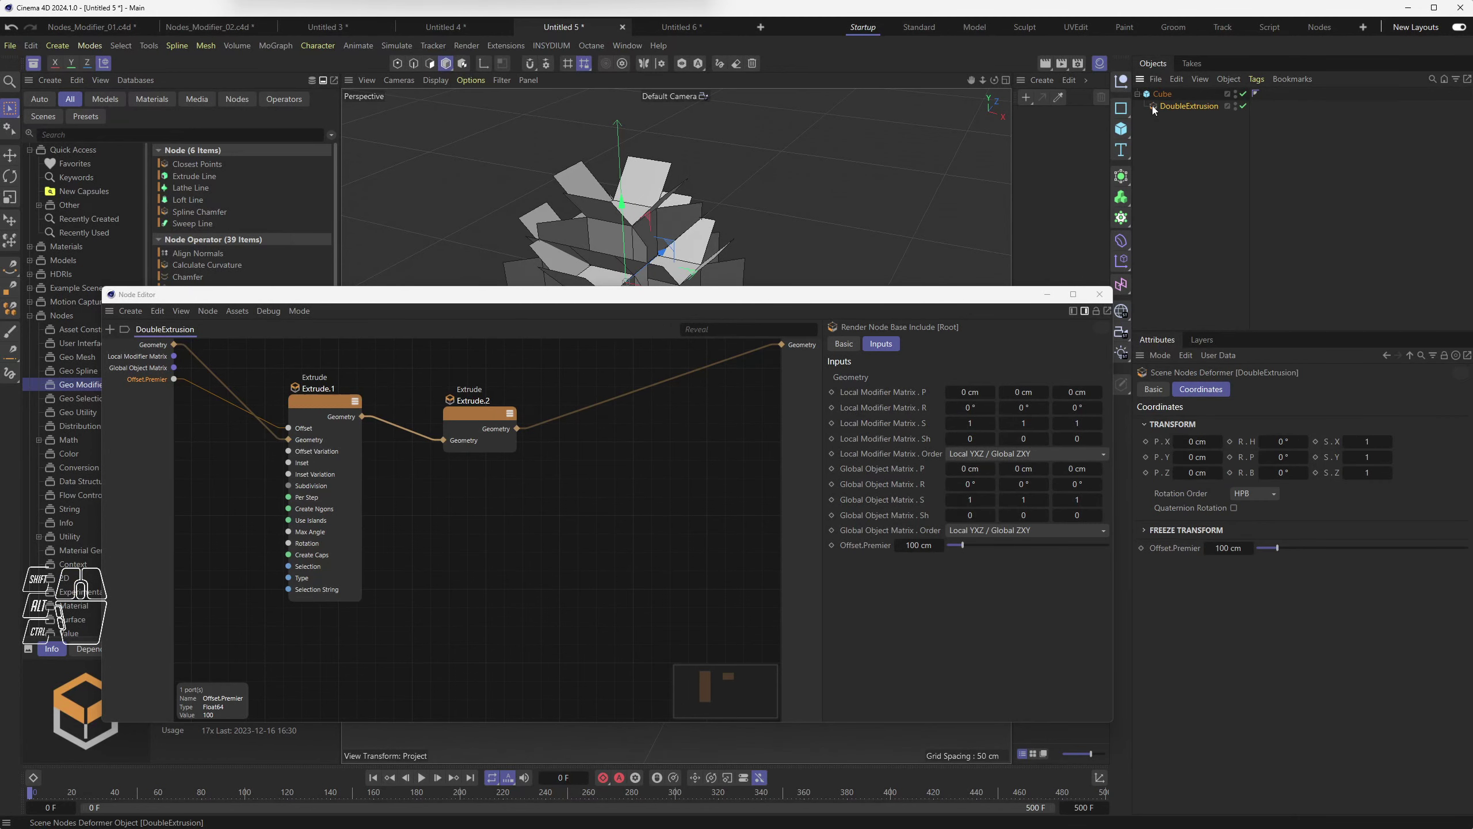
Step: Show the DoubleExtrusion deformer's attributes with Offset.Premier ready to adjust
left_click(1167, 551)
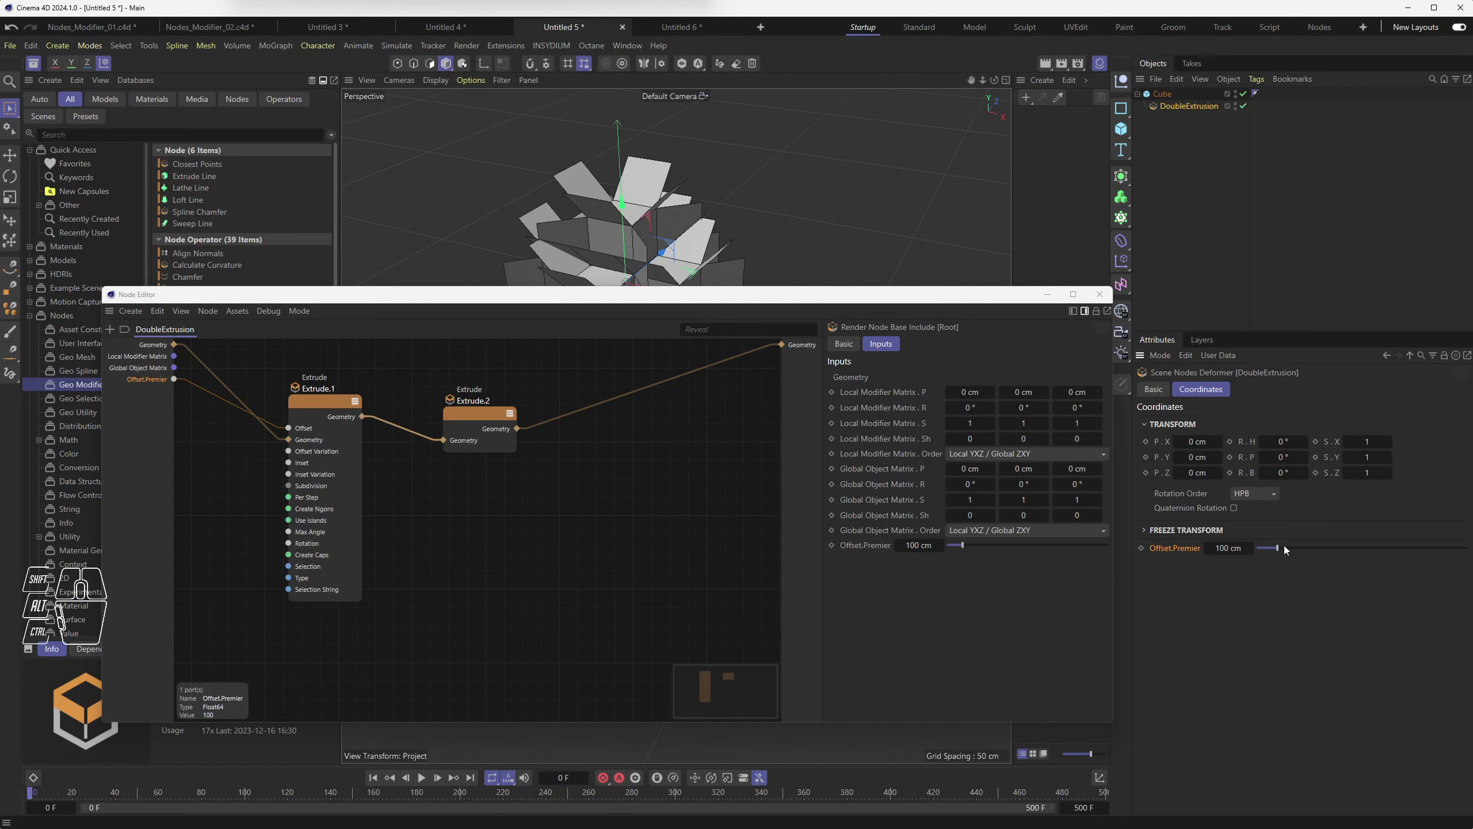
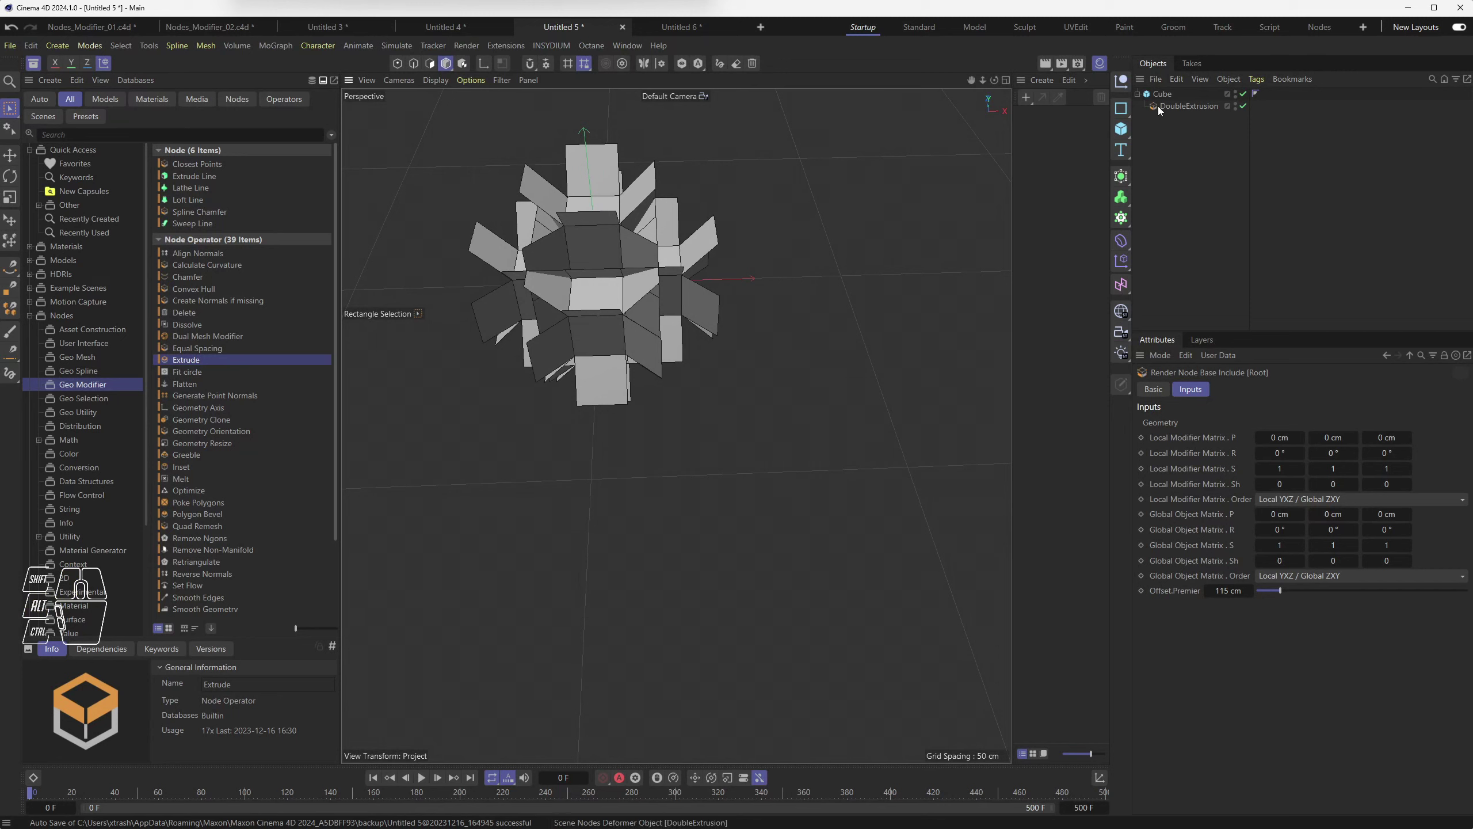
left_click(1162, 108)
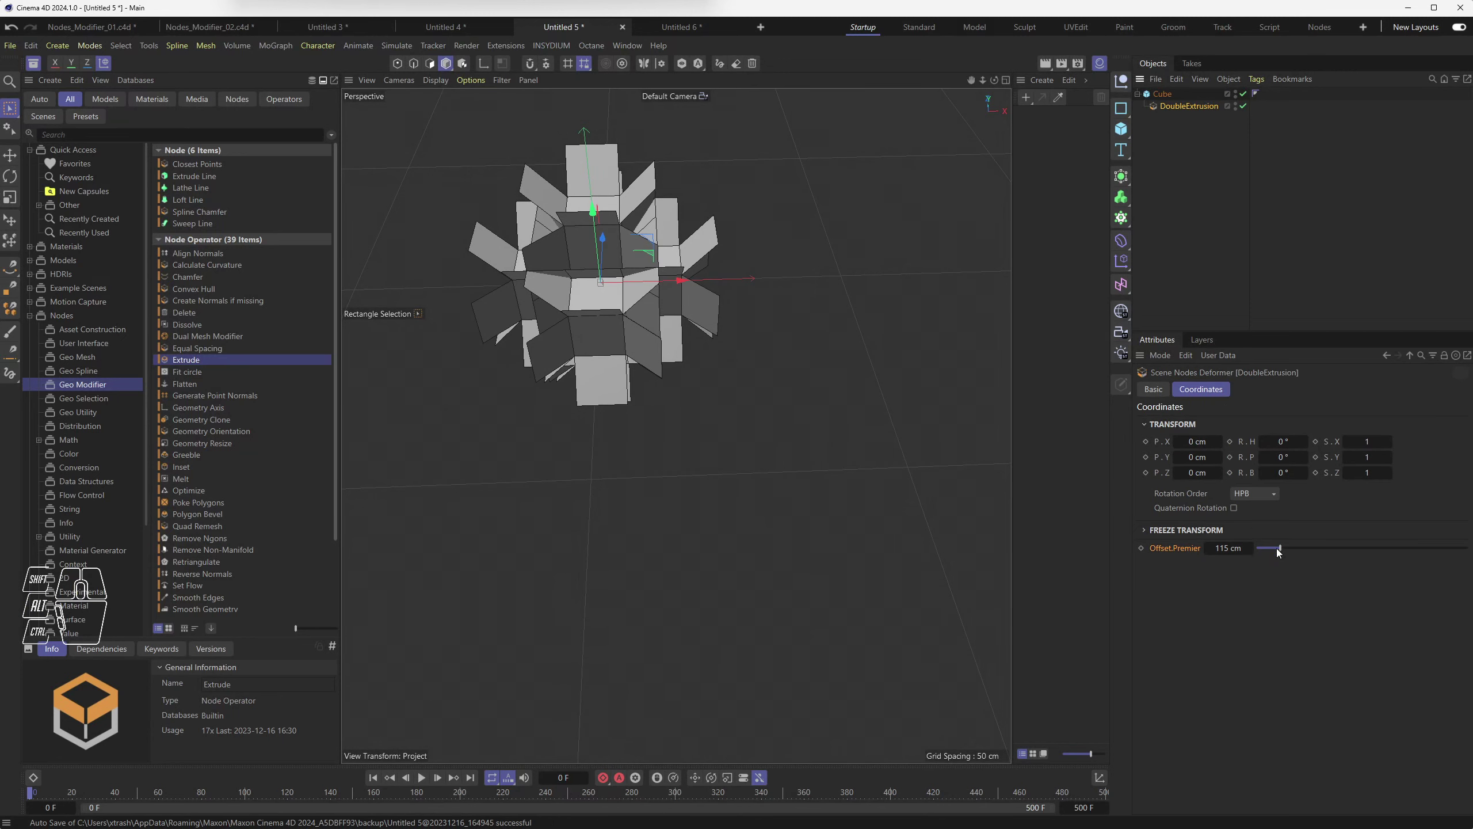
Step: Raise Offset.Premier, then wire Extrude.2's Offset to a new Root input and start renaming it Offset.Deux
left_click_drag(1291, 551, 1320, 549)
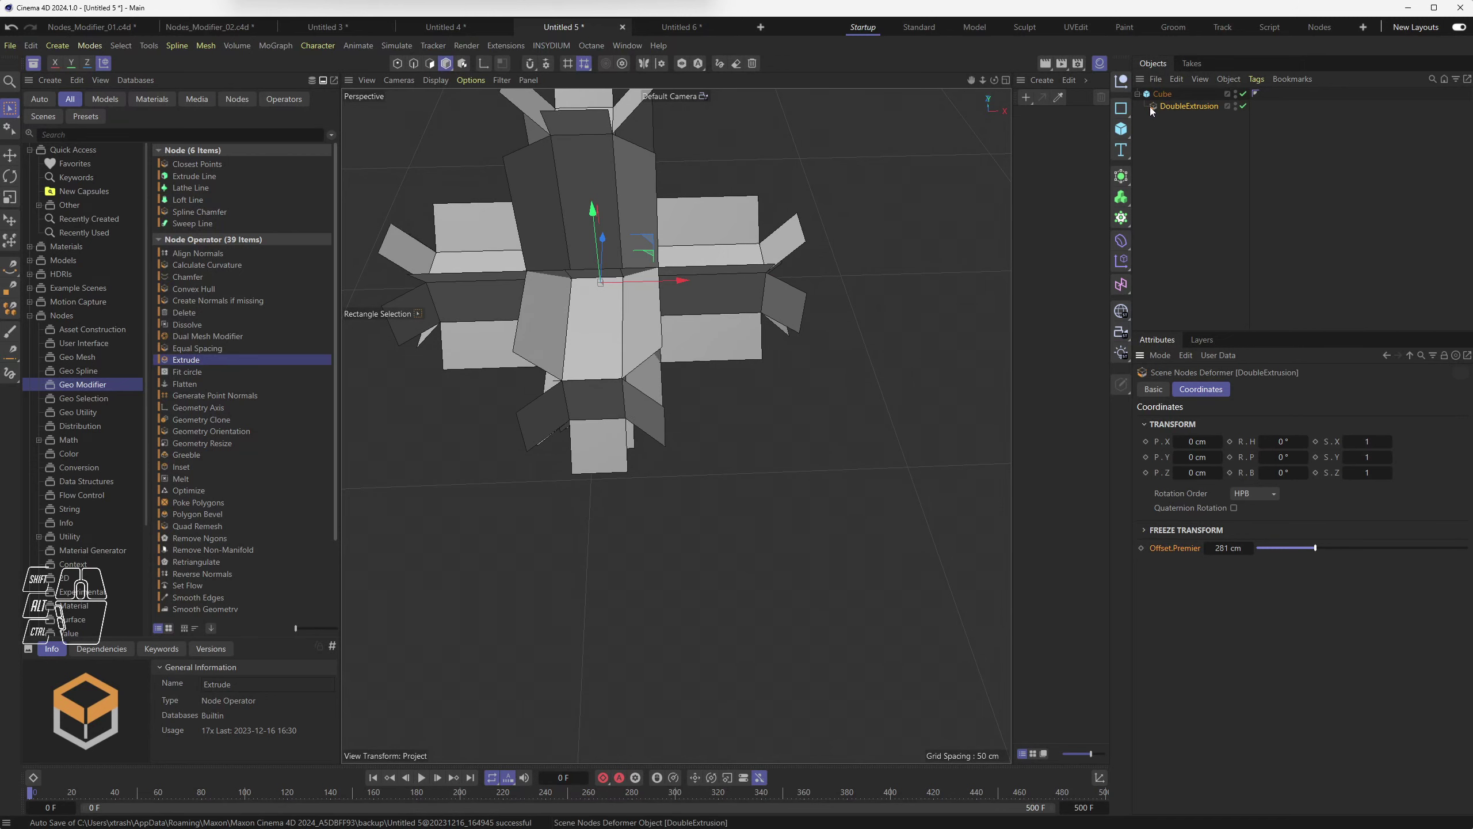
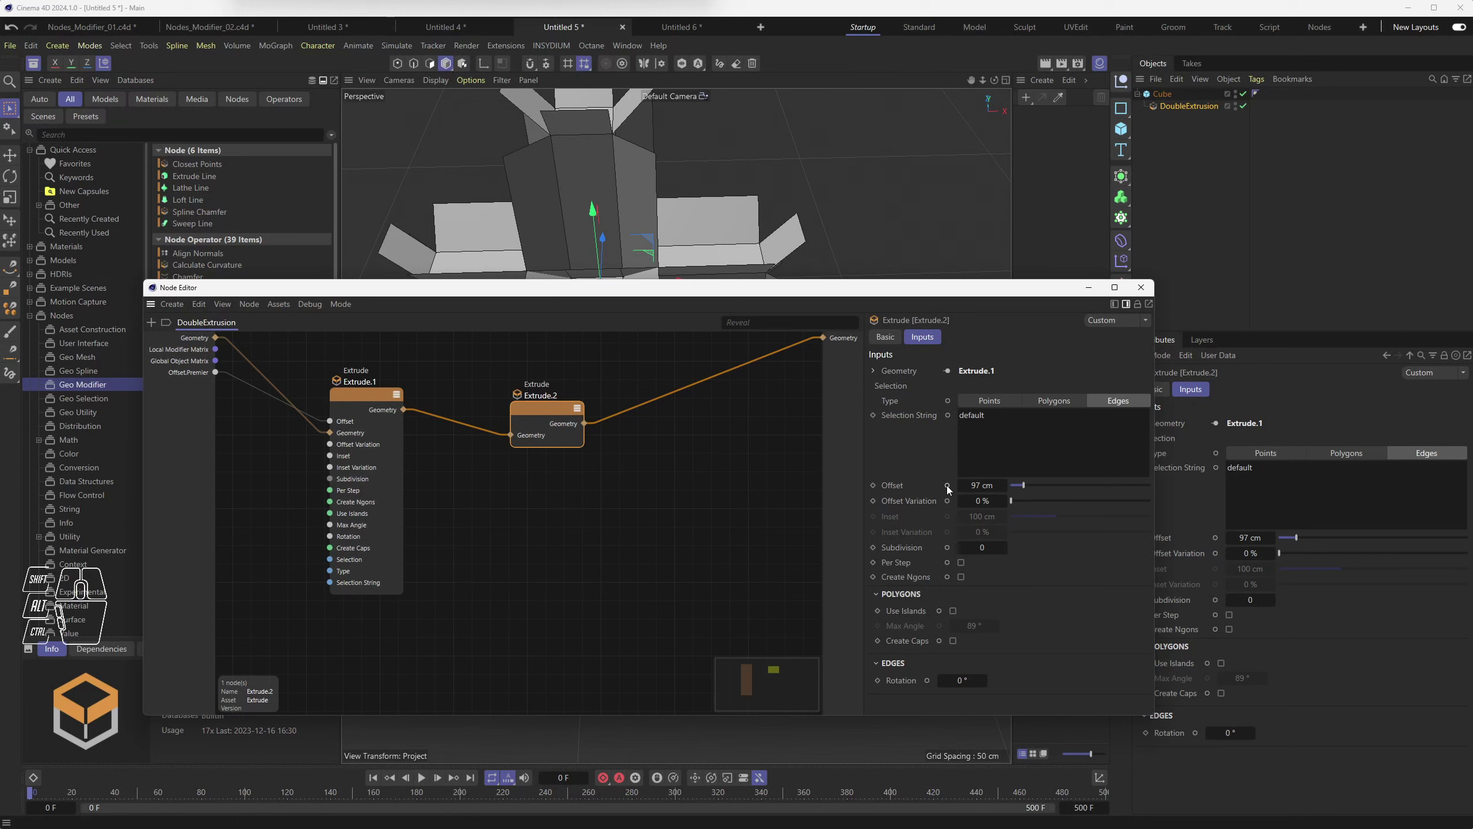
left_click(951, 488)
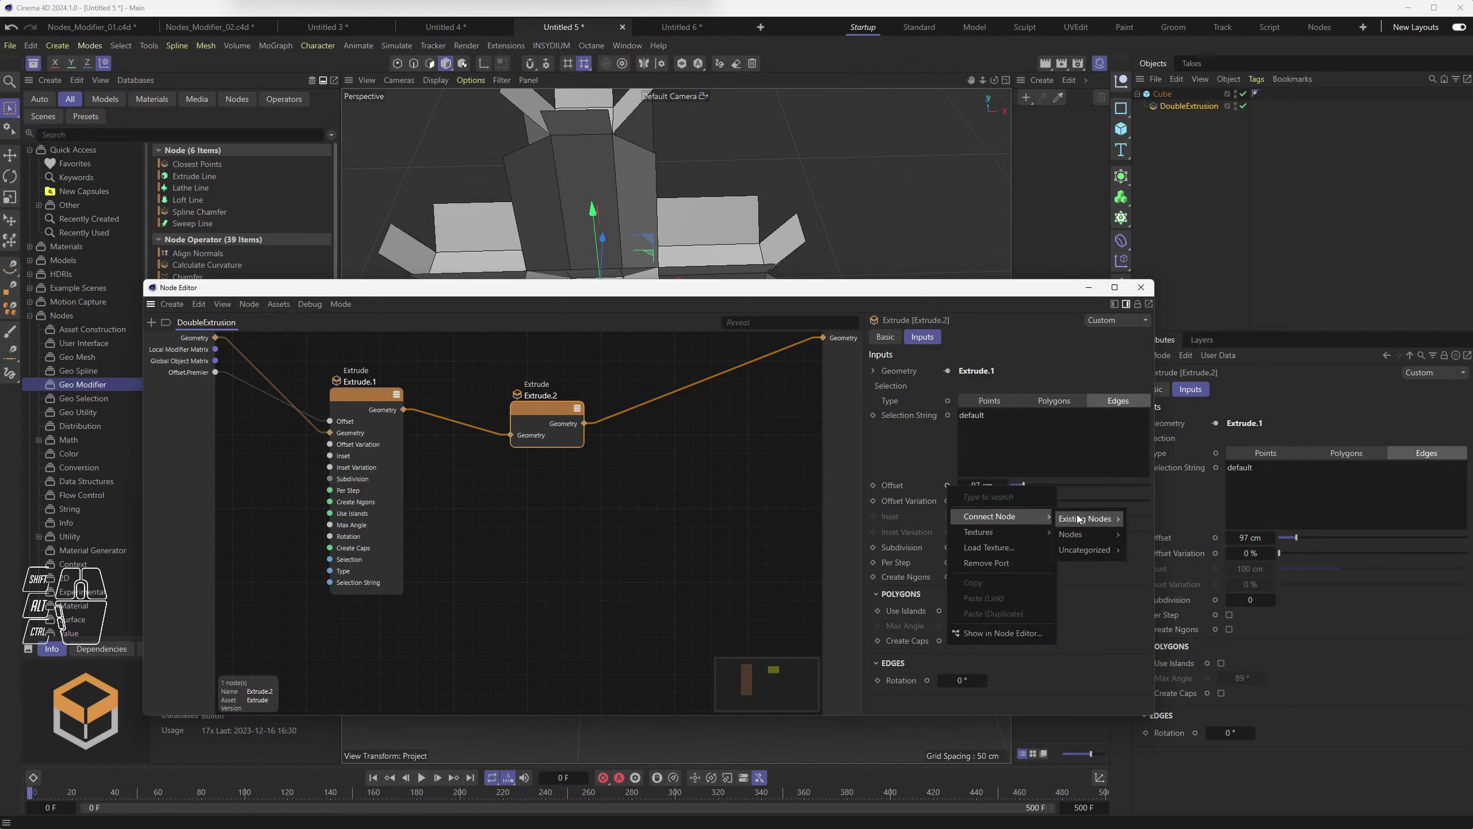
left_click(1193, 524)
left_click(202, 388)
double_click(202, 388)
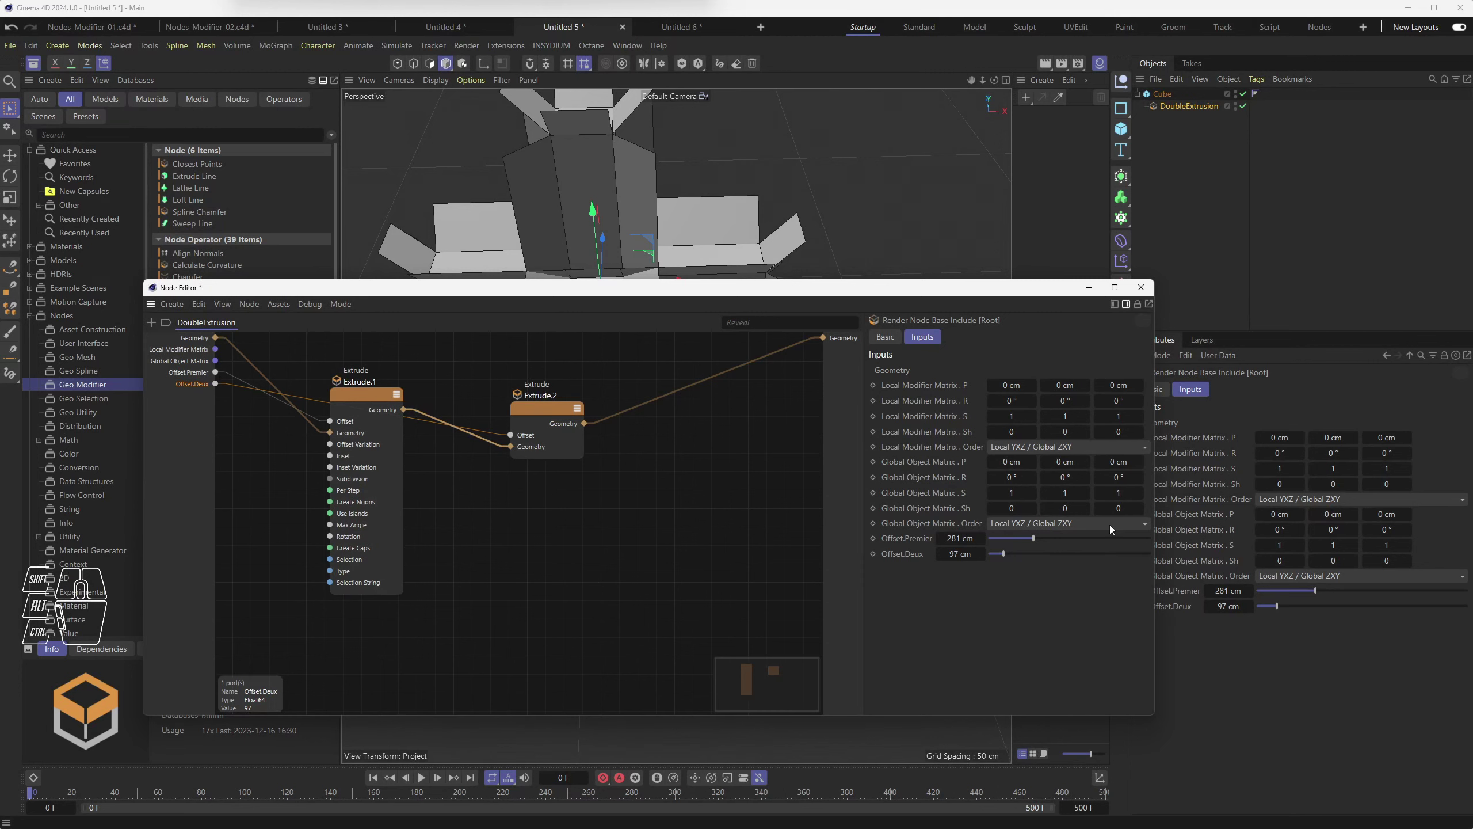
Step: Close the graph and set DoubleExtrusion's Offset.Premier to 276 cm and Offset.Deux to 107 cm
left_click(1150, 291)
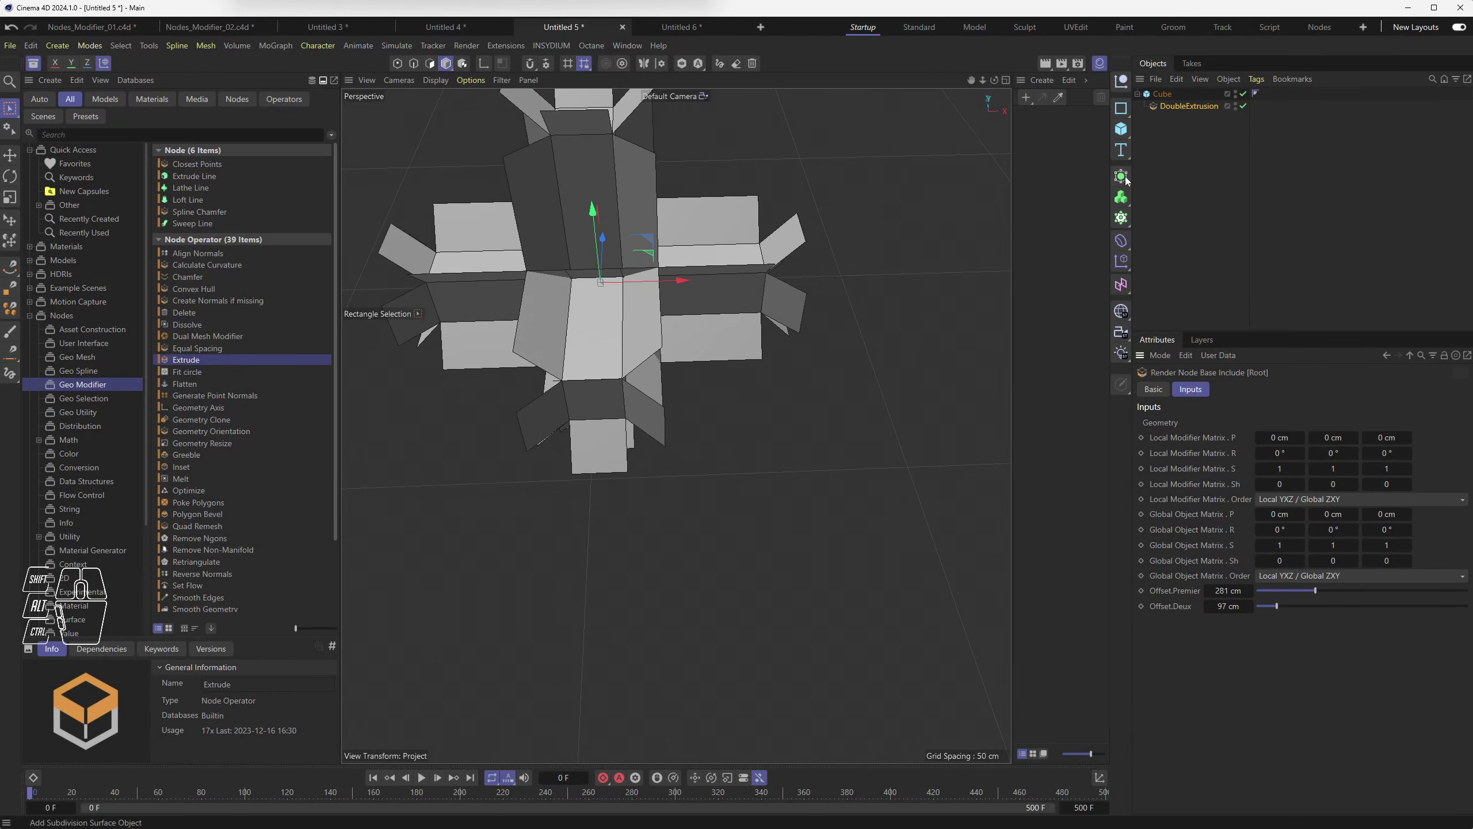
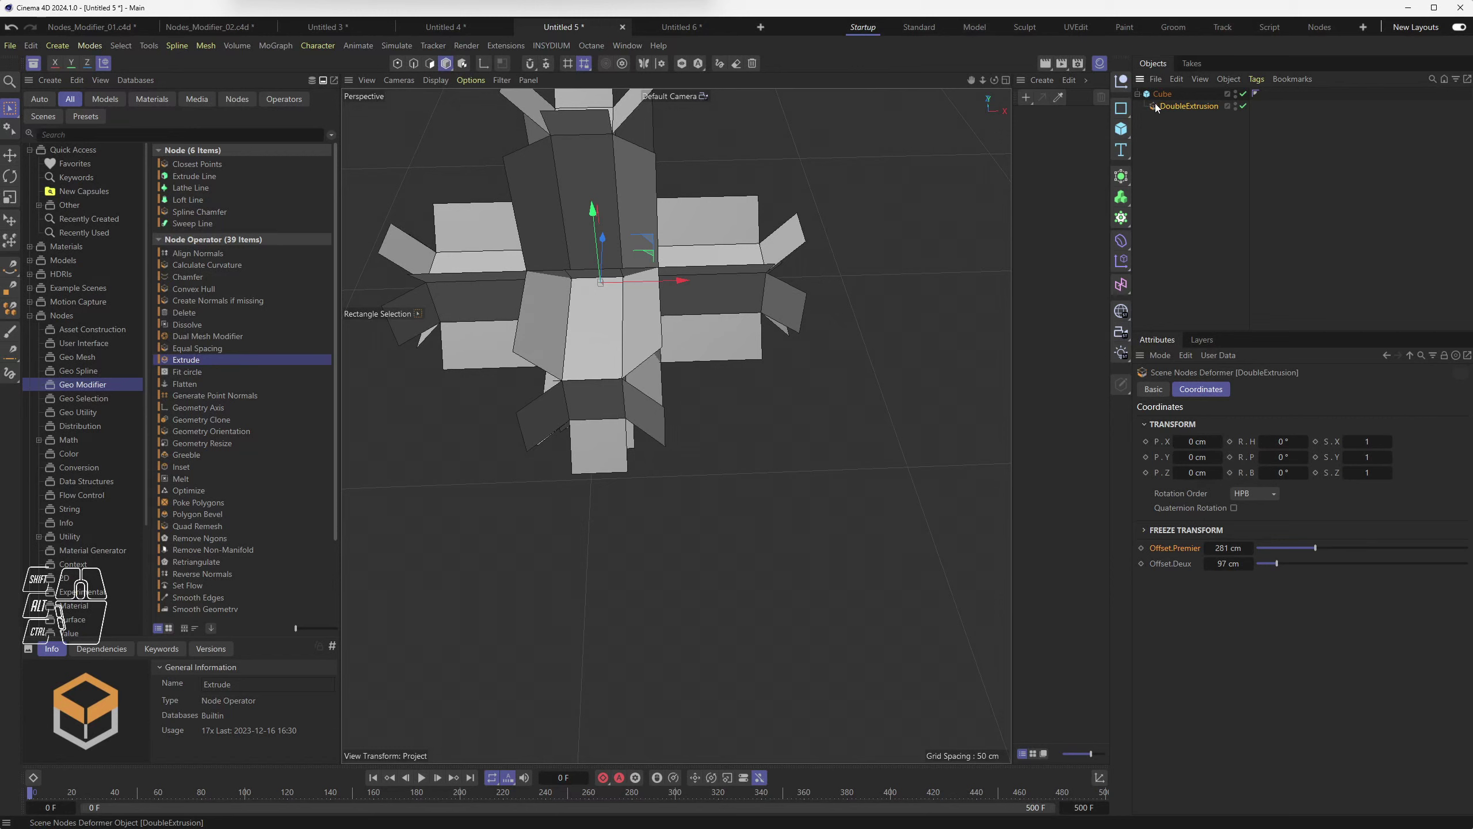
left_click_drag(1320, 551, 1319, 559)
left_click_drag(1293, 567, 1284, 568)
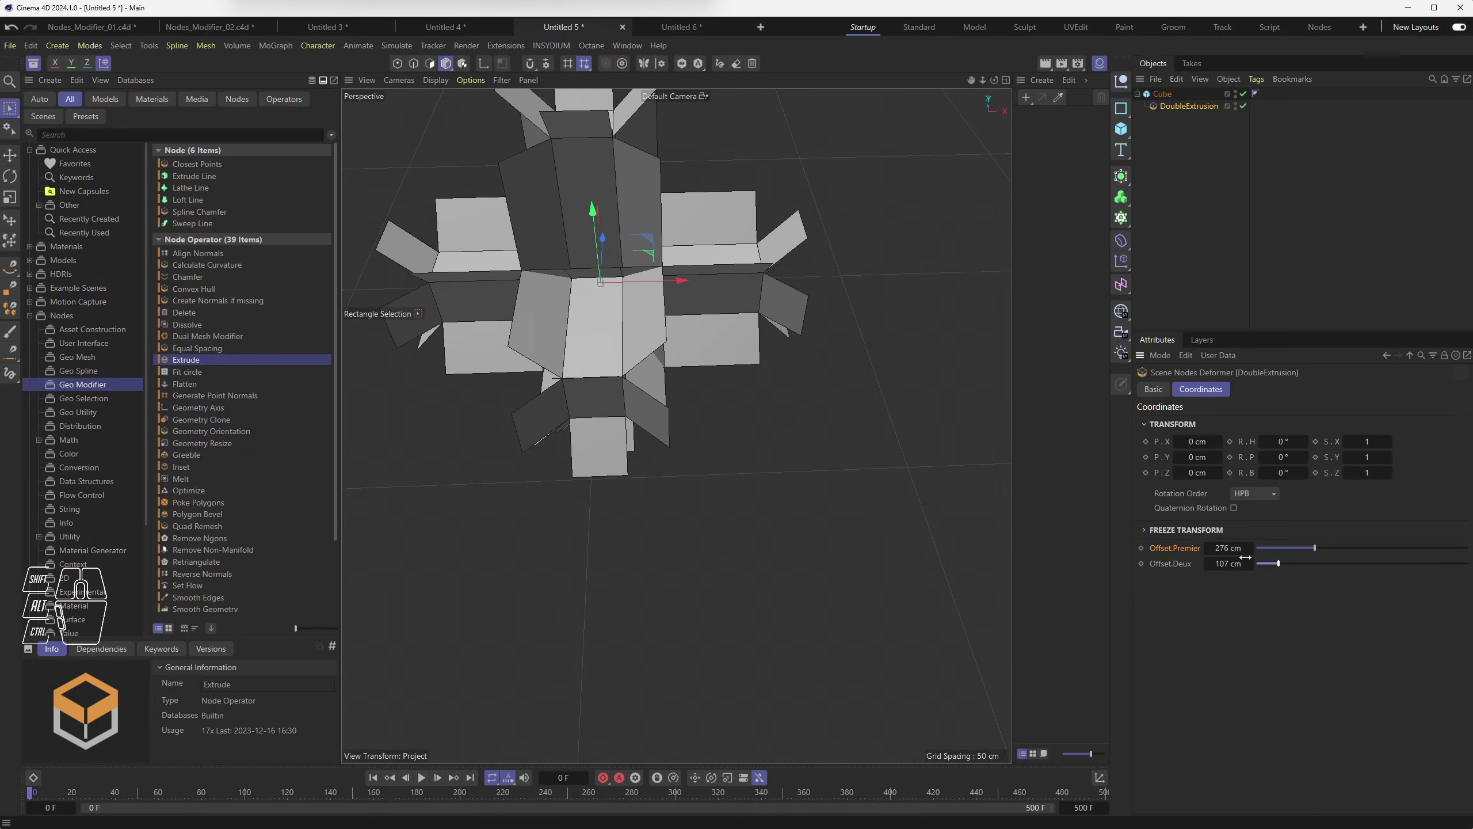
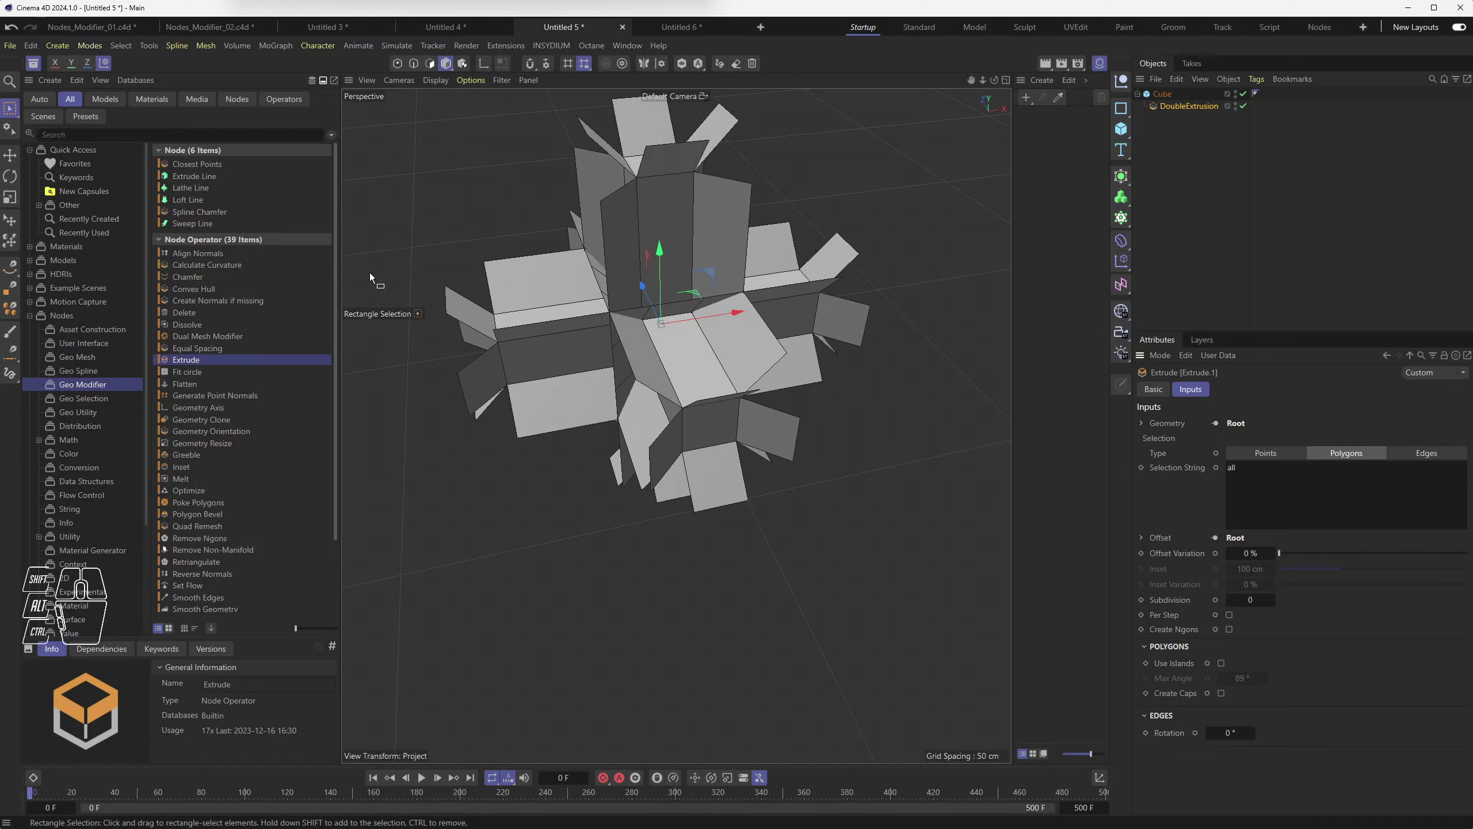
Step: Browse the Asset Browser categories and review the Mine category's two saved models
left_click(33, 319)
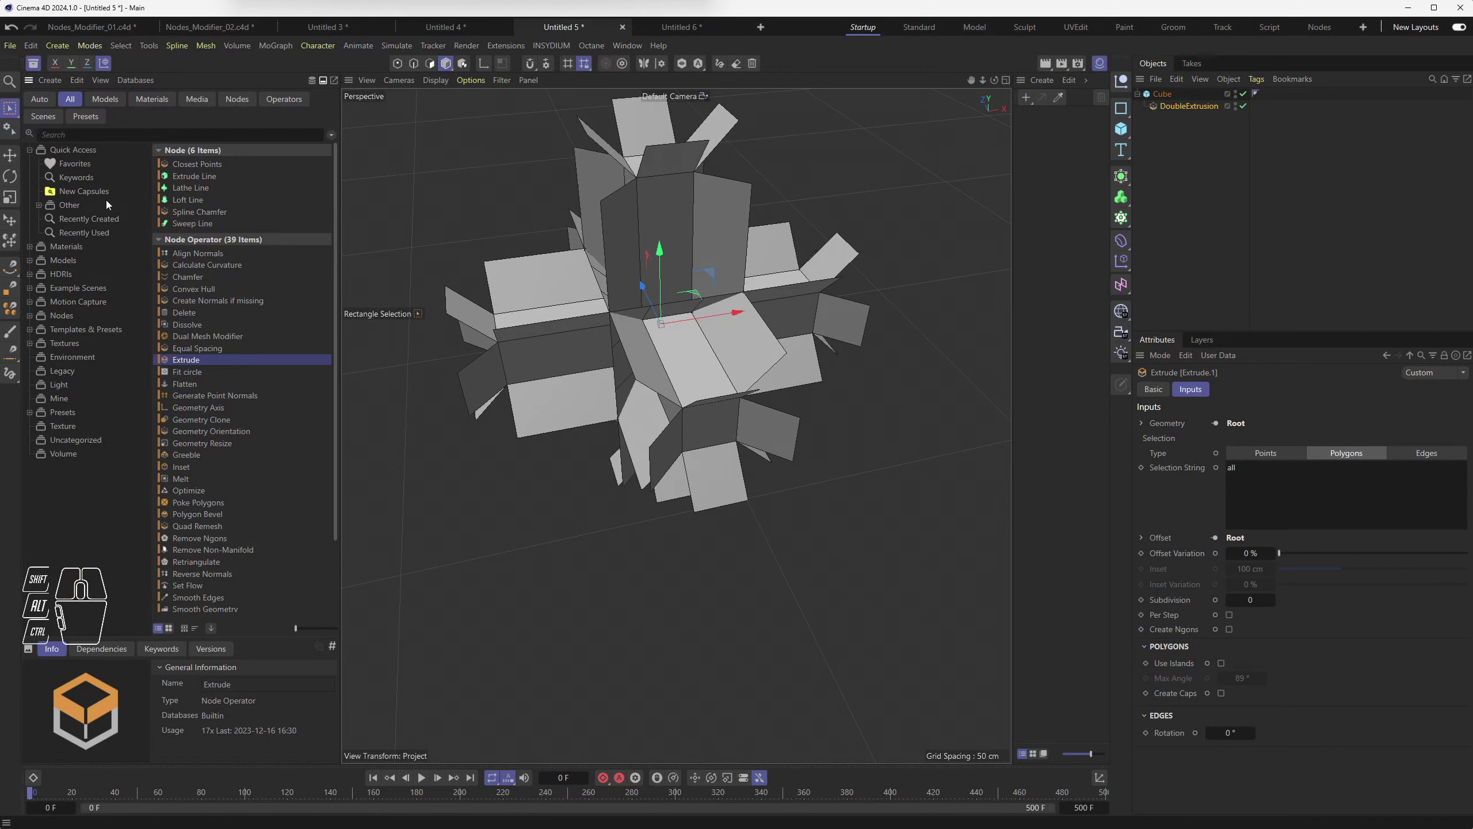
left_click(55, 511)
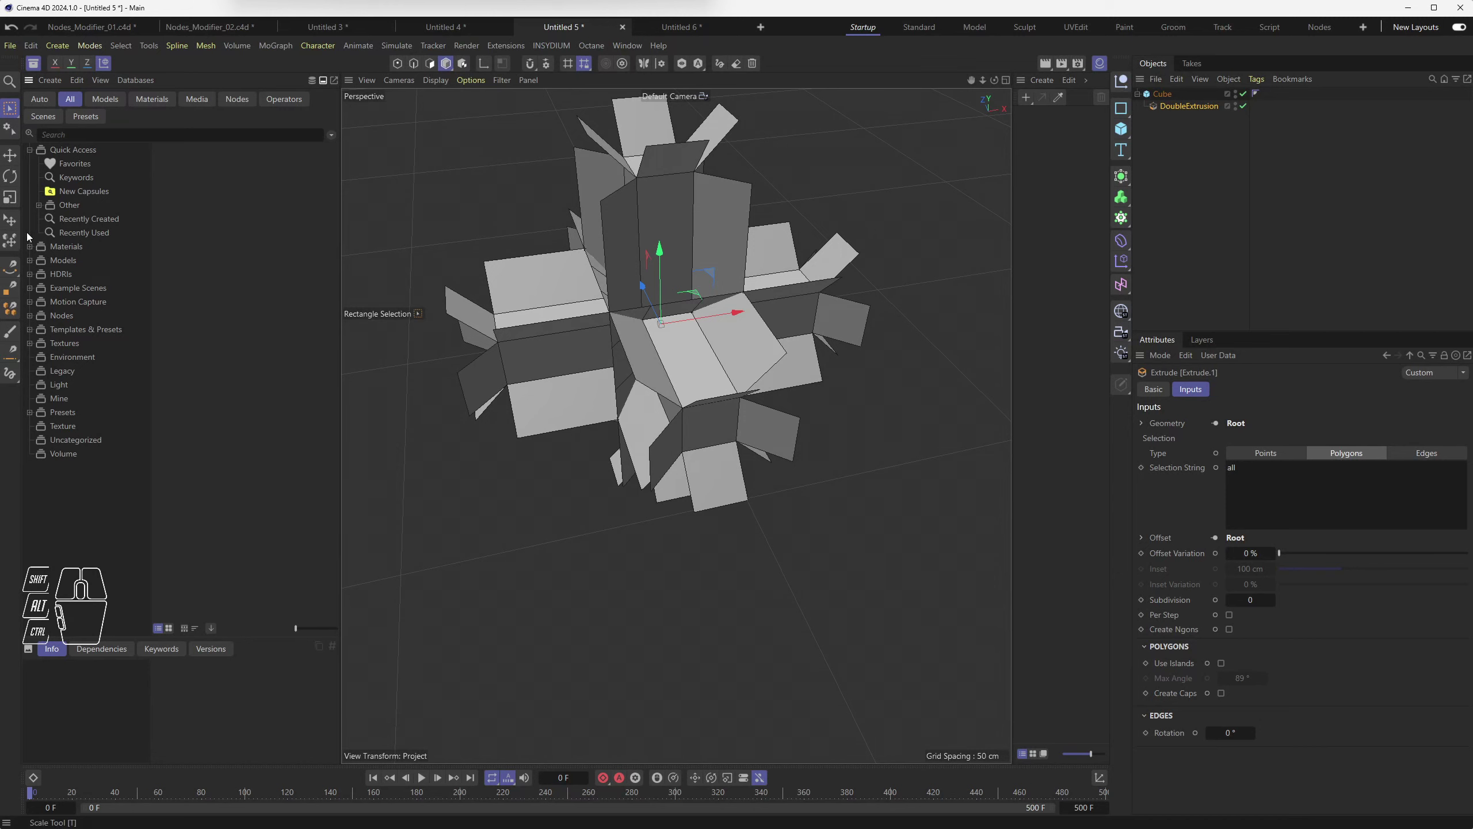
left_click(35, 66)
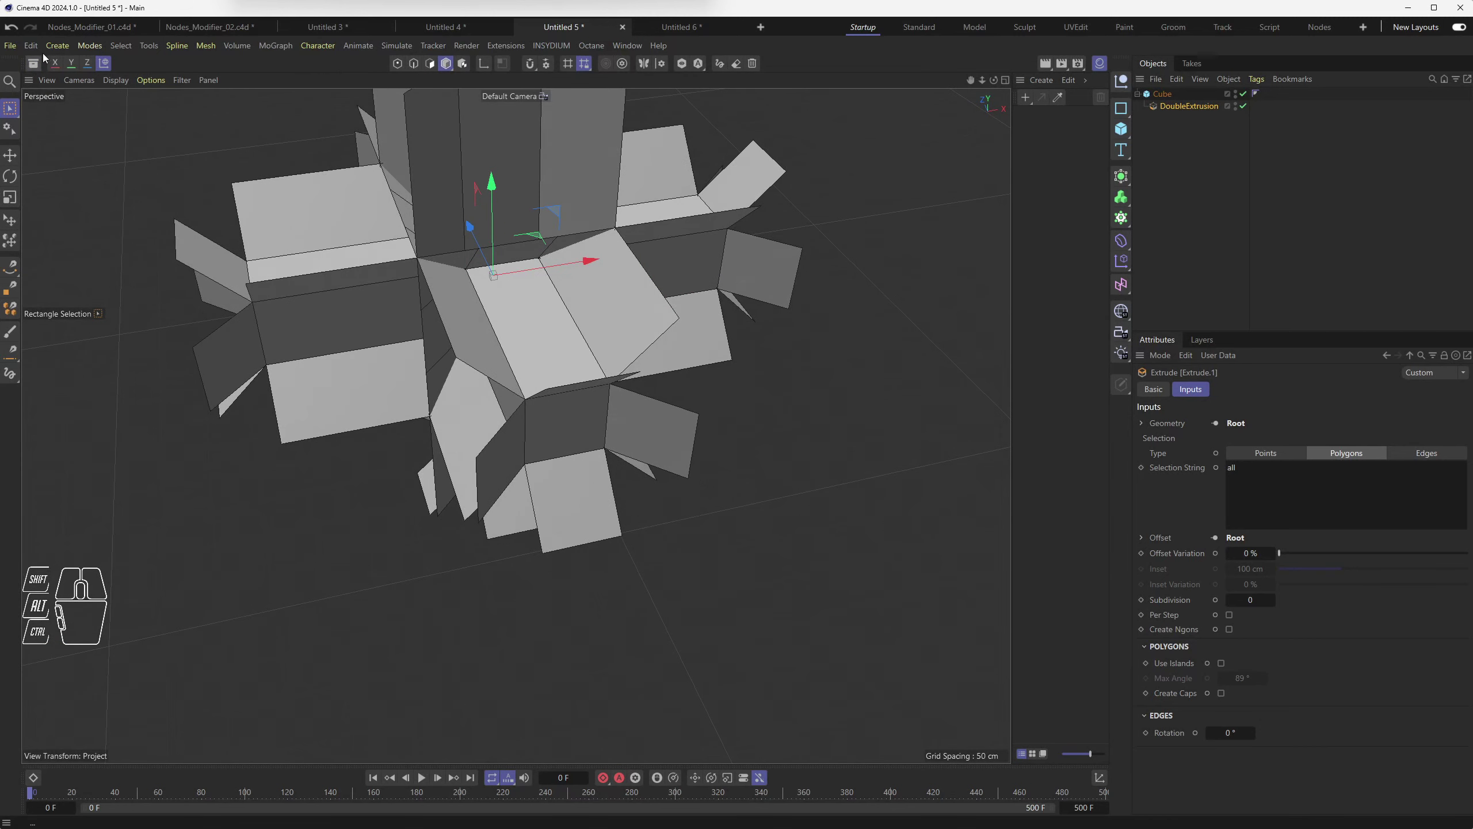
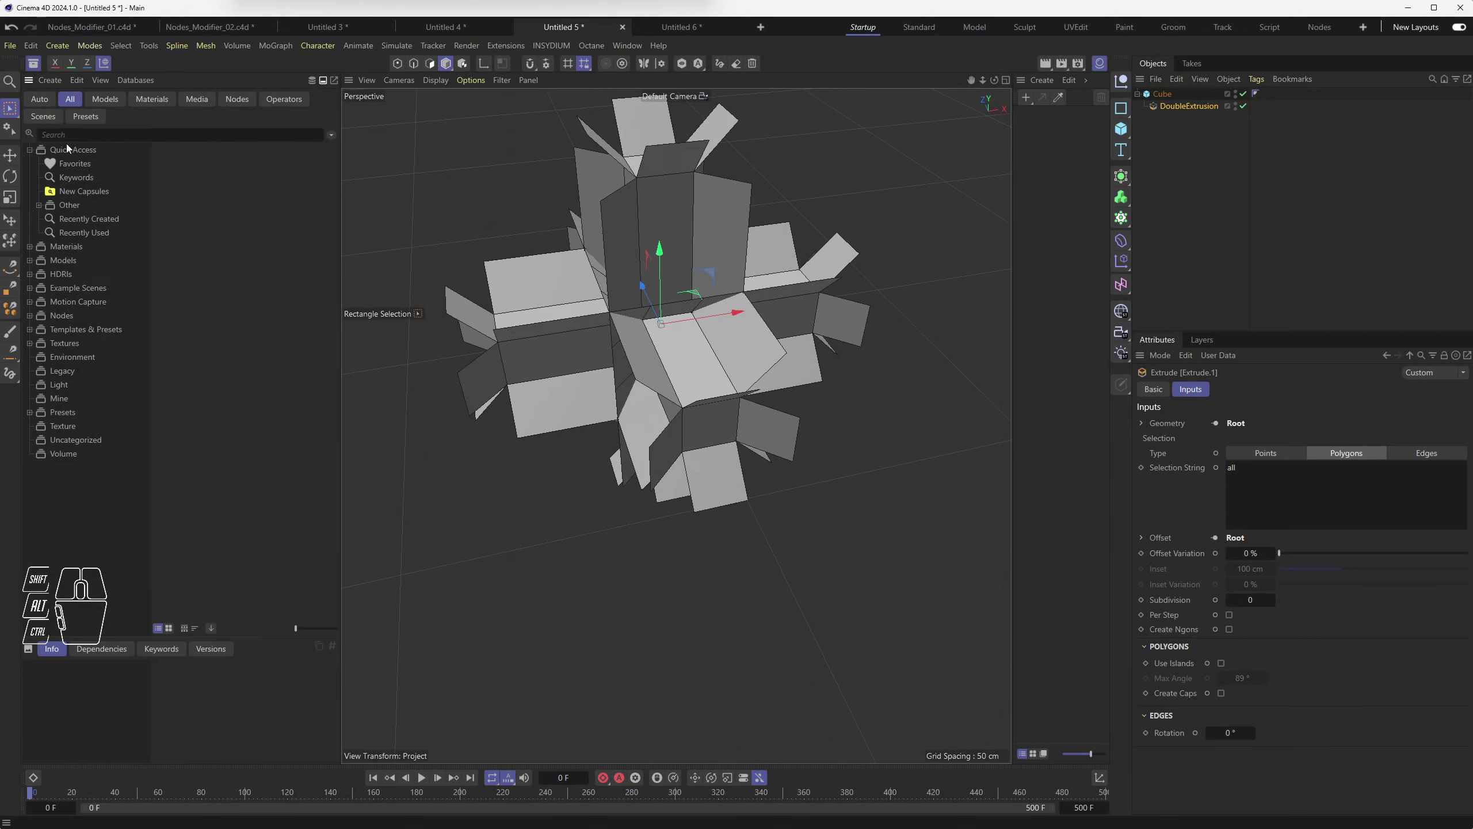
left_click(44, 99)
left_click(76, 103)
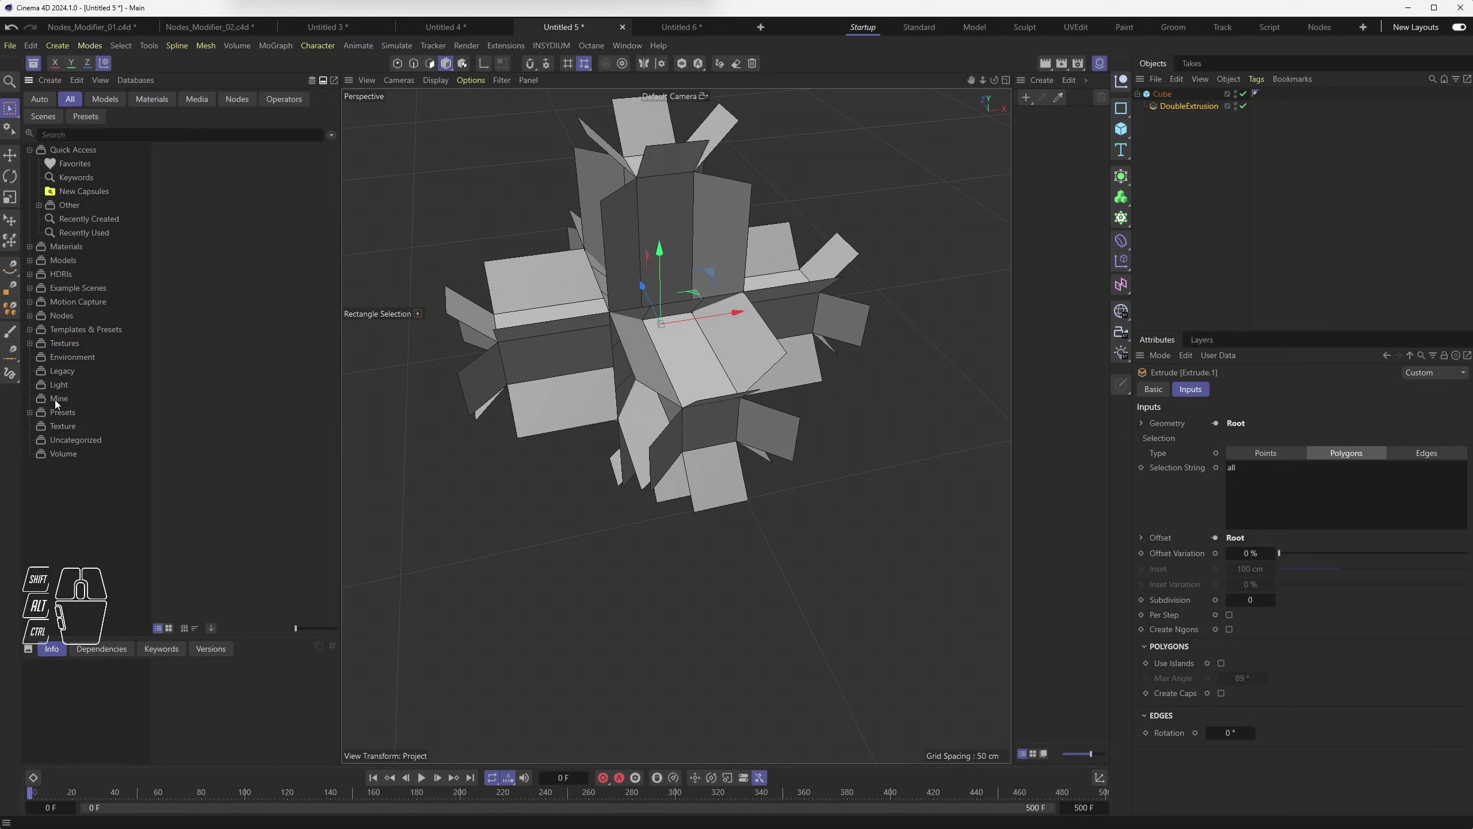
left_click(58, 401)
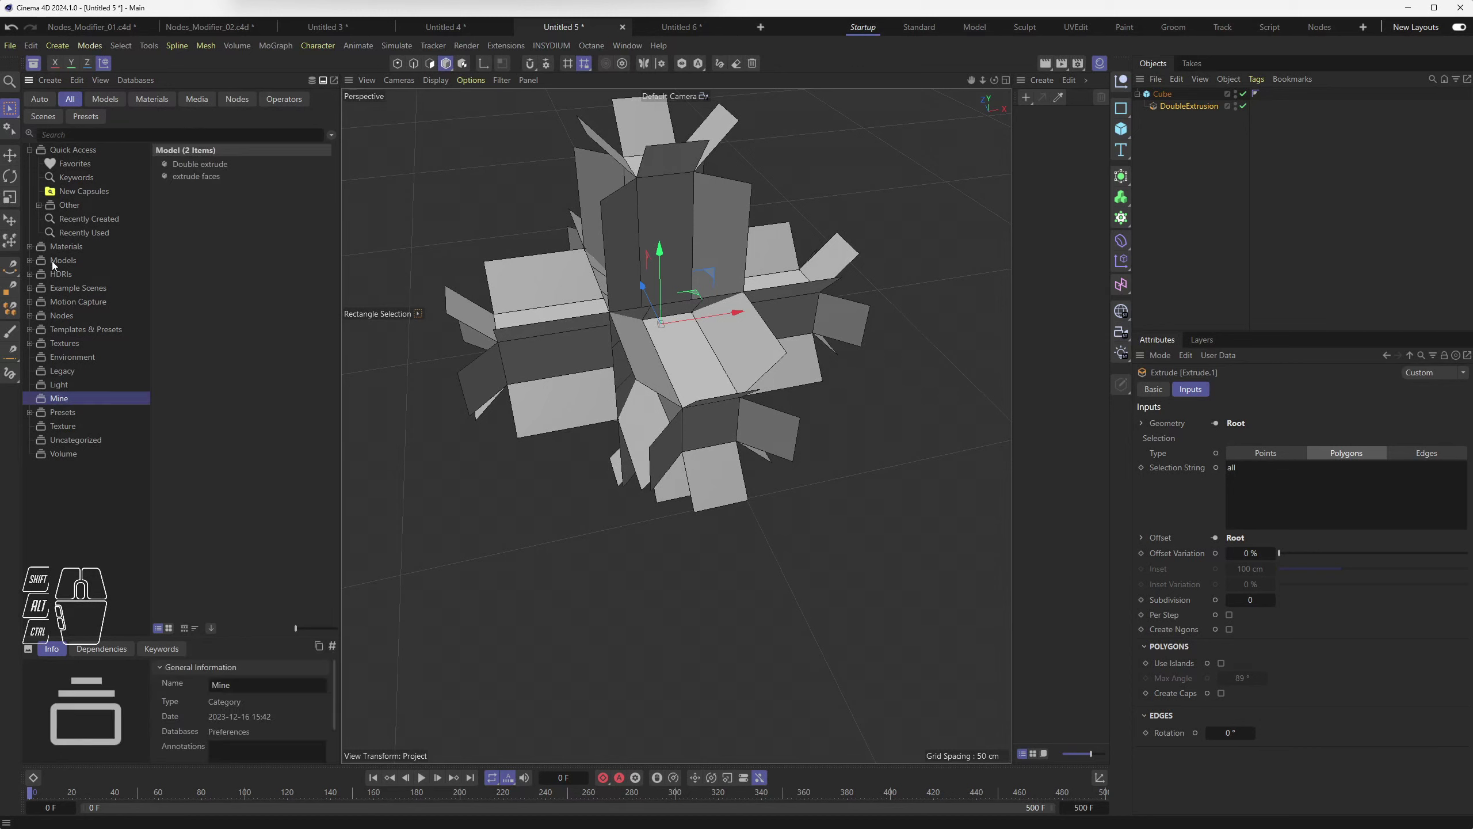
left_click(61, 512)
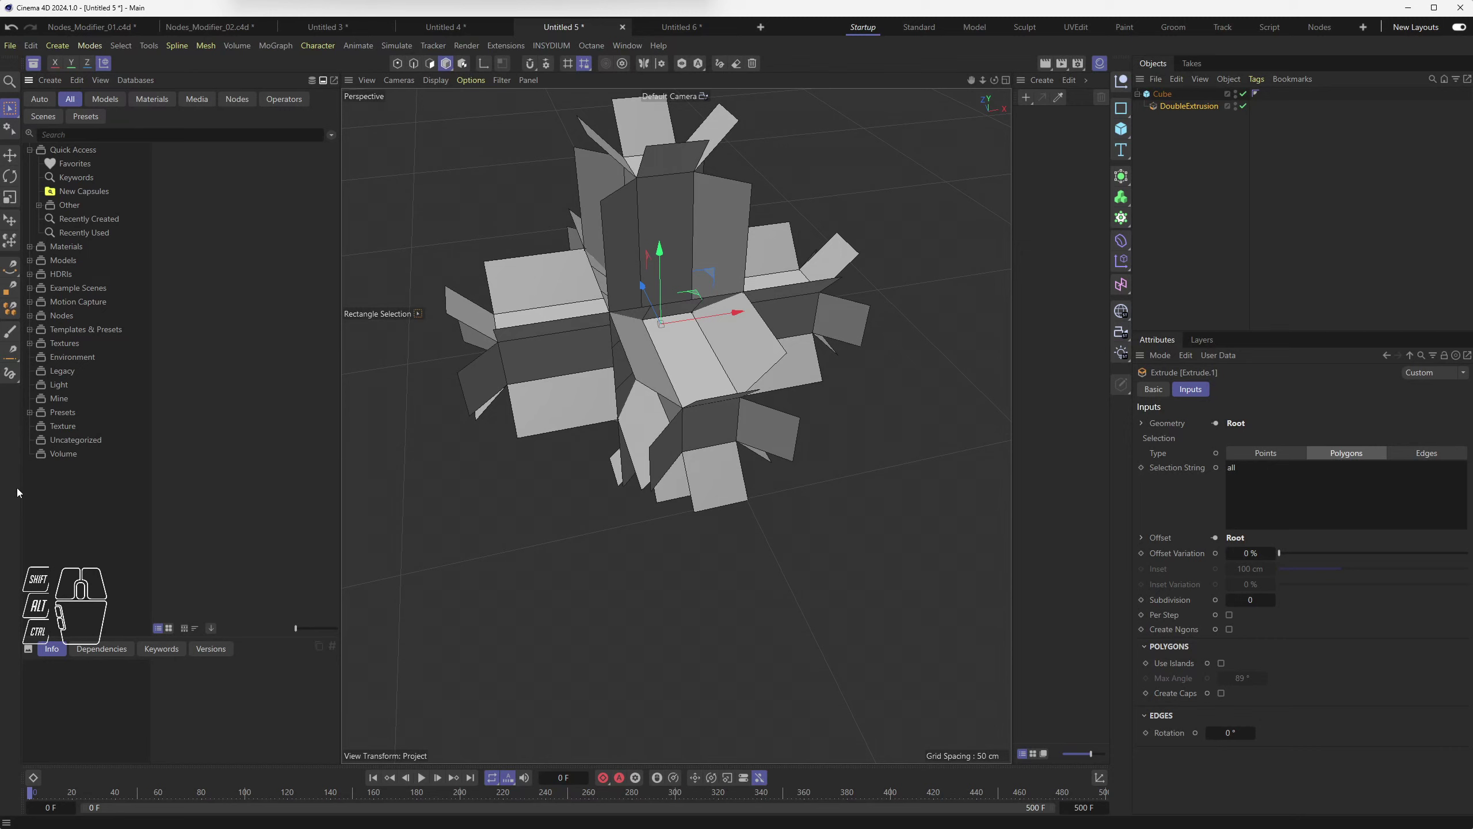
Step: Start creating a new asset category named Mes Extrusions
right_click(58, 503)
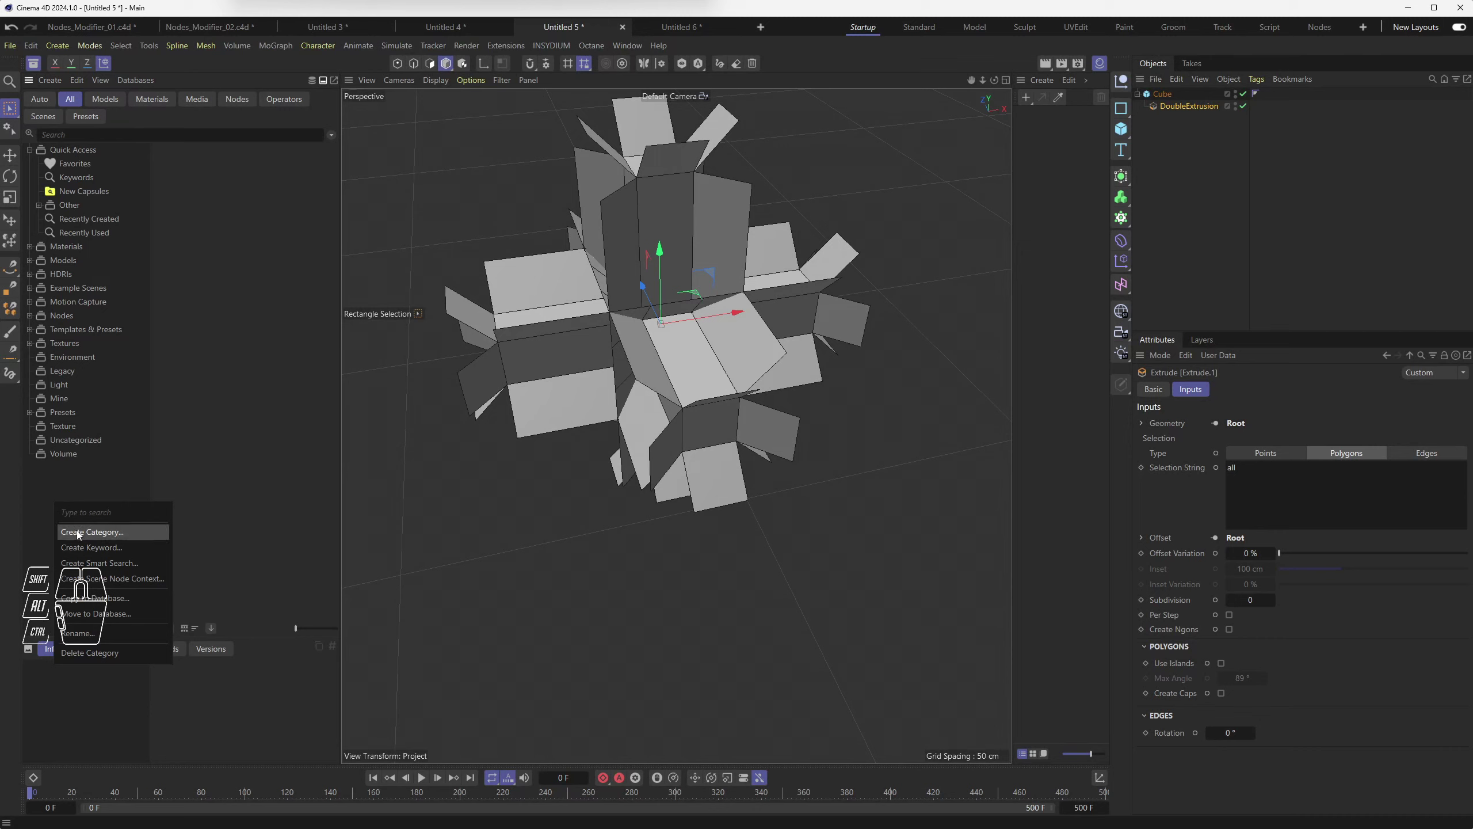
left_click(82, 533)
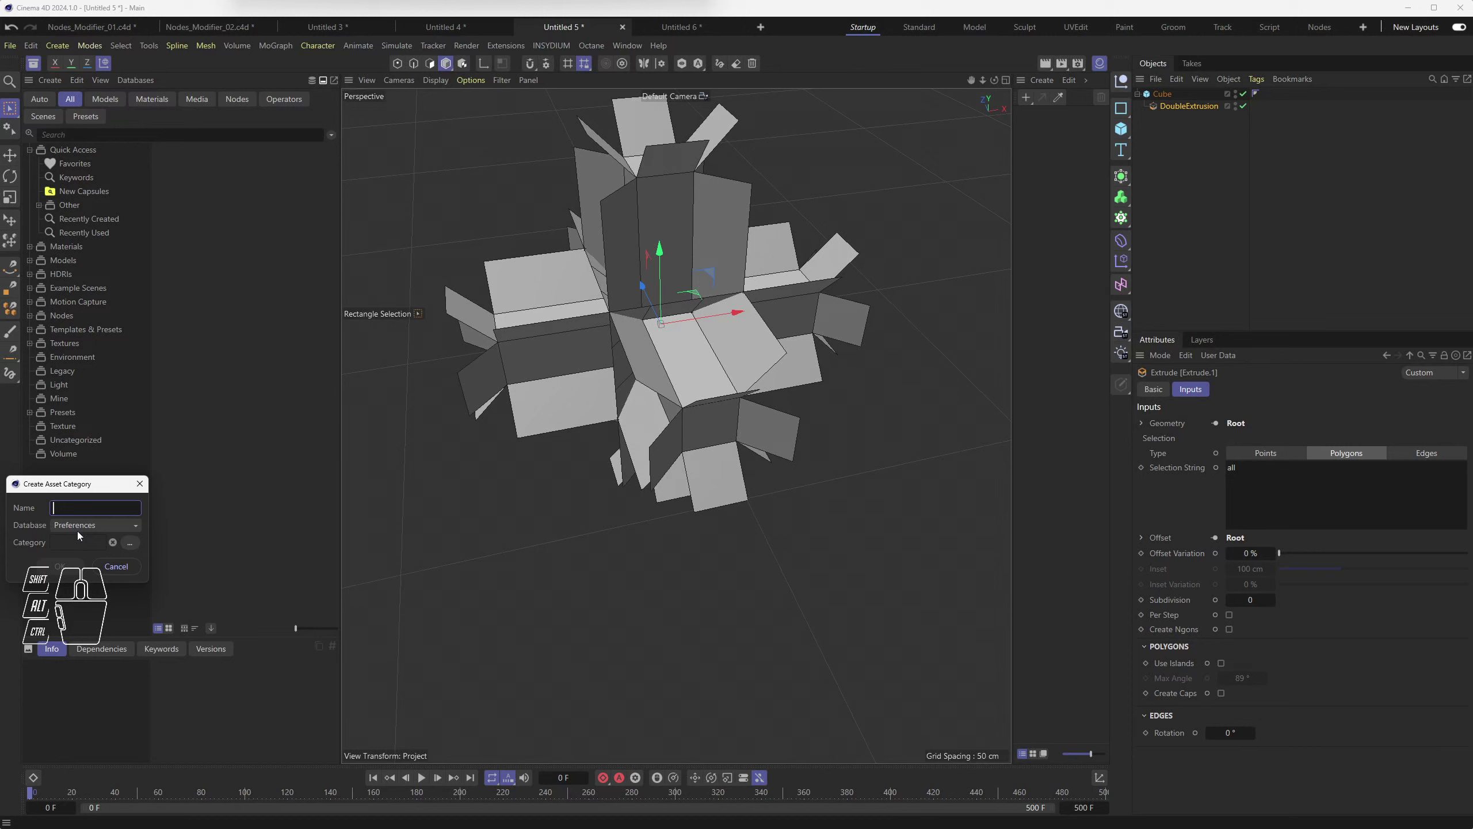
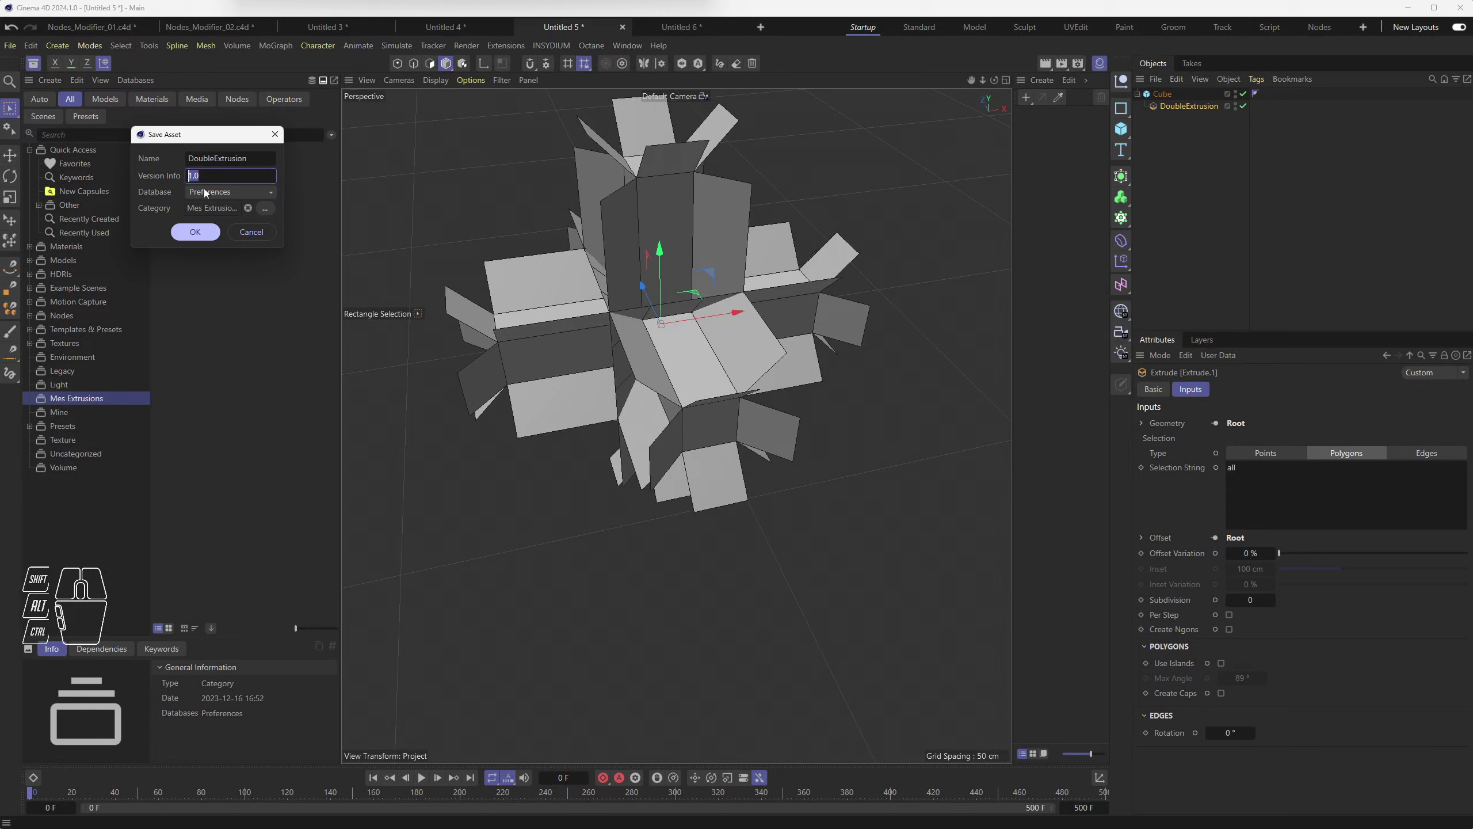
Step: Save DoubleExtrusion as a version 1.0 model asset in the Mes Extrusions category
left_click(212, 192)
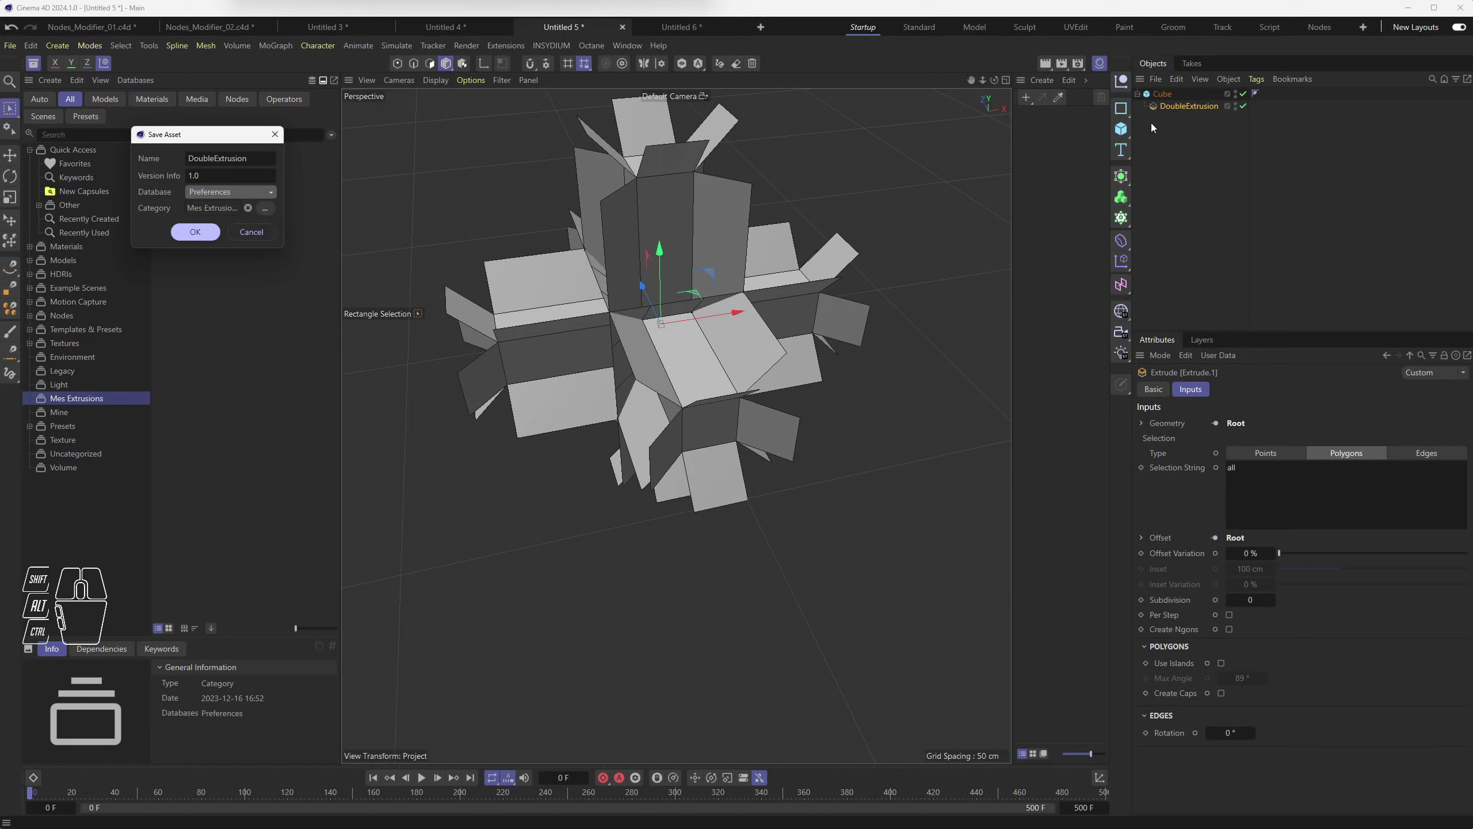
left_click_drag(217, 193, 223, 231)
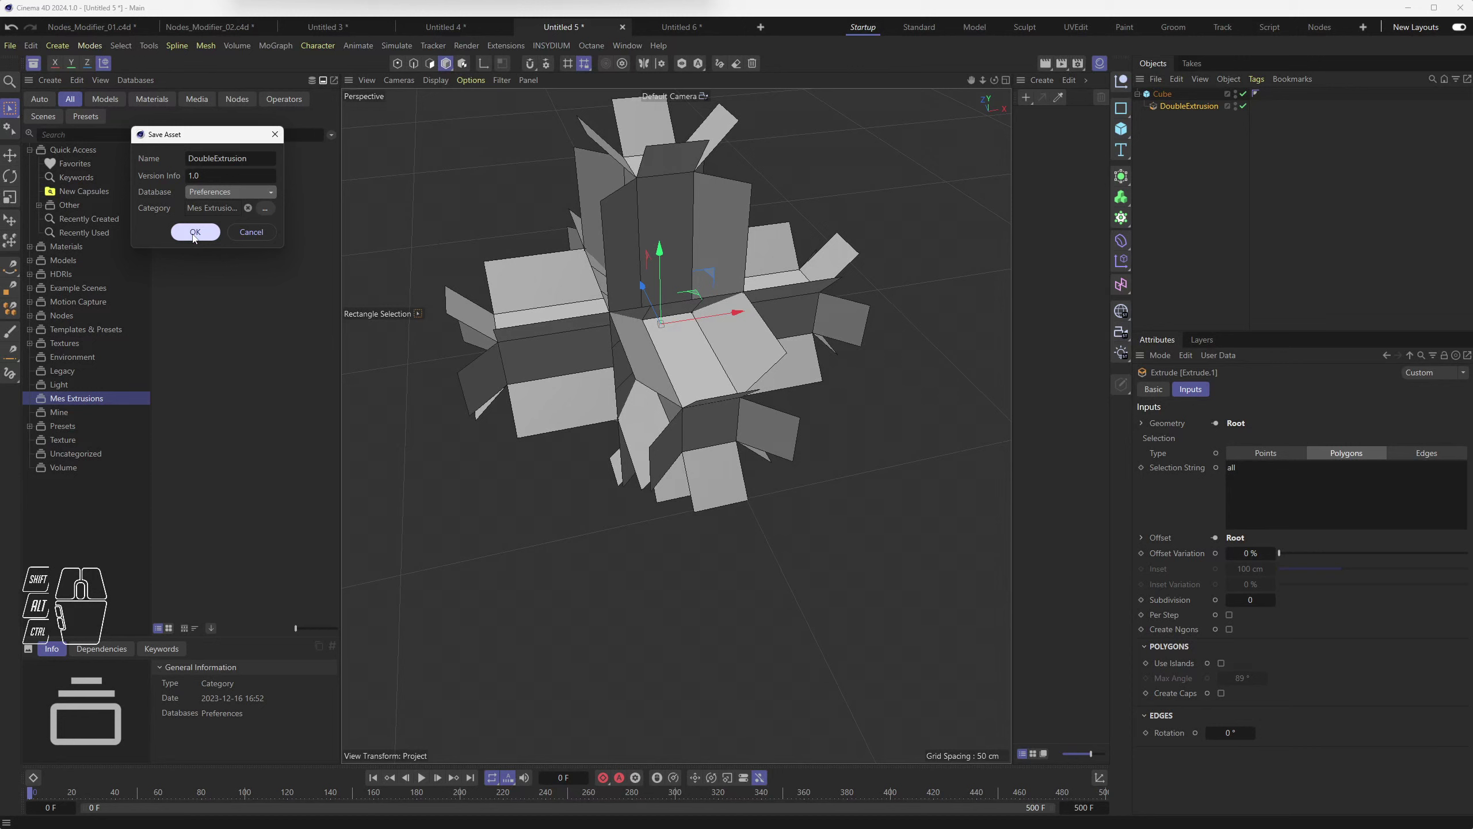
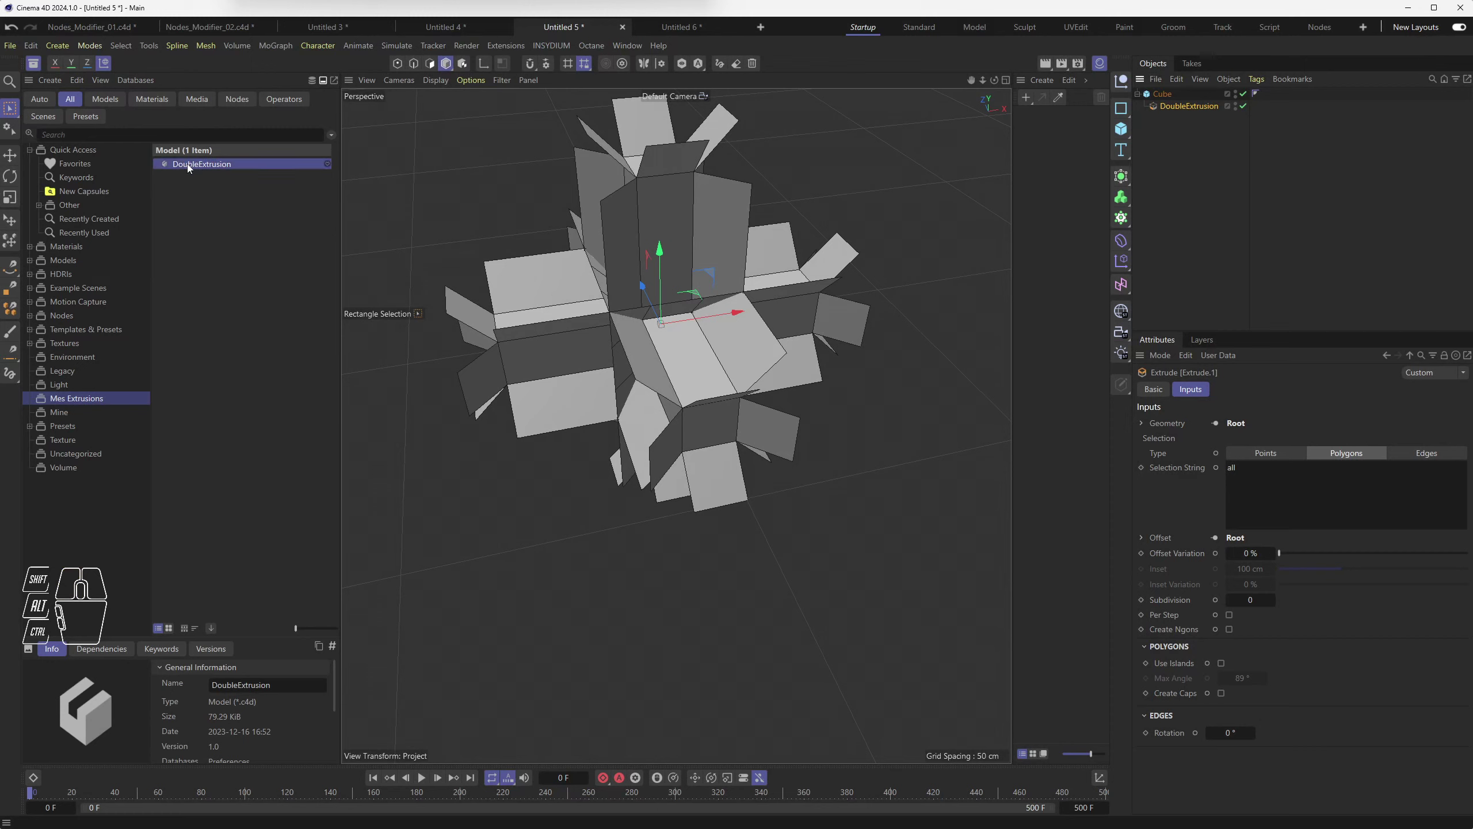
left_click(268, 286)
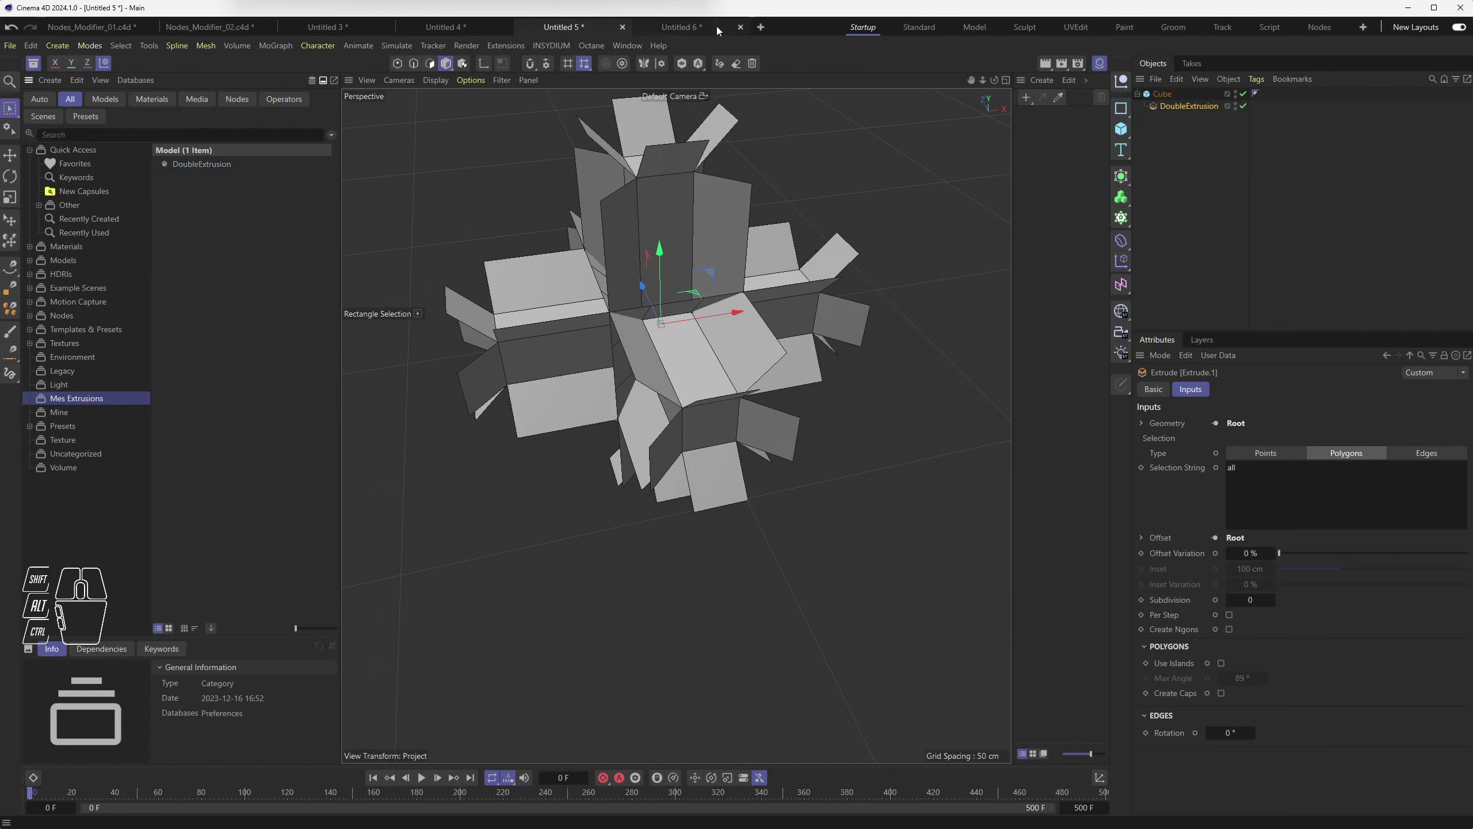
Step: Start a new document with a torus carrying the DoubleExtrusion asset and reopen its node graph
left_click(767, 30)
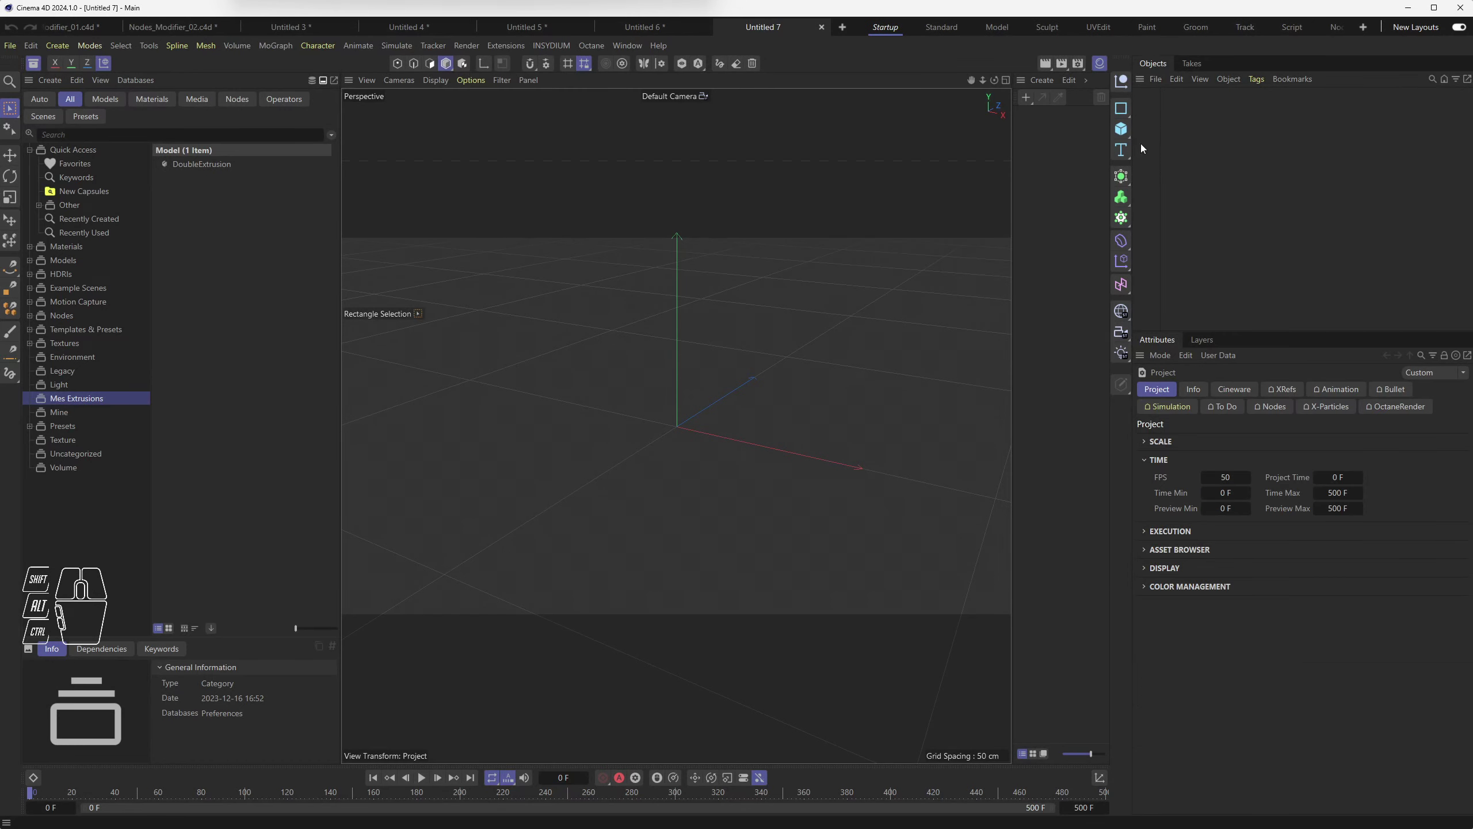
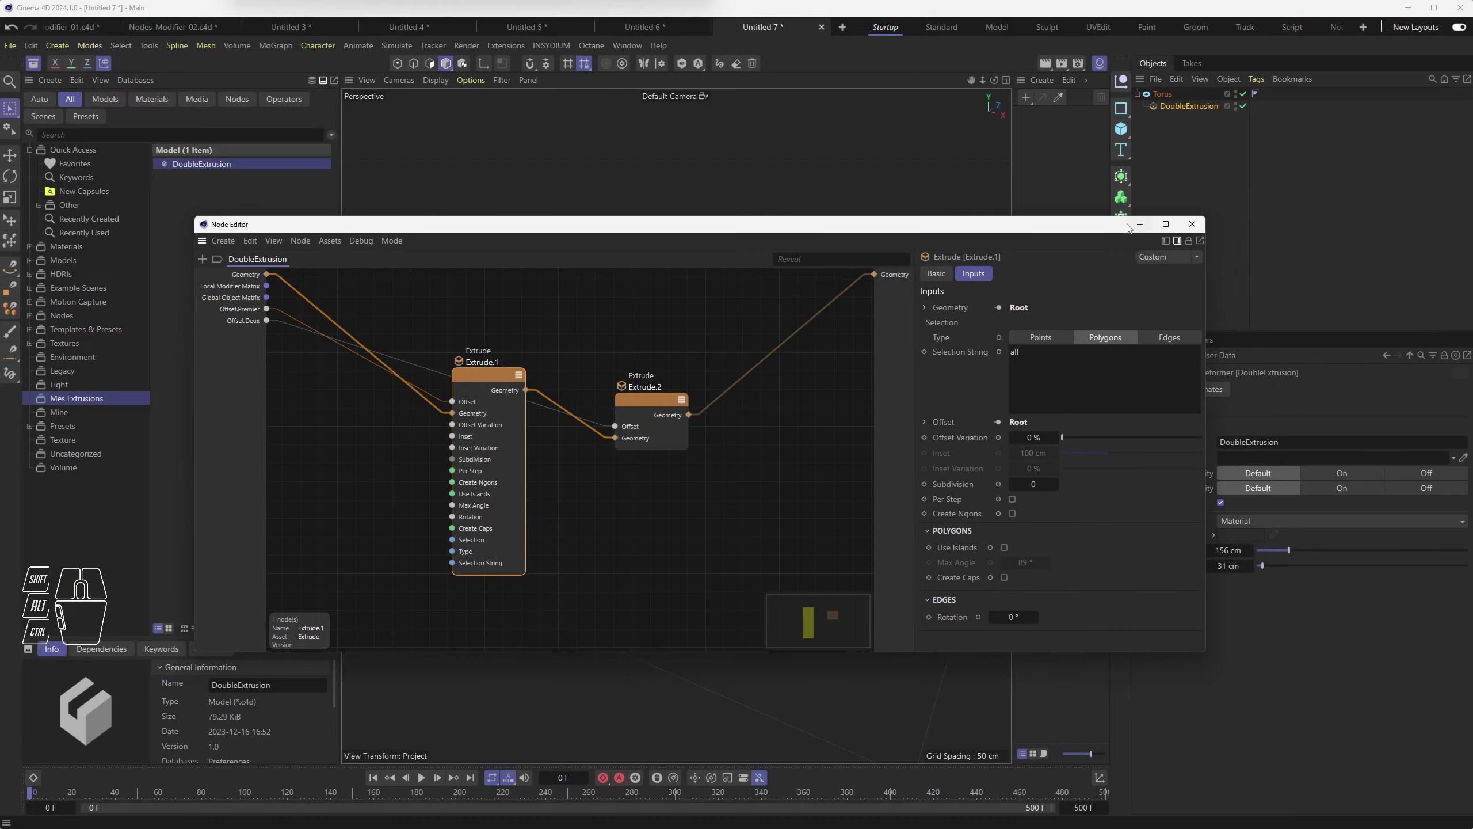
left_click(1203, 225)
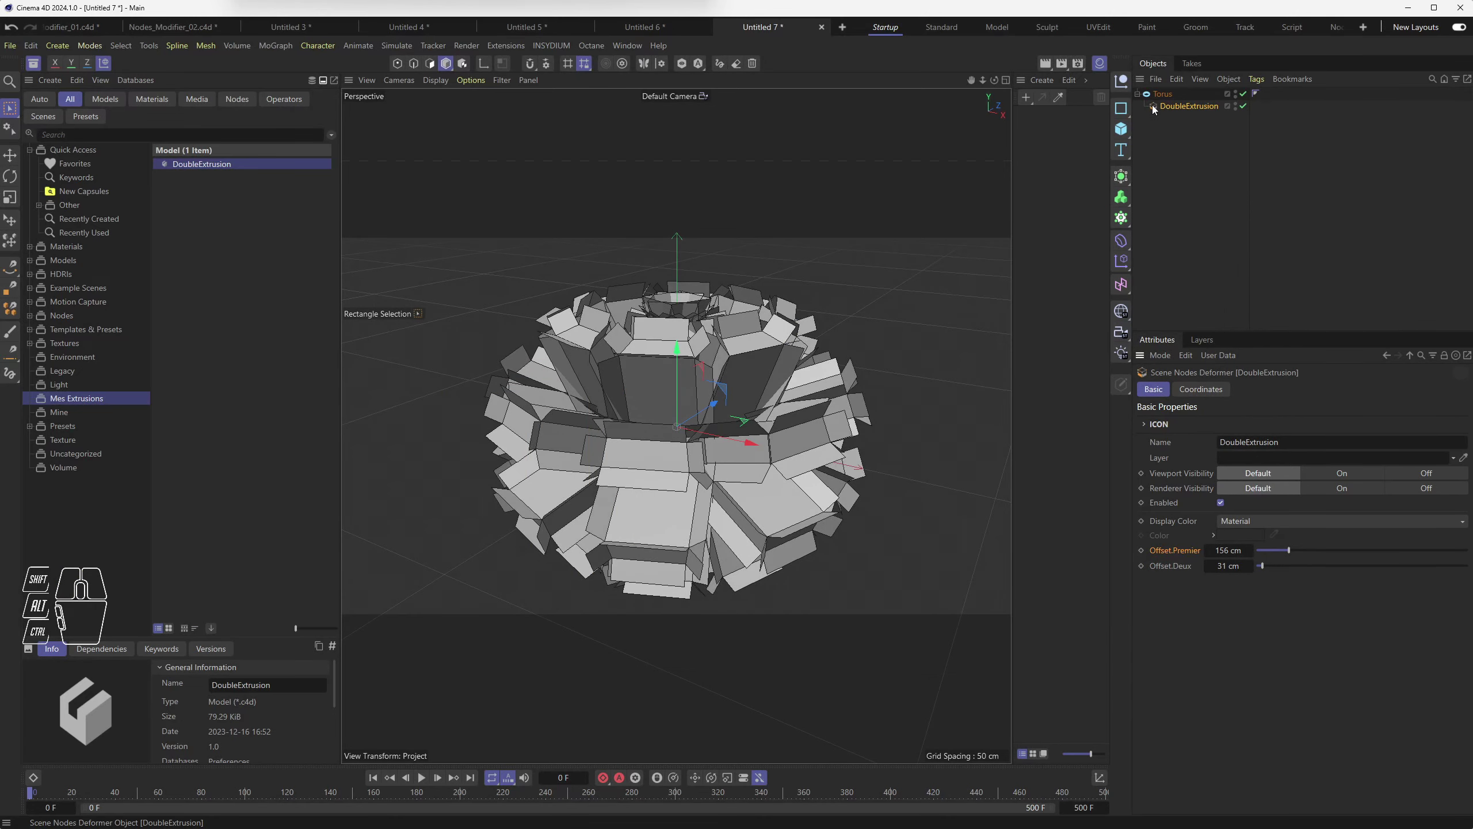
double_click(1157, 108)
left_click(1171, 103)
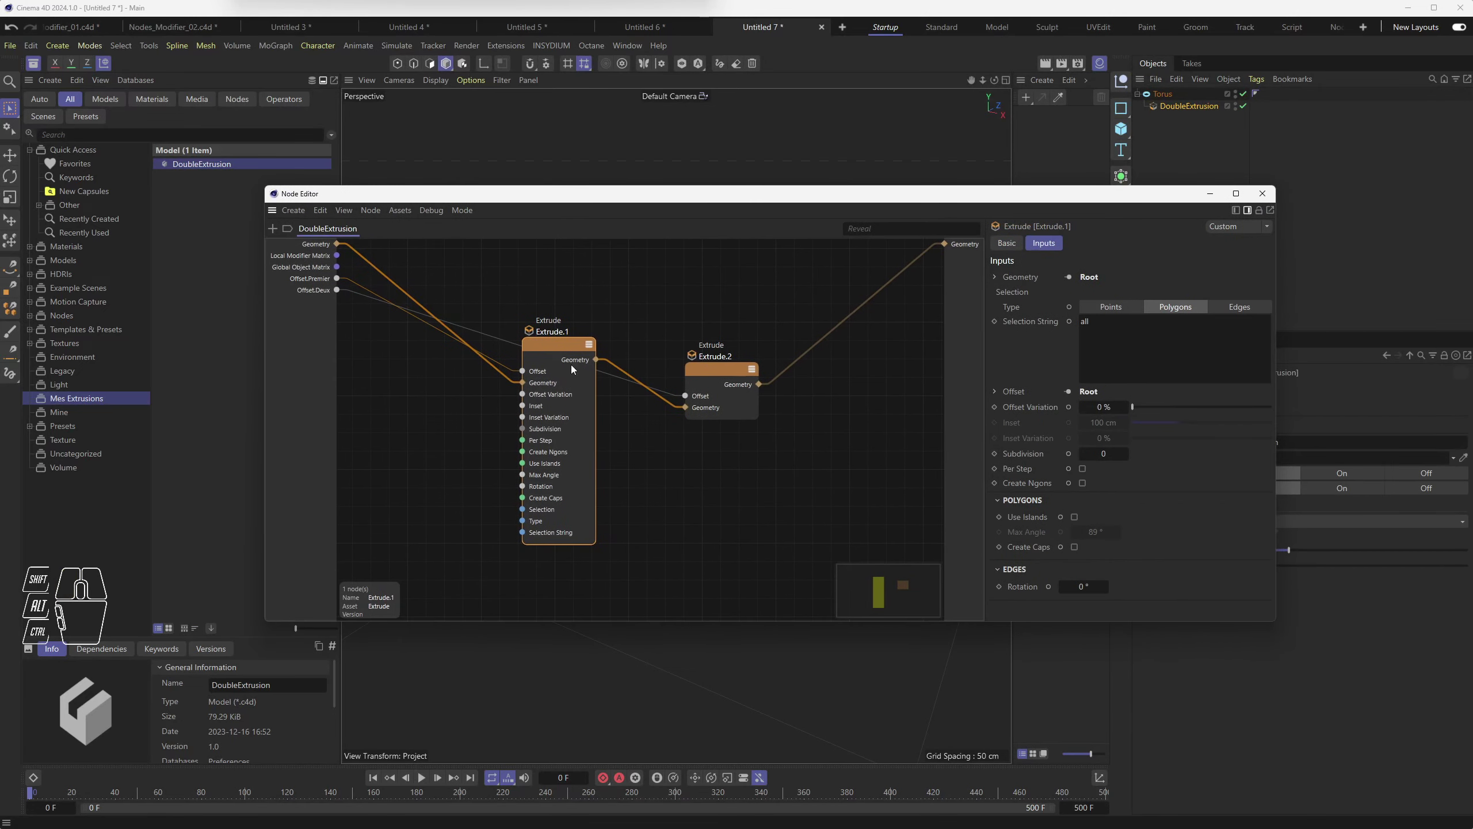
Step: Navigate the graph and deselect all nodes, ready to add a third Extrude after Extrude.2
scroll("down", 3)
scroll("up", 3)
scroll("down", 3)
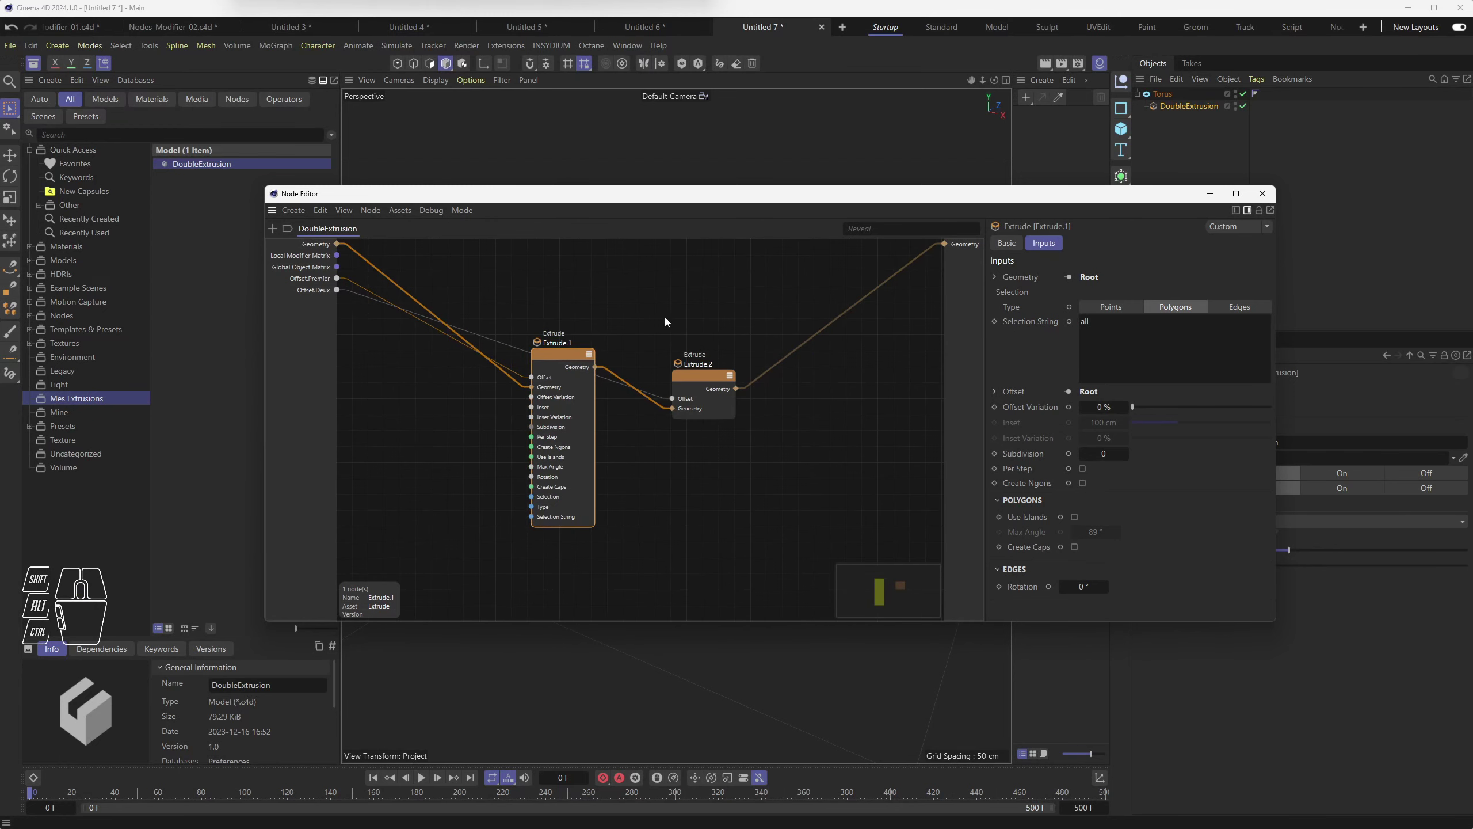
left_click(683, 324)
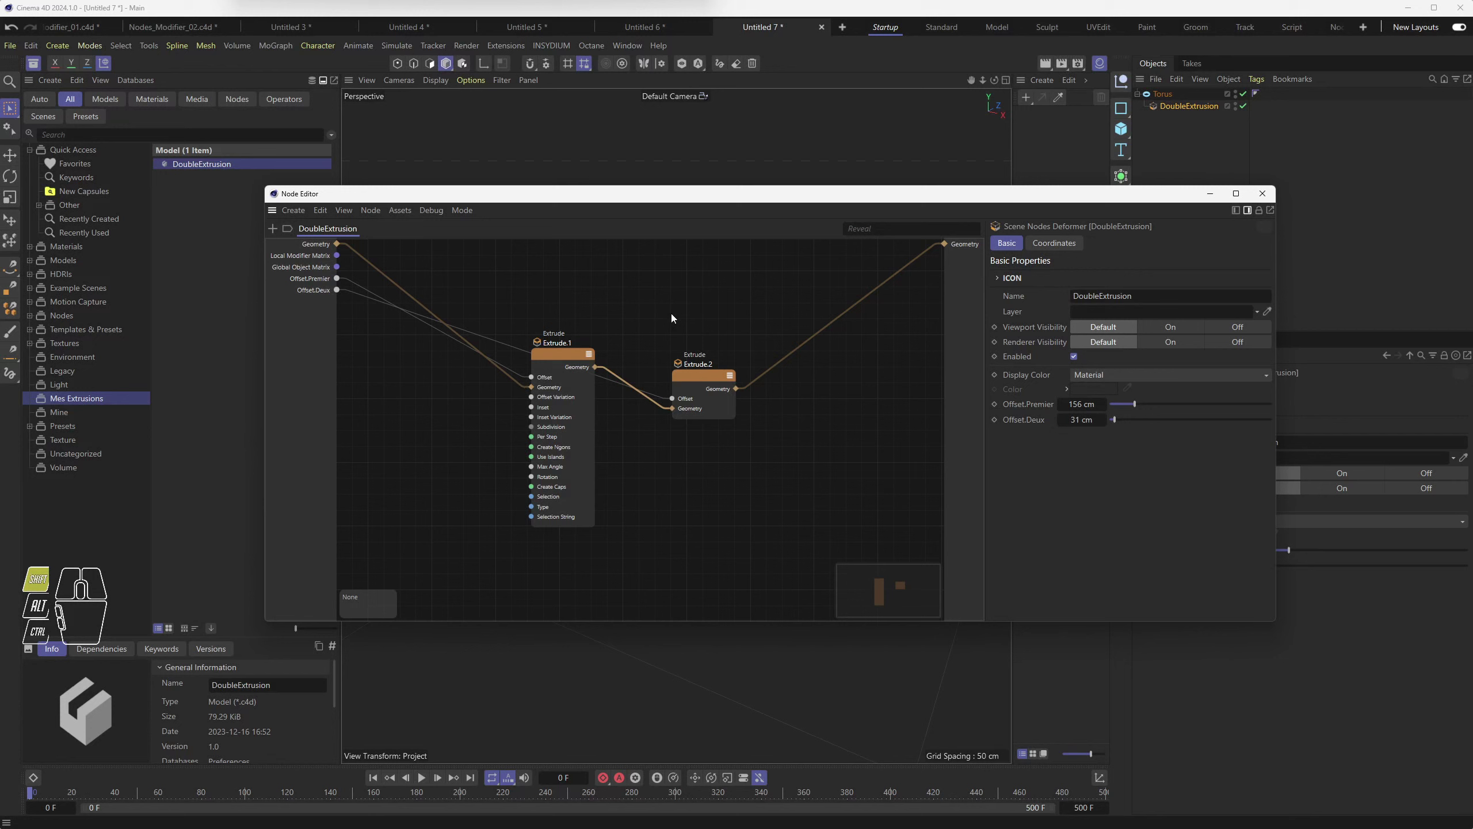
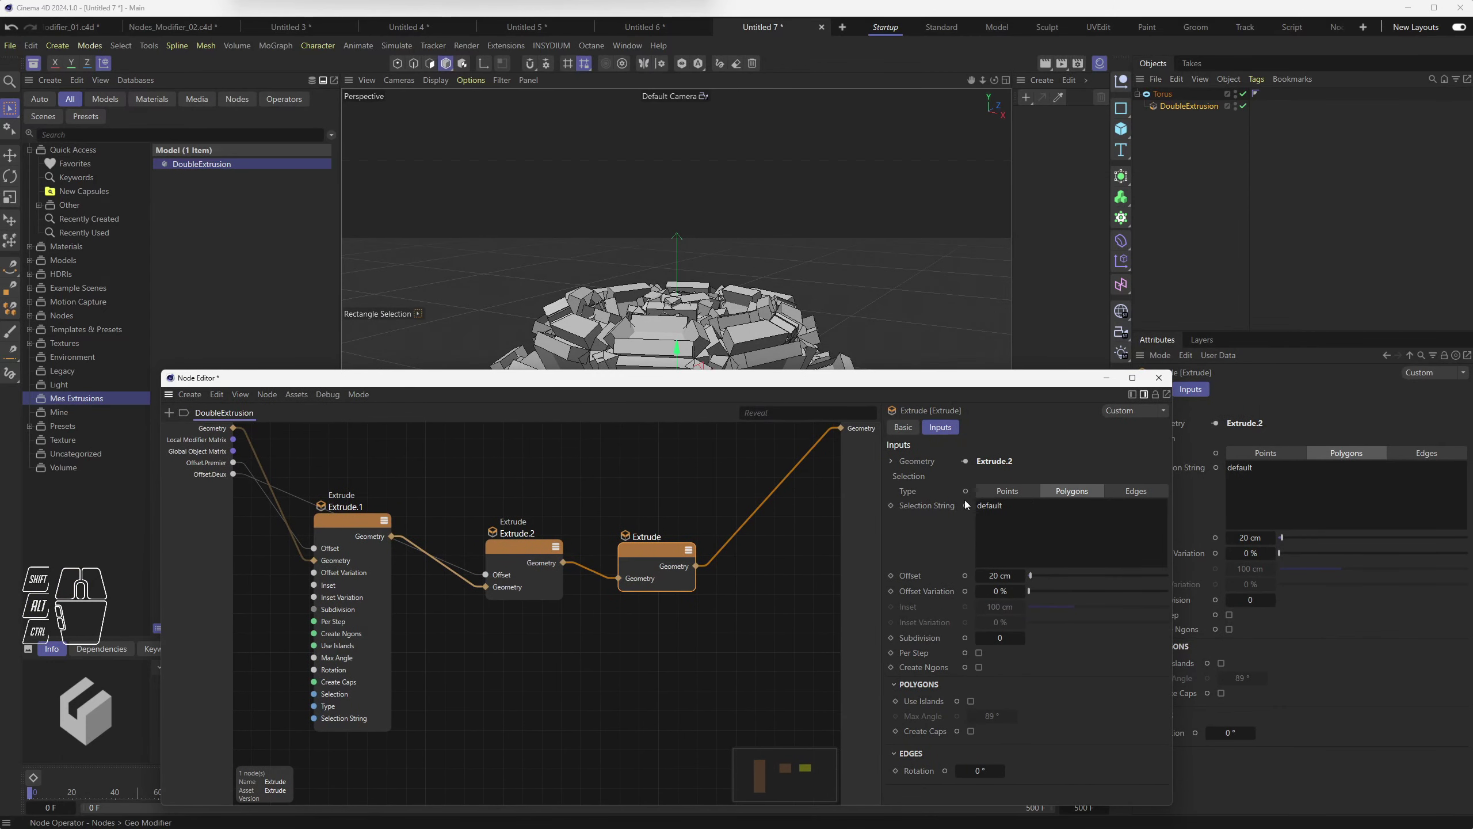
Step: Switch the third Extrude to Points type, close the graph and select the torus's DoubleExtrusion deformer
left_click(1014, 494)
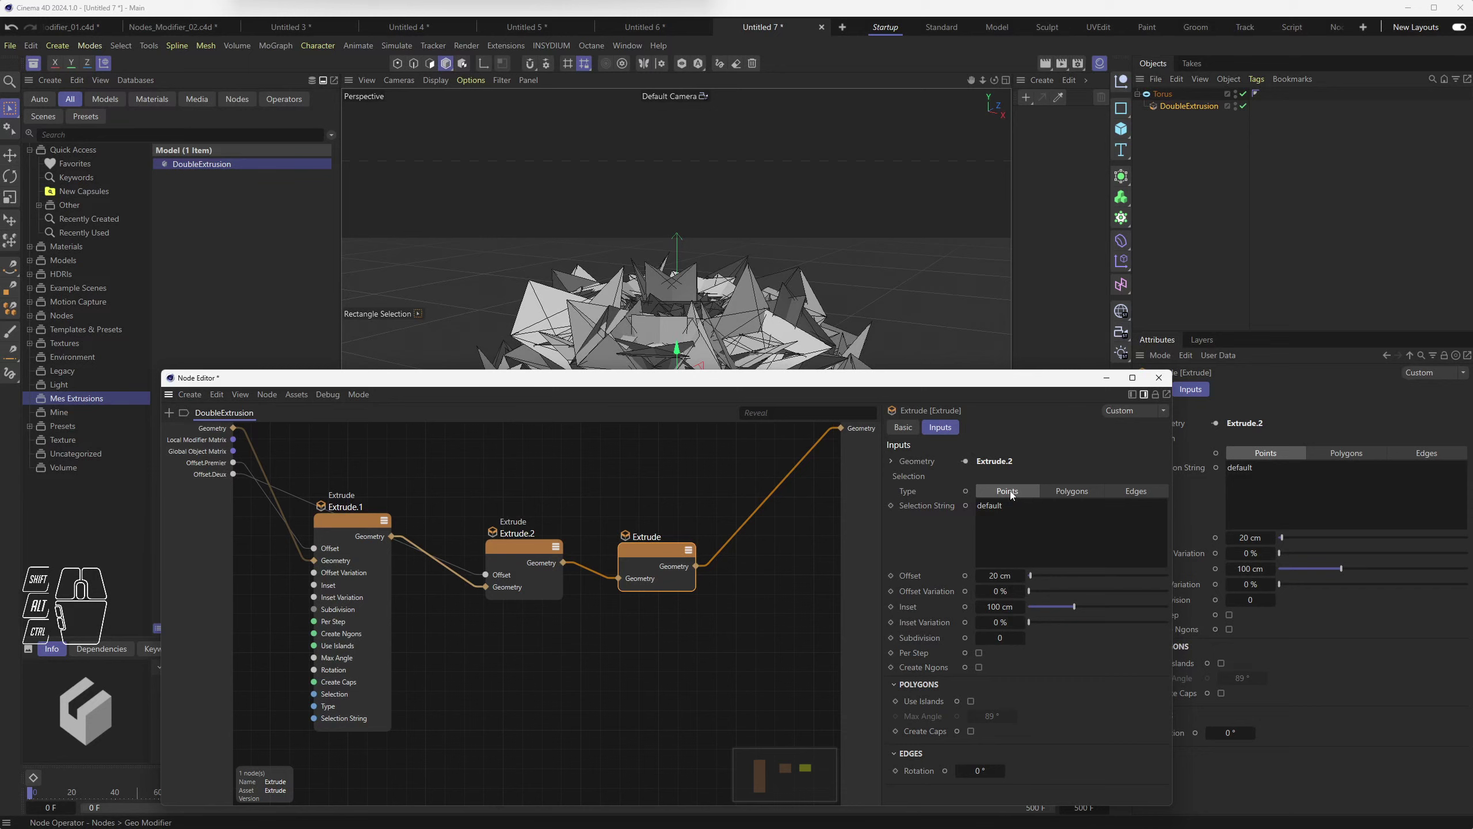
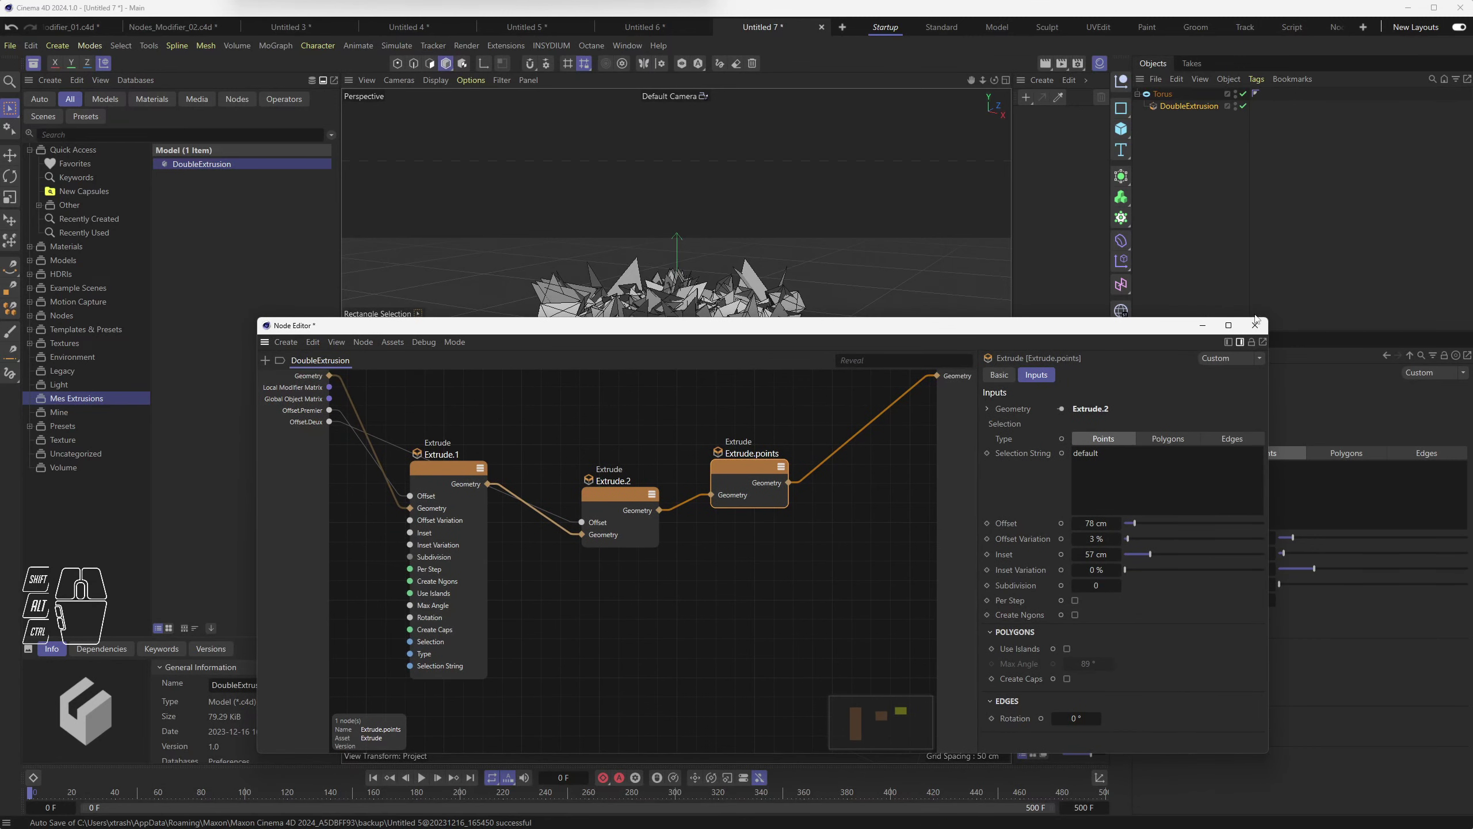
left_click(1257, 326)
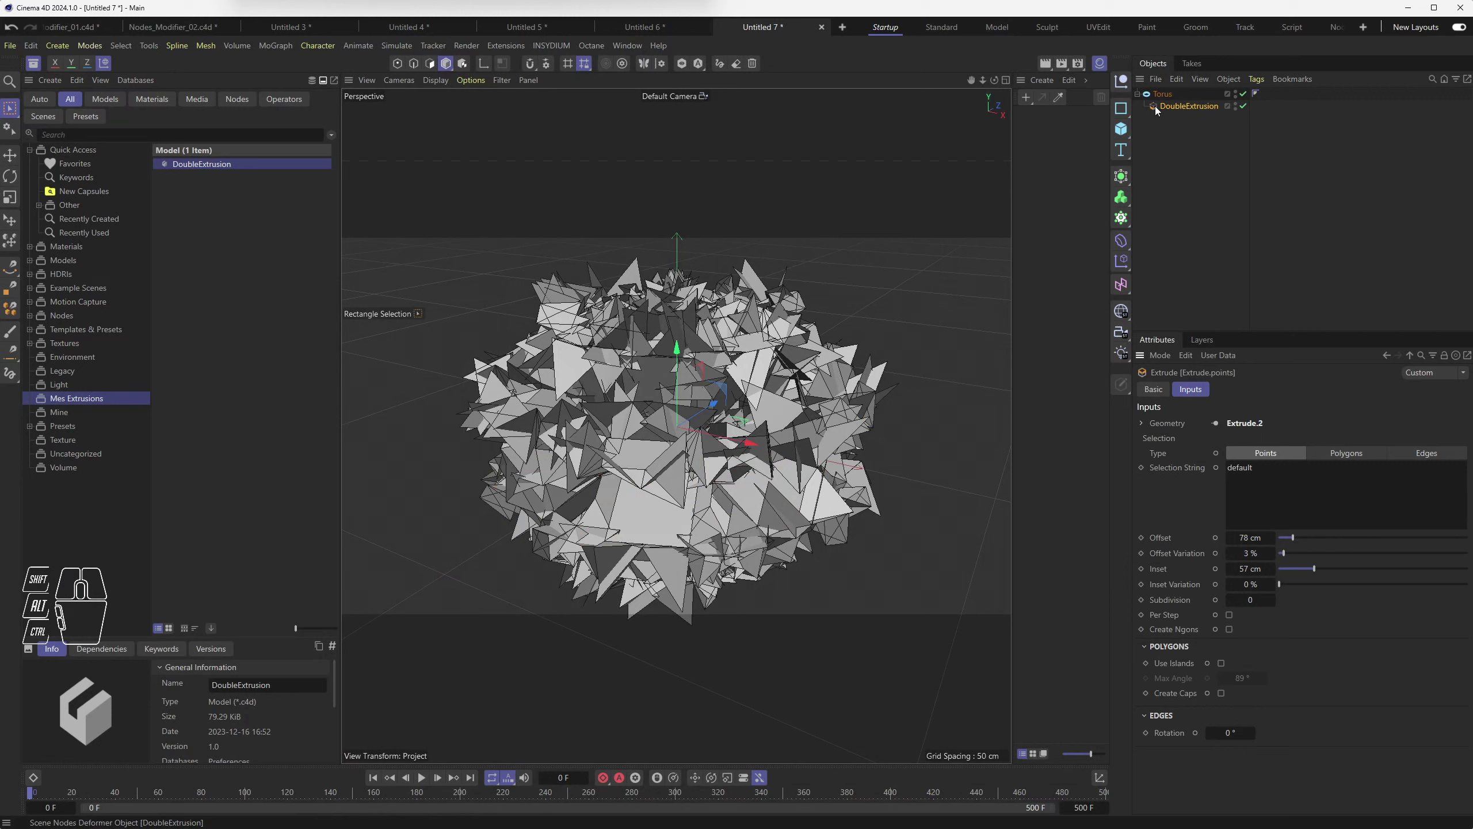
left_click(1157, 107)
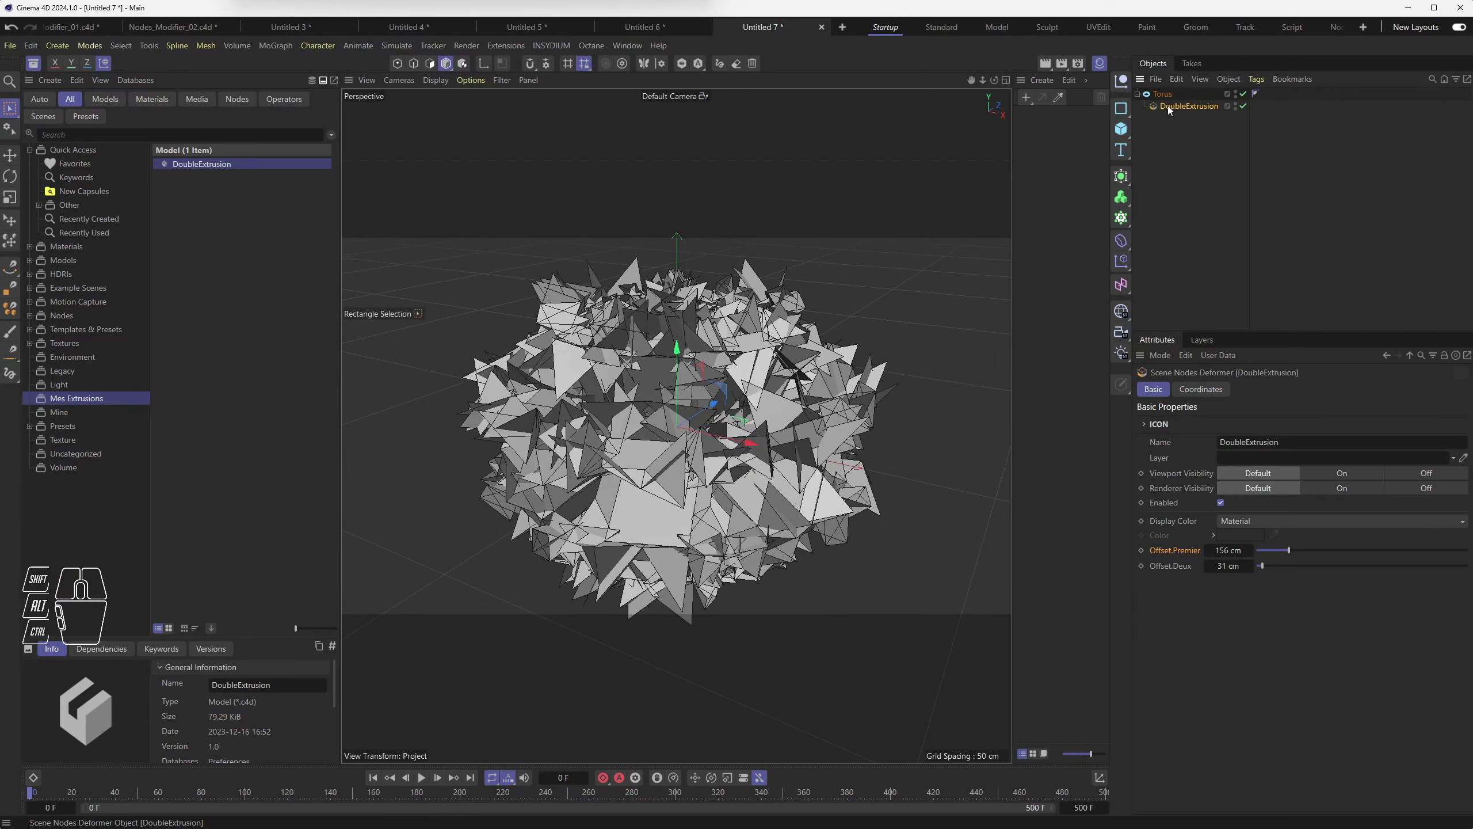
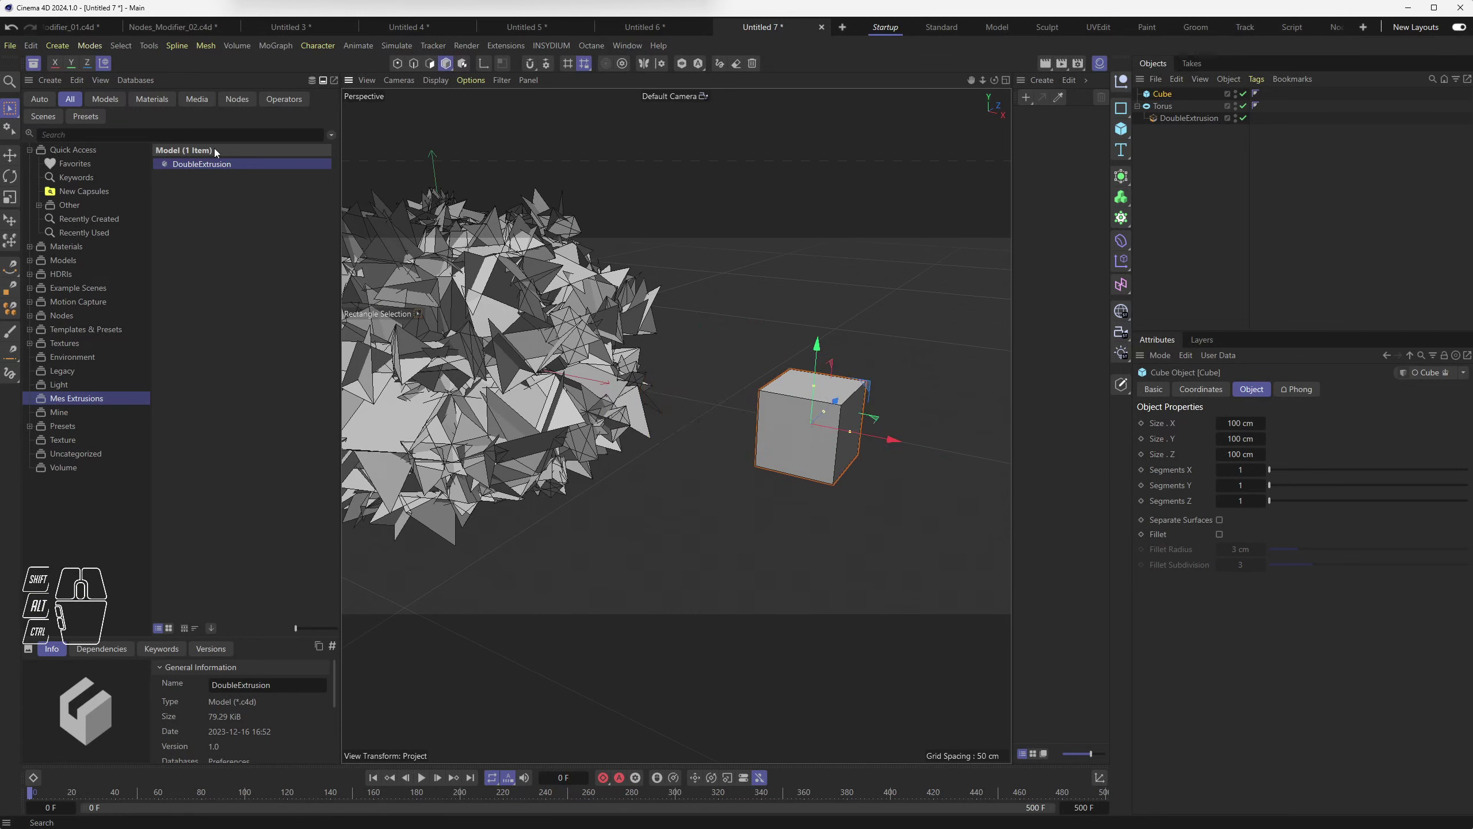
Step: Drop the DoubleExtrusion asset onto the cube and select its deformer to inspect the graph
left_click_drag(188, 165, 1168, 96)
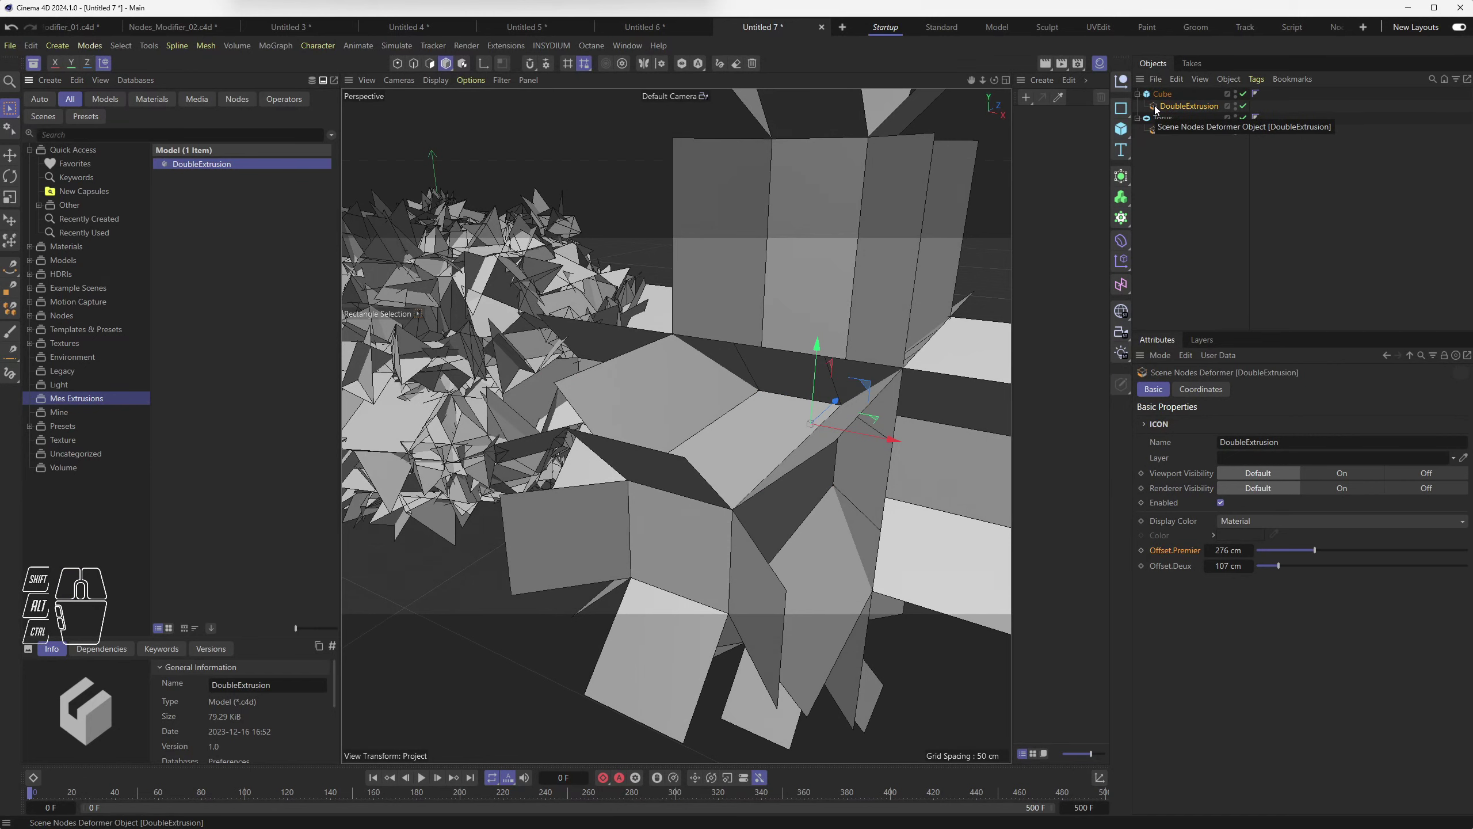
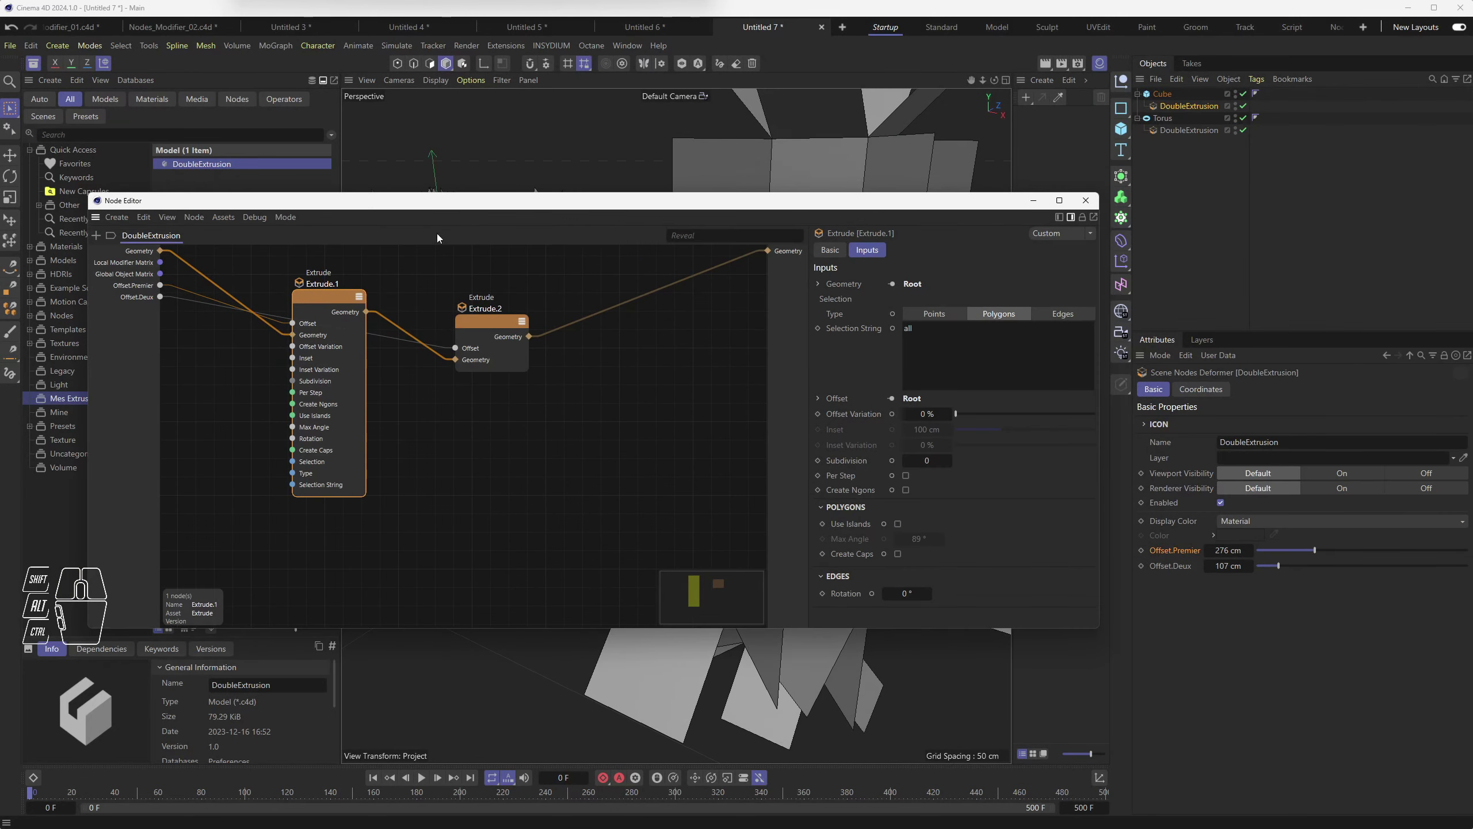
middle_click(482, 419)
middle_click(483, 417)
middle_click(483, 417)
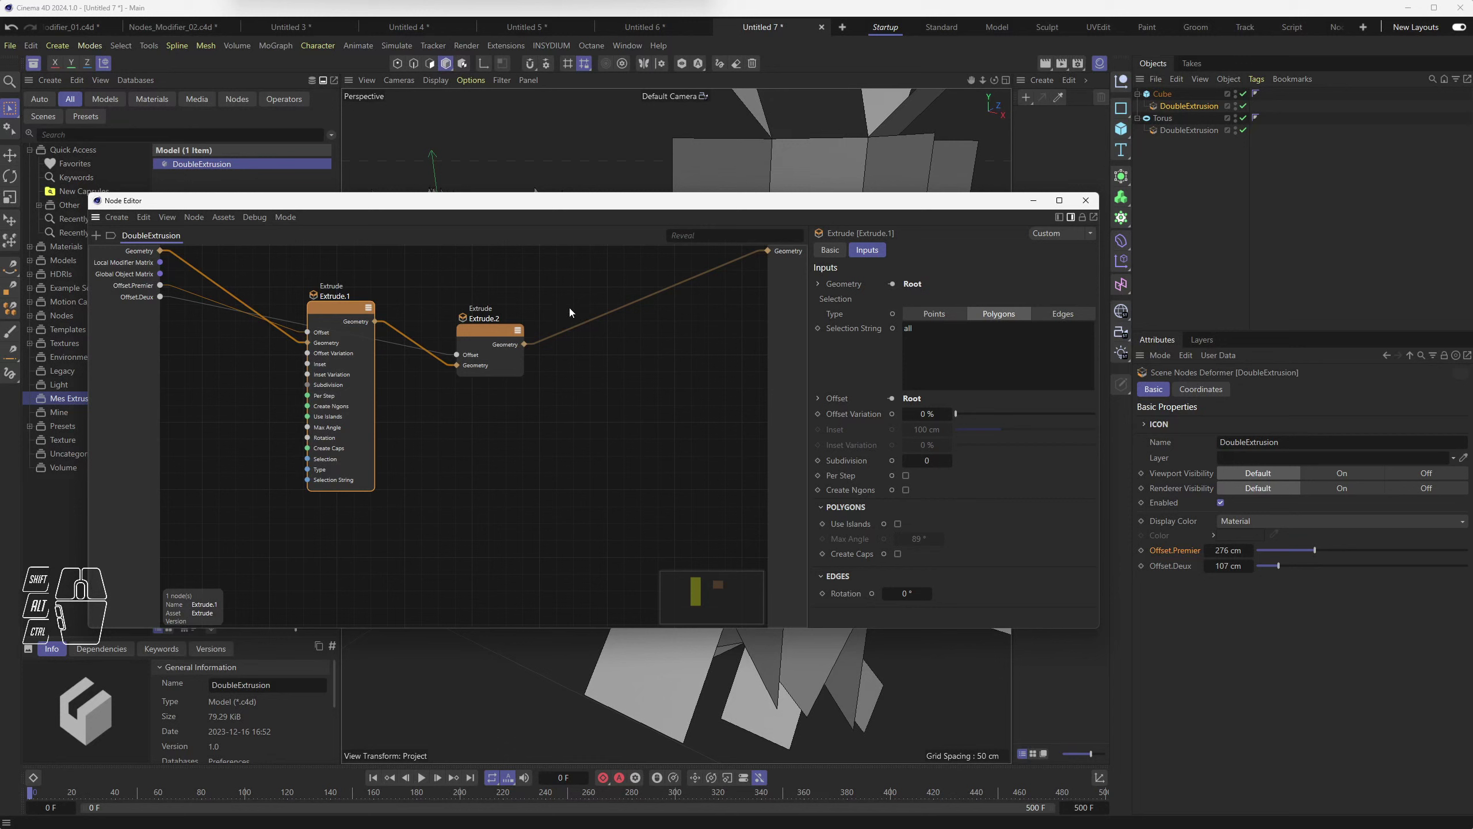
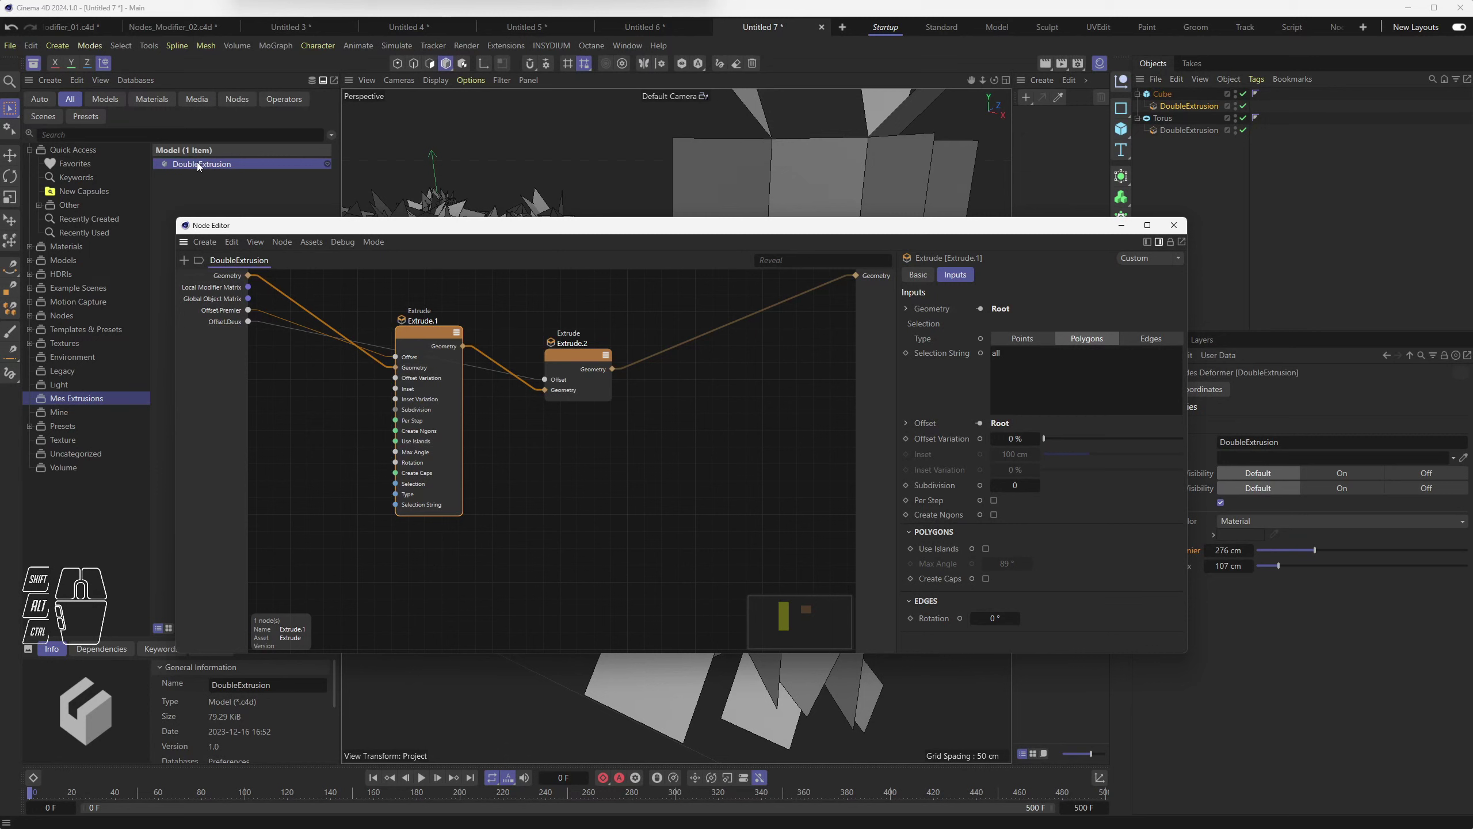
left_click(1200, 131)
left_click(1192, 109)
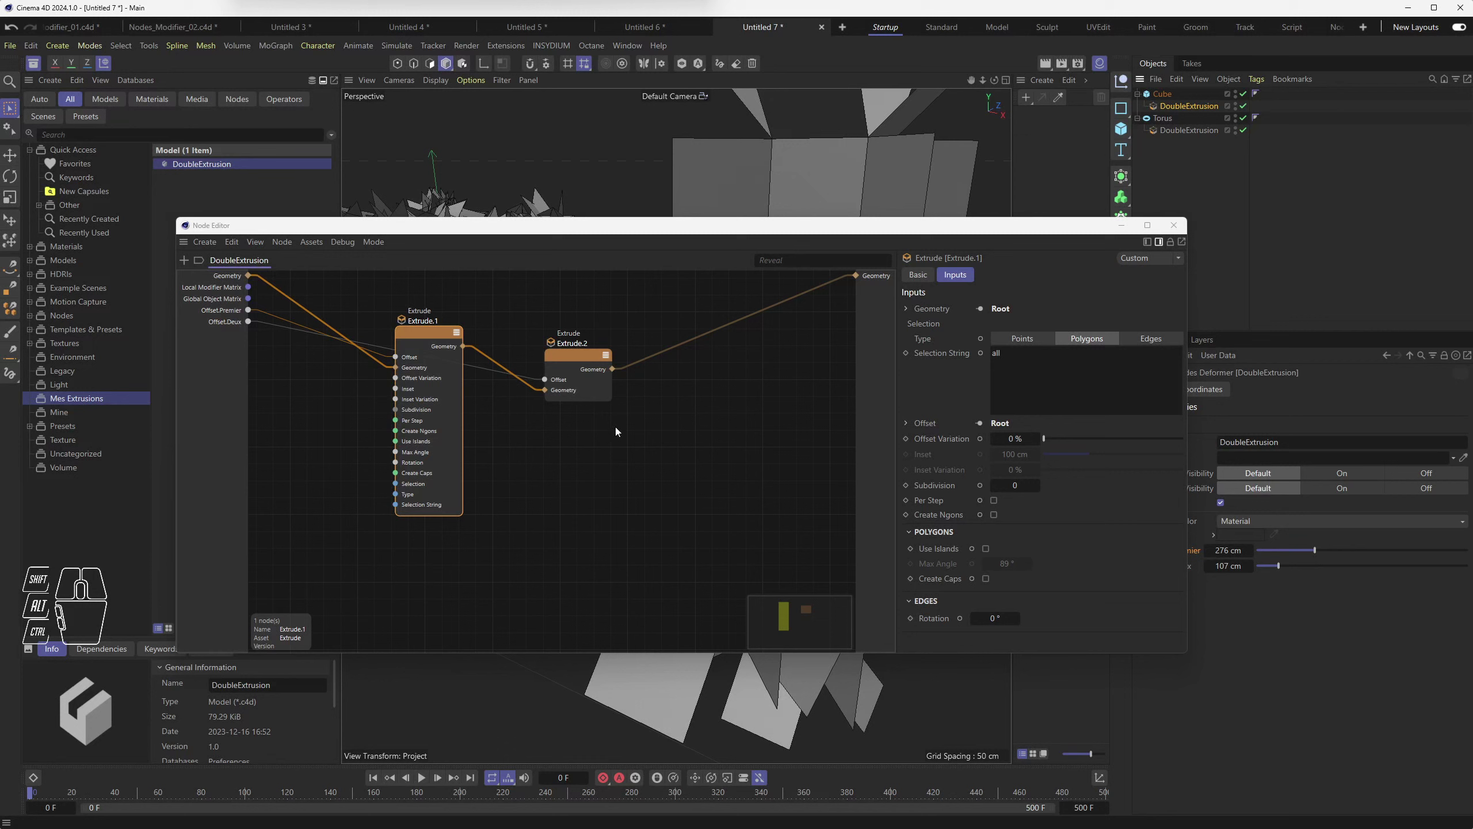
Step: Pan through the cube's Extrude.1–Extrude.2 chain and move the Node Editor window lower
middle_click(647, 479)
middle_click(633, 448)
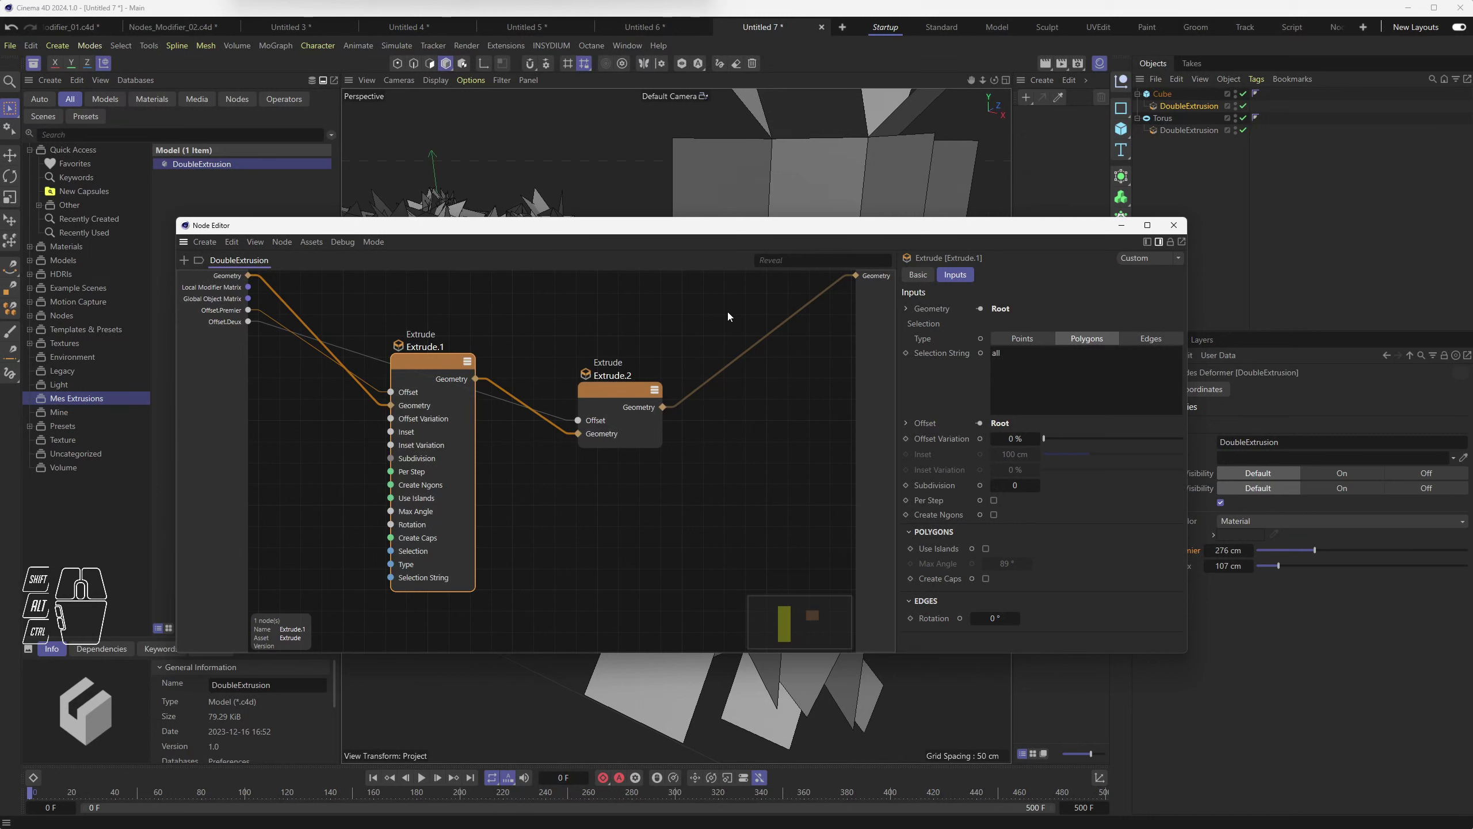
left_click_drag(761, 232, 741, 326)
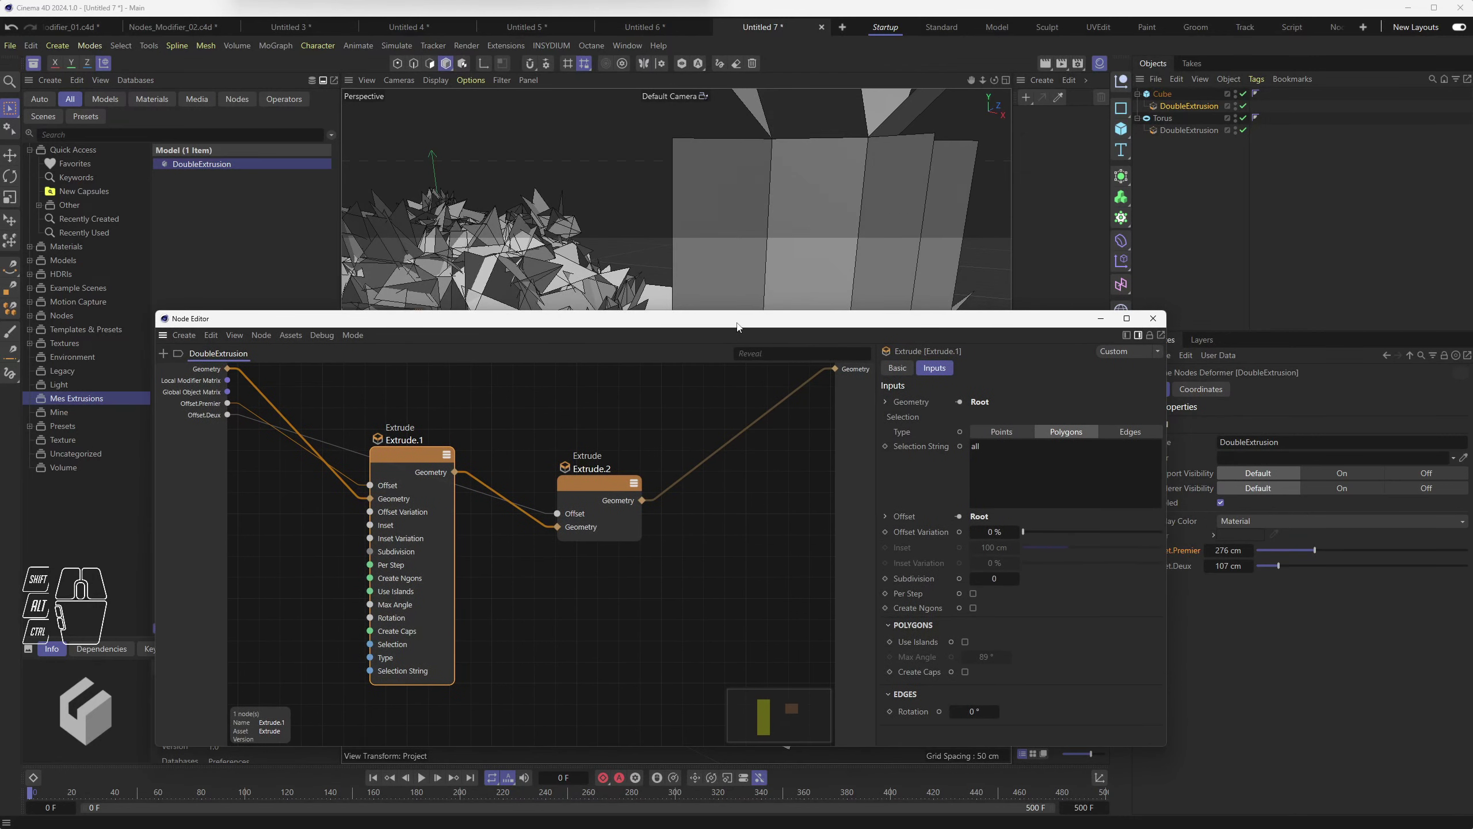
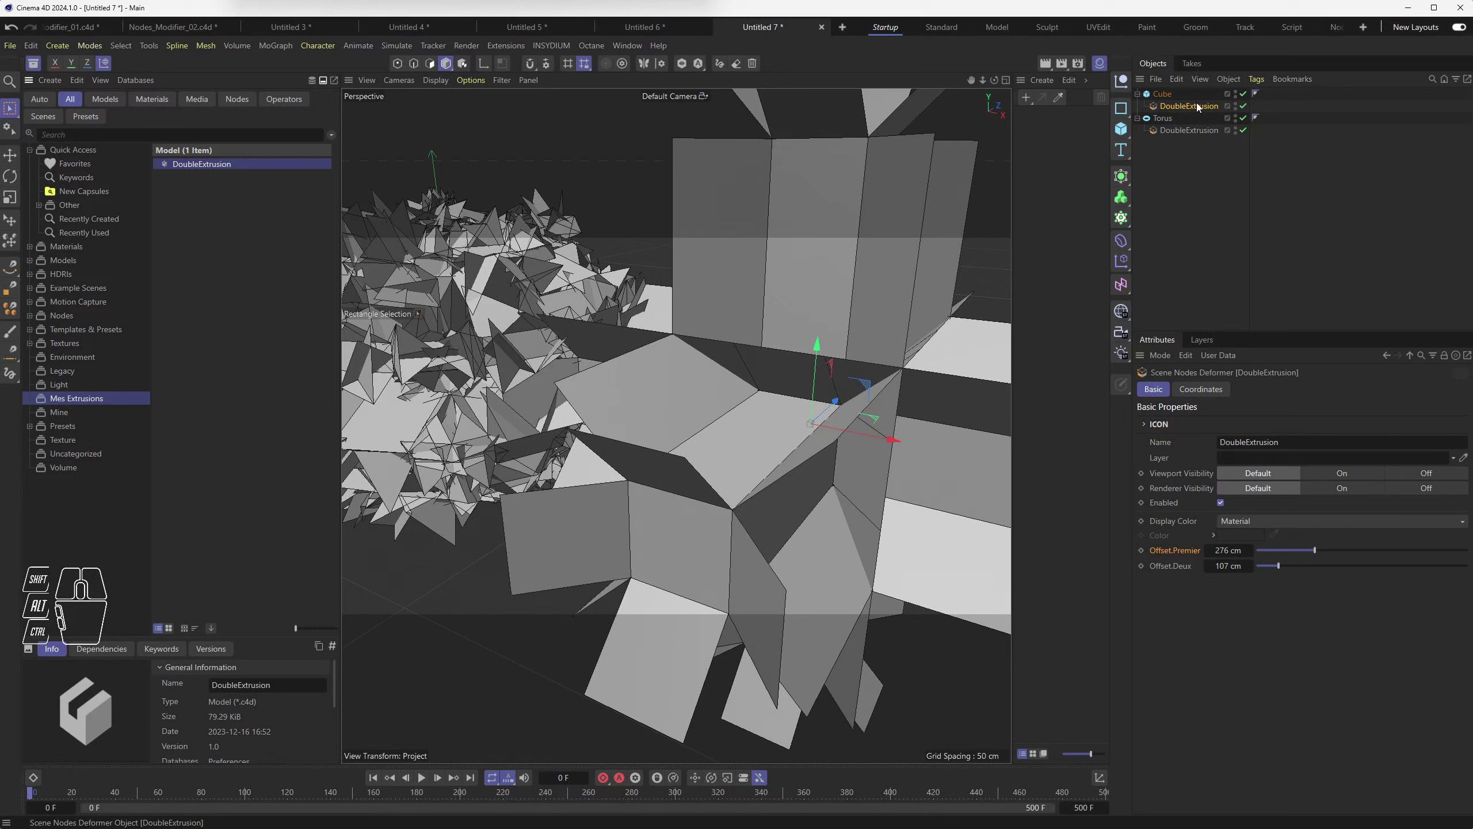
Step: Reopen the cube's DoubleExtrusion node graph showing Offset.Premier and Offset.Deux feeding the extrudes
double_click(1161, 107)
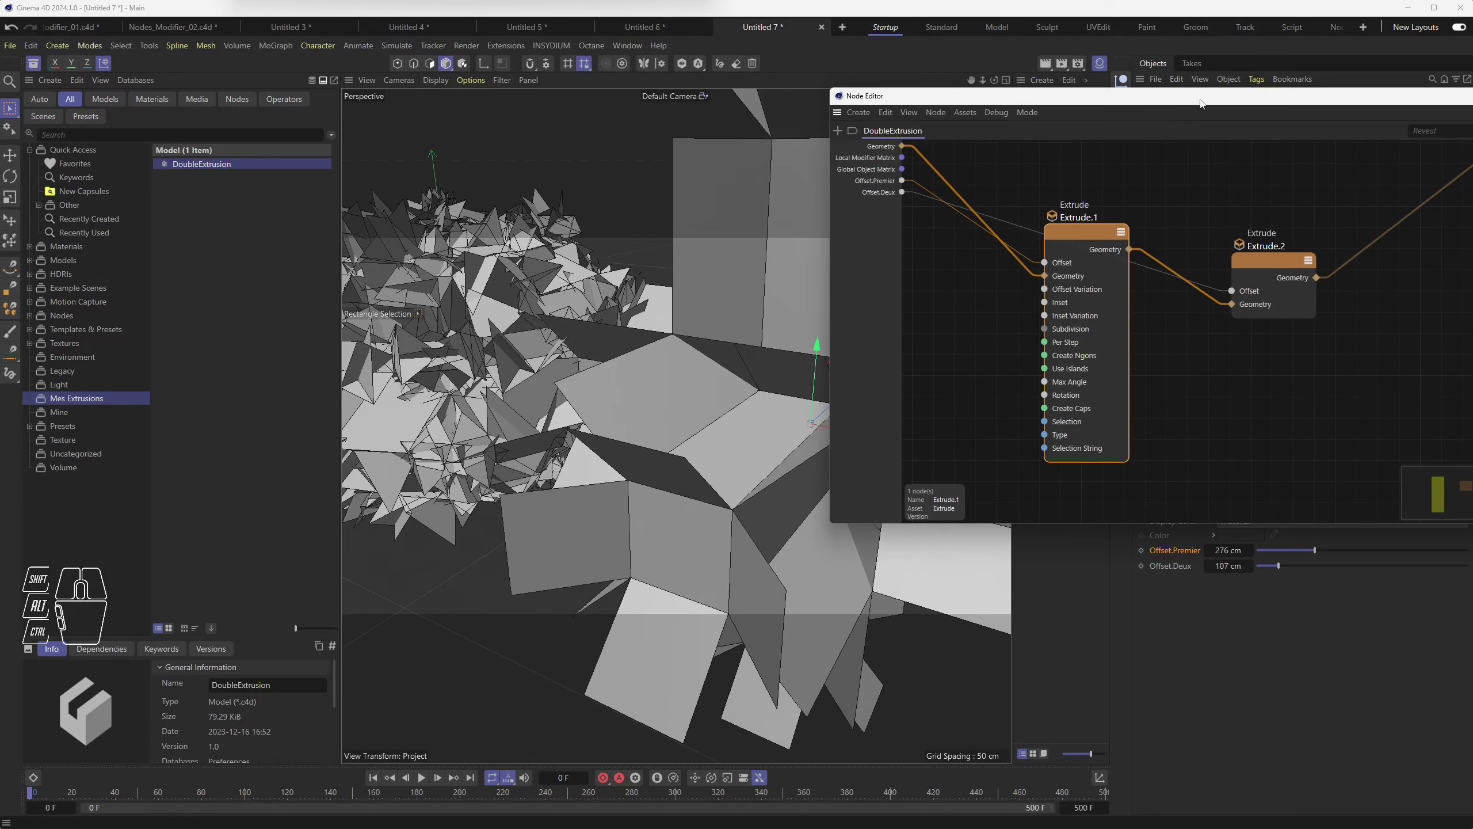
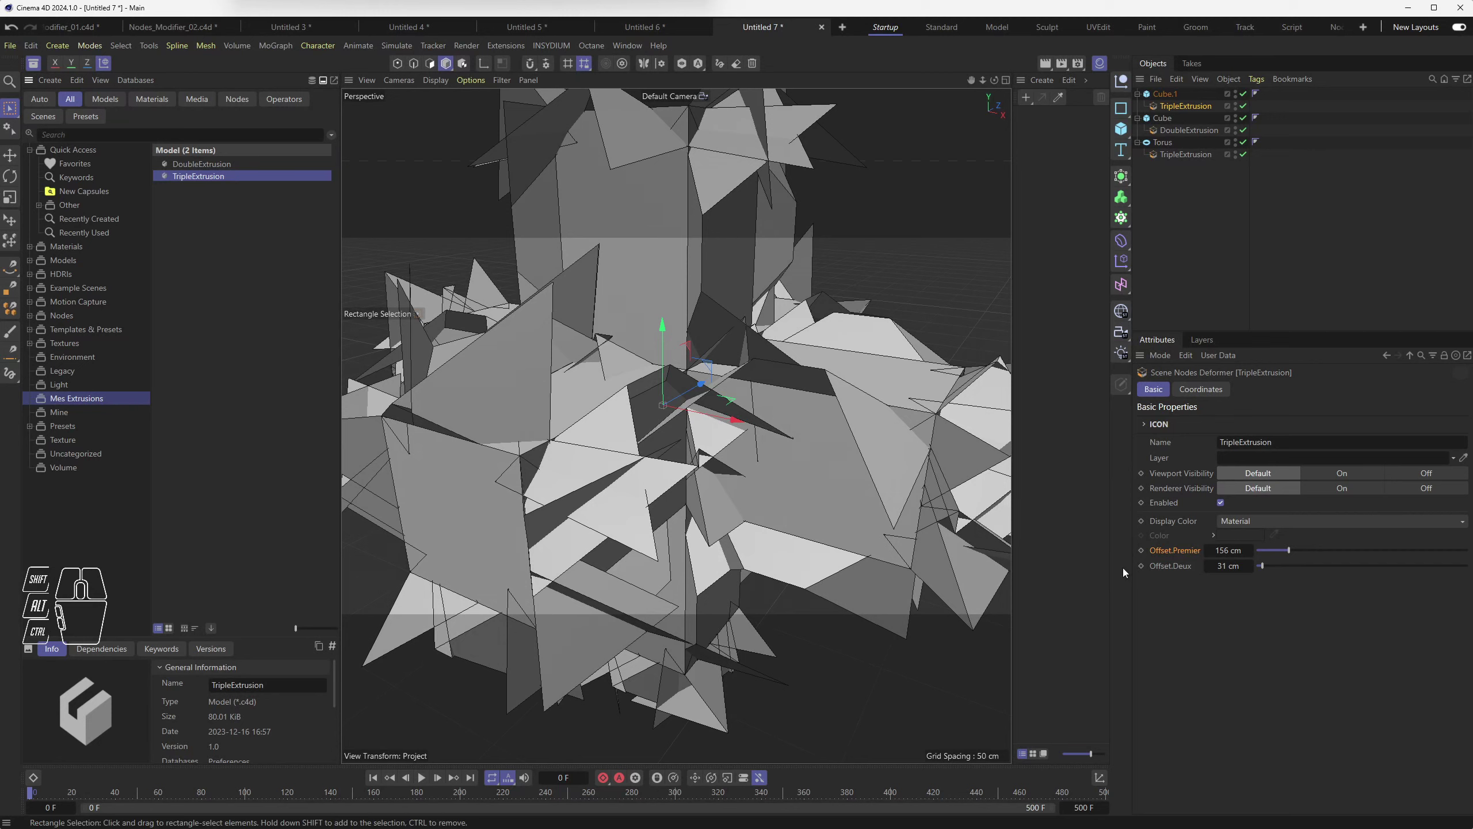
Step: Adjust the cube's offsets to 135 cm and 205 cm and open the TripleExtrusion modifier's node graph
left_click_drag(1290, 549, 1266, 556)
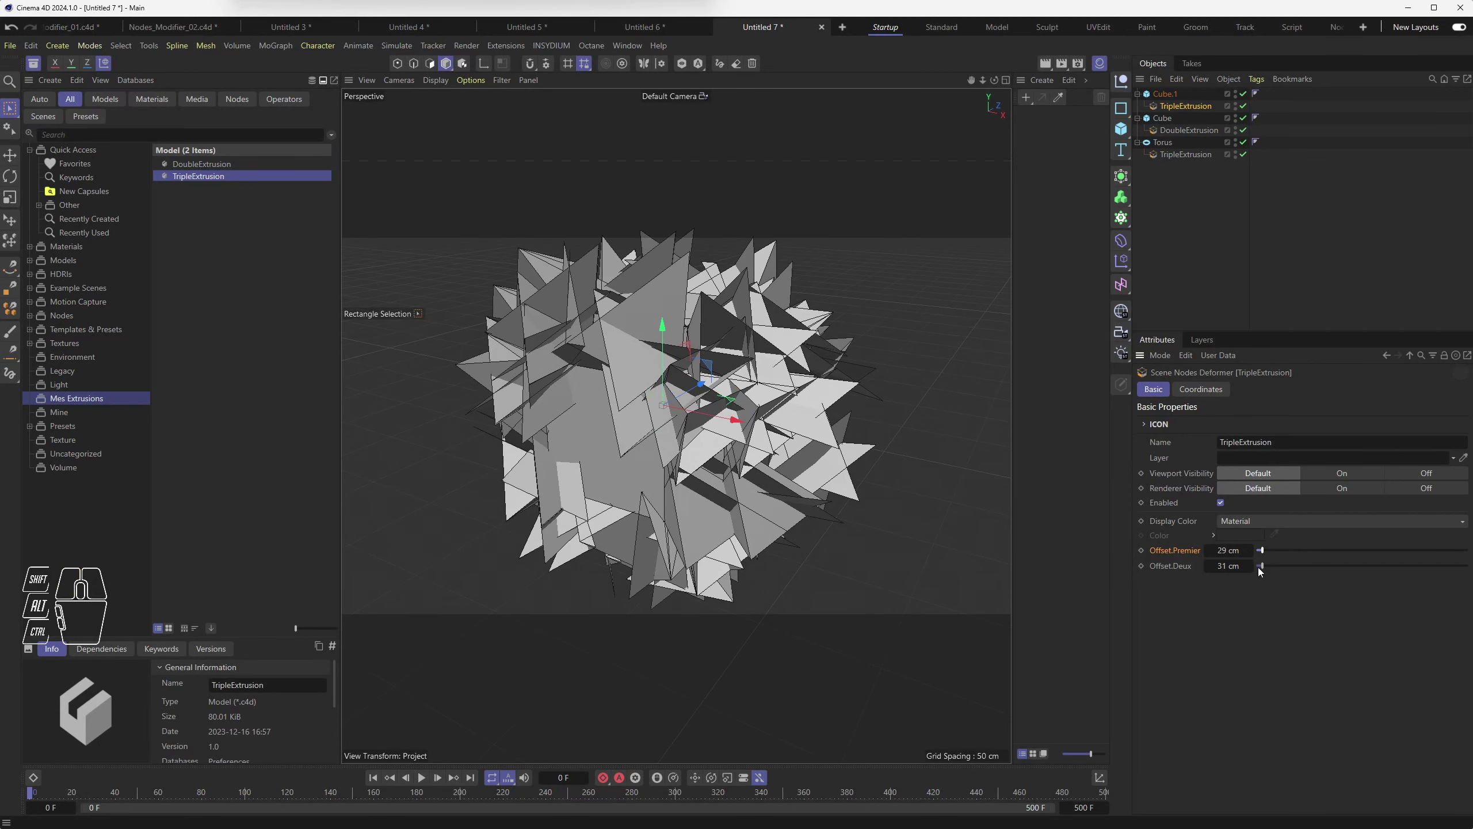
left_click_drag(1272, 569, 1302, 568)
left_click_drag(1280, 553, 1290, 551)
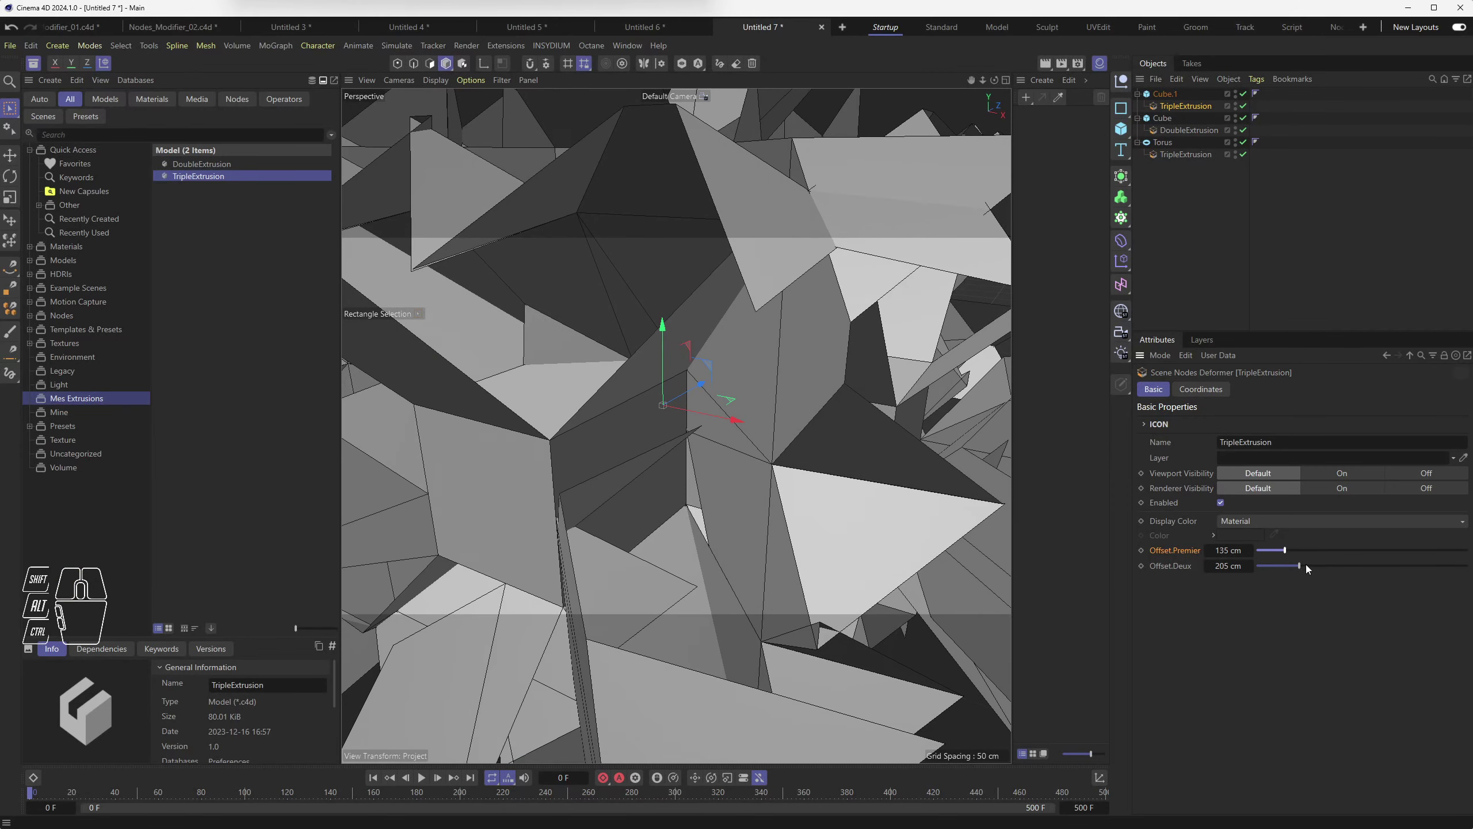
left_click(1308, 570)
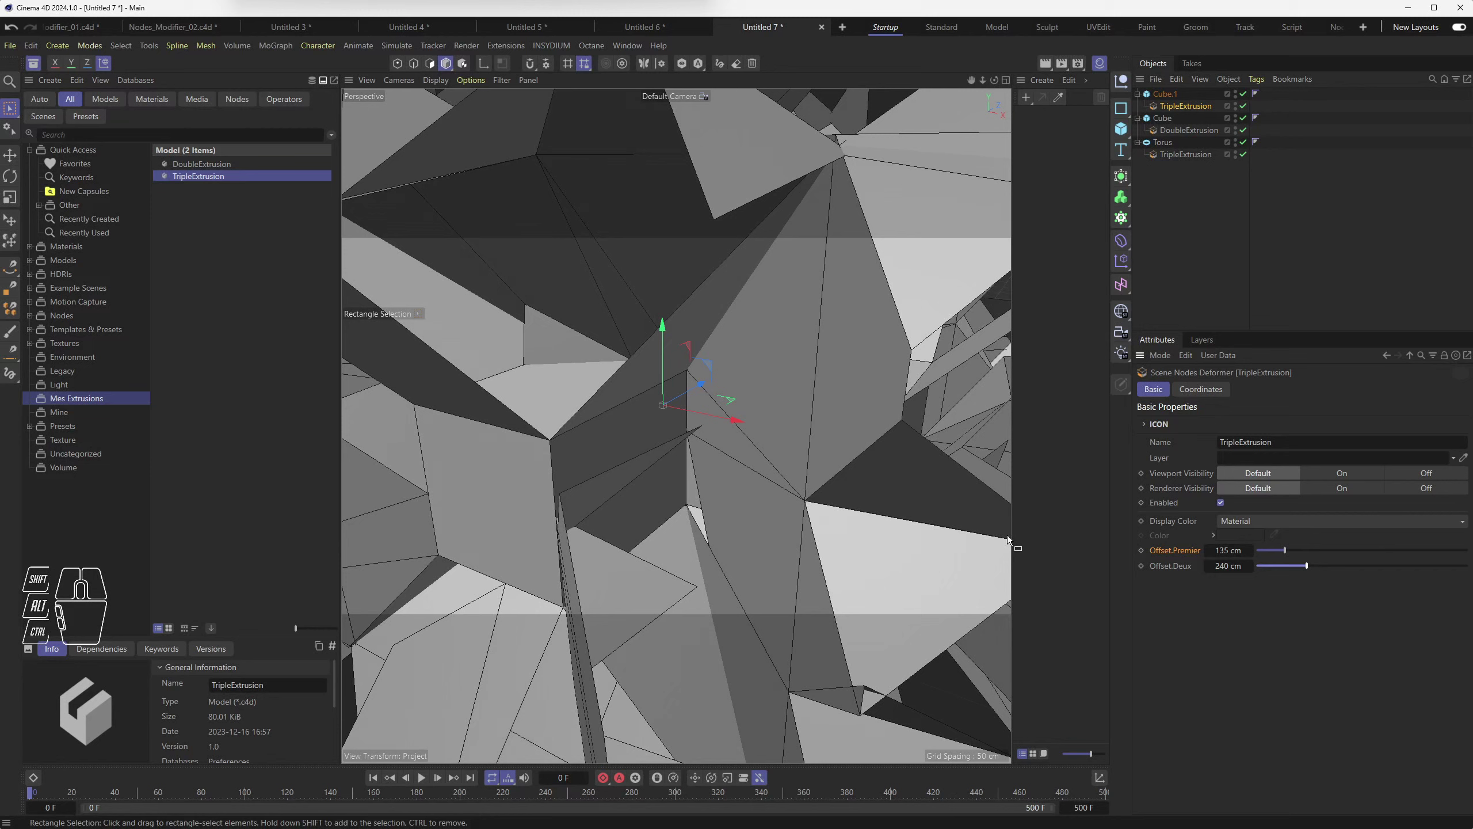
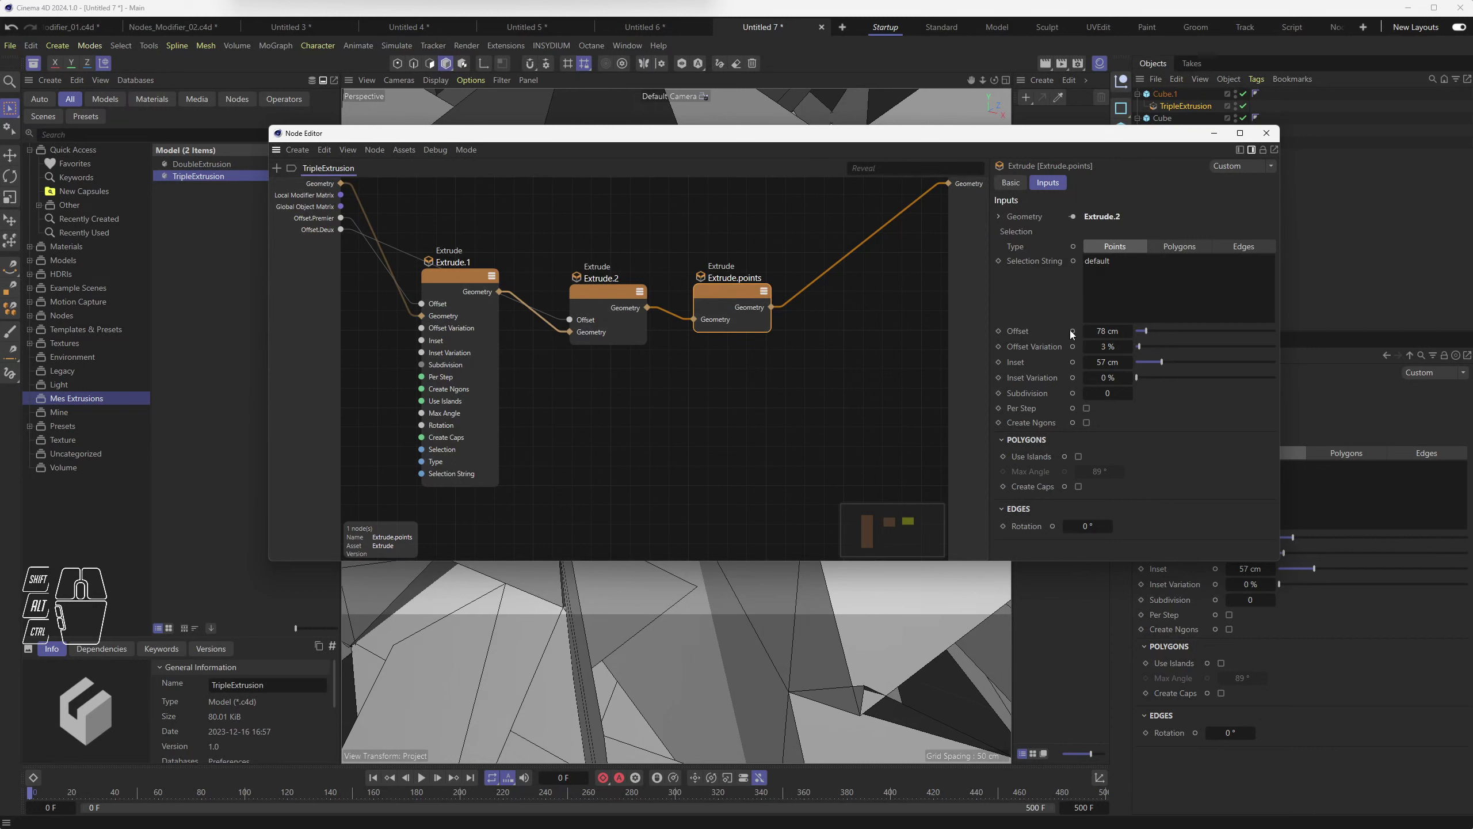
Step: Wire Extrude.points' Offset to the graph inputs as Offset.3 at 78 cm and return to the modifier's parameters
left_click_drag(1076, 333, 1321, 367)
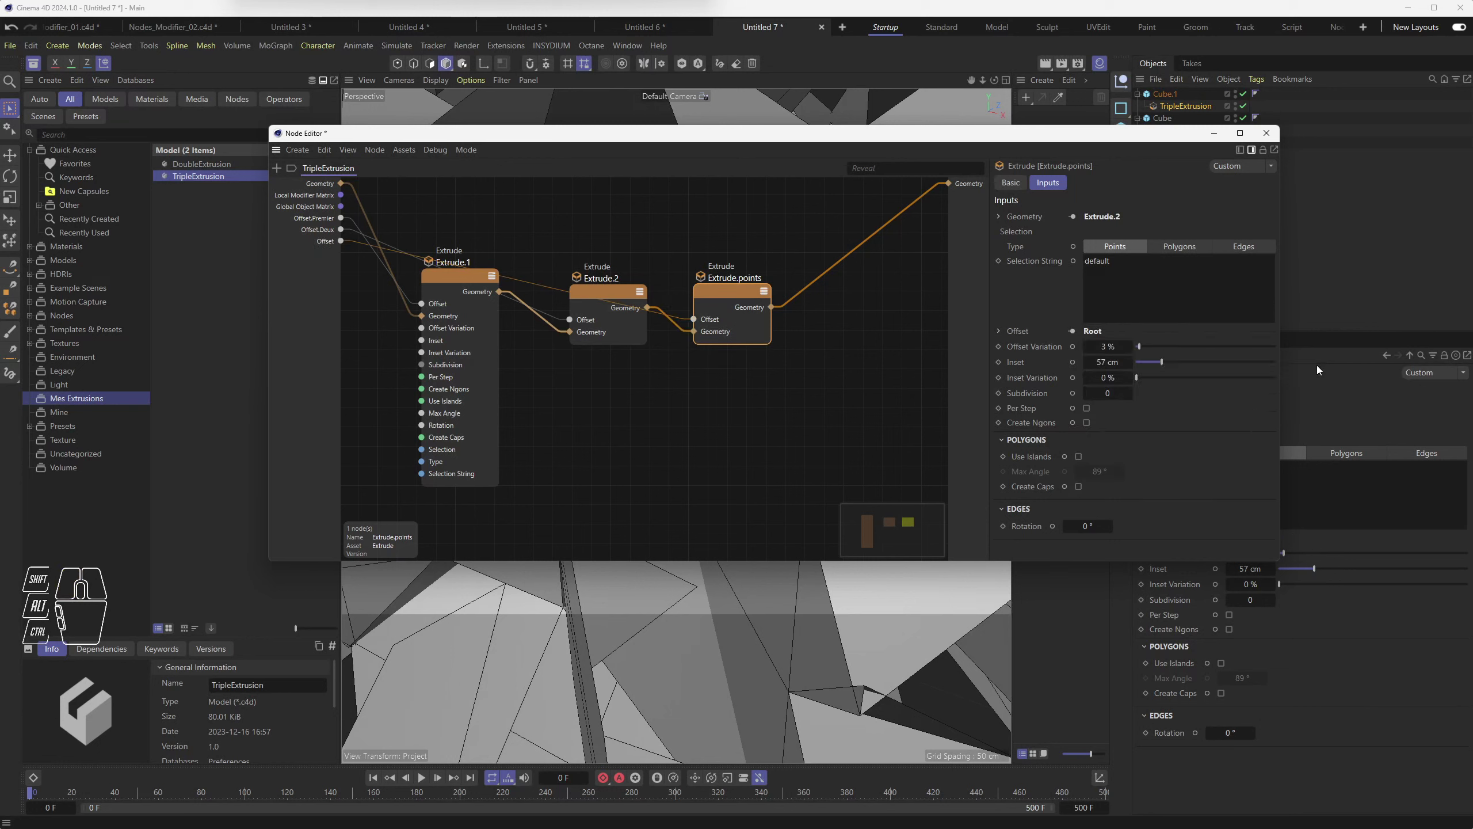
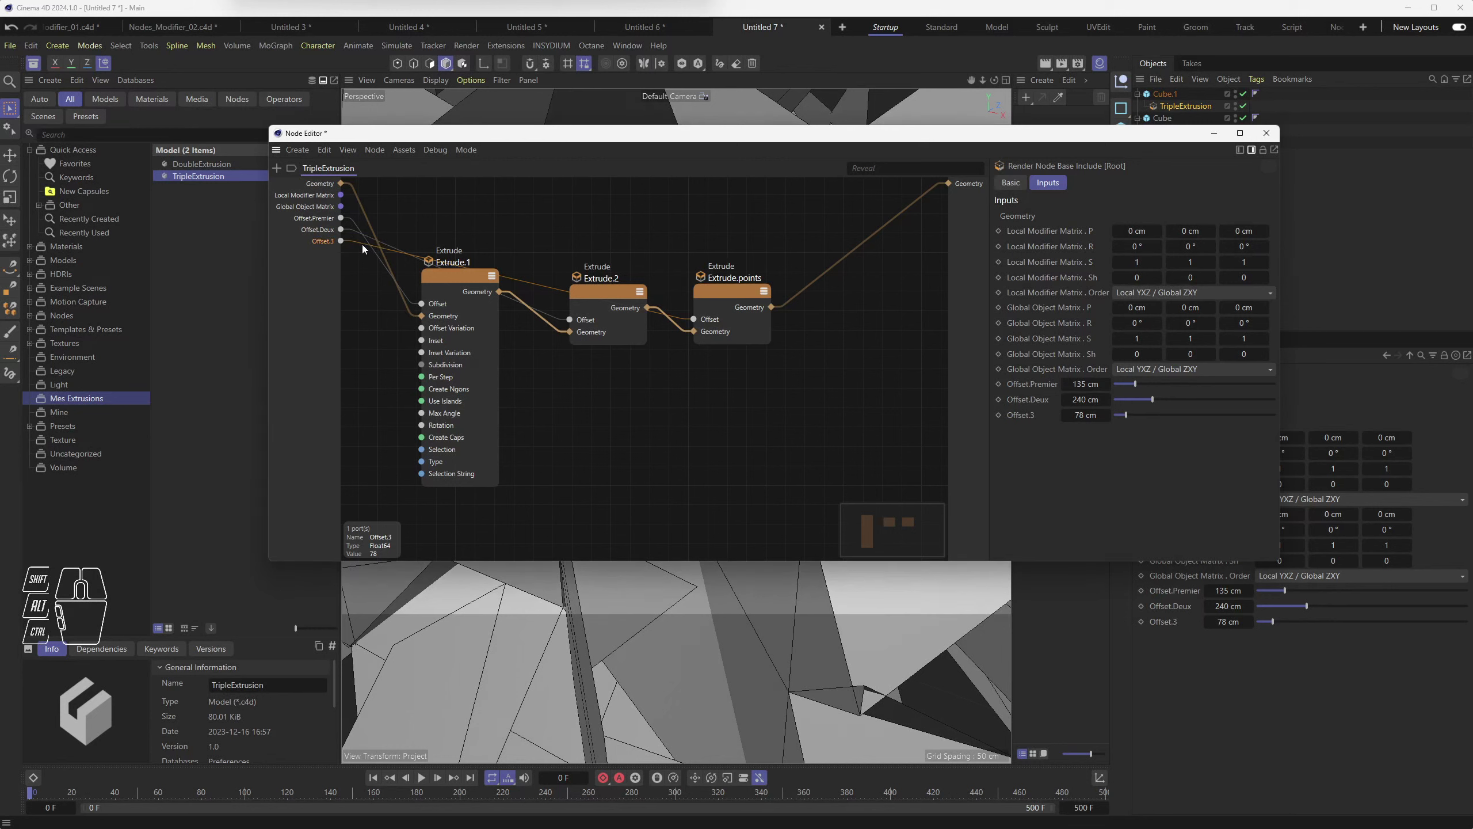
left_click(1268, 134)
left_click(1187, 208)
left_click(1194, 110)
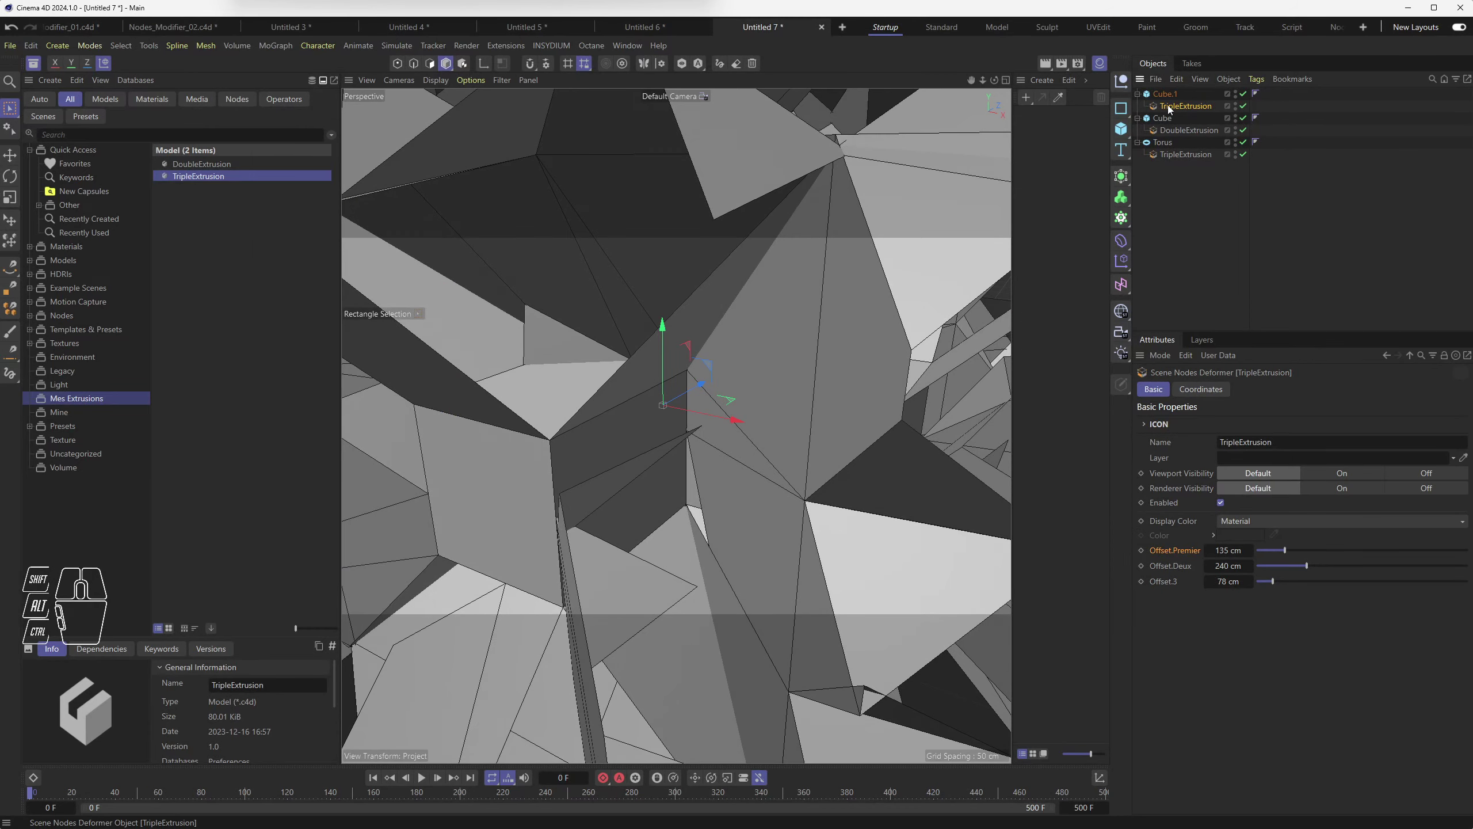
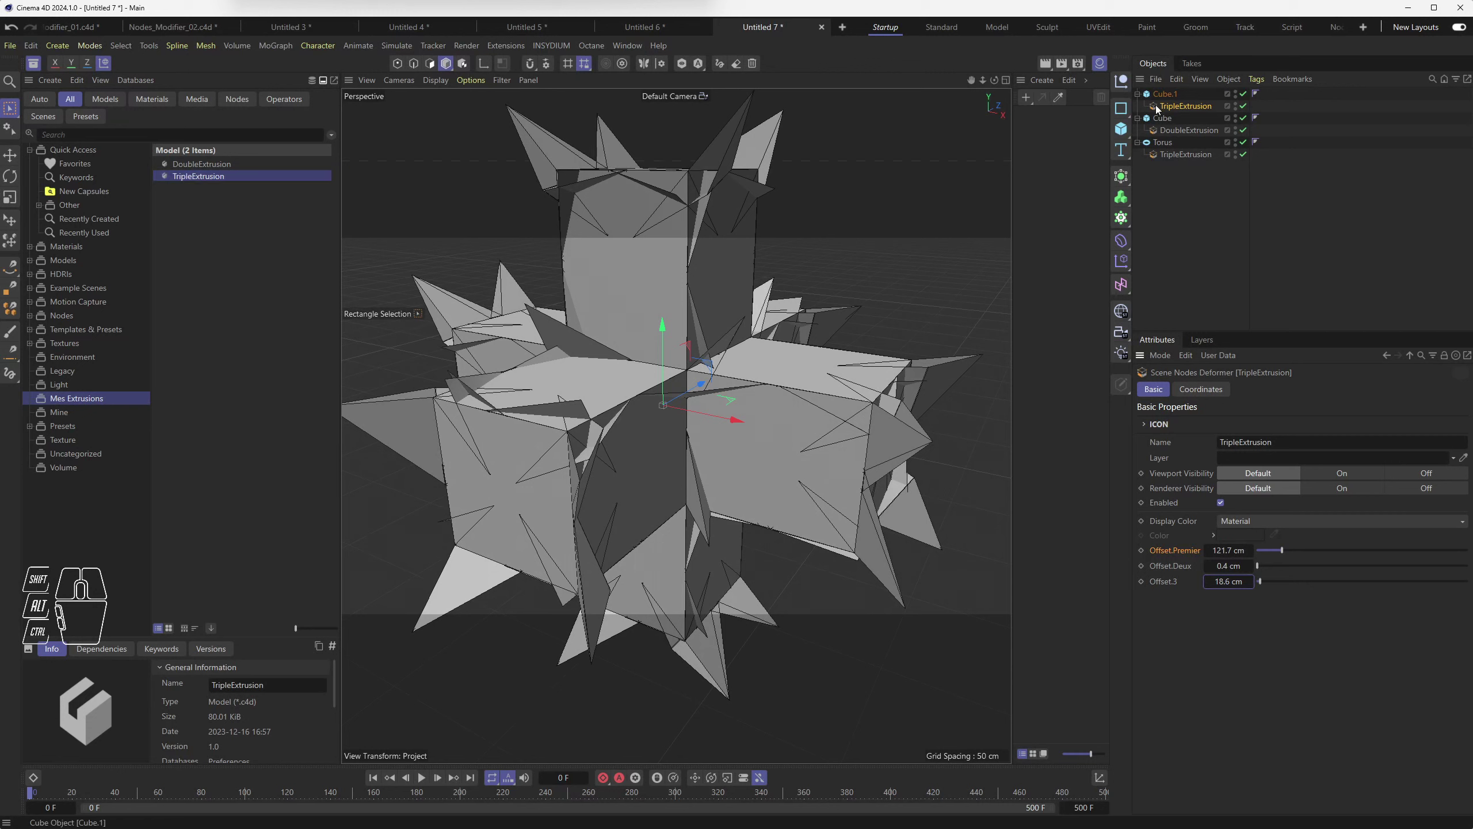
Step: Select Cube.1's TripleExtrusion and add a standalone TripleExtrusion asset from the Asset Browser
left_click(1160, 108)
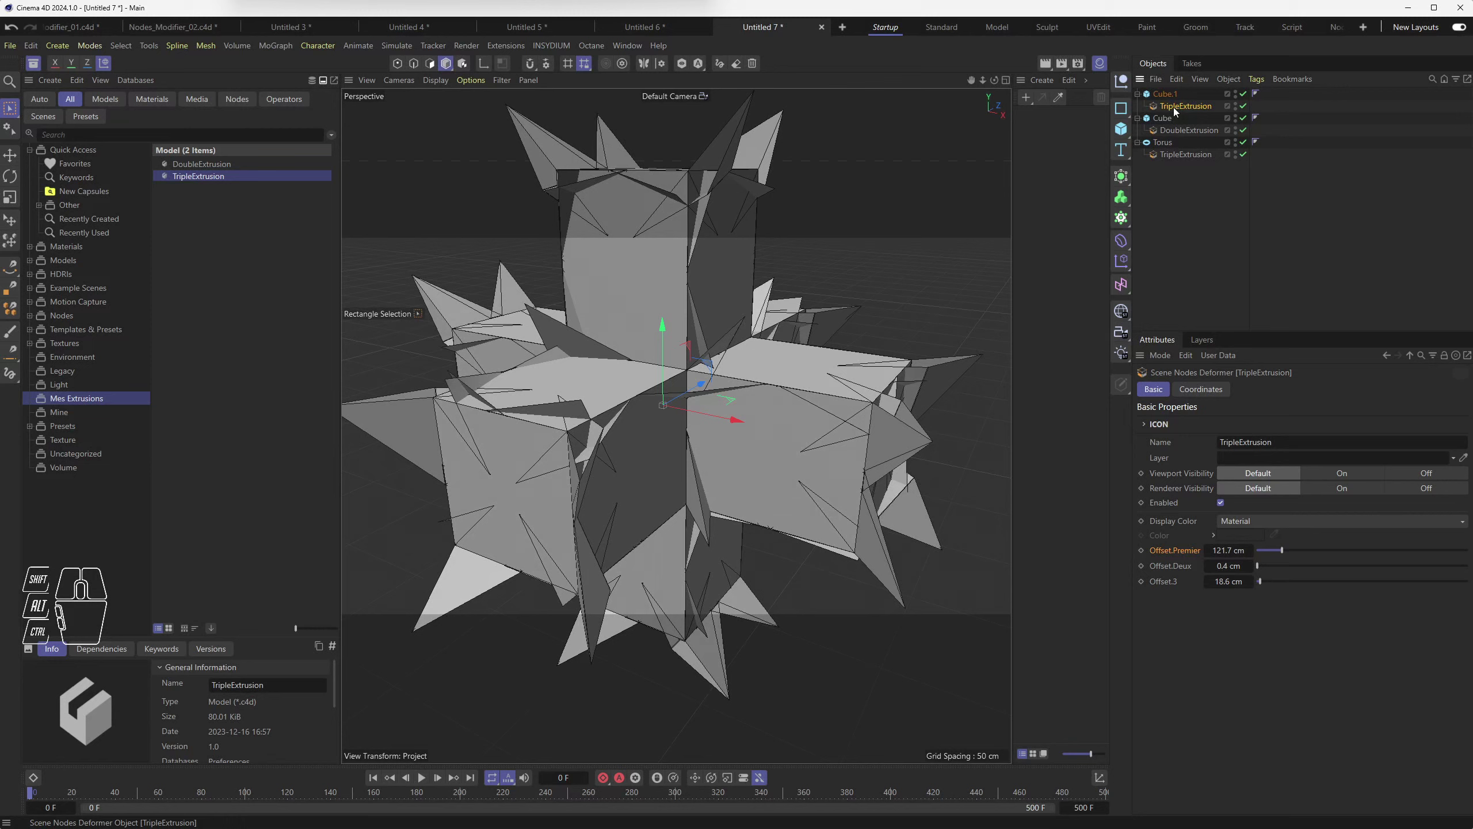
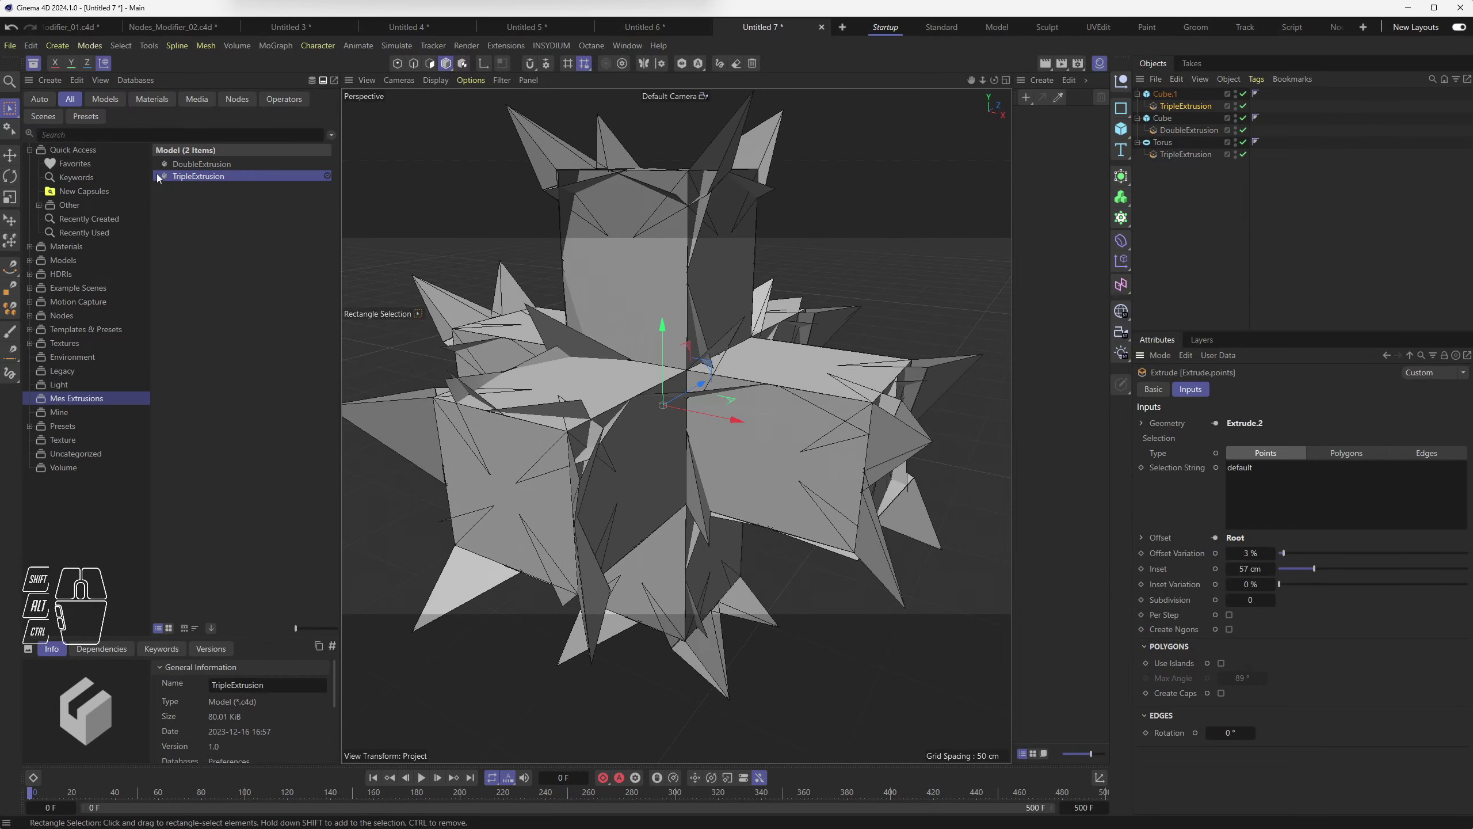
double_click(171, 177)
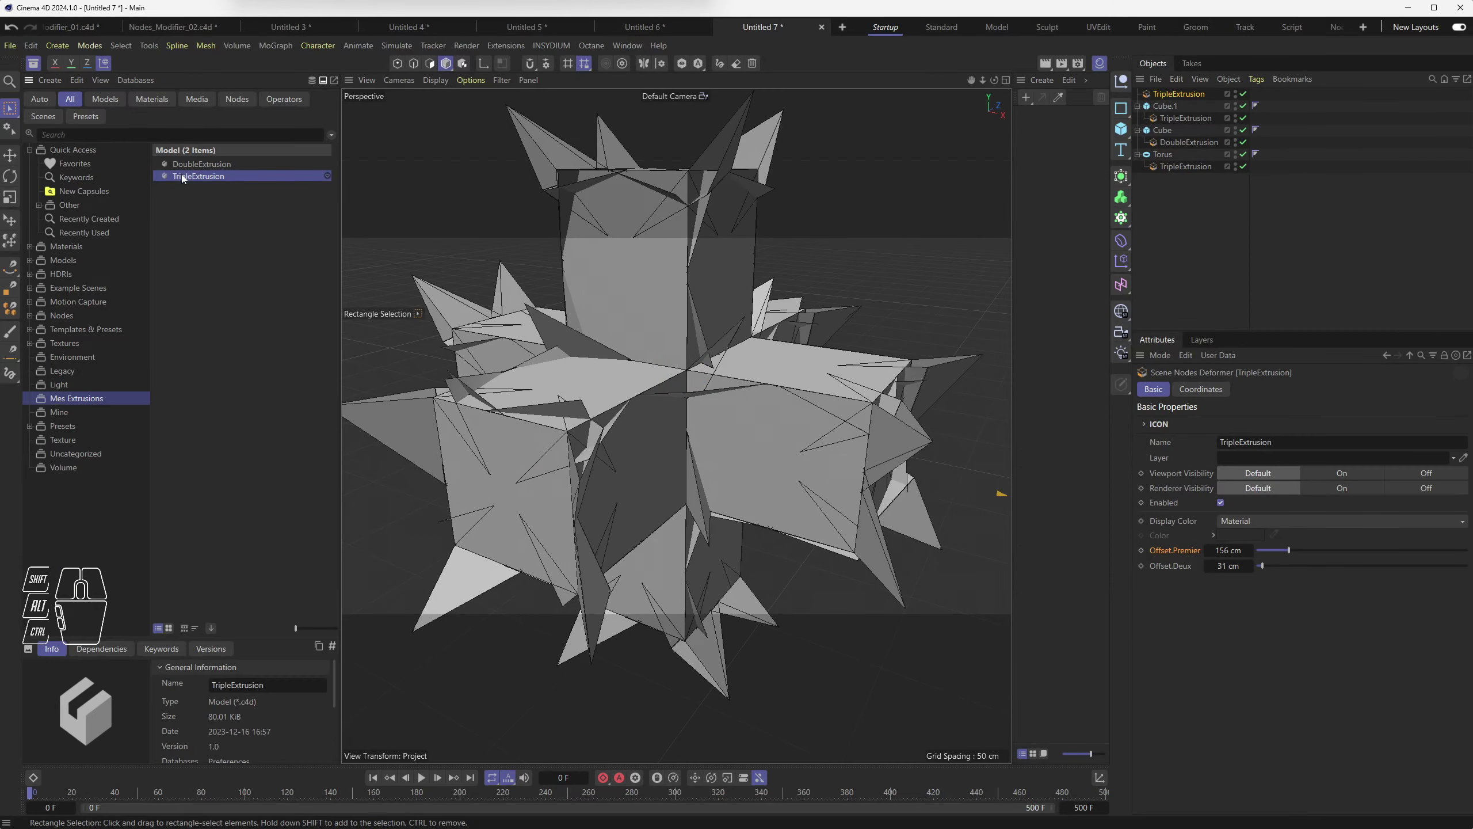
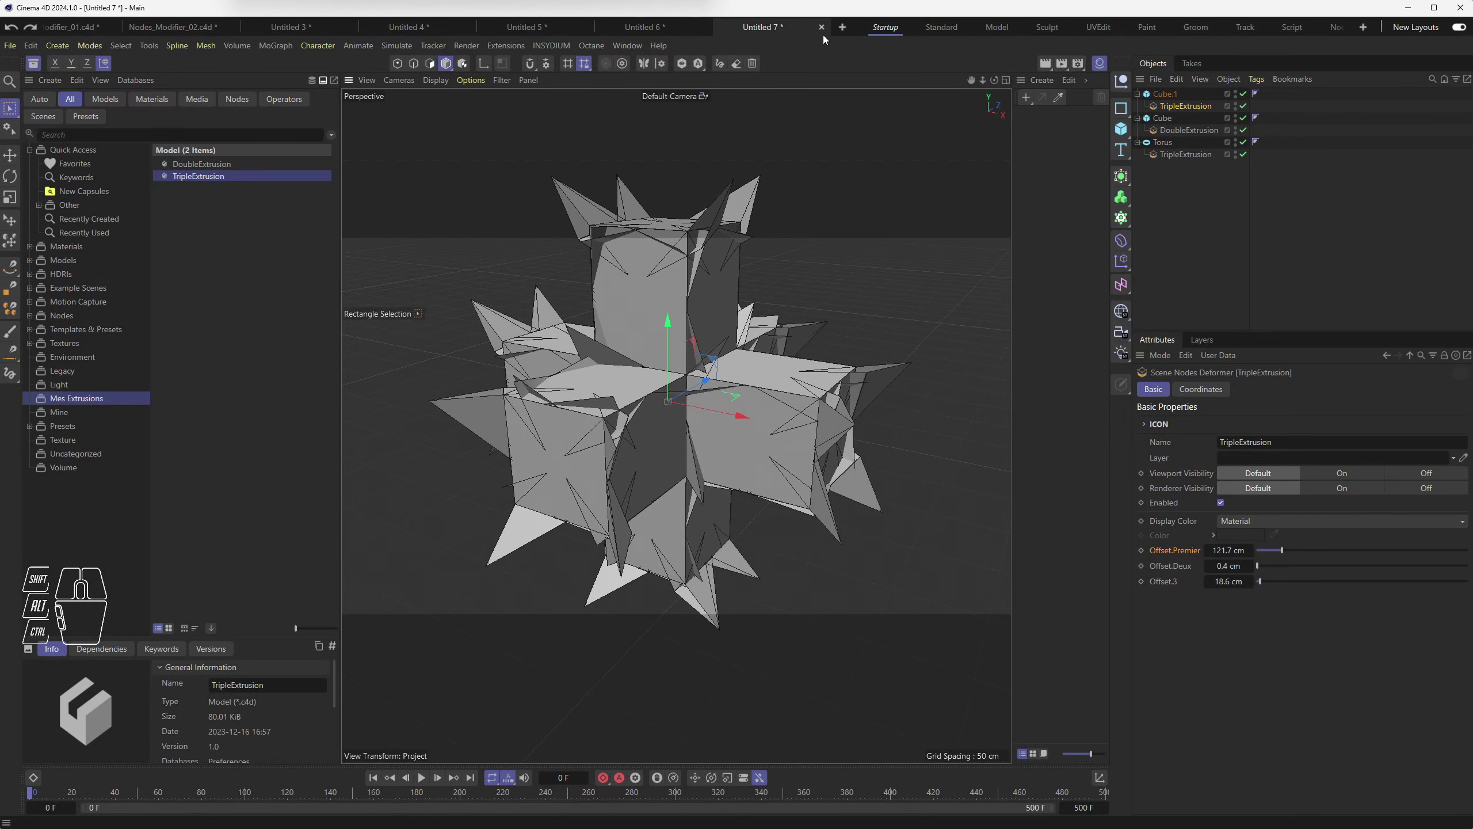
Step: Start a new document and pick the Nodes Modifier from the Asset Construction node assets
left_click(849, 31)
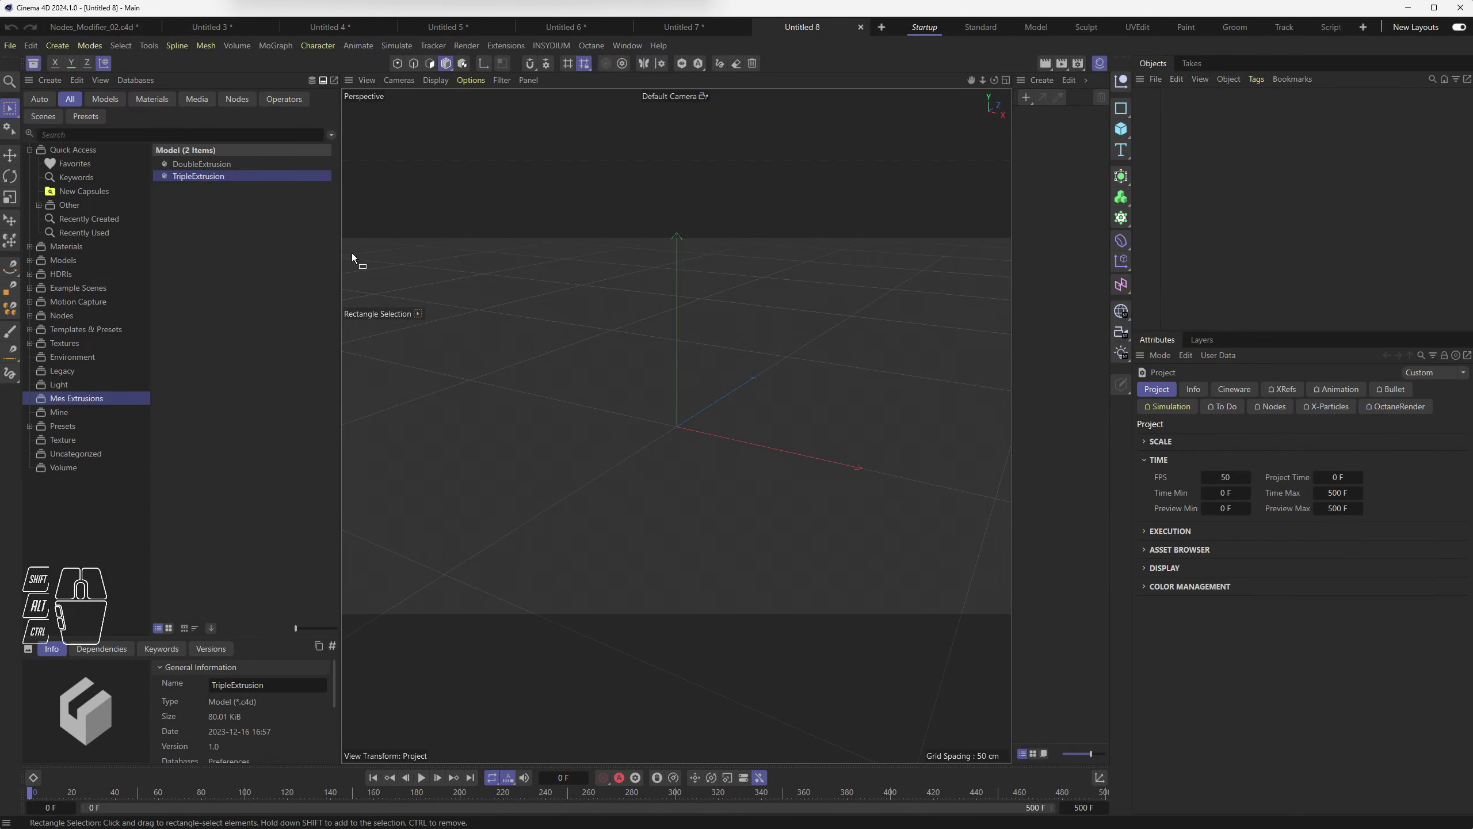
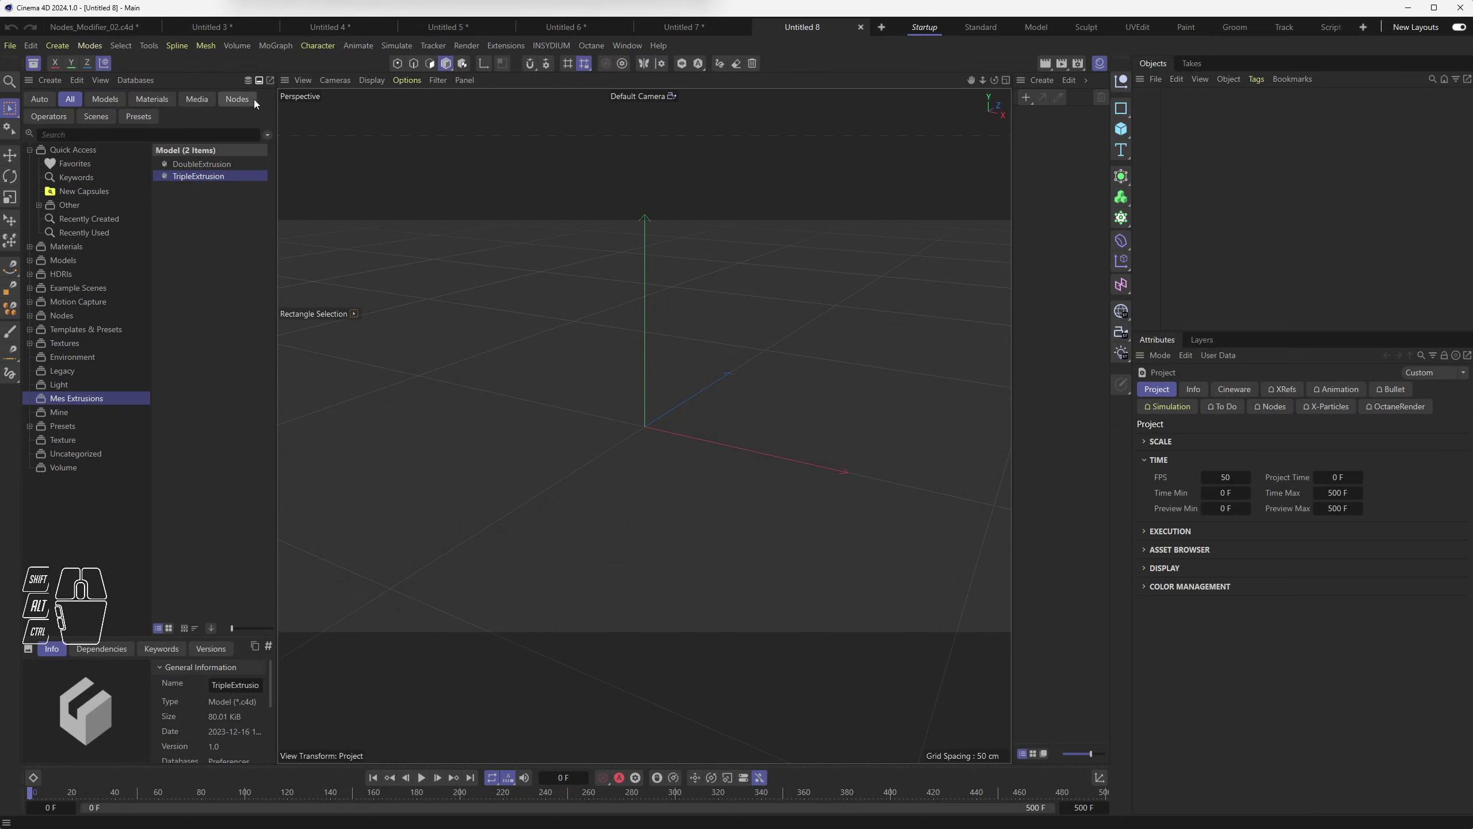
left_click(248, 102)
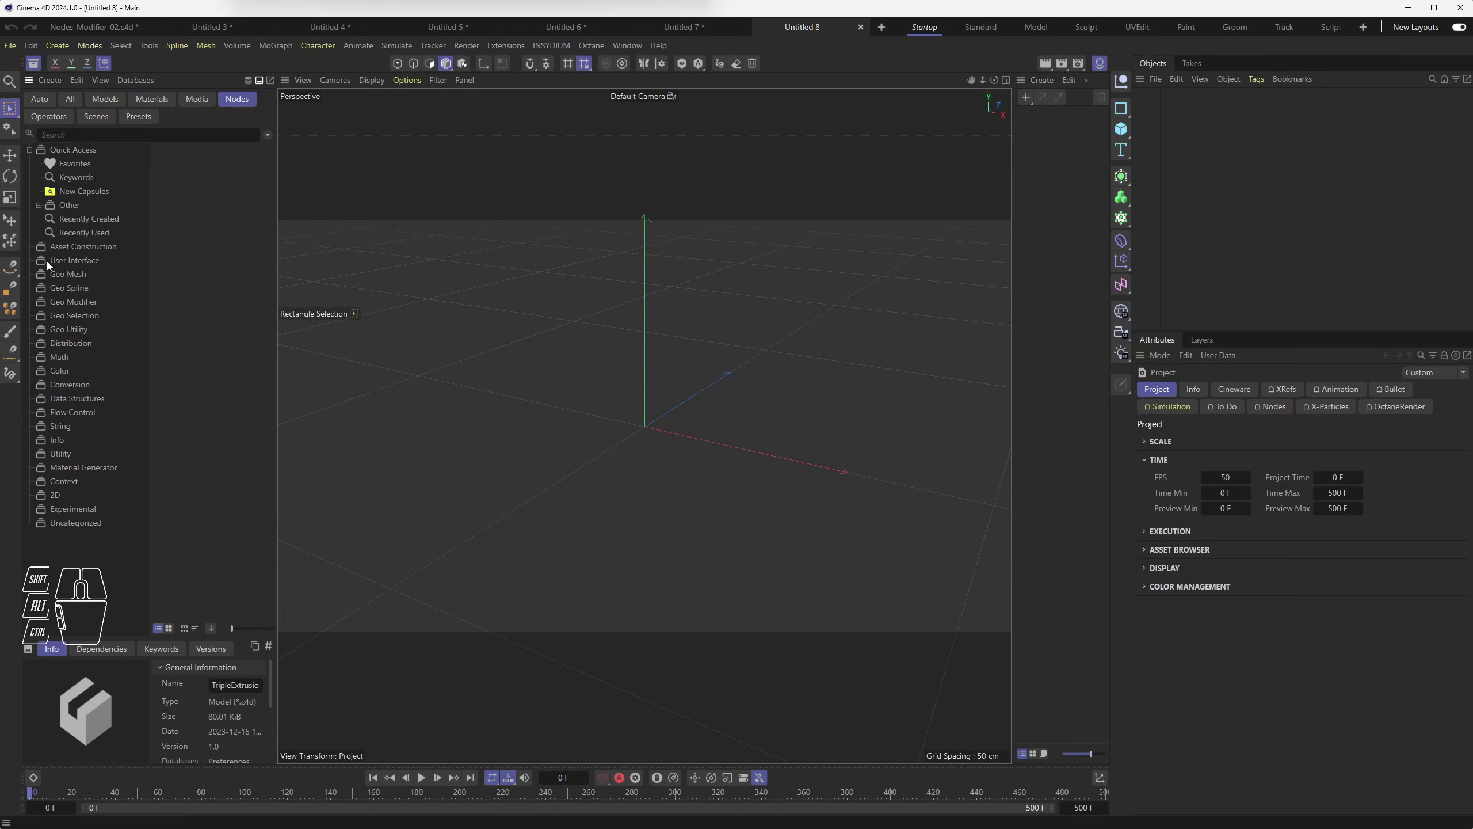
left_click(53, 251)
left_click(196, 191)
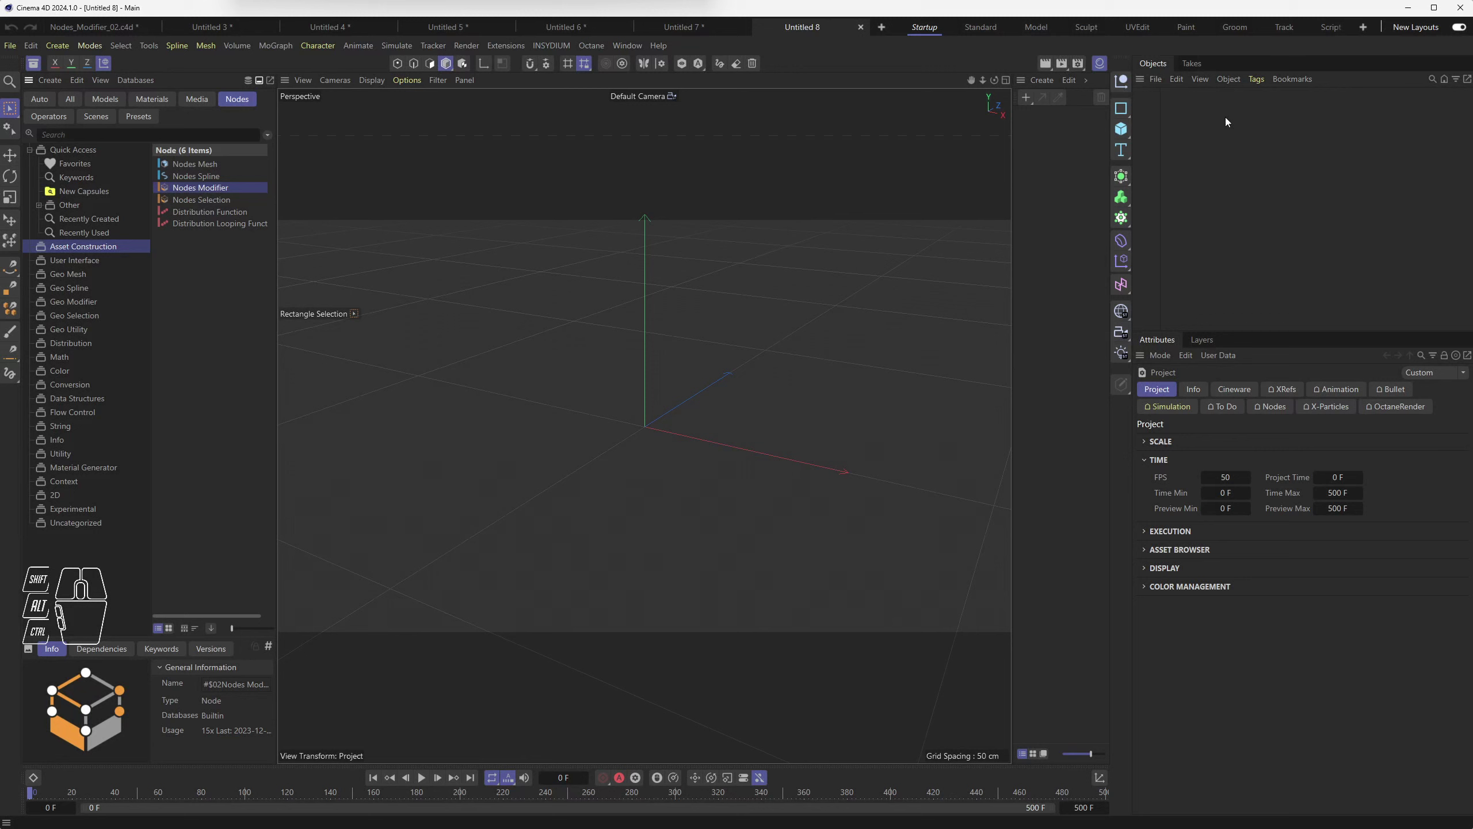
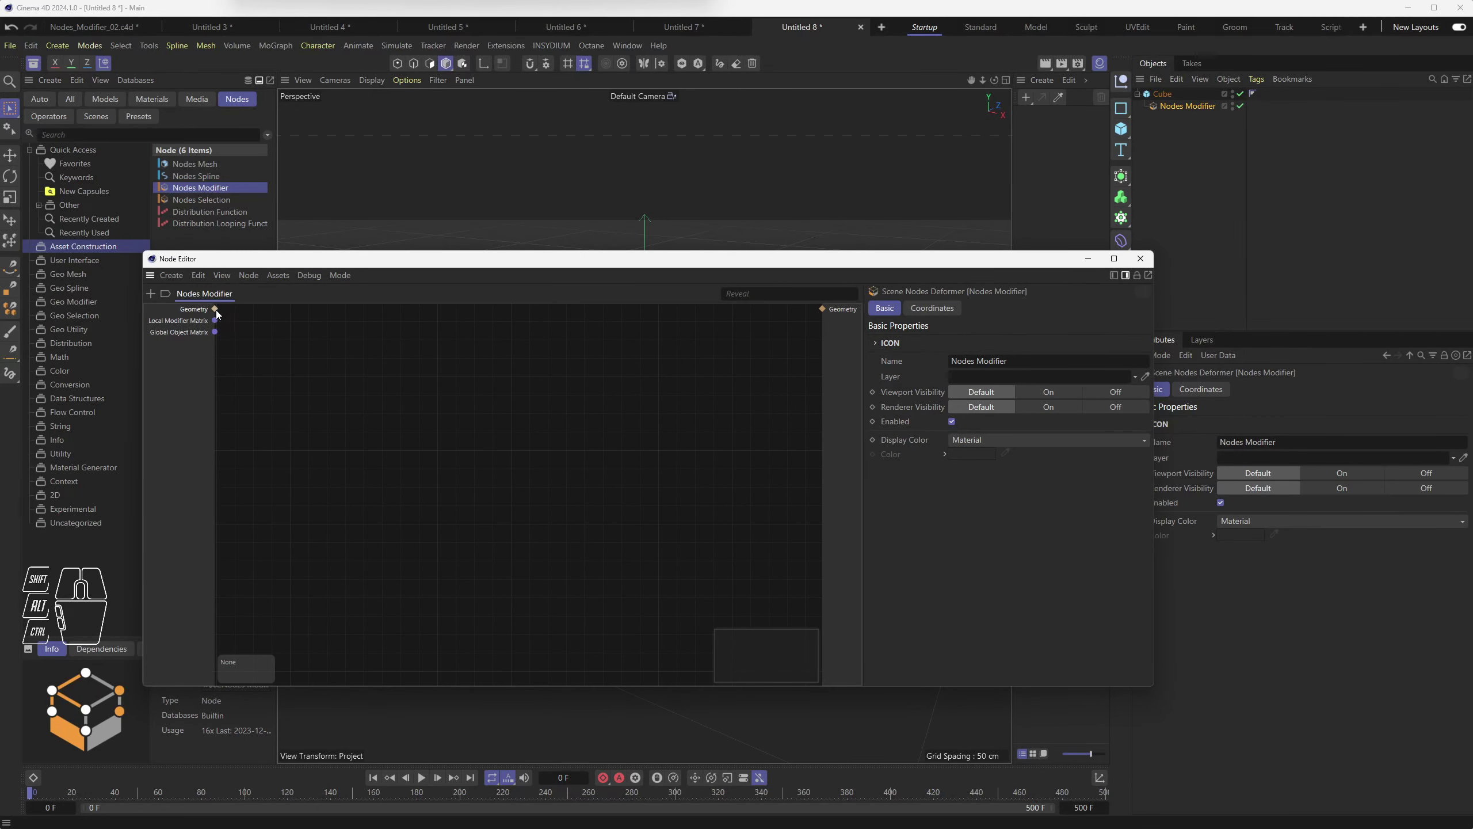
Step: Drop the Nodes Modifier onto the cube, close its empty graph and delete it, leaving a plain cube
left_click_drag(221, 311, 387, 409)
left_click(568, 372)
left_click(1151, 265)
left_click(1159, 111)
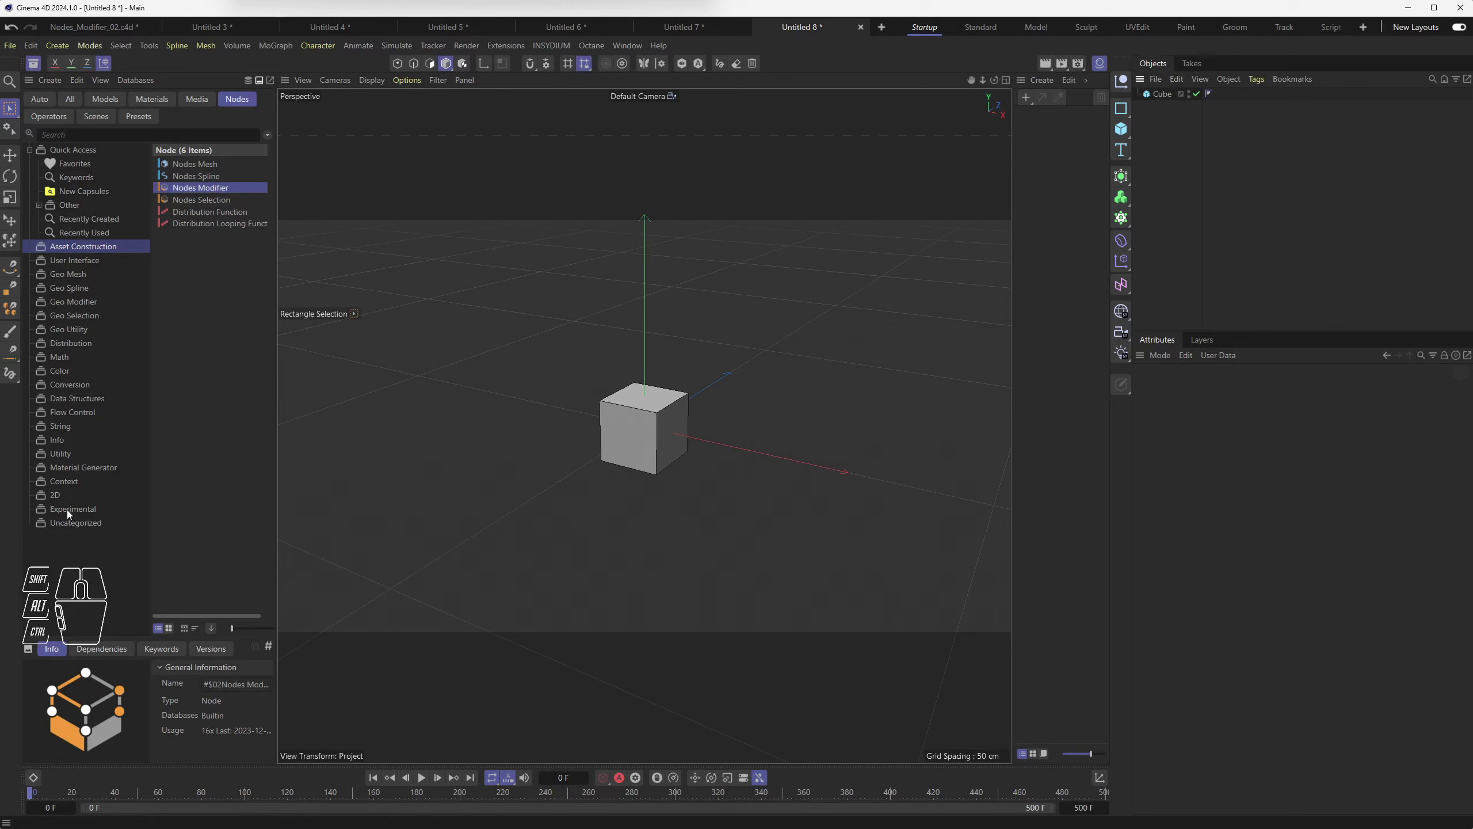
Step: Add an Object Group from the Experimental node assets and make the cube its child
left_click(71, 512)
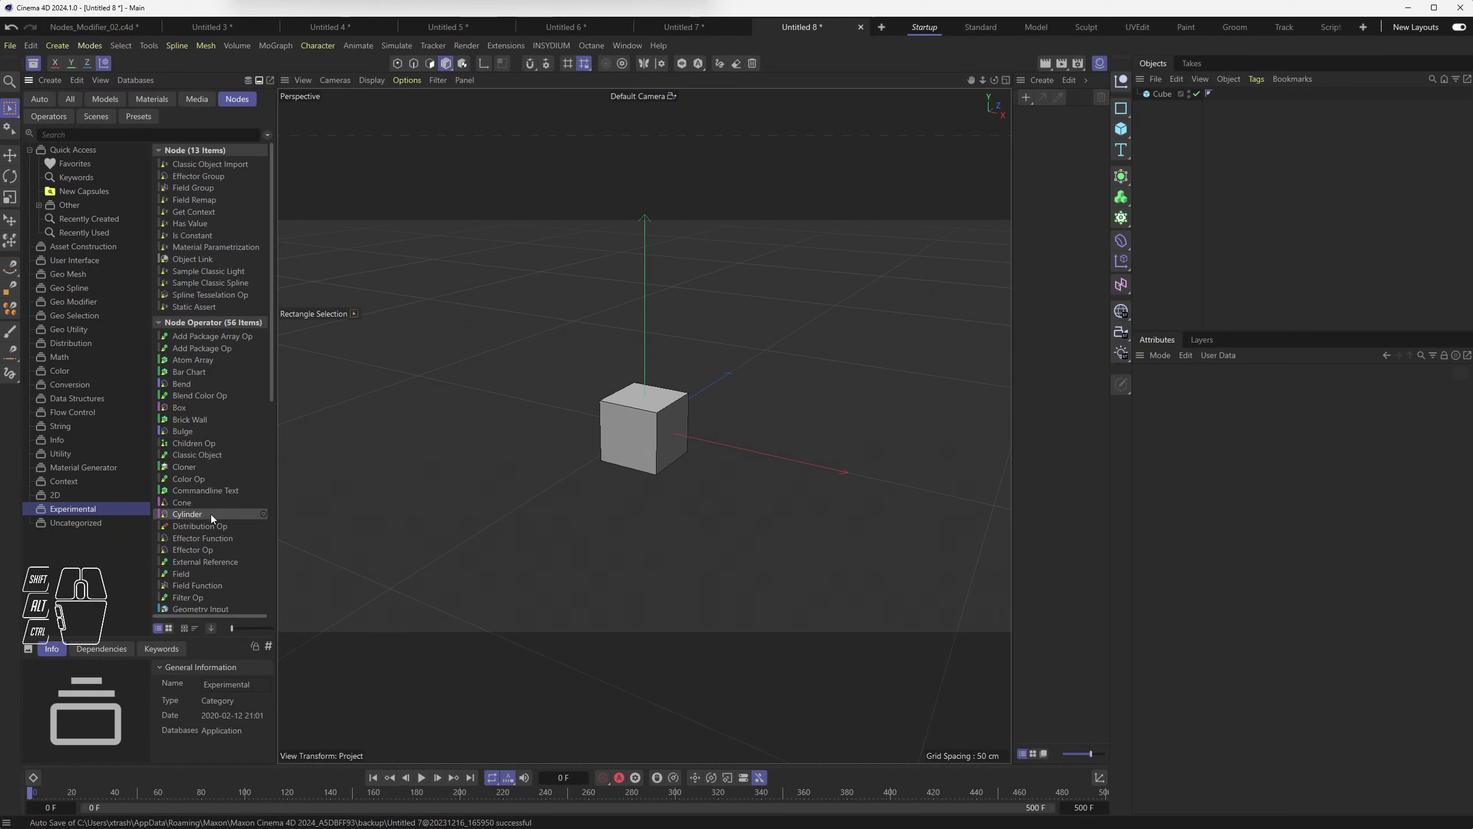
middle_click(258, 470)
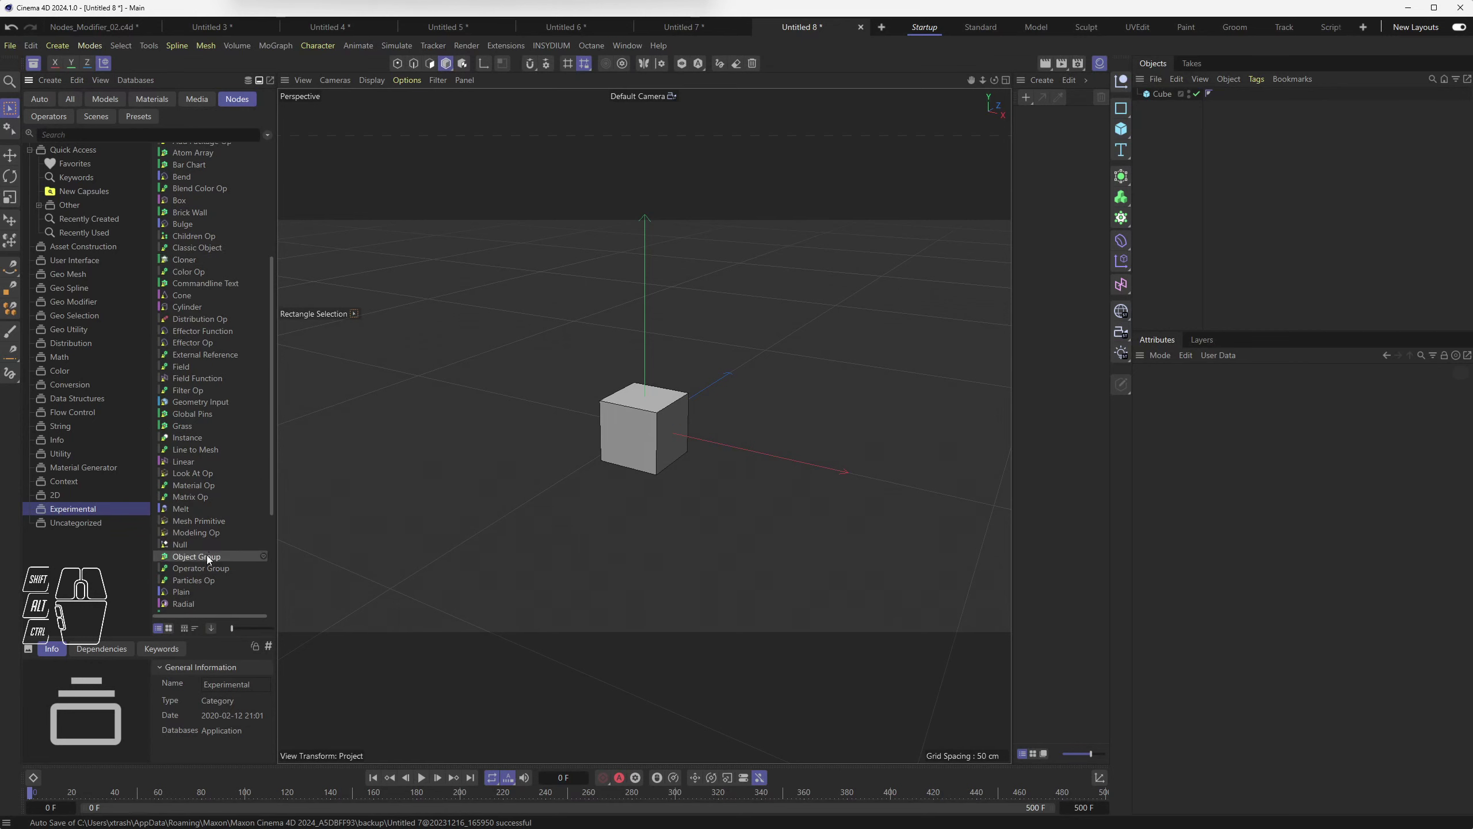
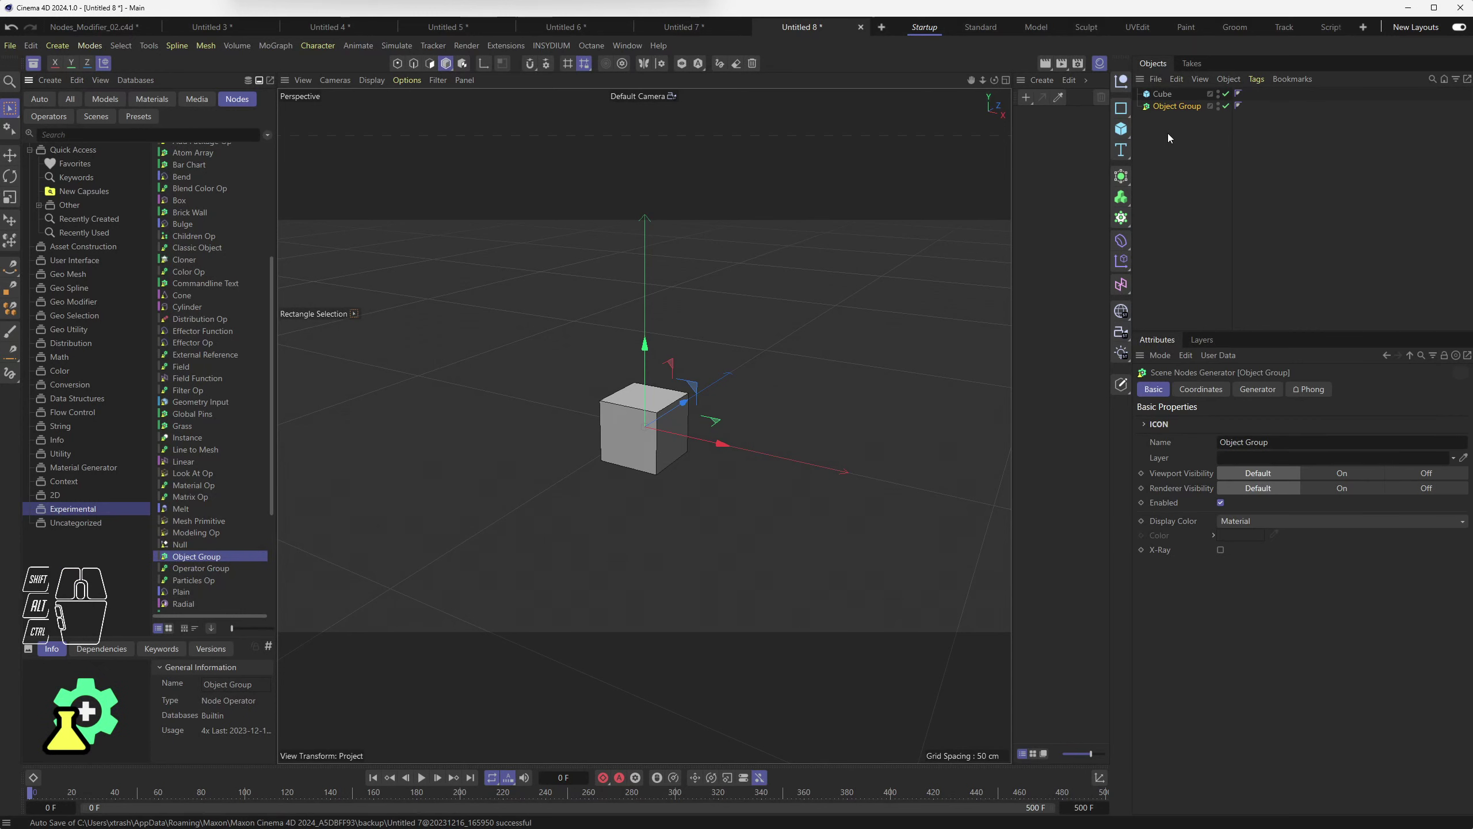
left_click_drag(1167, 93, 1186, 110)
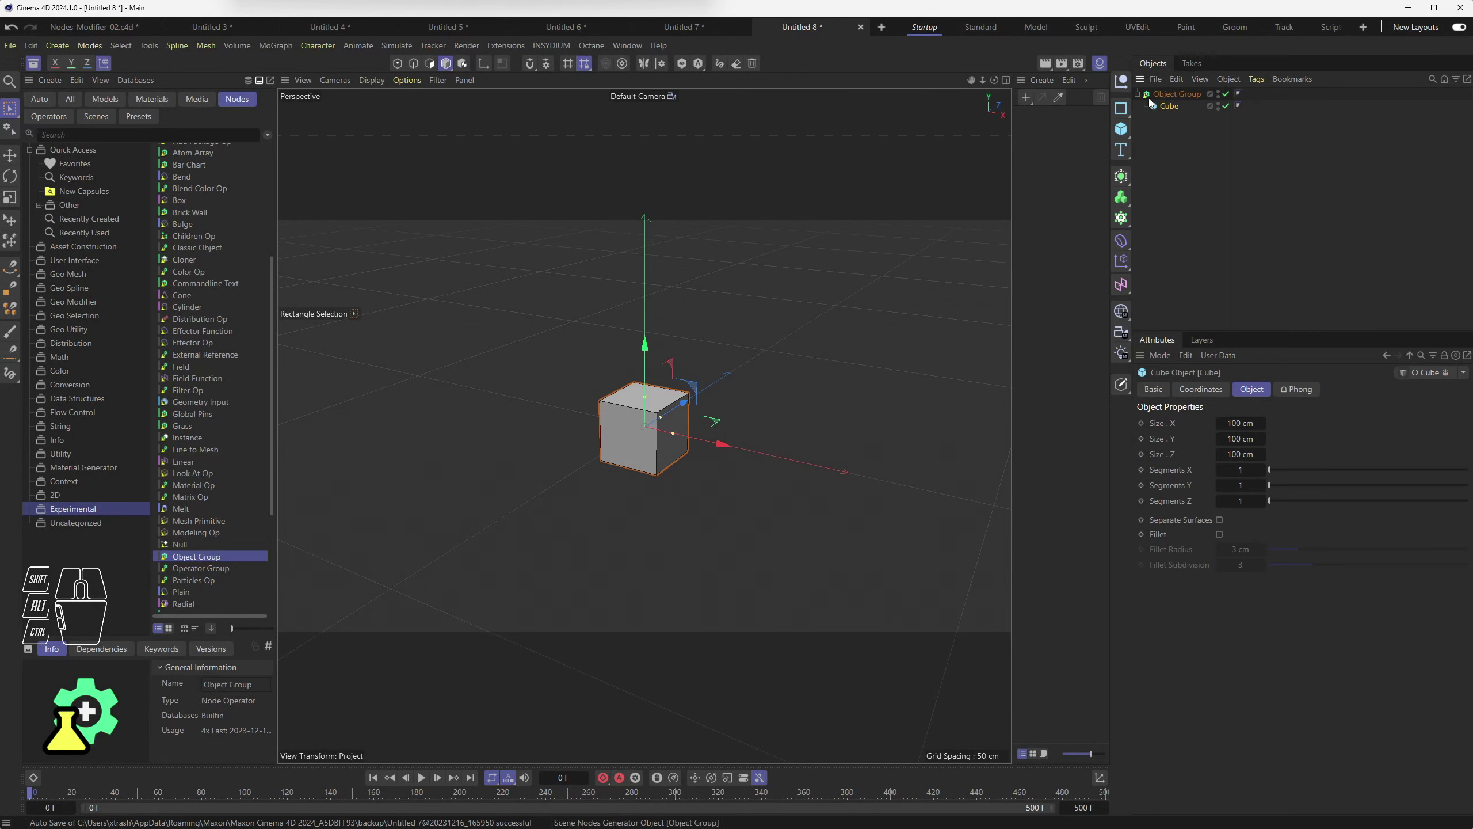
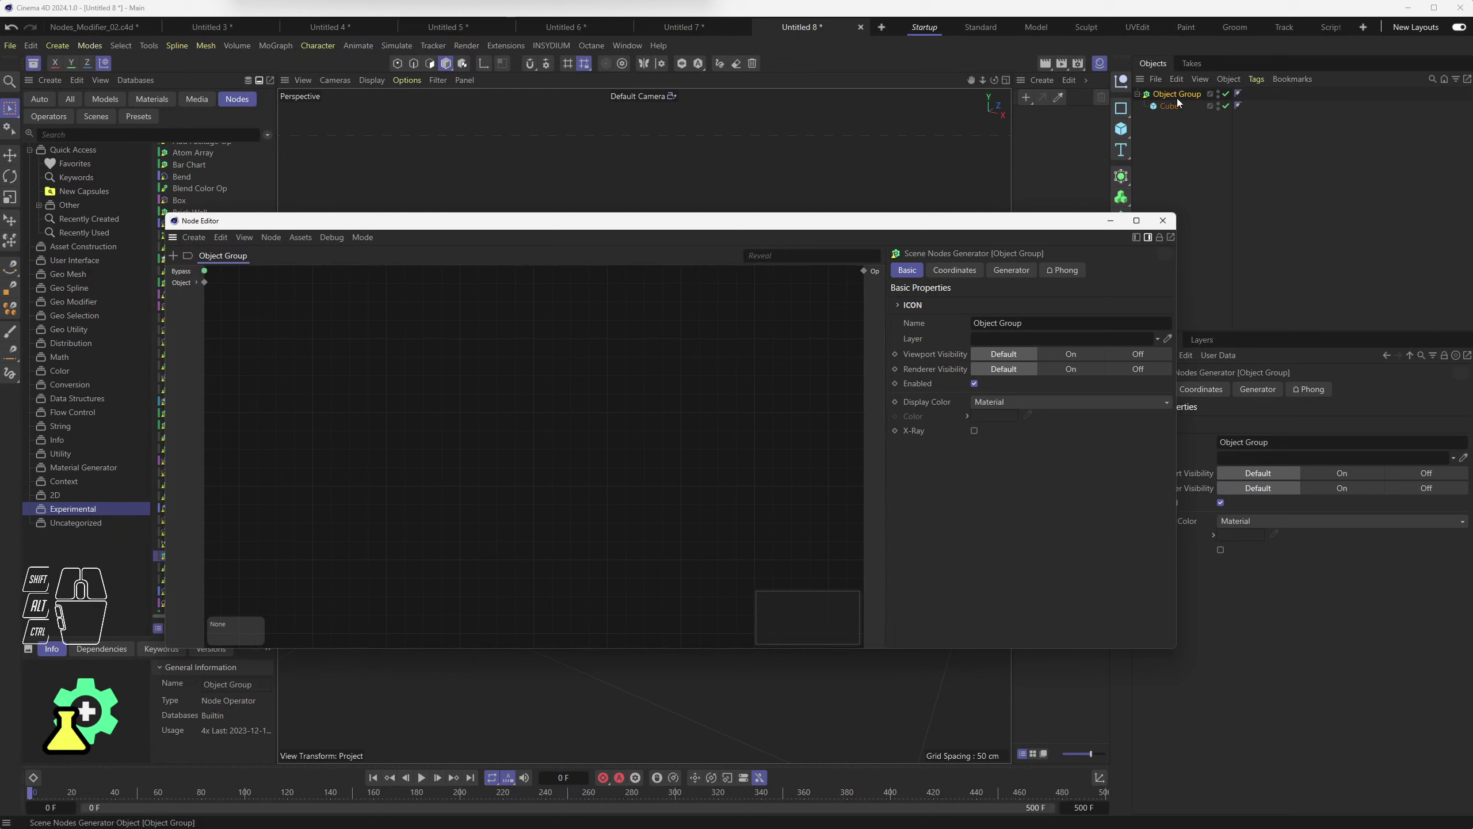
left_click(1173, 111)
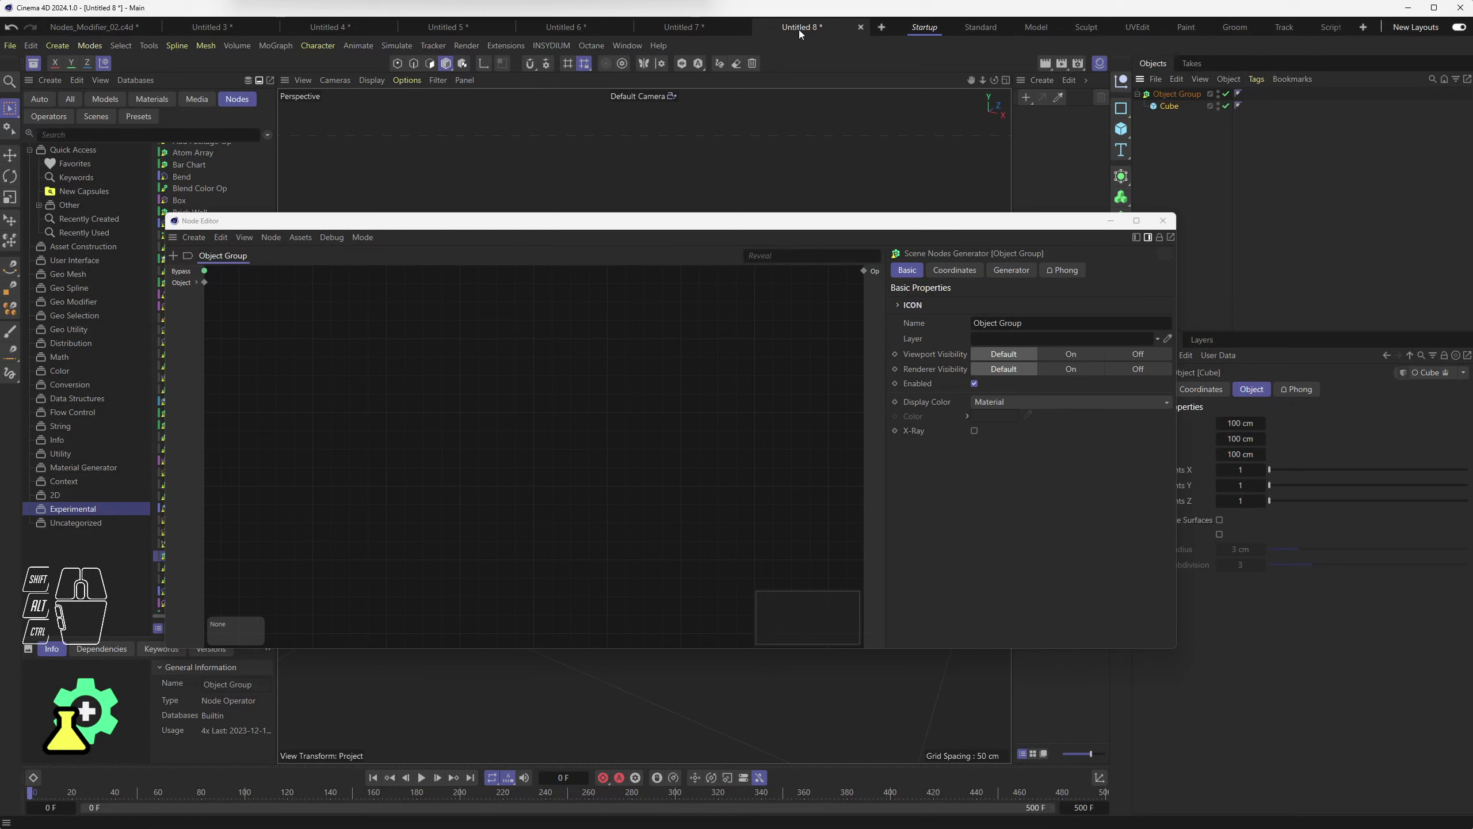
left_click(697, 32)
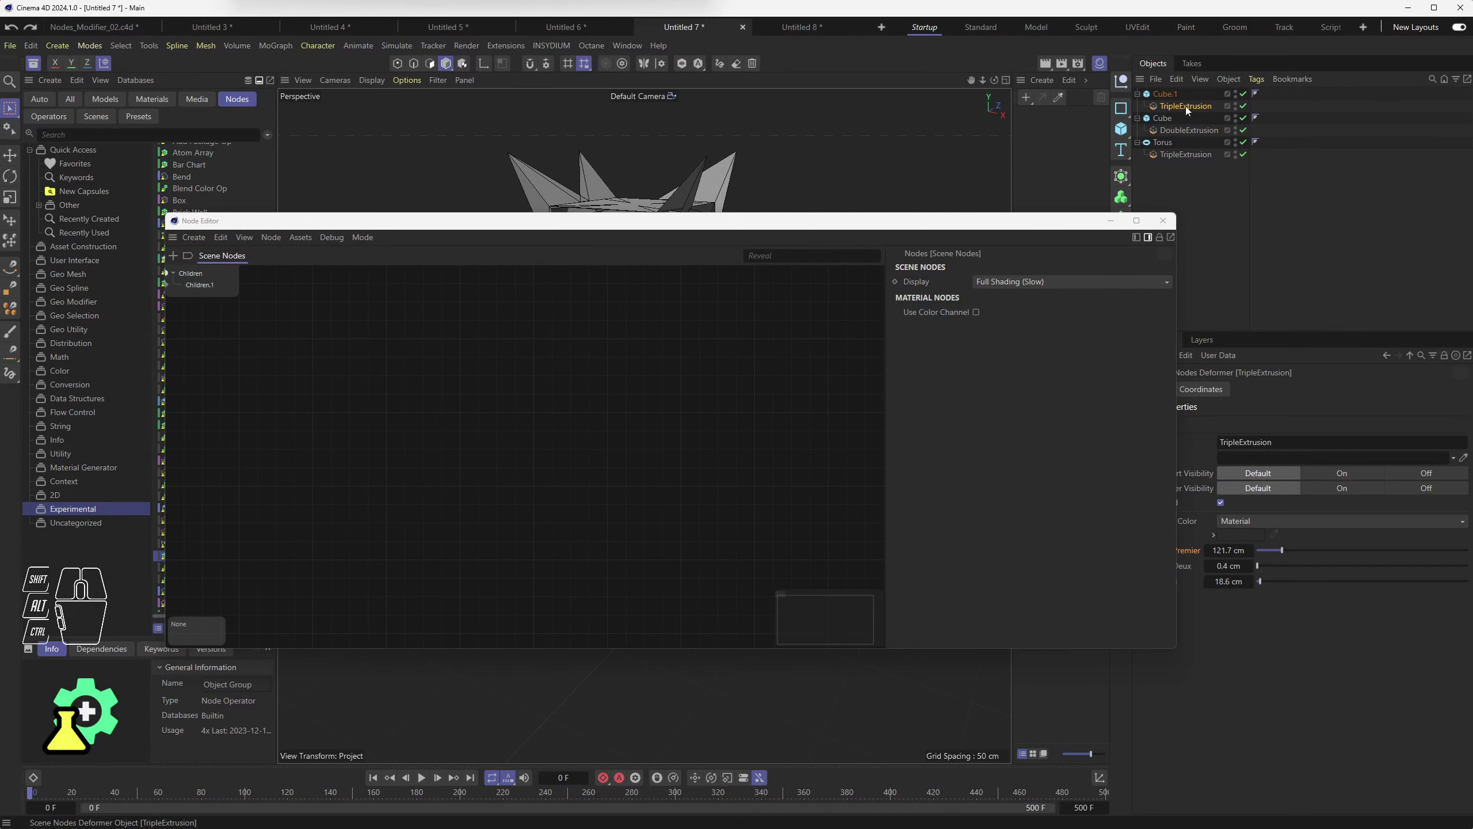
left_click(1164, 96)
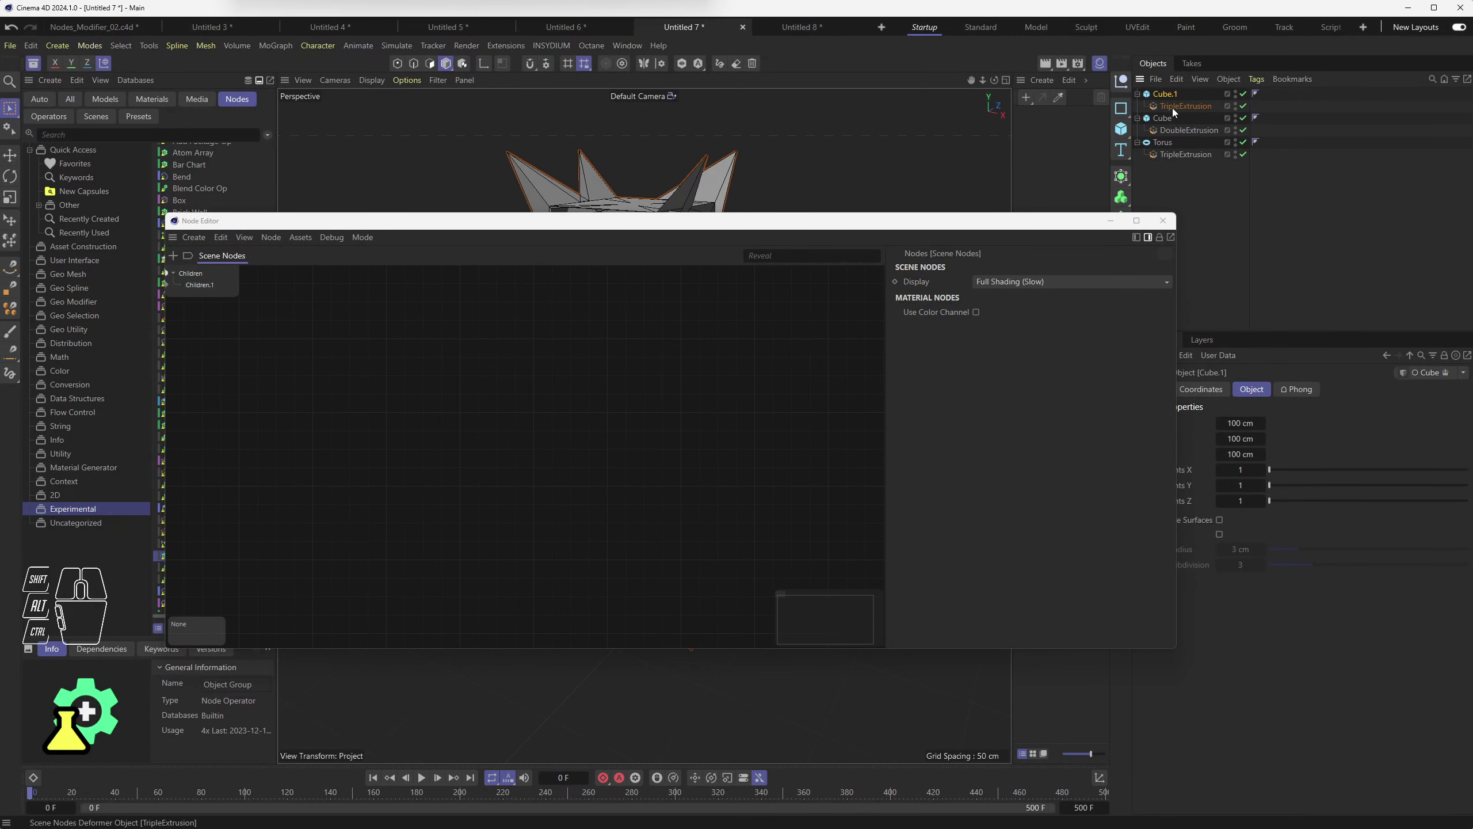
left_click(1176, 110)
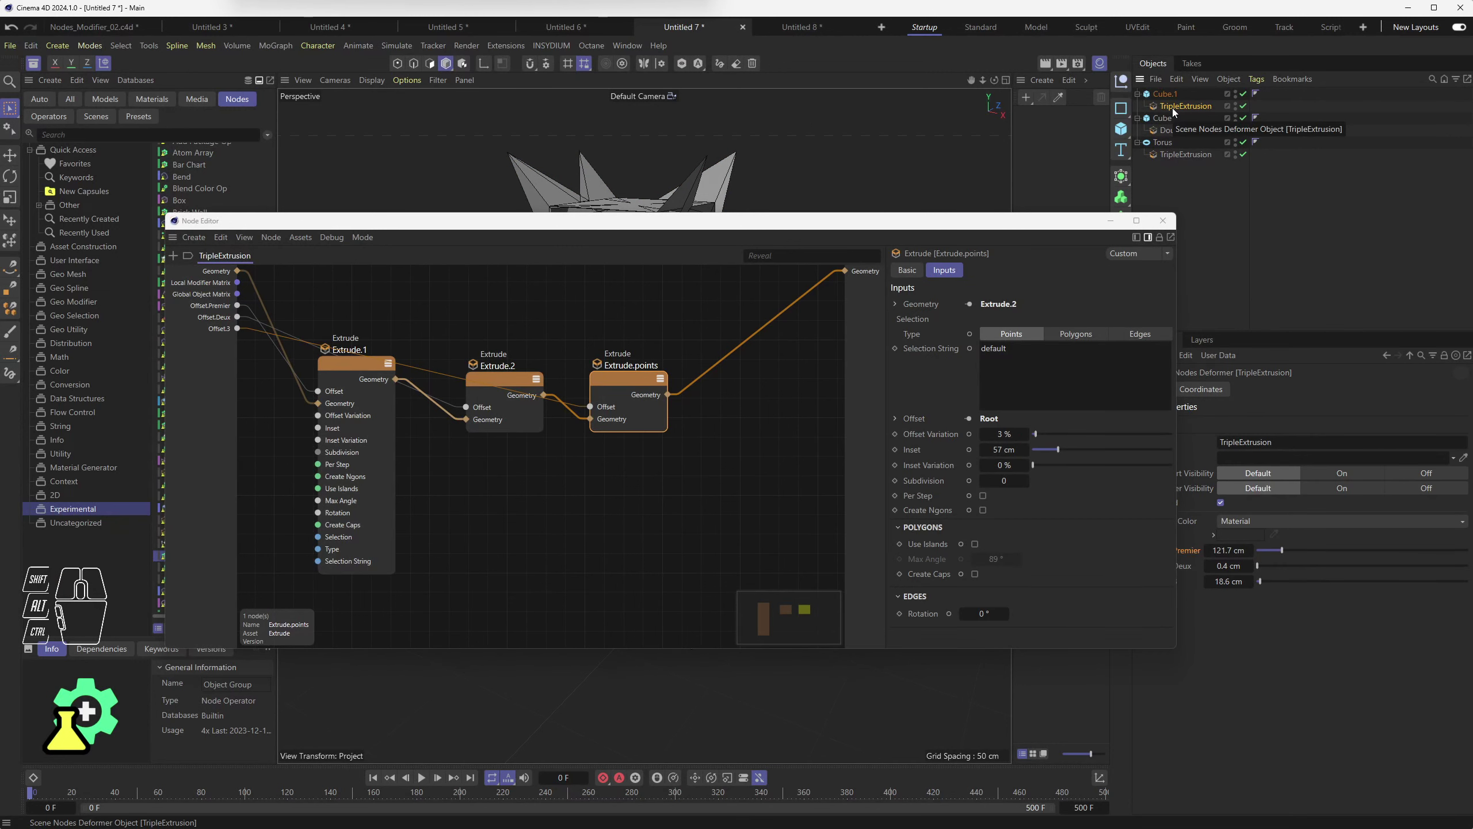
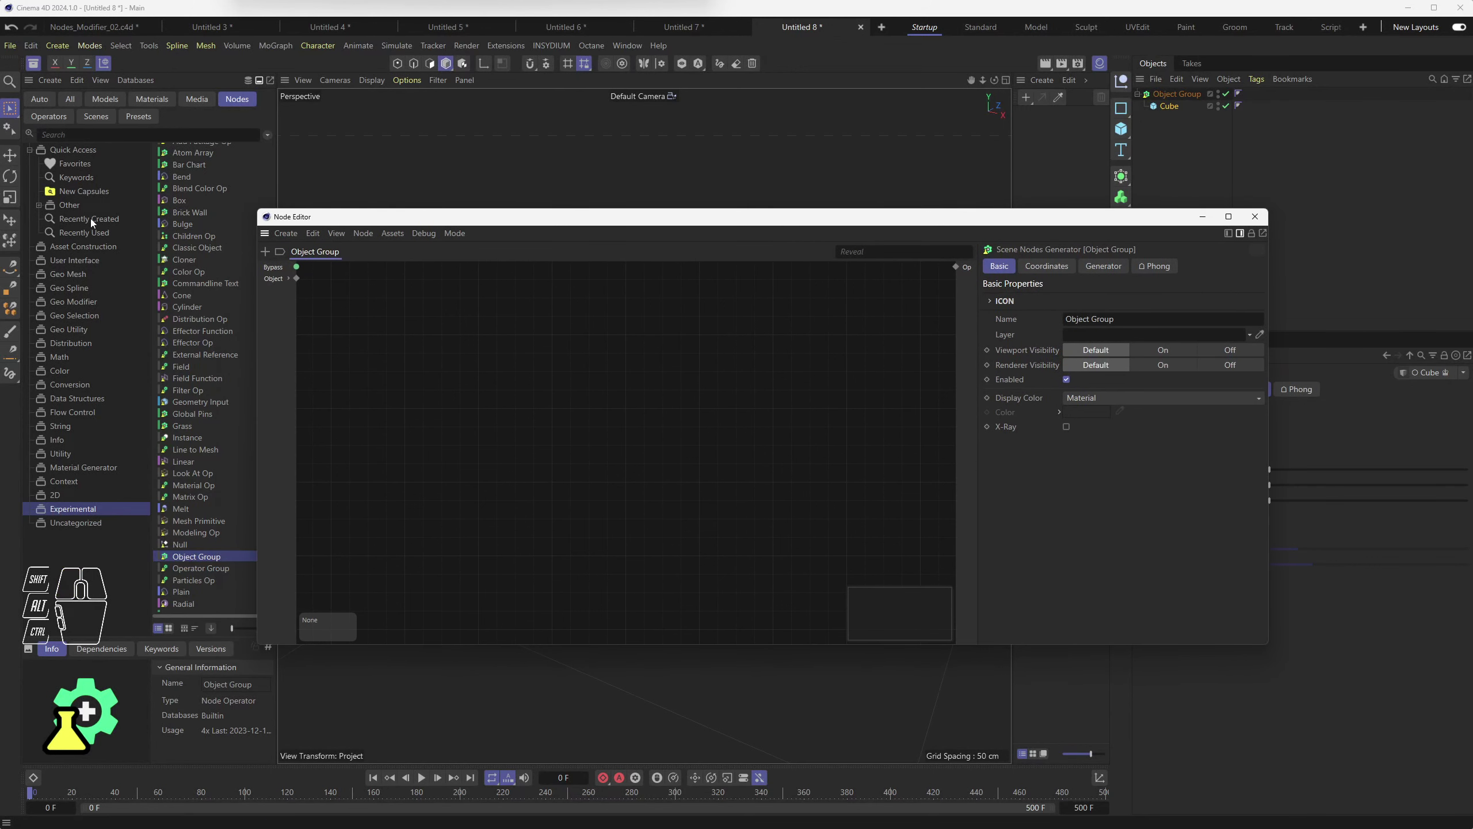
Step: Browse the Asset Construction and Experimental node assets and bring up options for the Object Group's empty graph
left_click(75, 249)
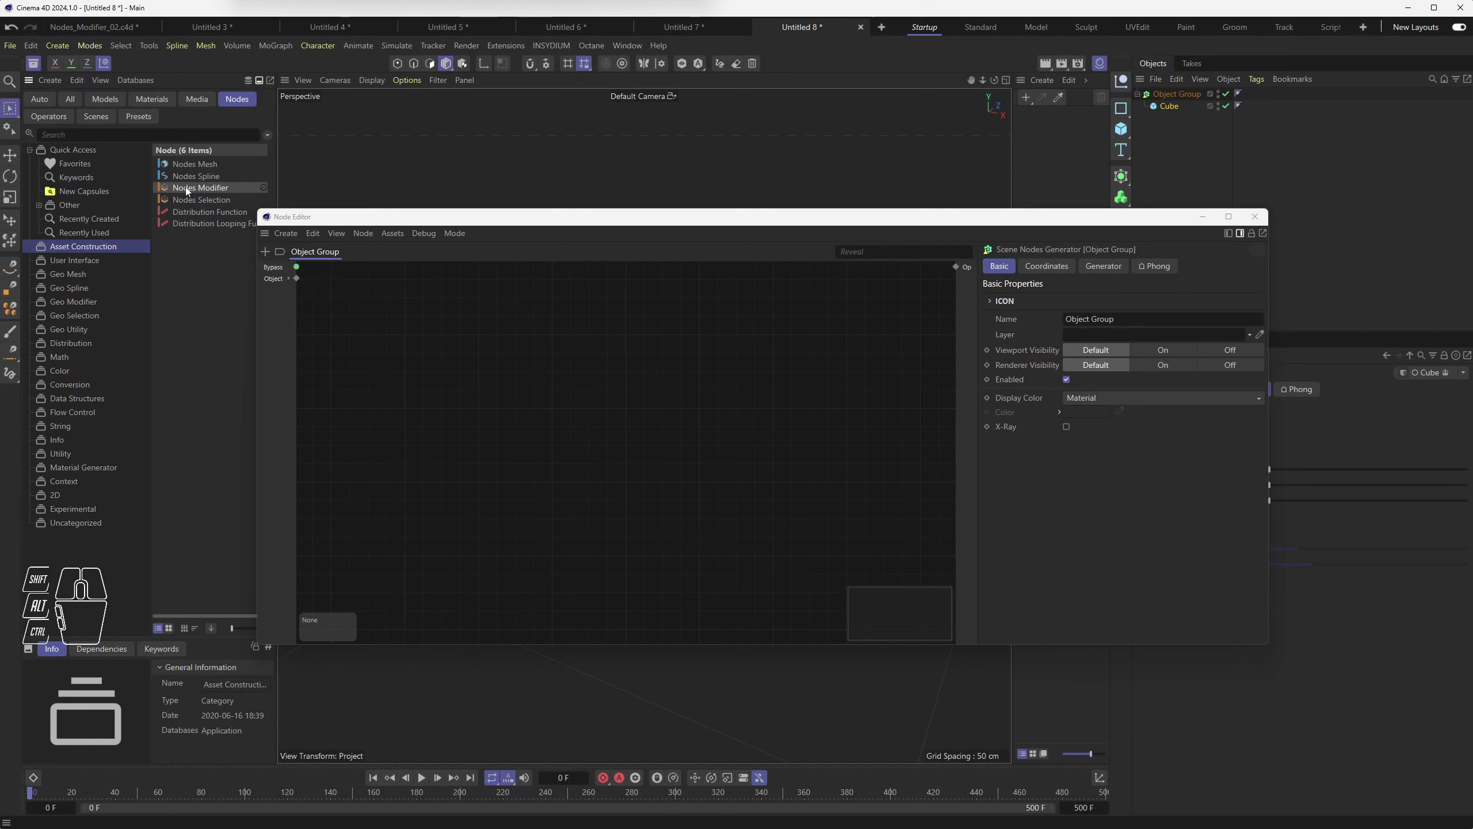
left_click_drag(190, 189, 204, 191)
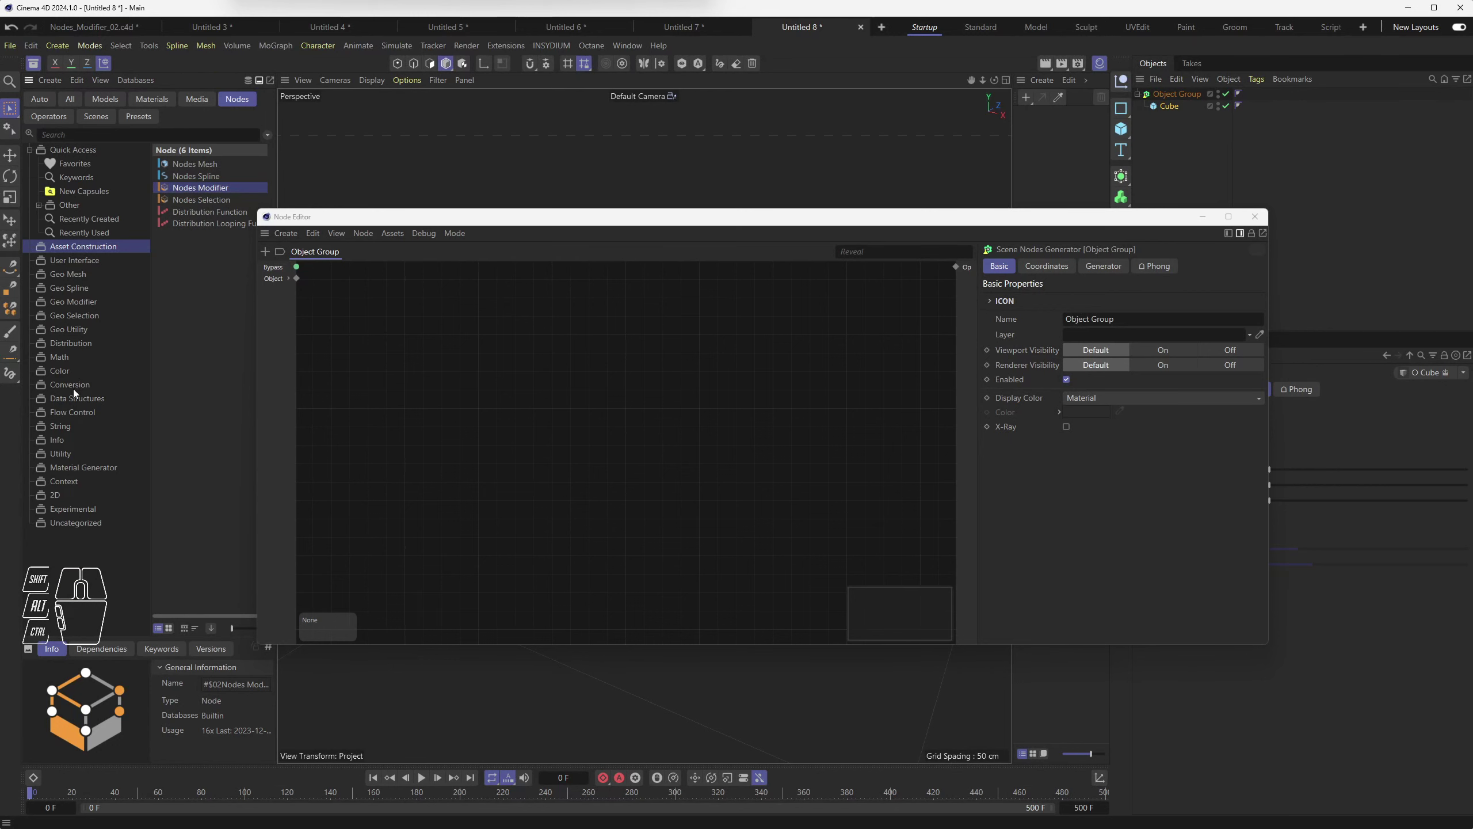
left_click(72, 511)
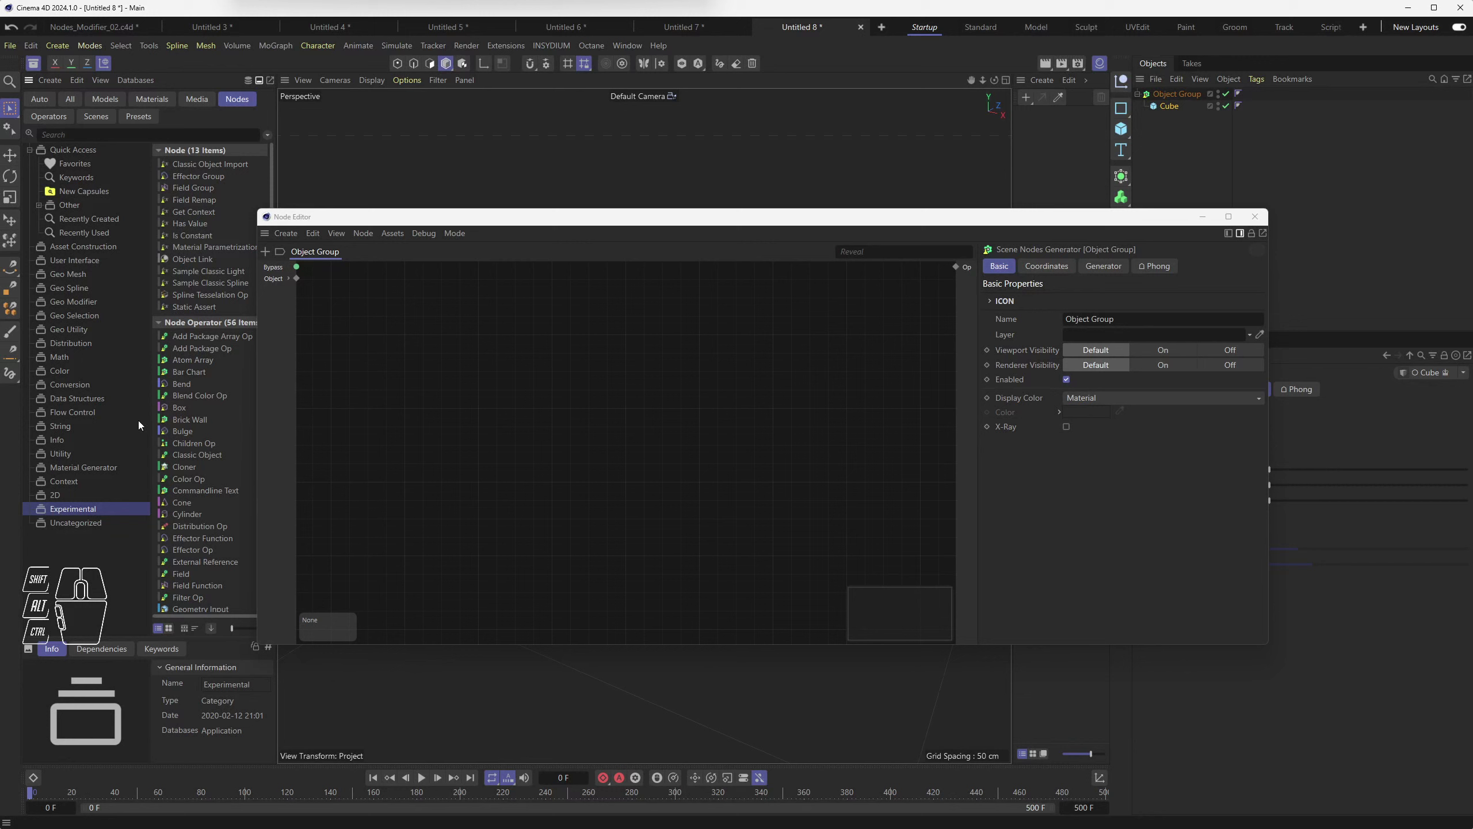
middle_click(214, 445)
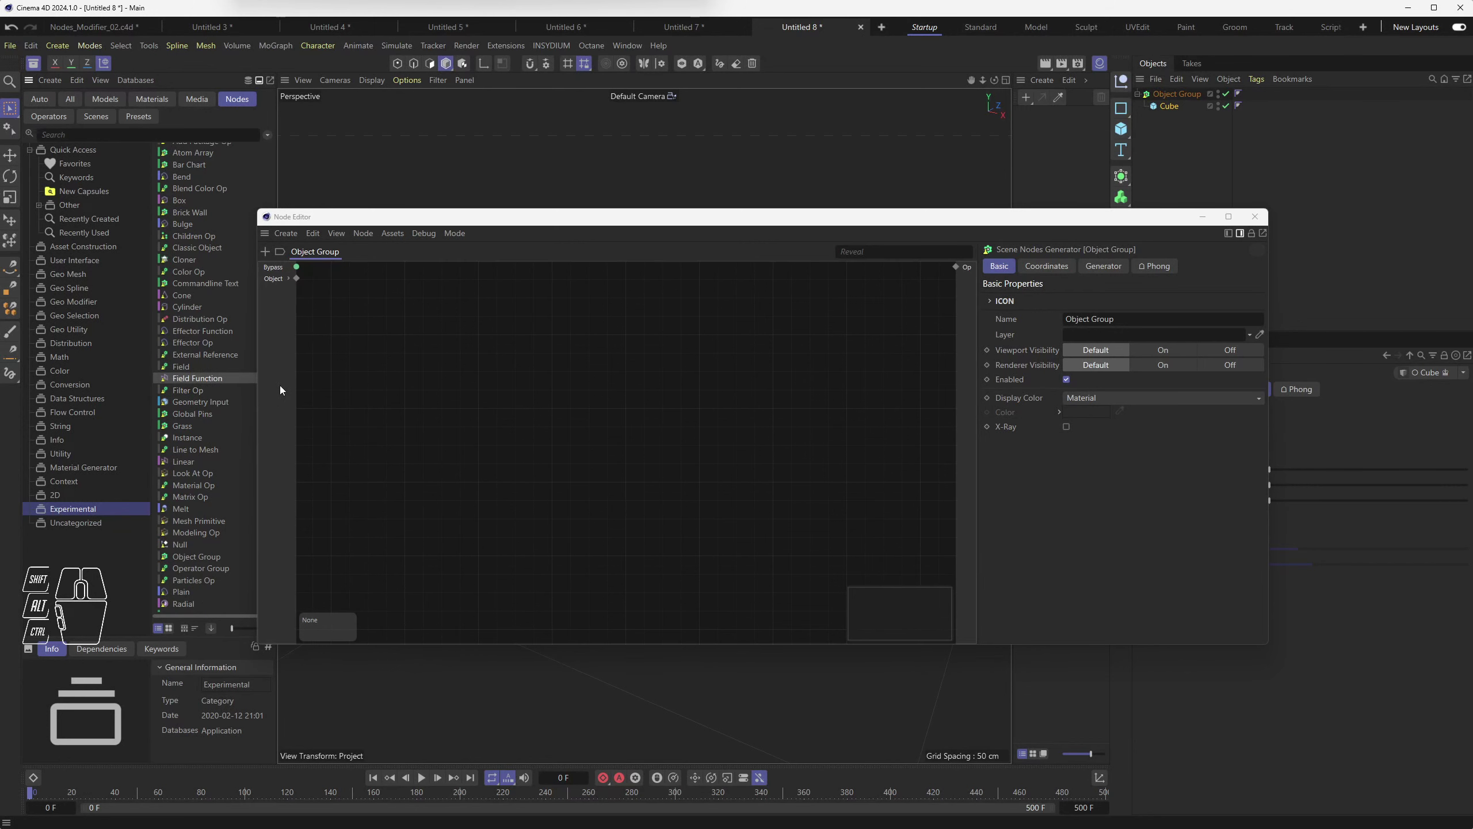
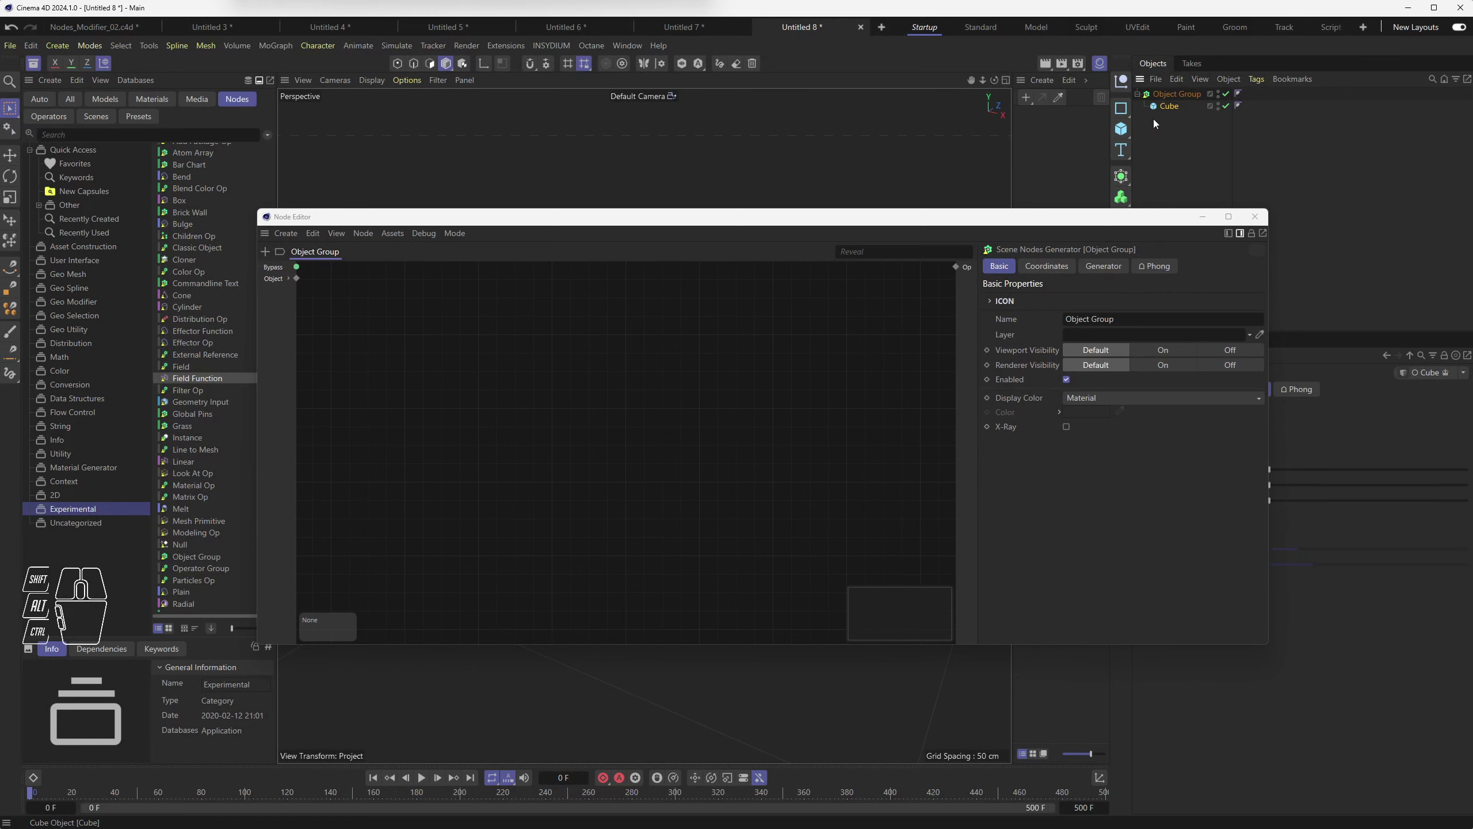
left_click(1167, 97)
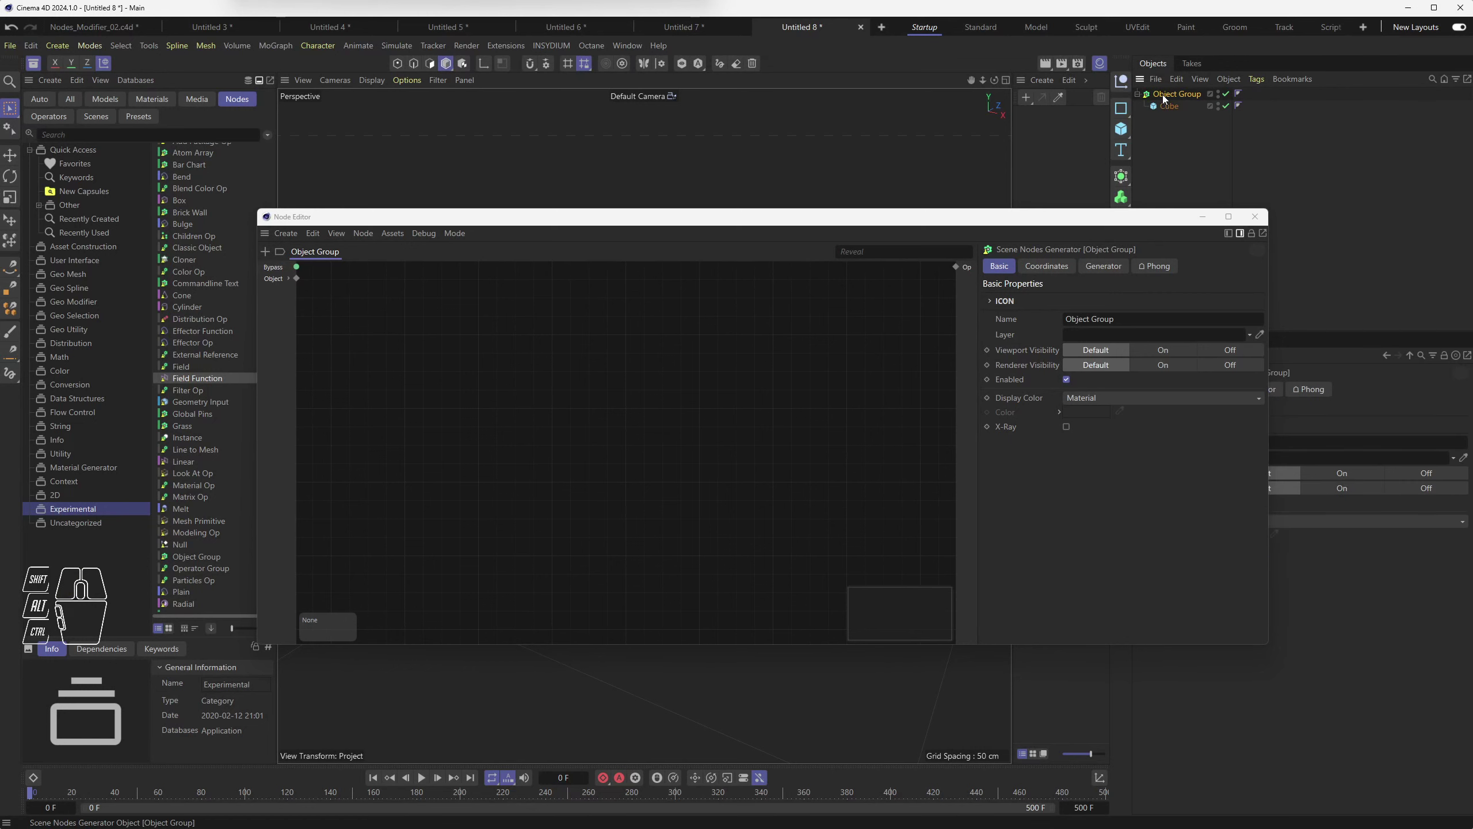
left_click(1170, 109)
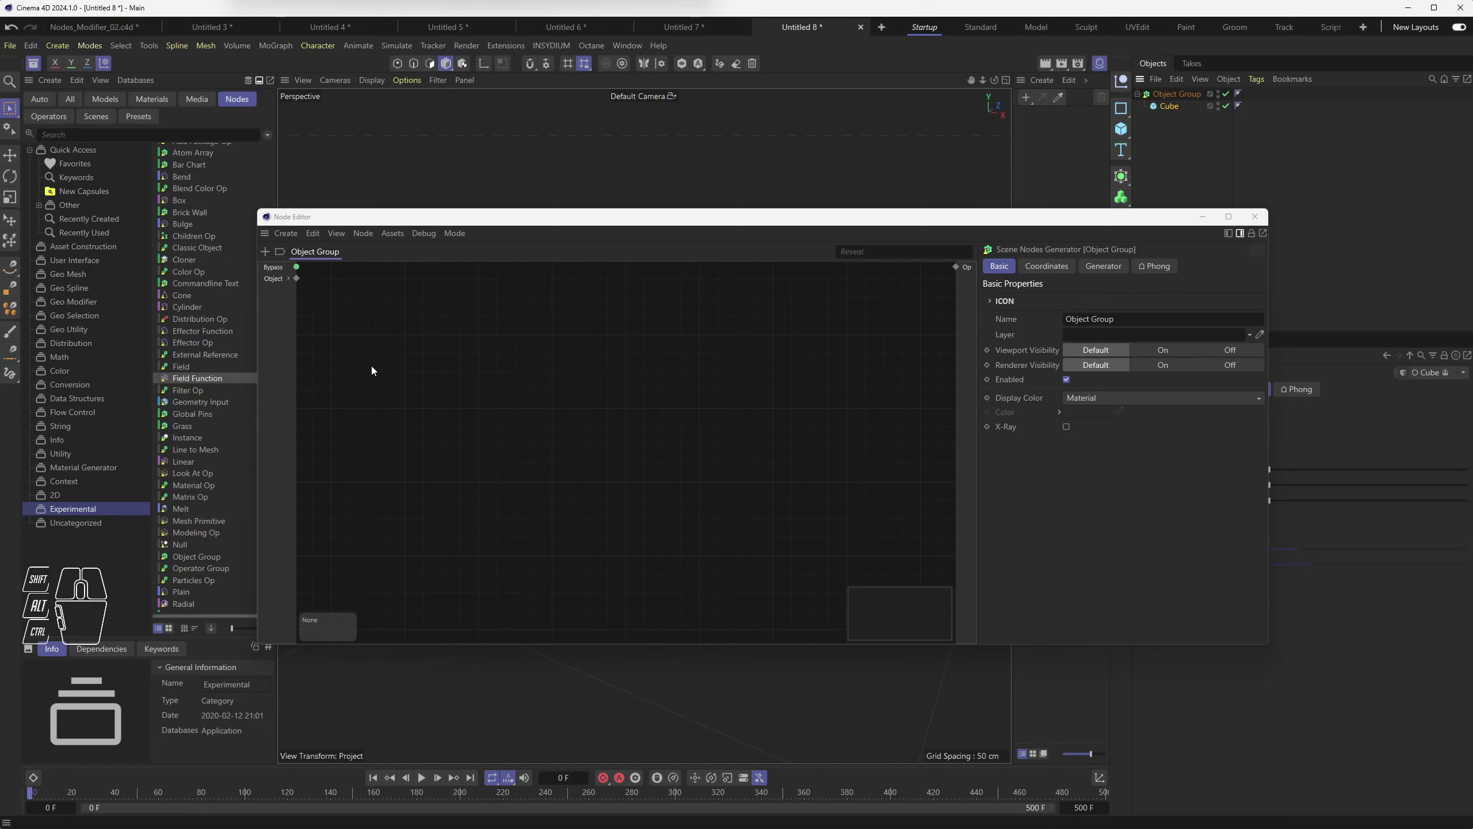
left_click_drag(300, 279, 456, 366)
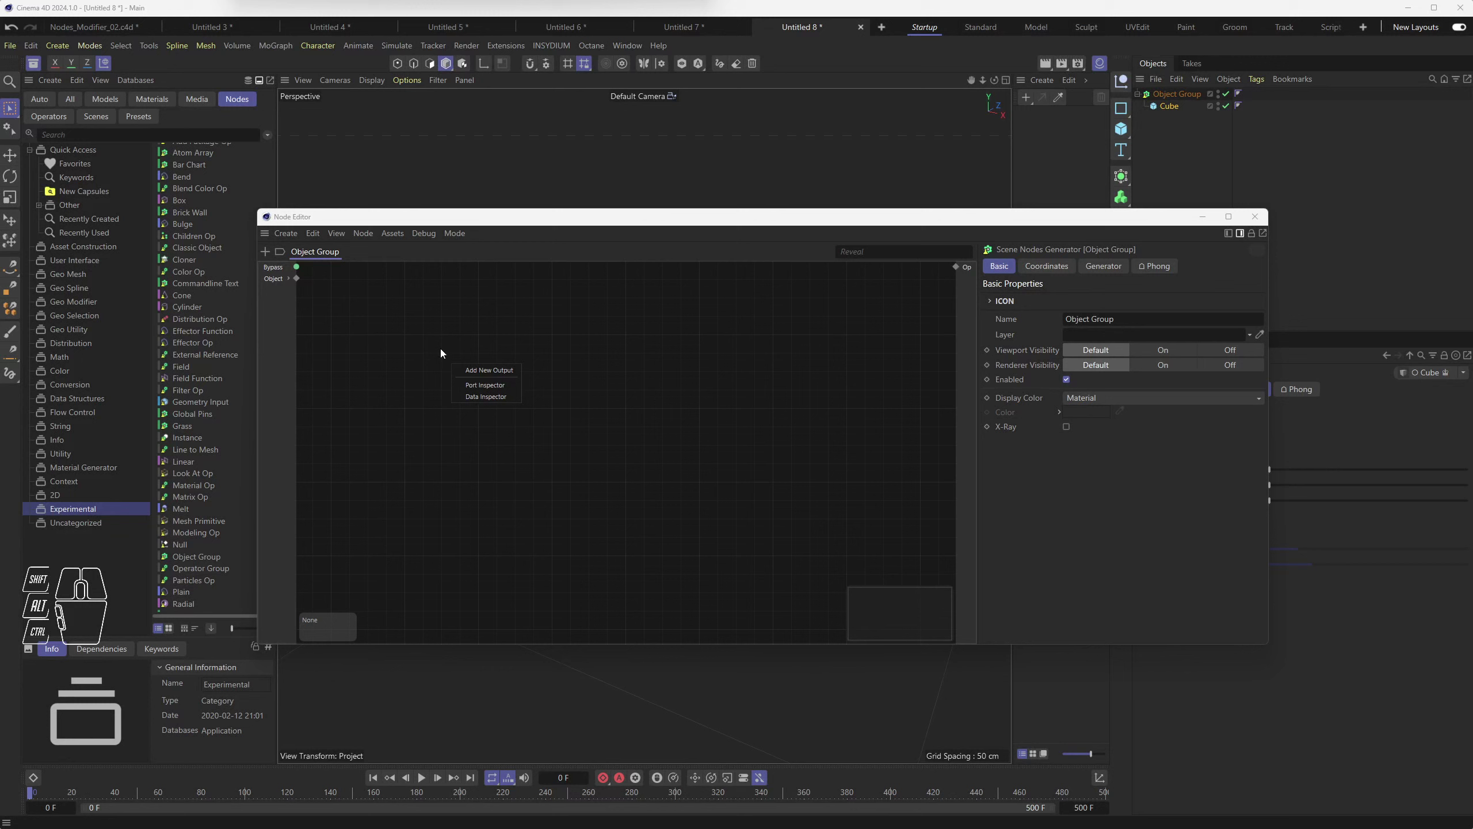
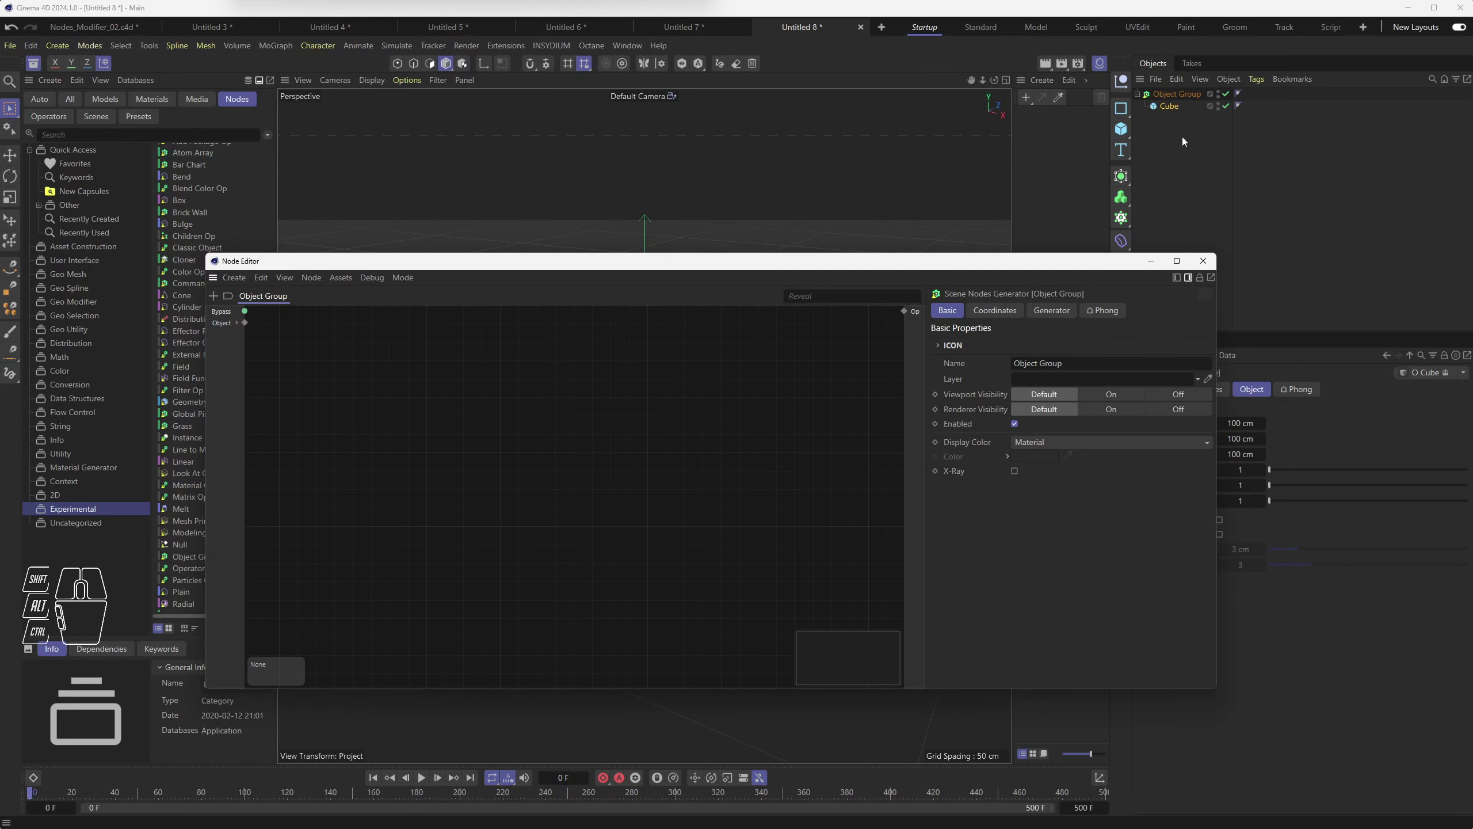
Step: Disable the Object Group so the plain cube shows, then reselect the group and focus its node graph
left_click(1171, 108)
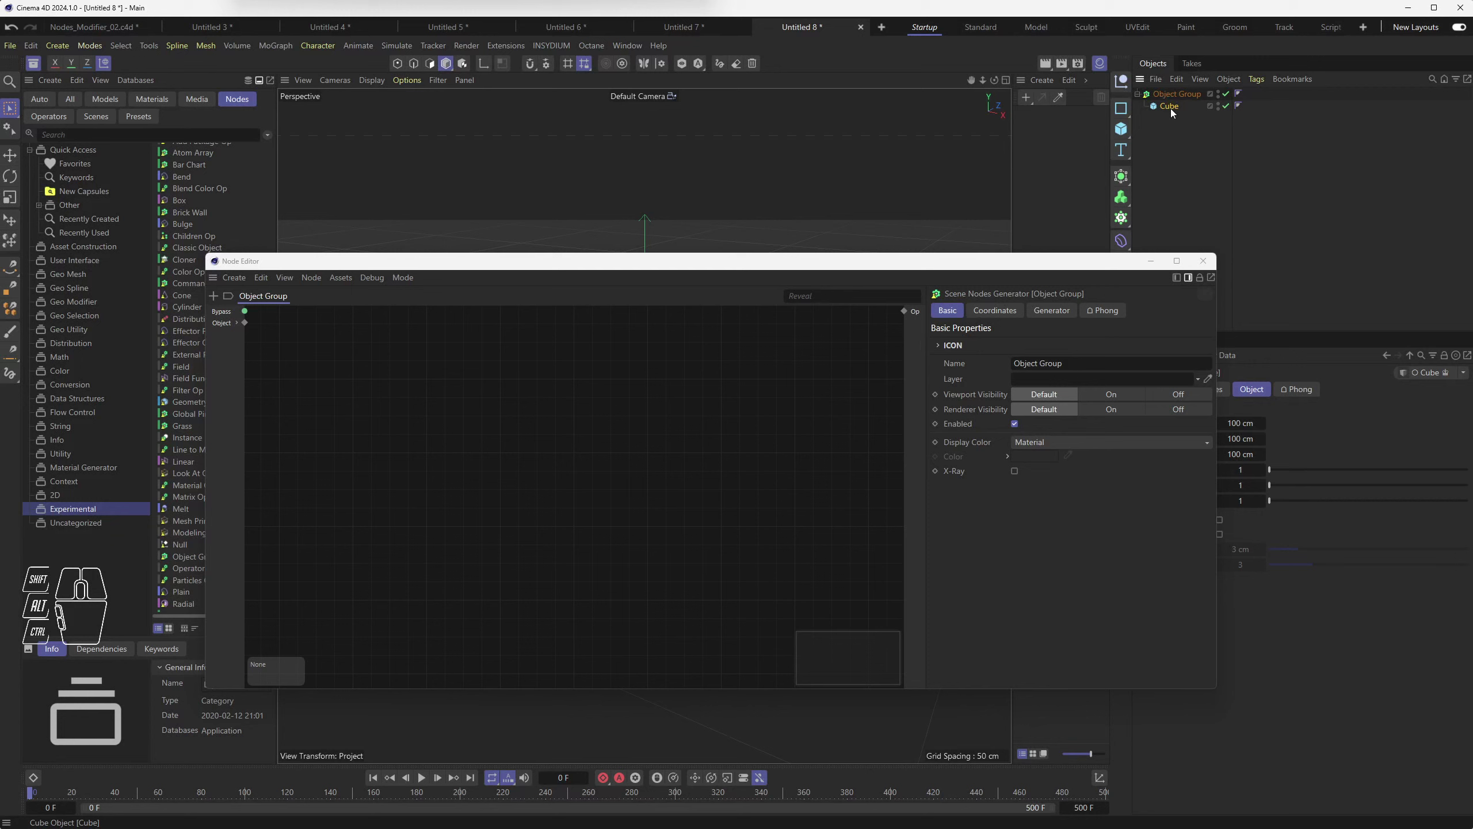
left_click(1231, 95)
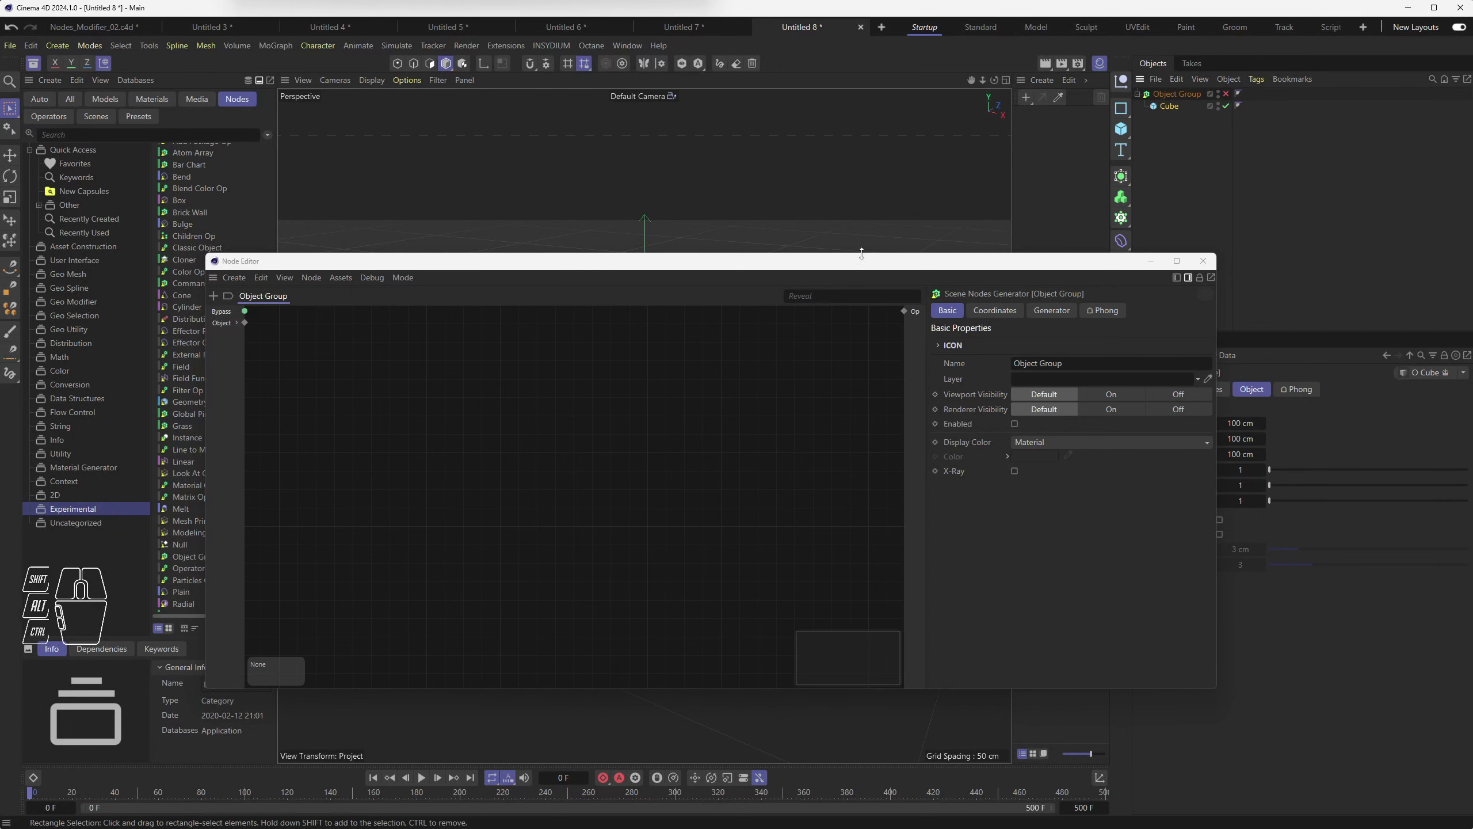
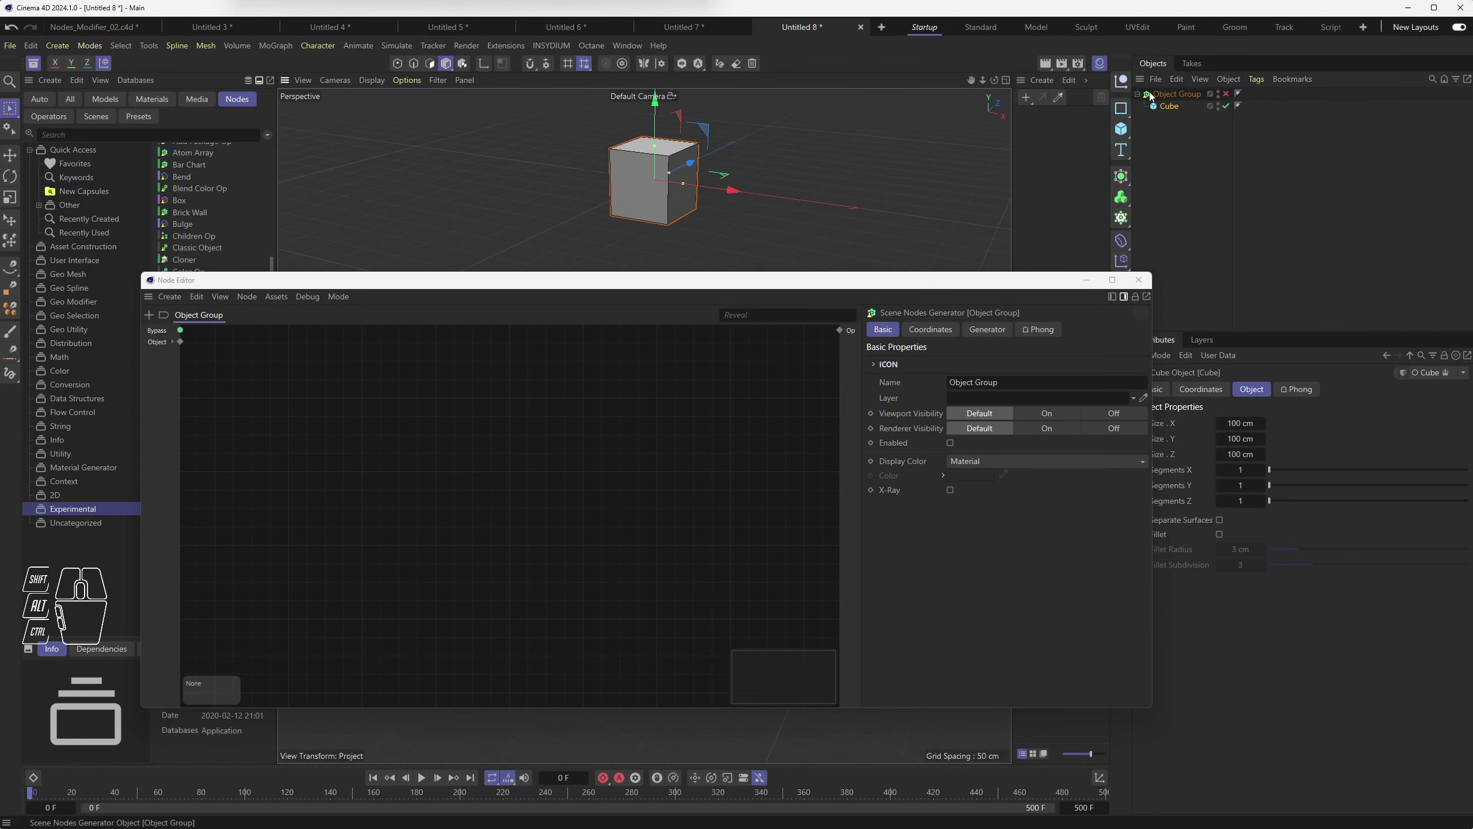
left_click(1153, 95)
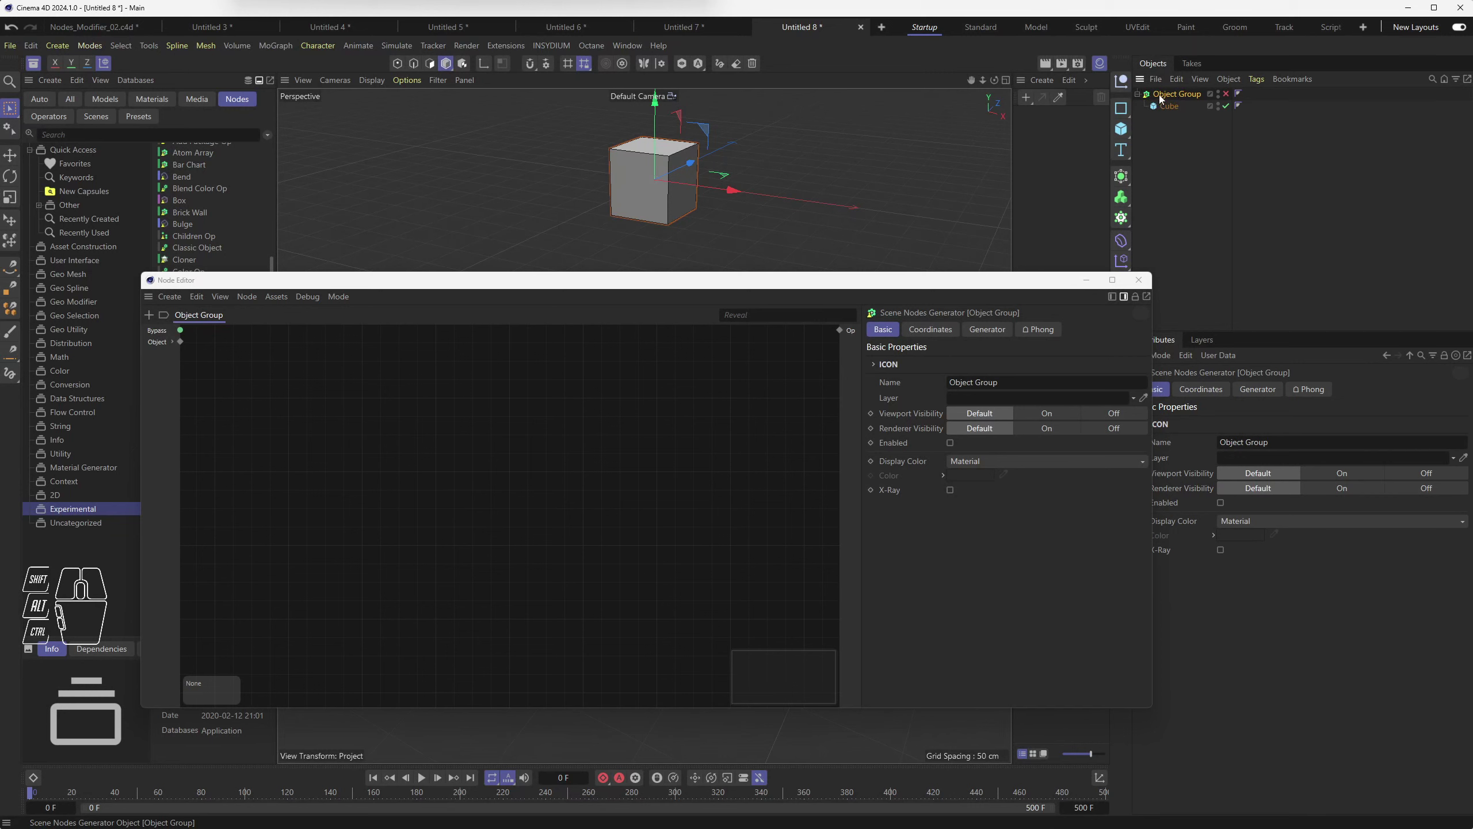
left_click(293, 399)
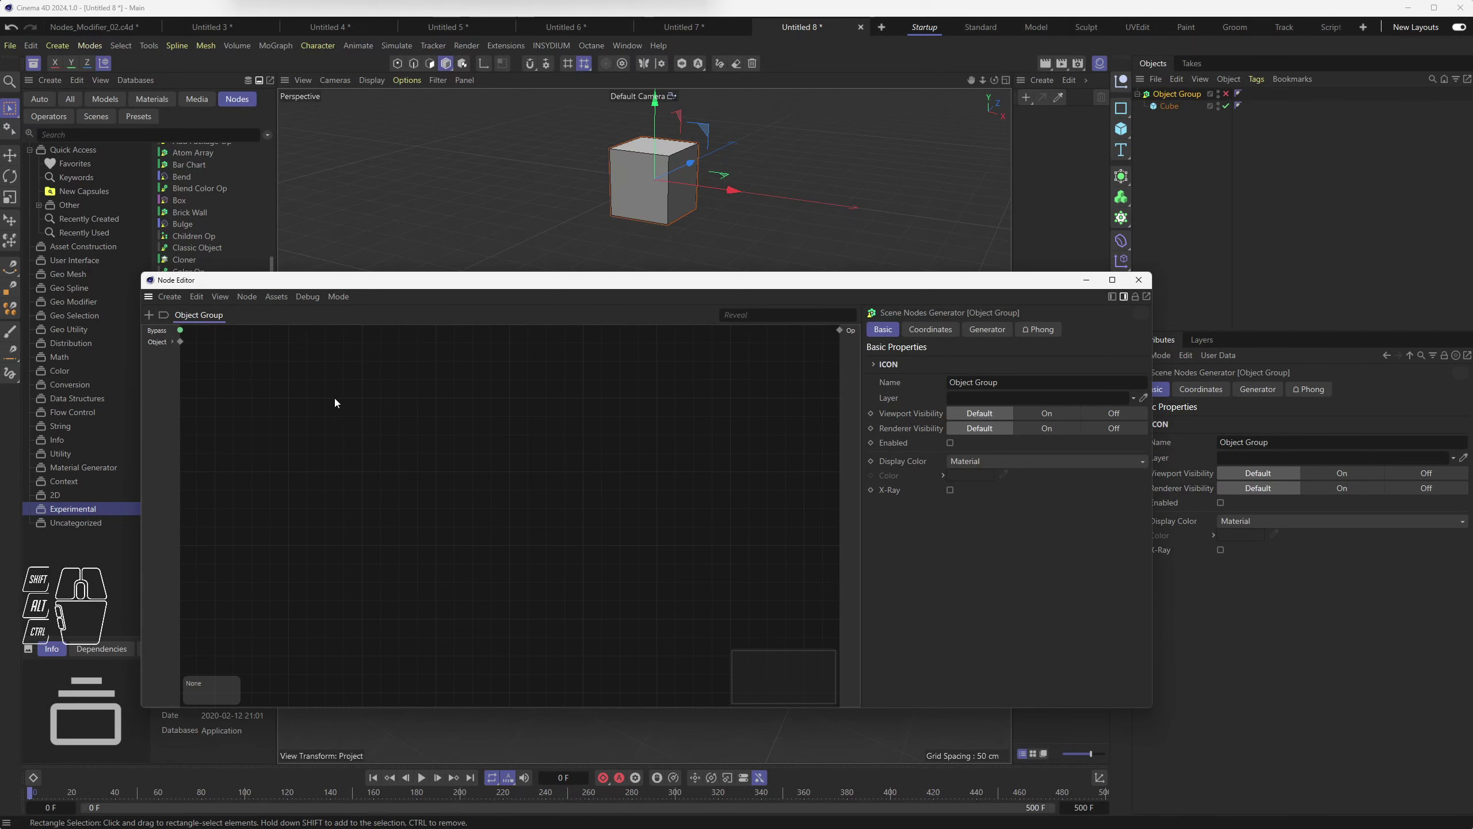
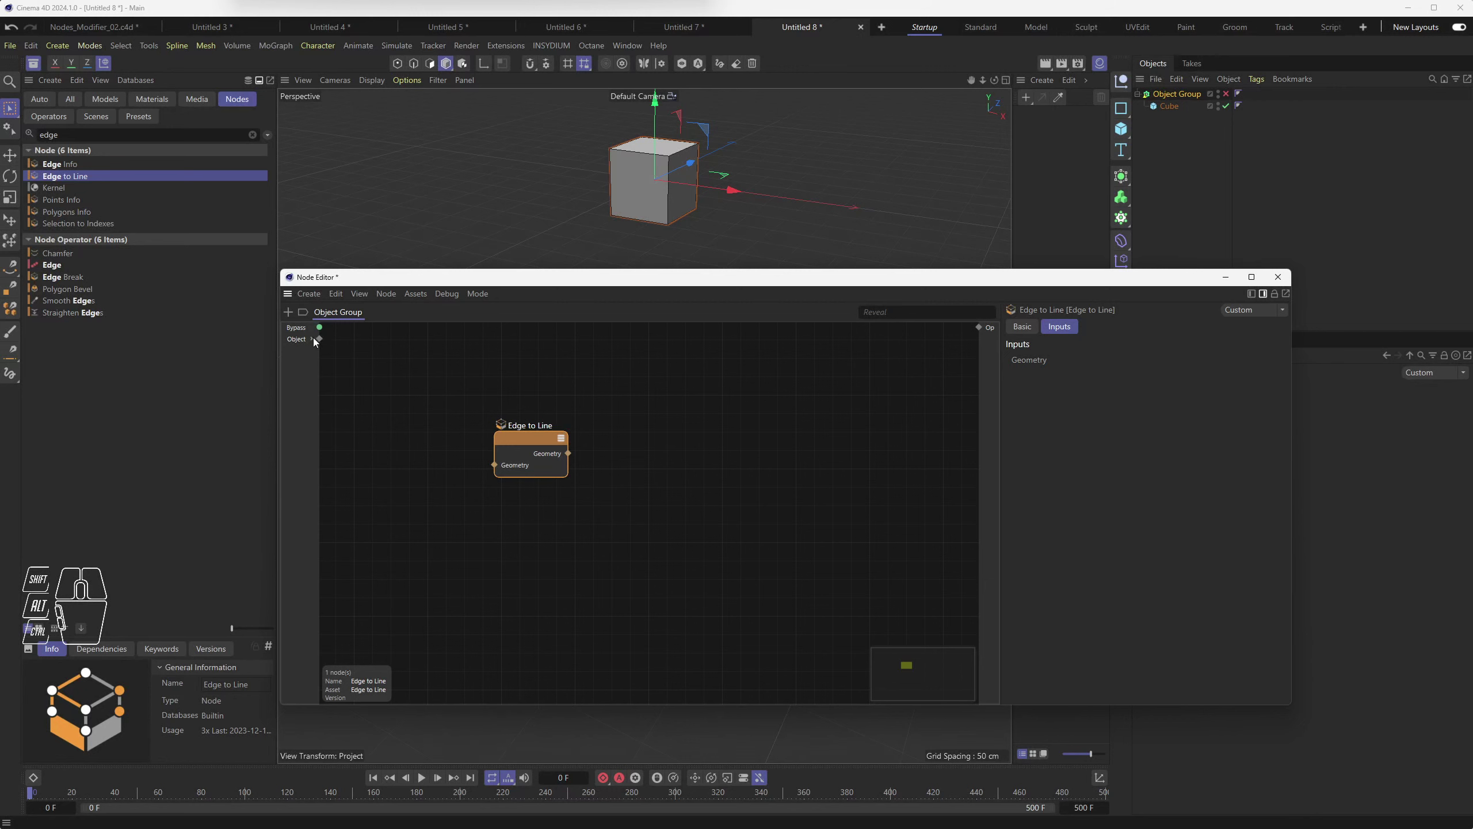
Step: Inspect the Object port's sub-ports by expanding and collapsing it
left_click(315, 340)
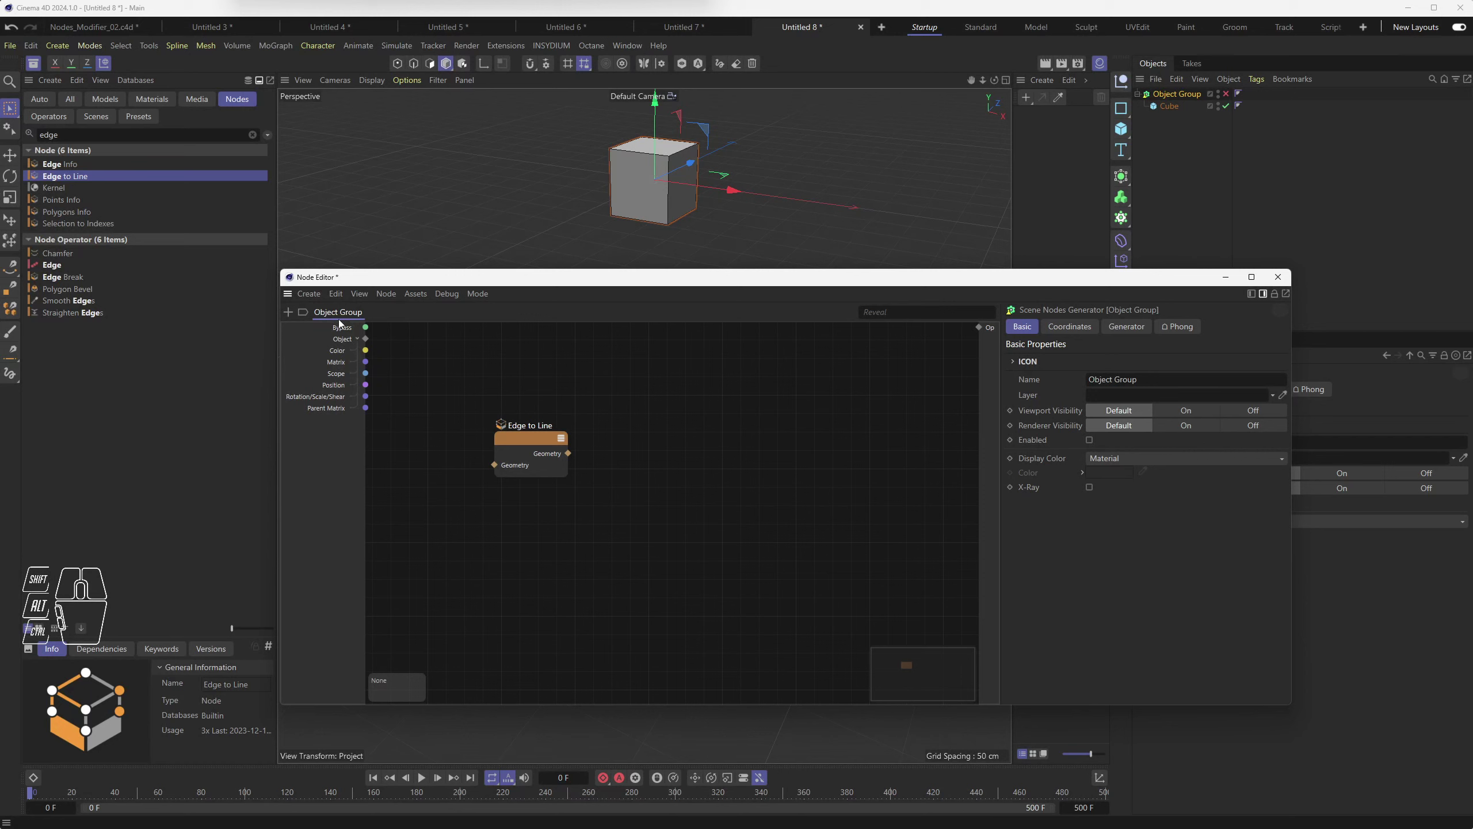
left_click(363, 340)
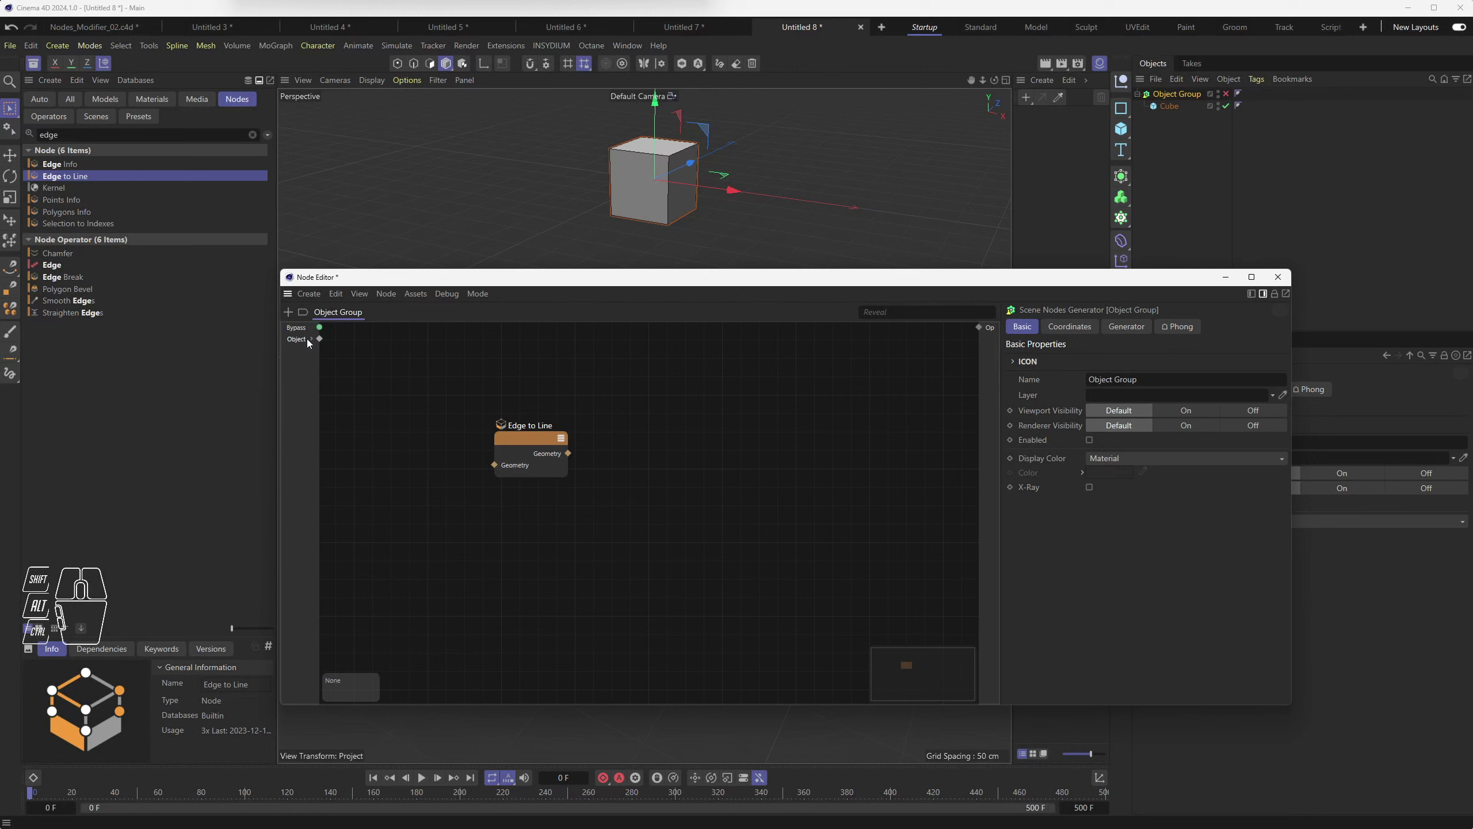
left_click(305, 342)
left_click(316, 341)
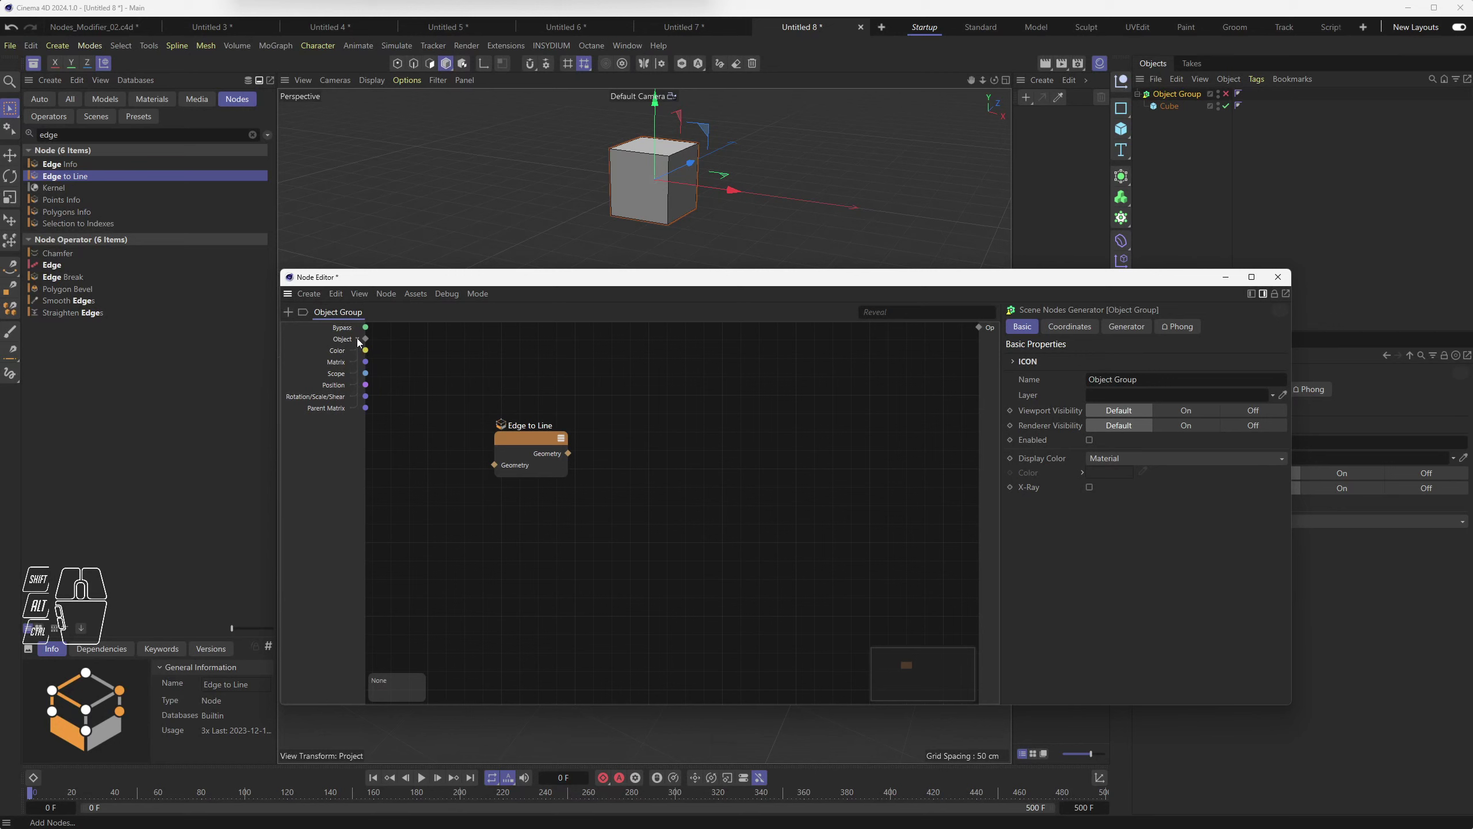
left_click(362, 341)
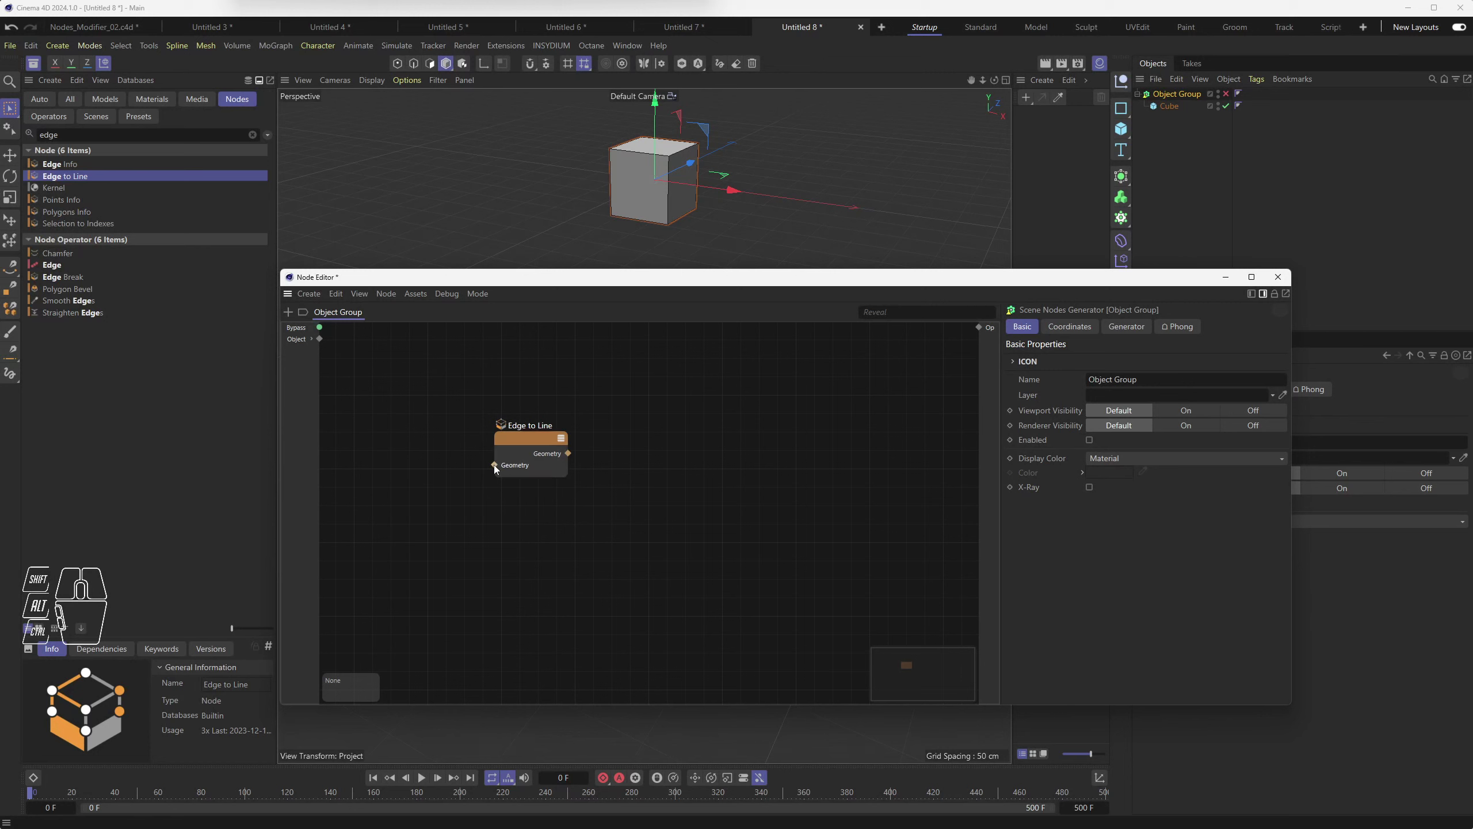
Step: Select the Edge to Line node and bring up the Add New Input choices on the input column
middle_click(527, 464)
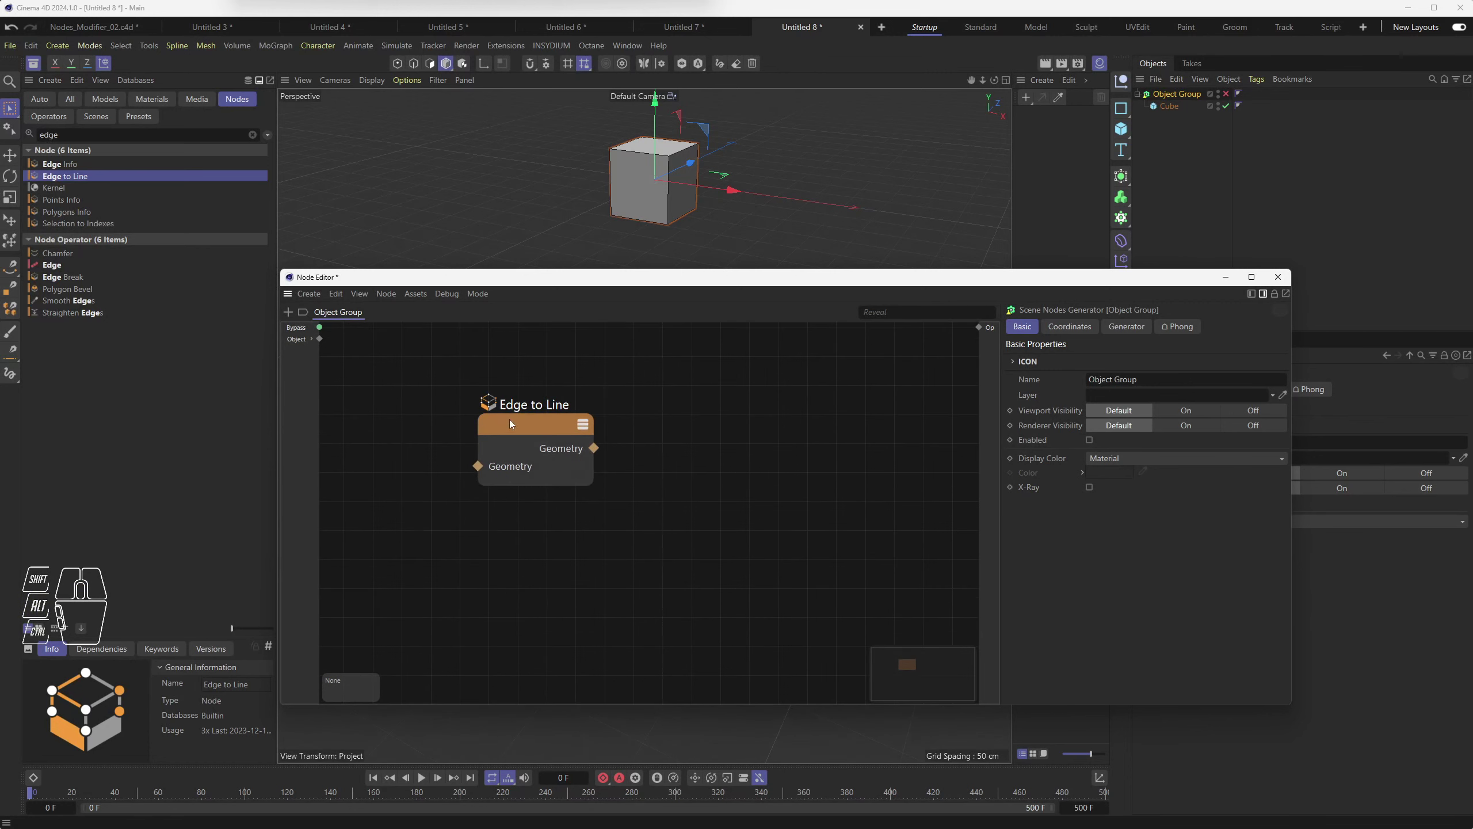
left_click(518, 430)
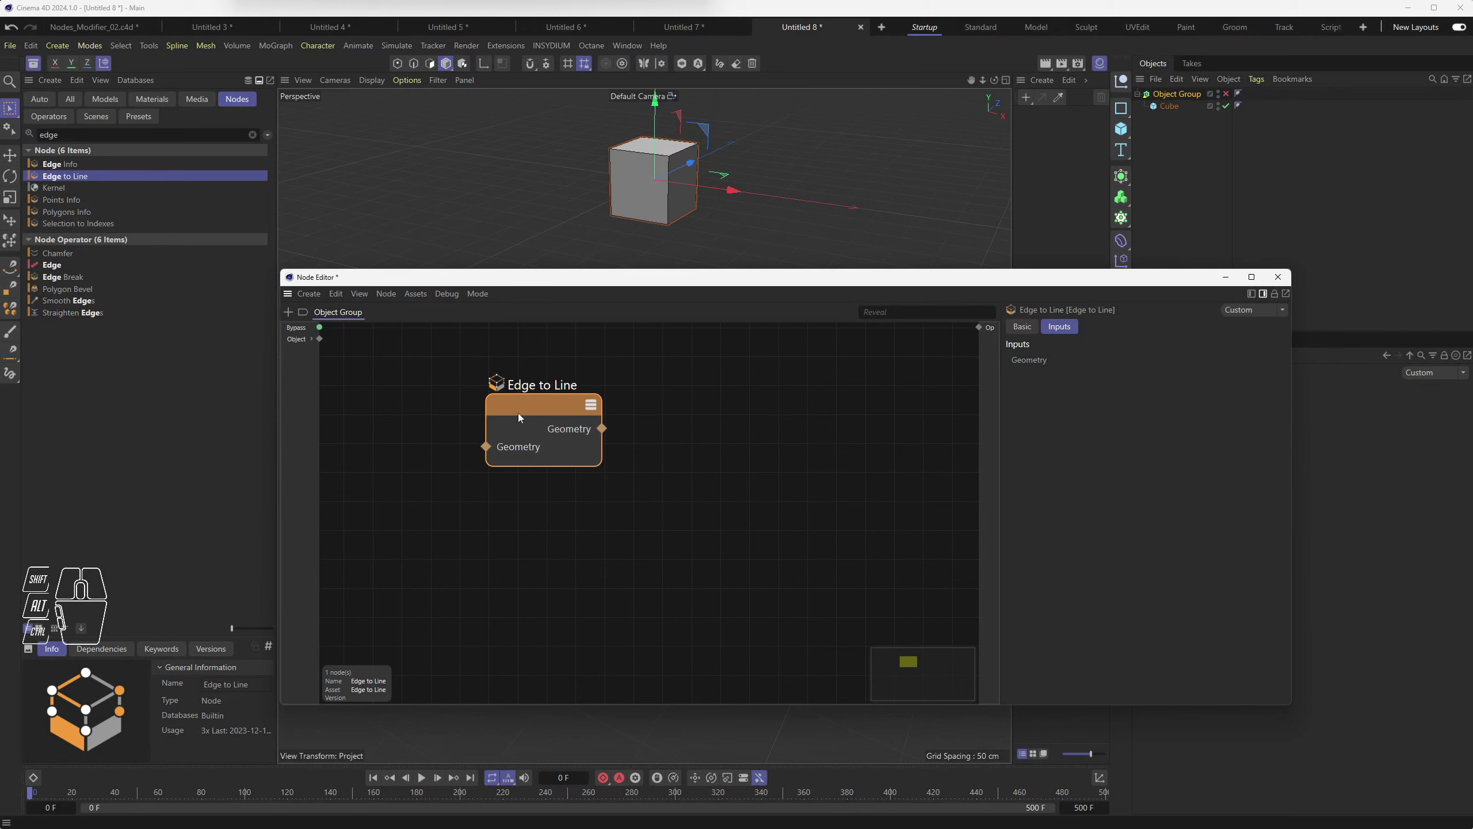
left_click_drag(489, 448, 304, 385)
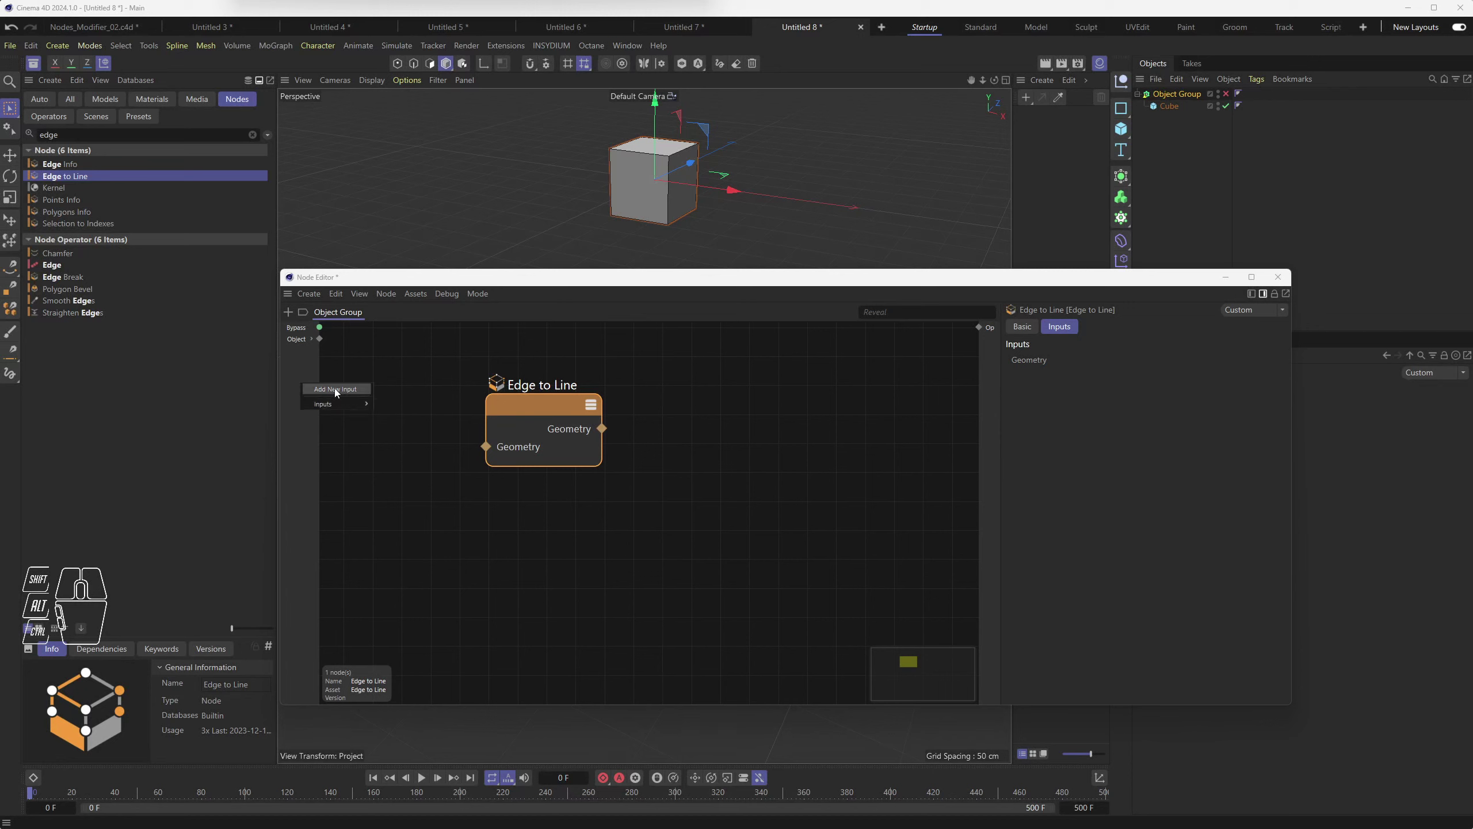
Step: Add a Geometry input port and feed Edge to Line's output into a new Geometry Op linked to the group output
left_click(339, 390)
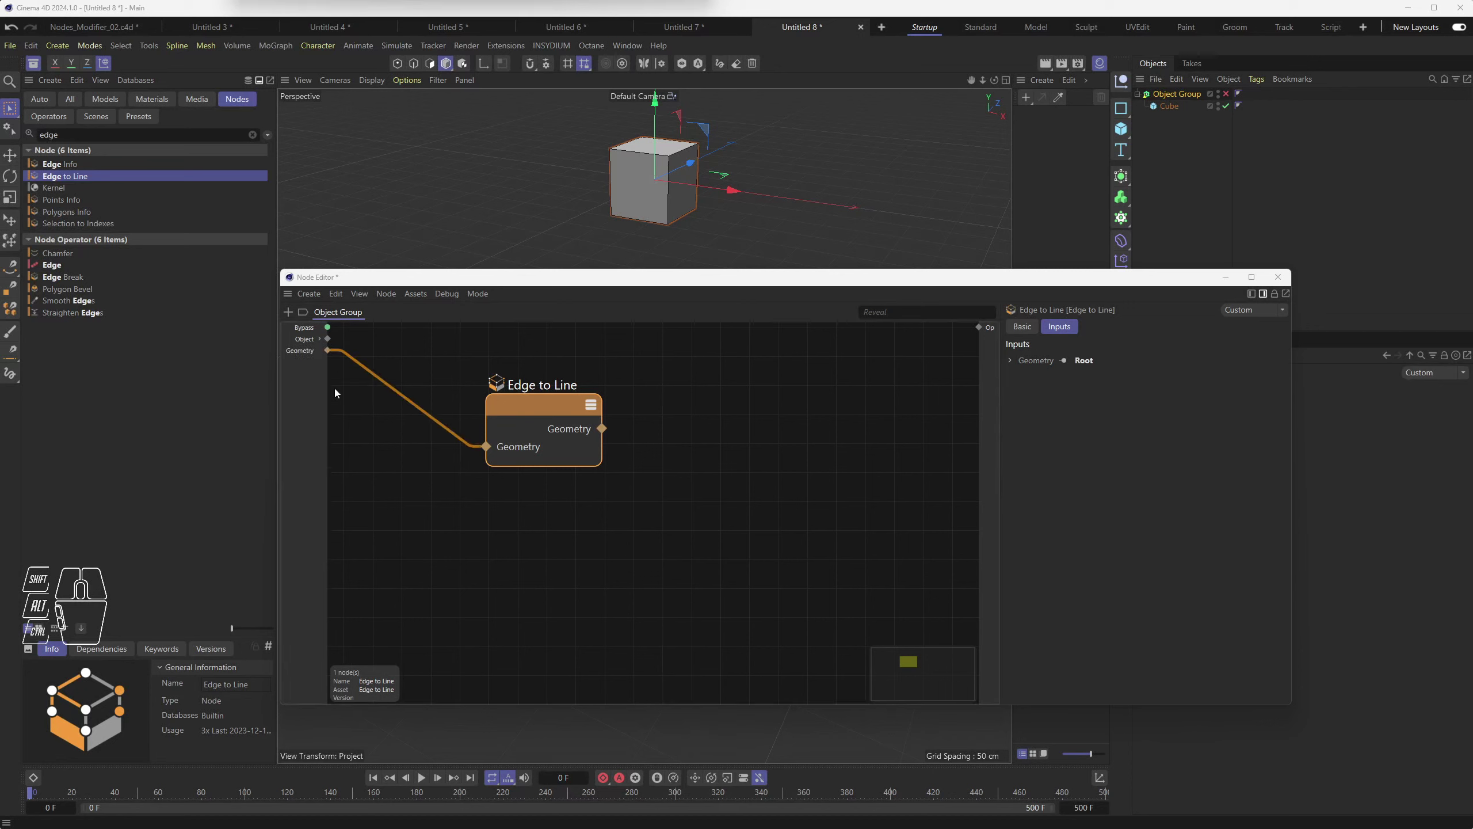
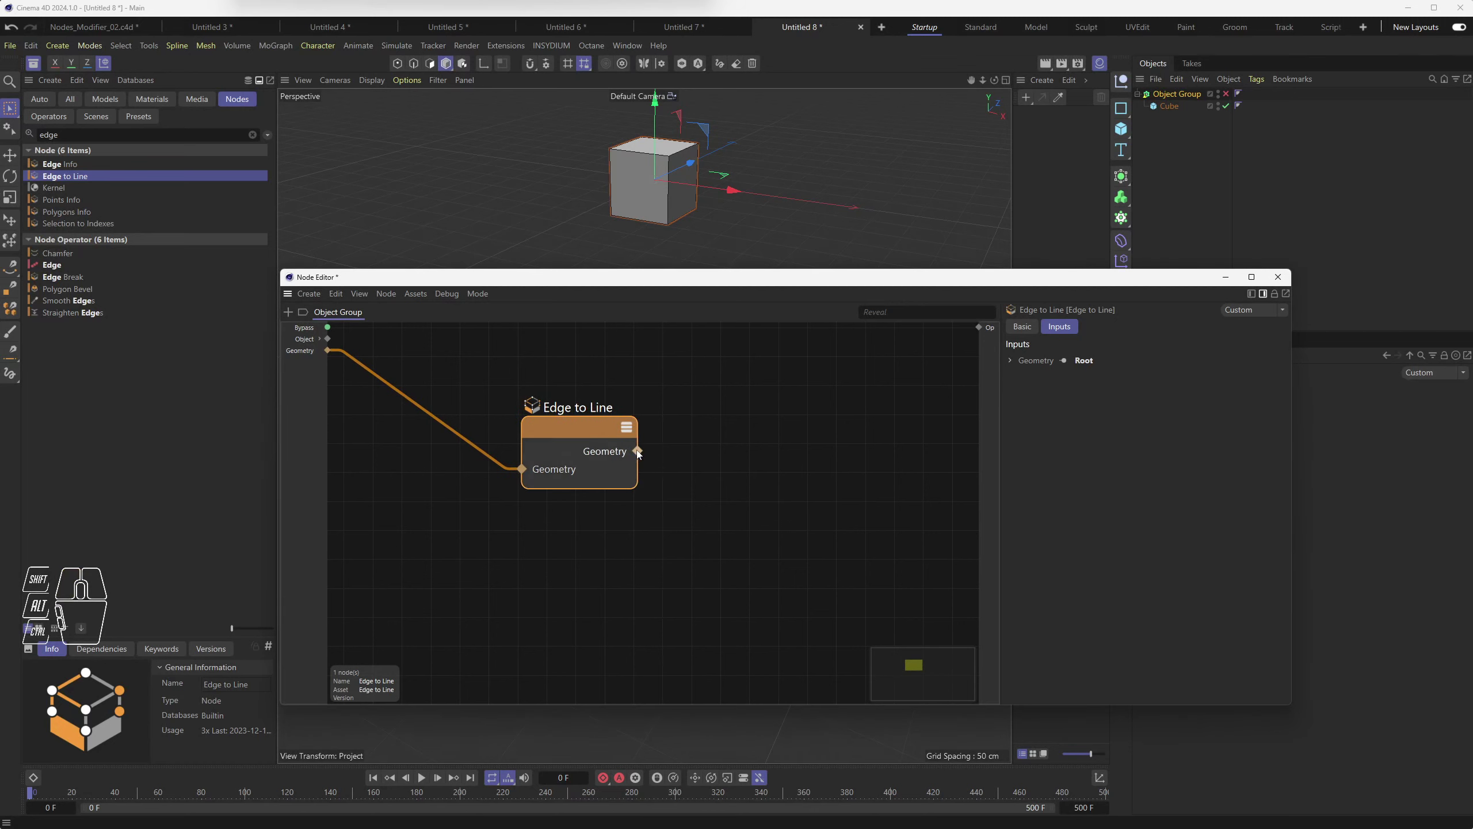
left_click_drag(643, 452, 984, 329)
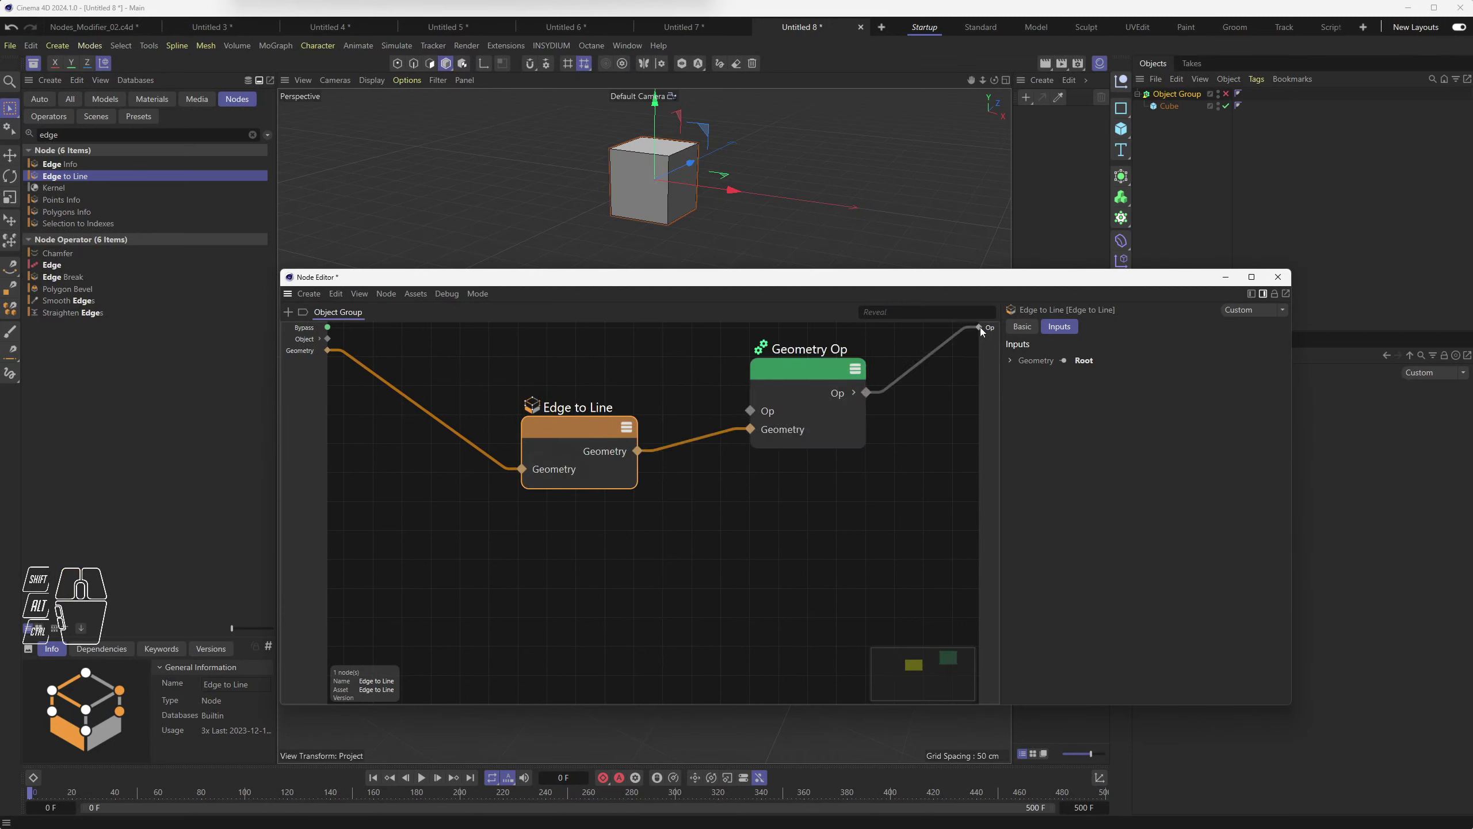
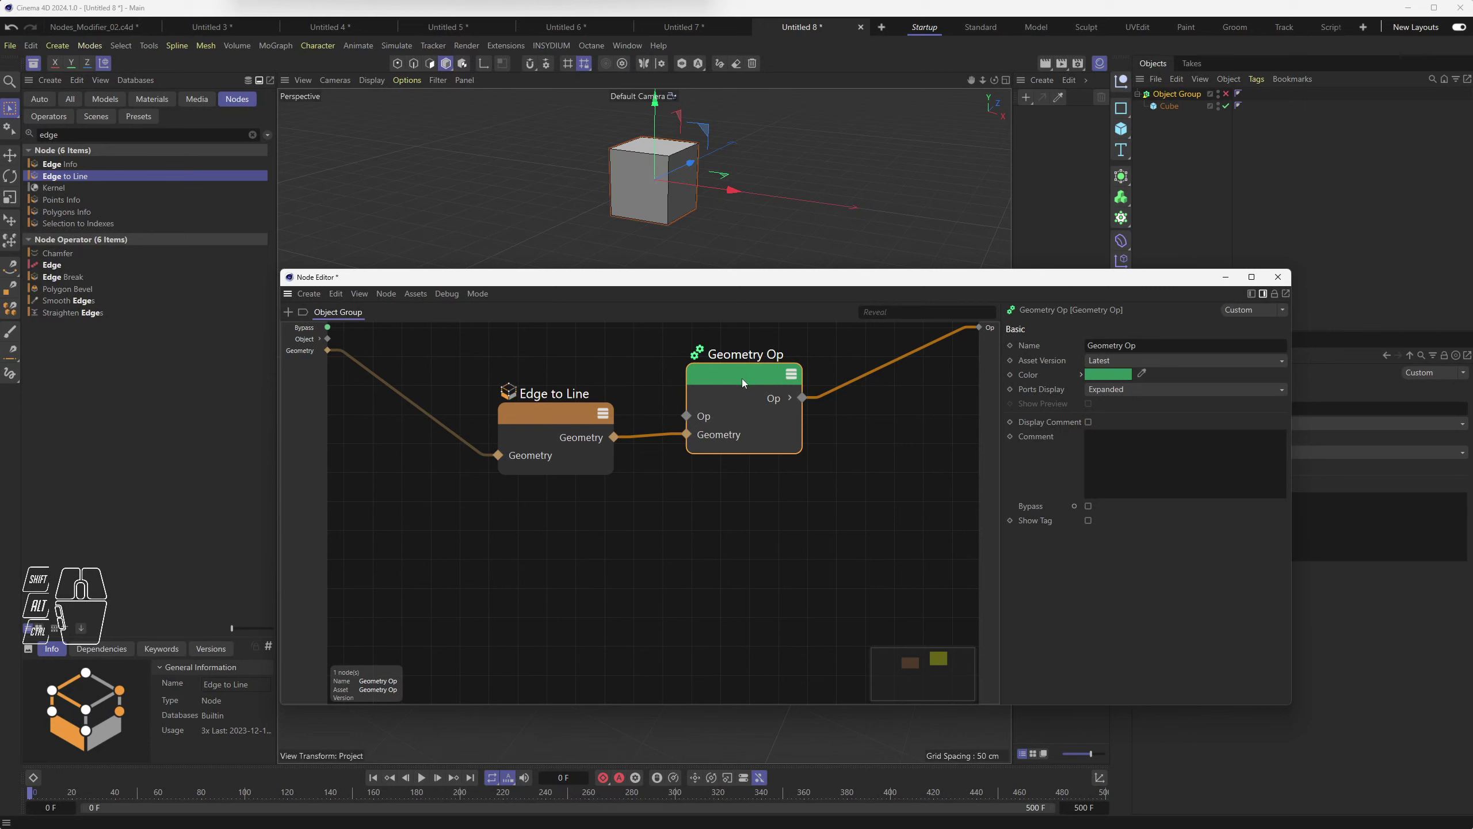
left_click(748, 379)
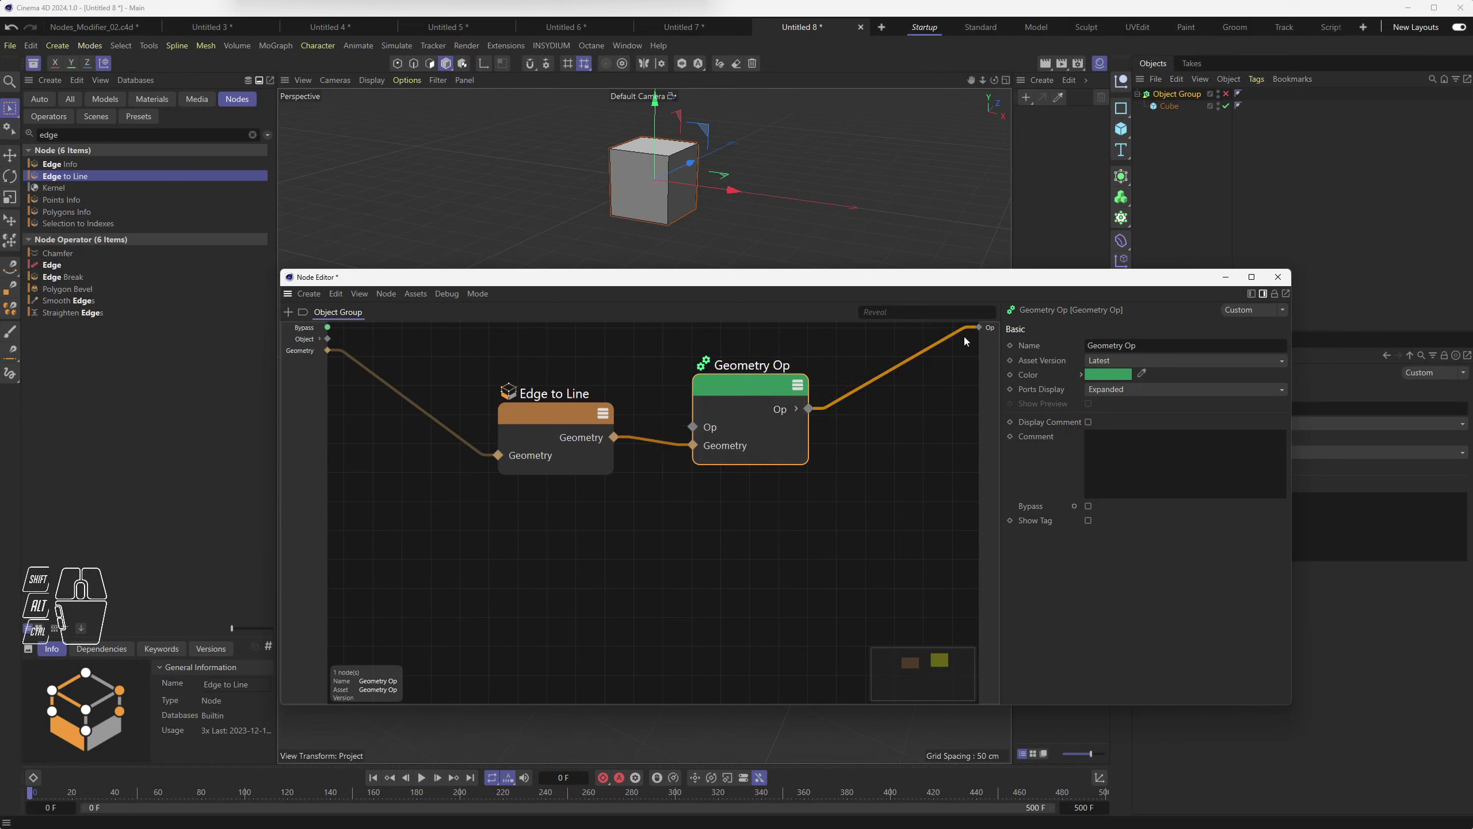
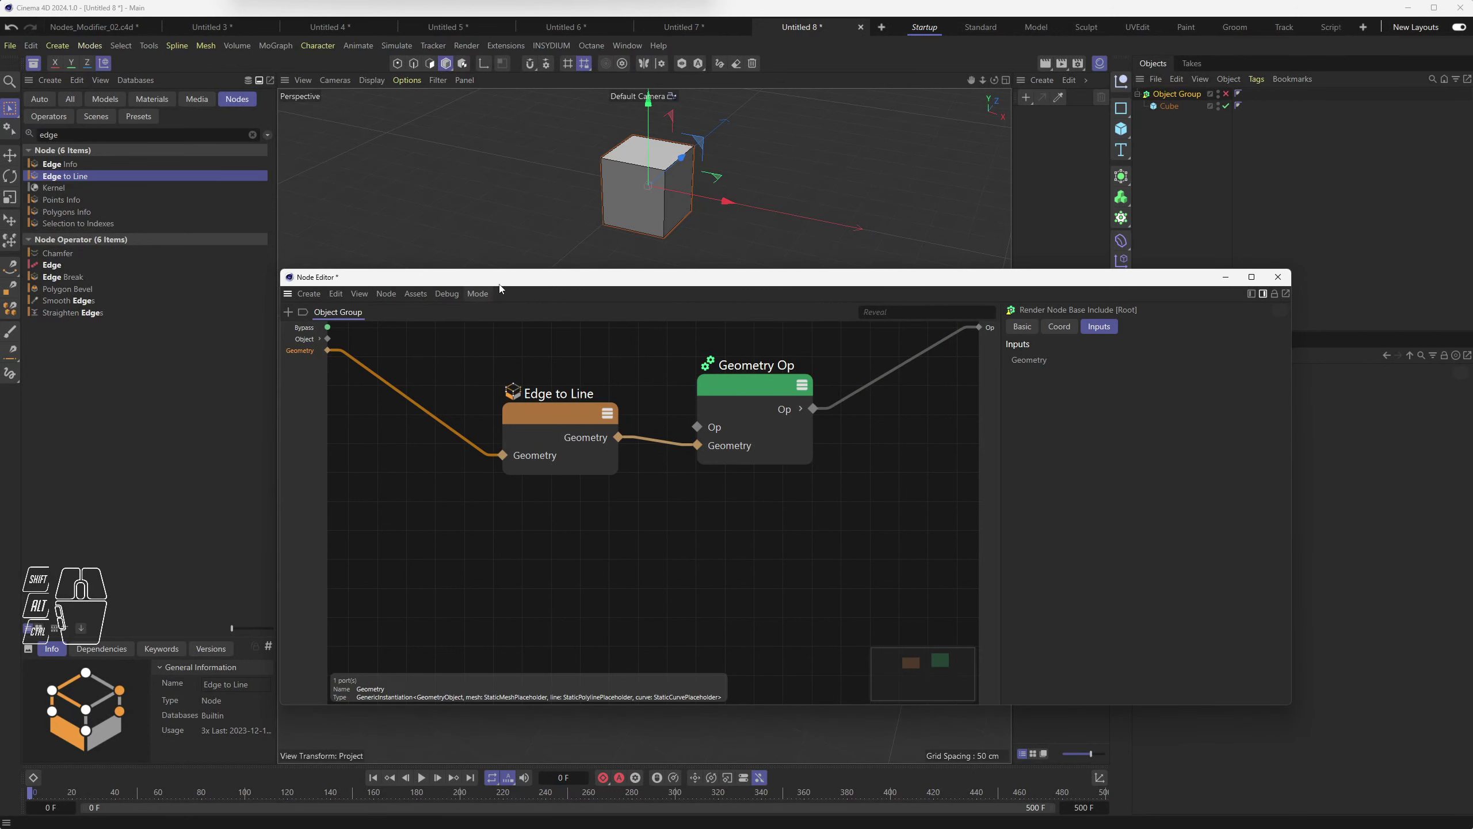
left_click_drag(504, 283, 409, 294)
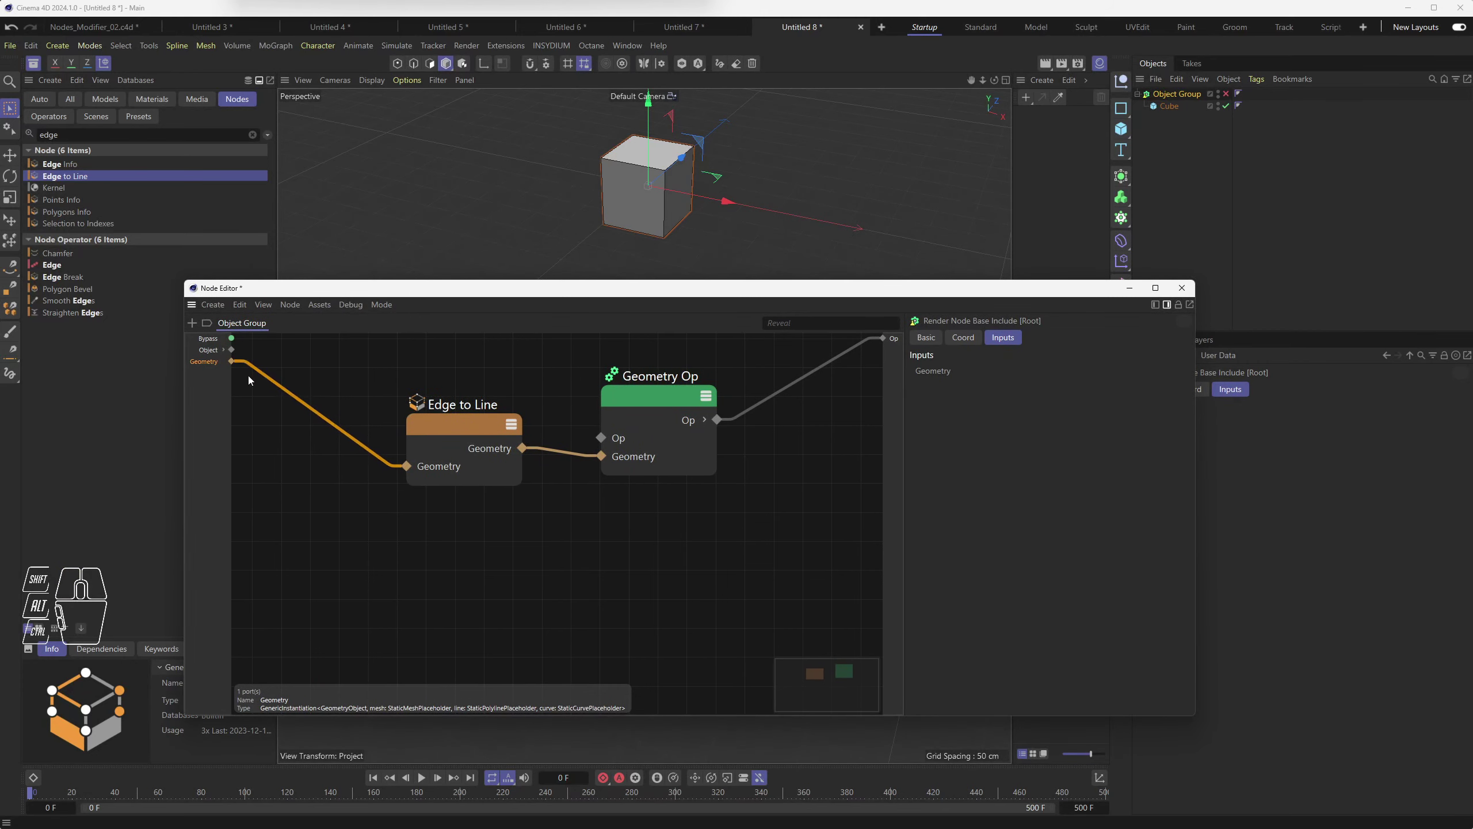
Step: Disconnect the group's Geometry input port and target Edge to Line's Geometry input instead
right_click(212, 365)
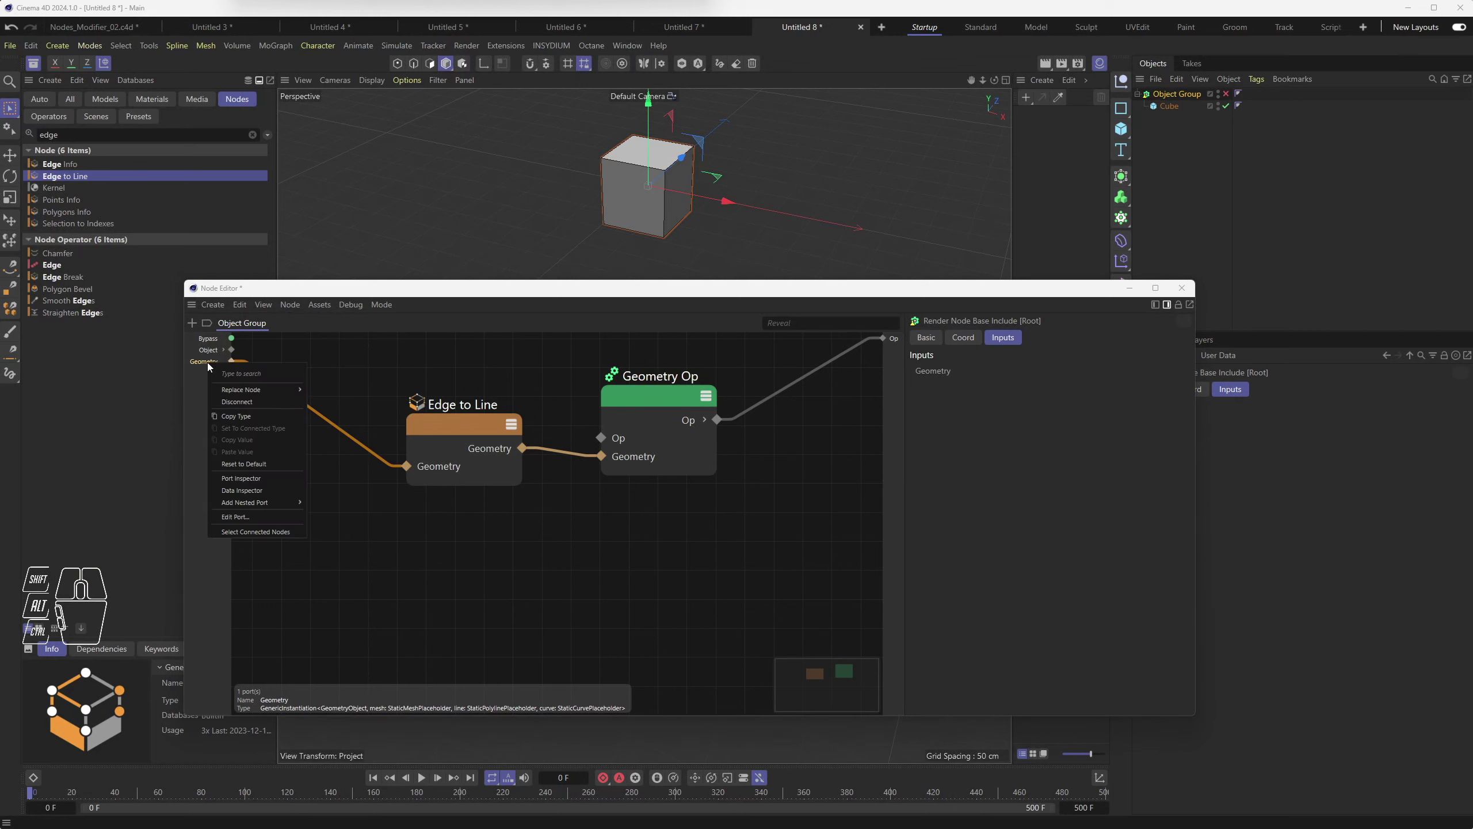
left_click(245, 402)
right_click(210, 363)
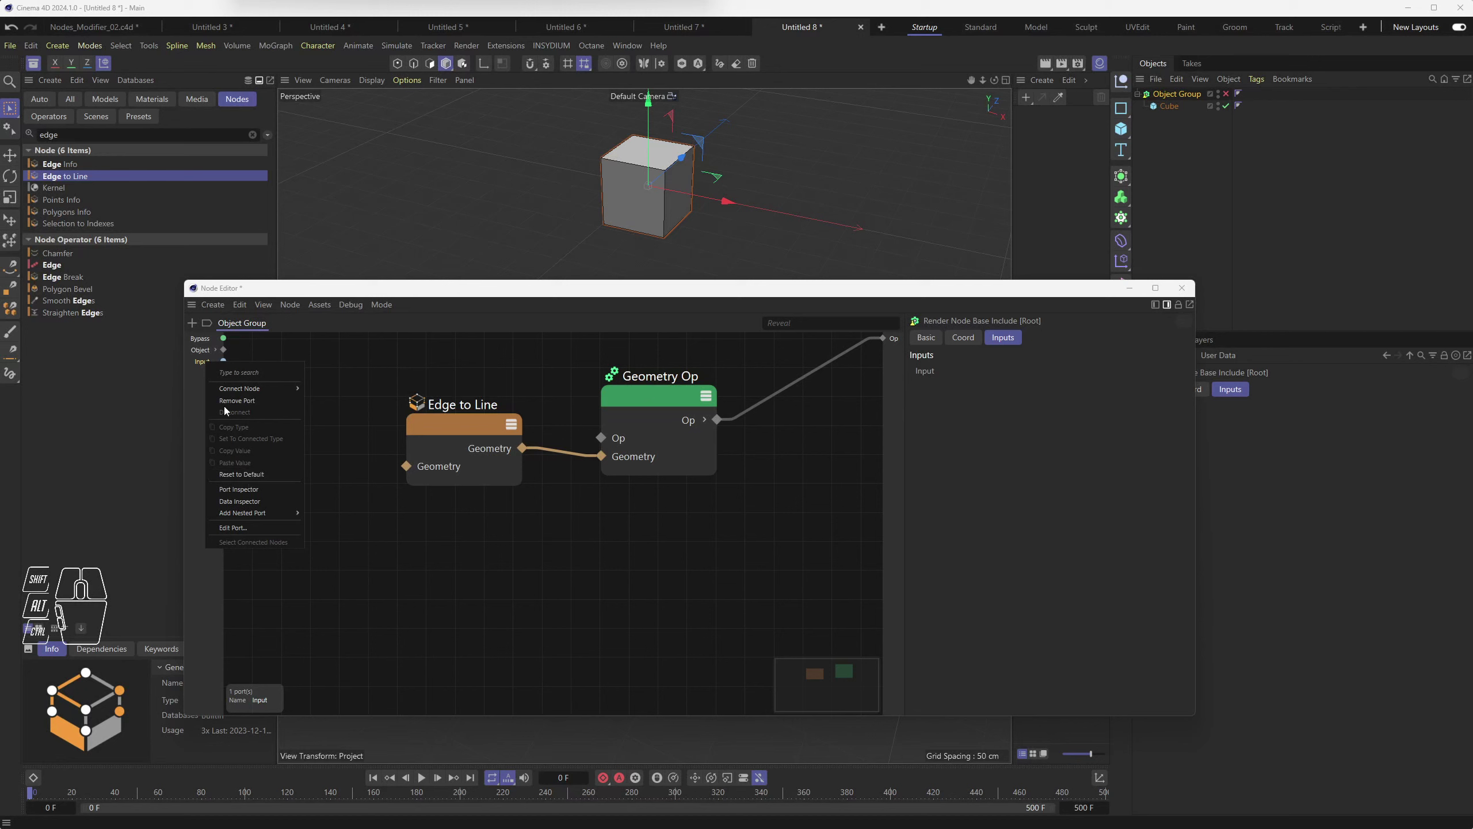
left_click(236, 403)
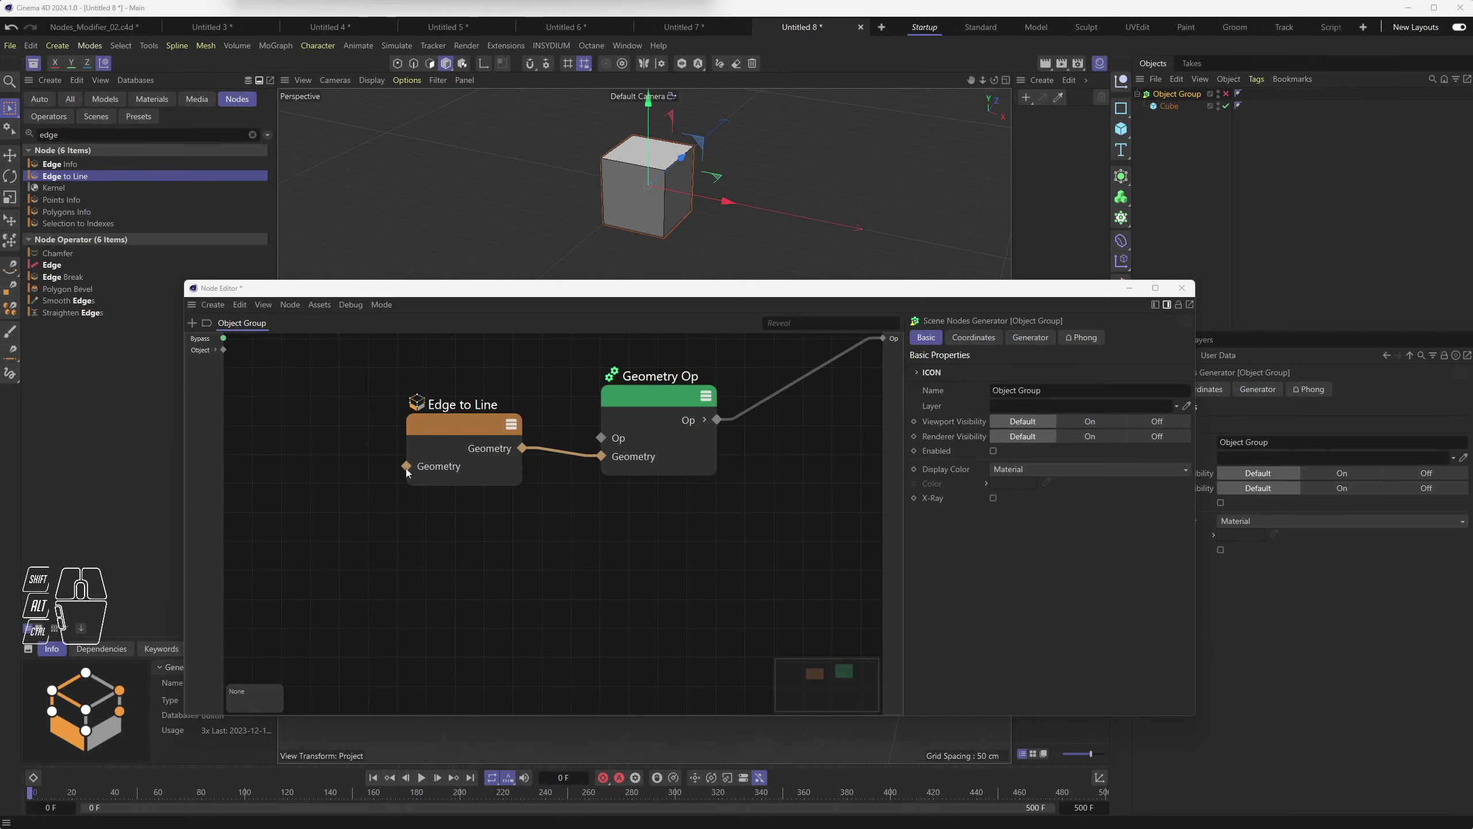
Step: Connect Edge to Line's Geometry input to a new group input and move Geometry Op closer to Edge to Line
left_click_drag(410, 467, 206, 378)
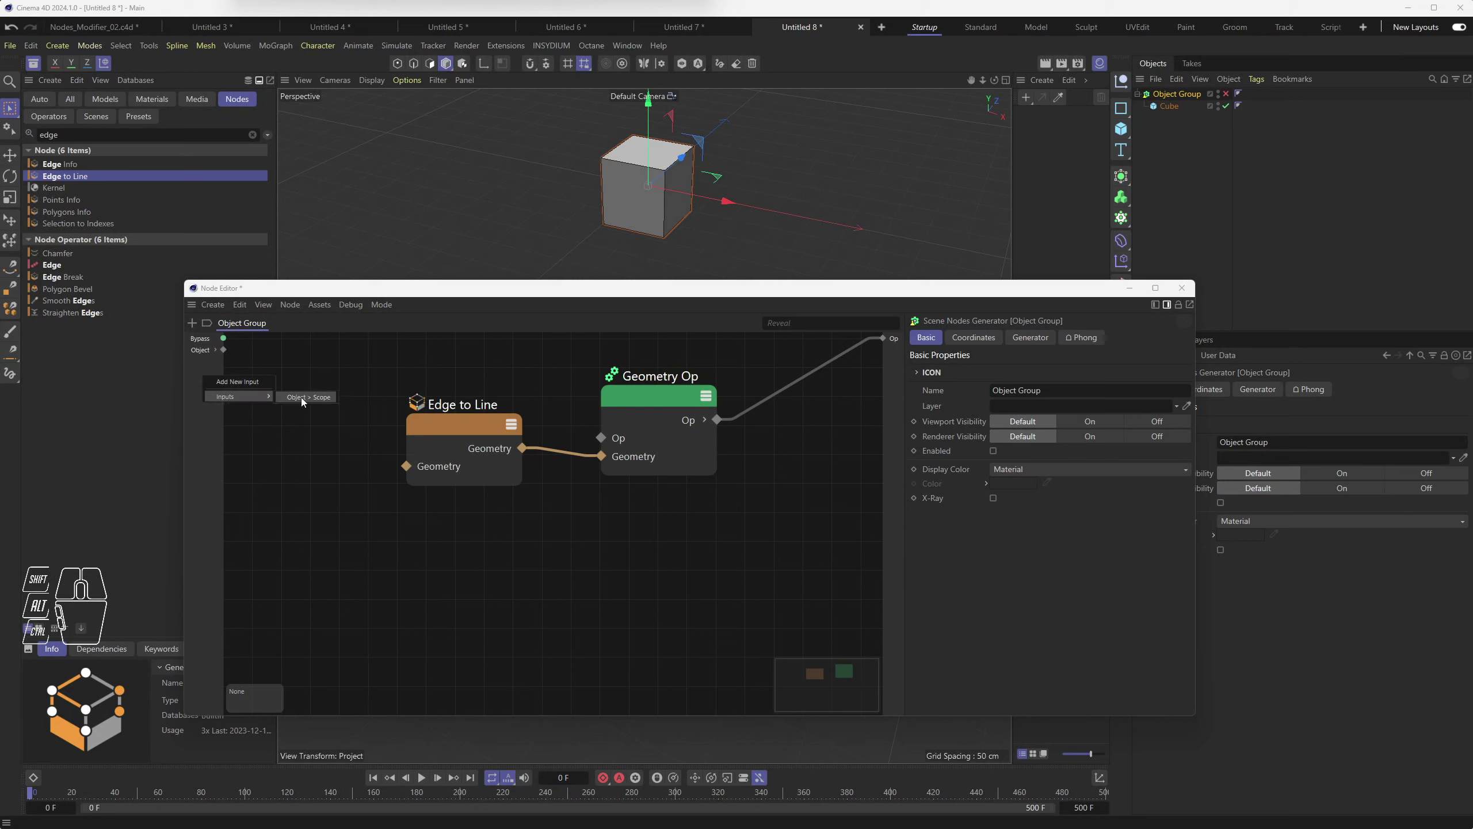
left_click(306, 400)
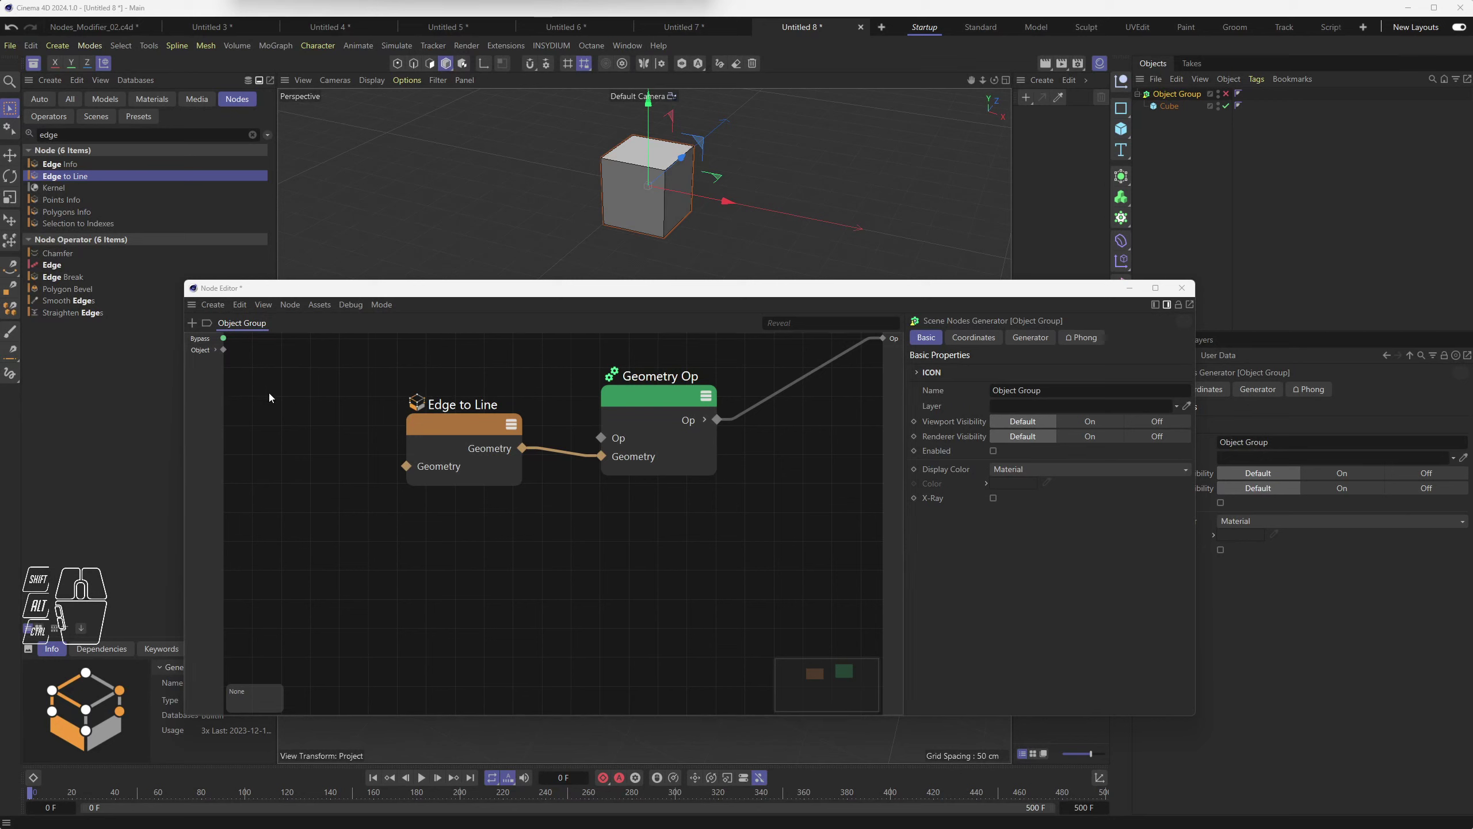
left_click(411, 469)
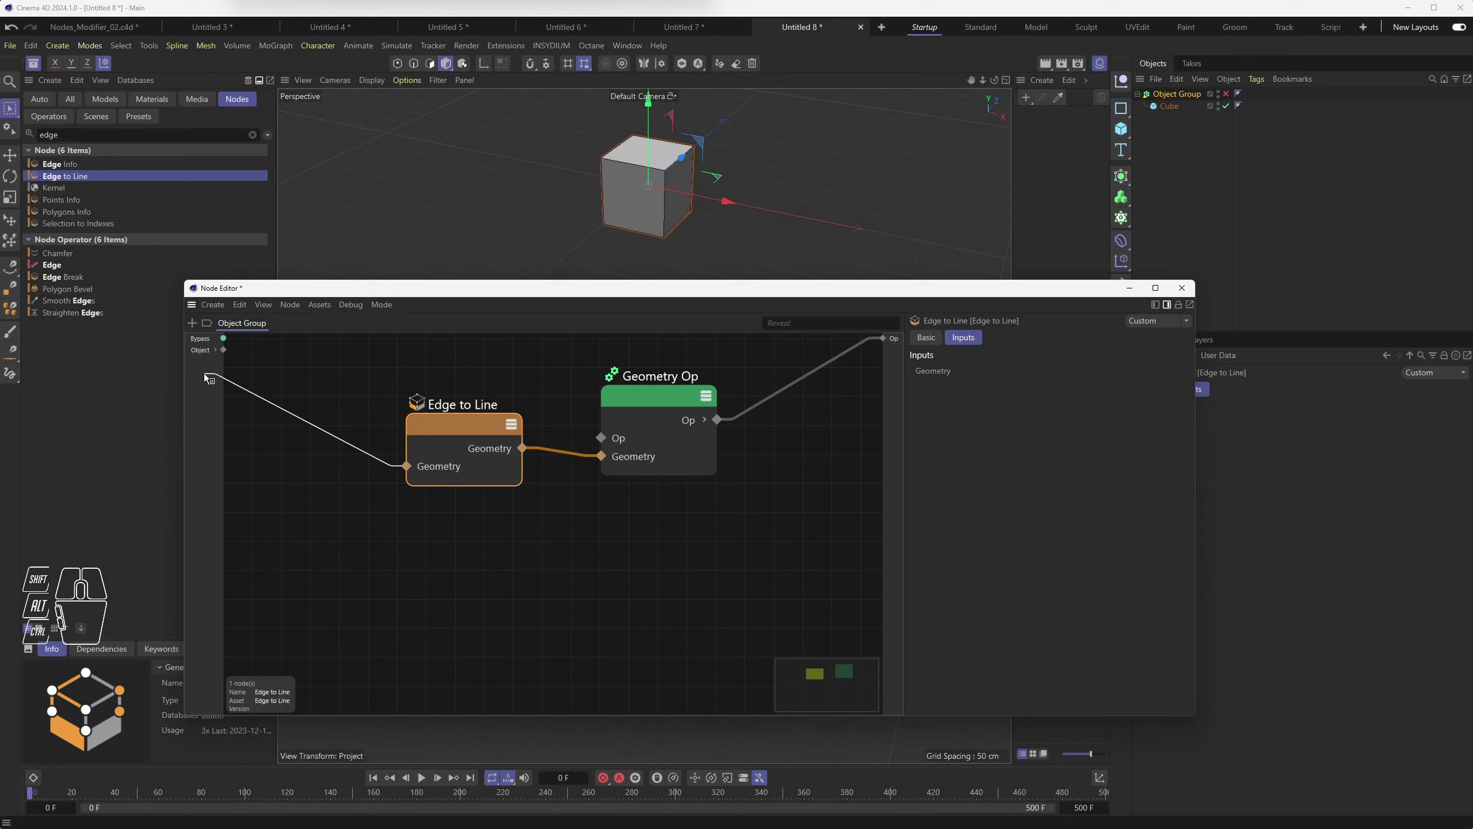
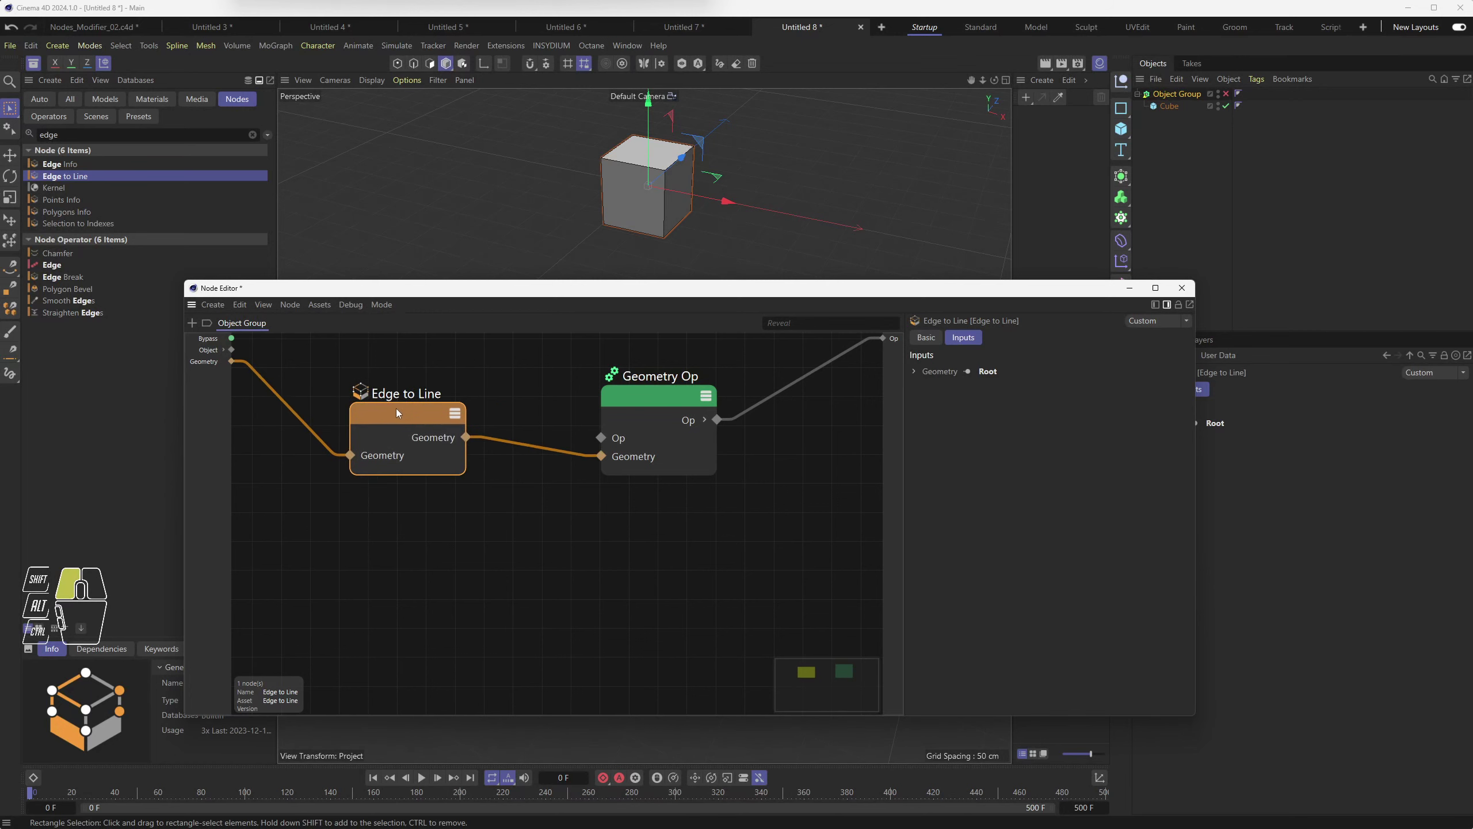
left_click_drag(651, 404, 611, 401)
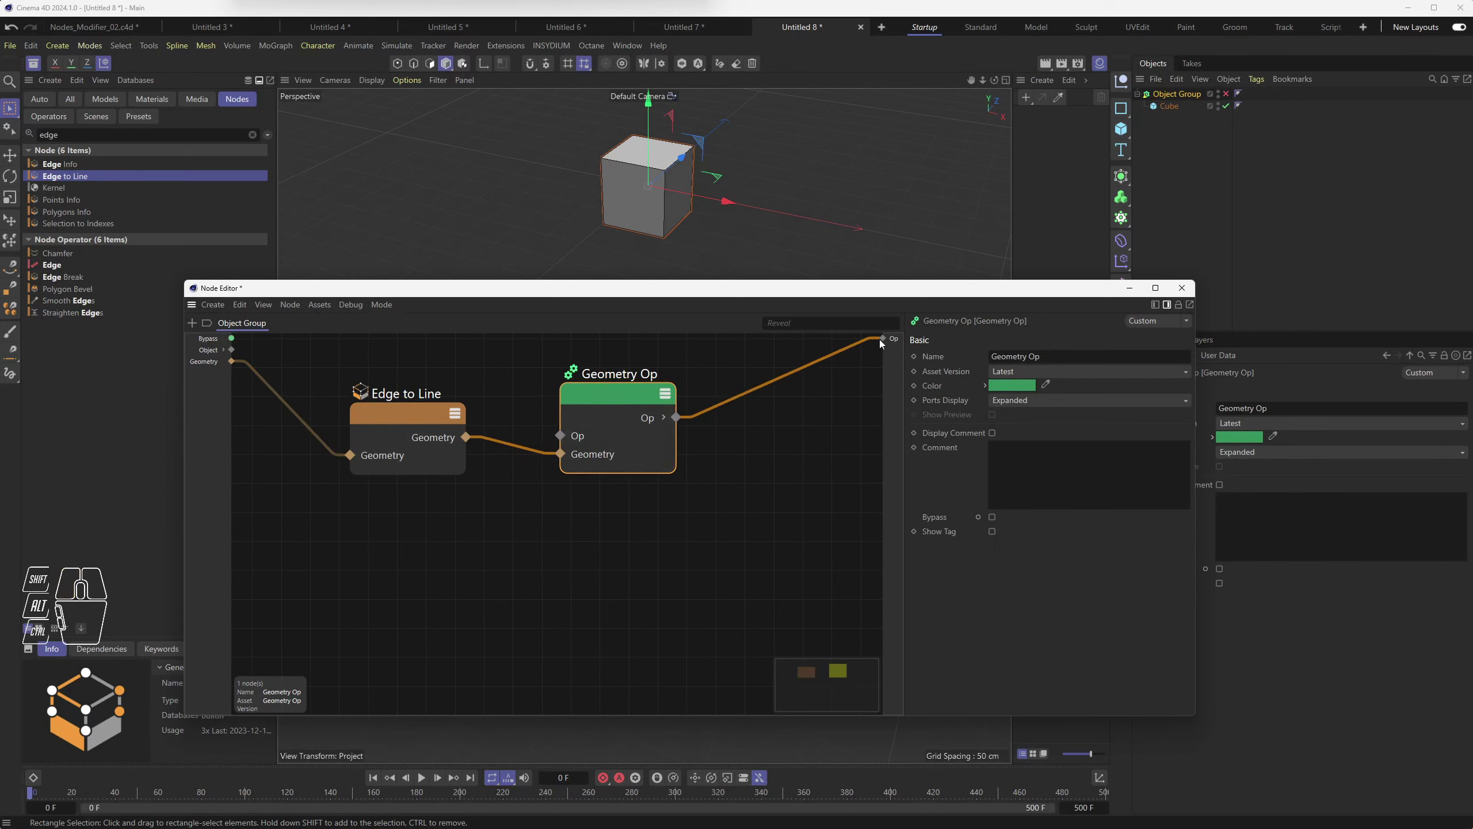
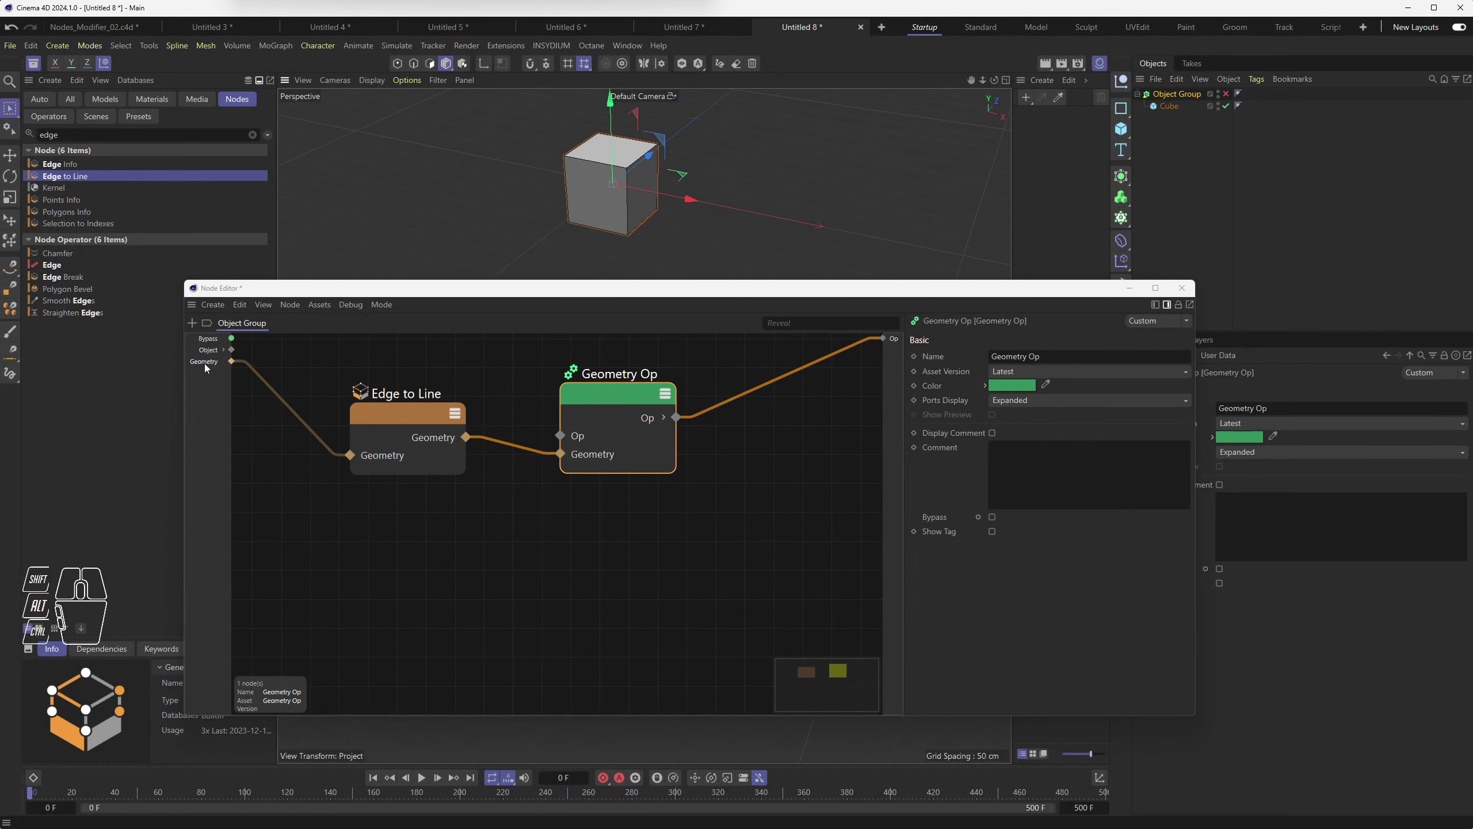
left_click(211, 364)
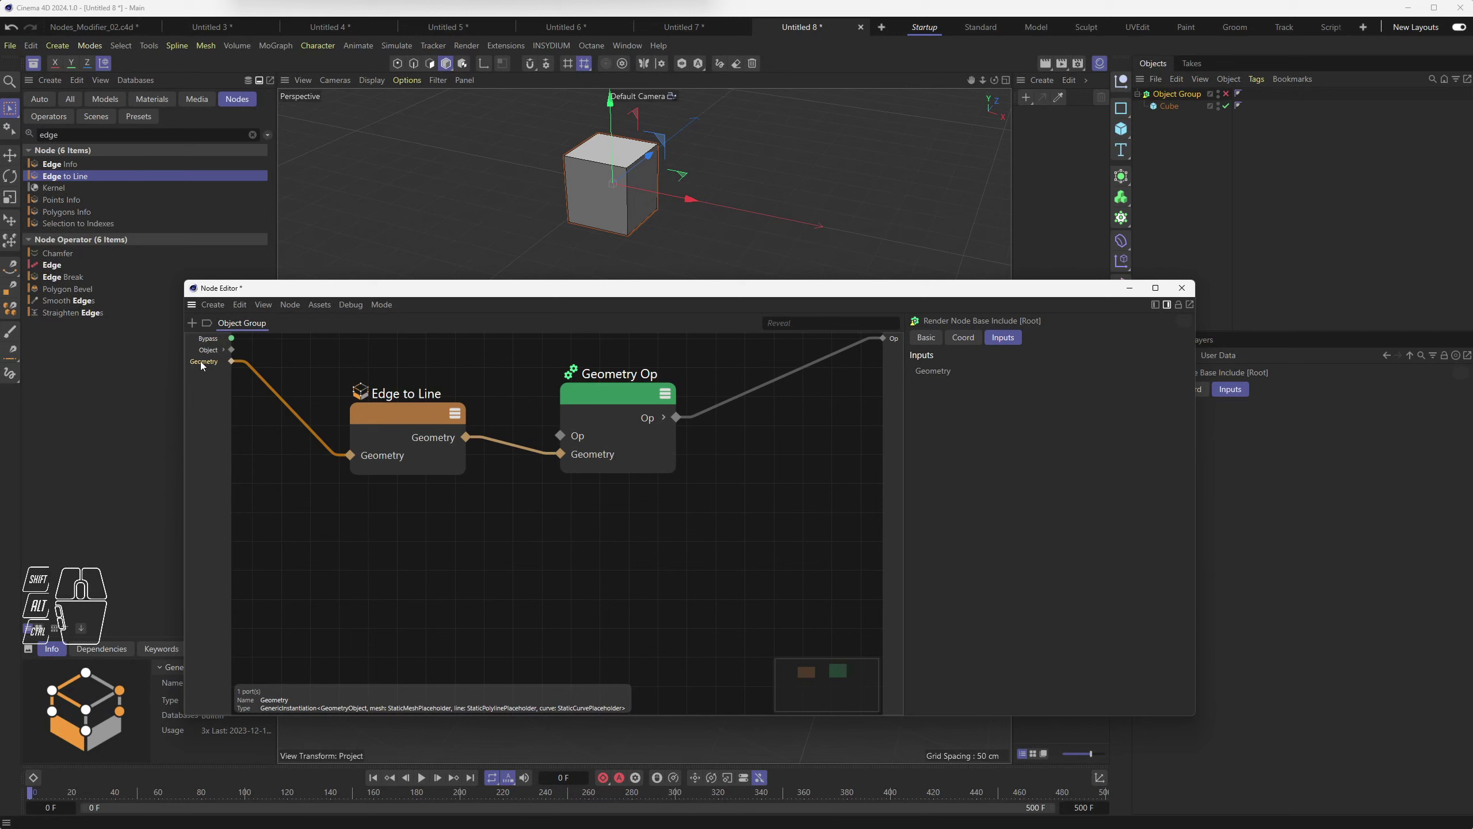
Step: Add a nested Geometry port from the Object Bundle to the group's Geometry input
right_click(204, 364)
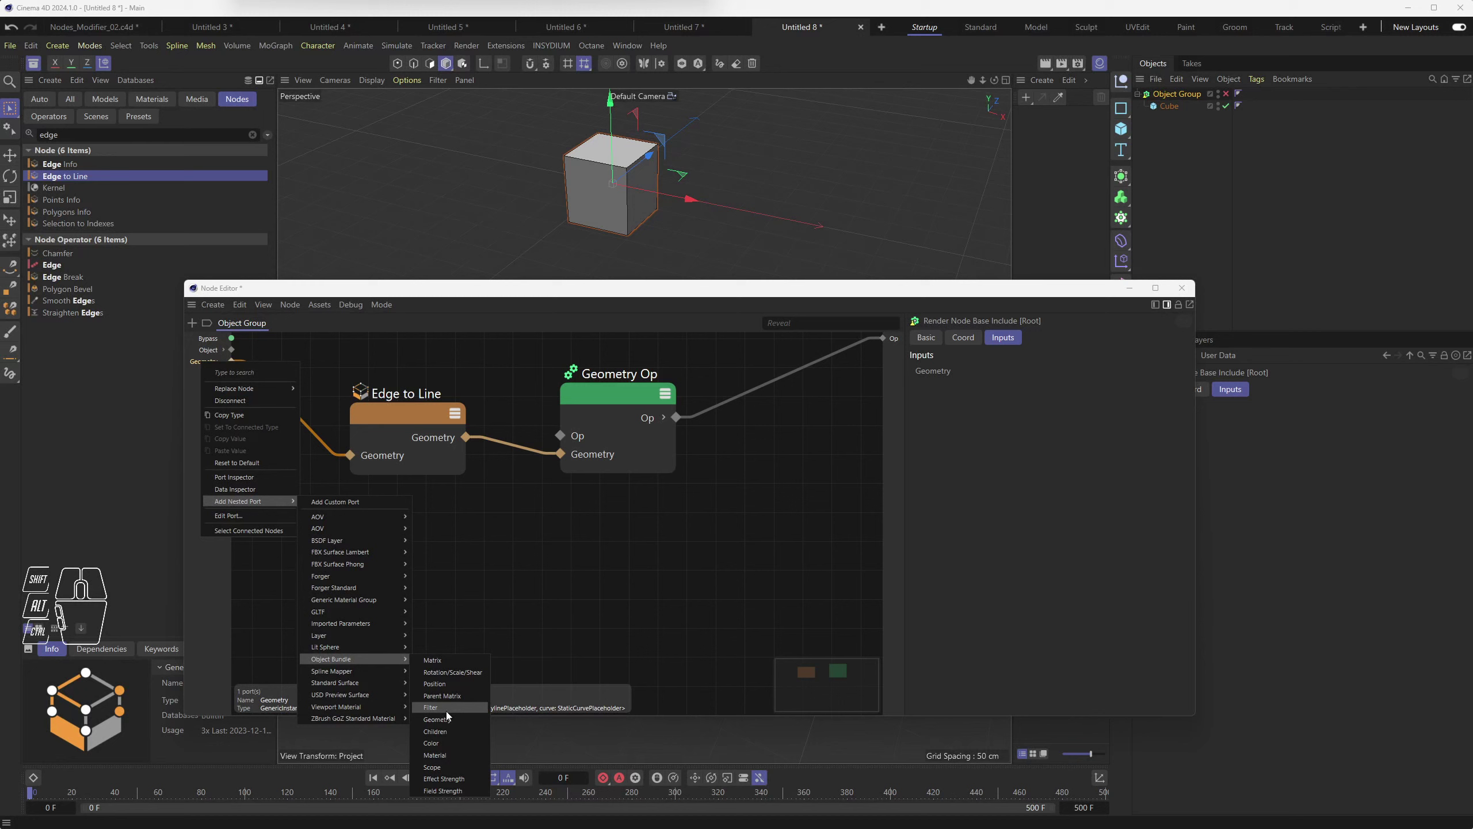
left_click(450, 722)
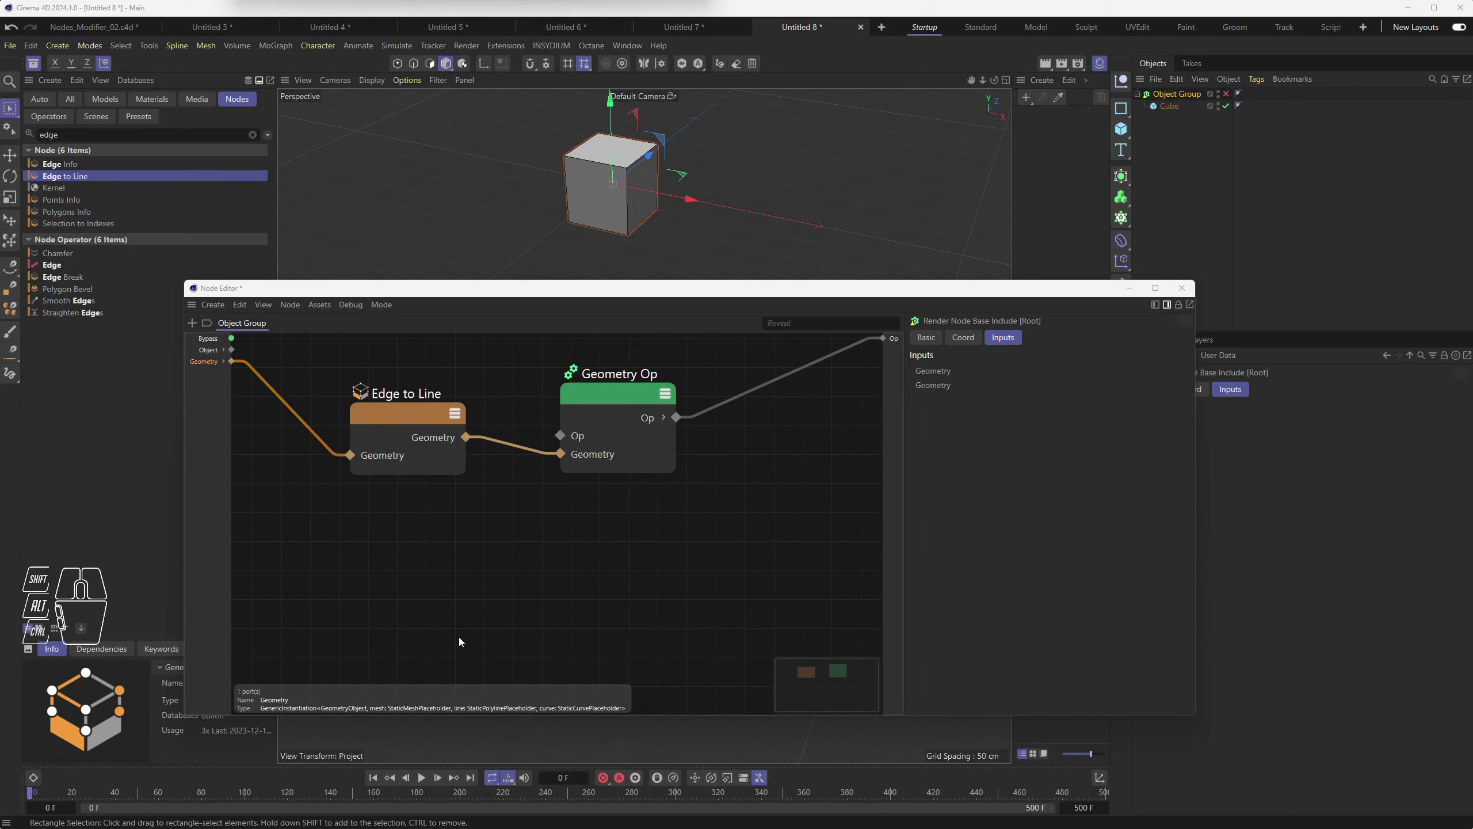
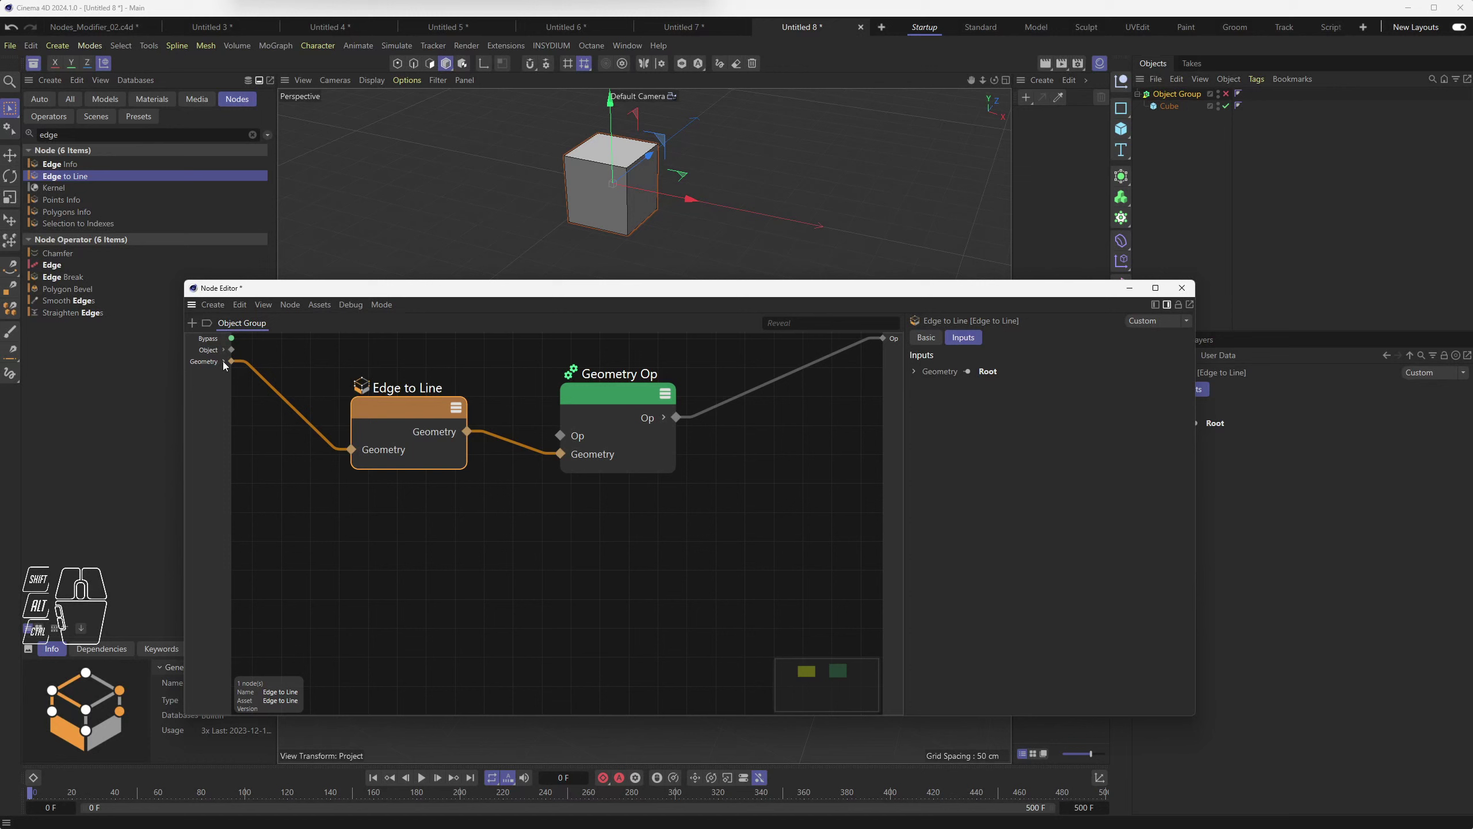
left_click(227, 364)
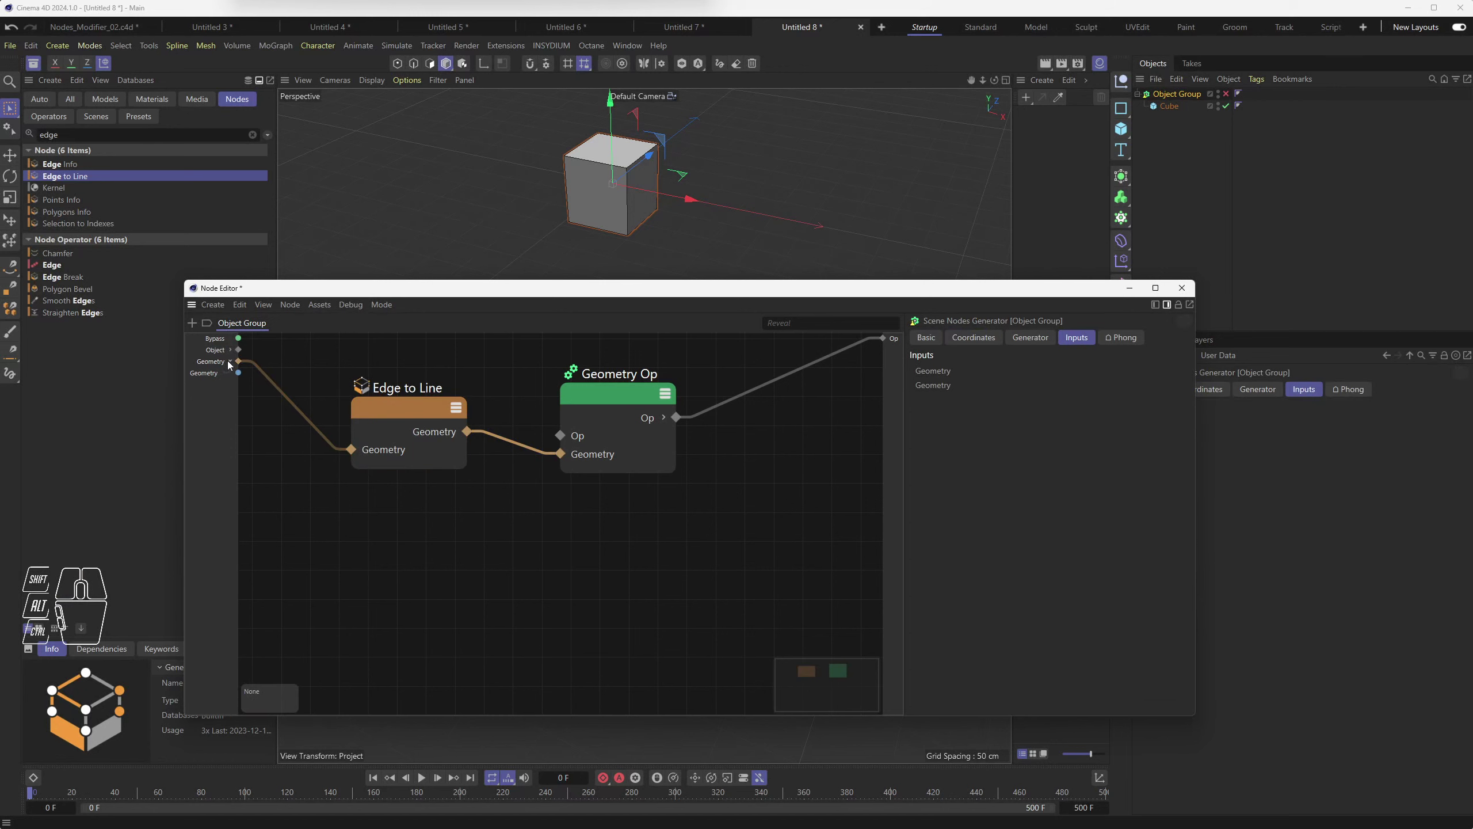
left_click(234, 363)
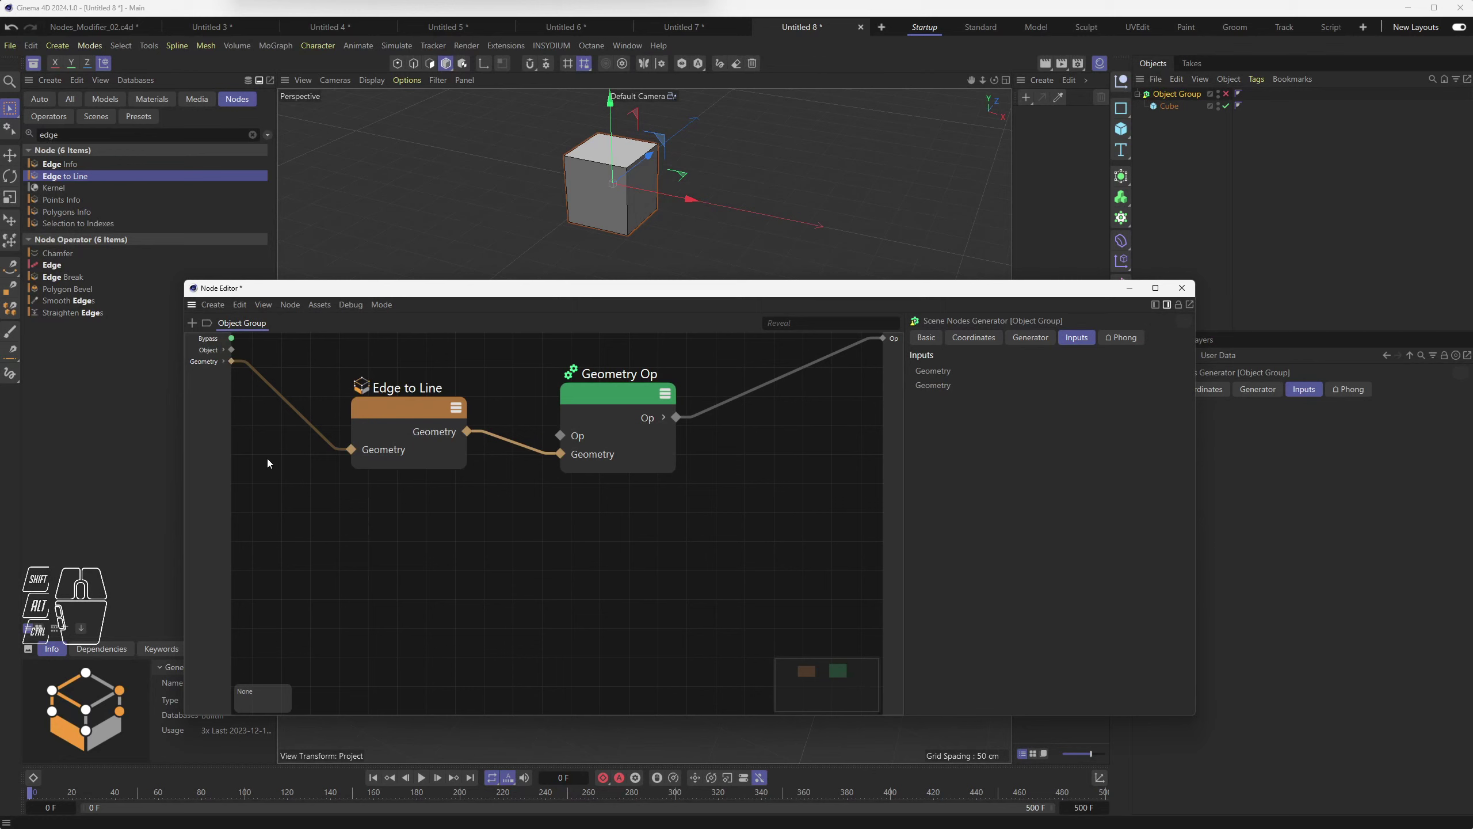
left_click(229, 364)
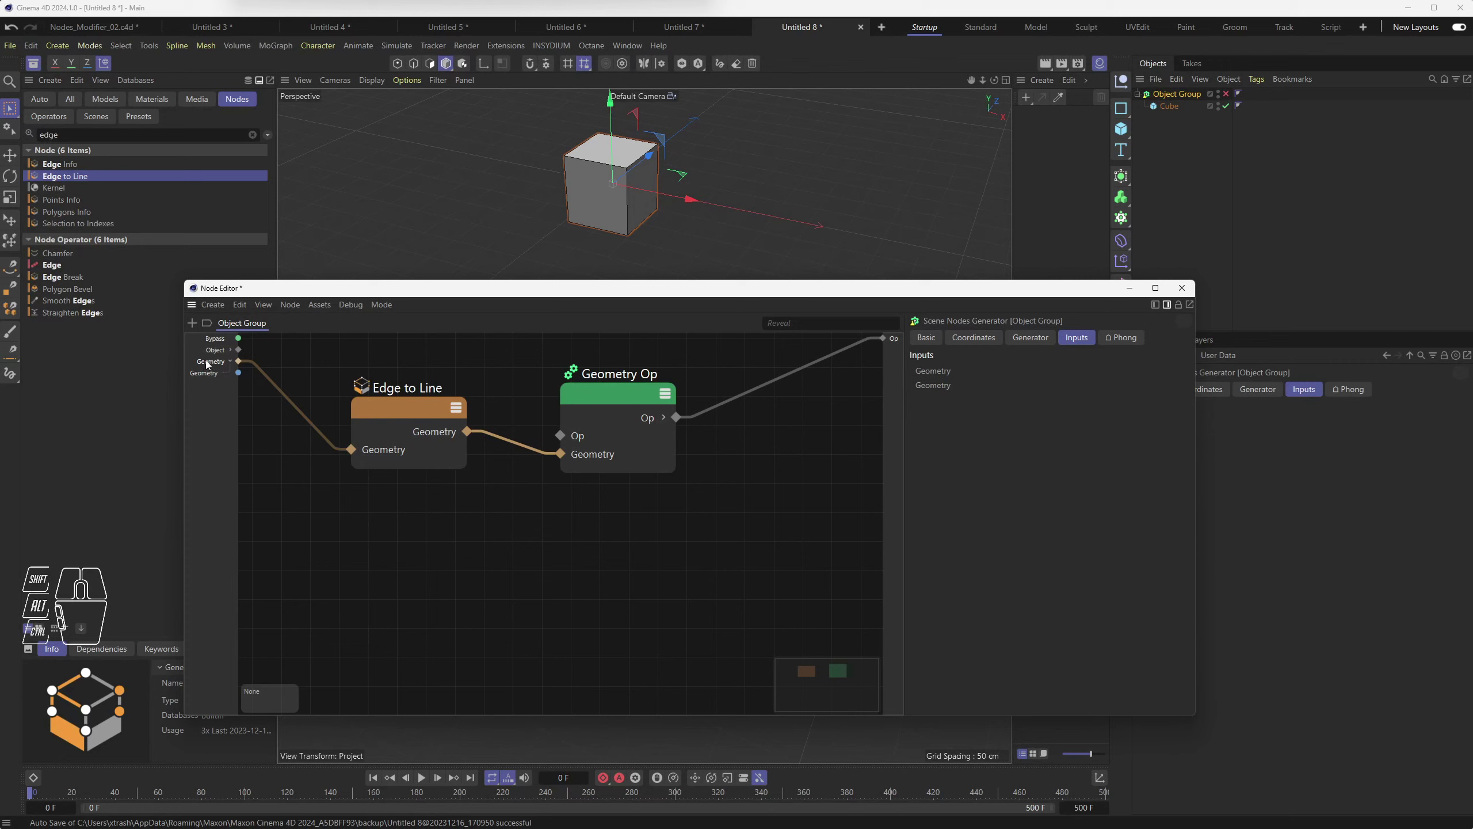
Step: Select the group's Geometry input and bring up its port options for editing
left_click(213, 363)
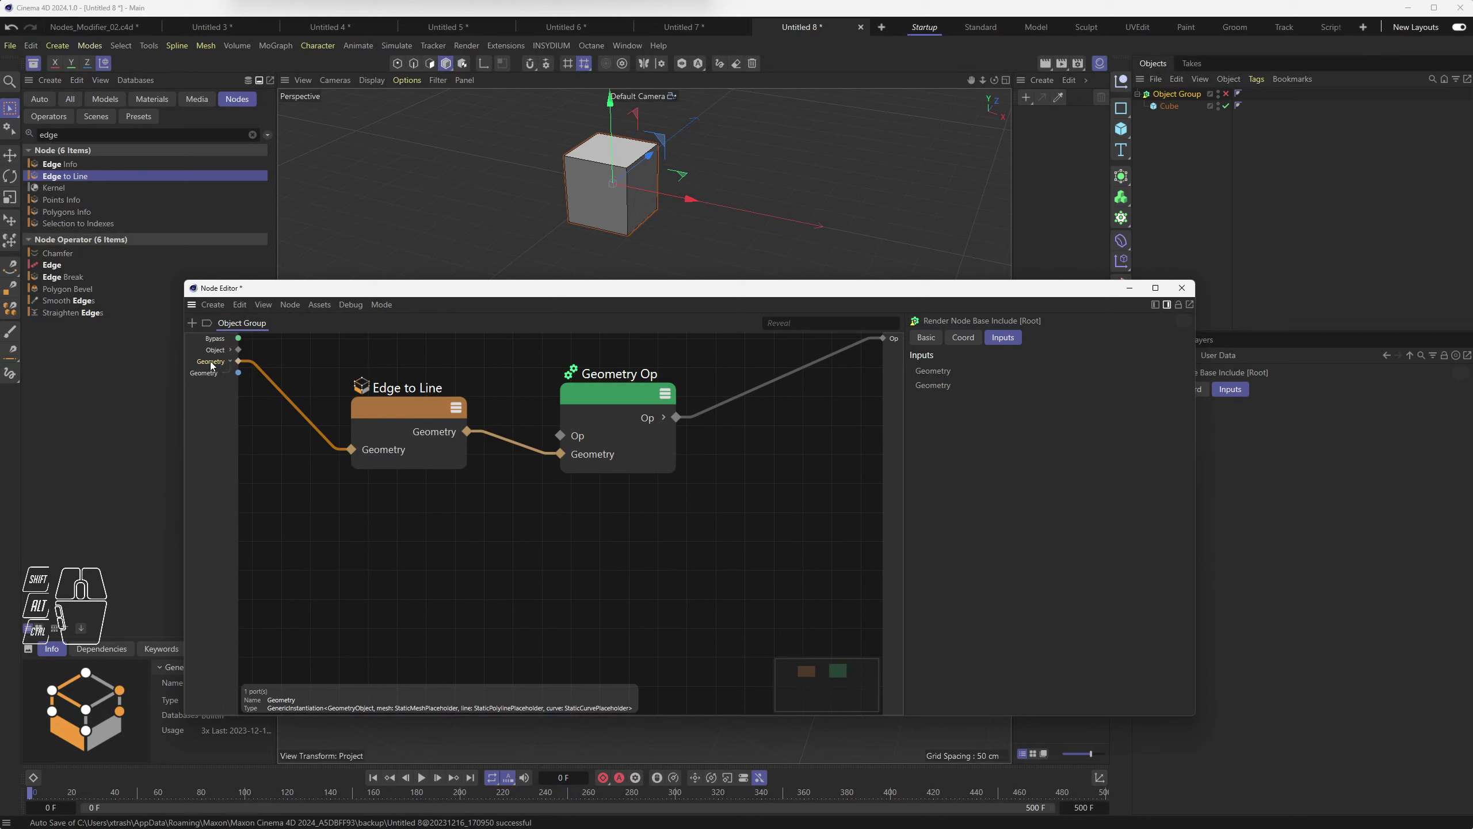
right_click(215, 364)
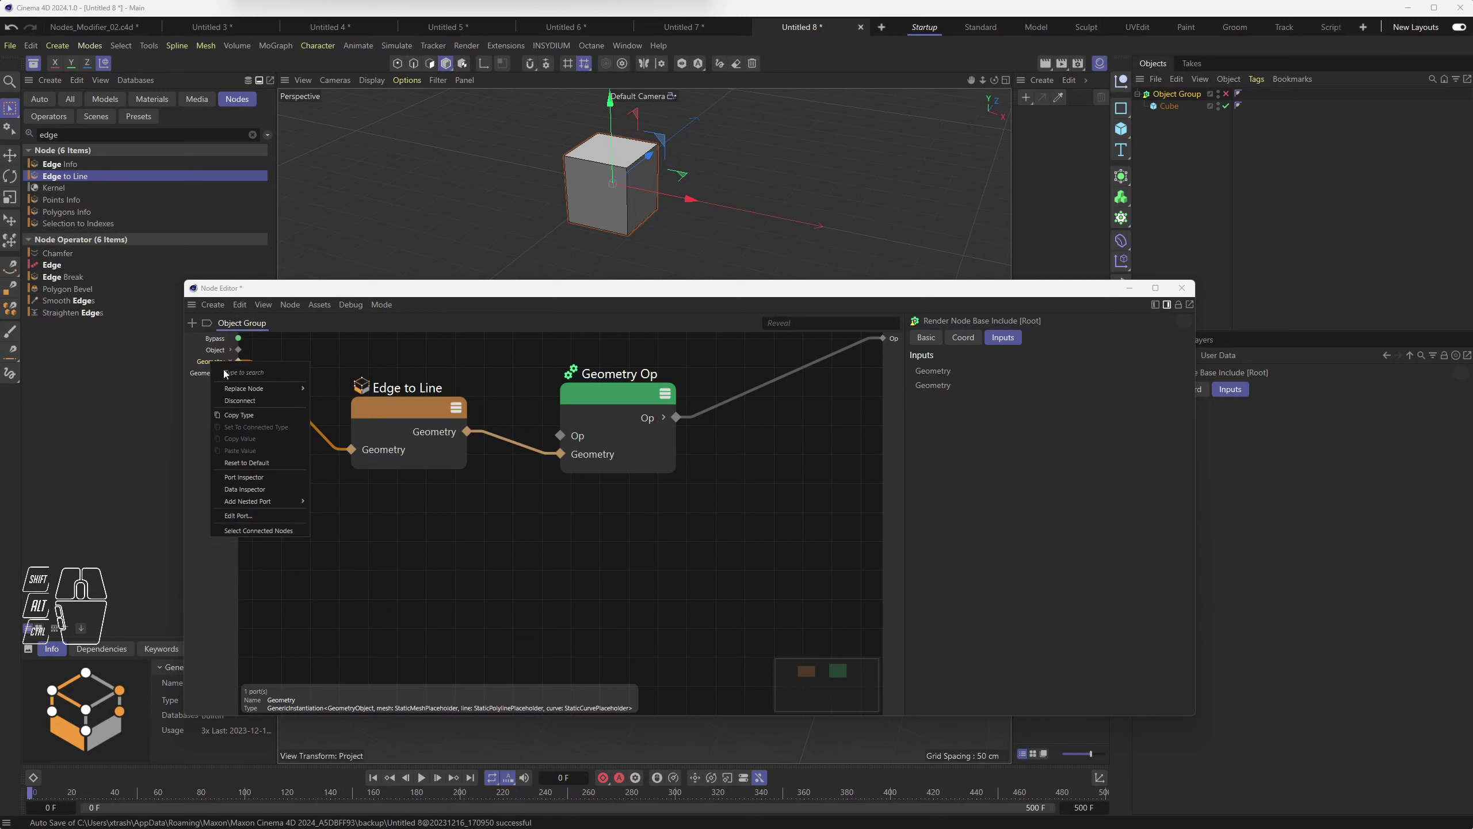
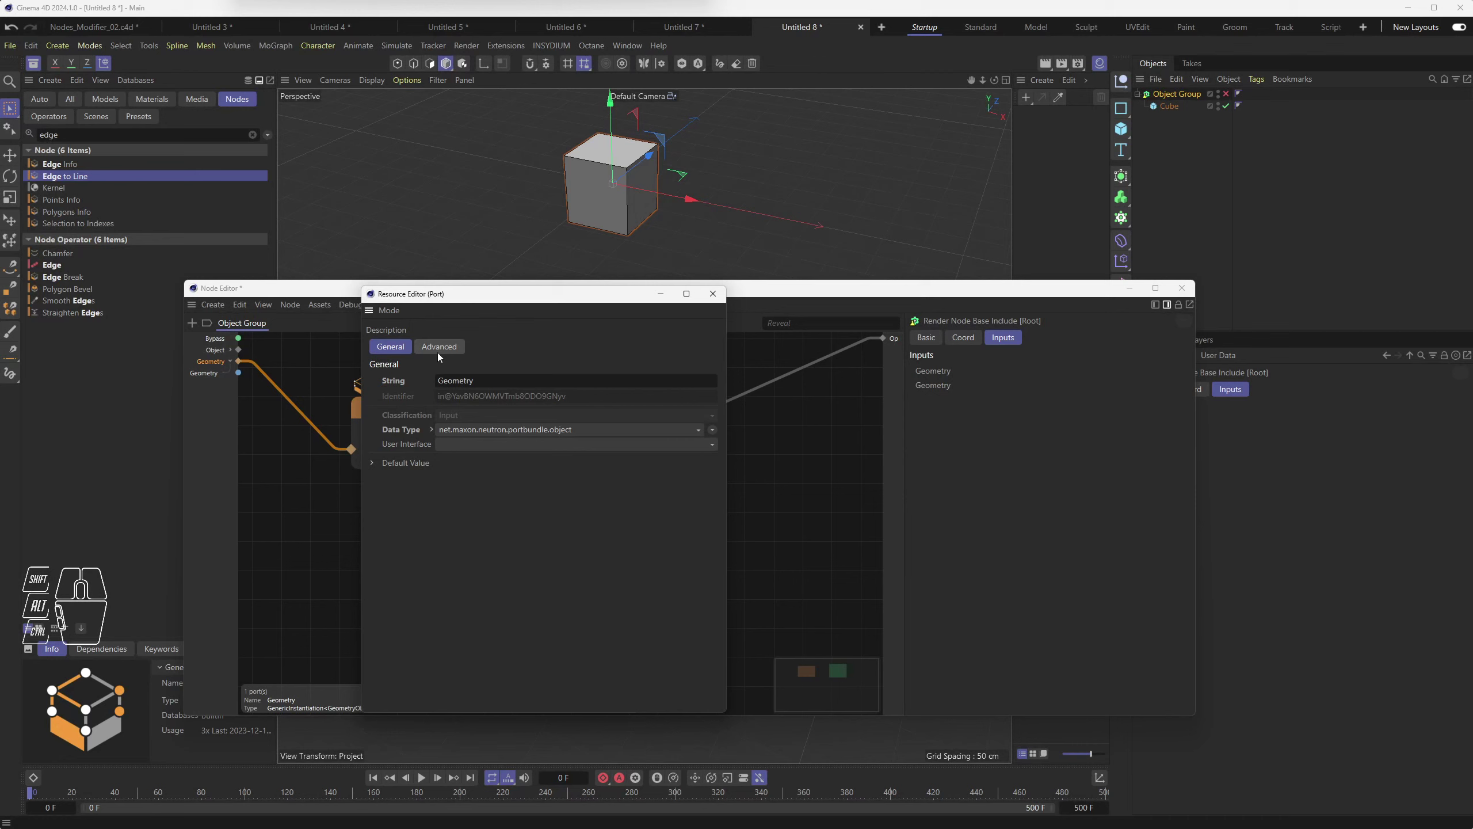
Step: Set the Geometry port's Scene Port Mode to Object in the Advanced settings and close the editor
left_click(376, 466)
left_click(441, 352)
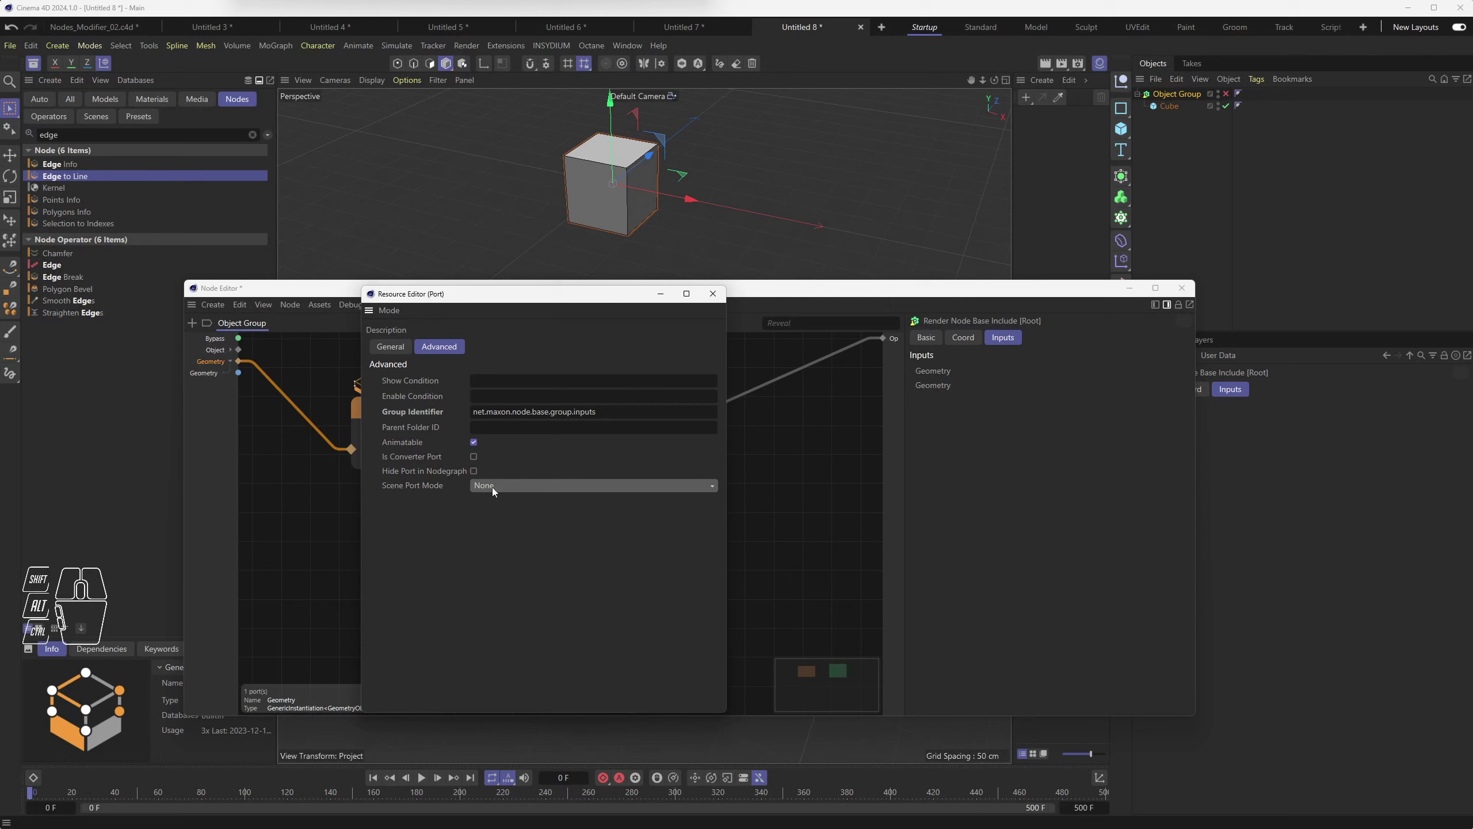
left_click_drag(498, 490, 511, 522)
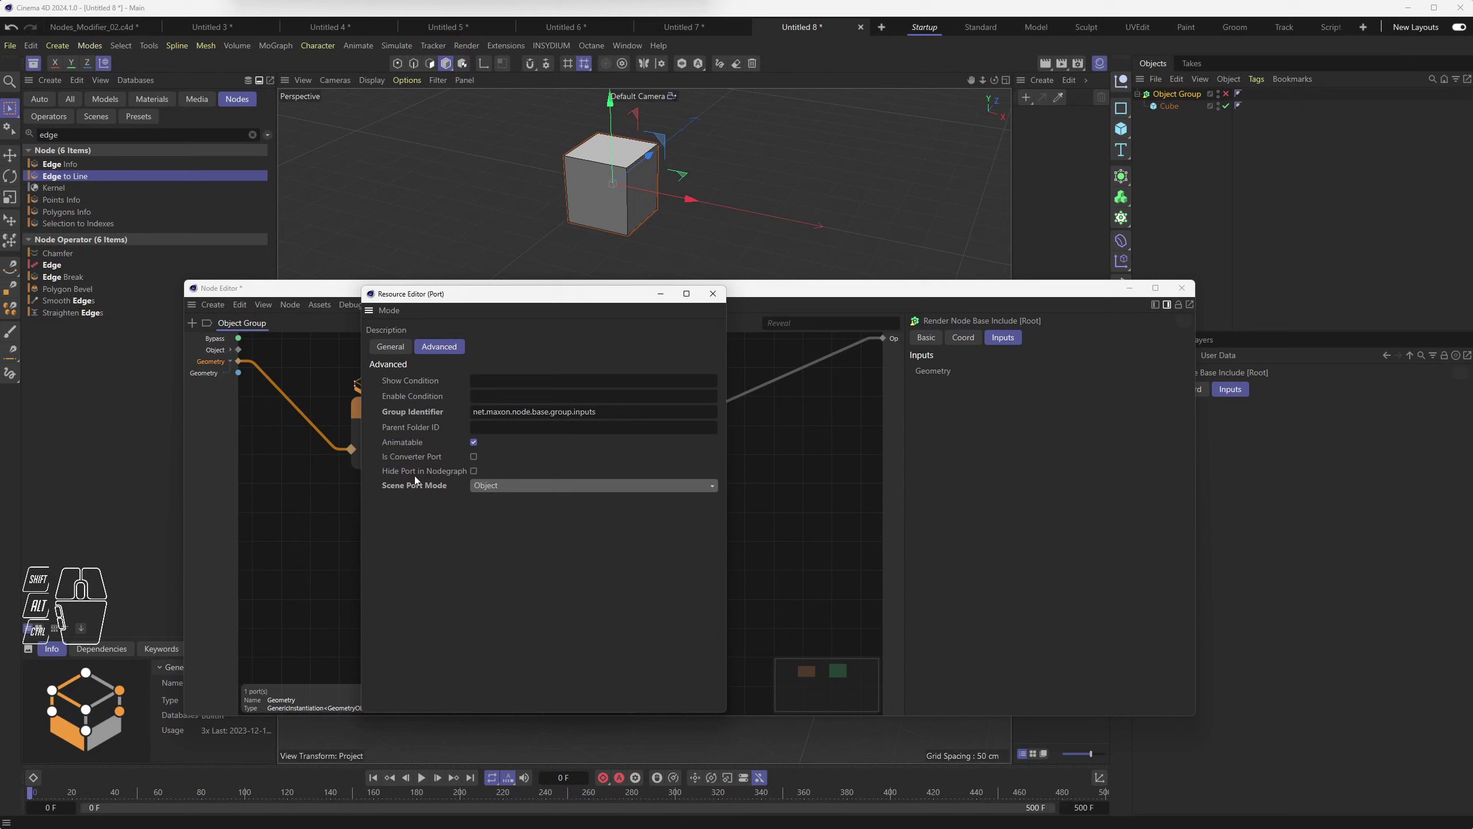
left_click(718, 302)
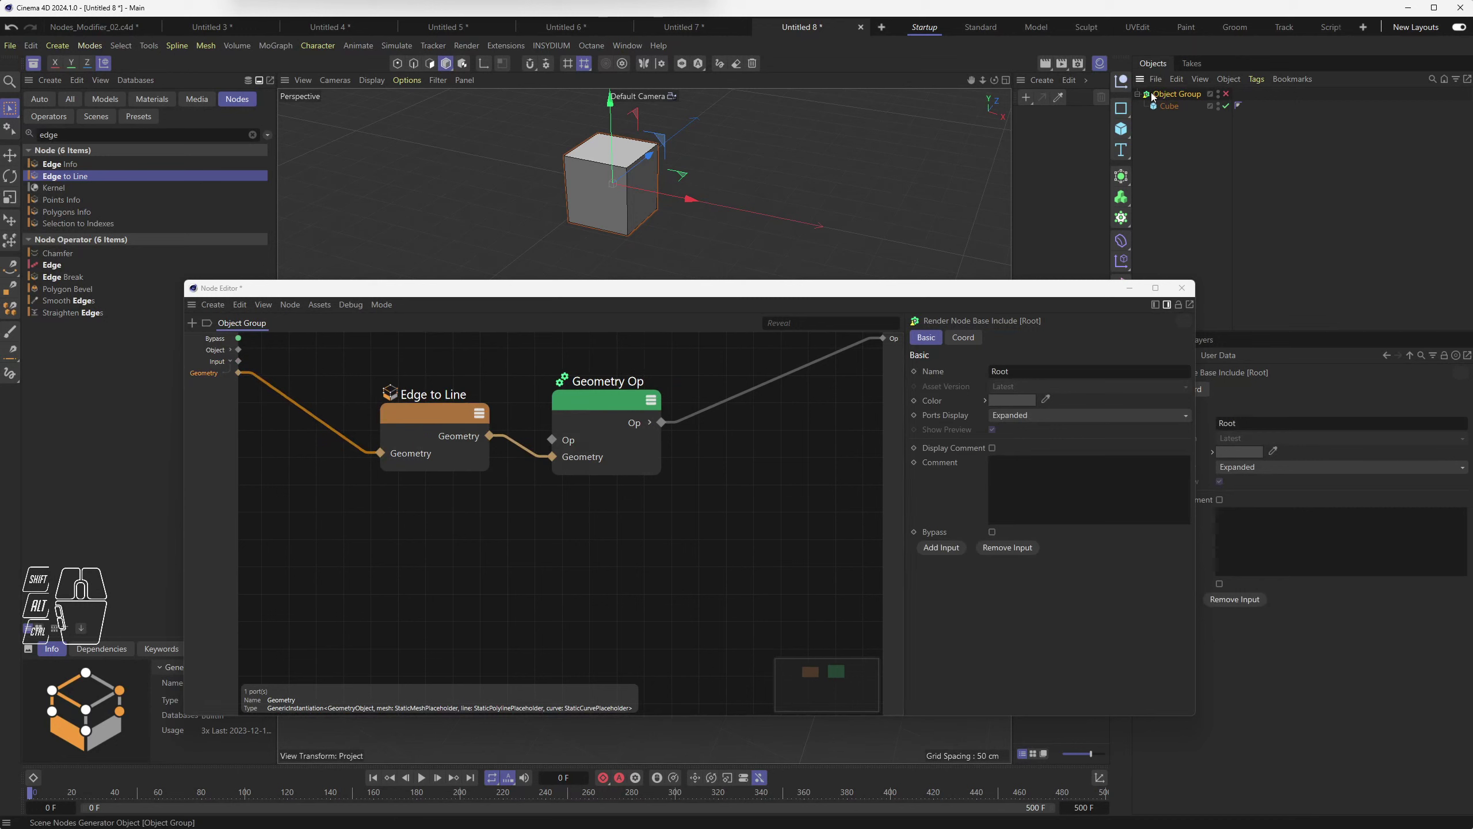
Step: Enable the Object Group in the Object Manager so the cube displays as edge outlines
left_click(1169, 94)
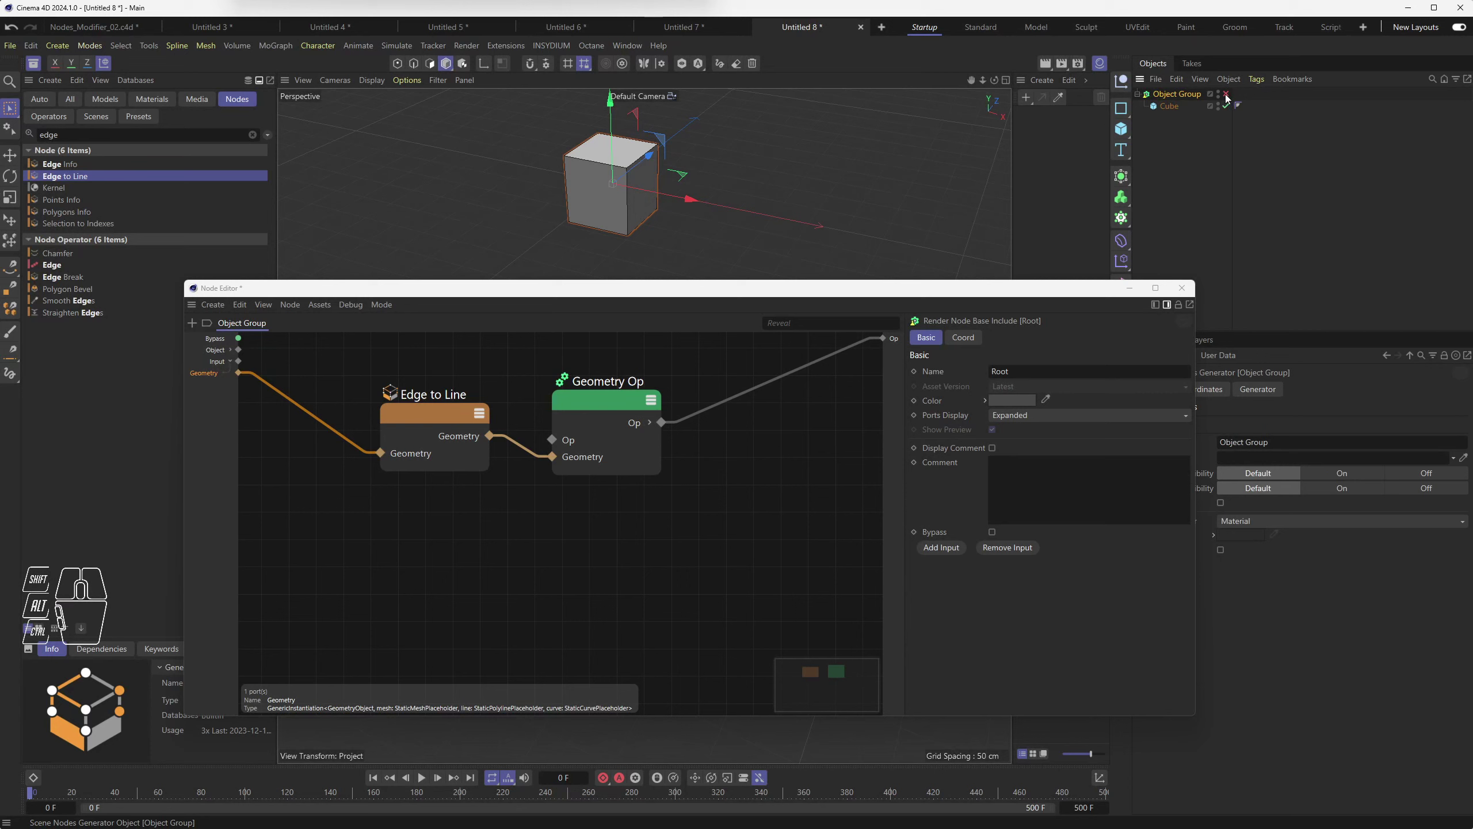
left_click(1229, 98)
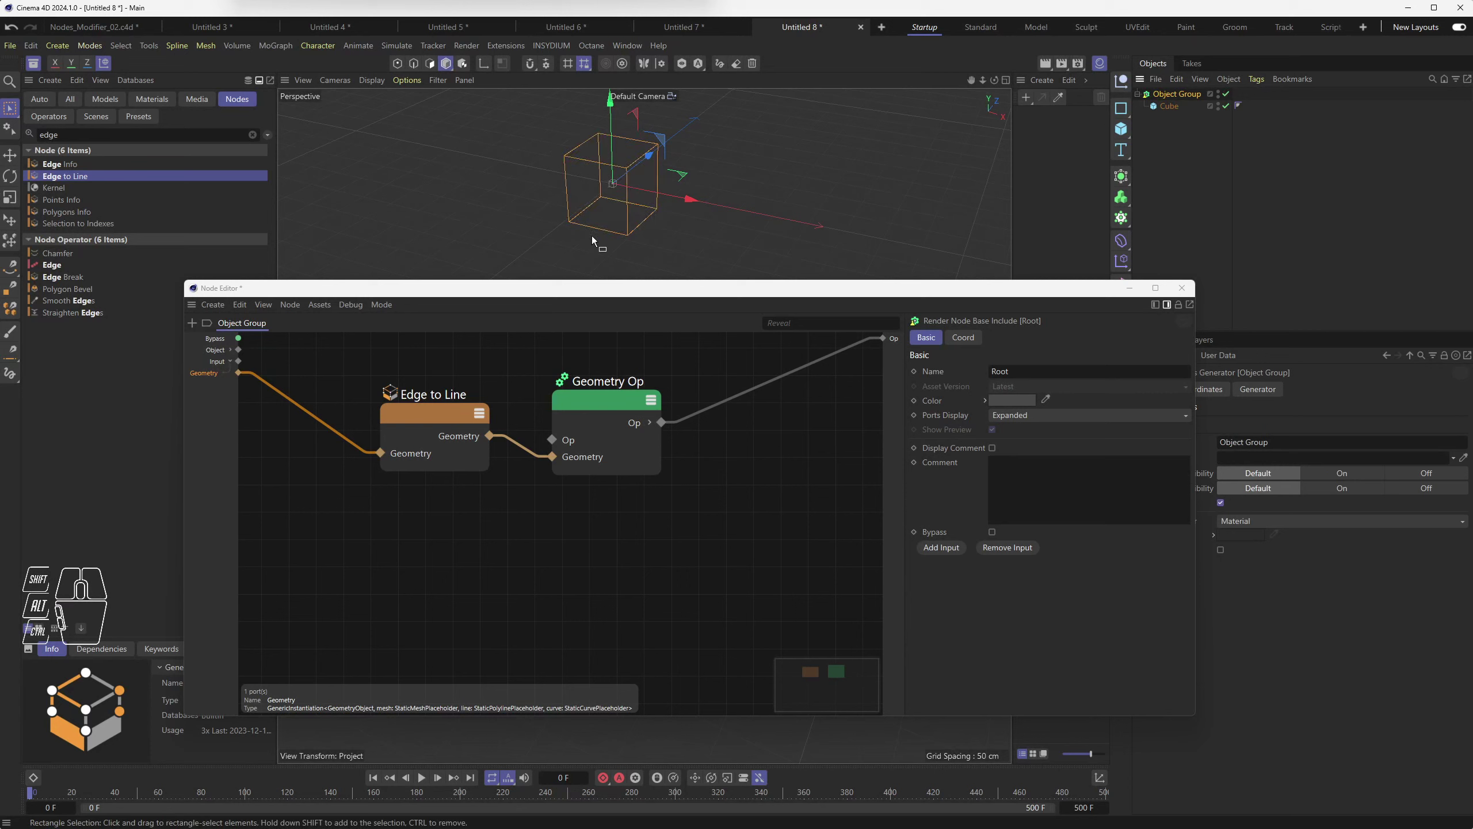
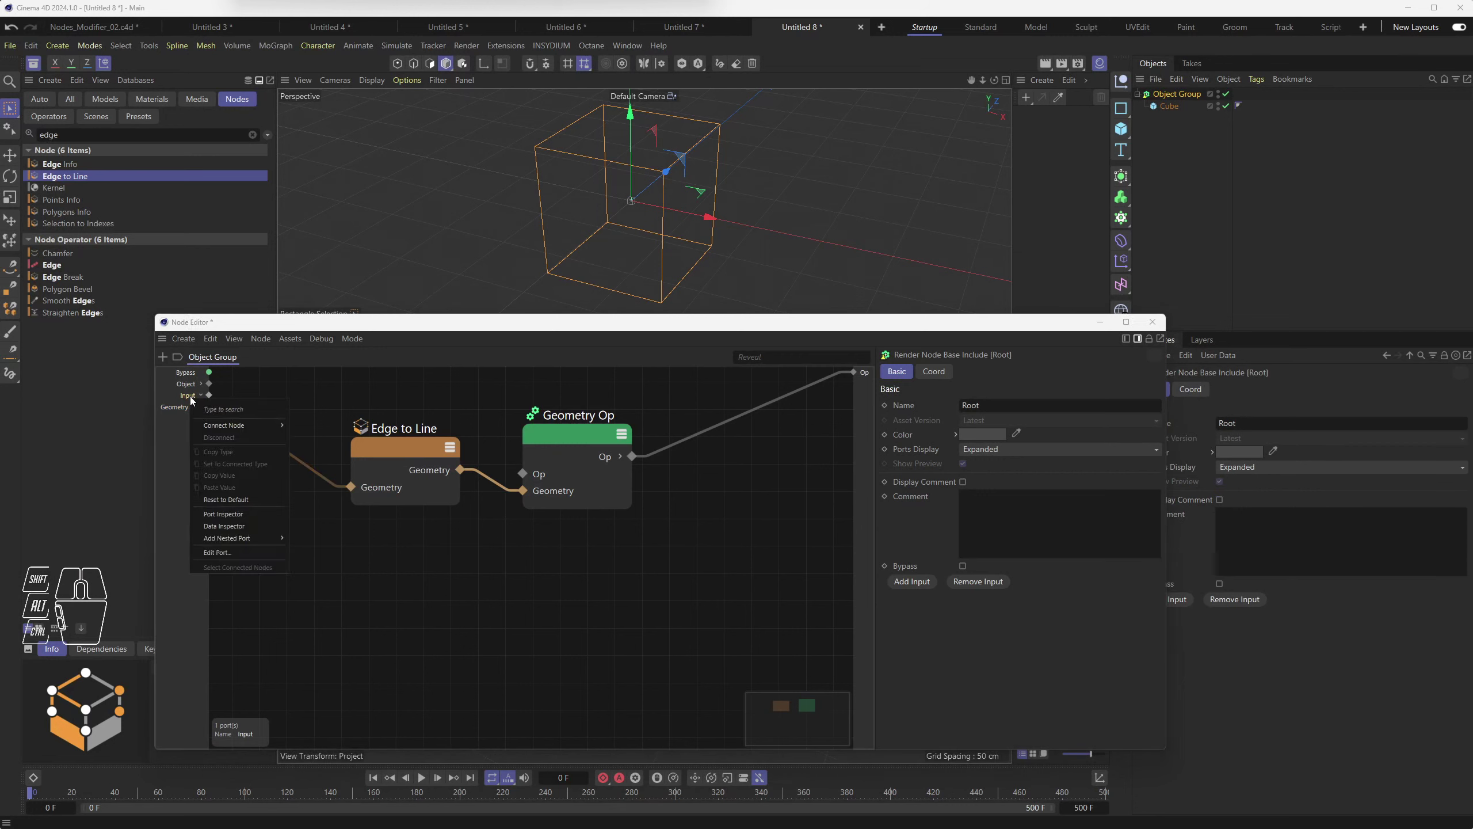
left_click(193, 398)
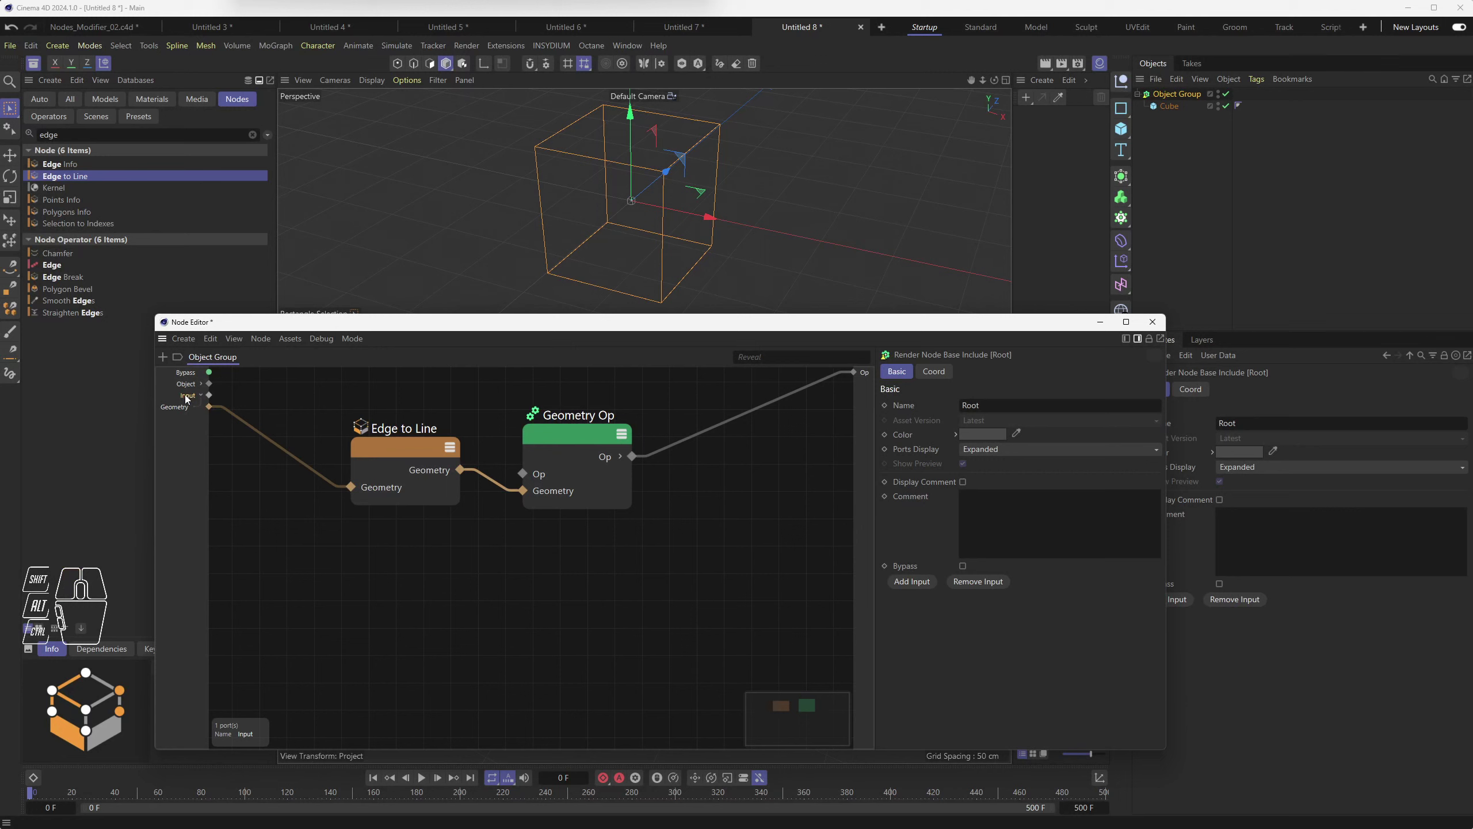
Step: Undo the port changes and feed Edge to Line's Geometry from a fresh group input via Add New Input
left_click(189, 397)
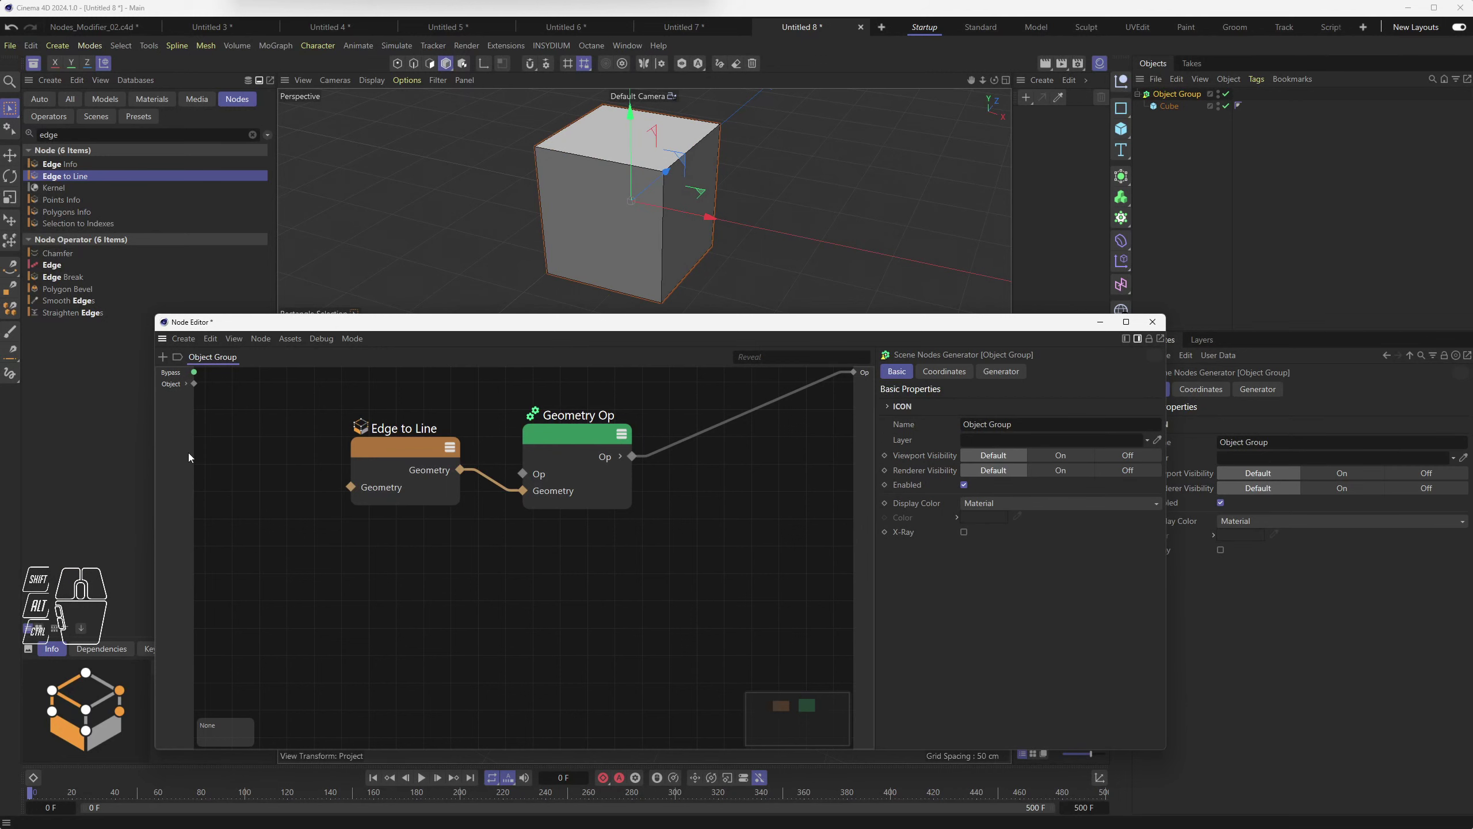
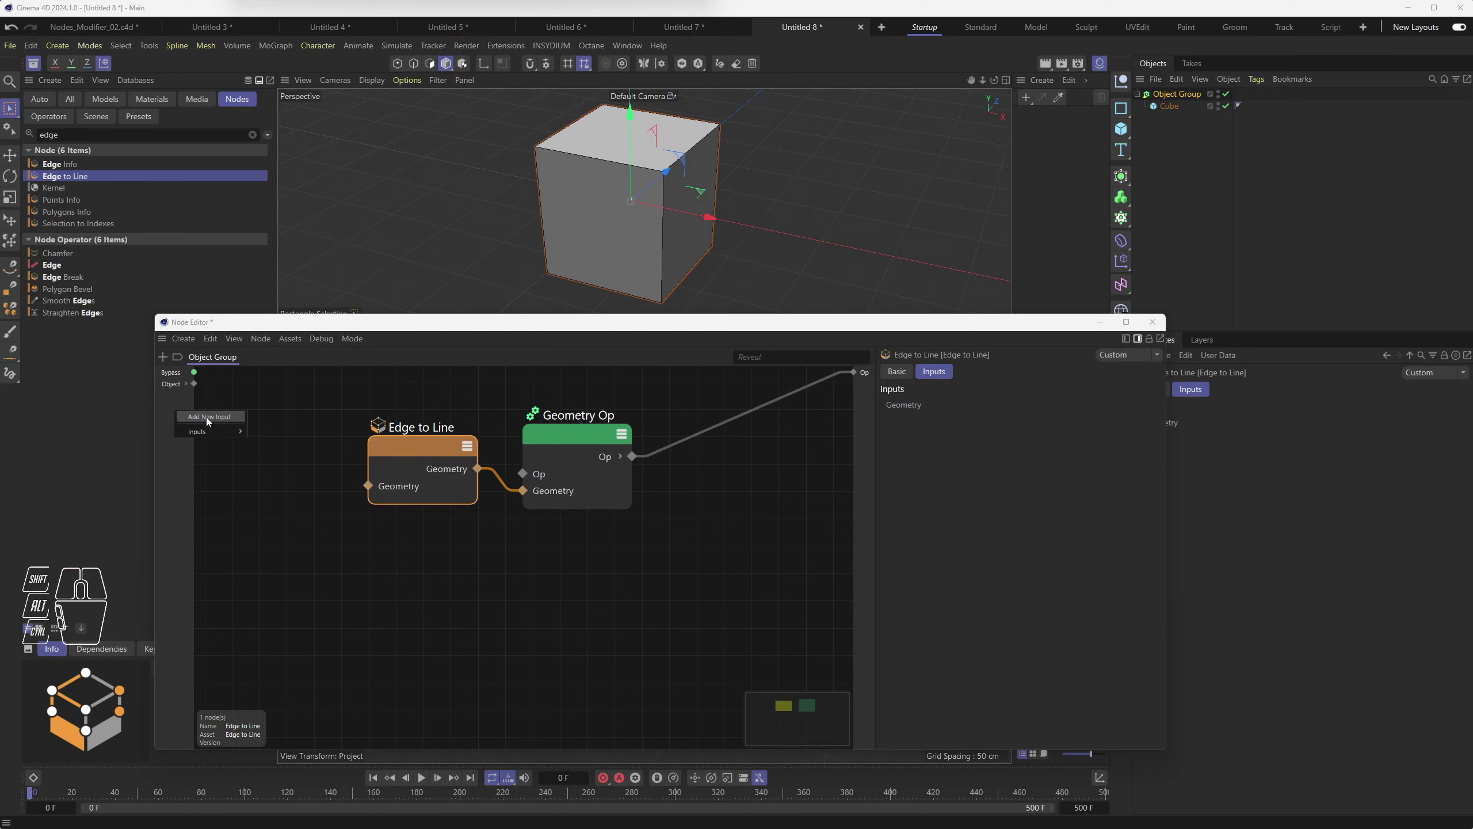
left_click(211, 420)
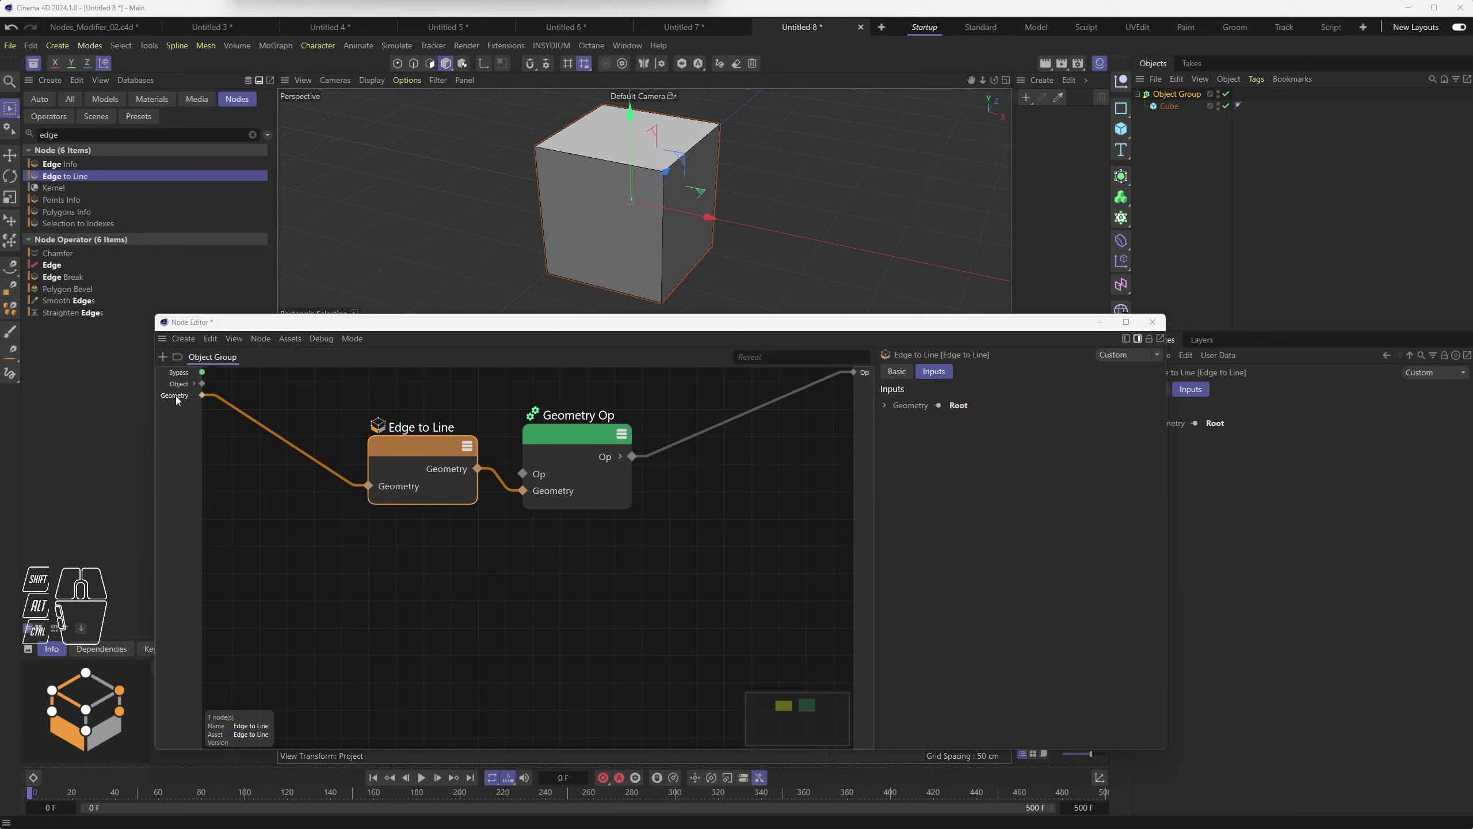
left_click(180, 398)
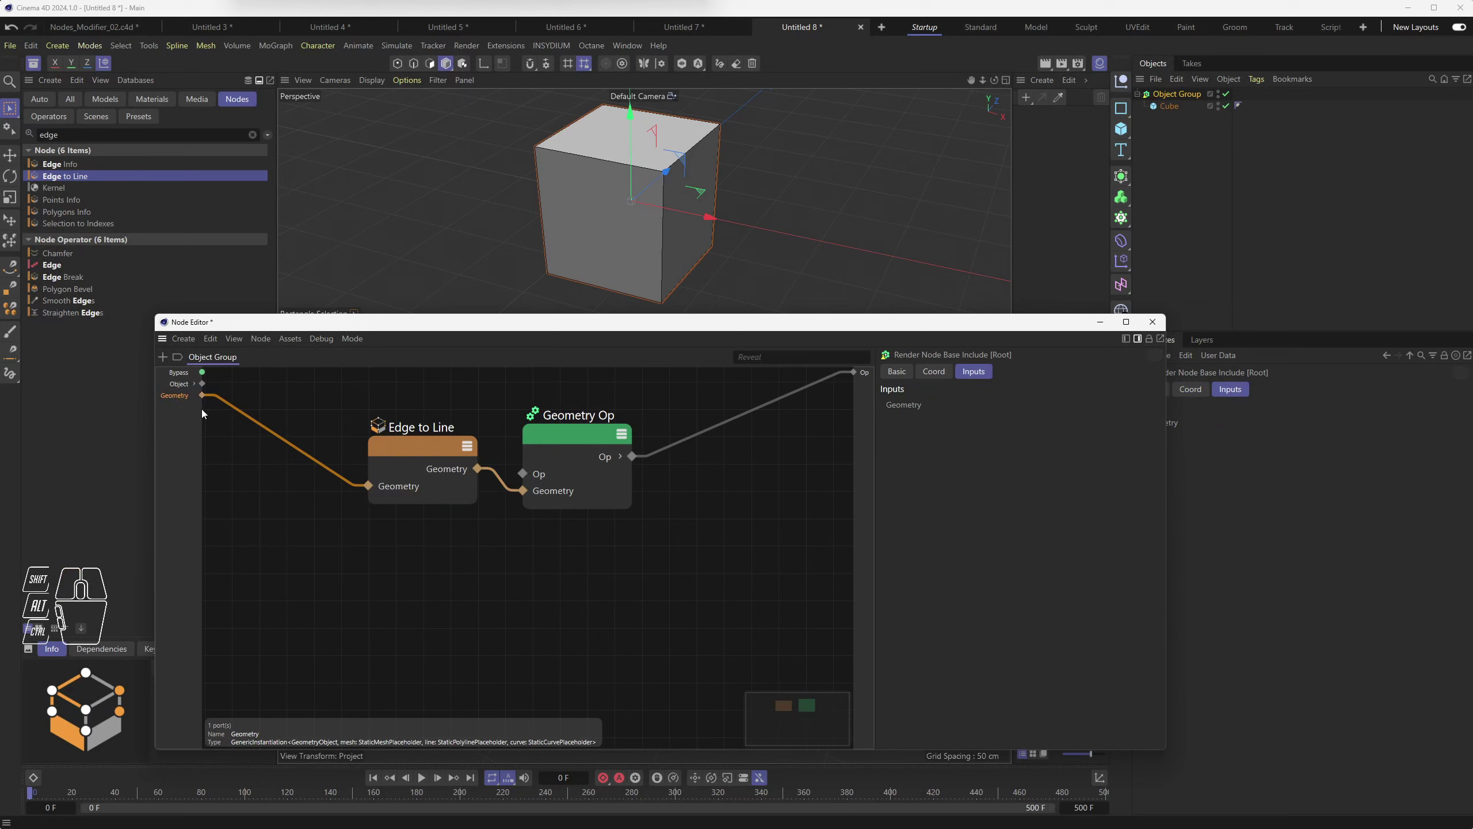
Step: Nest an Object Bundle Geometry port under the group input and wire it to Edge to Line
right_click(179, 398)
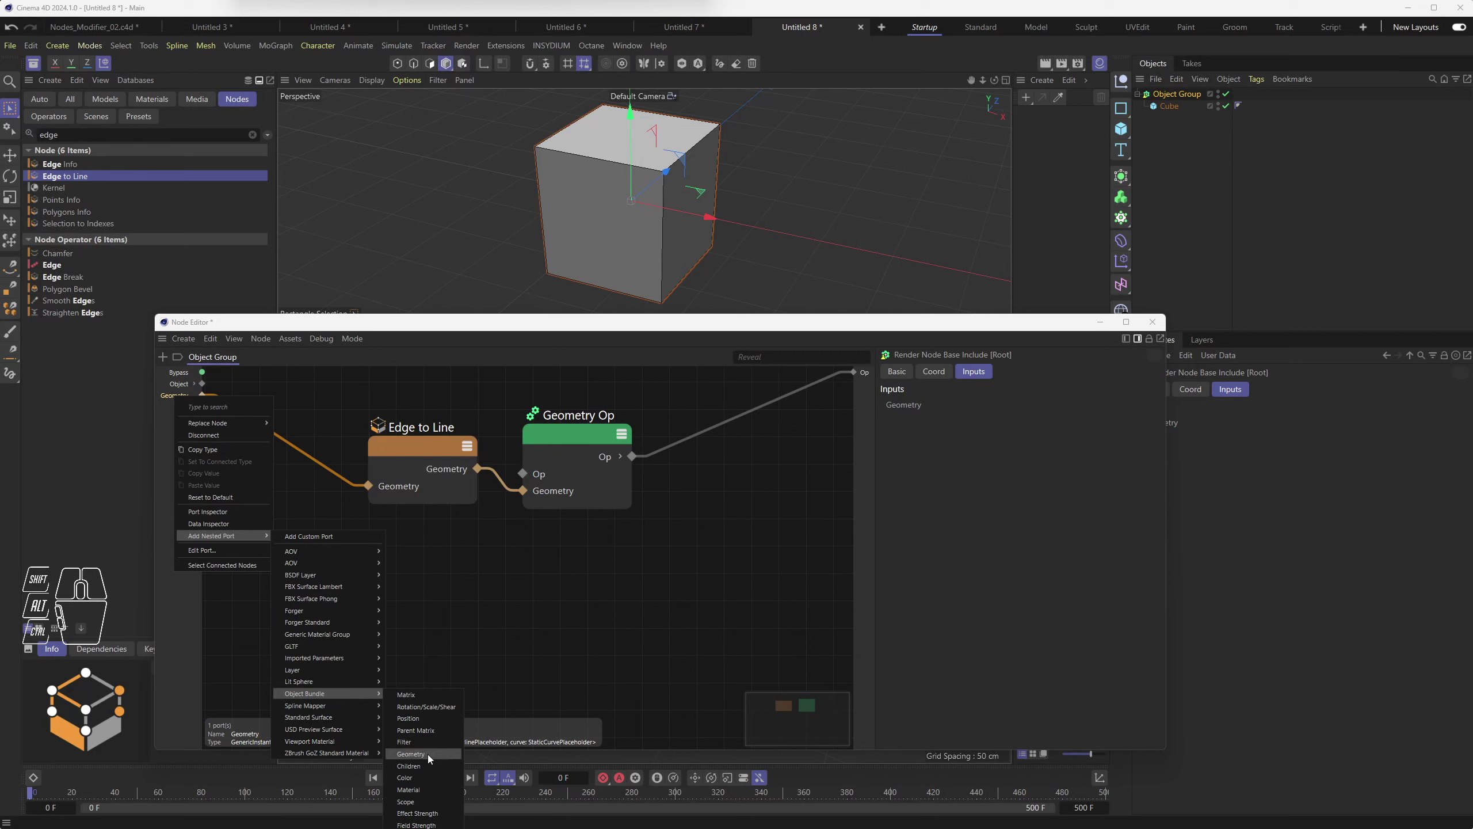
left_click(432, 757)
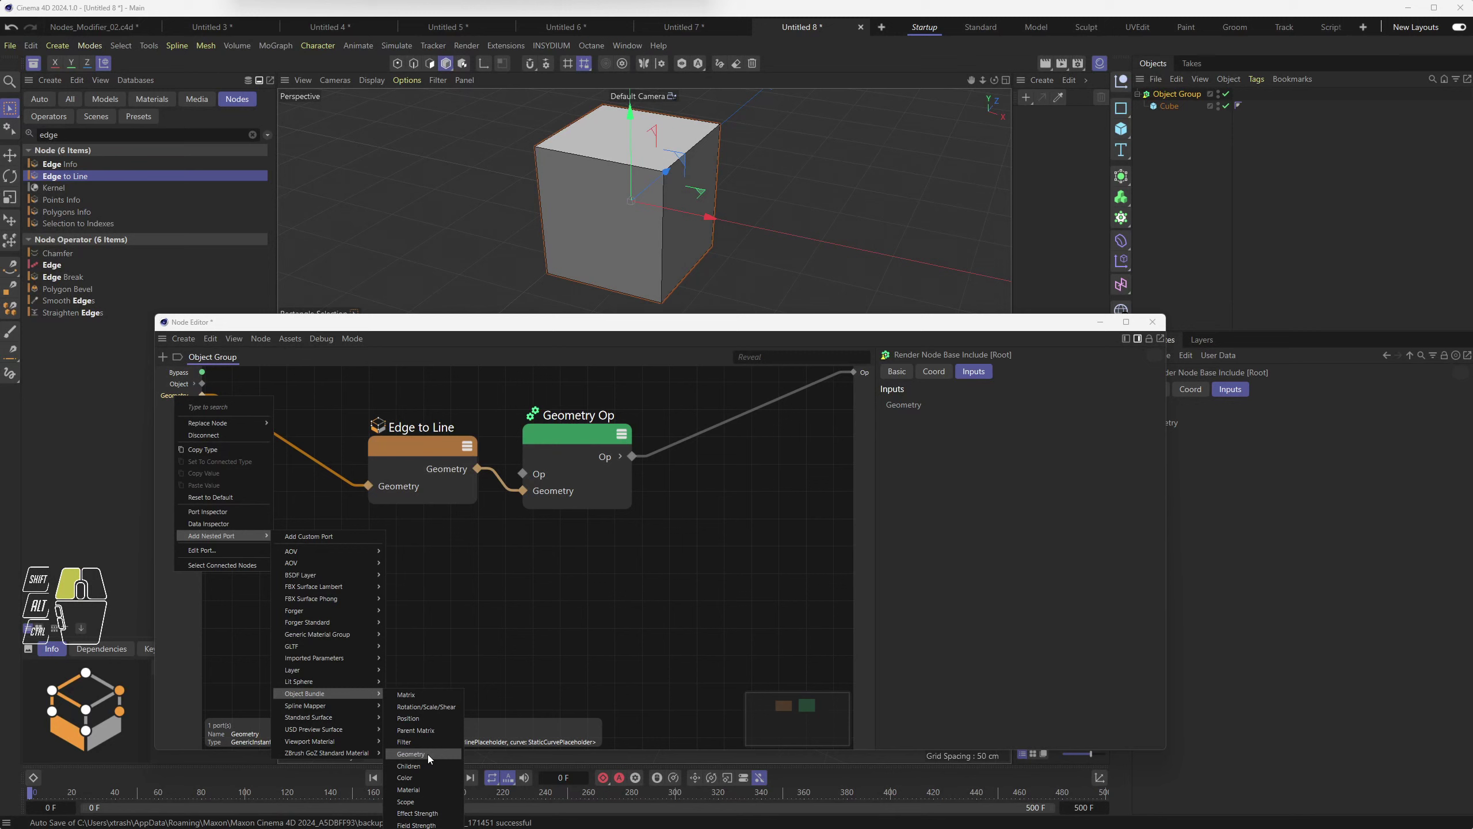
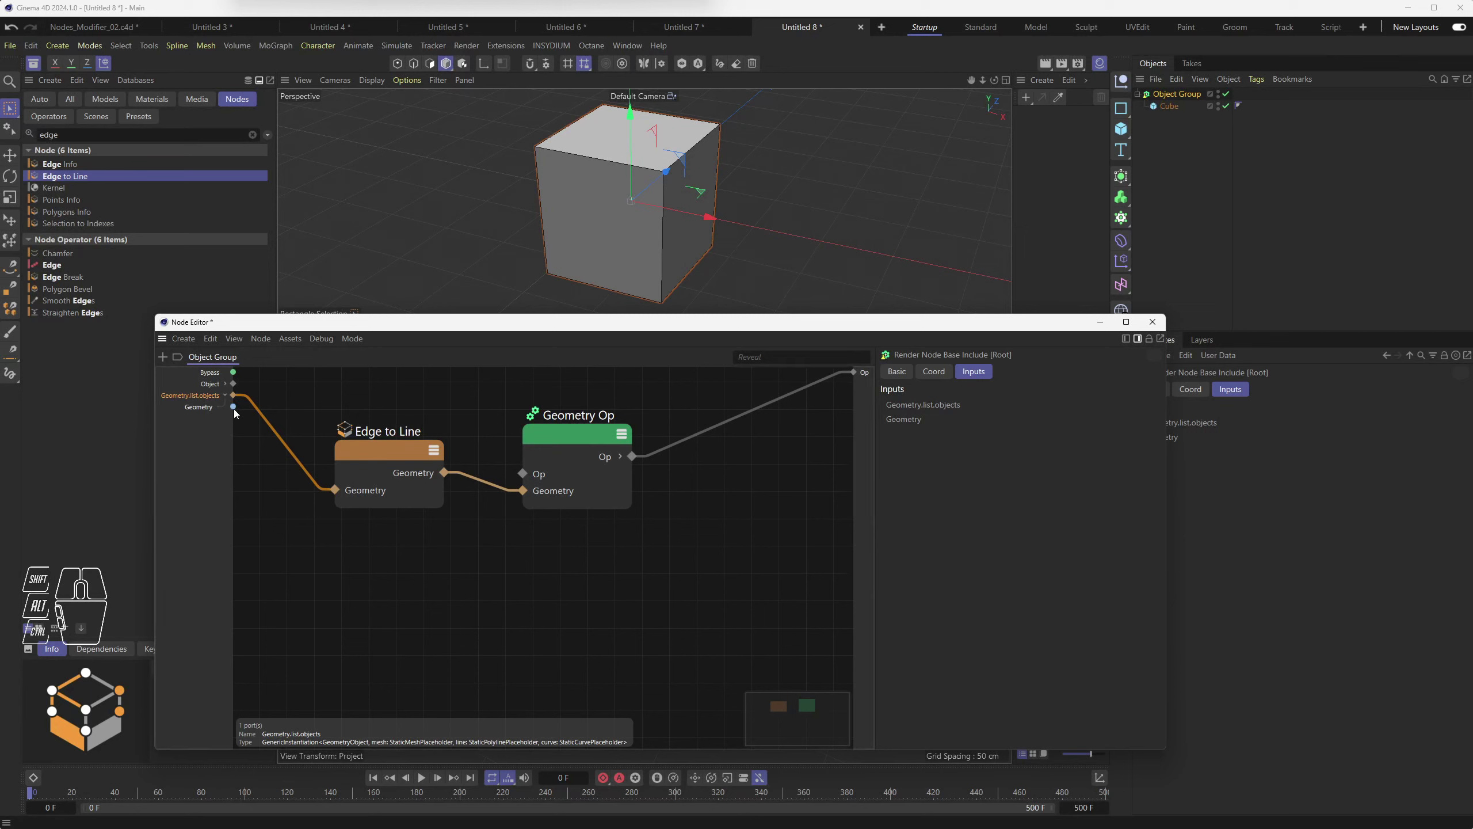
left_click_drag(237, 409, 340, 494)
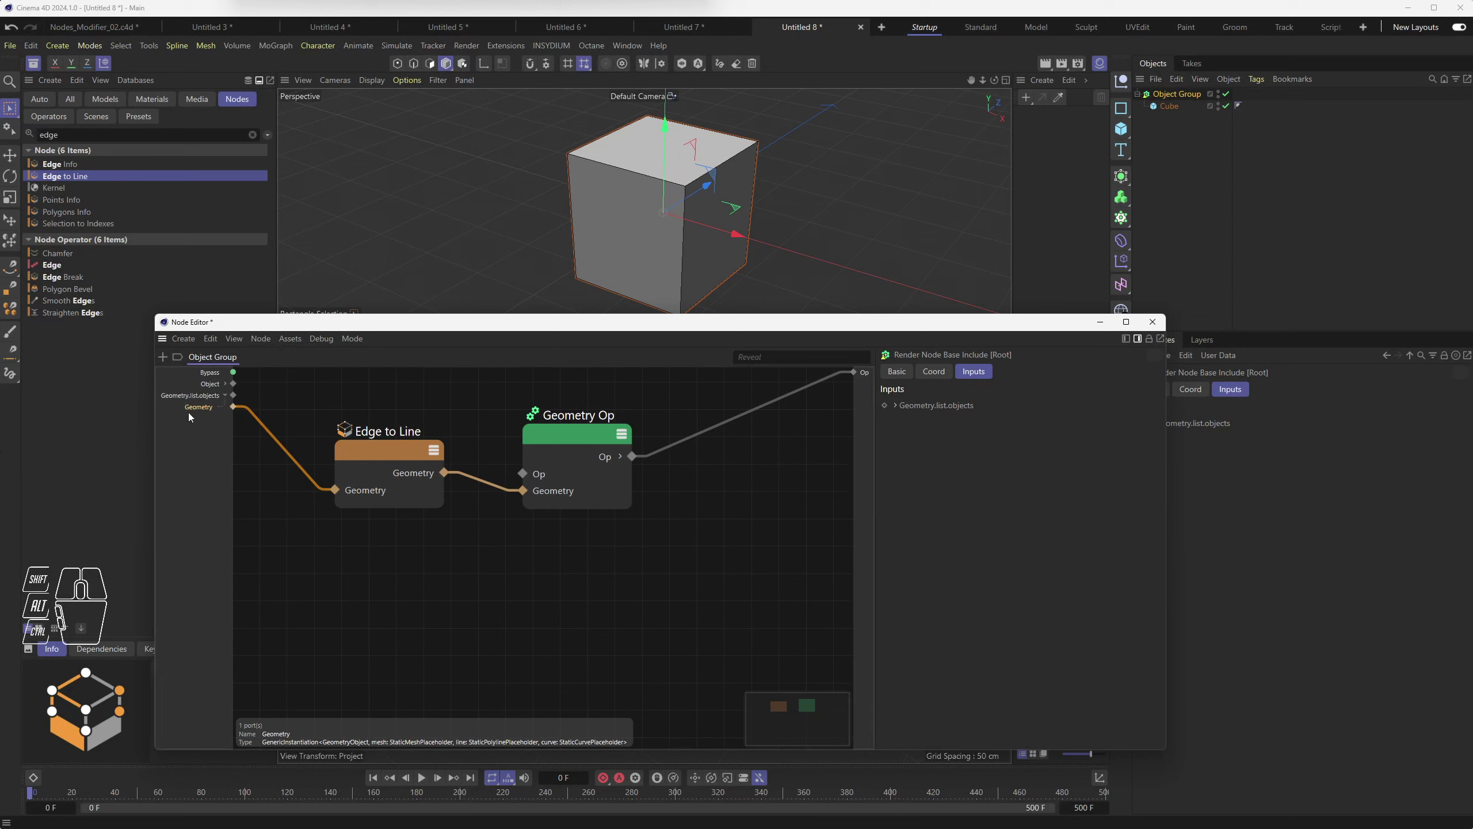
Step: Select the Geometry.list.objects port and bring up its port options
left_click(204, 399)
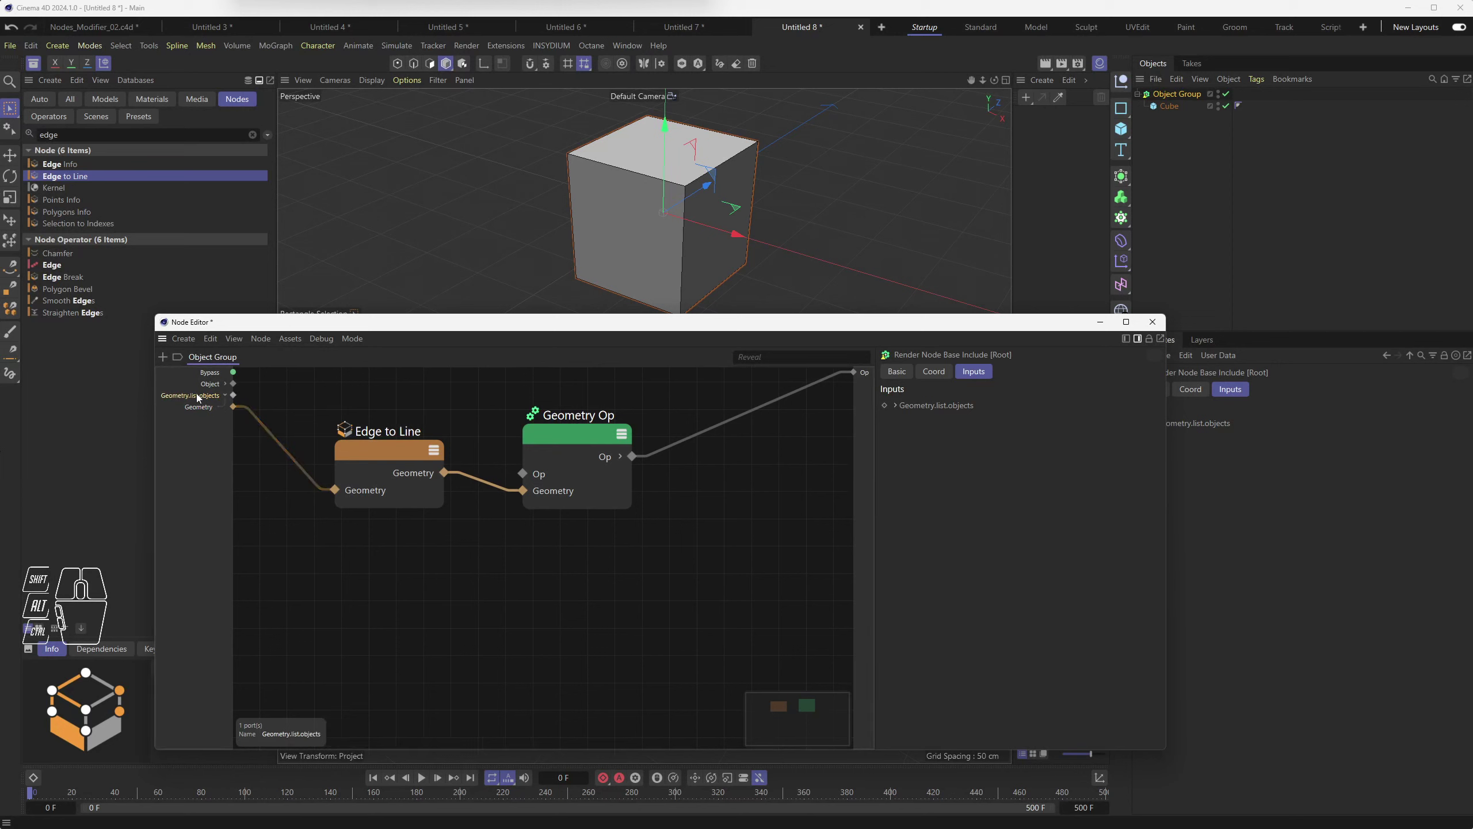
left_click_drag(197, 397, 241, 551)
Step: Set Geometry.list.objects to Object scene port mode and close the Resource Editor
left_click(241, 551)
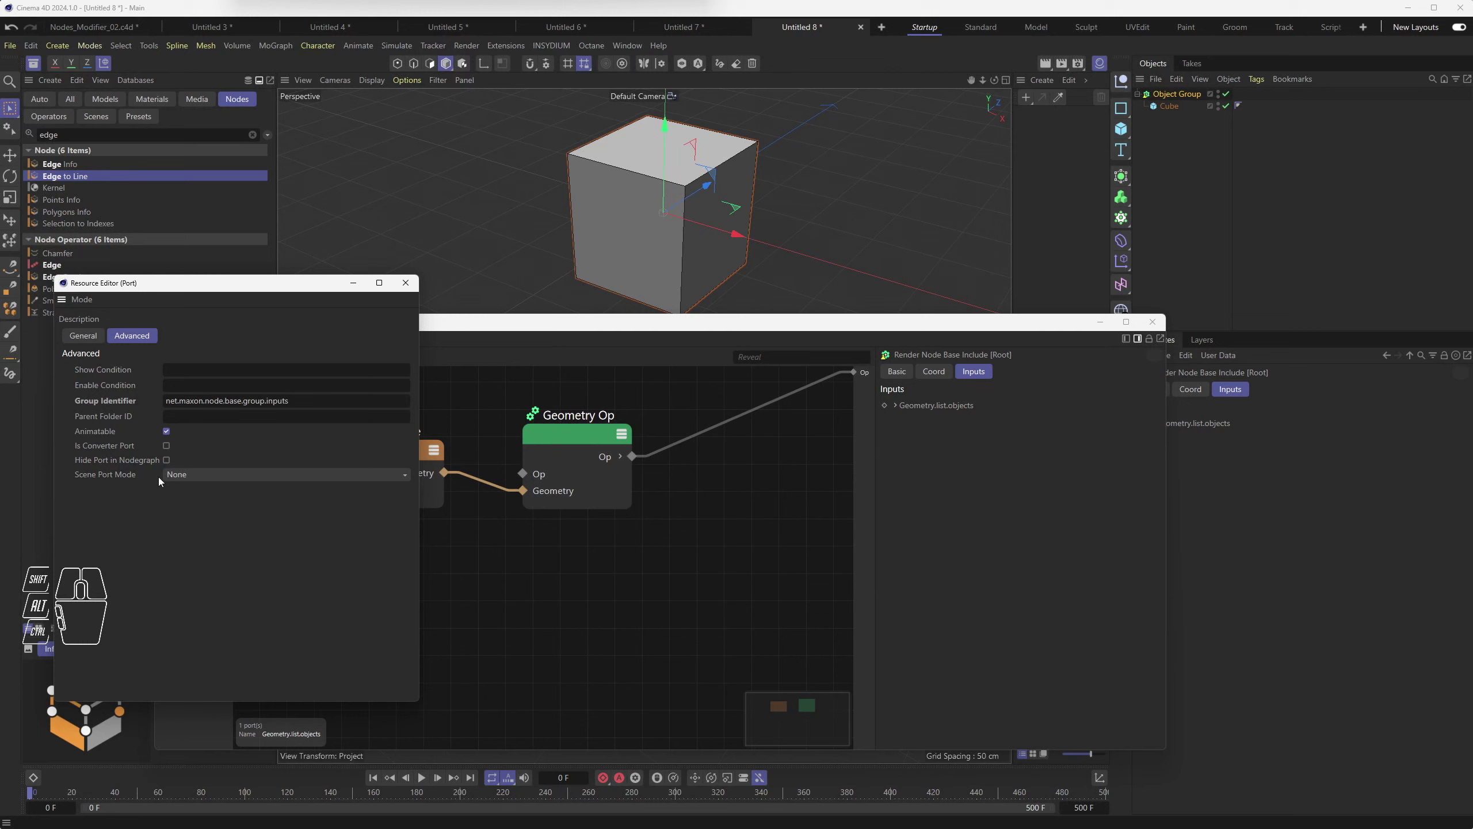
left_click_drag(216, 479, 234, 512)
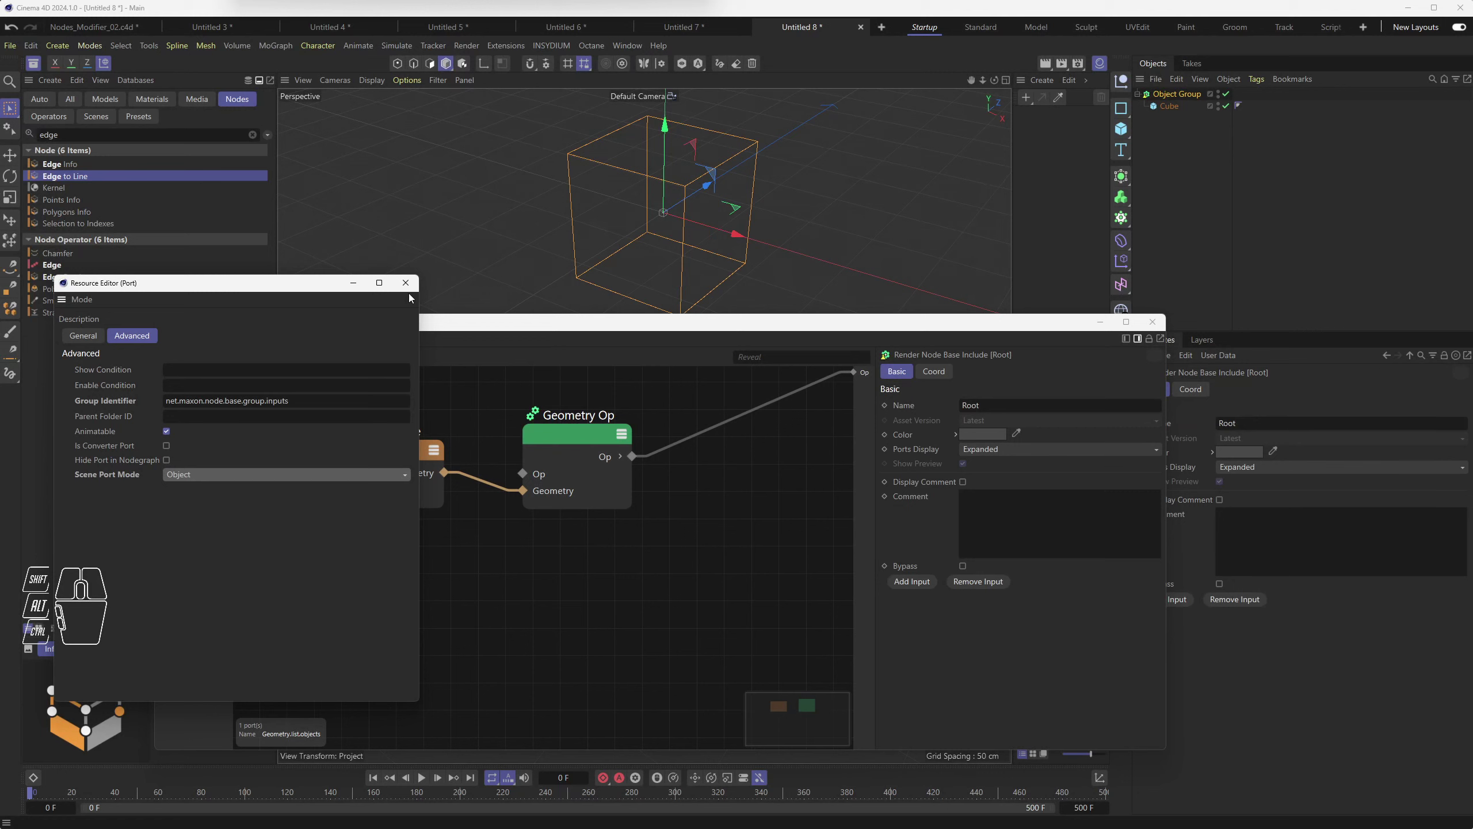
left_click(412, 289)
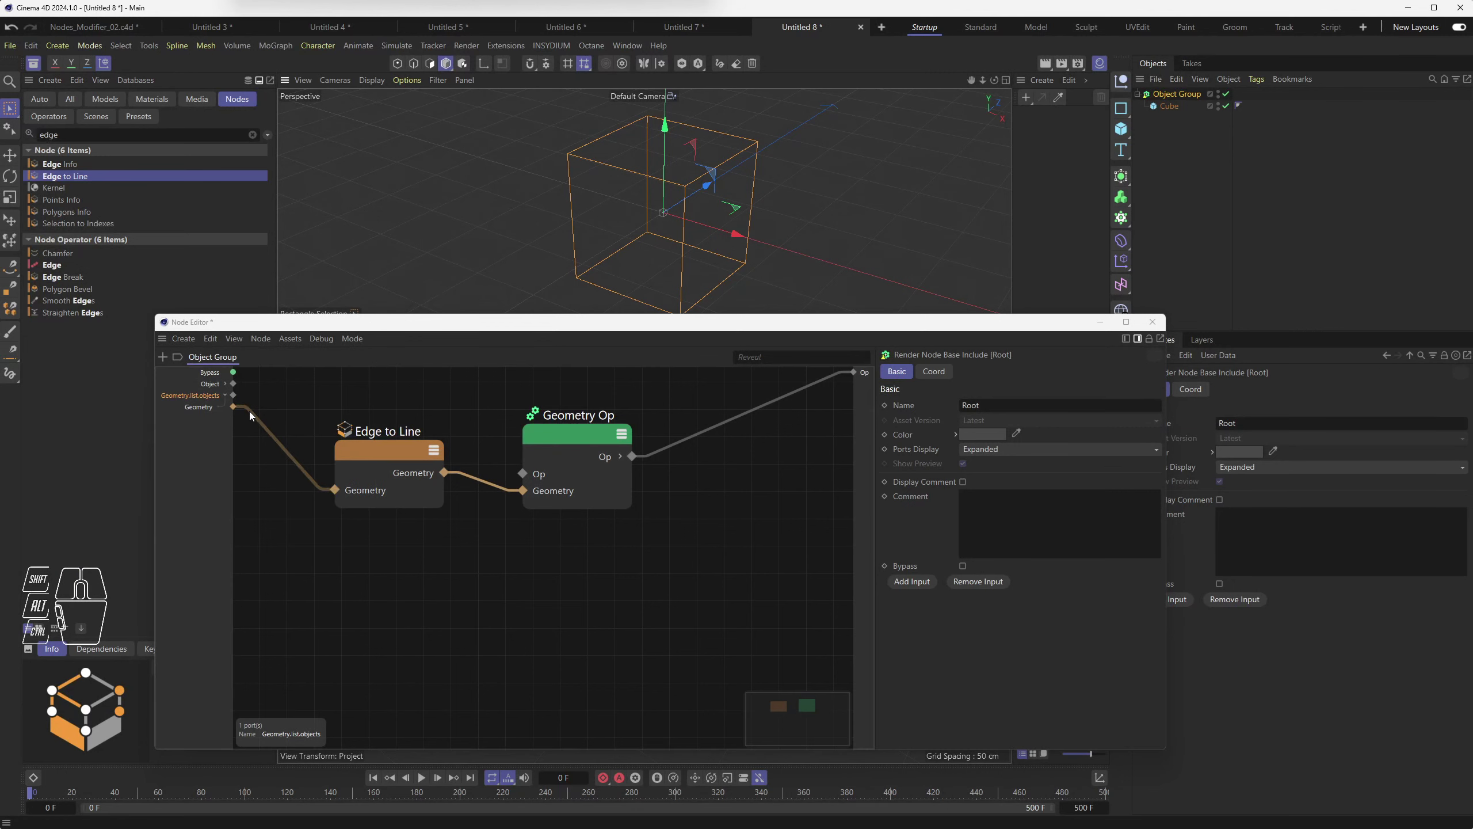
Step: Adjust the group input ports, leaving Edge to Line's Geometry input unwired
left_click(255, 415)
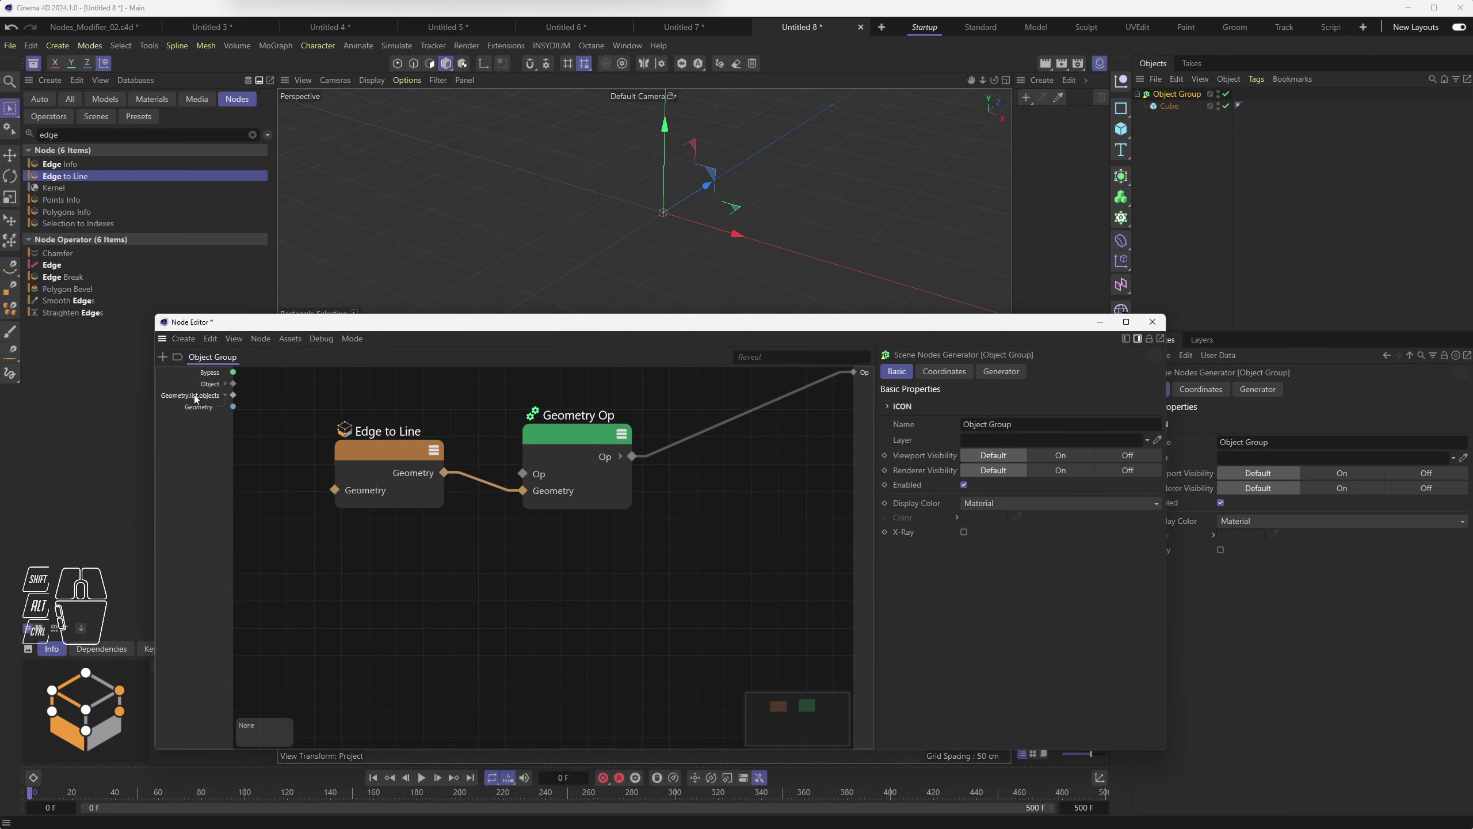
left_click(201, 400)
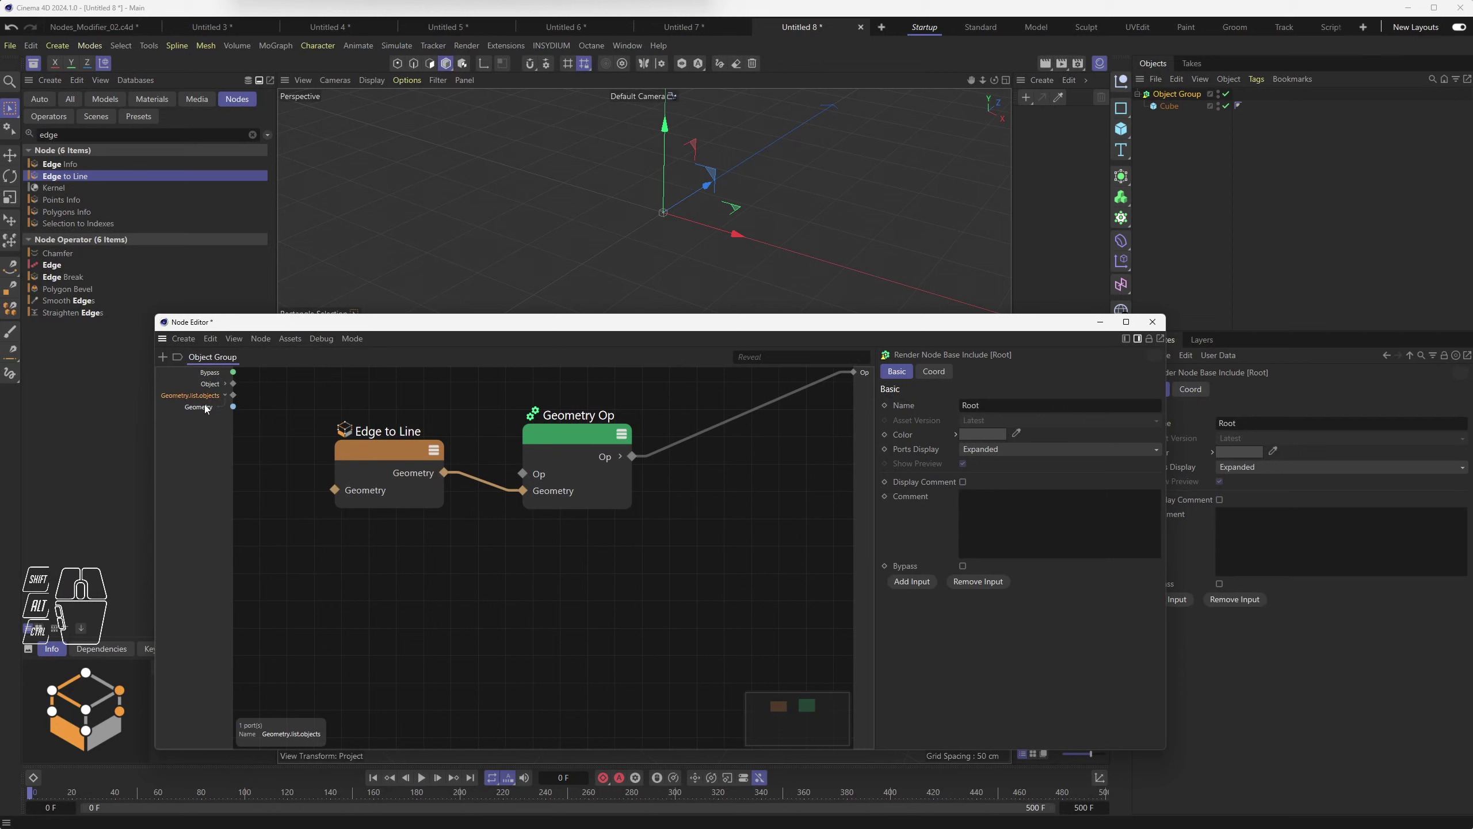
left_click(208, 411)
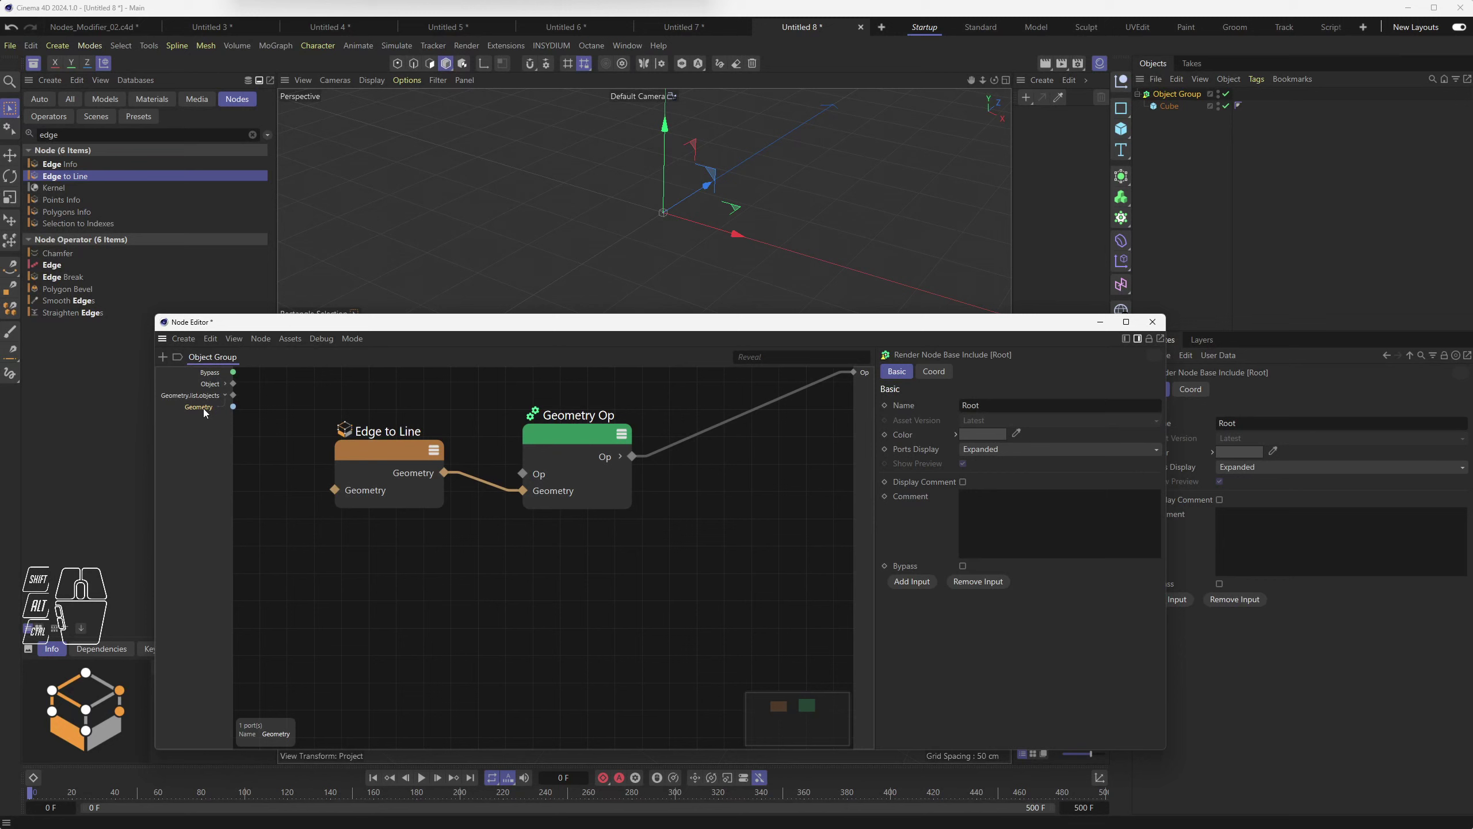
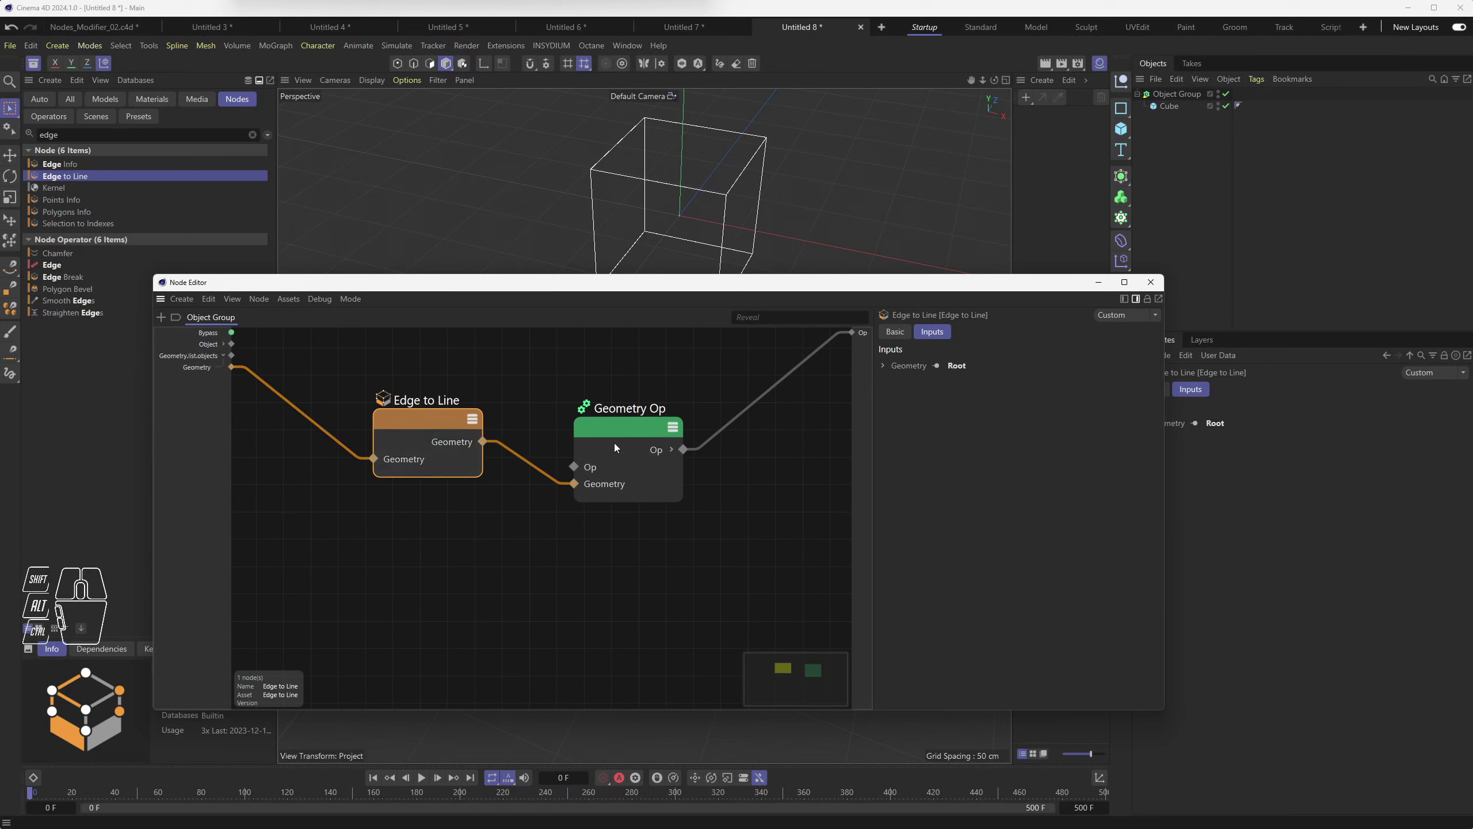
Step: Delete the Object Group's old input ports, including Geometry.list.objects
left_click_drag(635, 435, 625, 416)
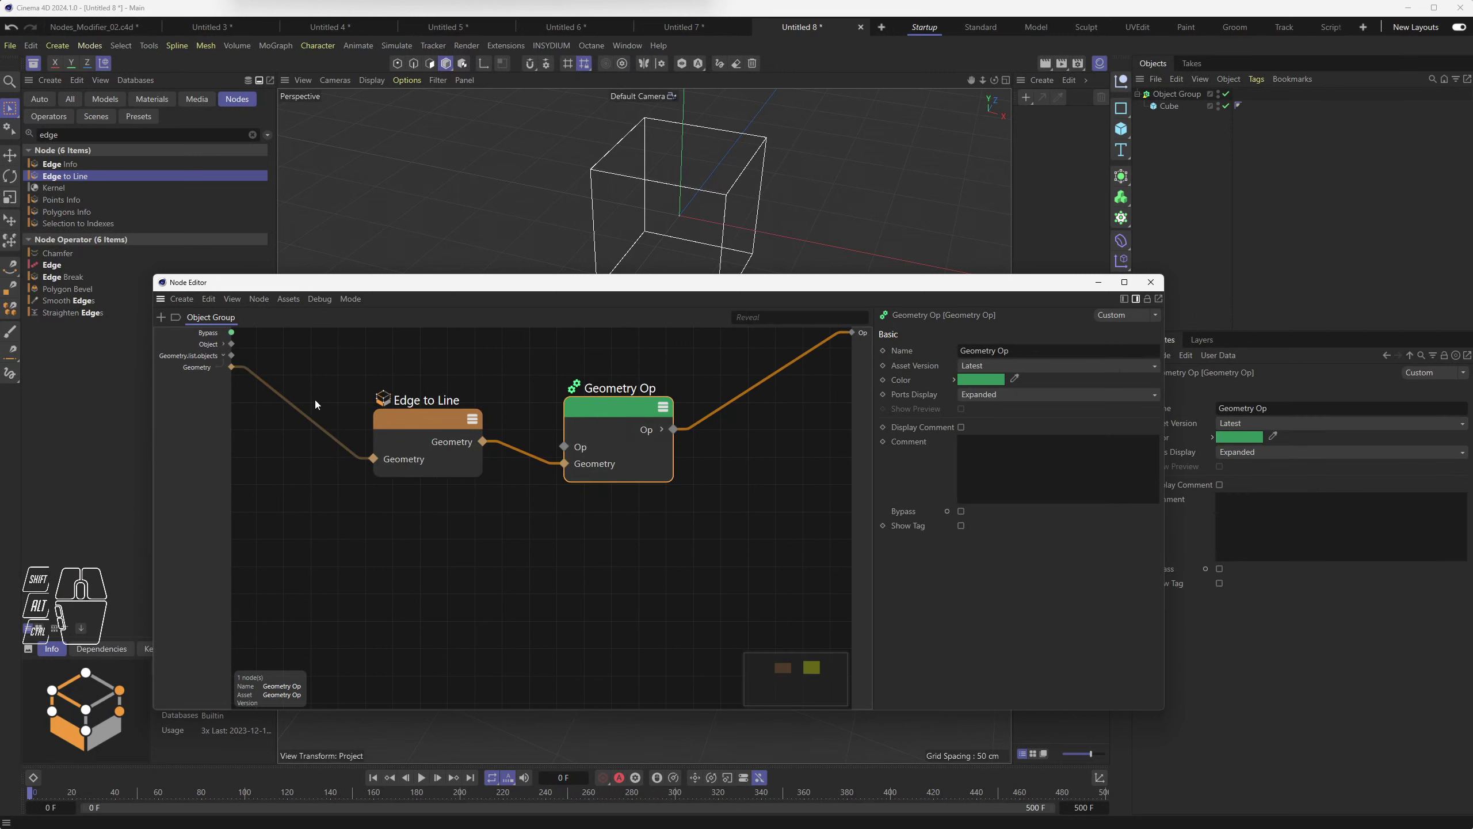
left_click(195, 358)
left_click(204, 370)
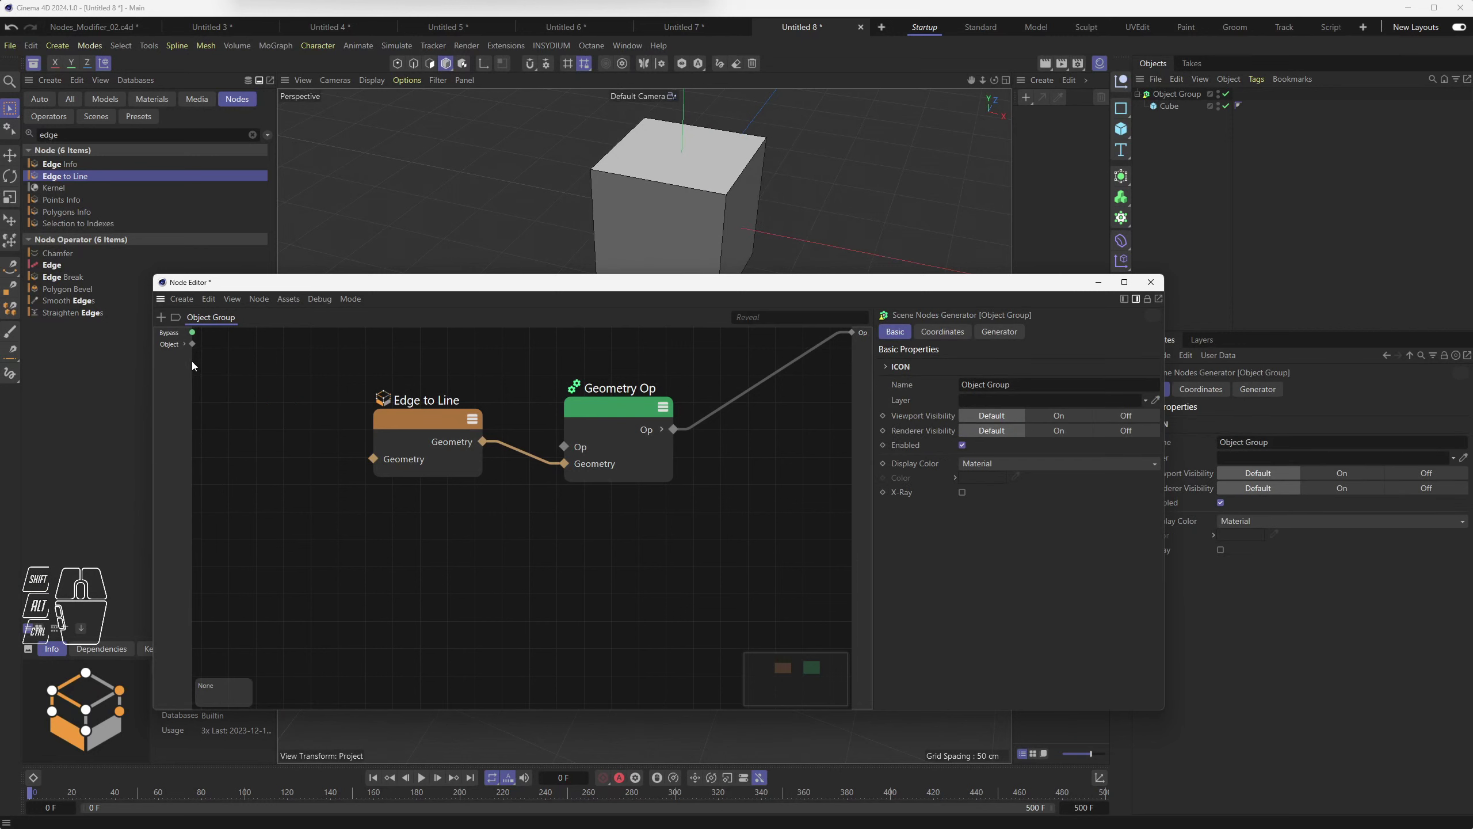
left_click(191, 357)
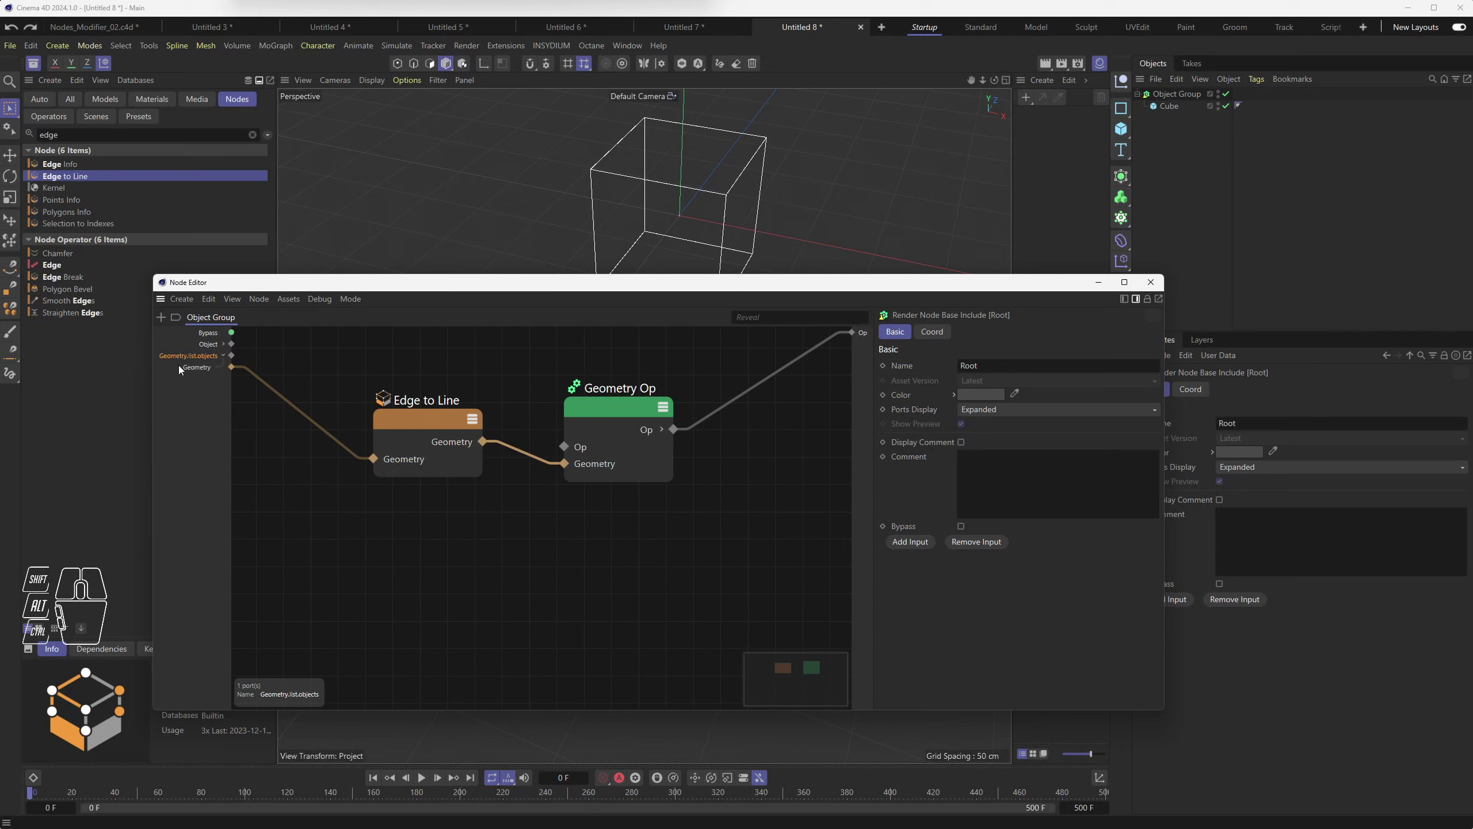
left_click(201, 372)
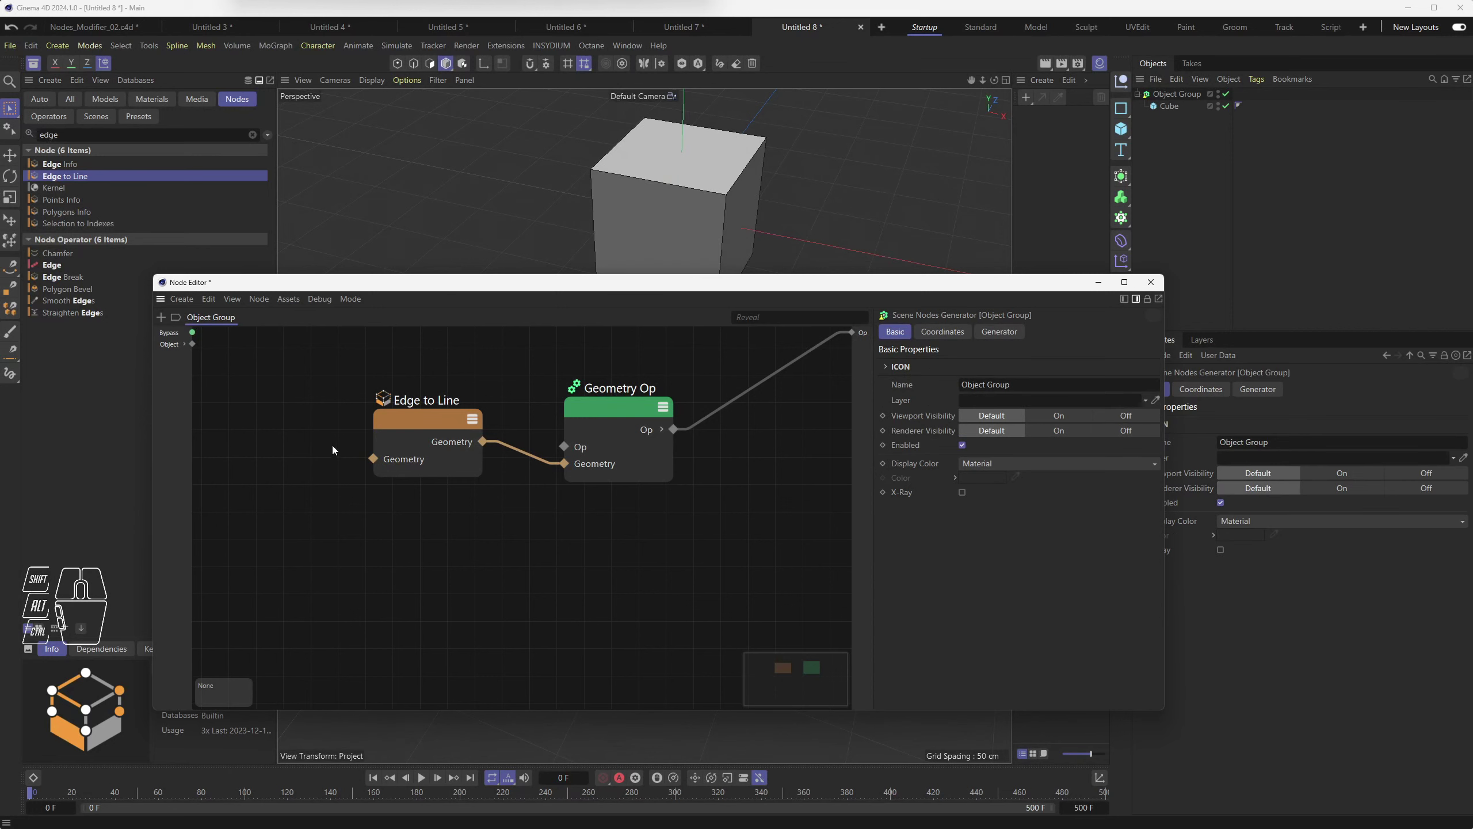
Step: Add a fresh Geometry group input feeding Edge to Line's Geometry port
left_click_drag(377, 461, 179, 372)
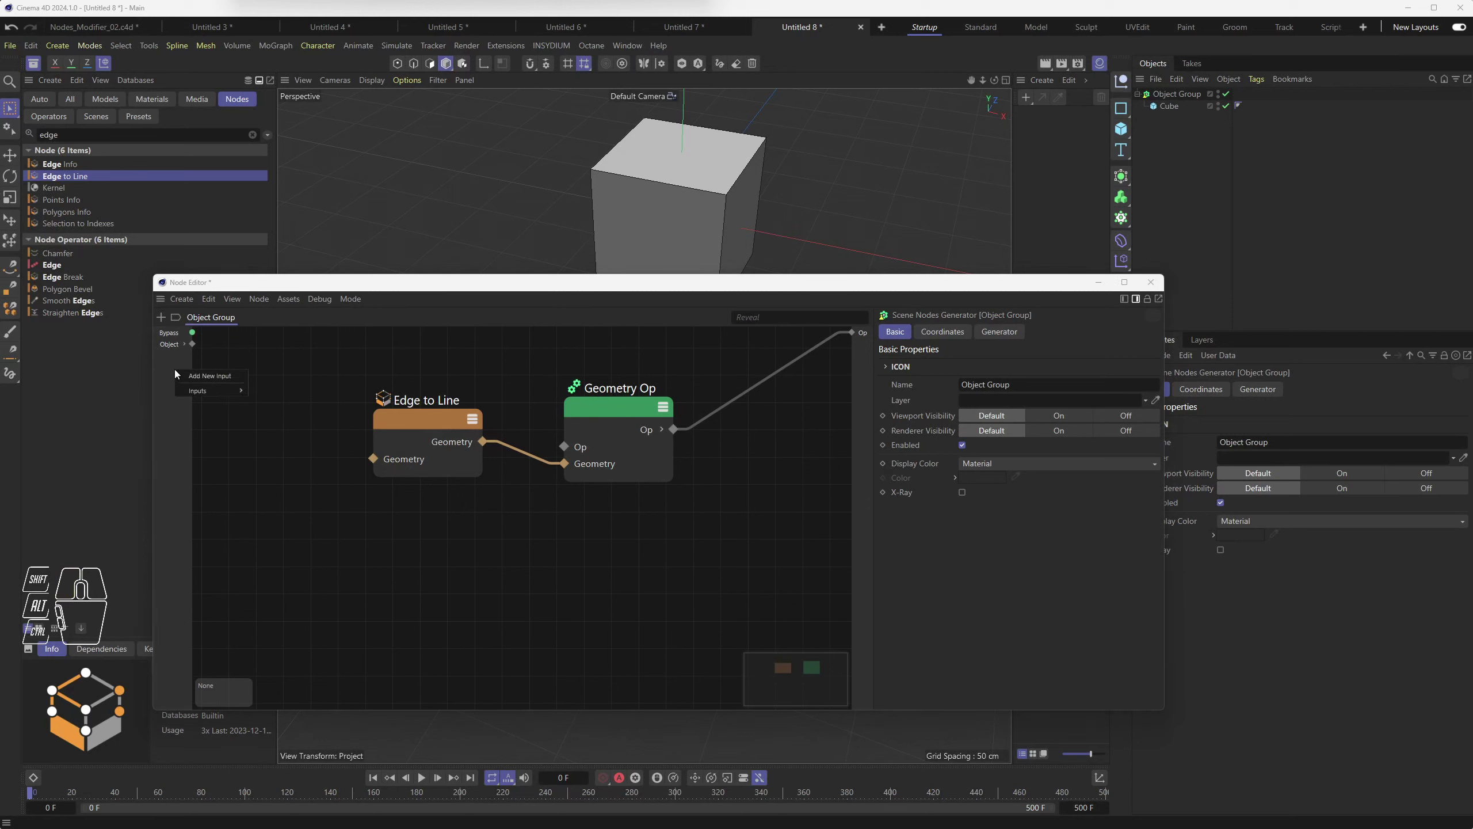
left_click(207, 379)
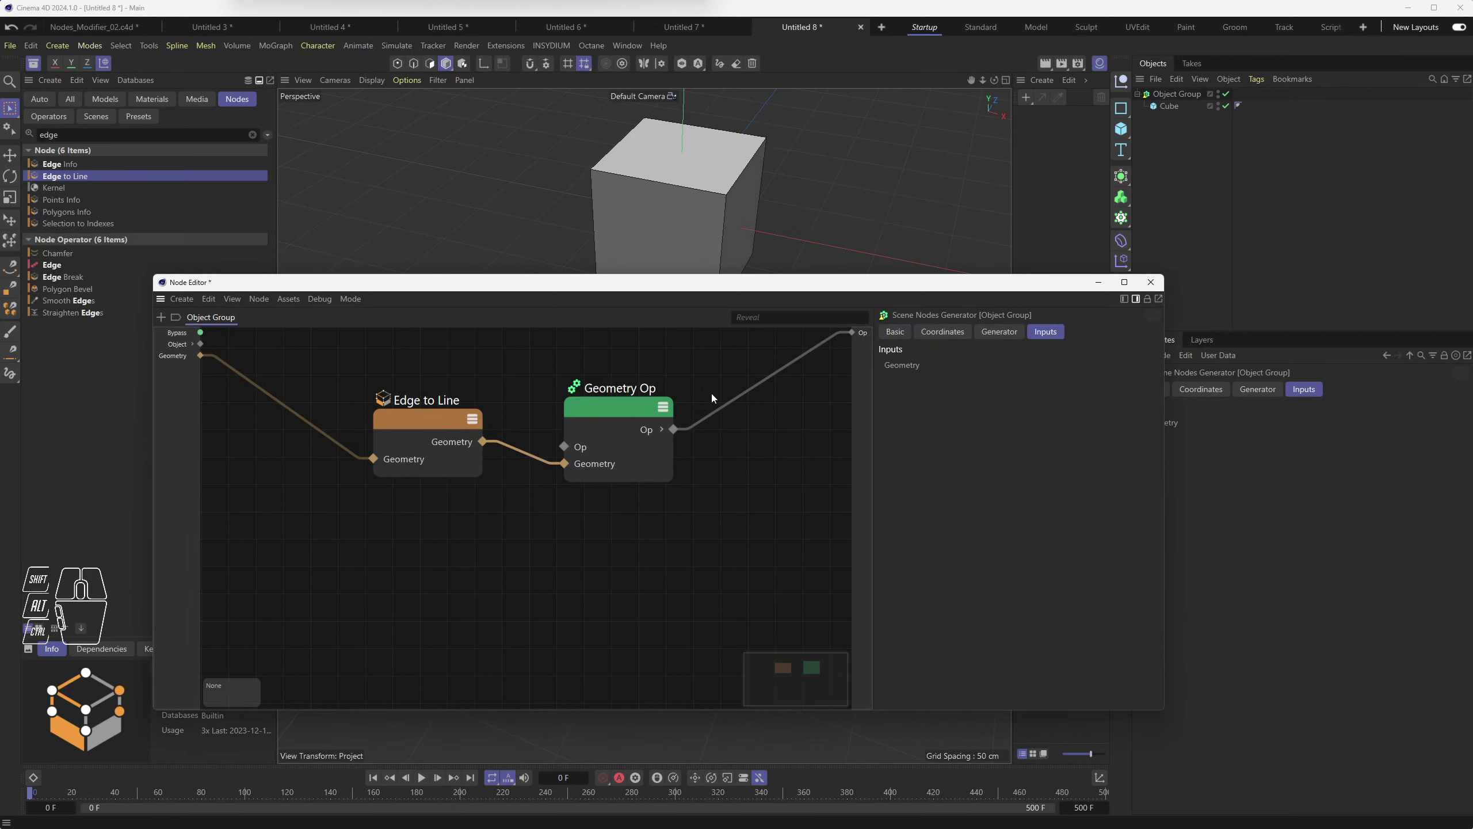
Step: Nest an Object Bundle Geometry port under the group's Geometry input
left_click(182, 359)
left_click_drag(182, 359, 222, 500)
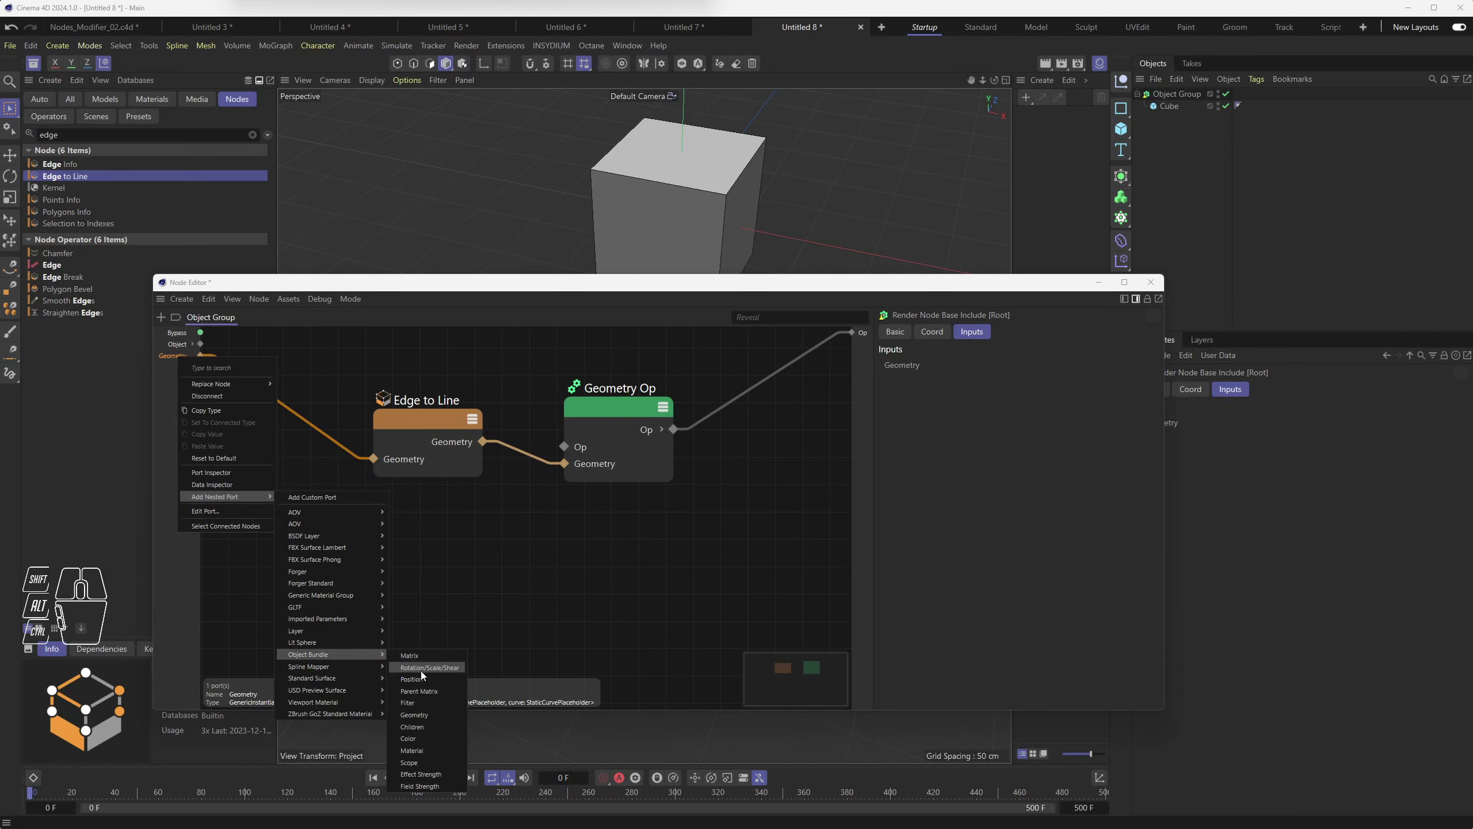
left_click(448, 719)
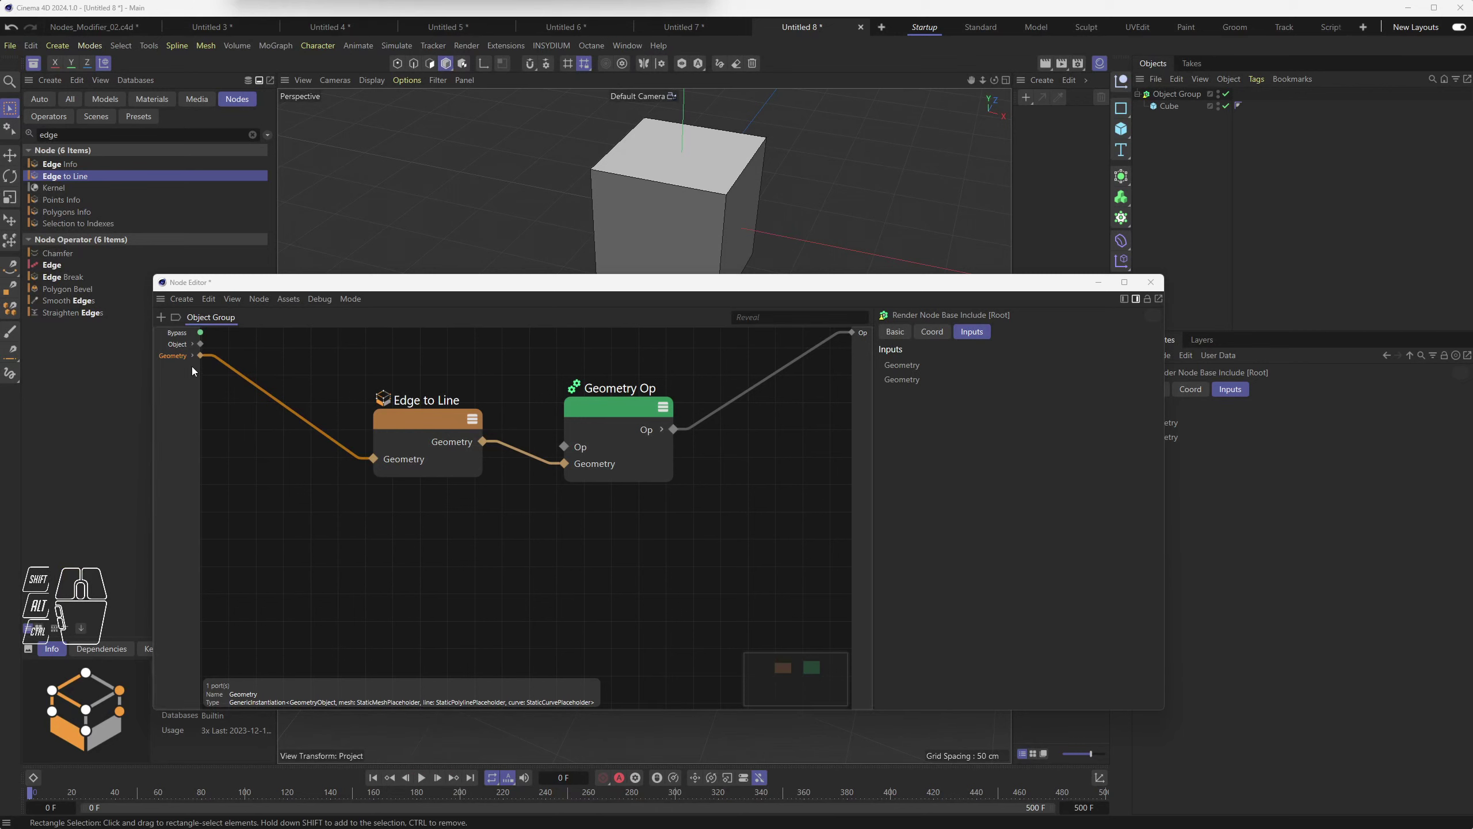
left_click(197, 357)
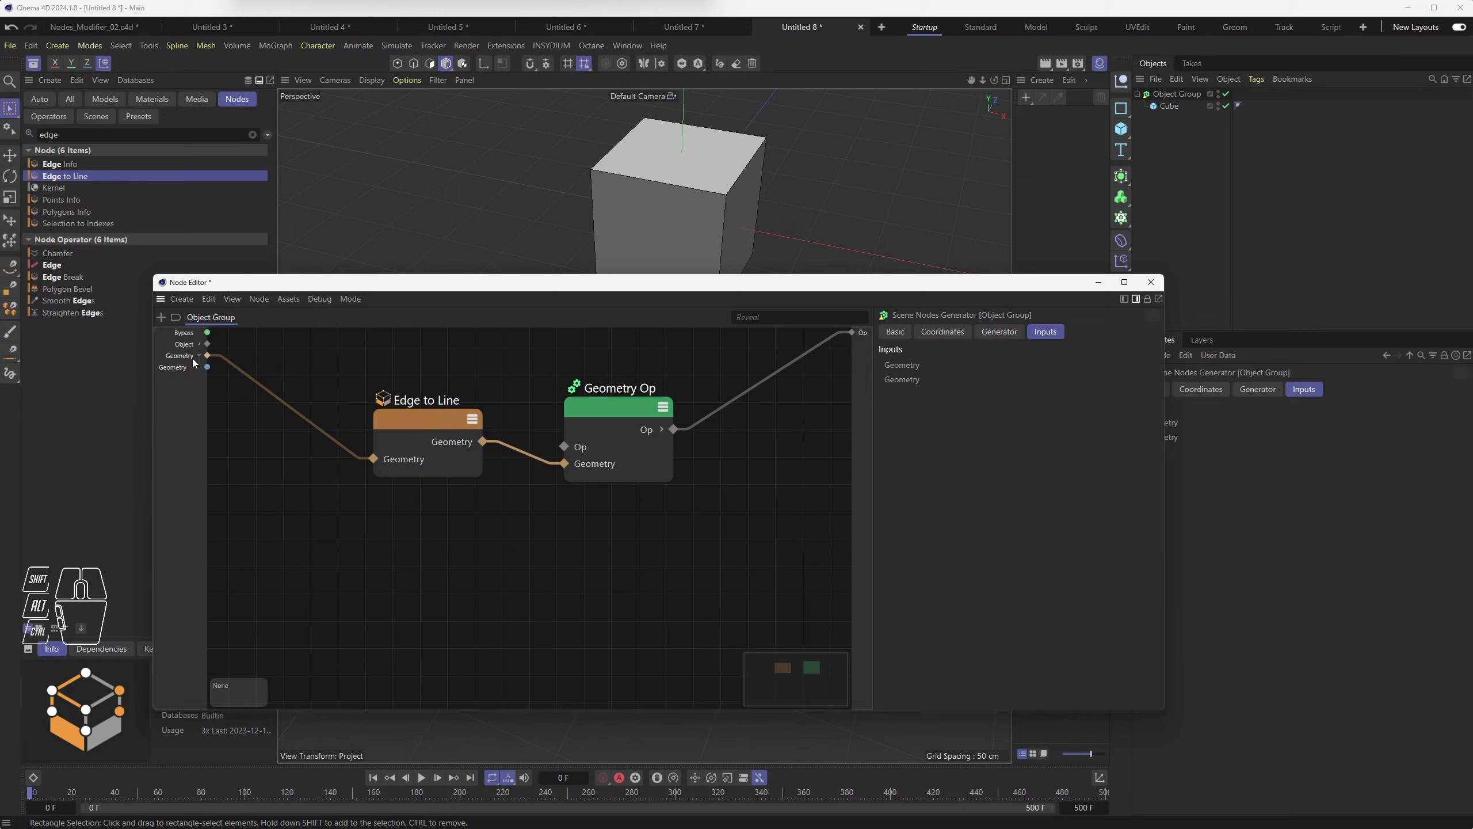
Step: Wire the nested Geometry port into Edge to Line's Geometry input
left_click(179, 370)
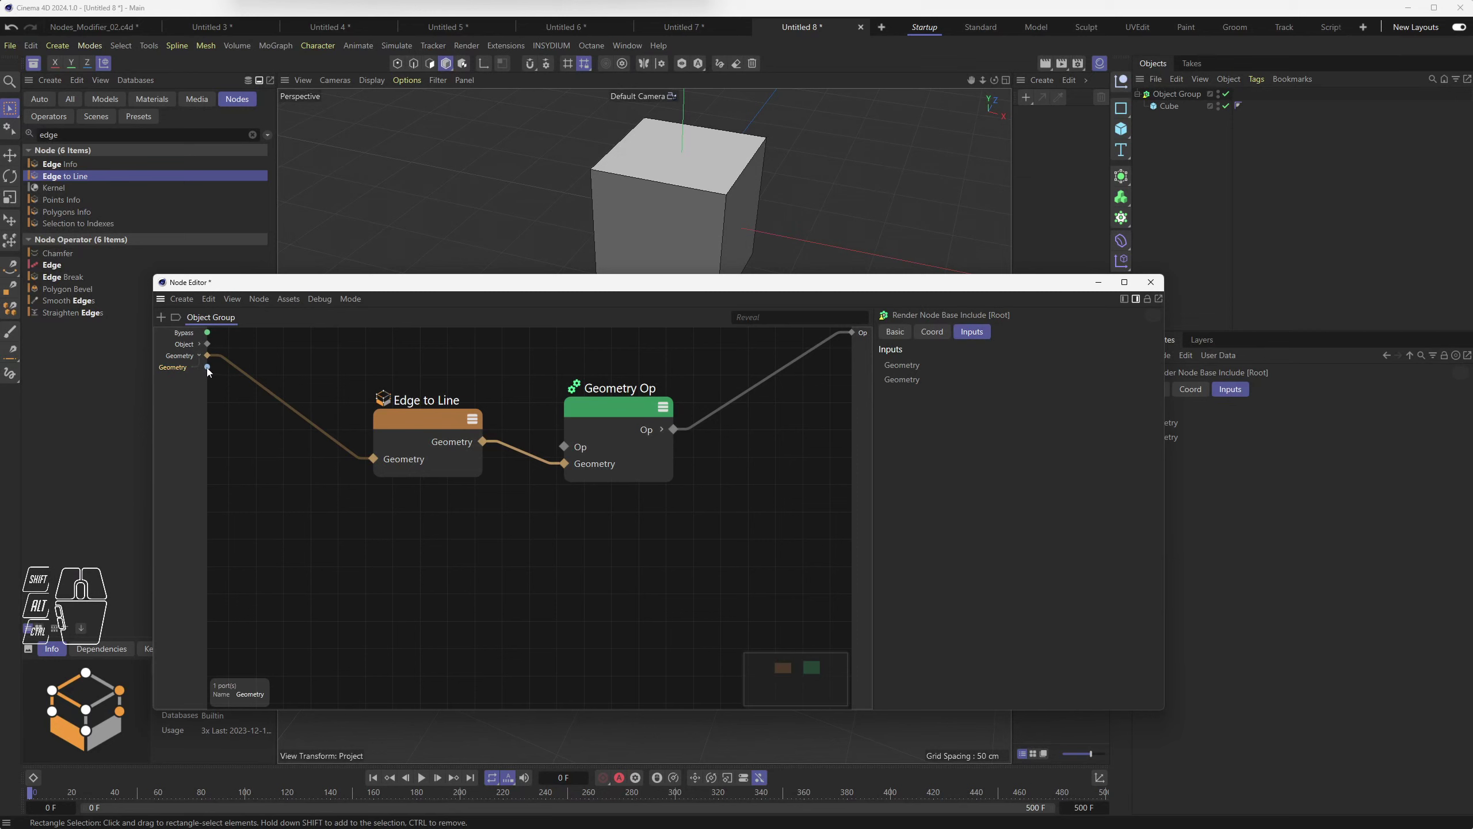
left_click_drag(211, 370, 377, 460)
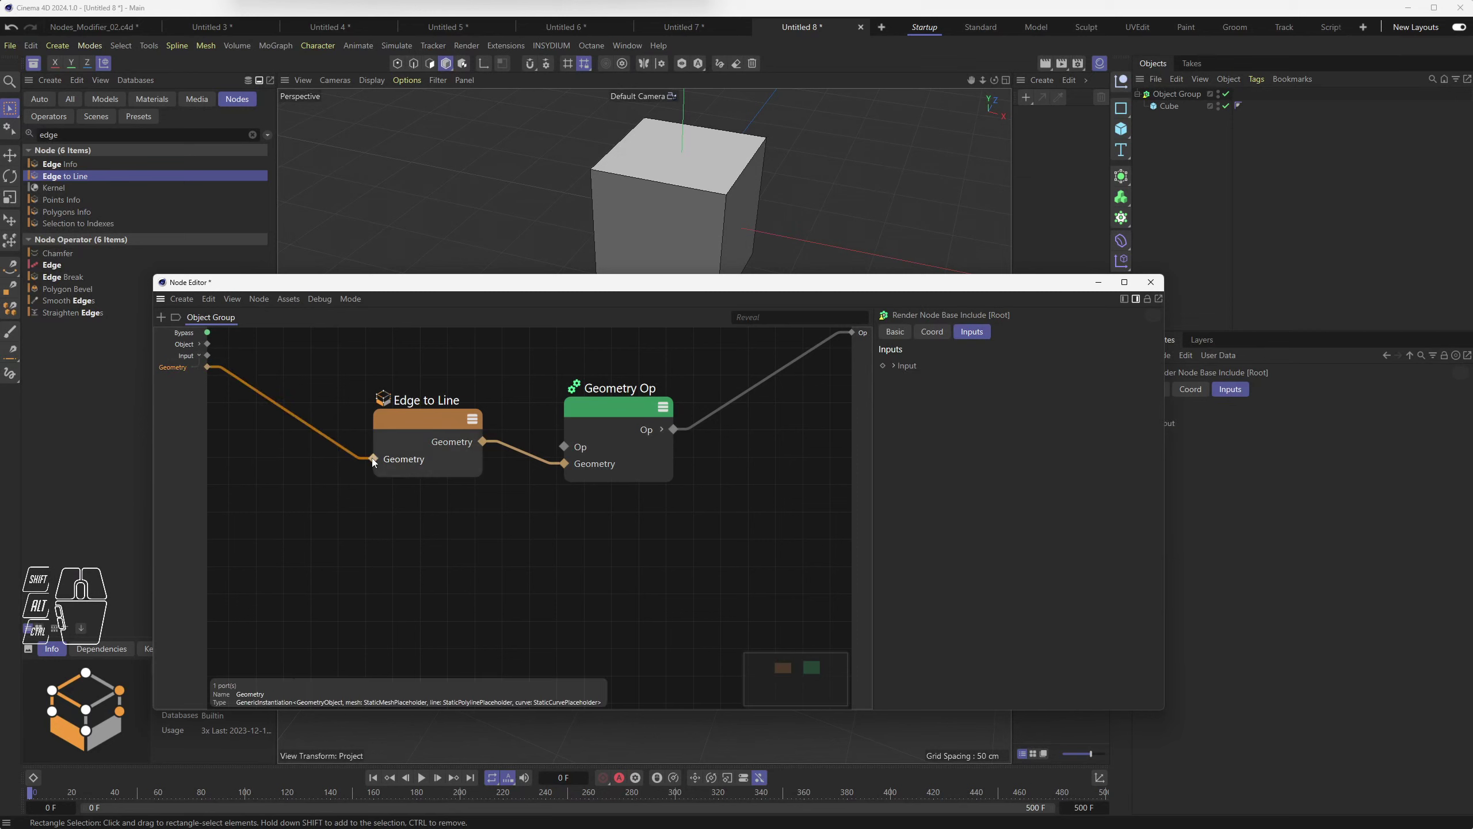
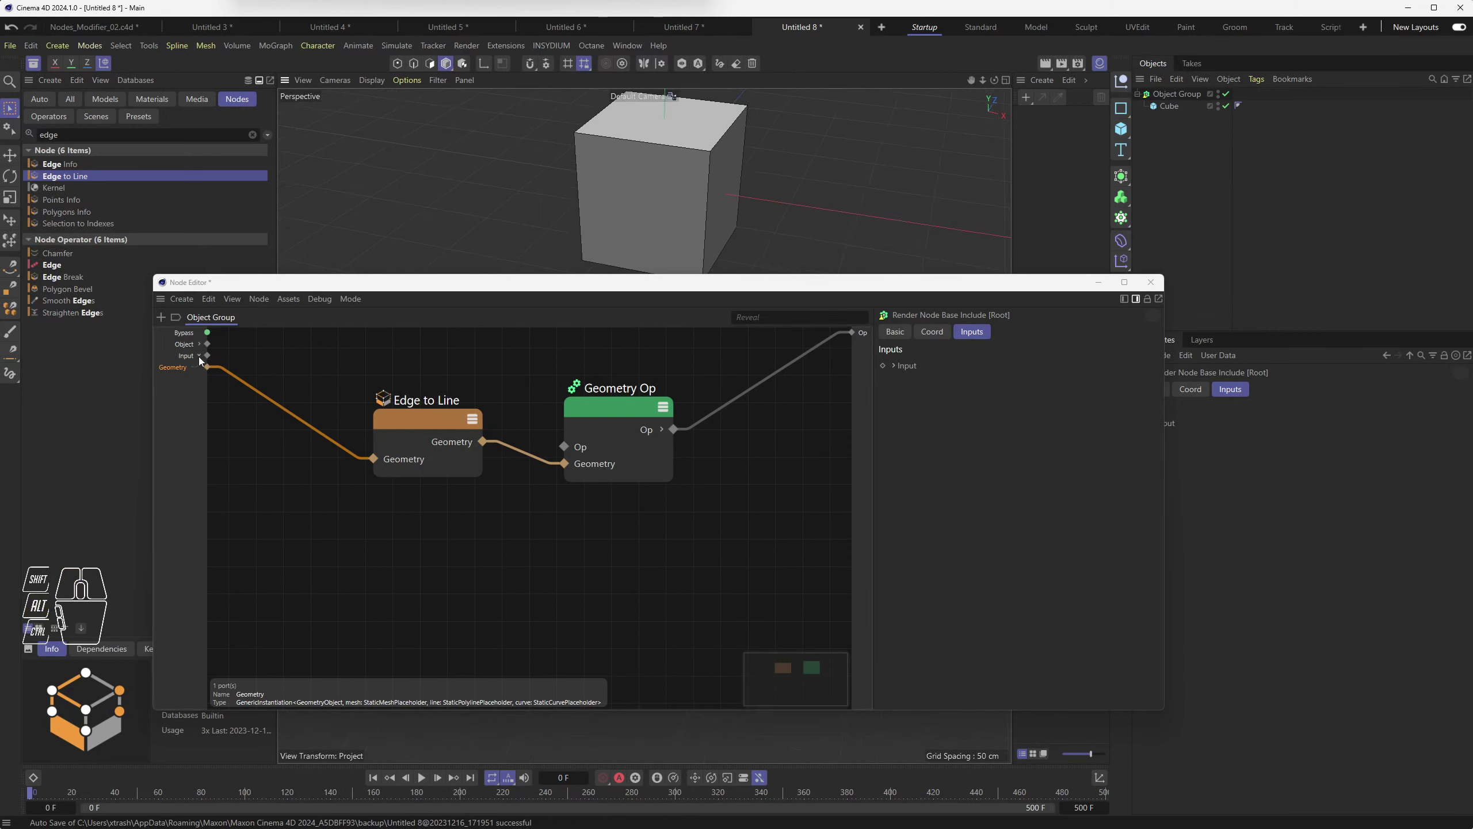
left_click(192, 359)
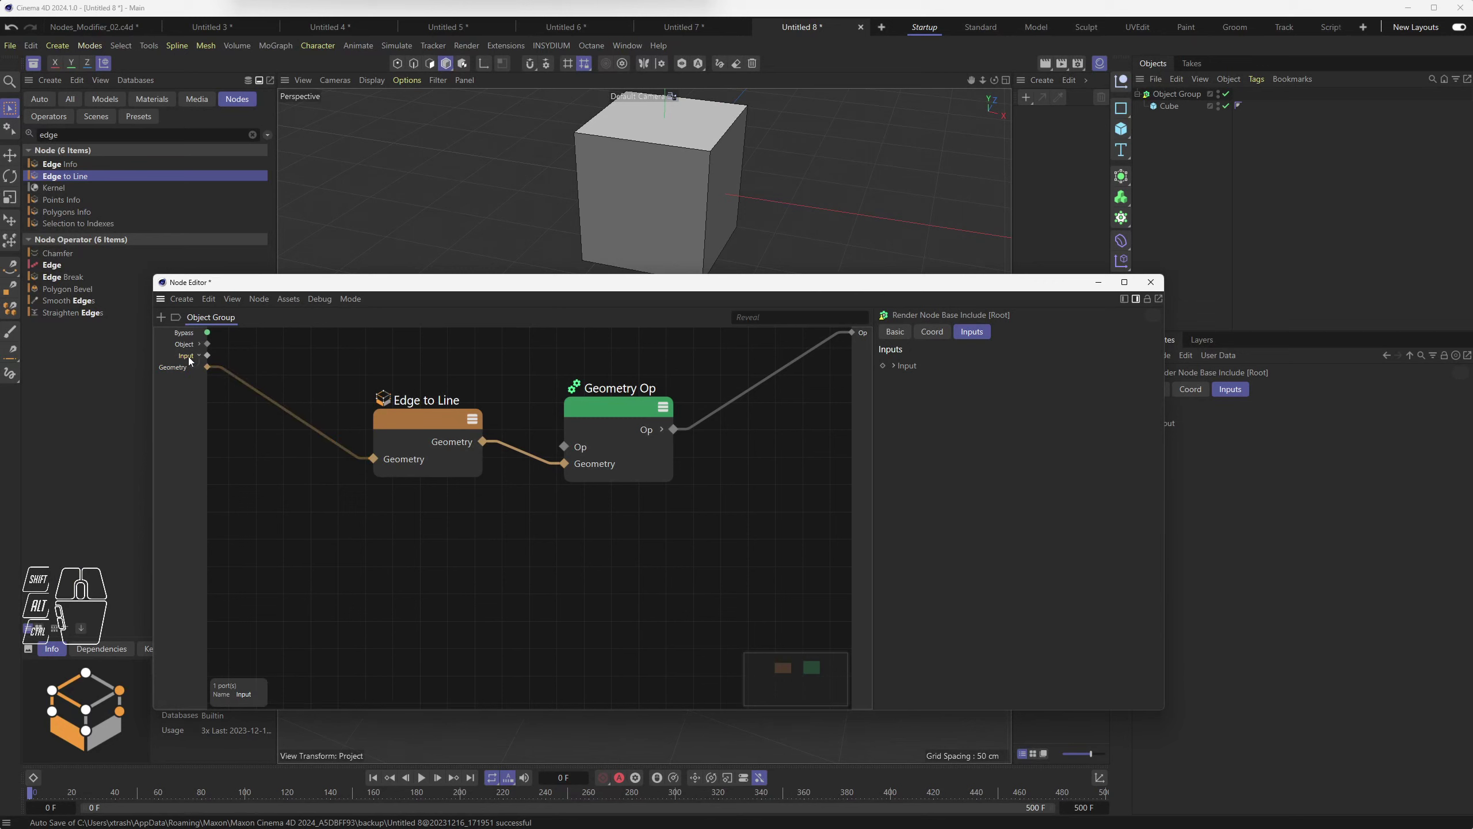
Step: Set the Input port's Scene Port Mode to Object so the cube shows as edge outlines
left_click_drag(192, 359, 229, 512)
left_click(237, 514)
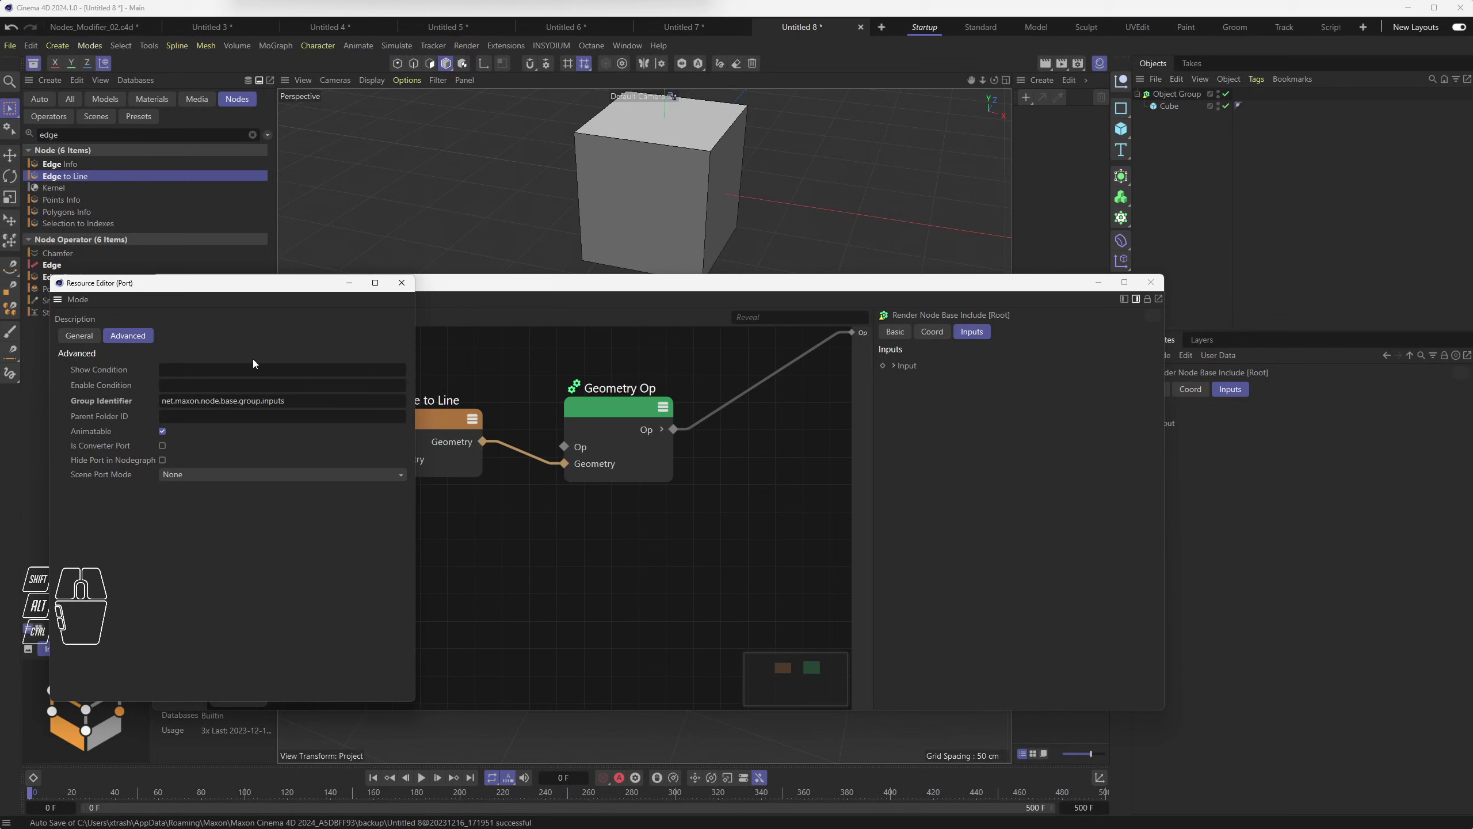
left_click_drag(228, 479, 228, 514)
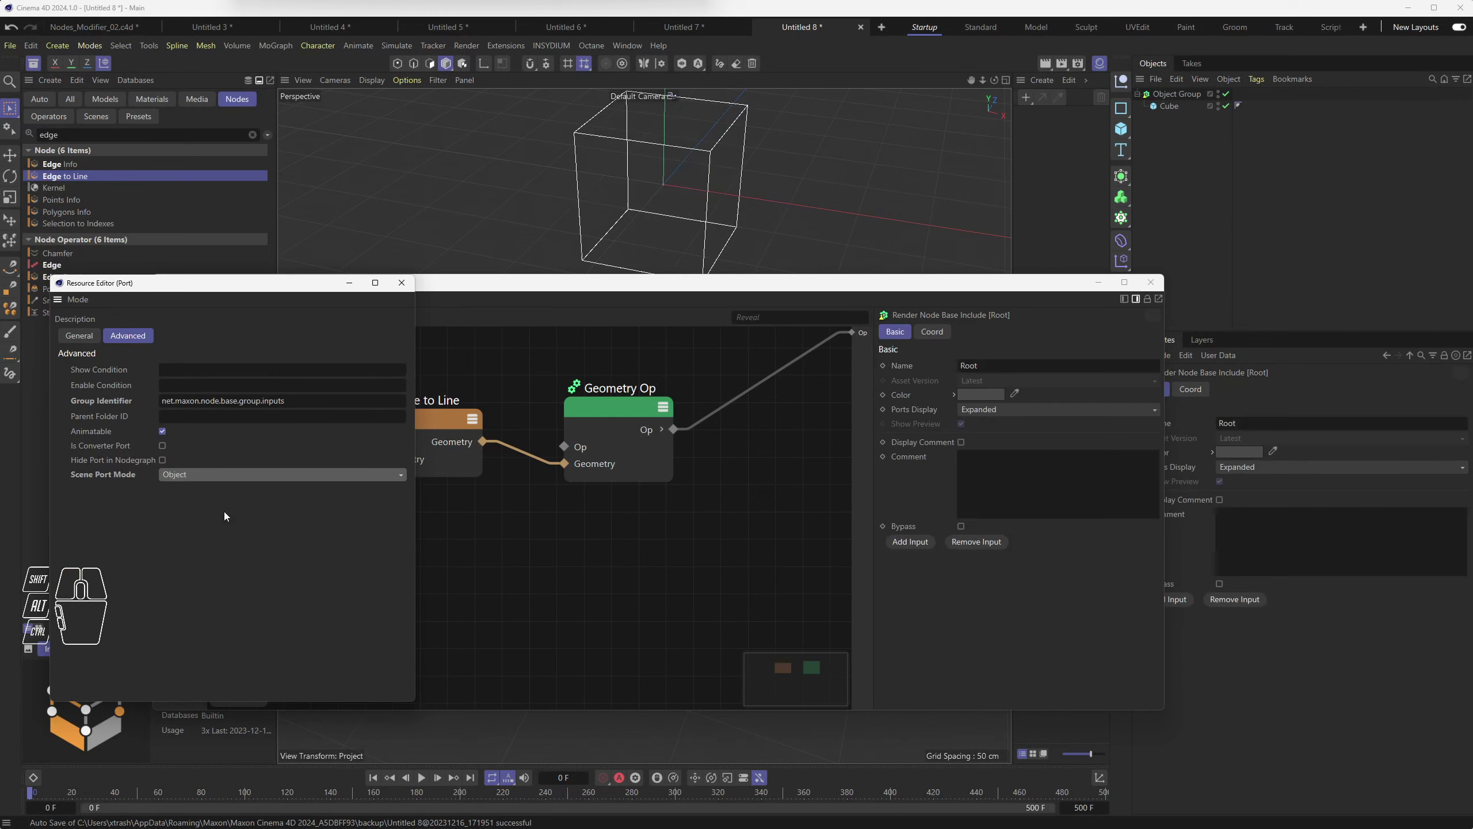
left_click(411, 289)
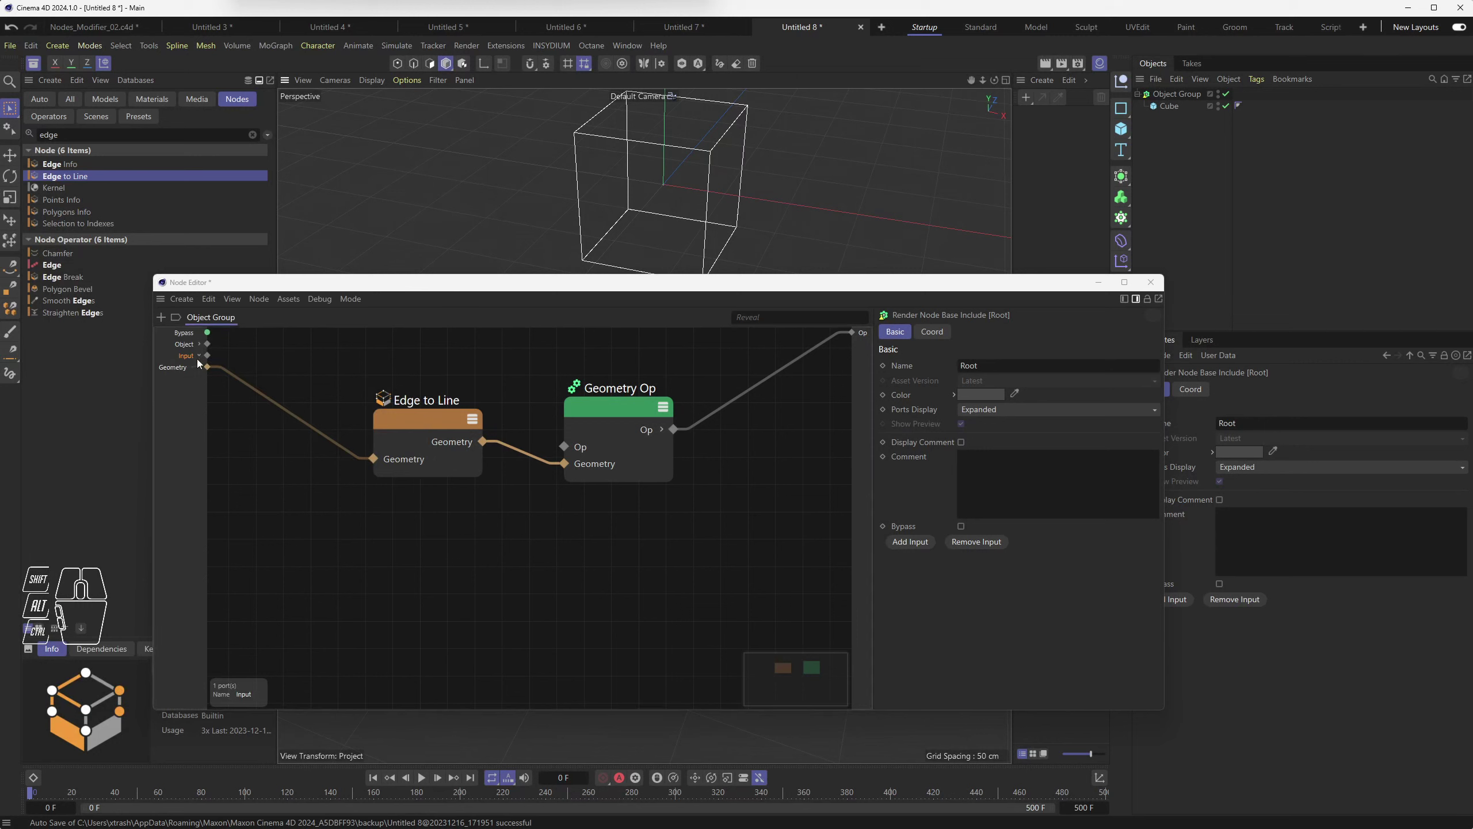
left_click(204, 359)
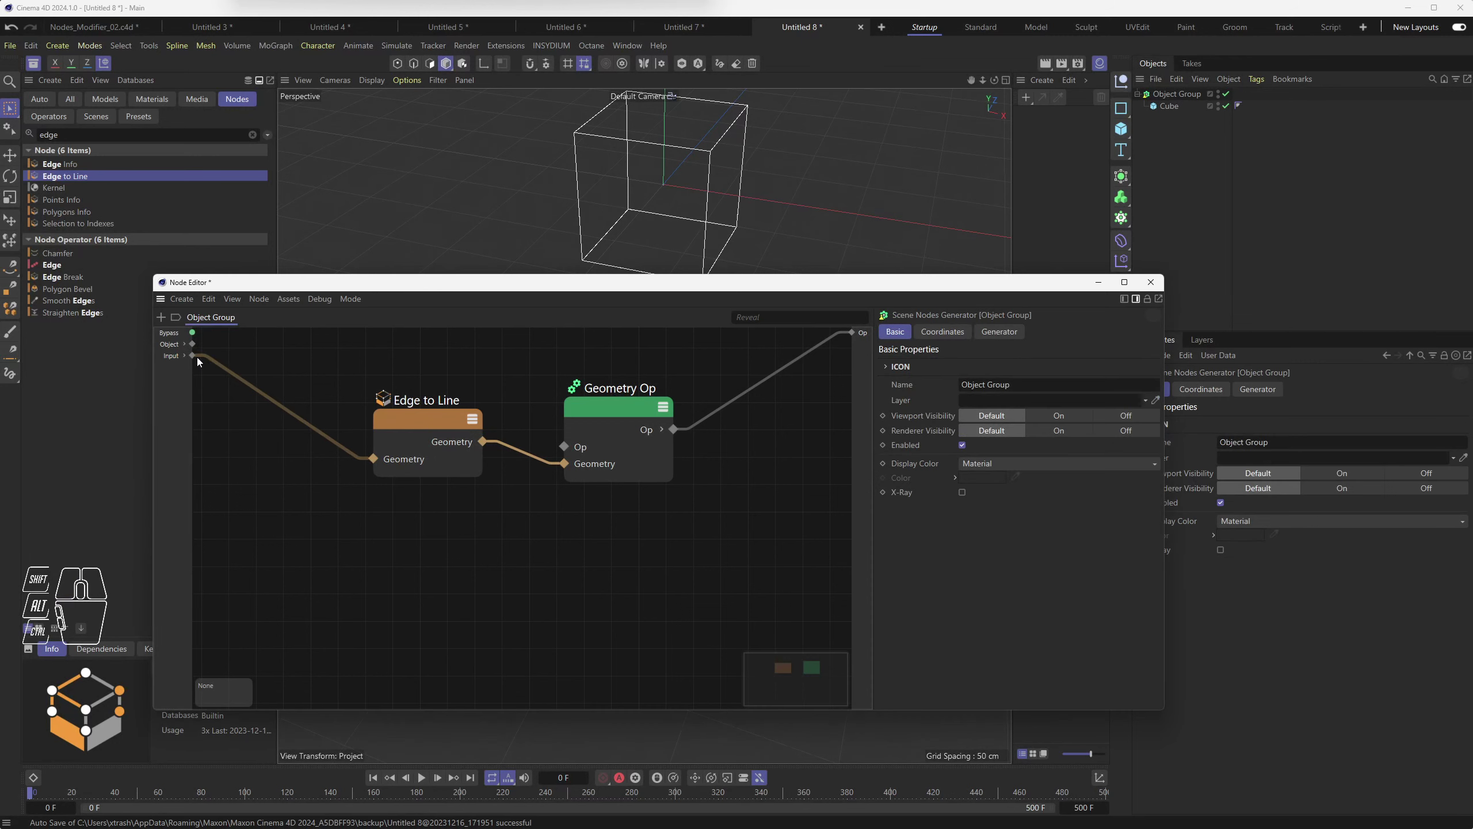